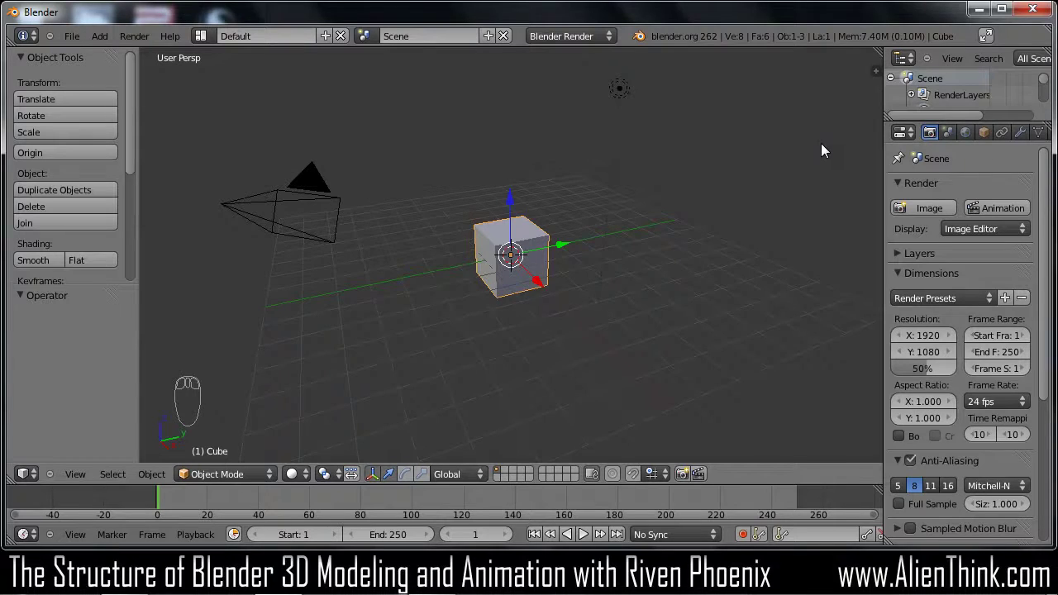
# Toggle the Properties (N) and Tool Shelf (T) panels to widen the 3D view
pyautogui.press('n')
pyautogui.press('n')
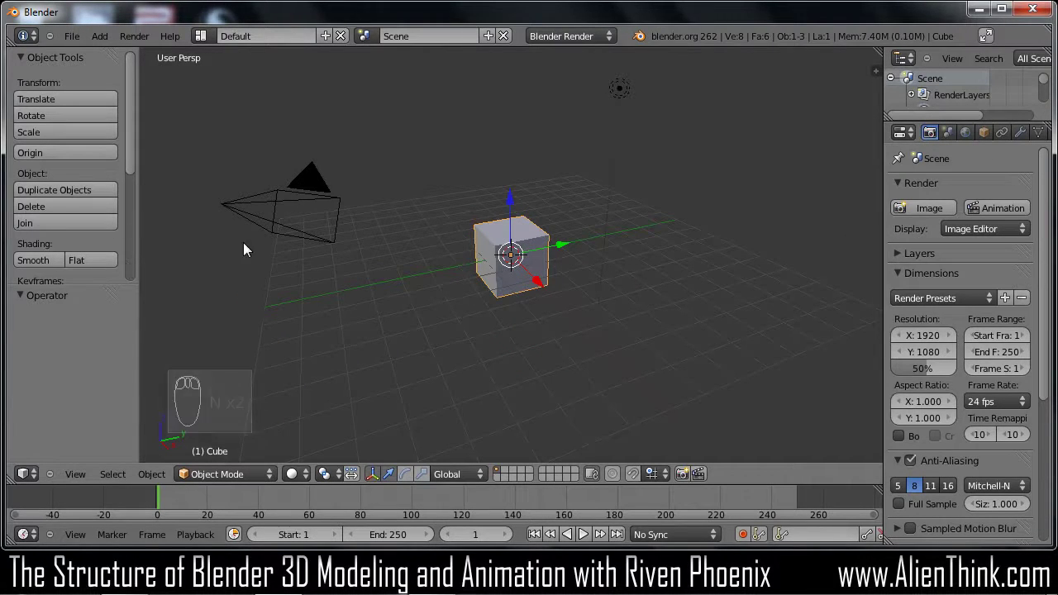
pyautogui.press('t')
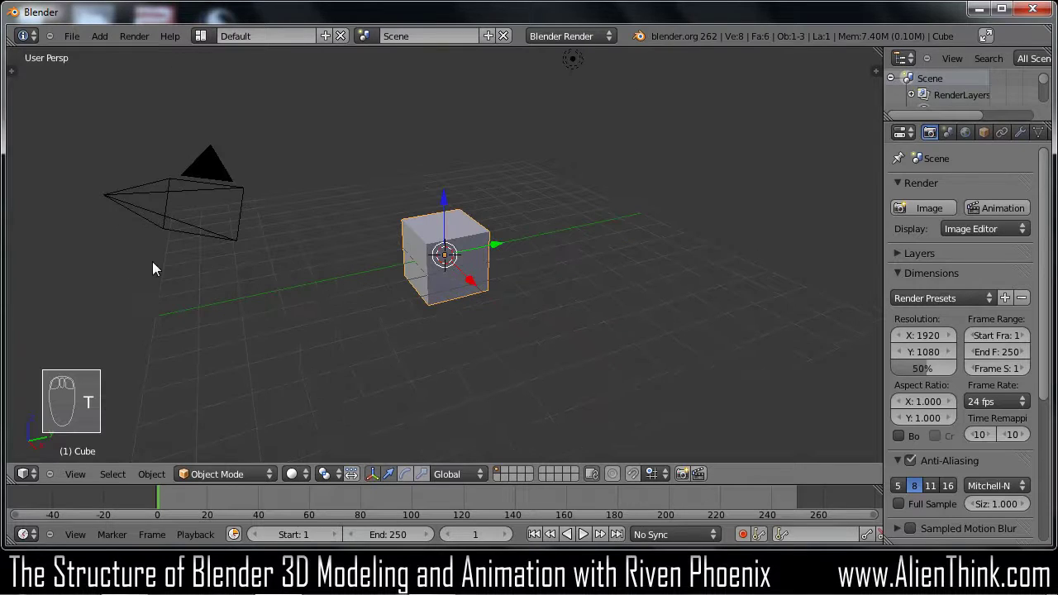
pyautogui.press('t')
pyautogui.press('t')
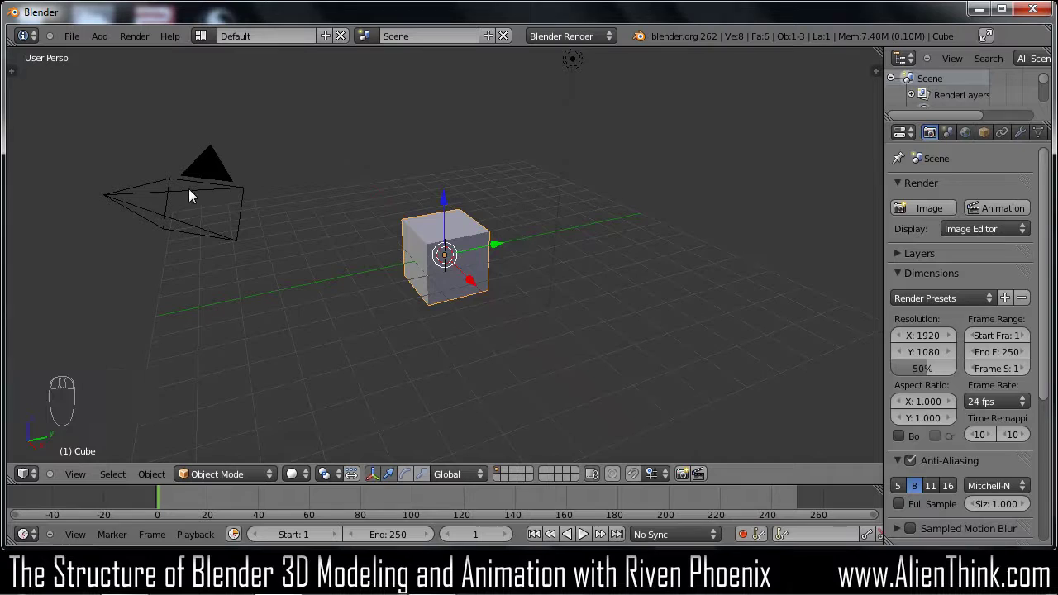
# Select the camera and the cube, dragging the Outliner border down to enlarge it
pyautogui.moveTo(197, 181); pyautogui.dragTo(216, 197)
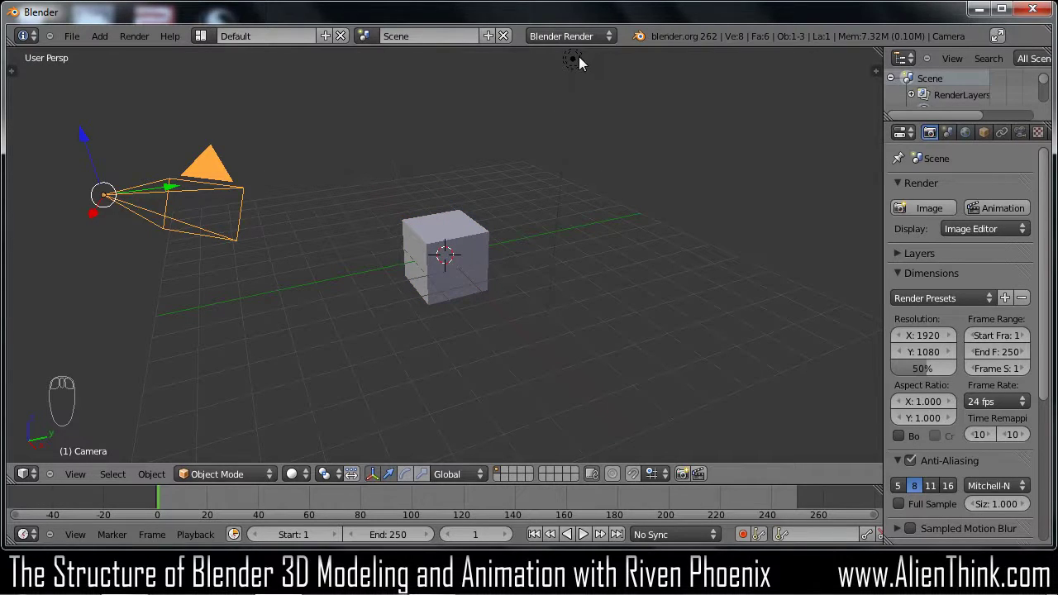
pyautogui.moveTo(582, 65); pyautogui.dragTo(472, 255)
pyautogui.moveTo(472, 255); pyautogui.dragTo(373, 341)
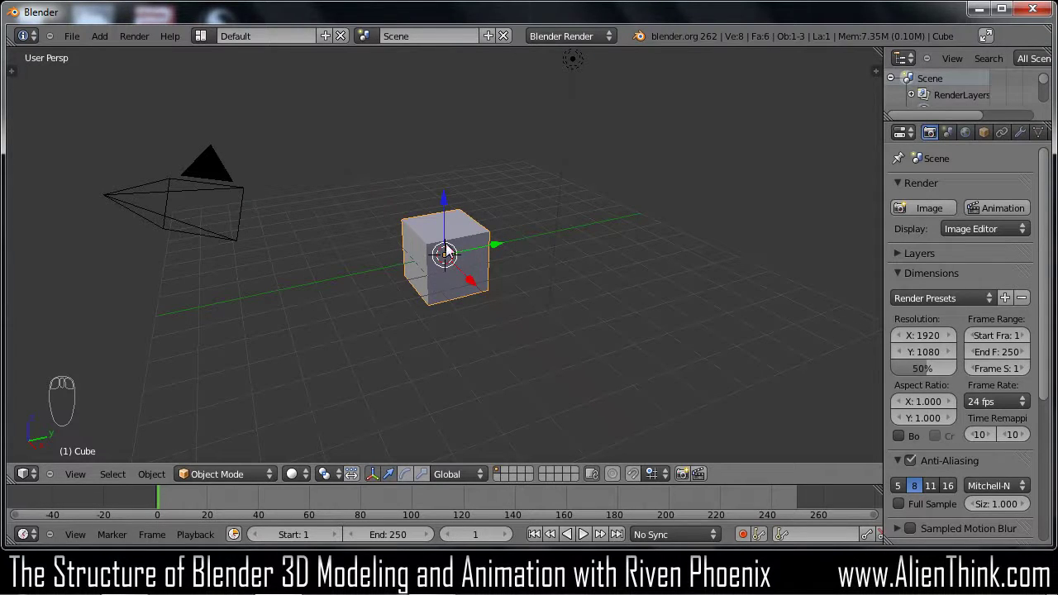
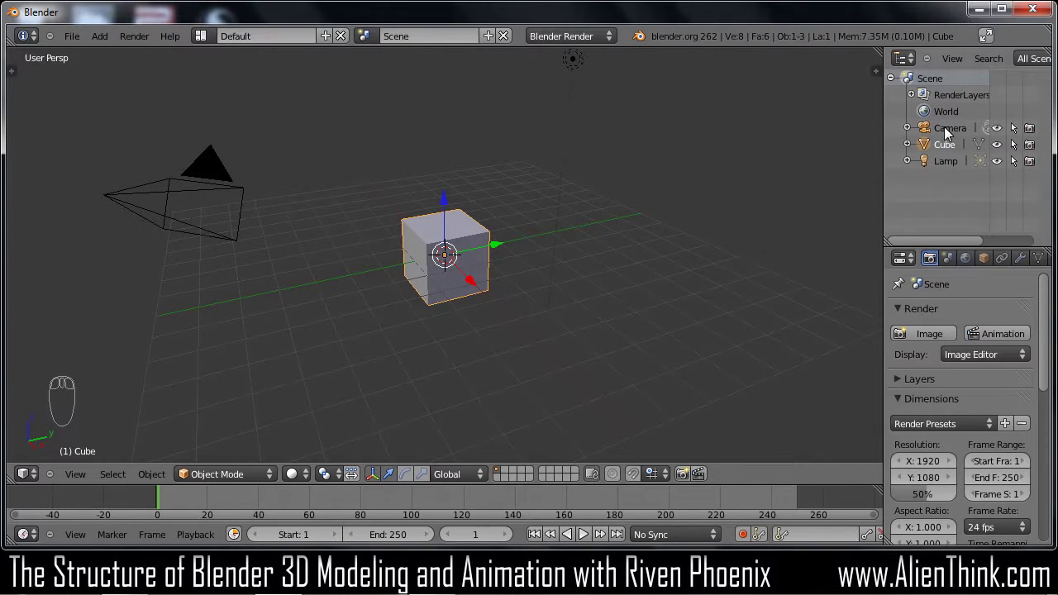
# Toggle off the Camera and Lamp eye icons in the Outliner and start renaming Cube to Figure
pyautogui.moveTo(950, 133); pyautogui.dragTo(949, 150)
pyautogui.moveTo(951, 134); pyautogui.dragTo(949, 150)
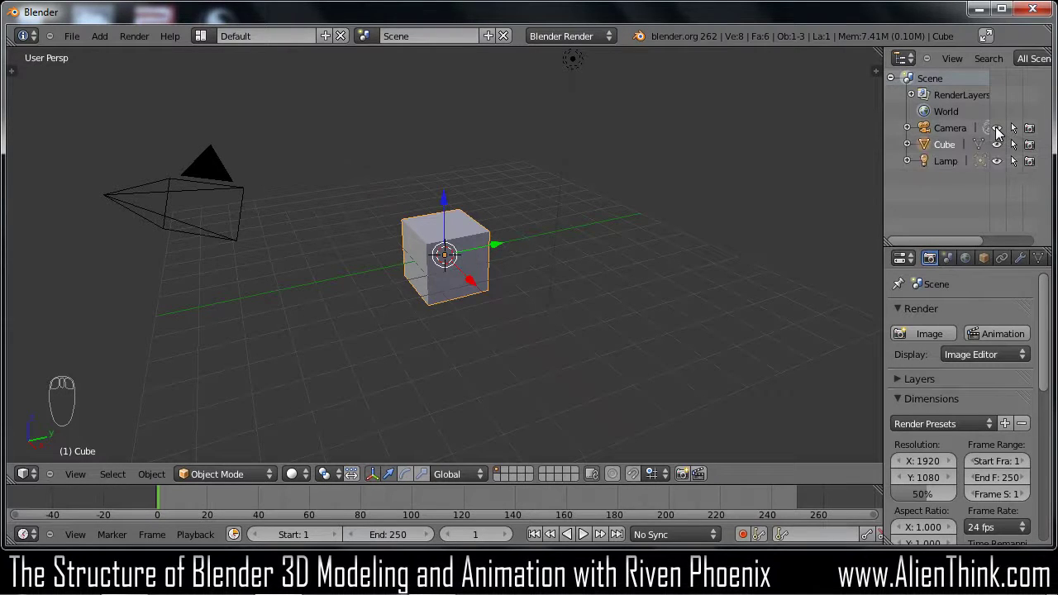
pyautogui.moveTo(1000, 134); pyautogui.dragTo(999, 167)
pyautogui.moveTo(999, 167); pyautogui.dragTo(1034, 171)
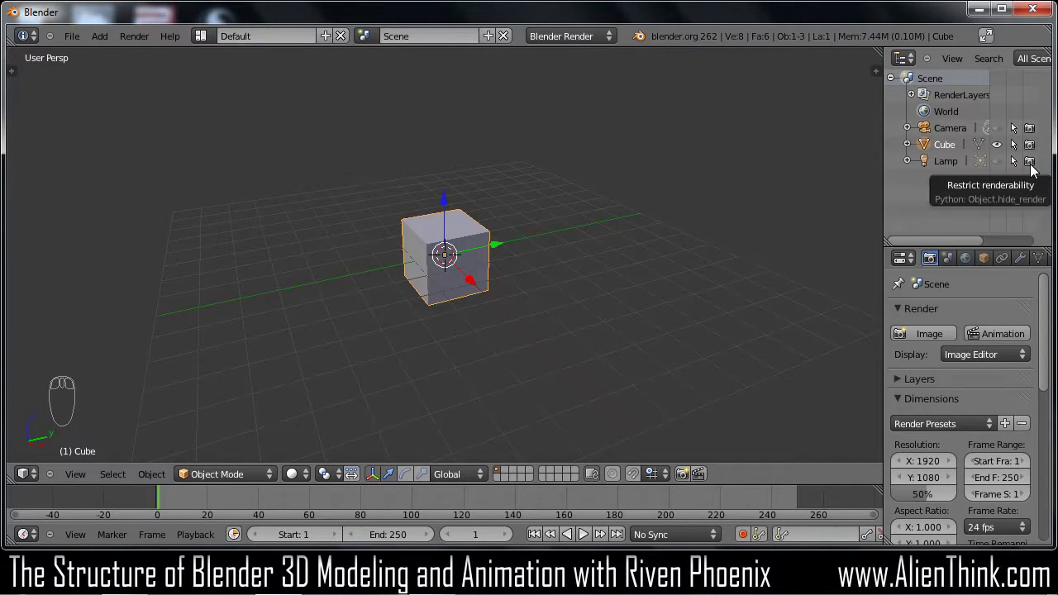
pyautogui.moveTo(1035, 170); pyautogui.dragTo(946, 153)
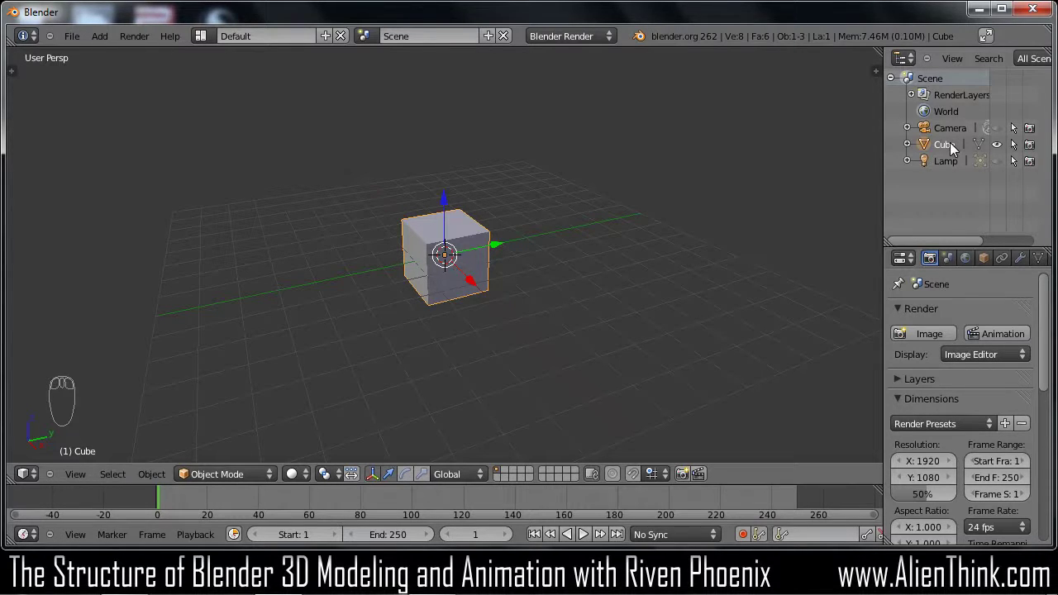
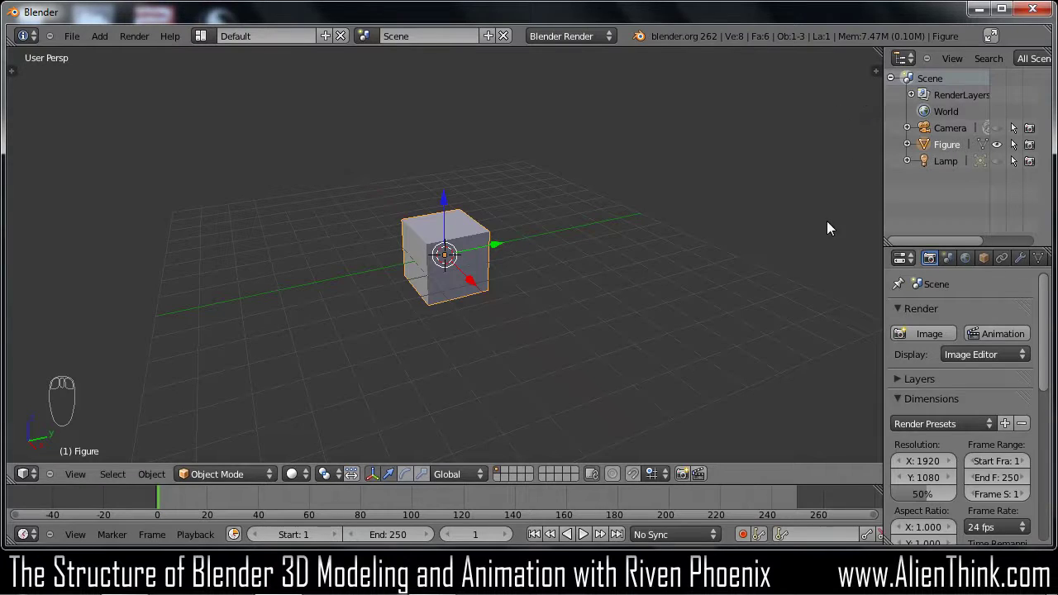
pyautogui.press('n')
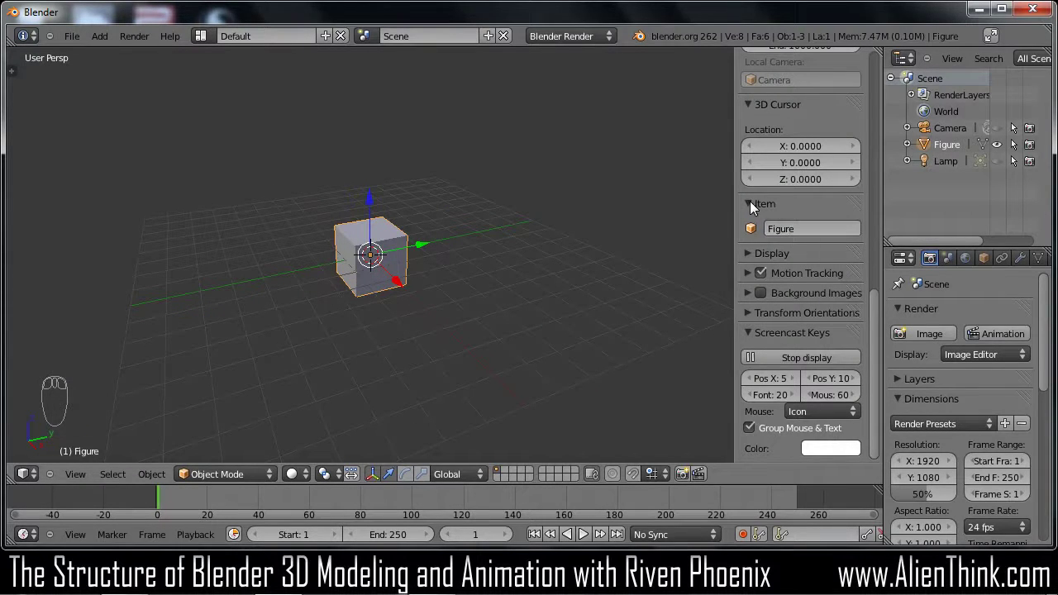
pyautogui.moveTo(754, 208); pyautogui.dragTo(751, 193)
pyautogui.moveTo(811, 245); pyautogui.dragTo(865, 83)
pyautogui.moveTo(754, 192); pyautogui.dragTo(752, 56)
pyautogui.click(870, 86)
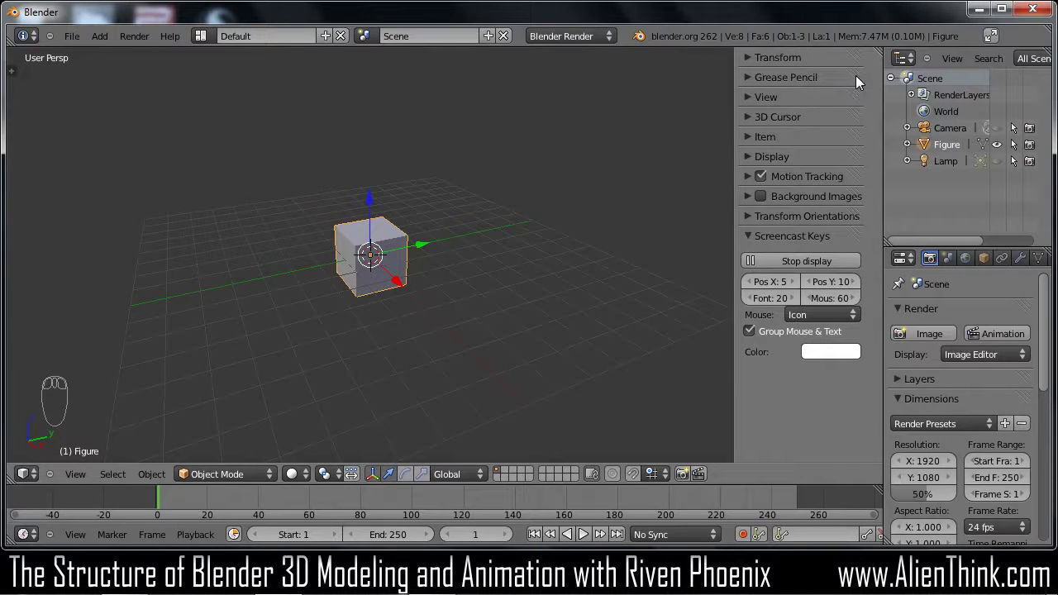
pyautogui.moveTo(860, 82); pyautogui.dragTo(858, 389)
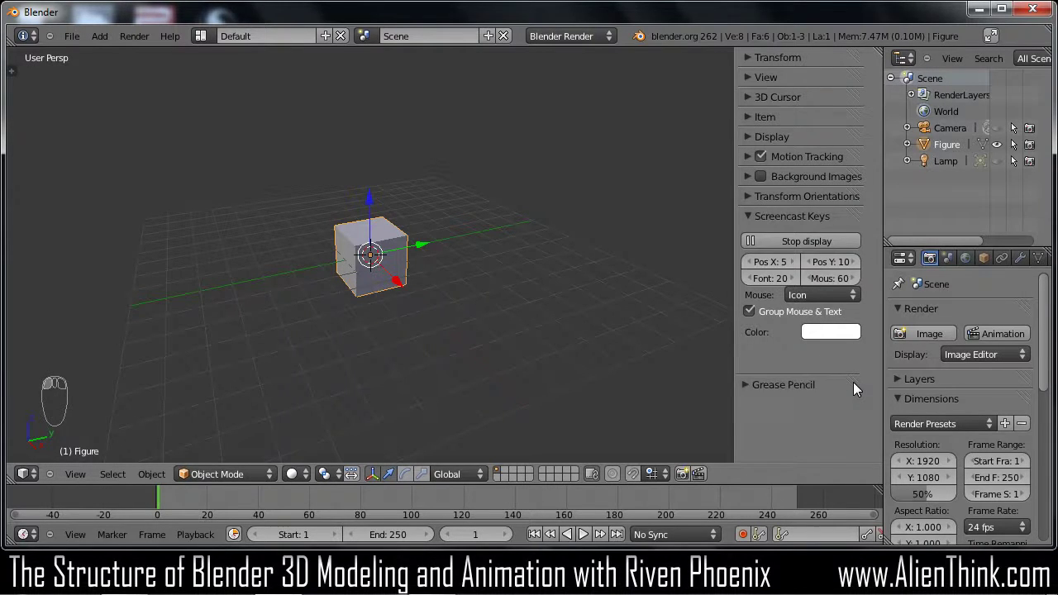
pyautogui.moveTo(860, 364); pyautogui.dragTo(758, 122)
pyautogui.press('n')
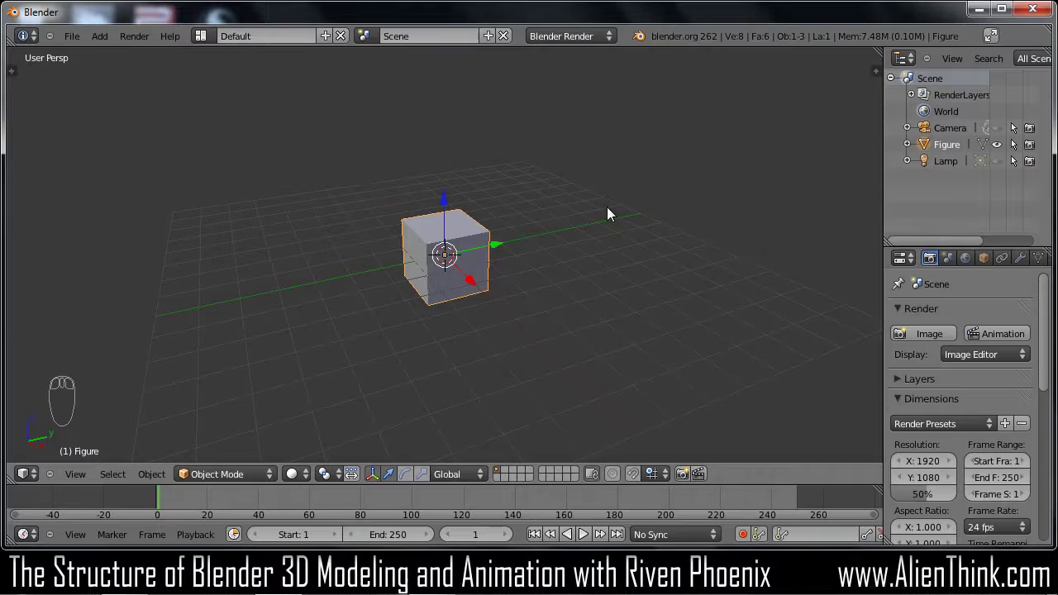
# Switch to Front view (numpad 1) so the Figure cube is seen squarely from the front
pyautogui.press('space')
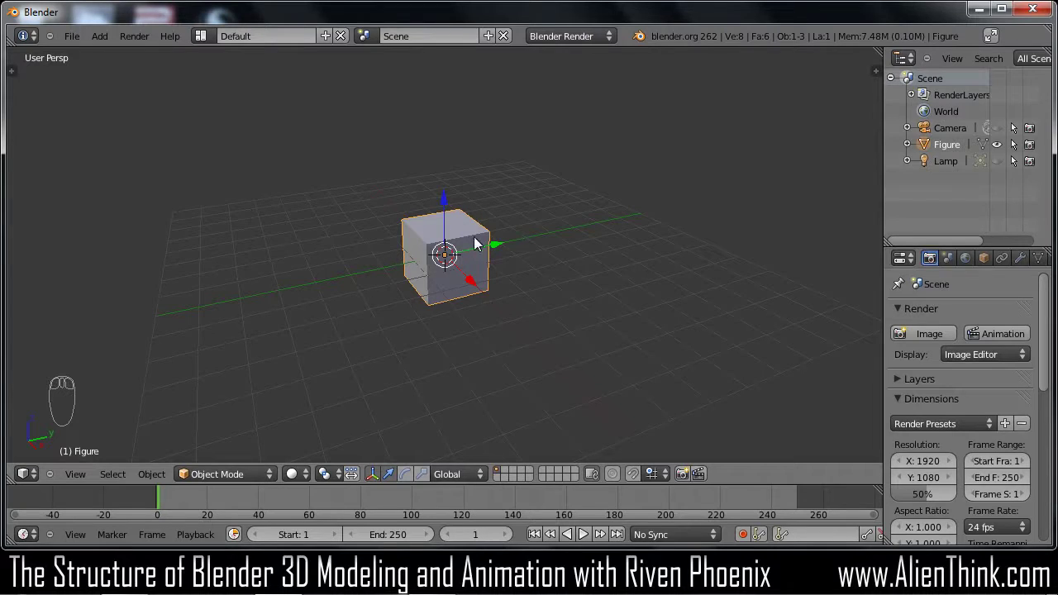
pyautogui.press('KP_1')
# View the cube from the front, right side and top (numpad 1, 3, 7)
pyautogui.moveTo(466, 259); pyautogui.dragTo(67, 81)
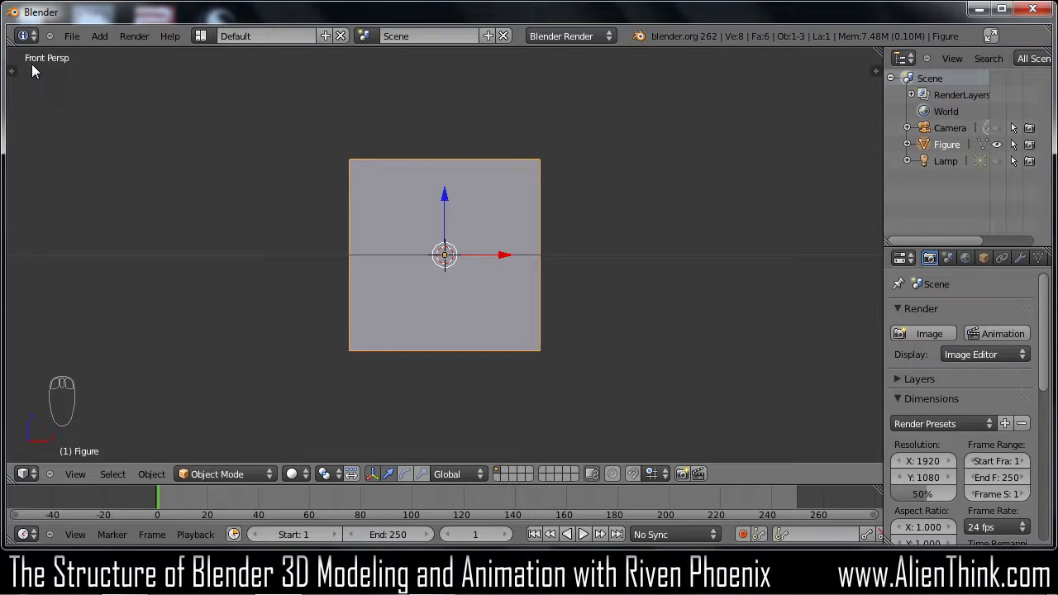
pyautogui.press('KP_1')
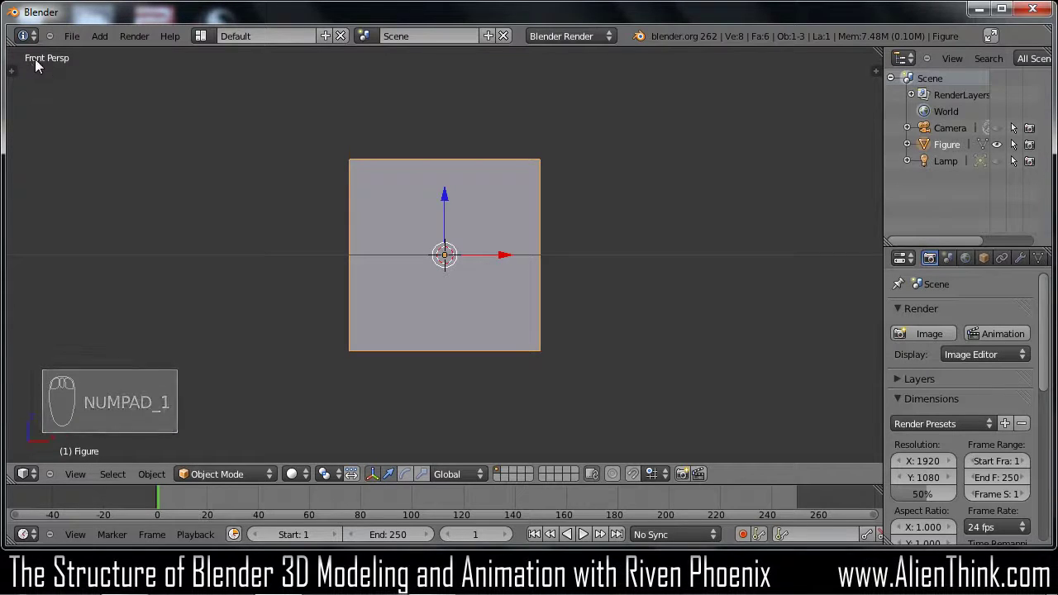
pyautogui.press('KP_3')
pyautogui.press('KP_7')
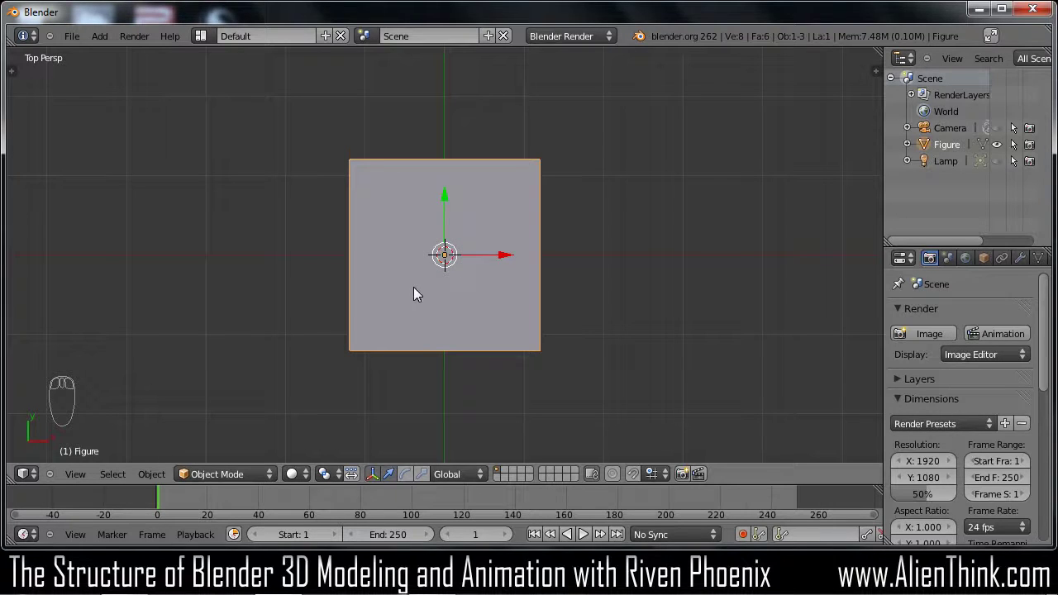
# Orbit freely around the cube and switch the view to orthographic projection (numpad 5)
pyautogui.moveTo(429, 333); pyautogui.dragTo(518, 302)
pyautogui.moveTo(529, 298); pyautogui.dragTo(528, 281)
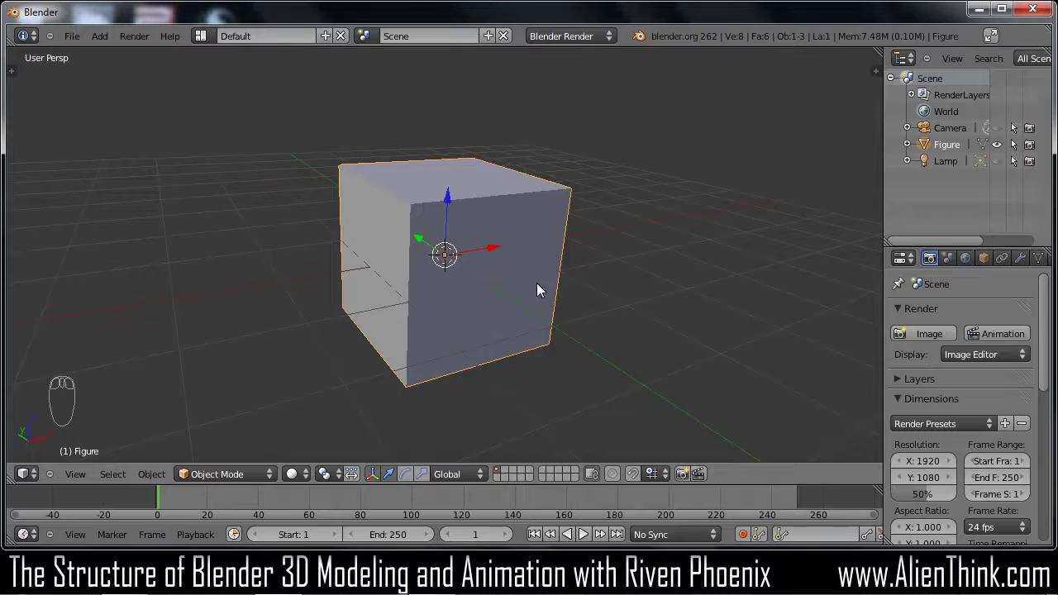
pyautogui.moveTo(398, 302); pyautogui.dragTo(868, 300)
pyautogui.moveTo(855, 321); pyautogui.dragTo(538, 291)
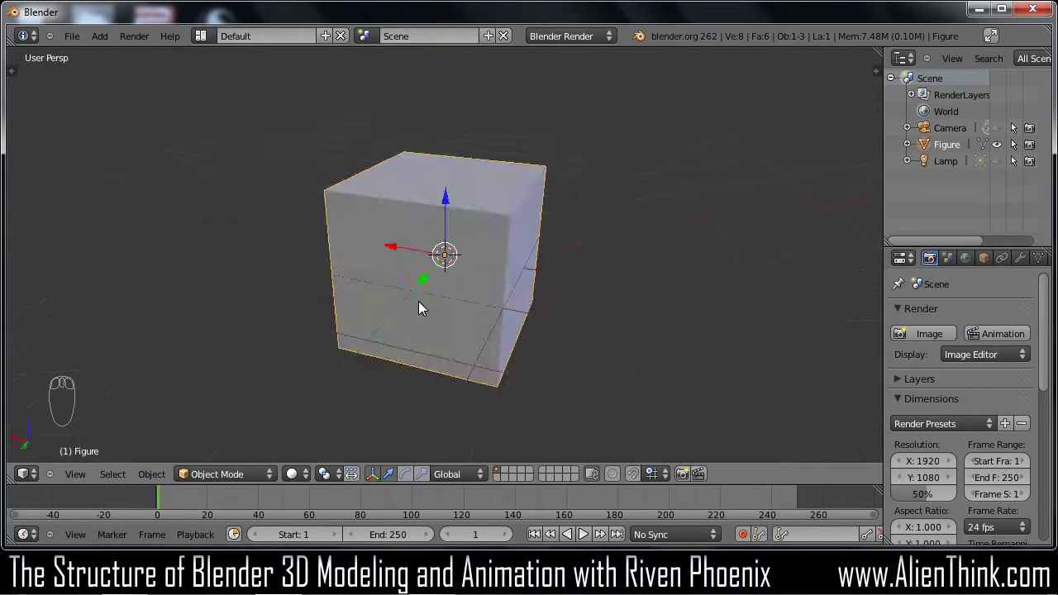
pyautogui.moveTo(463, 301); pyautogui.dragTo(484, 310)
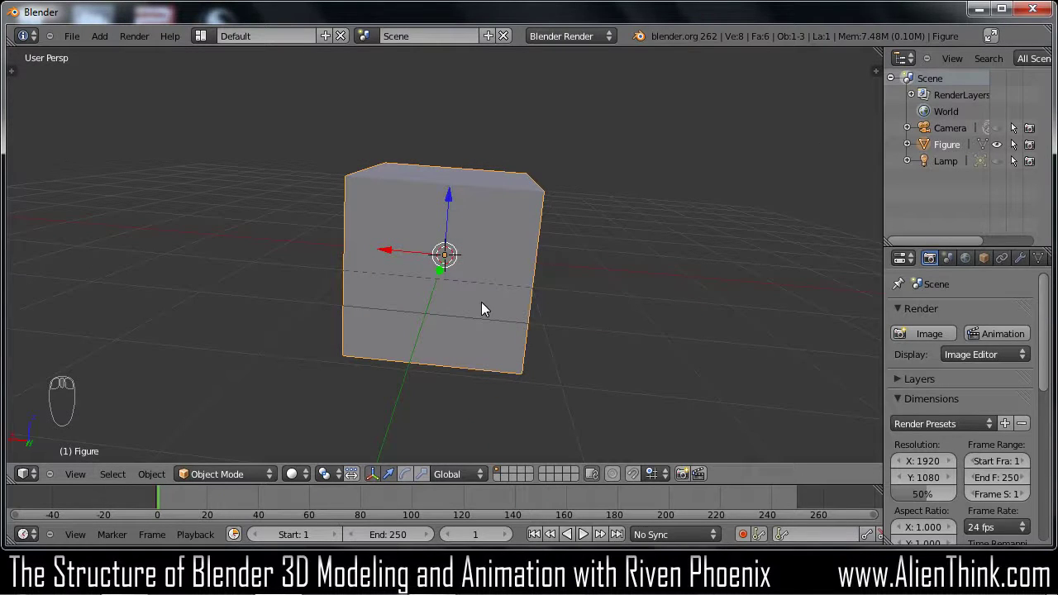
pyautogui.moveTo(426, 313); pyautogui.dragTo(516, 314)
pyautogui.press('KP_5')
pyautogui.moveTo(413, 330); pyautogui.dragTo(70, 80)
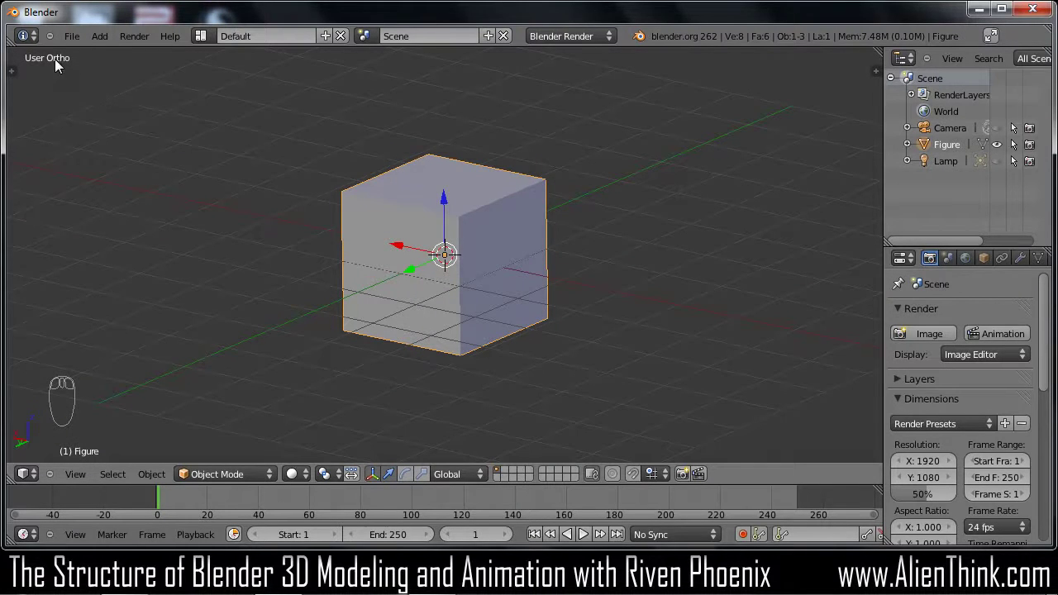
# Zoom in on the cube in Front Ortho and enter Edit Mode with Tab, all faces selected
pyautogui.press('KP_1')
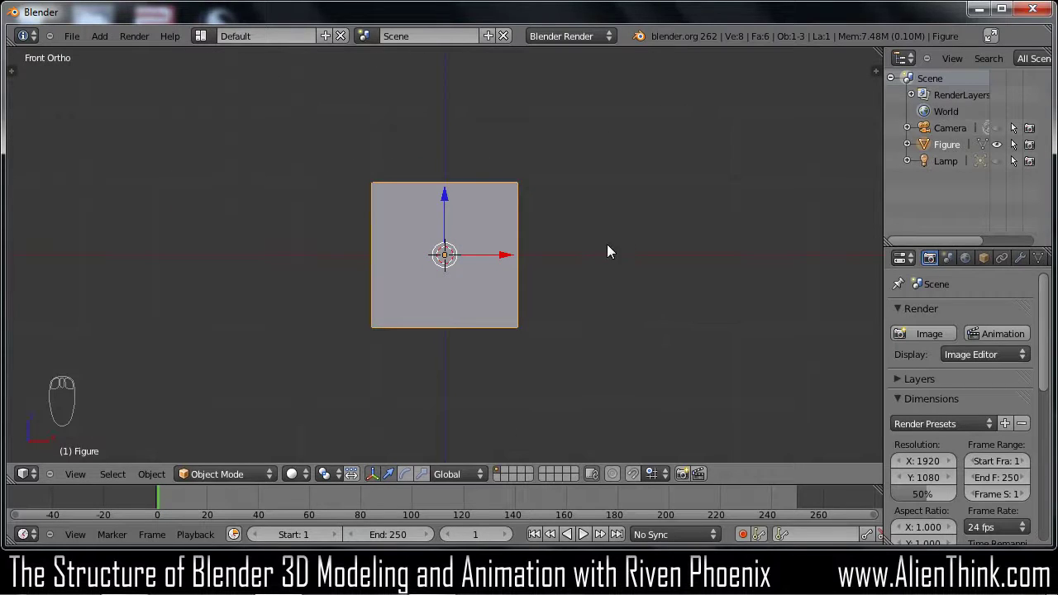
pyautogui.moveTo(613, 251); pyautogui.dragTo(575, 253)
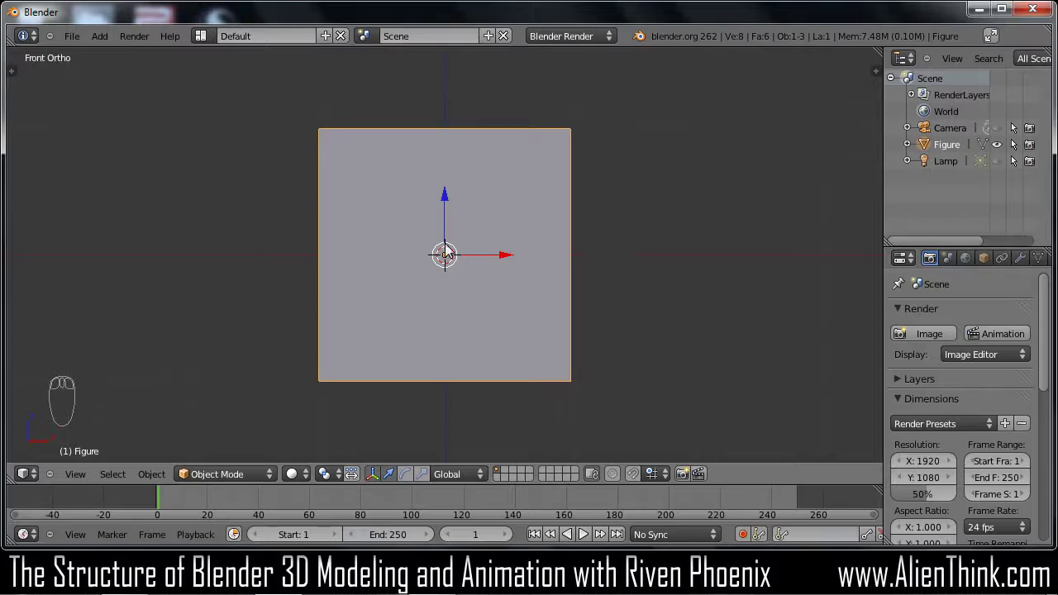
pyautogui.moveTo(434, 212); pyautogui.dragTo(447, 248)
pyautogui.press('KP_1')
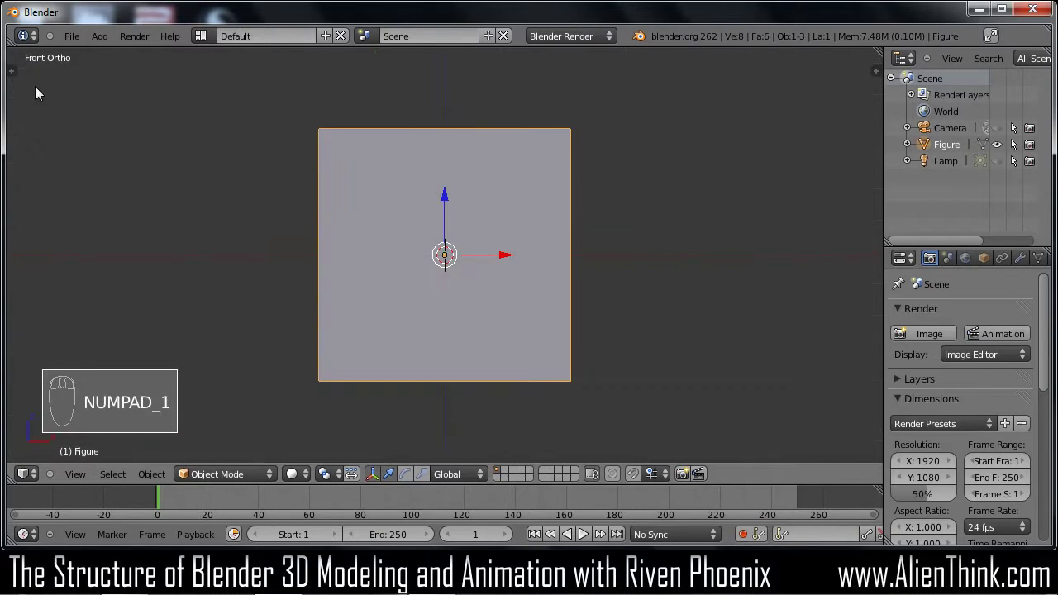
pyautogui.press('Tab')
pyautogui.moveTo(392, 206); pyautogui.dragTo(376, 202)
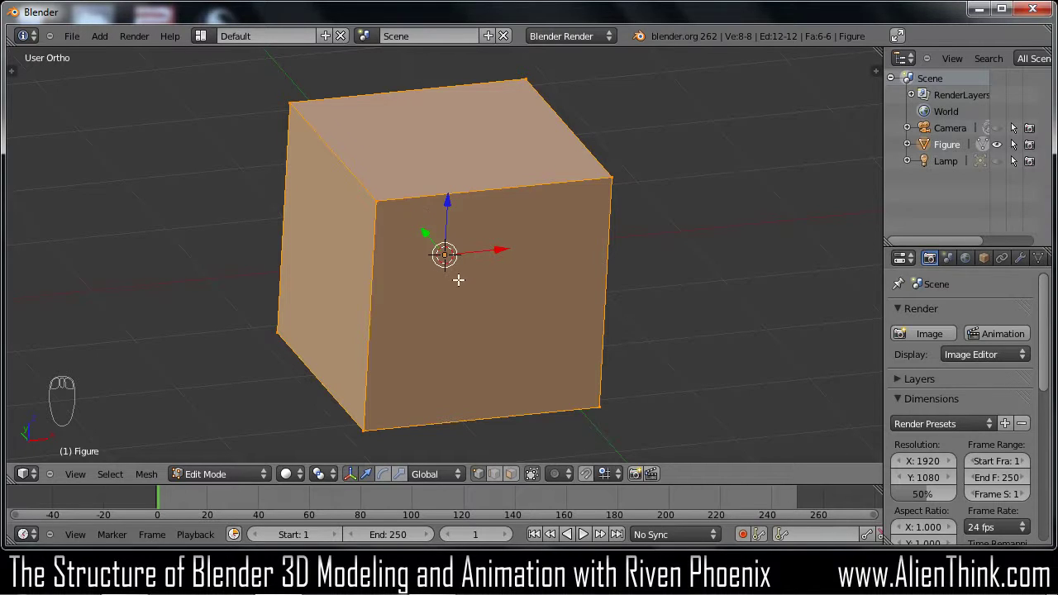
# Toggle the front-facing cube between Object and Edit Mode, ending in Edit Mode
pyautogui.press('KP_1')
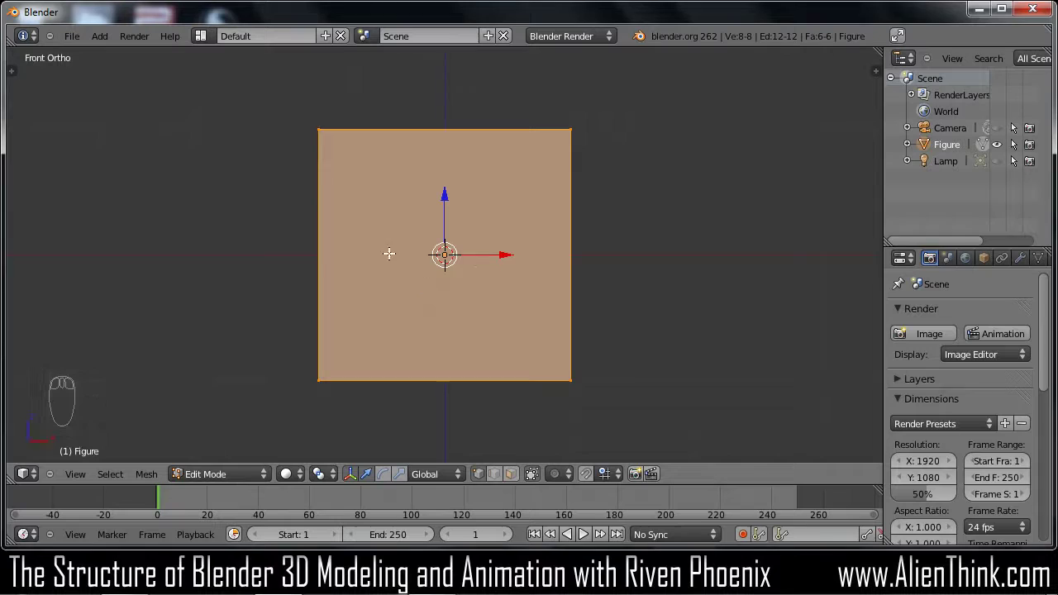
pyautogui.press('Tab')
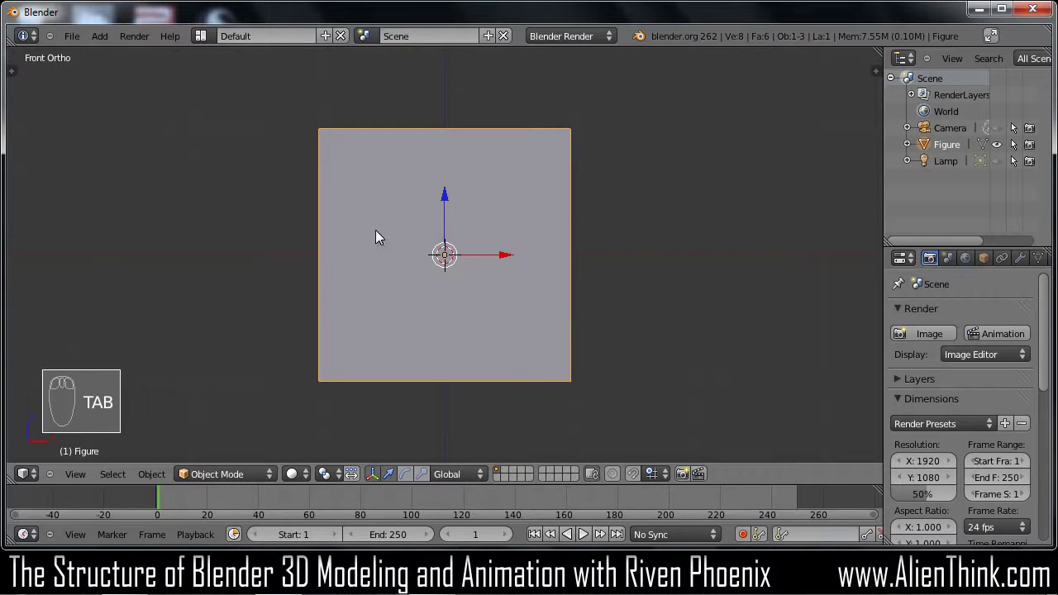
pyautogui.press('Tab')
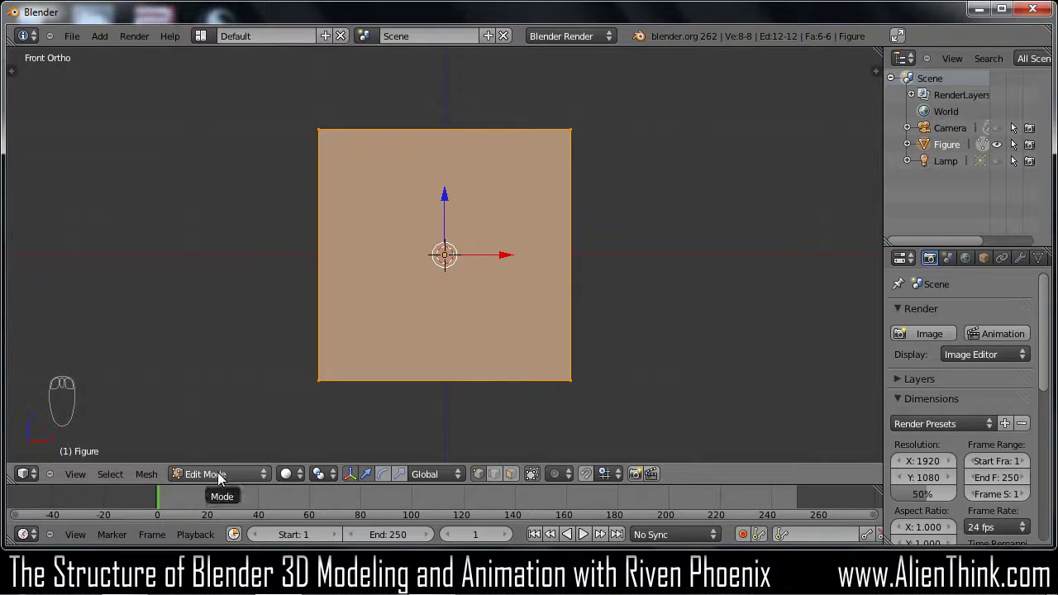
pyautogui.press('Tab')
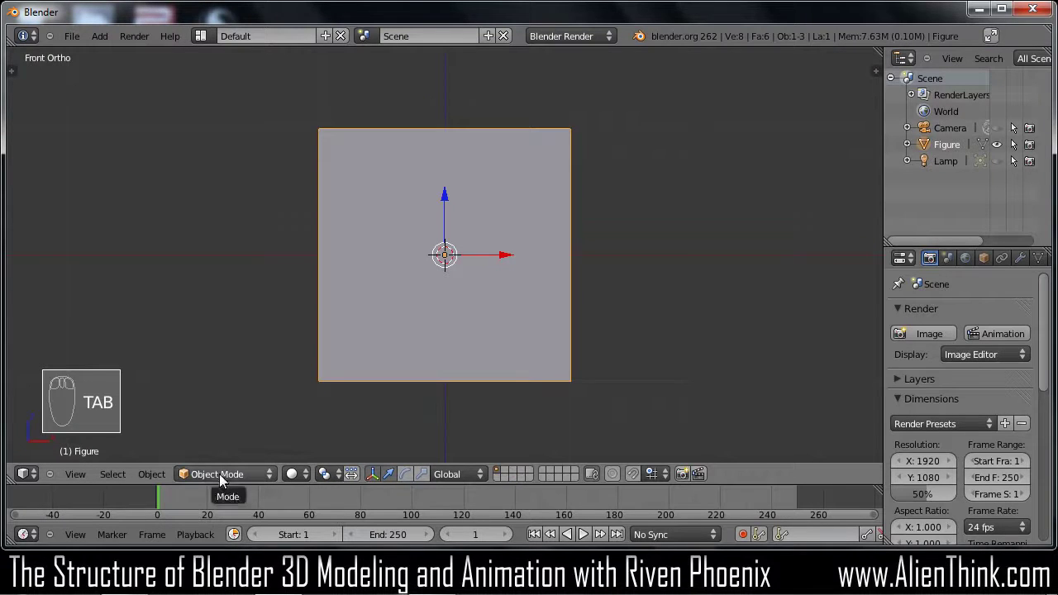
pyautogui.press('Tab')
# Toggle the shading with Z, then deselect and reselect the whole cube mesh with A
pyautogui.moveTo(215, 479); pyautogui.dragTo(229, 409)
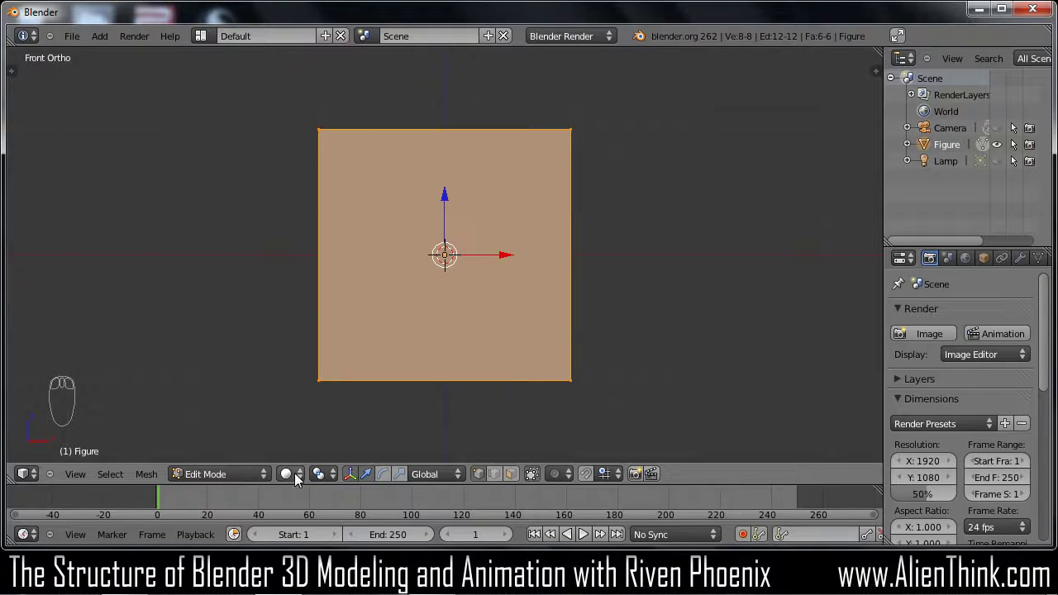
pyautogui.moveTo(298, 480); pyautogui.dragTo(326, 427)
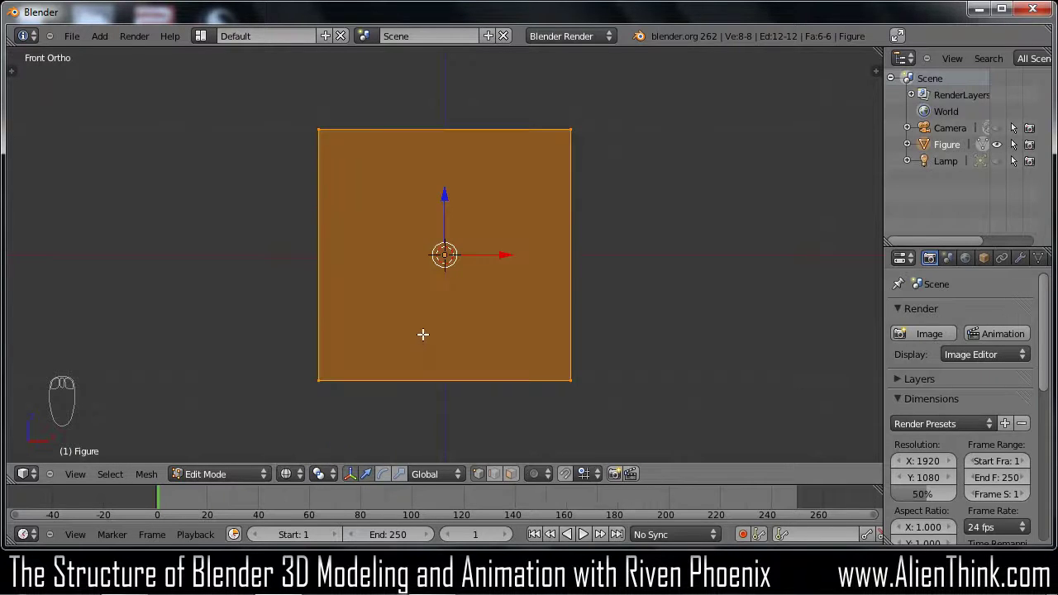
pyautogui.press('z')
pyautogui.press('z')
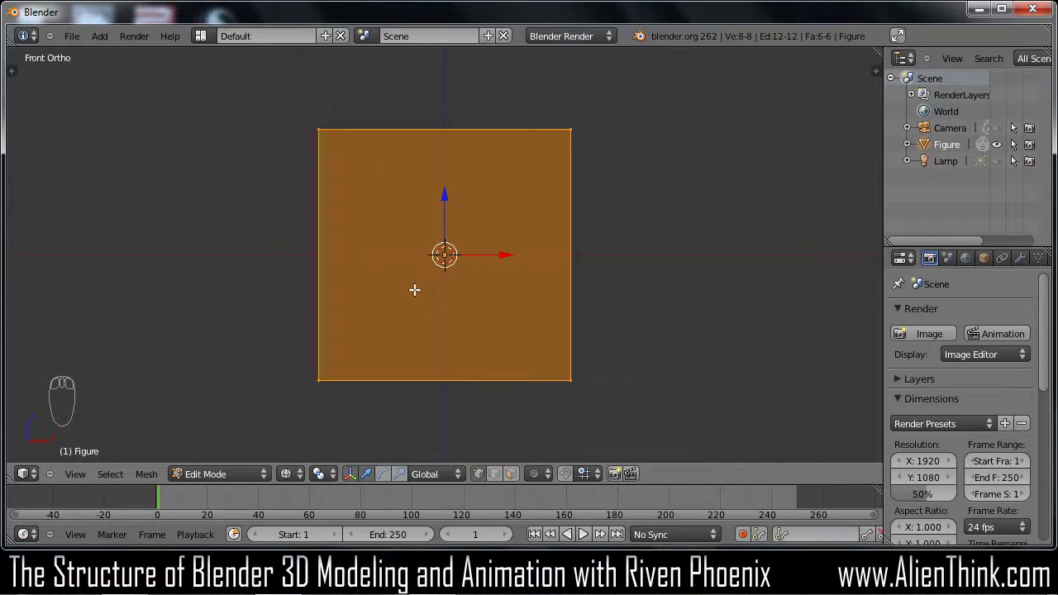
pyautogui.press('a')
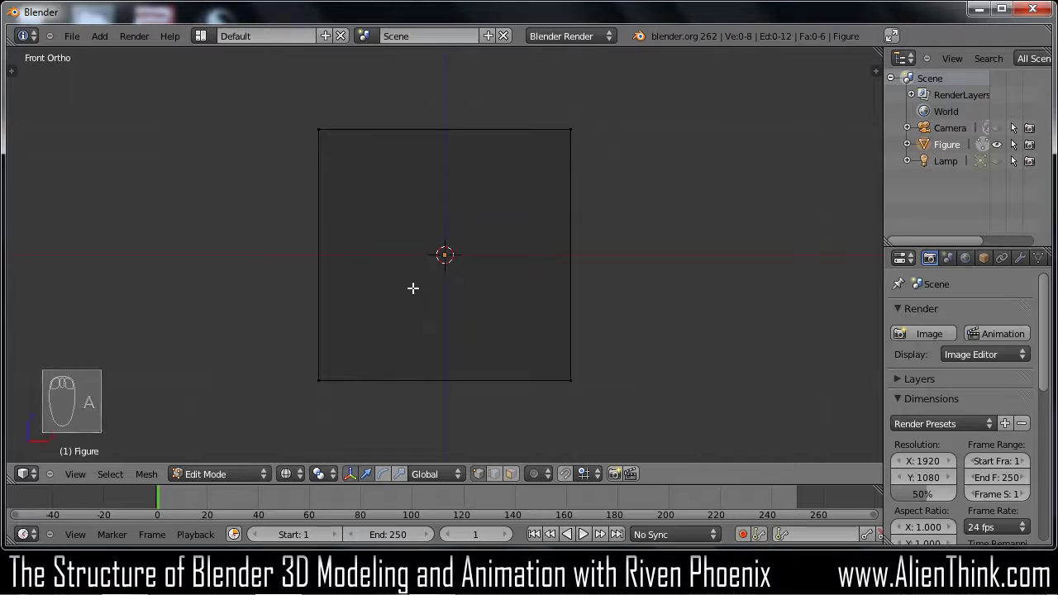
pyautogui.press('a')
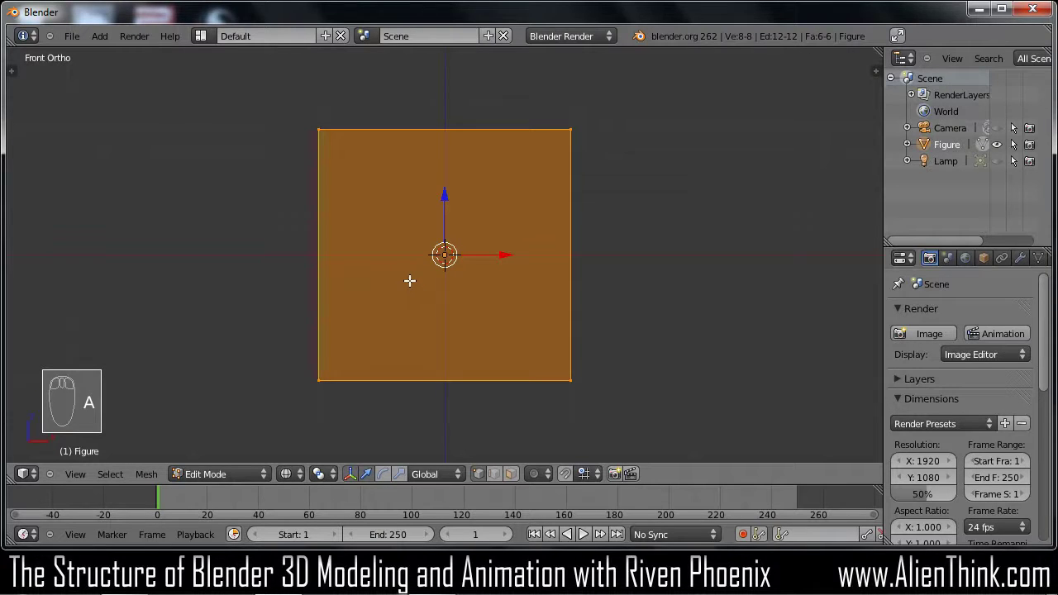
# Subdivide the whole cube once from the Specials menu (W), return to Front view and deselect all
pyautogui.press('w')
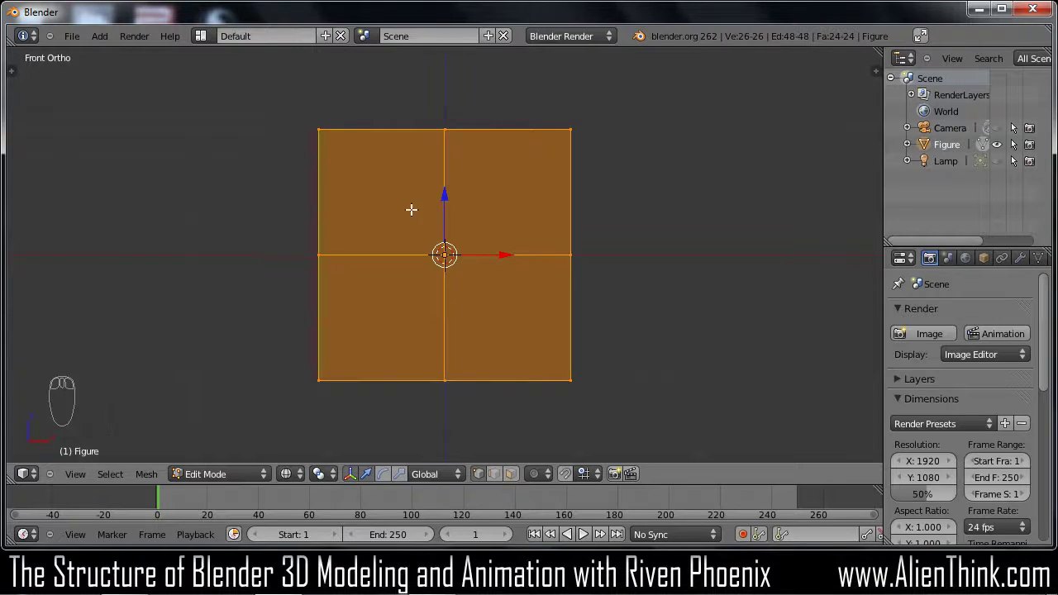
pyautogui.moveTo(434, 230); pyautogui.dragTo(444, 284)
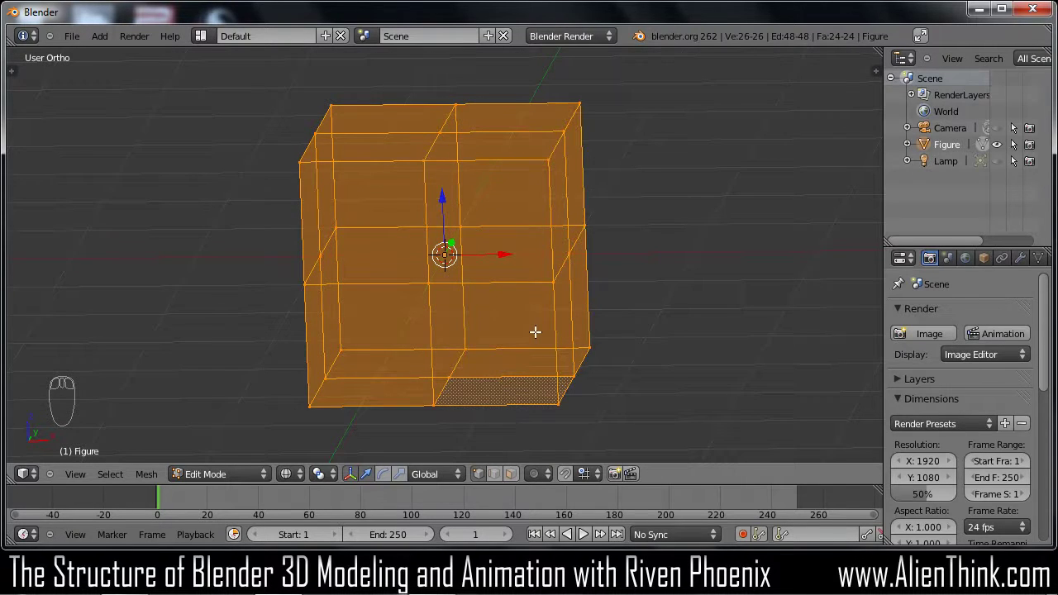
pyautogui.press('KP_1')
pyautogui.press('a')
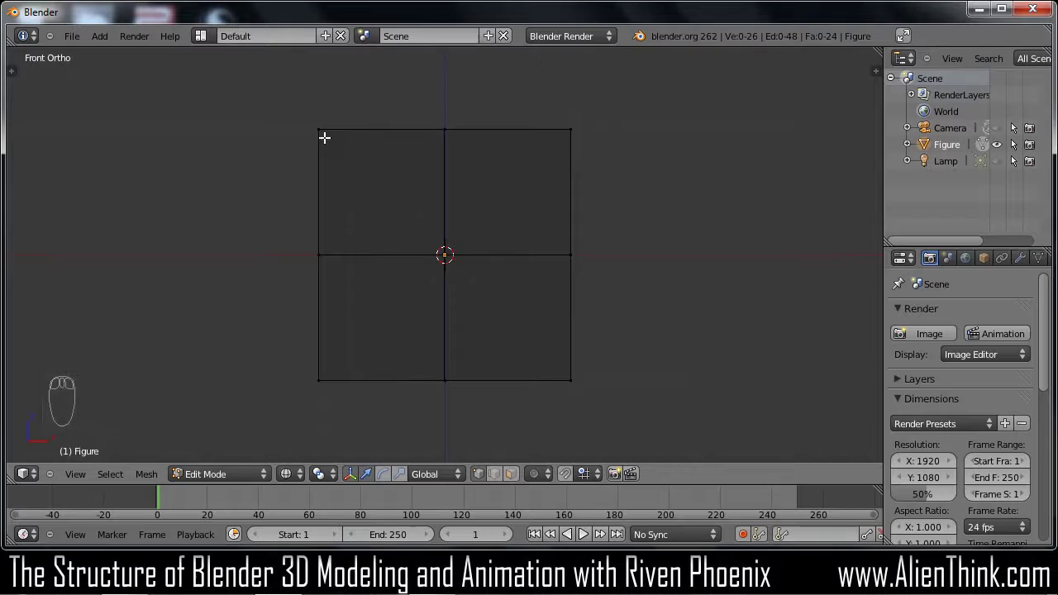
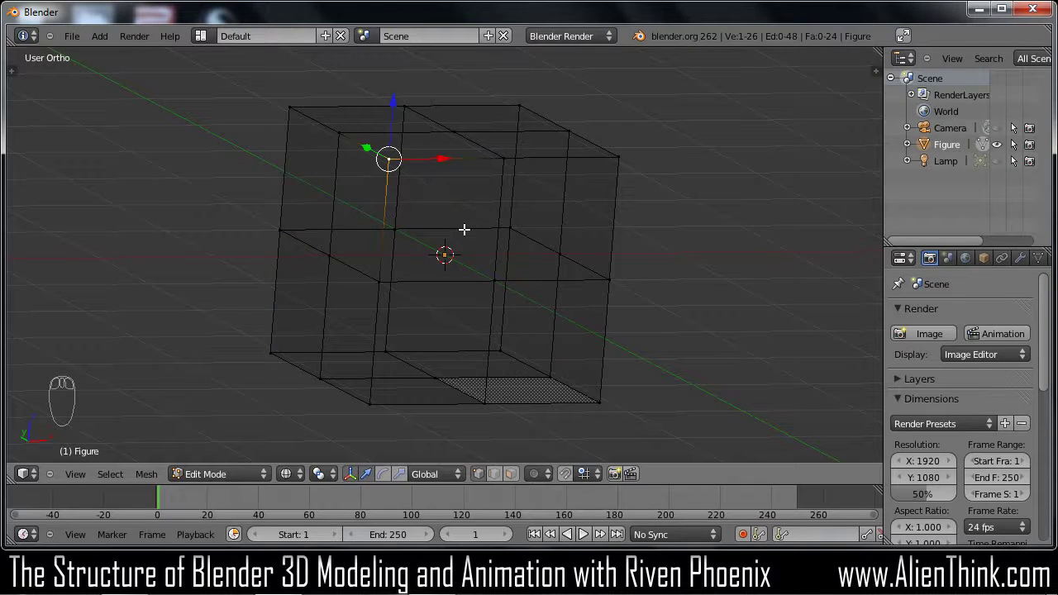
pyautogui.press('KP_1')
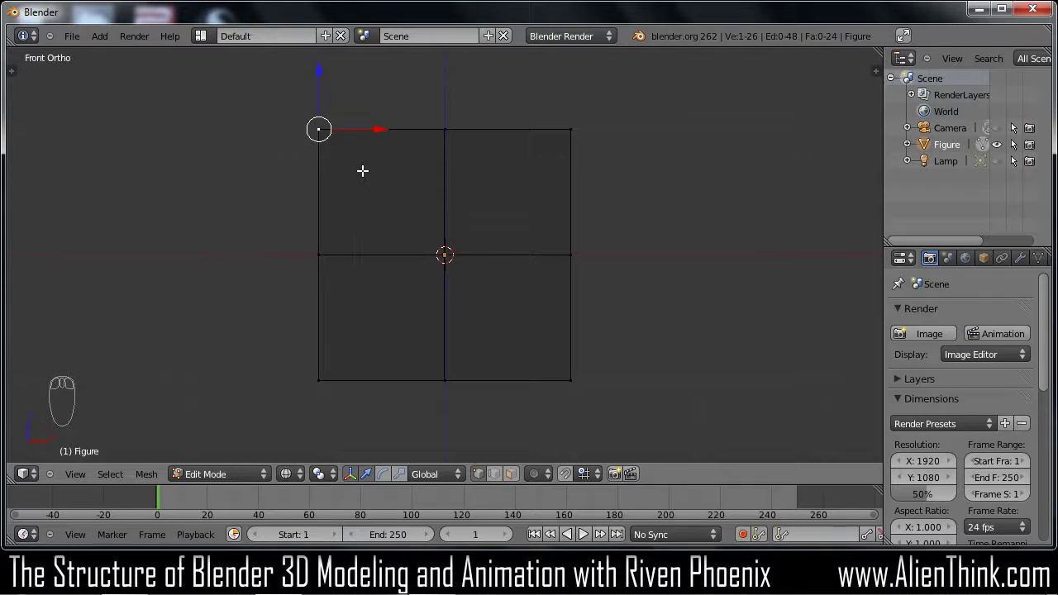
pyautogui.moveTo(325, 141); pyautogui.dragTo(205, 207)
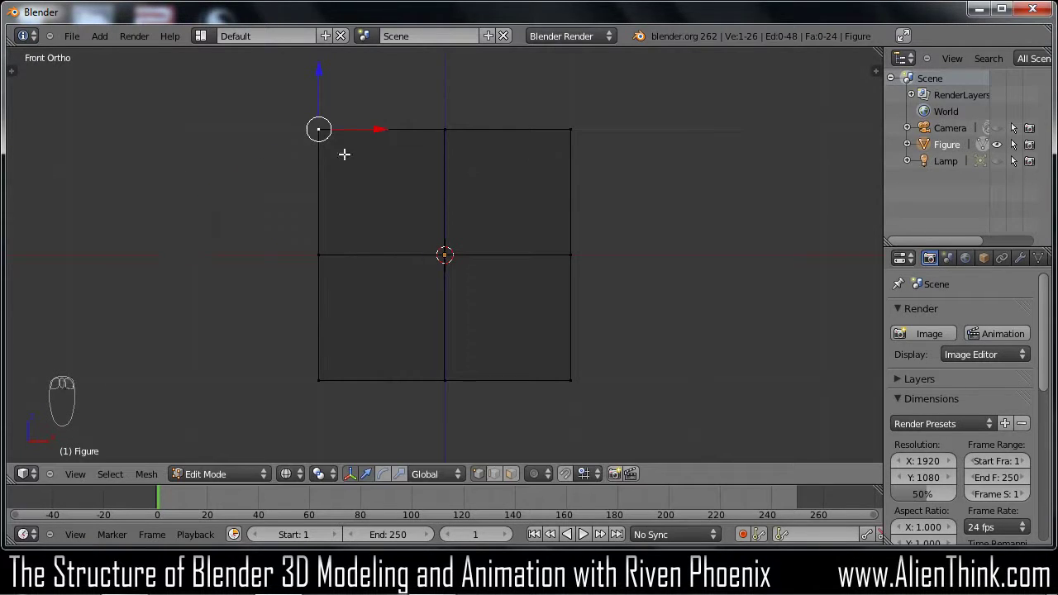
pyautogui.moveTo(350, 195); pyautogui.dragTo(230, 216)
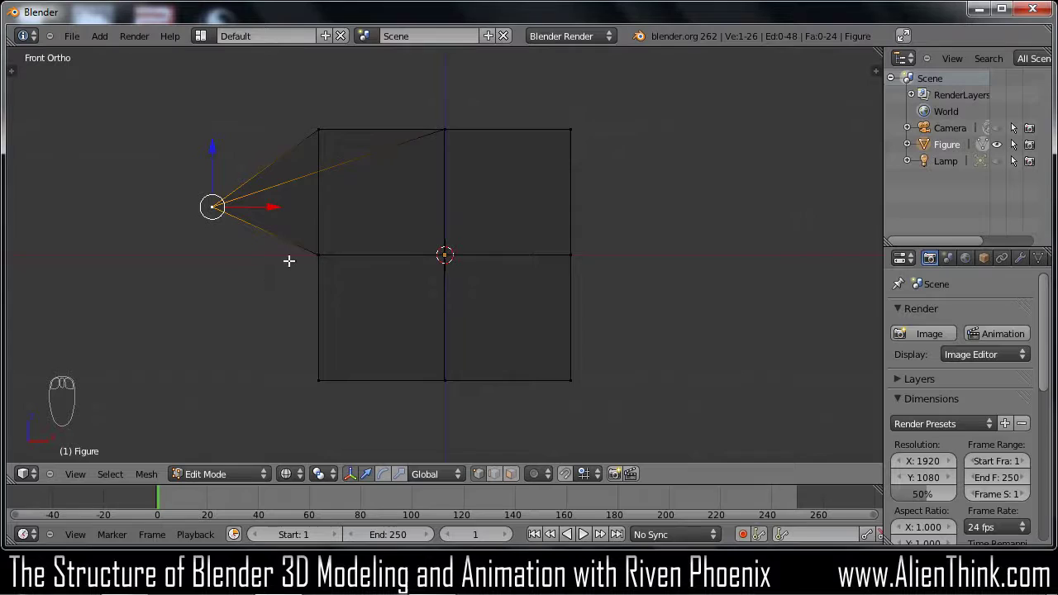
pyautogui.press('ctrl+z')
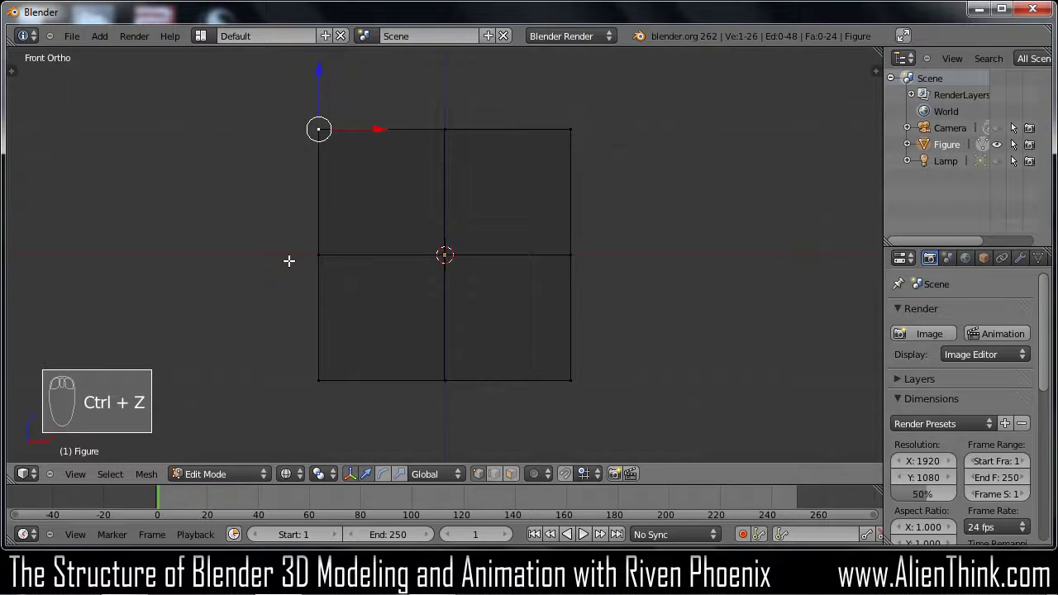
pyautogui.press('ctrl+shift+z')
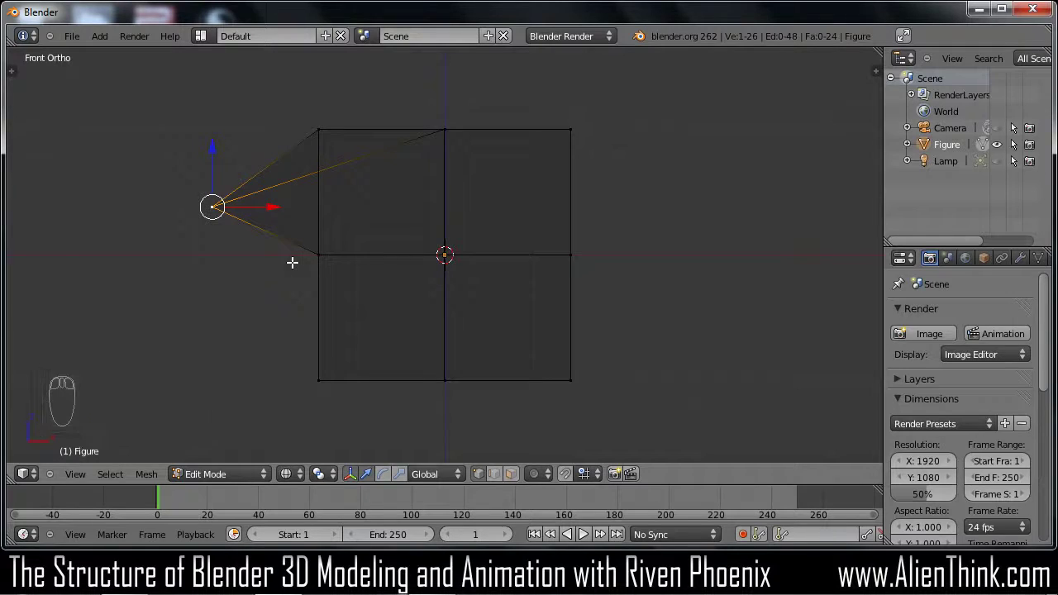
pyautogui.press('ctrl+z')
pyautogui.press('a')
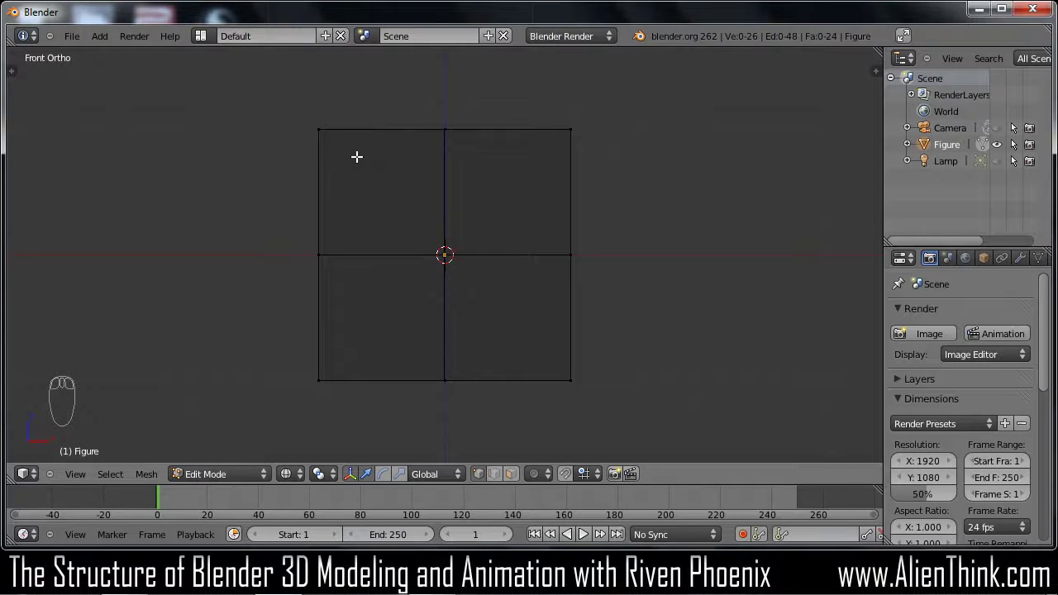
pyautogui.moveTo(358, 152); pyautogui.dragTo(317, 404)
pyautogui.moveTo(412, 215); pyautogui.dragTo(314, 303)
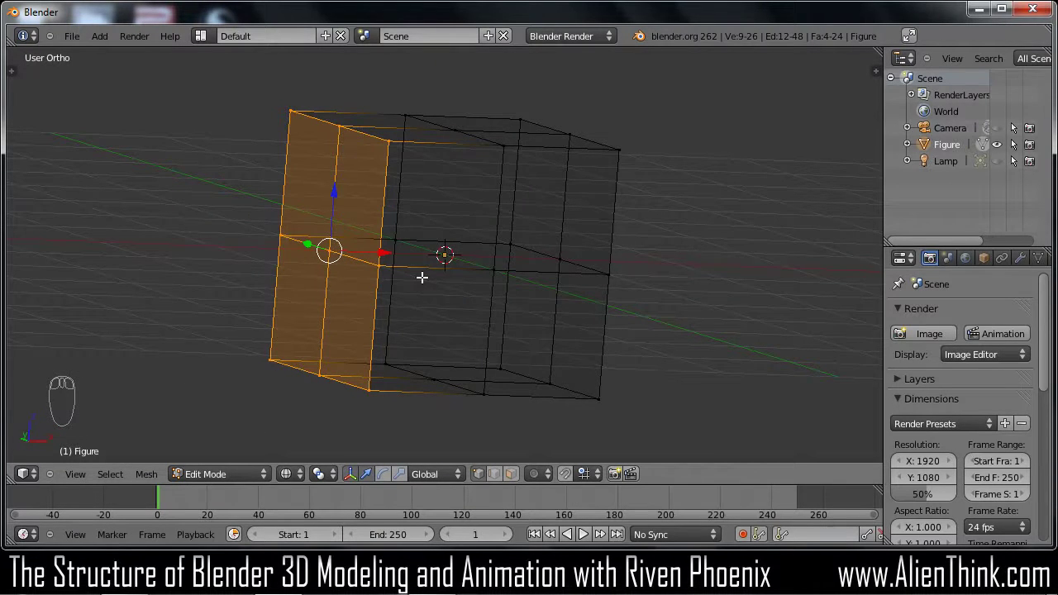
pyautogui.press('KP_1')
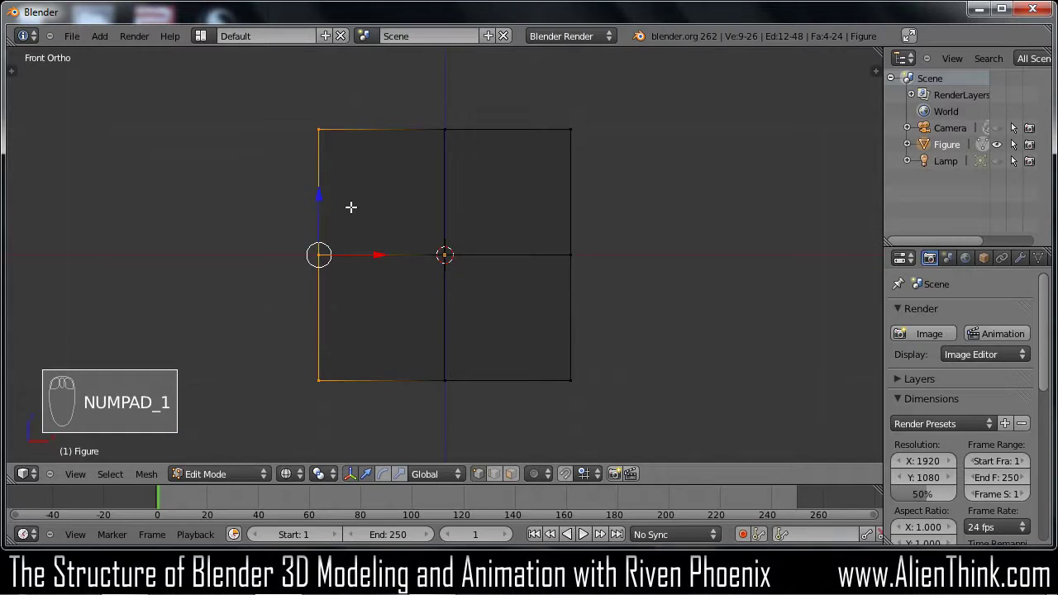
pyautogui.press('a')
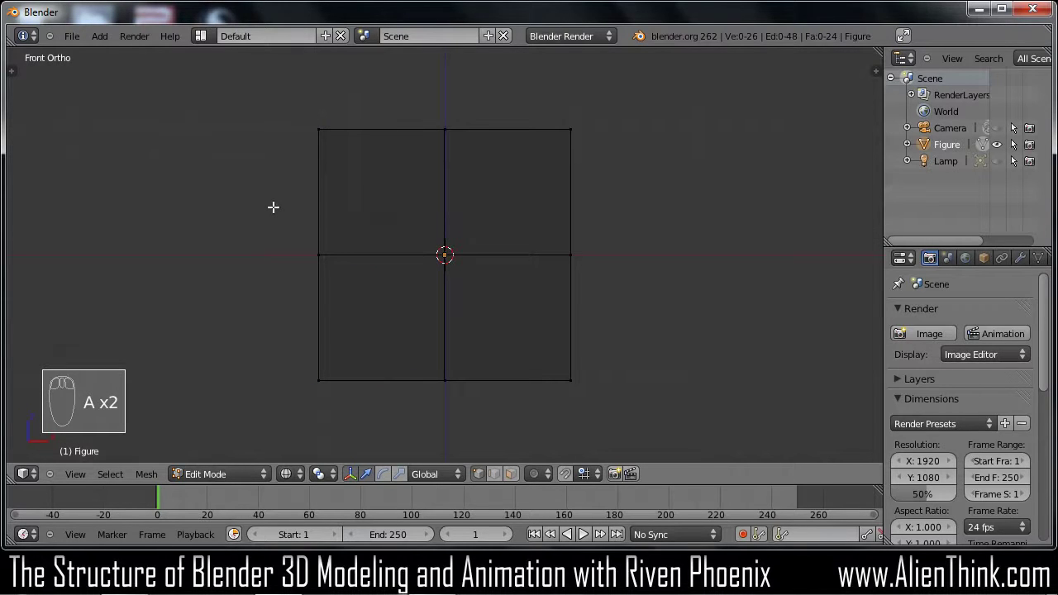
pyautogui.press('c')
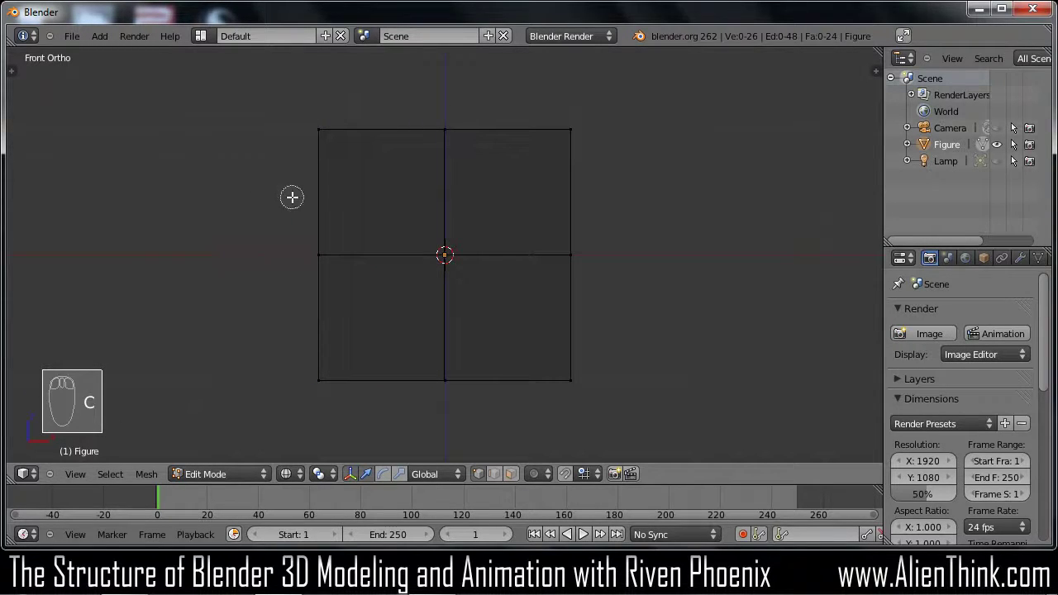
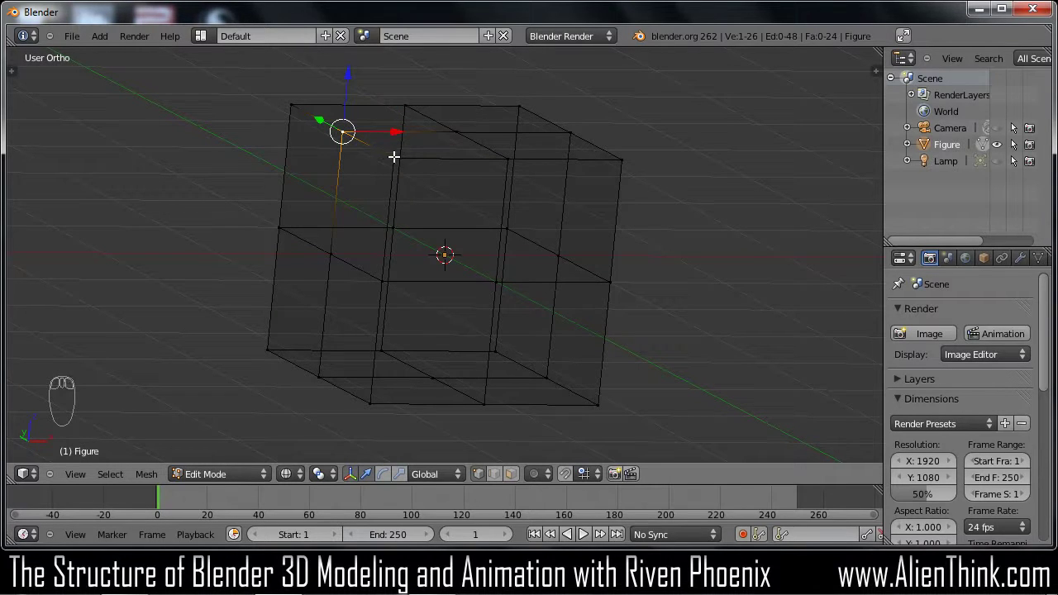
# Select and nudge the top-left vertices, then clear the selection with A
pyautogui.moveTo(395, 153); pyautogui.dragTo(370, 167)
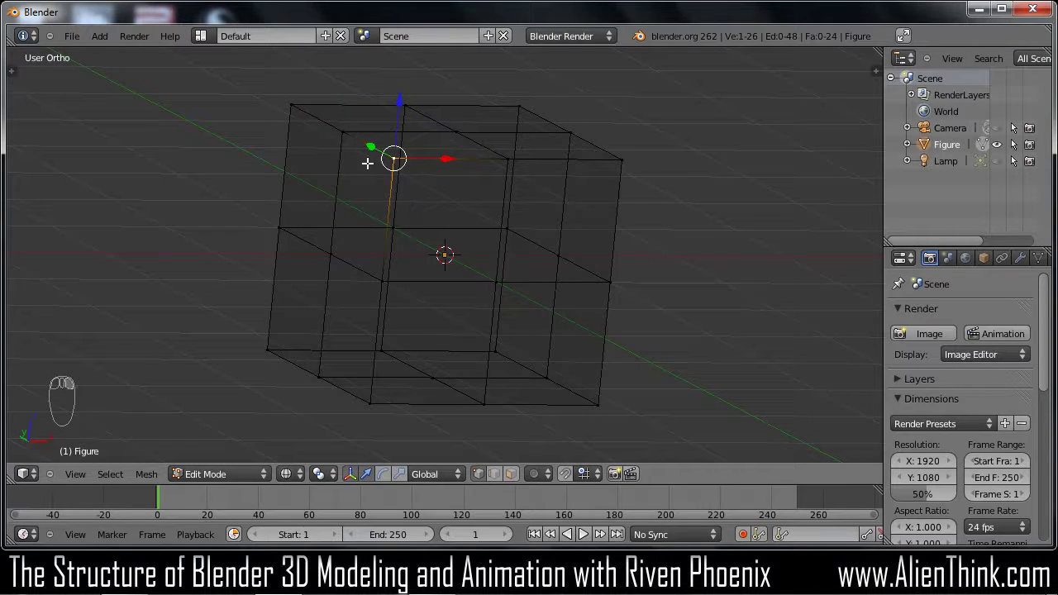
pyautogui.moveTo(343, 129); pyautogui.dragTo(394, 157)
pyautogui.moveTo(394, 154); pyautogui.dragTo(395, 156)
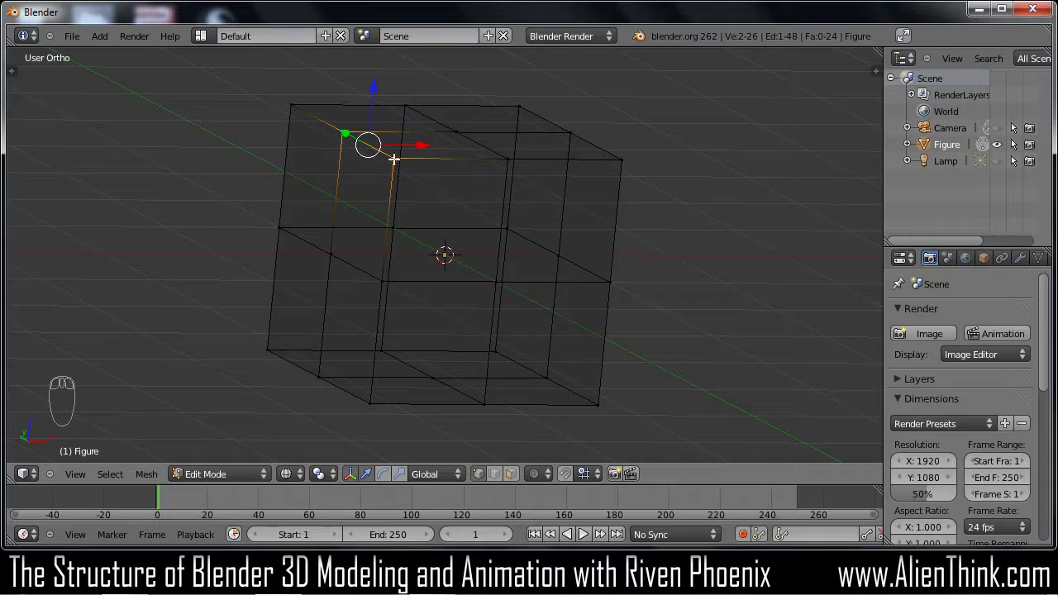
pyautogui.moveTo(395, 156); pyautogui.dragTo(438, 223)
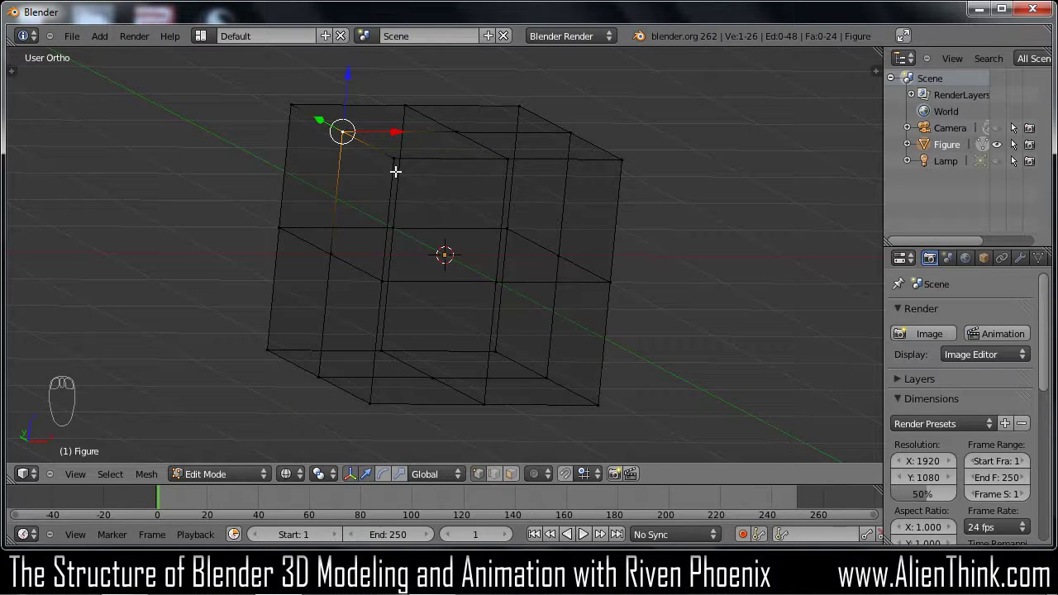
pyautogui.press('a')
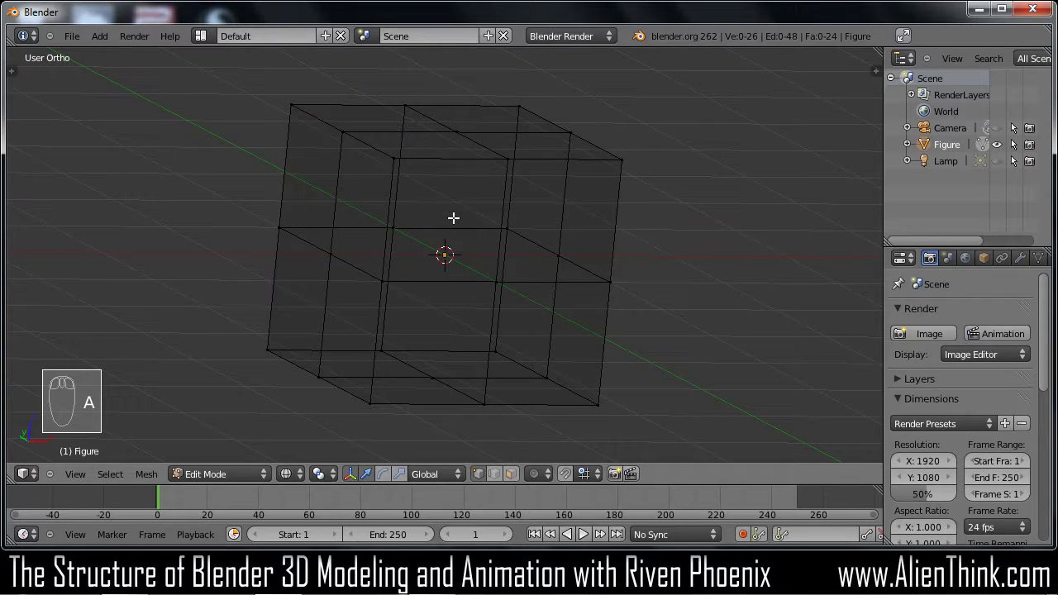
# Box-select the vertices along the cube's left edge in Front view, then deselect all
pyautogui.press('KP_1')
pyautogui.press('b')
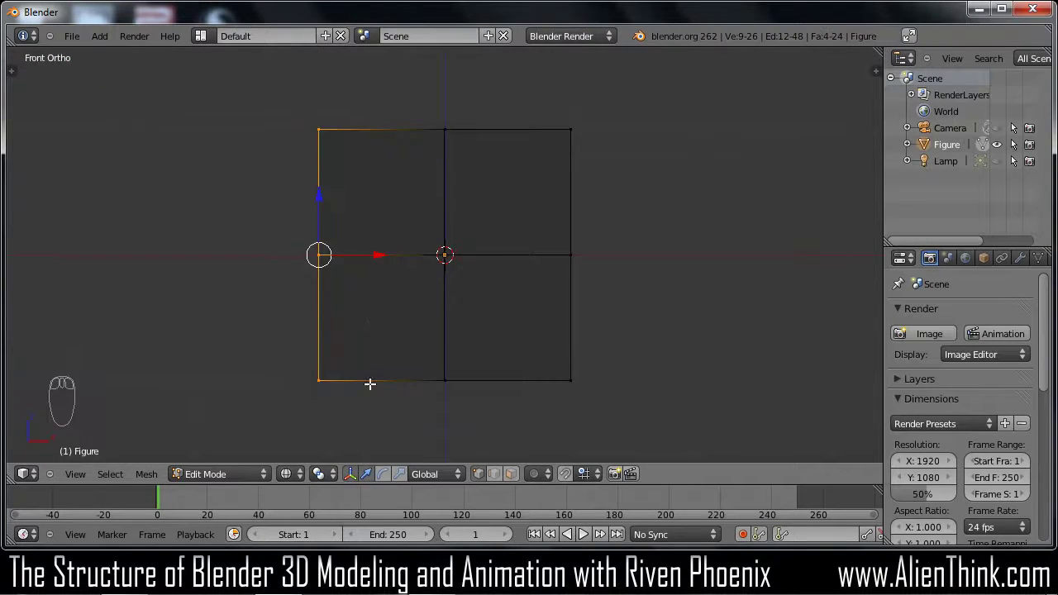
pyautogui.moveTo(394, 272); pyautogui.dragTo(437, 291)
pyautogui.press('KP_1')
pyautogui.press('a')
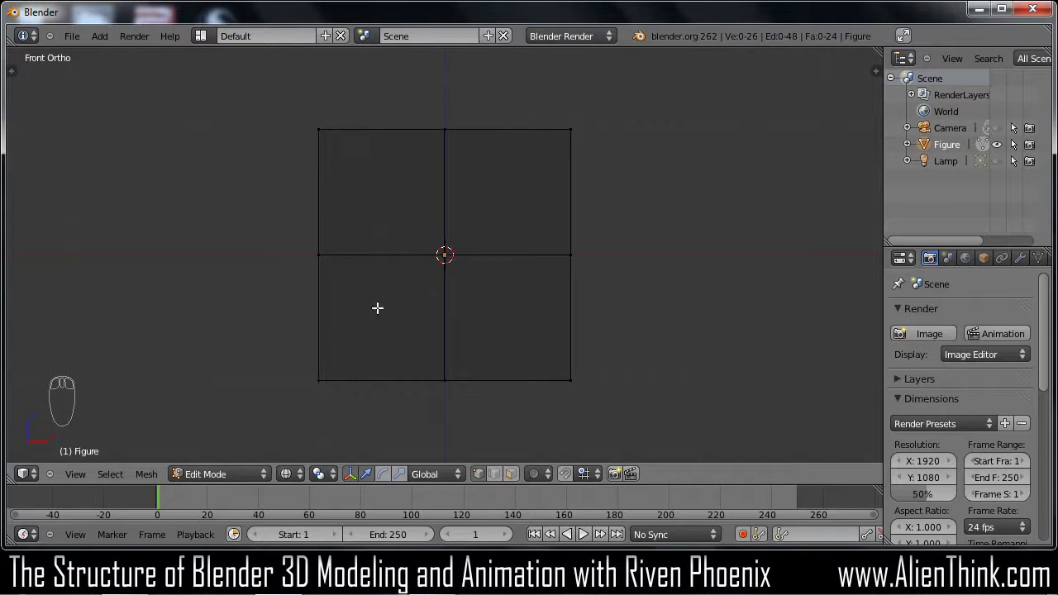
# In solid shading, box-select the left edge, orbit to check hidden vertices, then return to Front view and deselect
pyautogui.press('z')
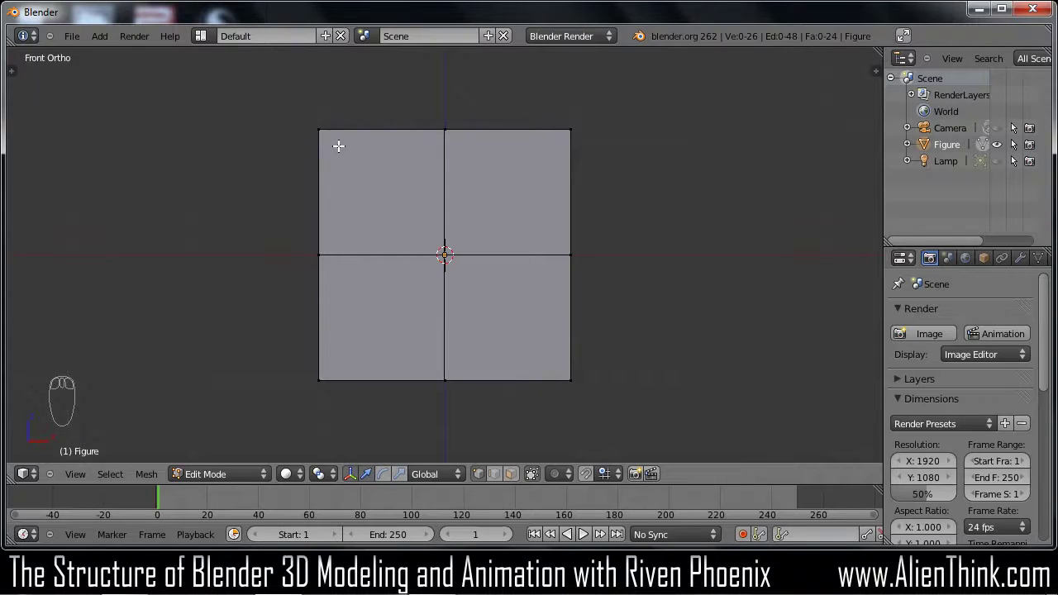
pyautogui.press('b')
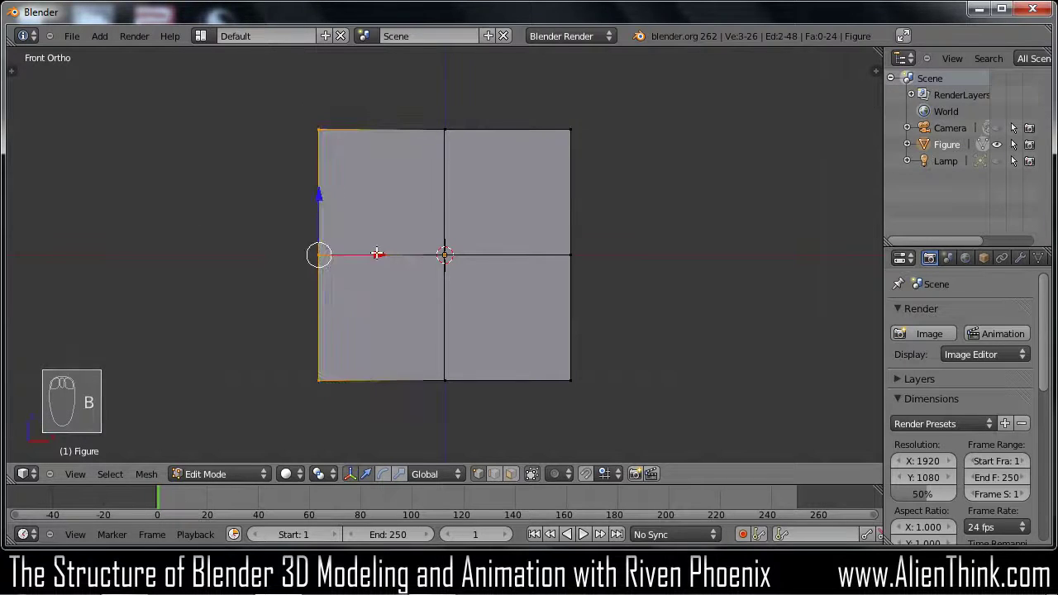
pyautogui.moveTo(365, 224); pyautogui.dragTo(390, 207)
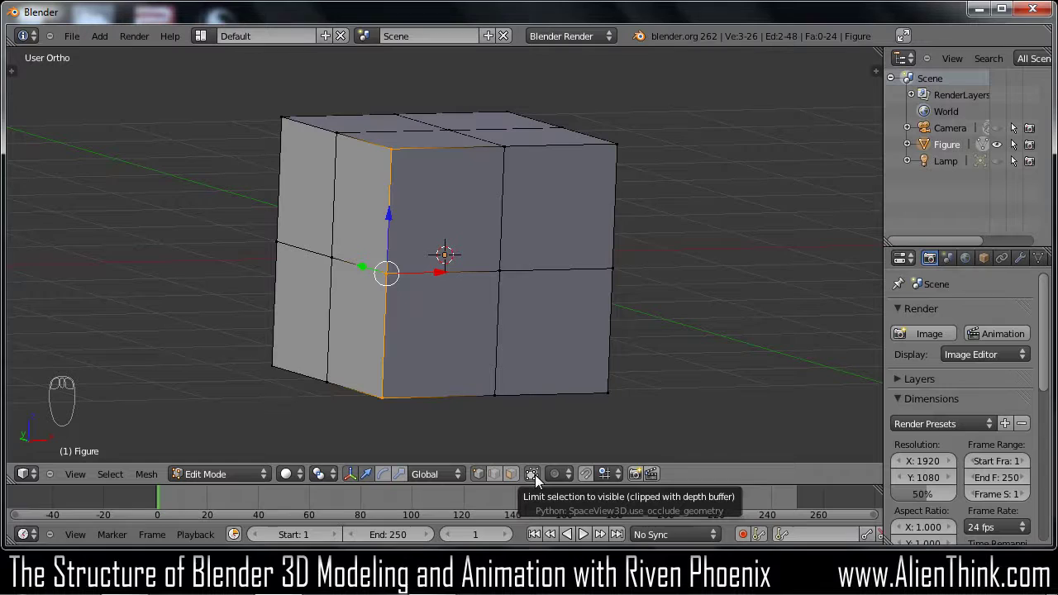
pyautogui.moveTo(537, 482); pyautogui.dragTo(550, 419)
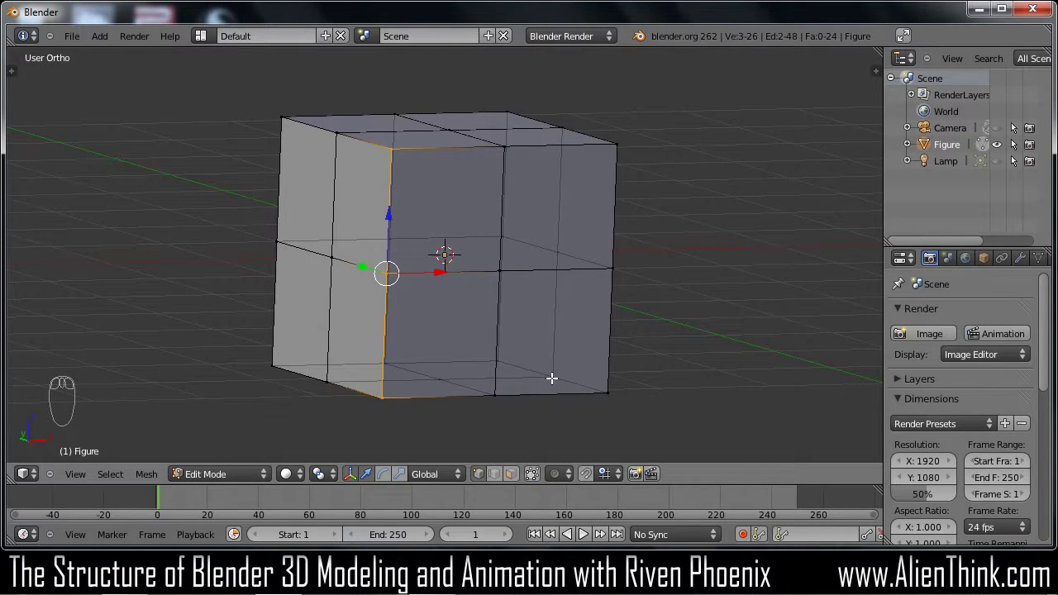
pyautogui.moveTo(552, 375); pyautogui.dragTo(427, 229)
pyautogui.press('KP_1')
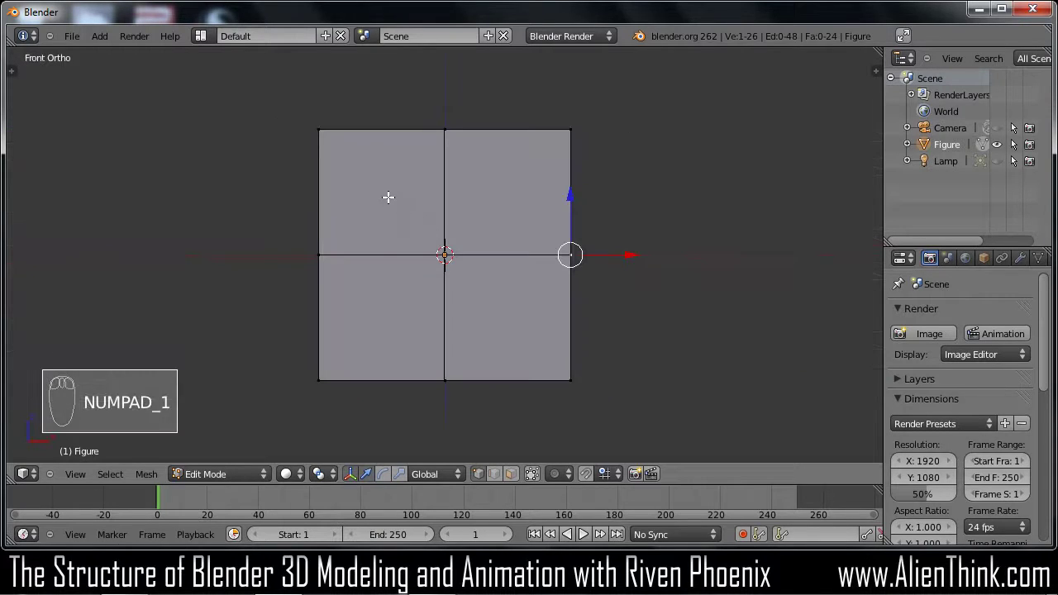
pyautogui.press('a')
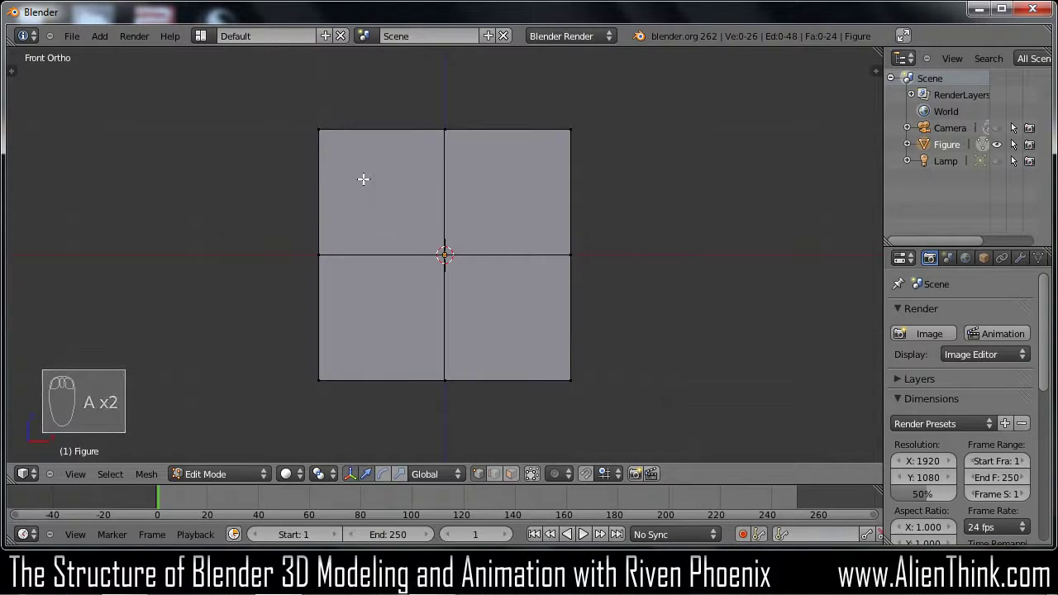
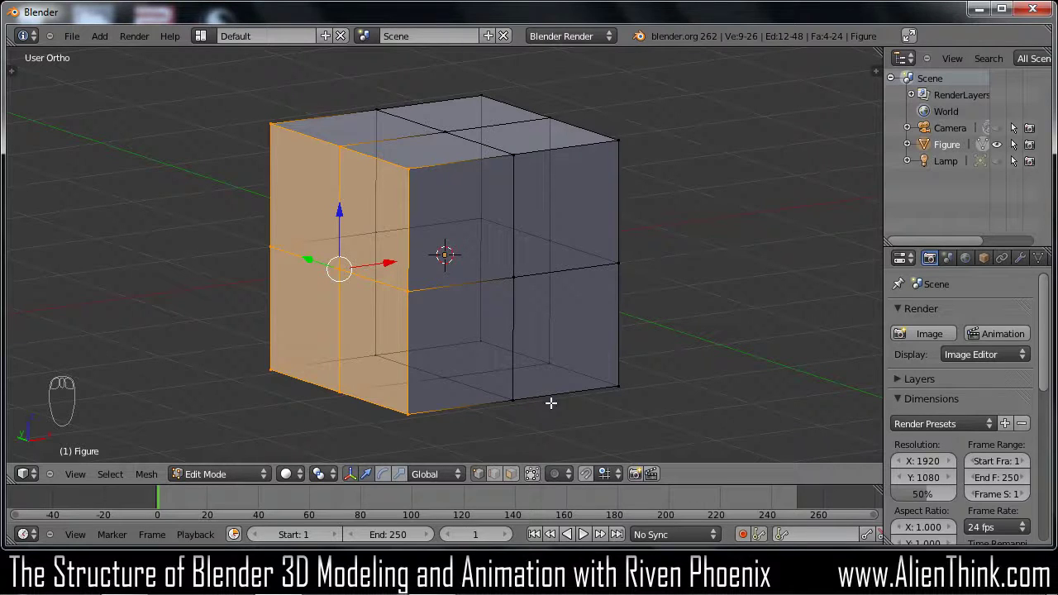
# In wireframe Front view, pull a side vertex outward to test the X Mirror with clipping, then bring up the Add Modifier list
pyautogui.press('z')
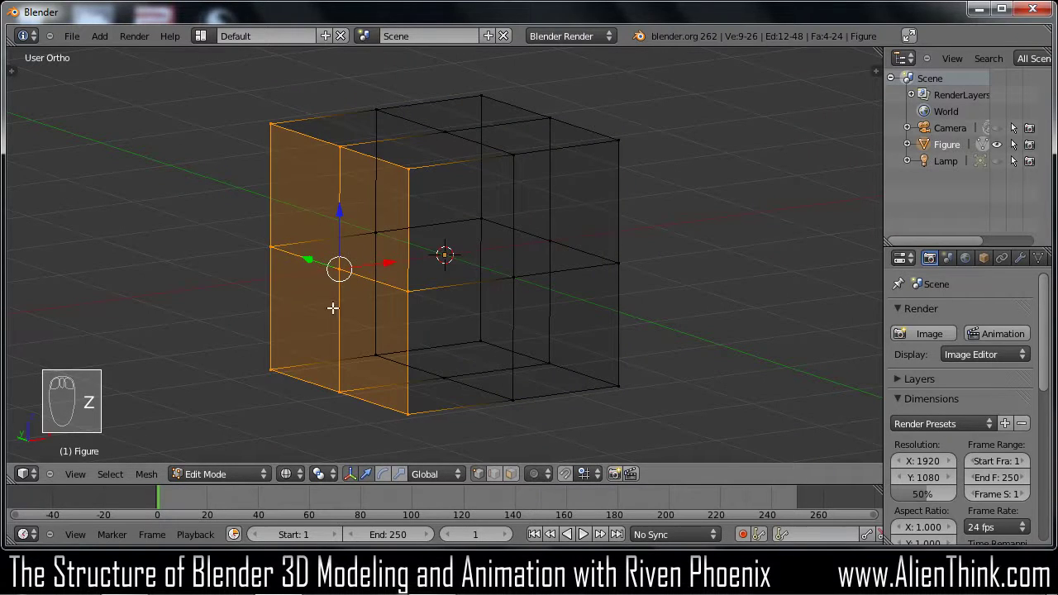
pyautogui.press('KP_1')
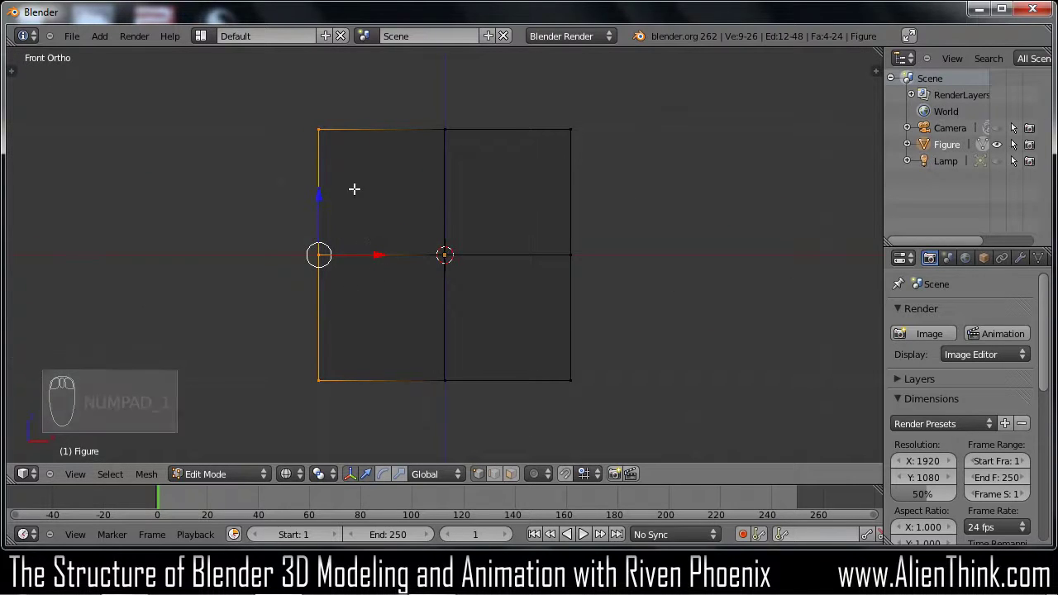
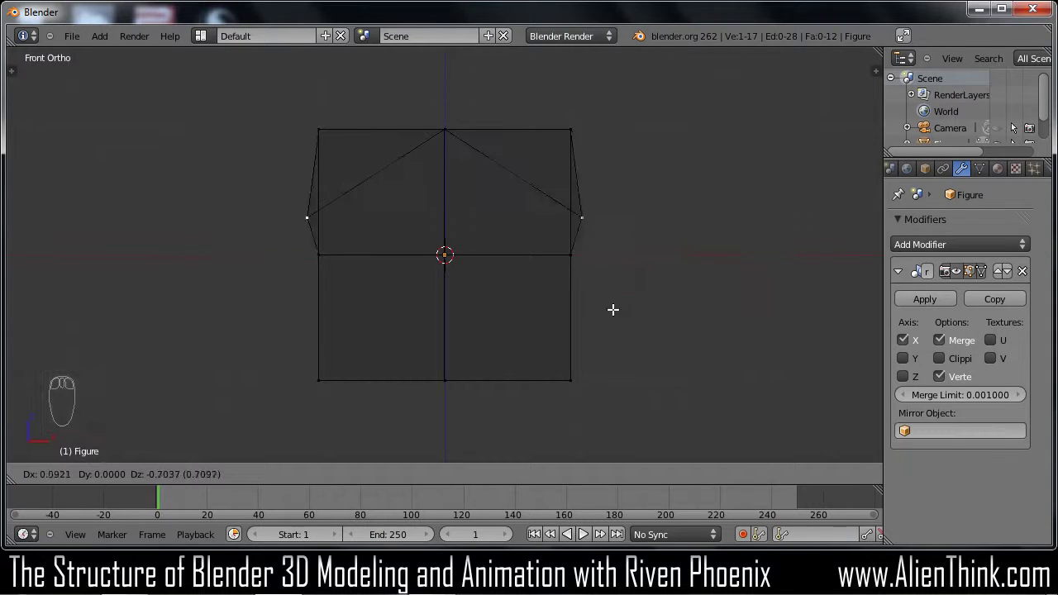
pyautogui.moveTo(697, 290); pyautogui.dragTo(962, 368)
pyautogui.moveTo(962, 369); pyautogui.dragTo(946, 362)
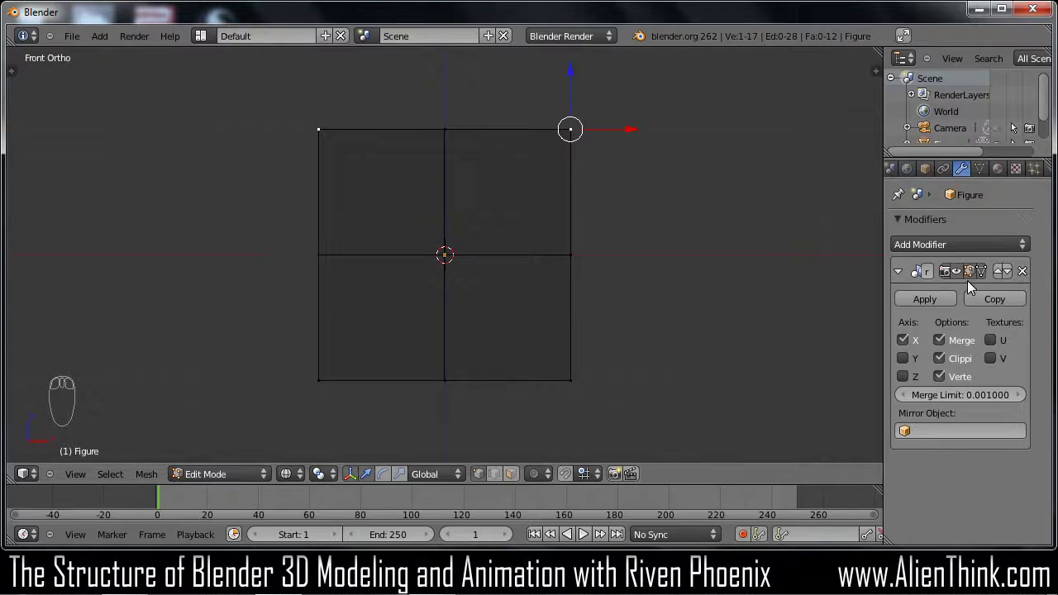
pyautogui.moveTo(986, 279); pyautogui.dragTo(966, 243)
pyautogui.moveTo(961, 244); pyautogui.dragTo(696, 499)
# Add a Subdivision Surface modifier and inspect the rounded mesh from several angles
pyautogui.click(696, 499)
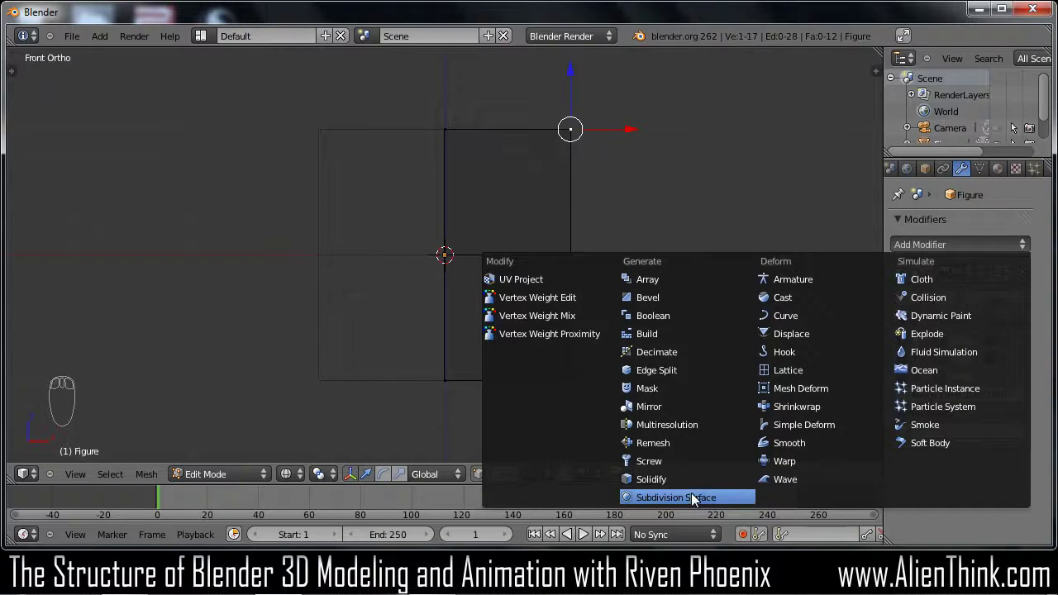
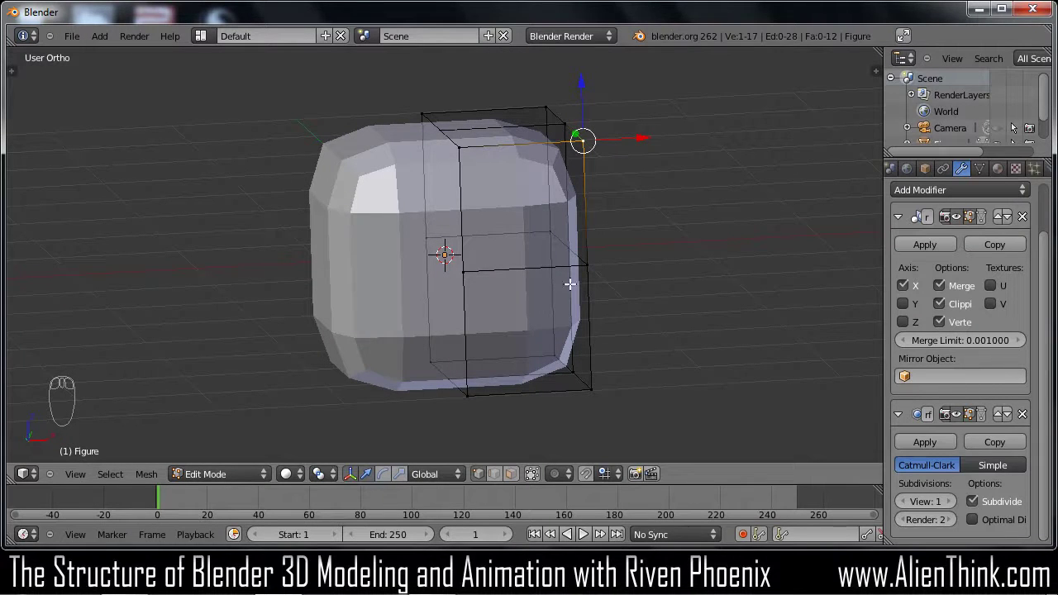
pyautogui.moveTo(1026, 477); pyautogui.dragTo(970, 535)
pyautogui.moveTo(955, 506); pyautogui.dragTo(595, 256)
# Raise the viewport subdivision level to preview smoothing, then set it back to 1
pyautogui.moveTo(404, 242); pyautogui.dragTo(437, 235)
pyautogui.middleClick(440, 249)
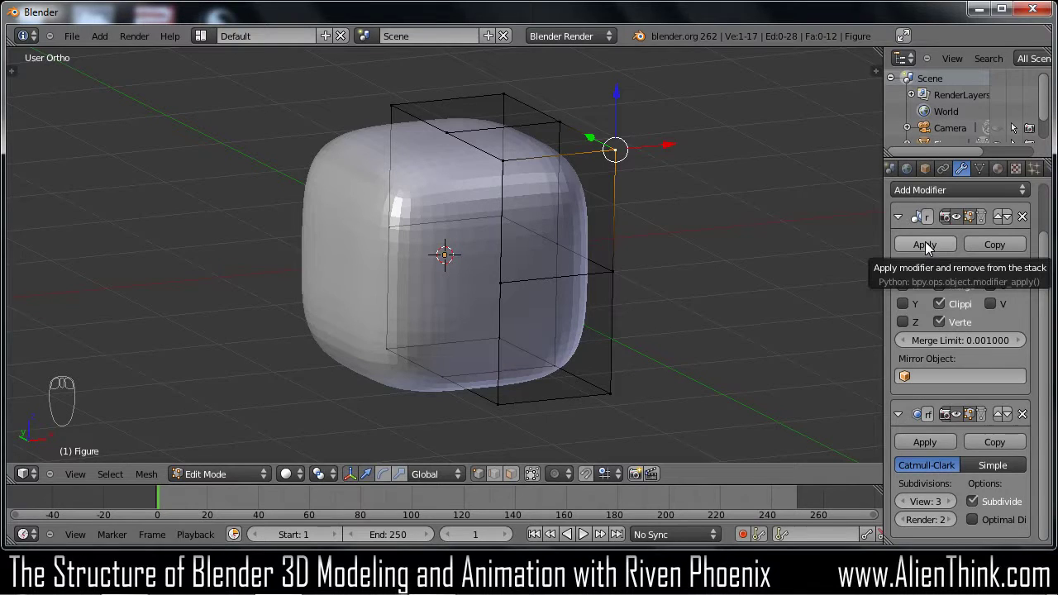
pyautogui.moveTo(951, 196); pyautogui.dragTo(776, 295)
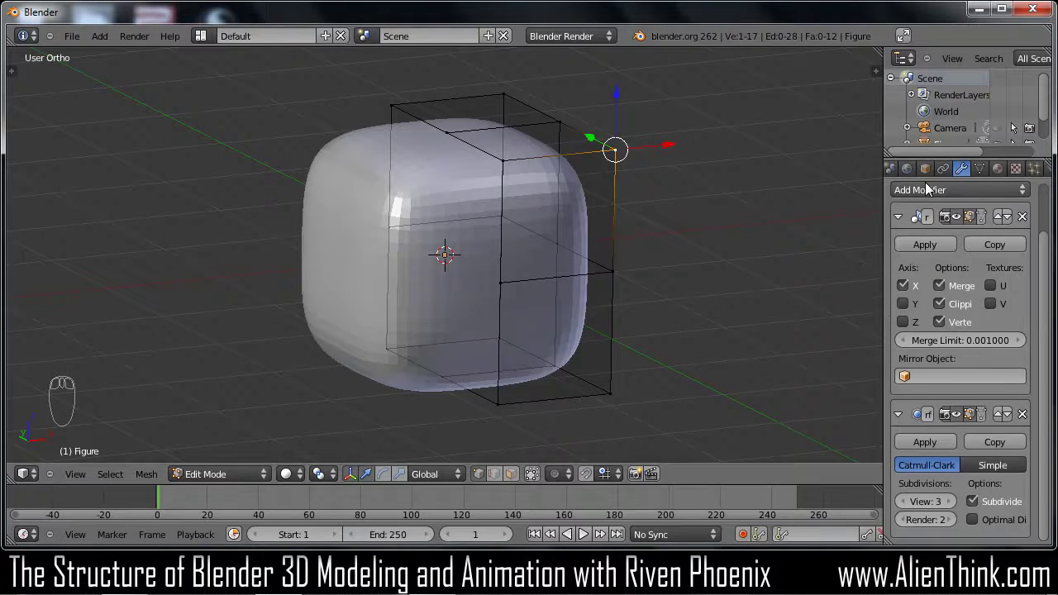
pyautogui.moveTo(928, 197); pyautogui.dragTo(822, 233)
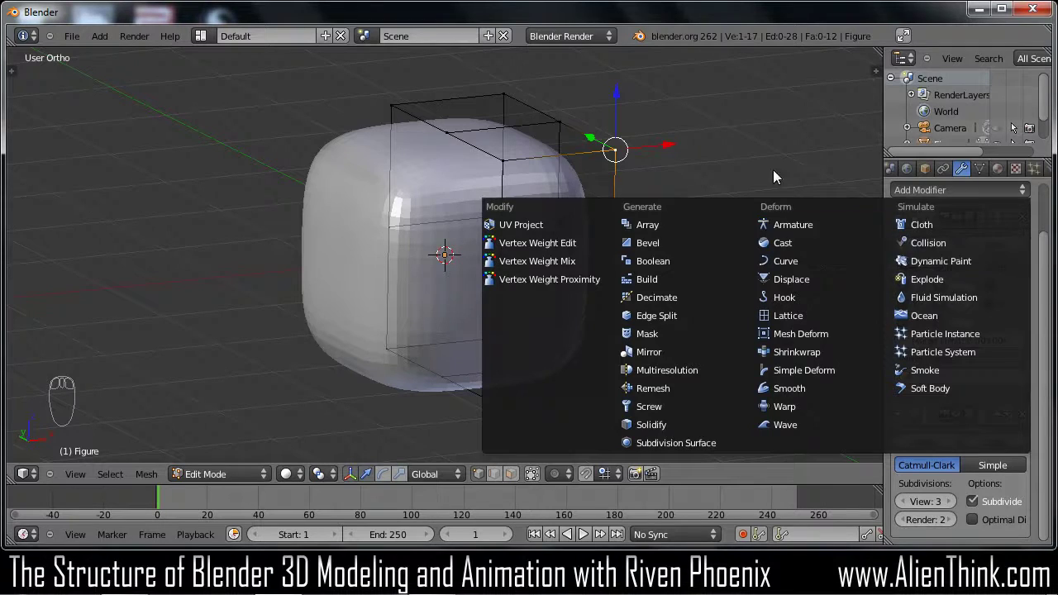
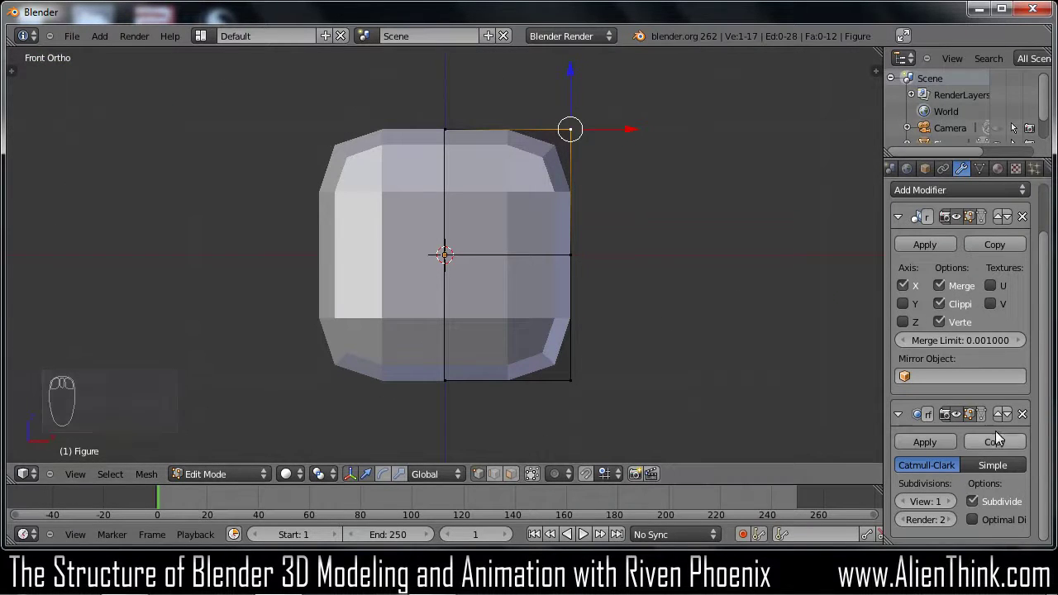
pyautogui.moveTo(989, 424); pyautogui.dragTo(391, 306)
pyautogui.moveTo(516, 231); pyautogui.dragTo(481, 362)
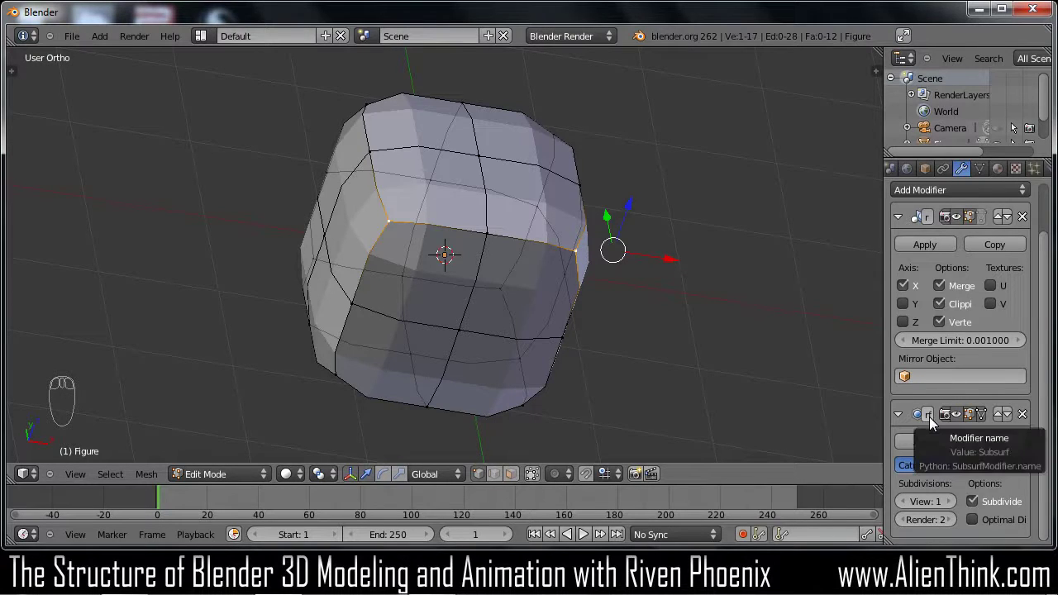
pyautogui.press('KP_1')
pyautogui.press('a')
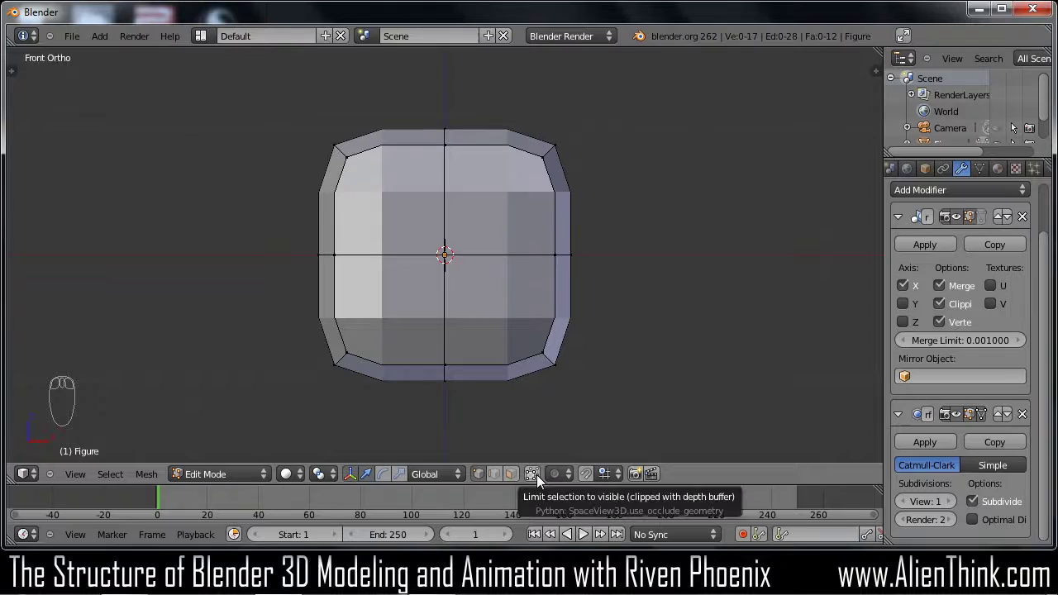
pyautogui.moveTo(605, 282); pyautogui.dragTo(614, 309)
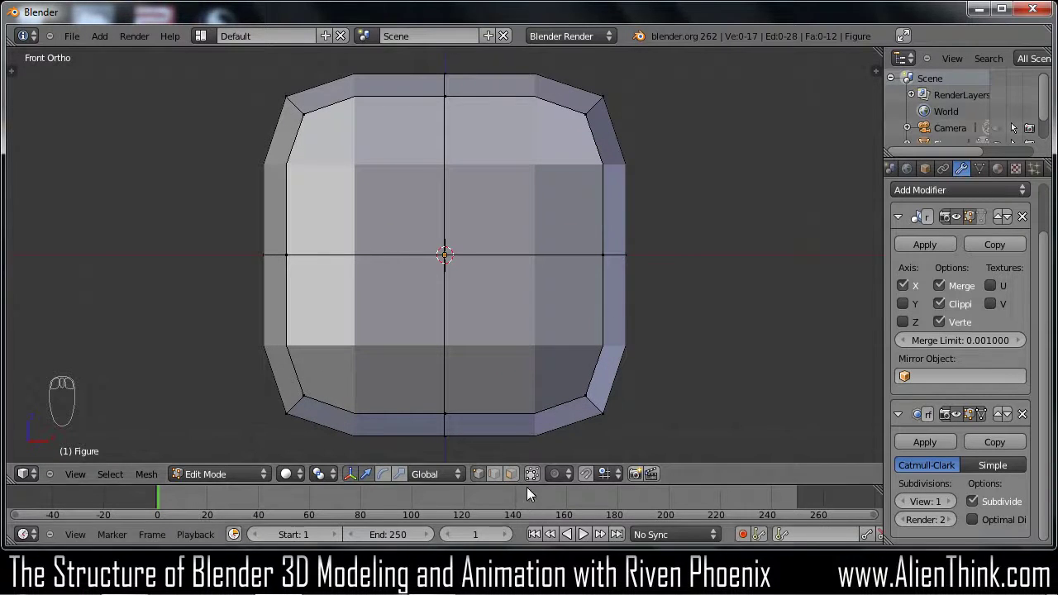
pyautogui.moveTo(588, 480); pyautogui.dragTo(653, 200)
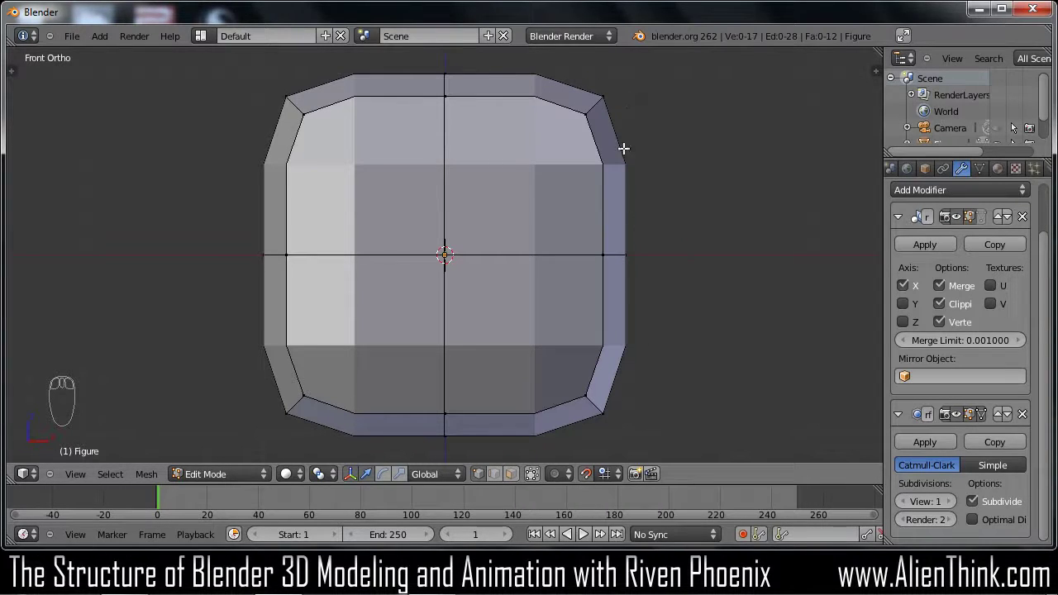
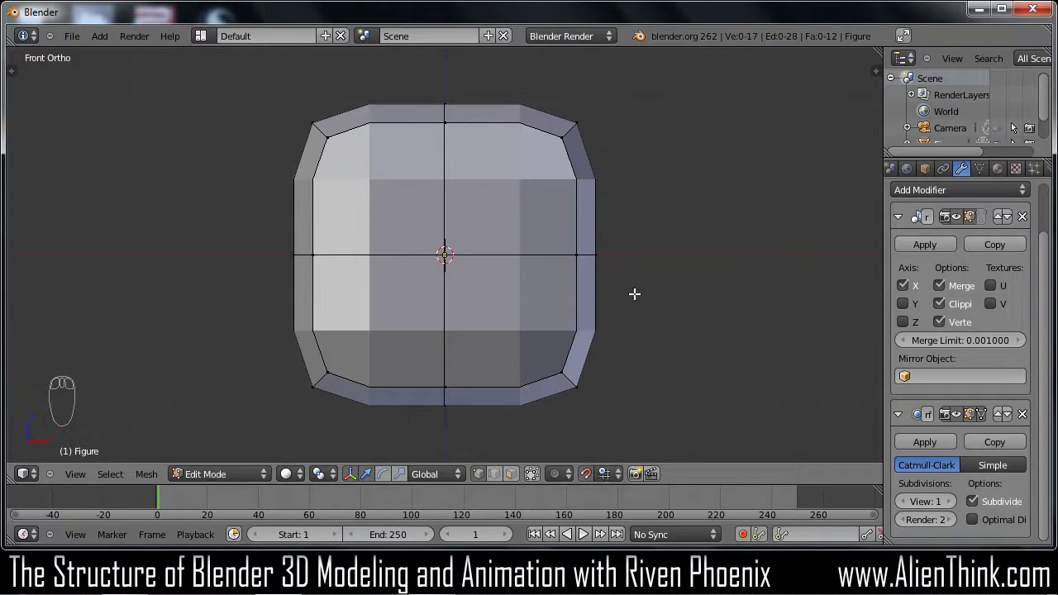
# Circle-select the lower vertices and move them down to stretch the torso into a taller column
pyautogui.press('a')
pyautogui.press('a')
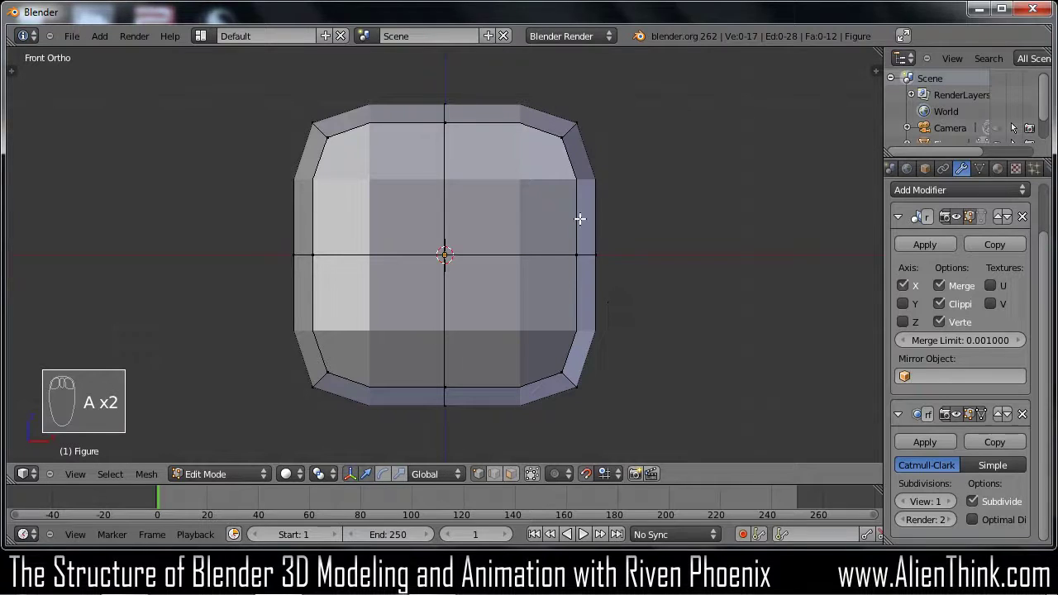
pyautogui.press('c')
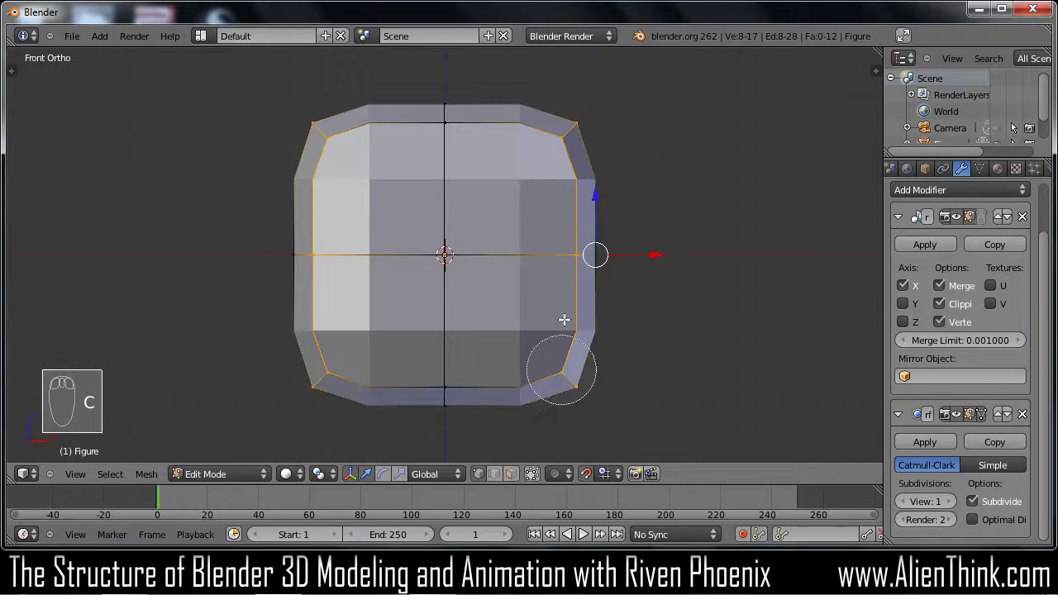
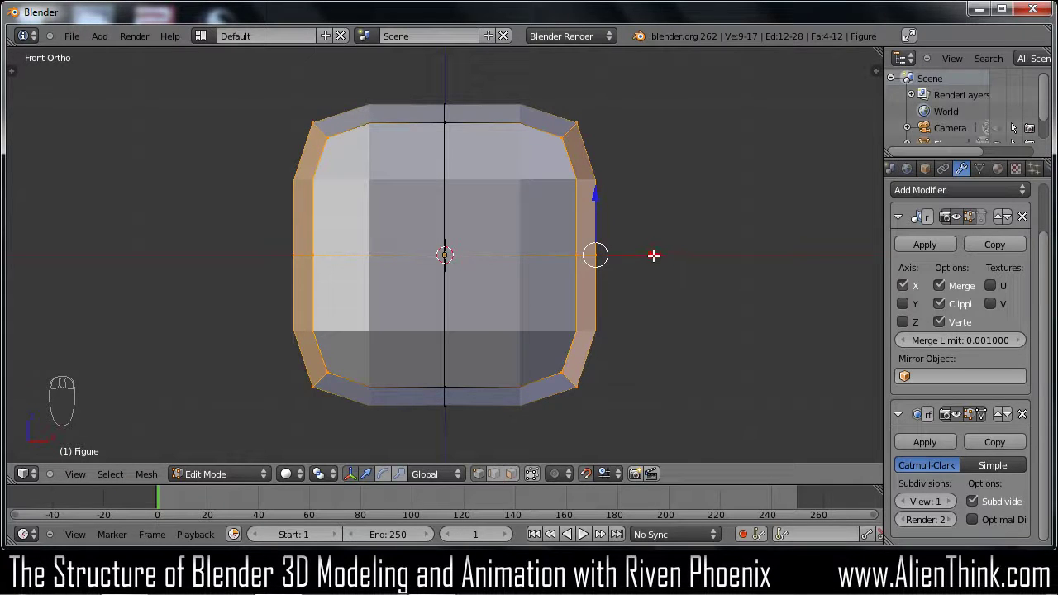
pyautogui.press('g')
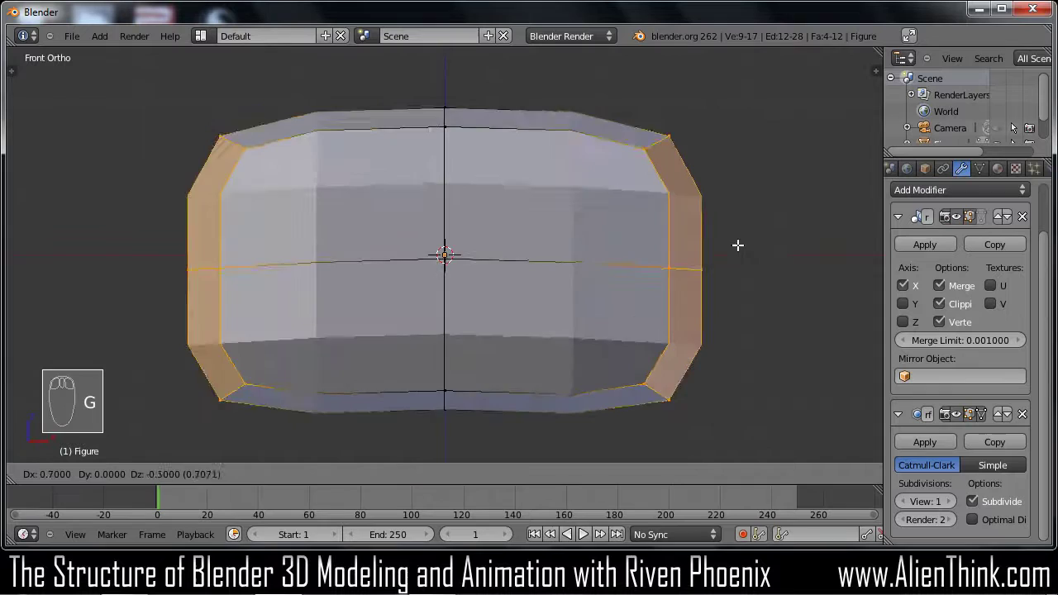
pyautogui.moveTo(739, 276); pyautogui.dragTo(663, 269)
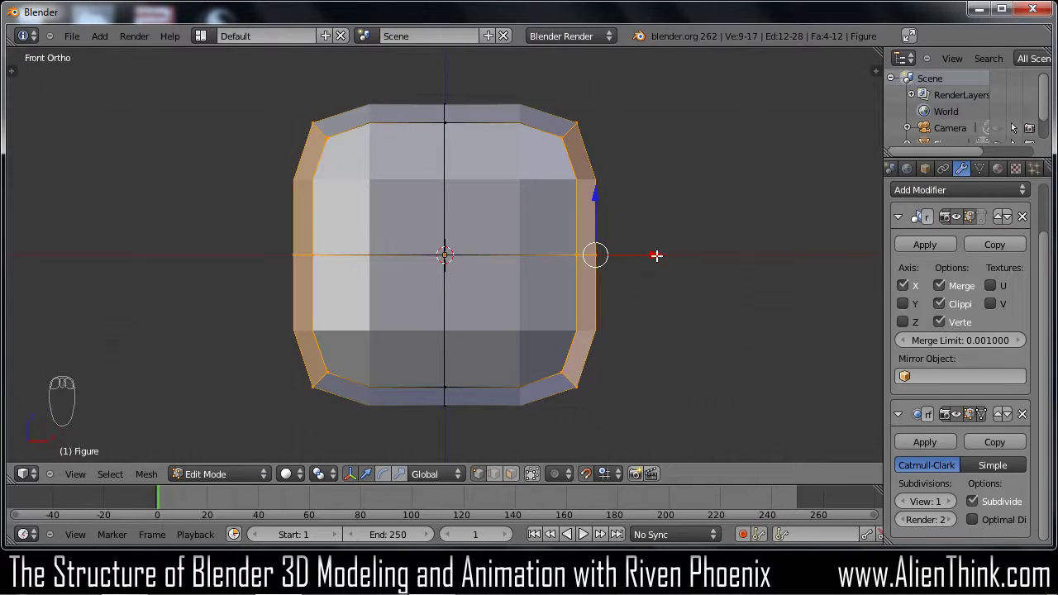
pyautogui.click(618, 252)
pyautogui.moveTo(585, 245); pyautogui.dragTo(435, 302)
# Deselect everything and pan the front view down to the bottom of the torso
pyautogui.press('KP_1')
pyautogui.press('a')
pyautogui.moveTo(476, 343); pyautogui.dragTo(488, 273)
pyautogui.moveTo(468, 215); pyautogui.dragTo(521, 212)
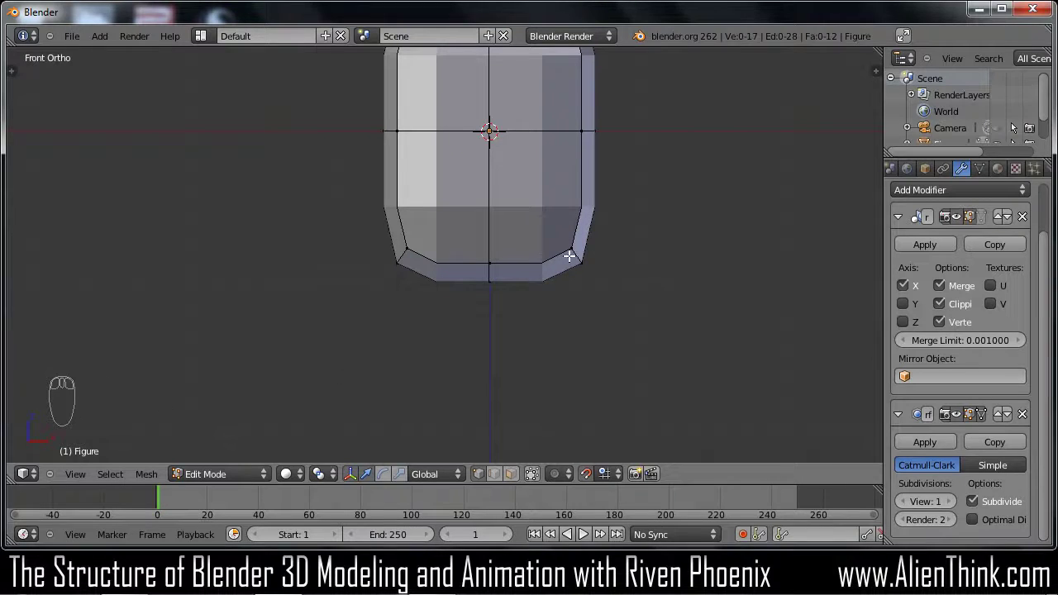
pyautogui.moveTo(587, 245); pyautogui.dragTo(623, 256)
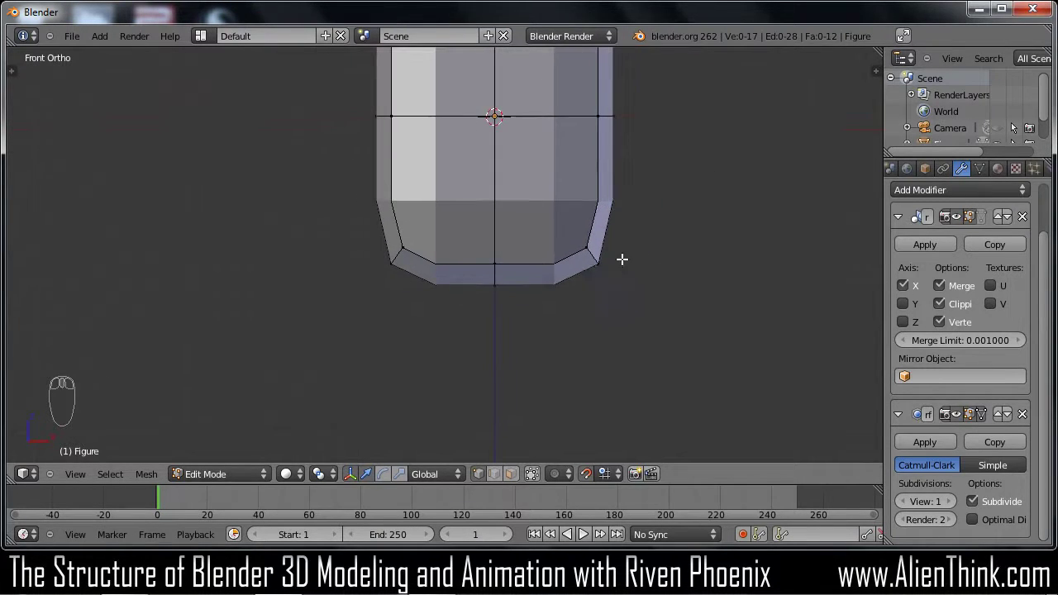
pyautogui.moveTo(599, 275); pyautogui.dragTo(501, 230)
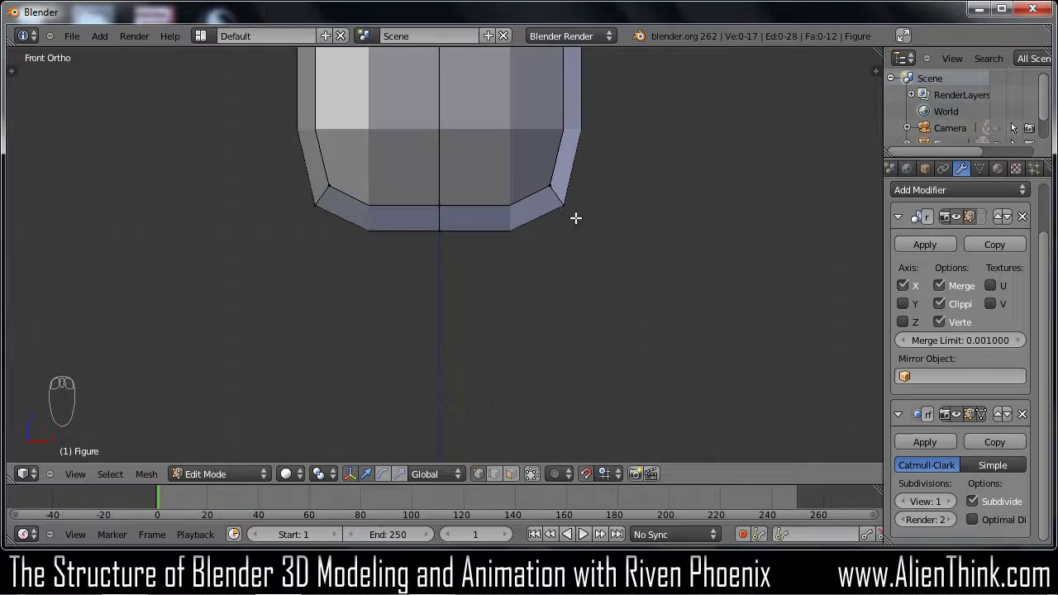
# Circle-select the bottom rim of the torso column
pyautogui.press('a')
pyautogui.press('a')
pyautogui.press('c')
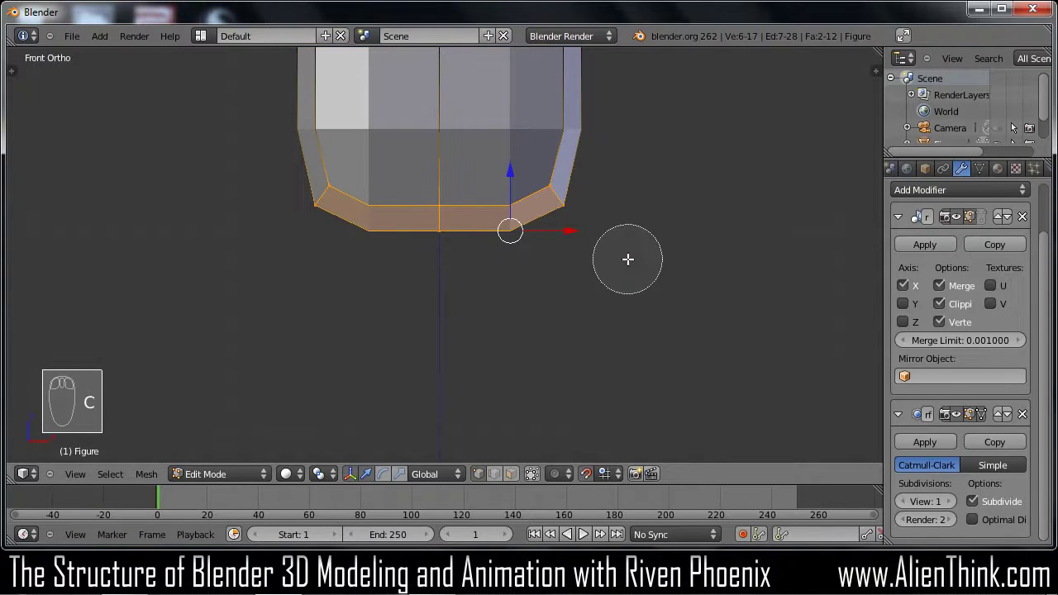
pyautogui.moveTo(629, 256); pyautogui.dragTo(504, 352)
pyautogui.middleClick(598, 401)
pyautogui.middleClick(585, 264)
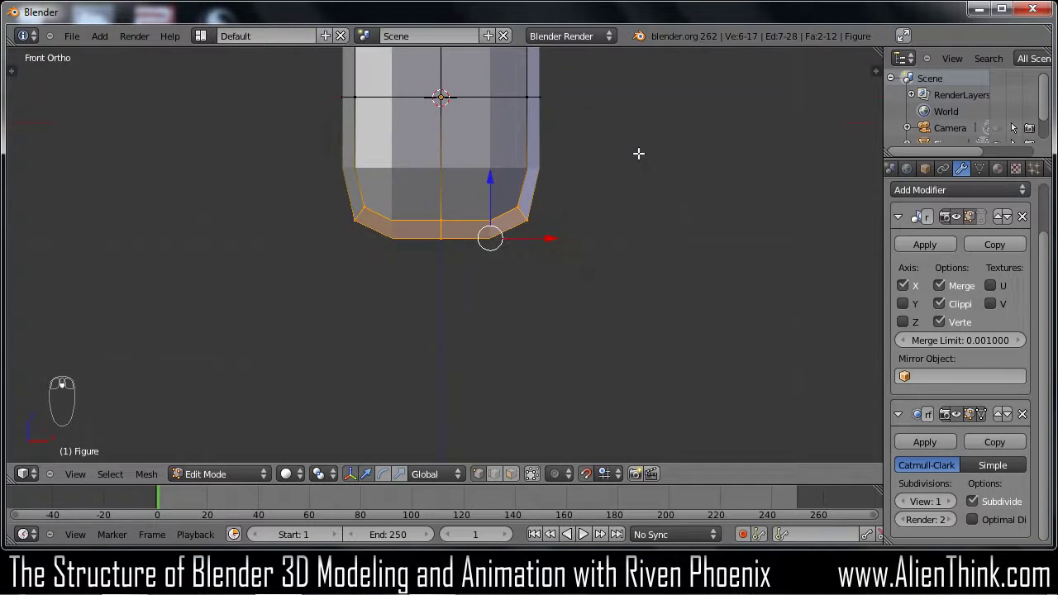
# Extrude the rim downward twice to lengthen the body, deselect, and start a horizontal loop cut
pyautogui.press('e')
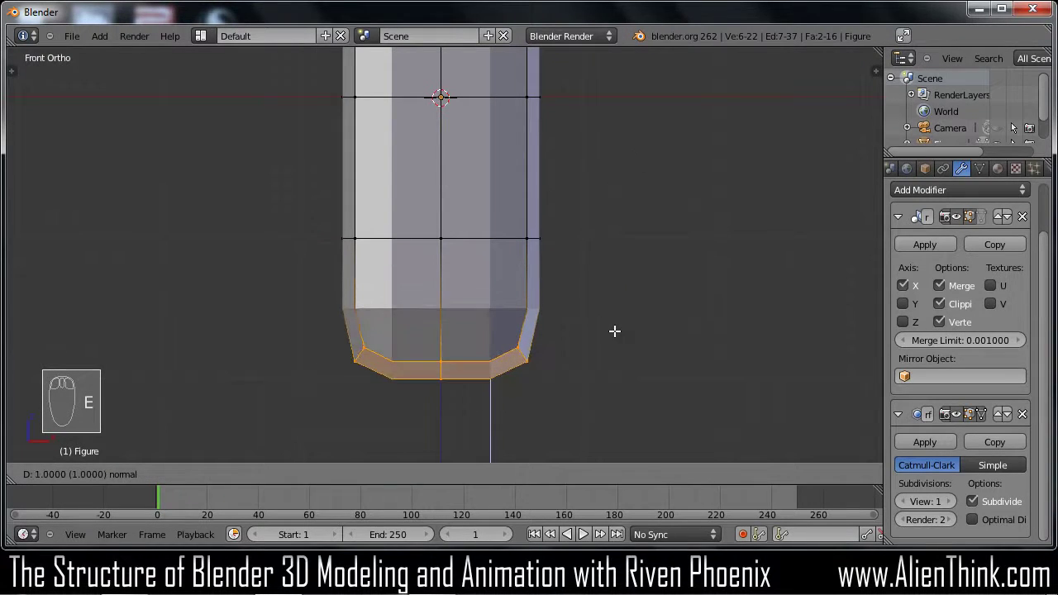
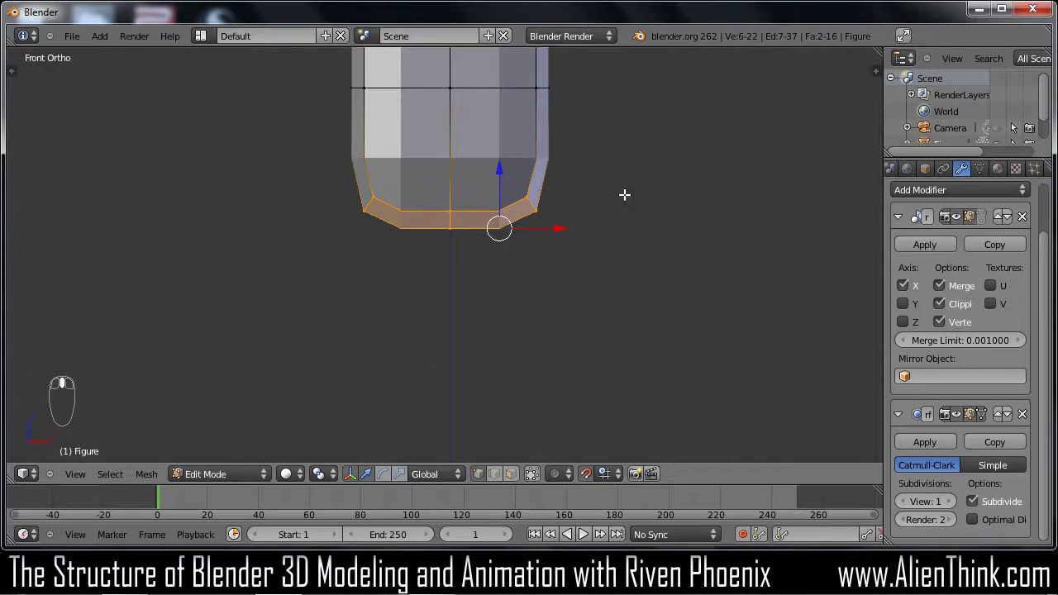
pyautogui.press('e')
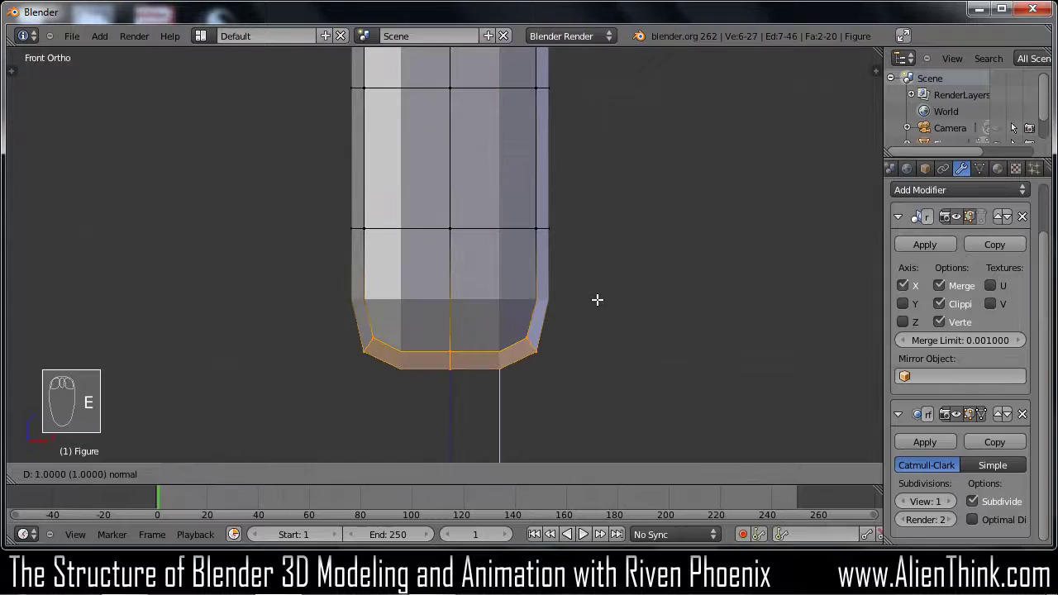
pyautogui.moveTo(597, 297); pyautogui.dragTo(597, 251)
pyautogui.moveTo(601, 272); pyautogui.dragTo(446, 176)
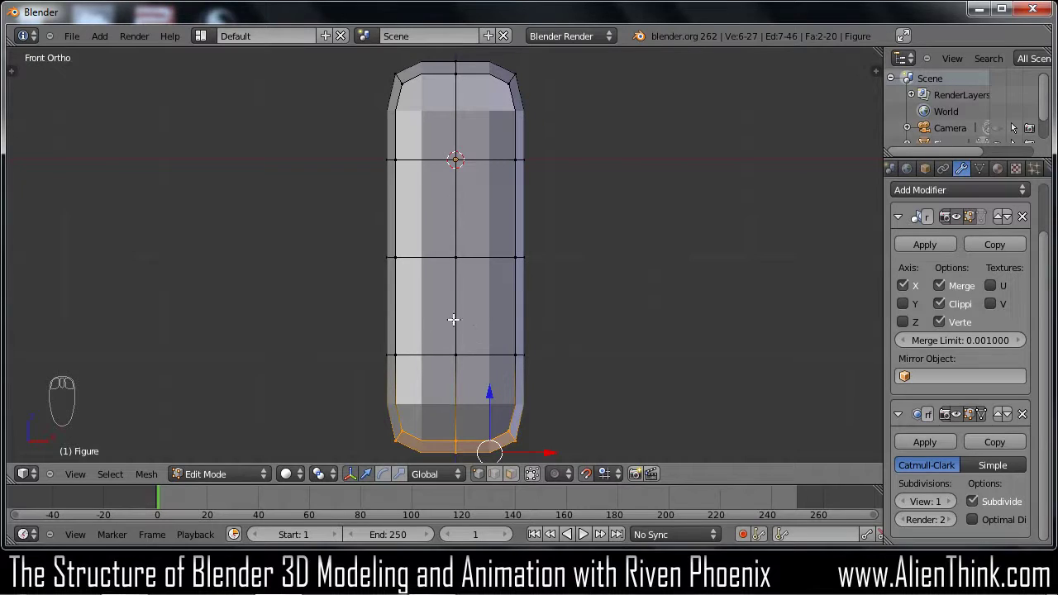
pyautogui.press('a')
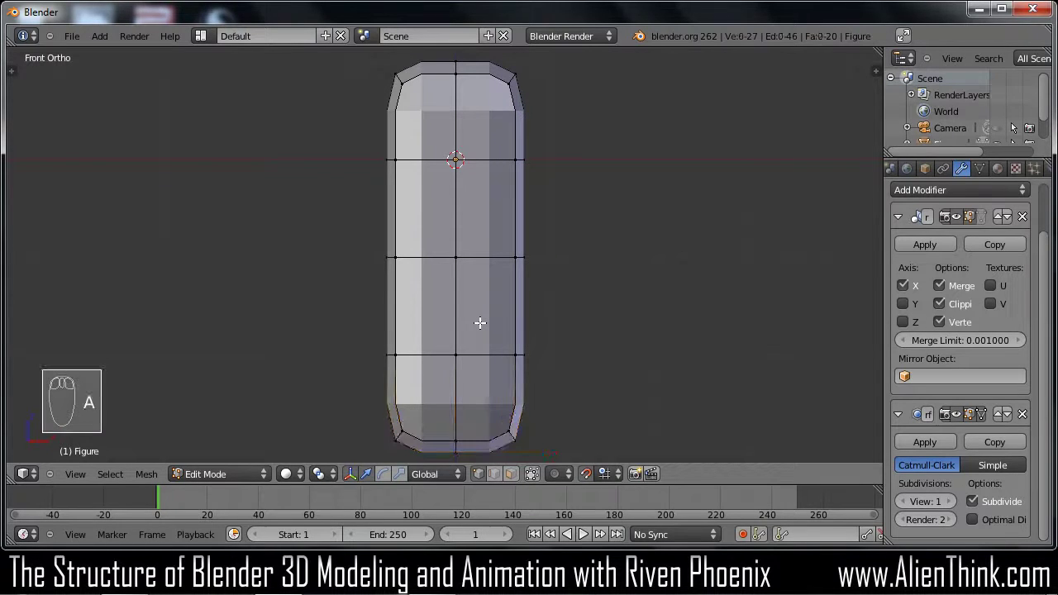
pyautogui.press('ctrl+r')
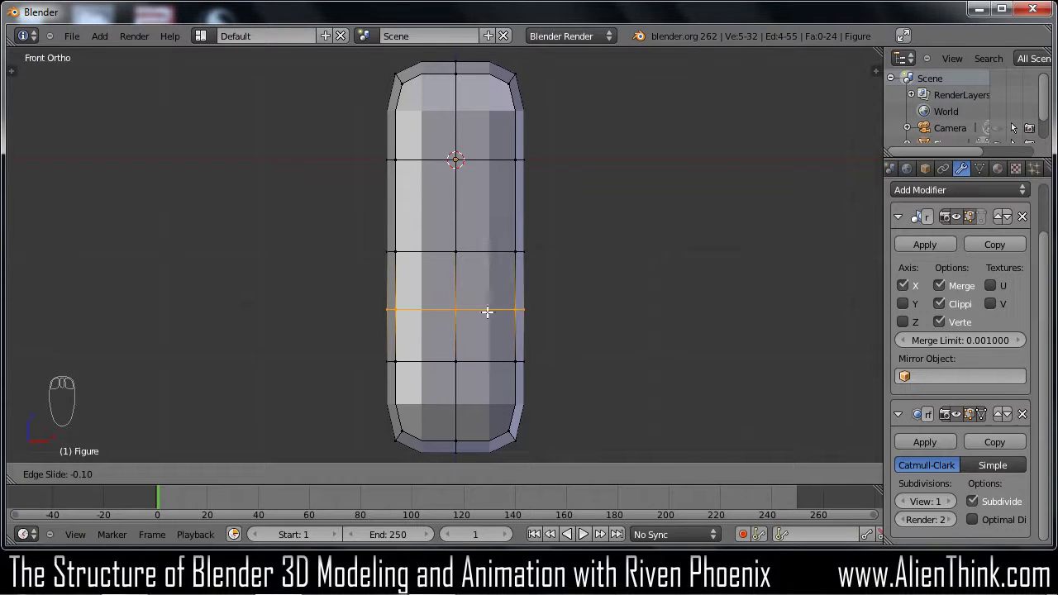
# Place the new loop partway down the body and switch to circle selection for the band
pyautogui.moveTo(488, 309); pyautogui.dragTo(533, 285)
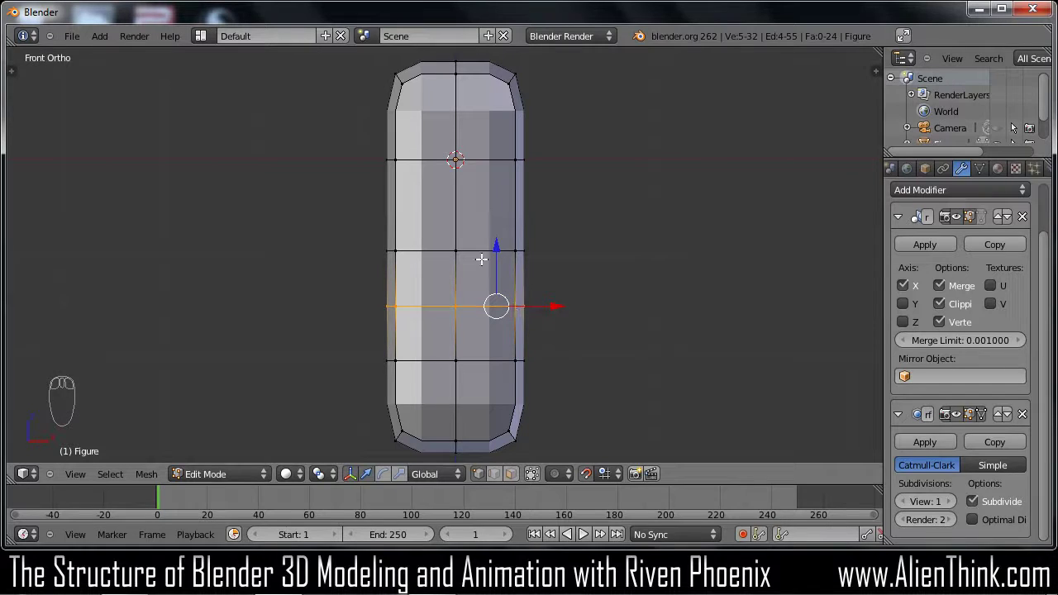
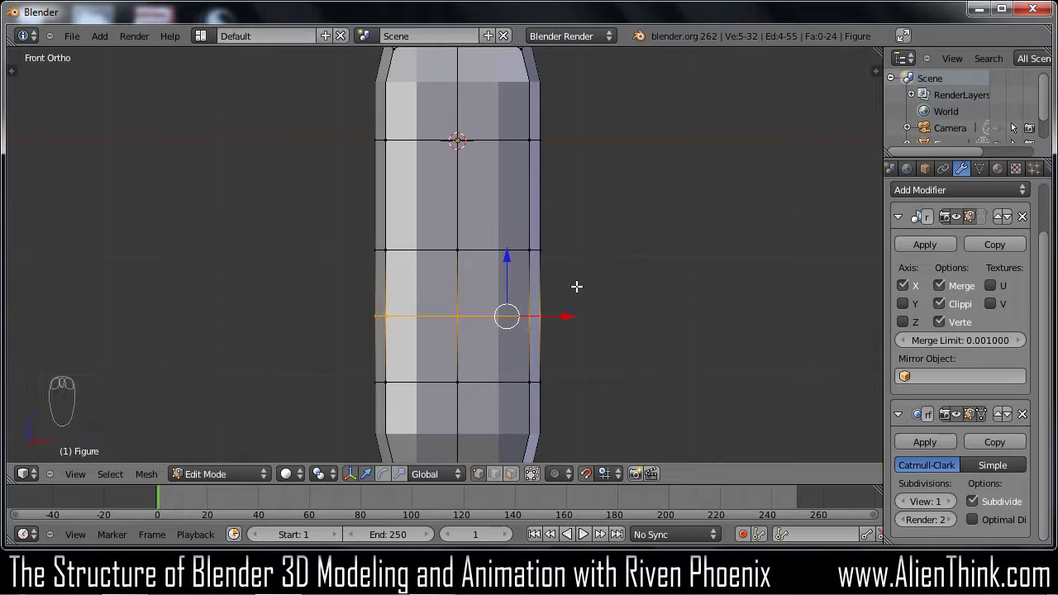
pyautogui.press('c')
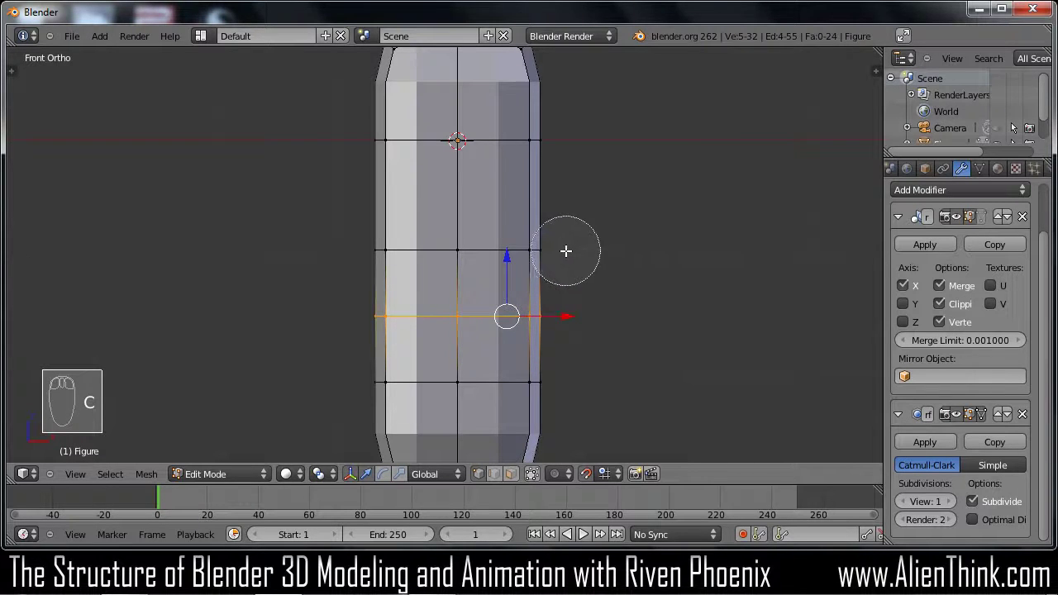
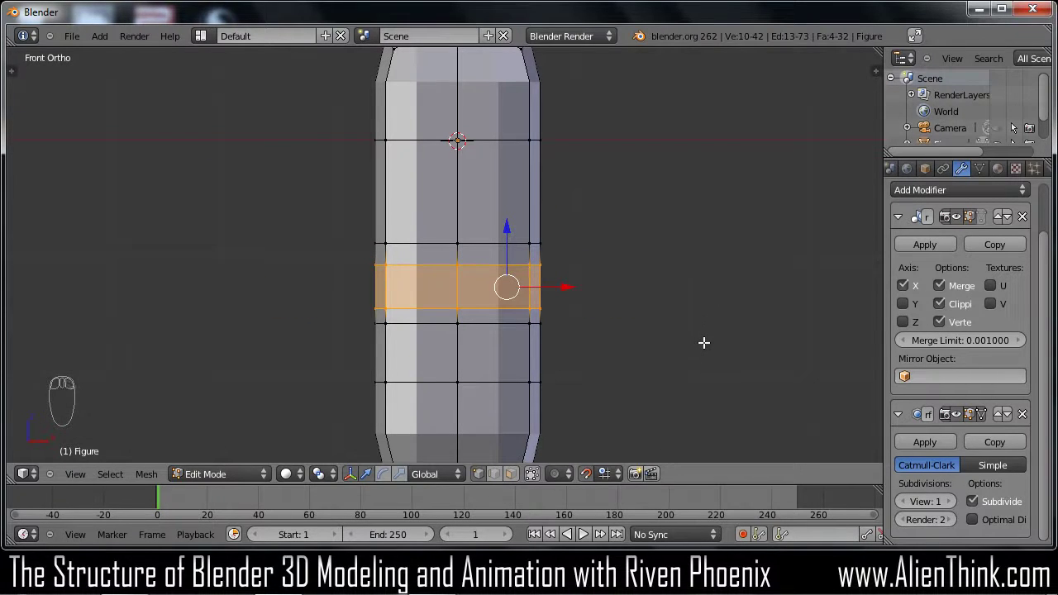
# Scale the waist band narrower along X, then from Right view begin squeezing it along Y
pyautogui.press('s')
pyautogui.moveTo(674, 336); pyautogui.dragTo(672, 336)
pyautogui.press('s')
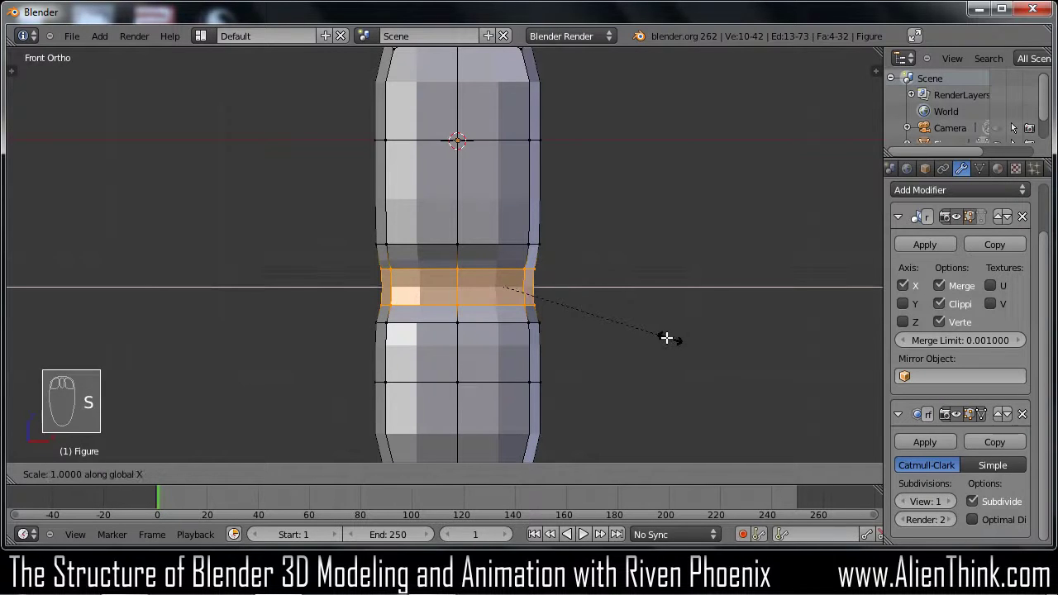
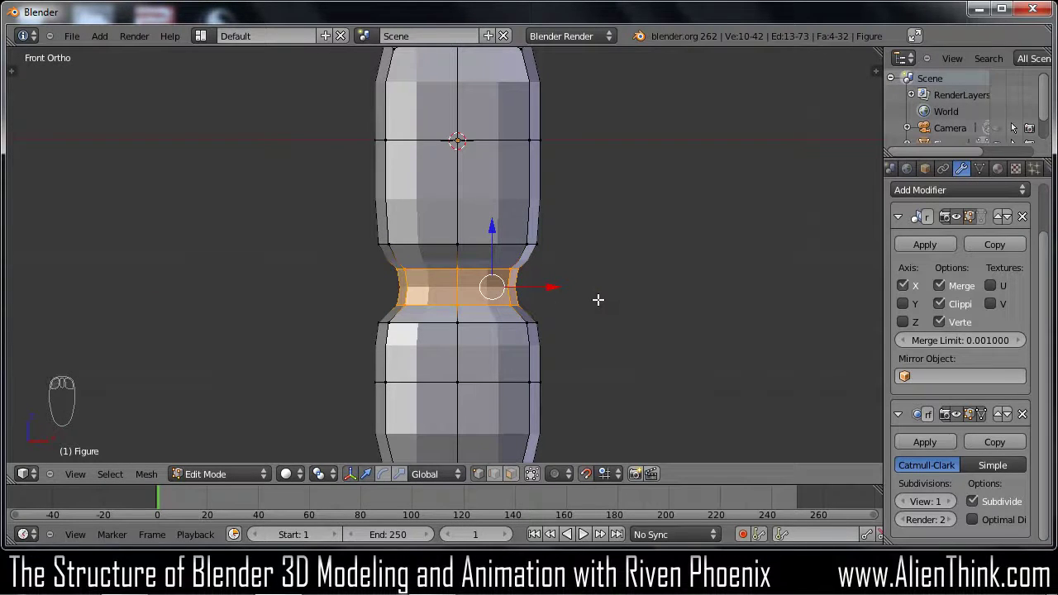
pyautogui.press('KP_3')
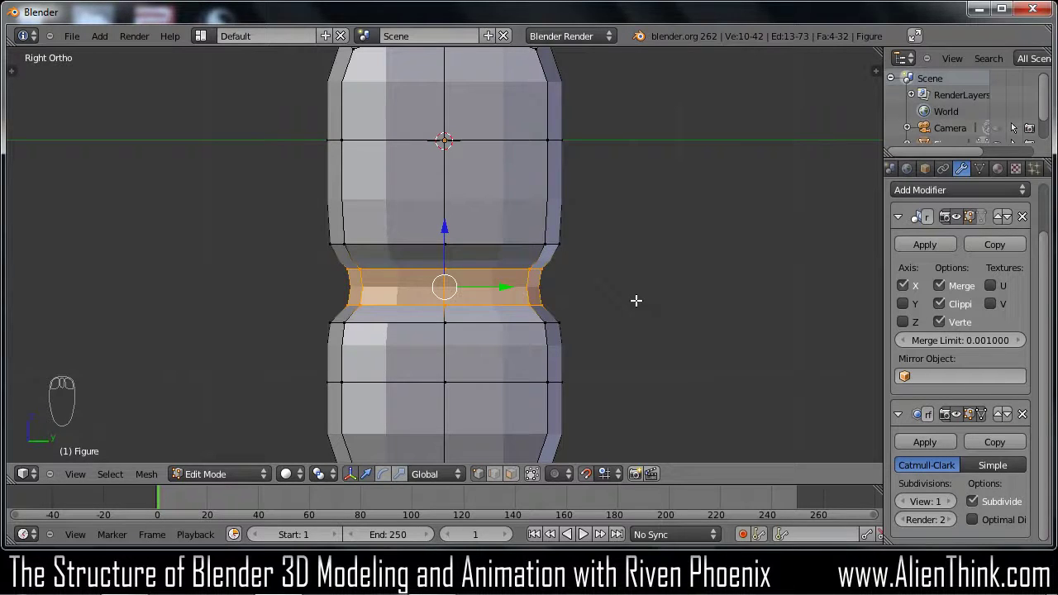
pyautogui.press('s')
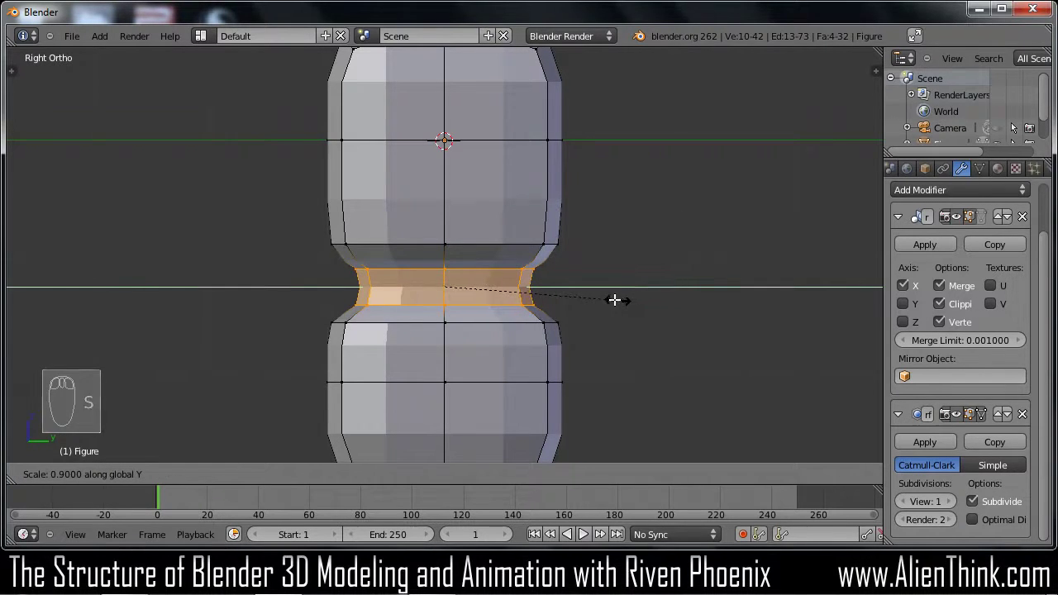
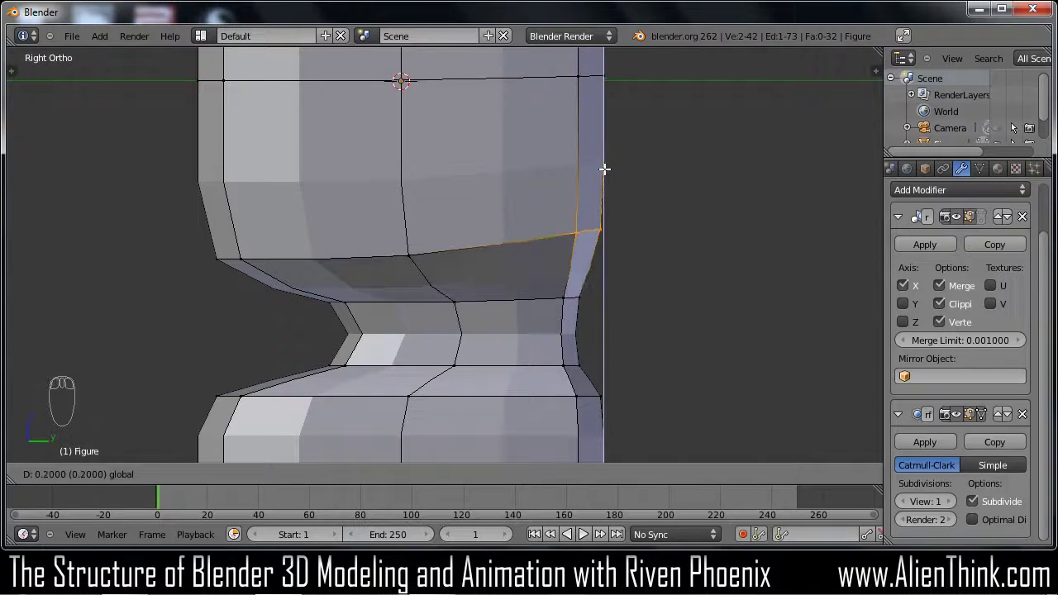
# Pull the hip vertices inward from the side view, toggling wireframe to reach them
pyautogui.moveTo(664, 199); pyautogui.dragTo(623, 198)
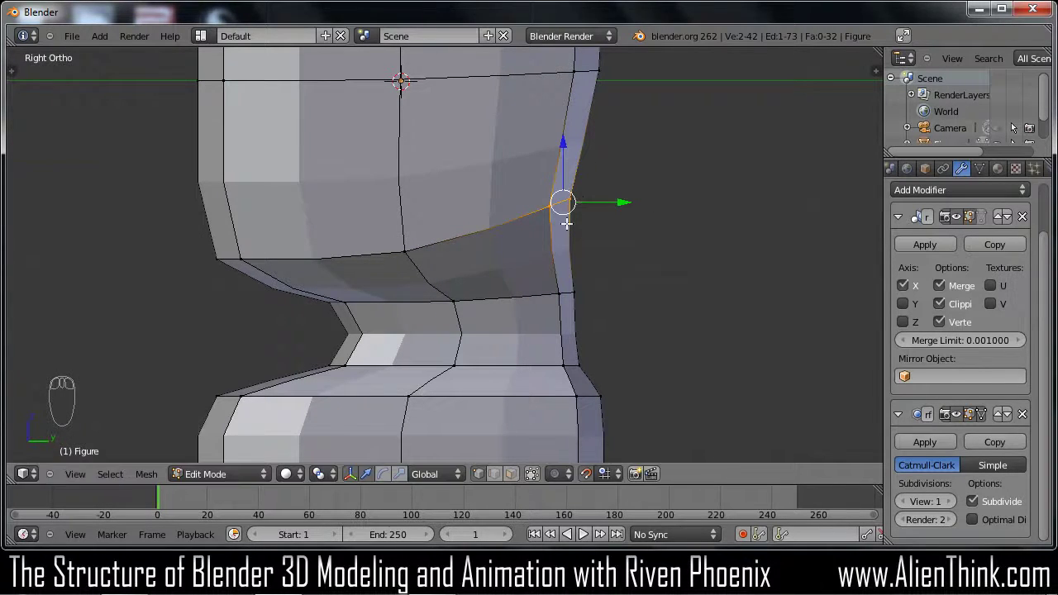
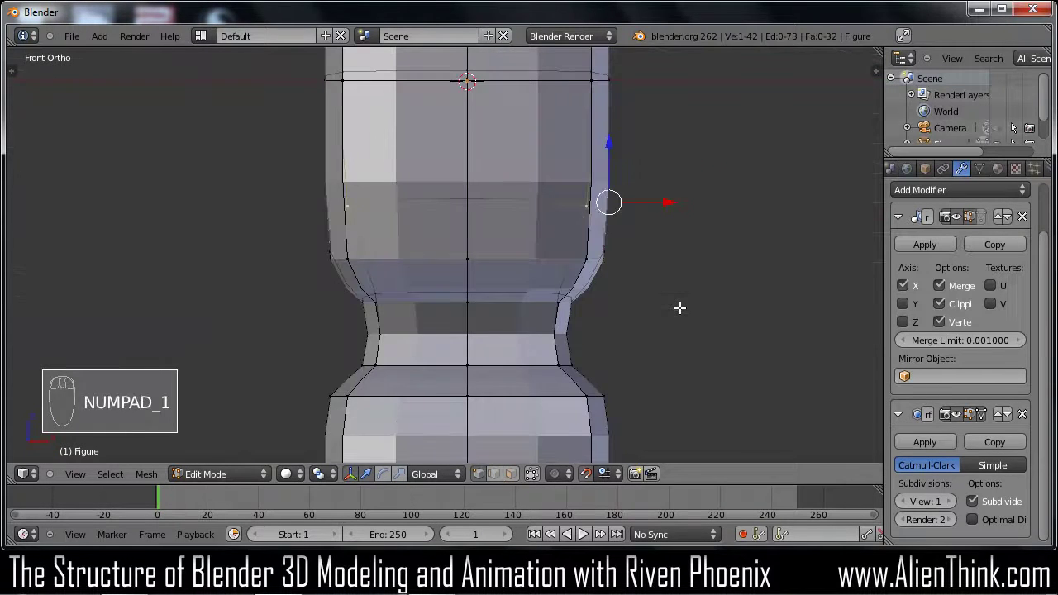
pyautogui.press('z')
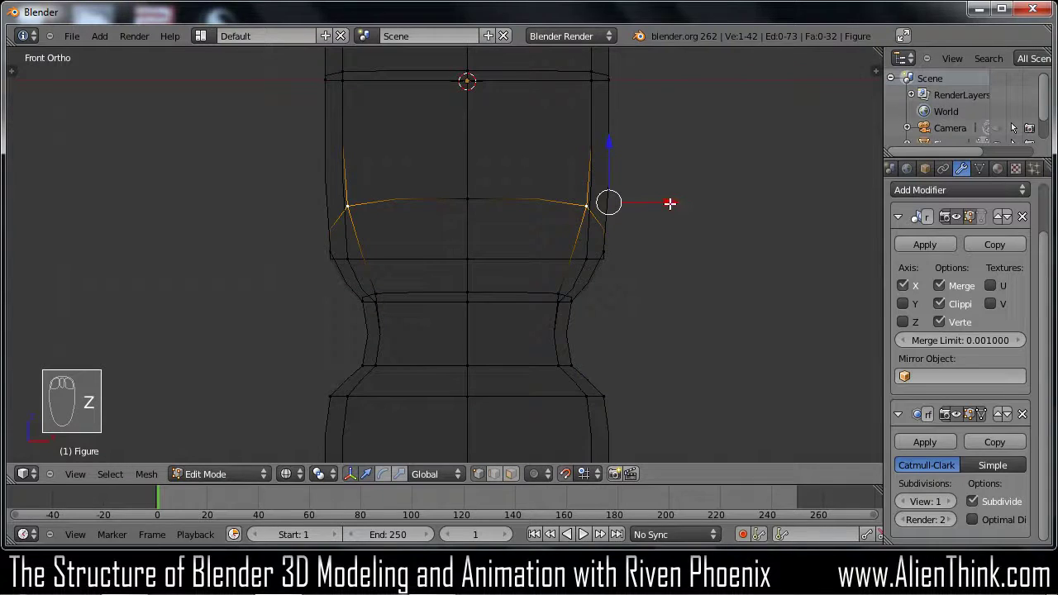
pyautogui.moveTo(668, 201); pyautogui.dragTo(638, 234)
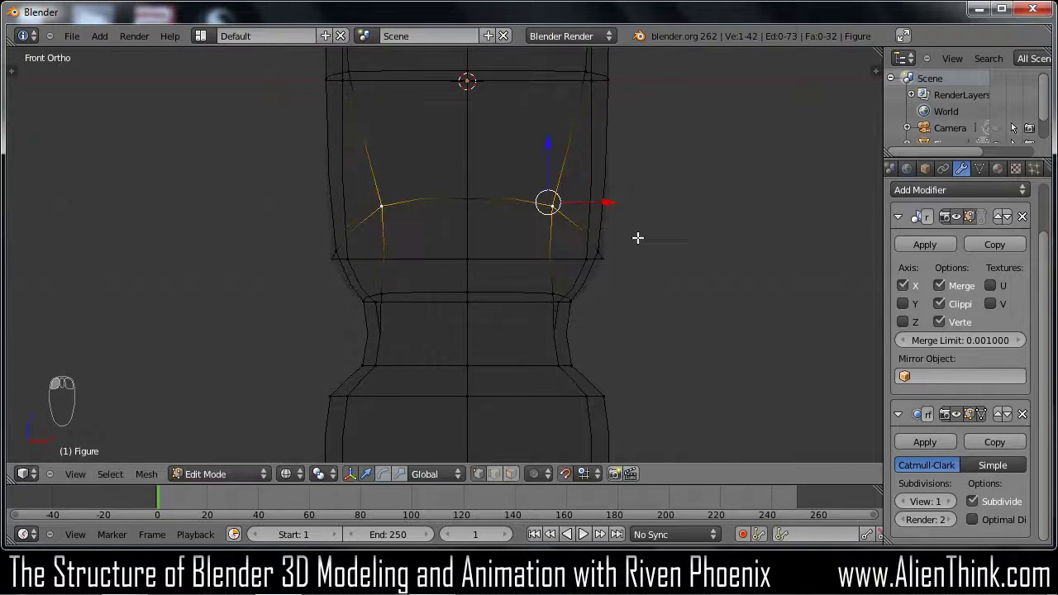
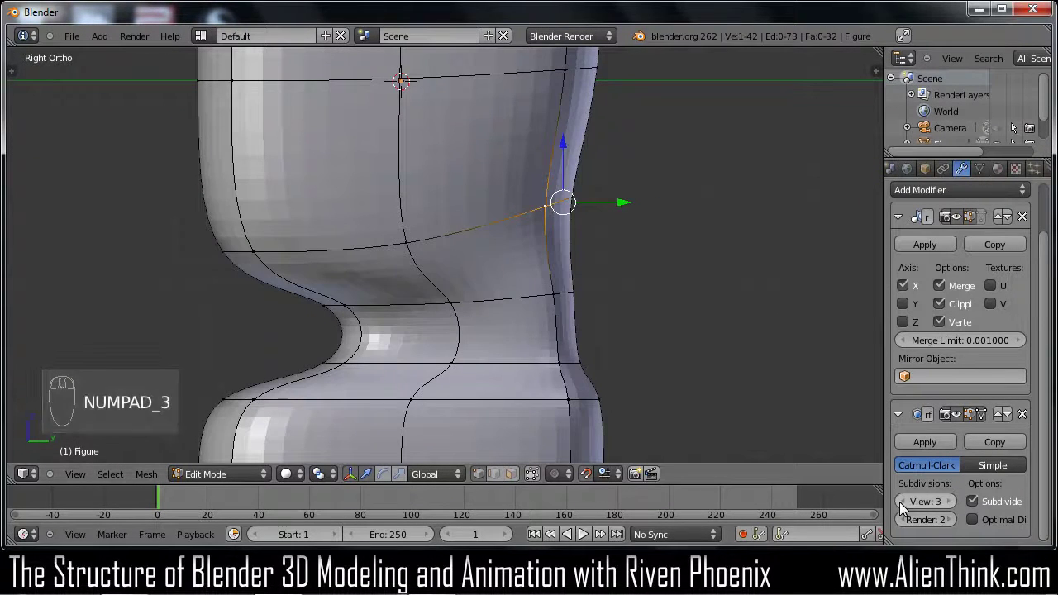
pyautogui.moveTo(904, 509); pyautogui.dragTo(952, 509)
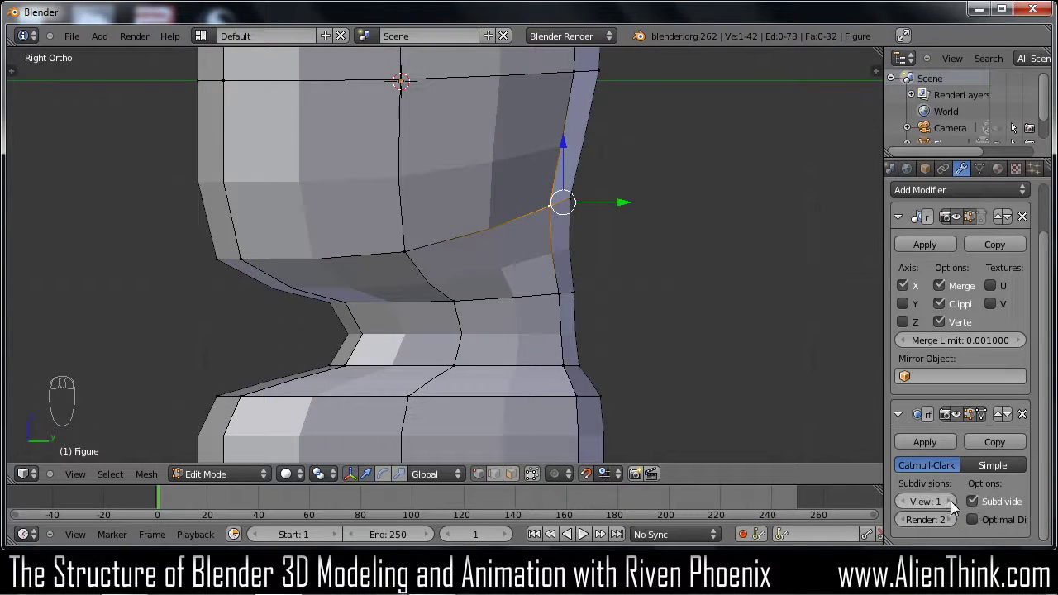
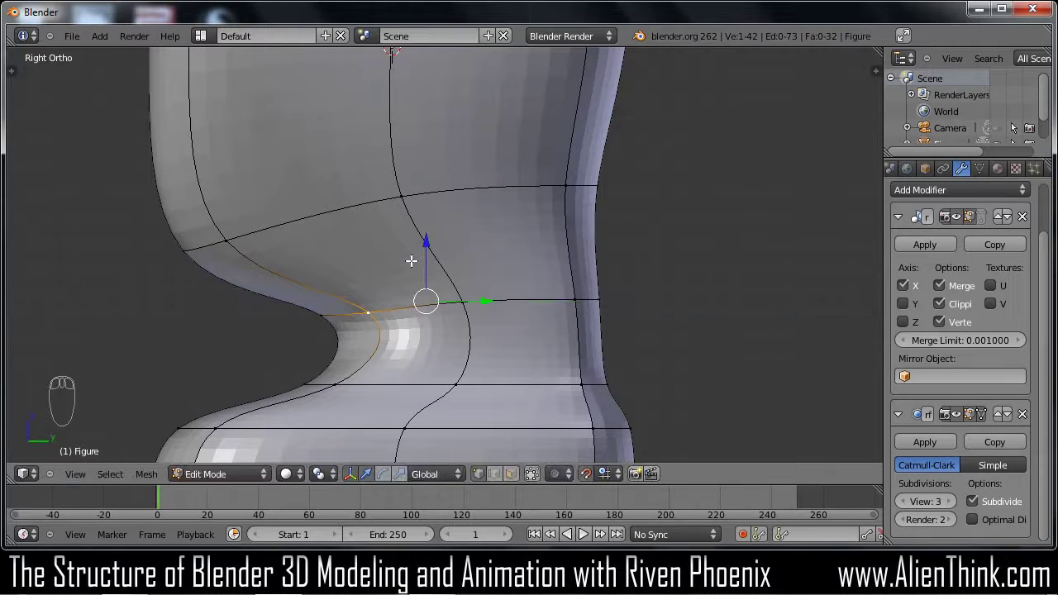
# Inspect the hip loop from an orbited angle and return to the straight Right view
pyautogui.press('ctrl+r')
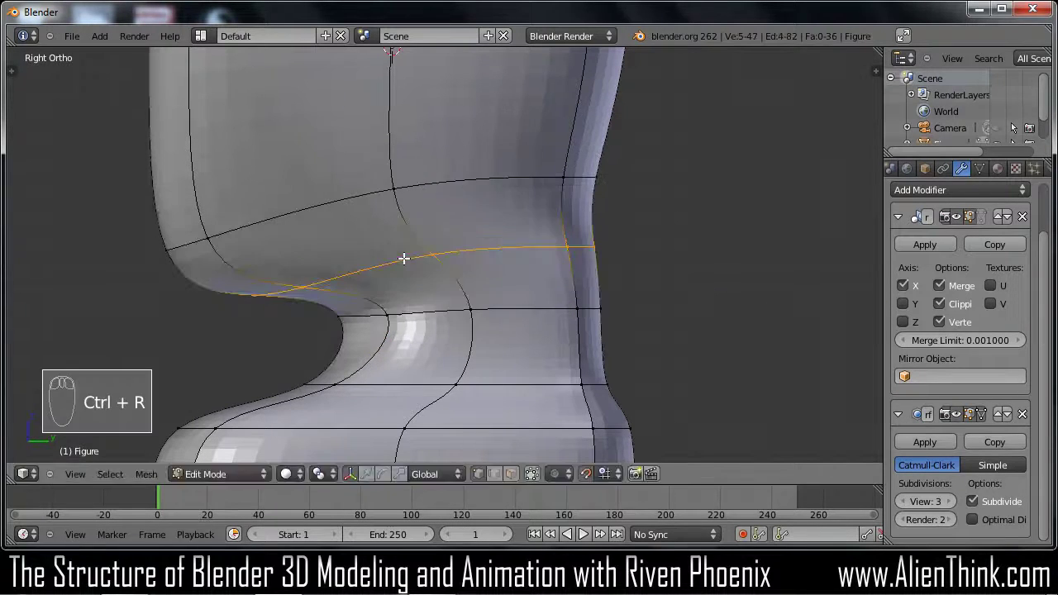
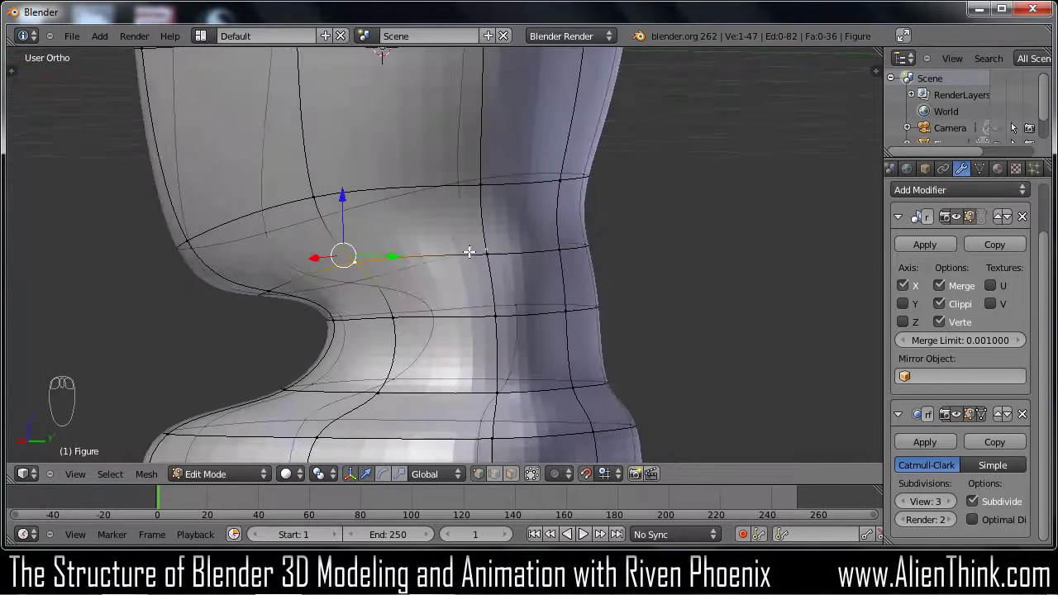
pyautogui.scroll(3)
pyautogui.middleClick(467, 286)
pyautogui.press('KP_3')
pyautogui.moveTo(510, 277); pyautogui.dragTo(494, 275)
pyautogui.moveTo(473, 271); pyautogui.dragTo(495, 253)
pyautogui.press('a')
pyautogui.press('a')
# Cut a vertical edge loop down the torso side and slide it into place
pyautogui.press('a')
pyautogui.click(516, 319)
pyautogui.moveTo(508, 299); pyautogui.dragTo(514, 166)
pyautogui.press('ctrl+r')
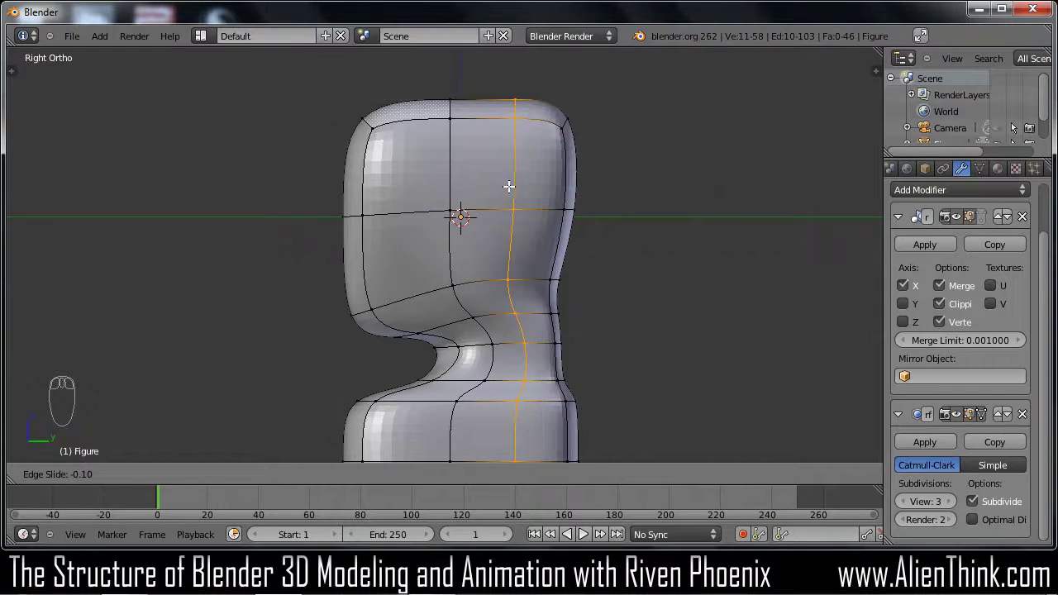
# Position the vertical loop, then try moving the top corner vertex and undo it
pyautogui.moveTo(512, 182); pyautogui.dragTo(577, 137)
pyautogui.press('a')
pyautogui.press('c')
pyautogui.moveTo(573, 131); pyautogui.dragTo(756, 148)
pyautogui.press('c')
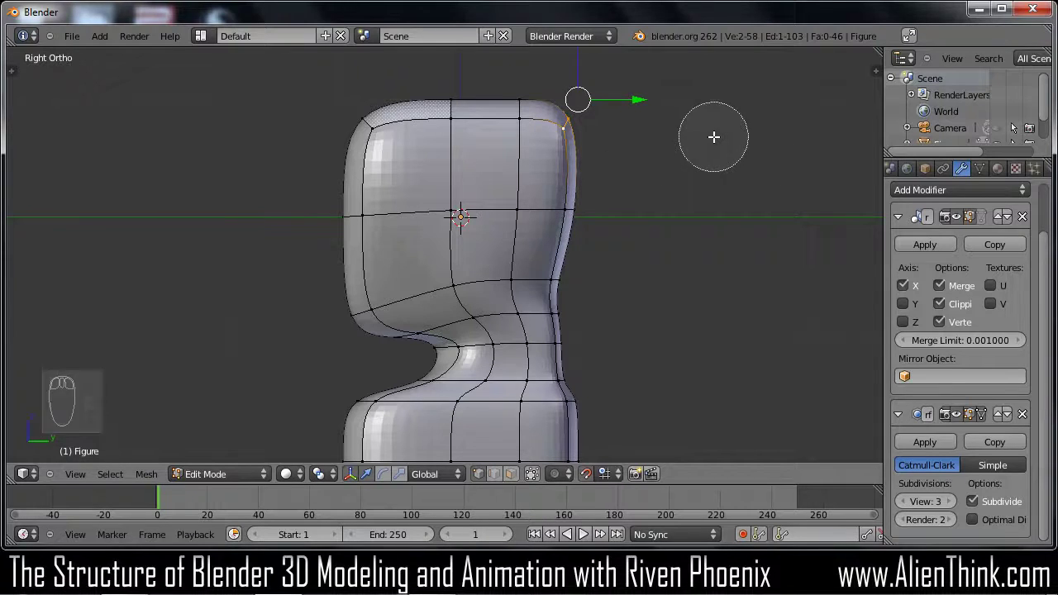
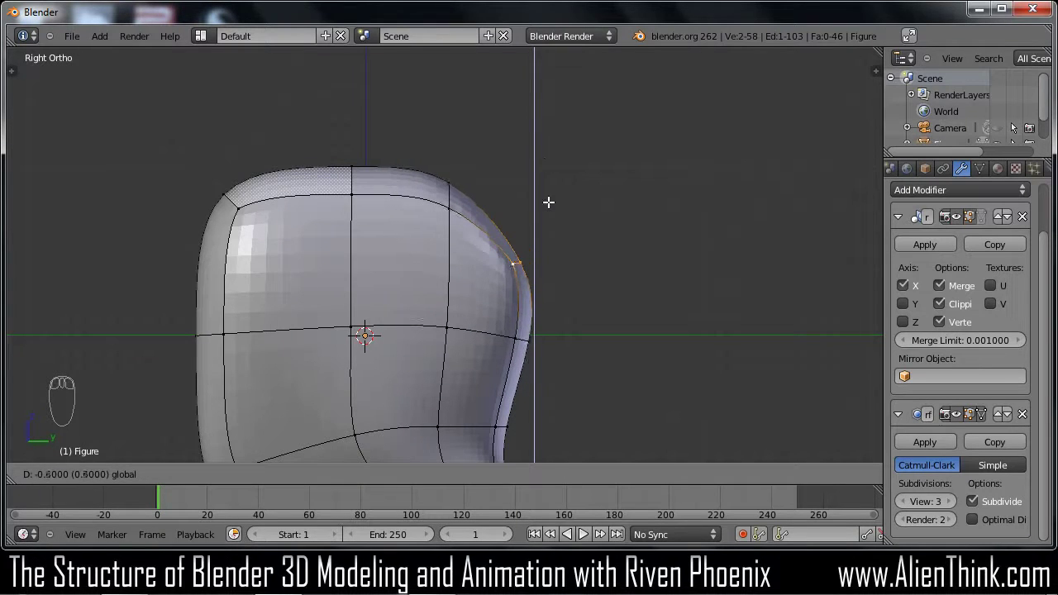
pyautogui.press('ctrl+z')
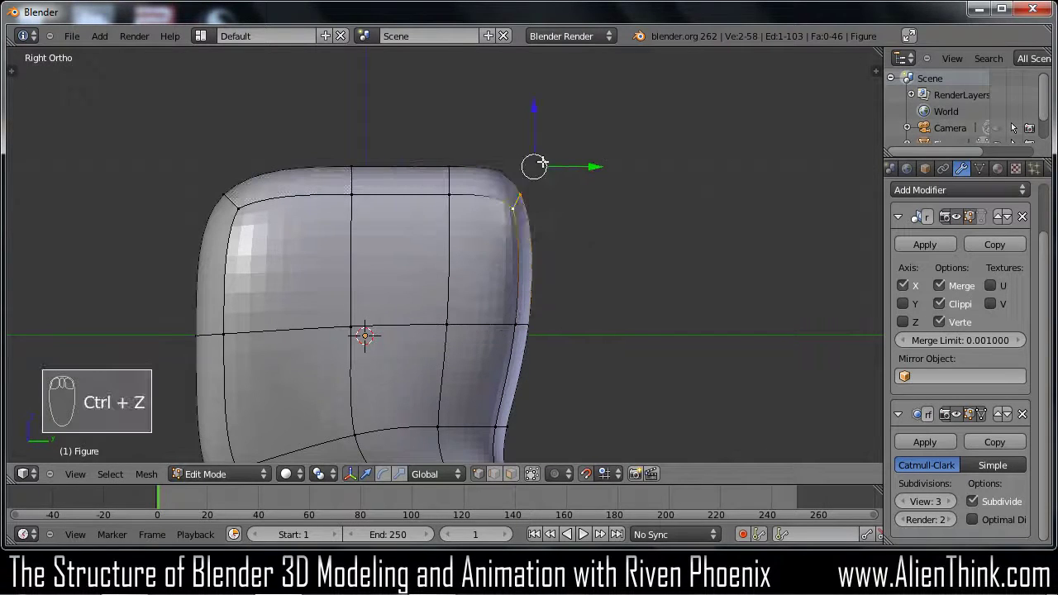
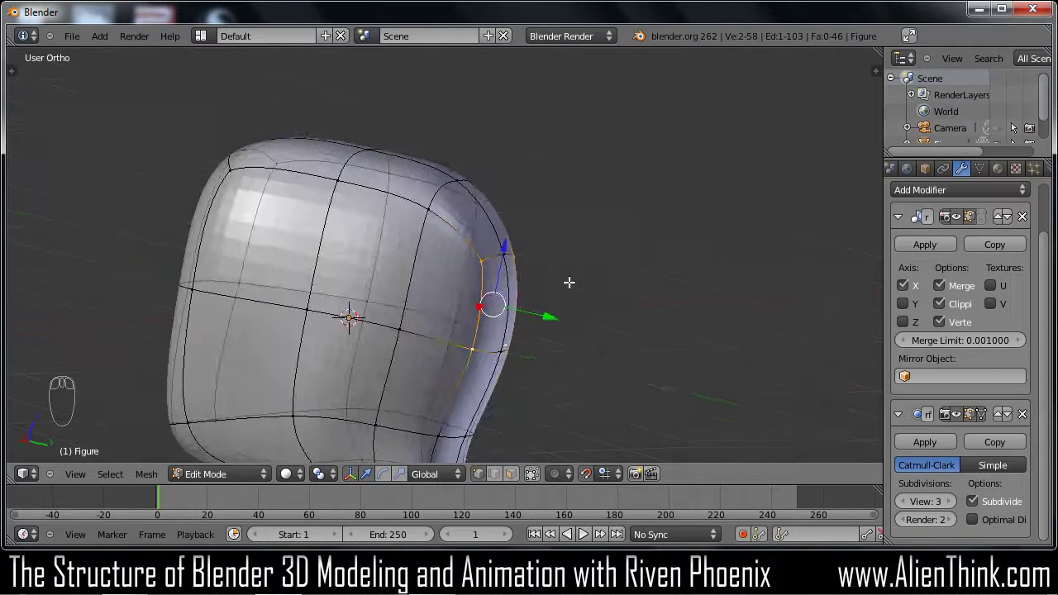
# Pull the upper corner vertices into a rounded dome curve in front and side views
pyautogui.press('KP_3')
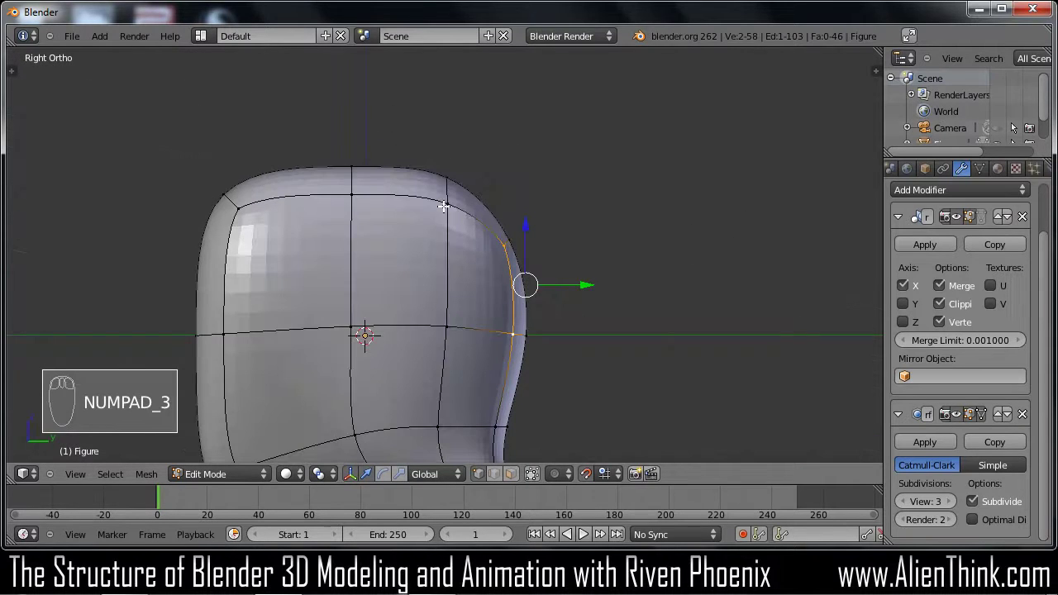
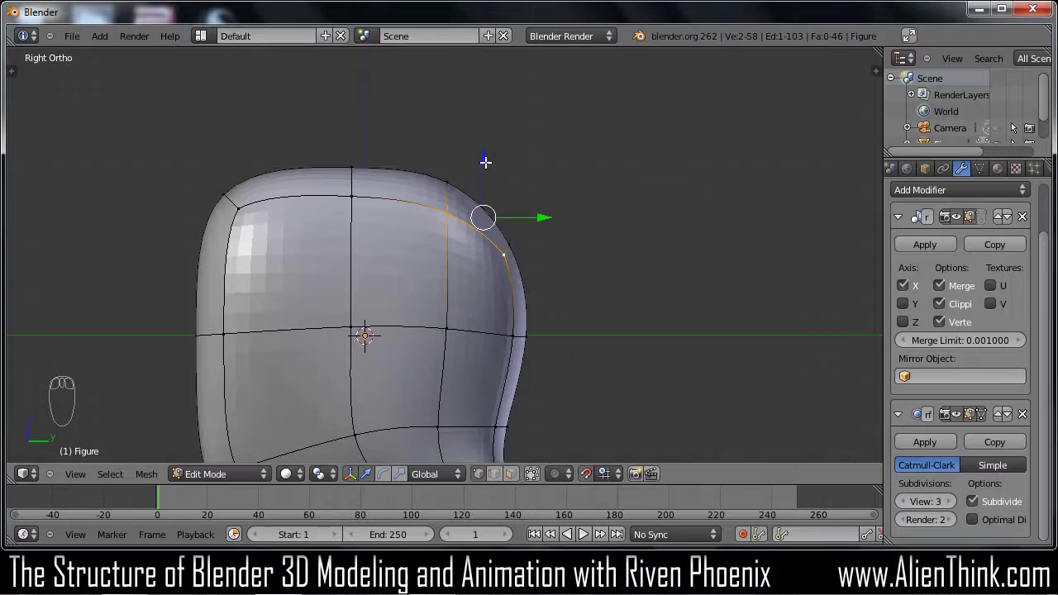
pyautogui.press('KP_1')
pyautogui.moveTo(618, 214); pyautogui.dragTo(491, 312)
pyautogui.moveTo(600, 285); pyautogui.dragTo(475, 267)
pyautogui.moveTo(433, 230); pyautogui.dragTo(388, 139)
pyautogui.press('KP_3')
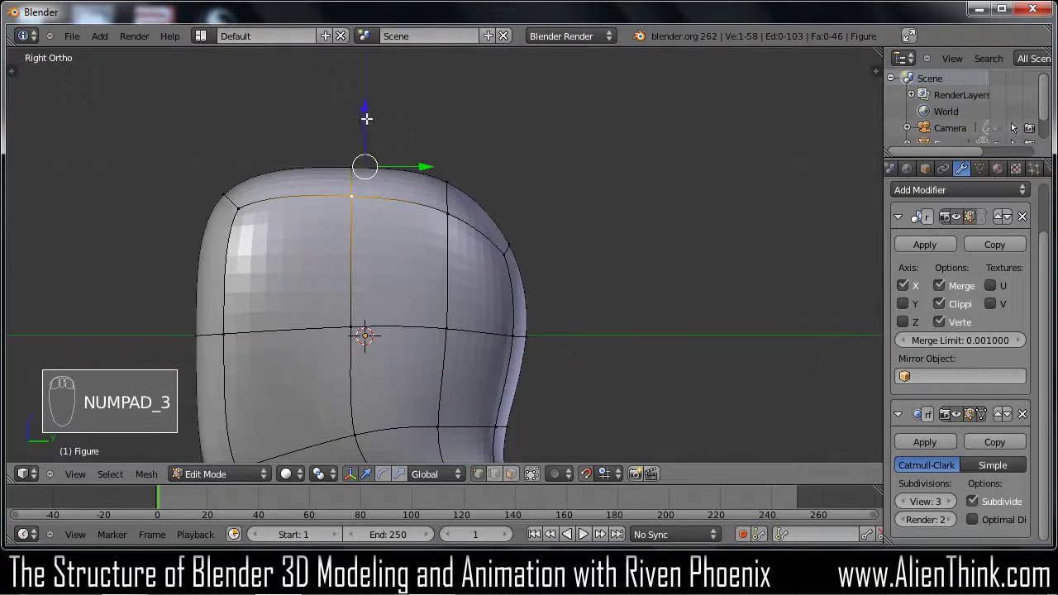
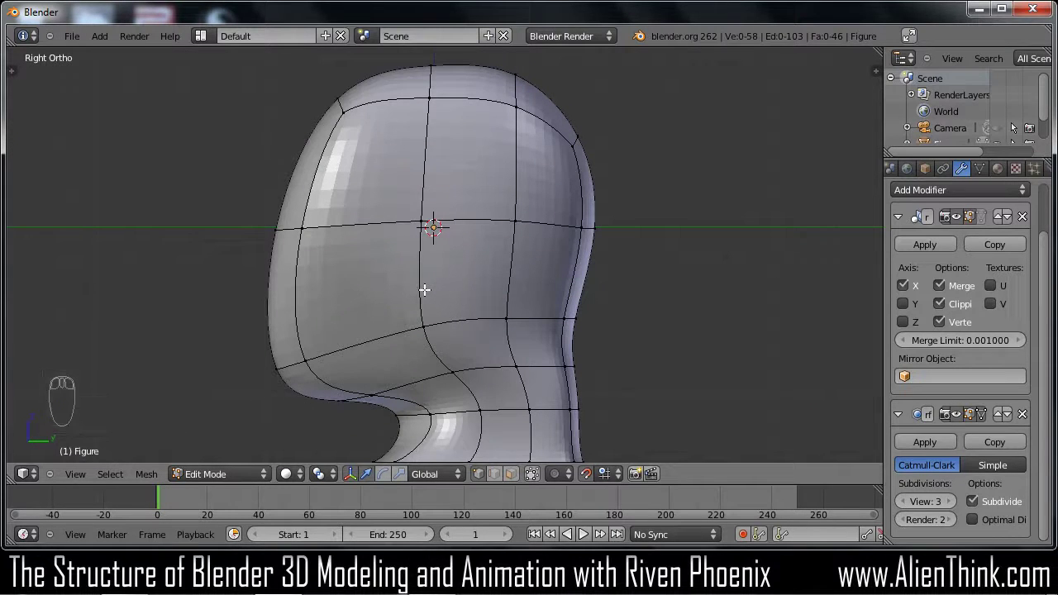
# Cut an edge loop across the hips and slide it into position
pyautogui.press('ctrl+r')
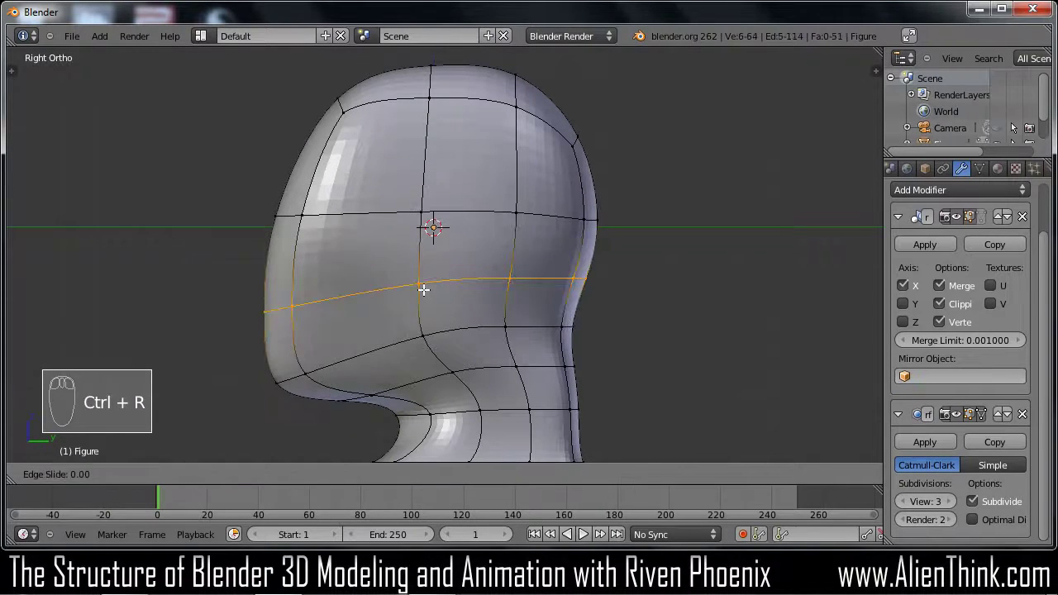
pyautogui.moveTo(425, 287); pyautogui.dragTo(456, 262)
pyautogui.moveTo(445, 329); pyautogui.dragTo(447, 267)
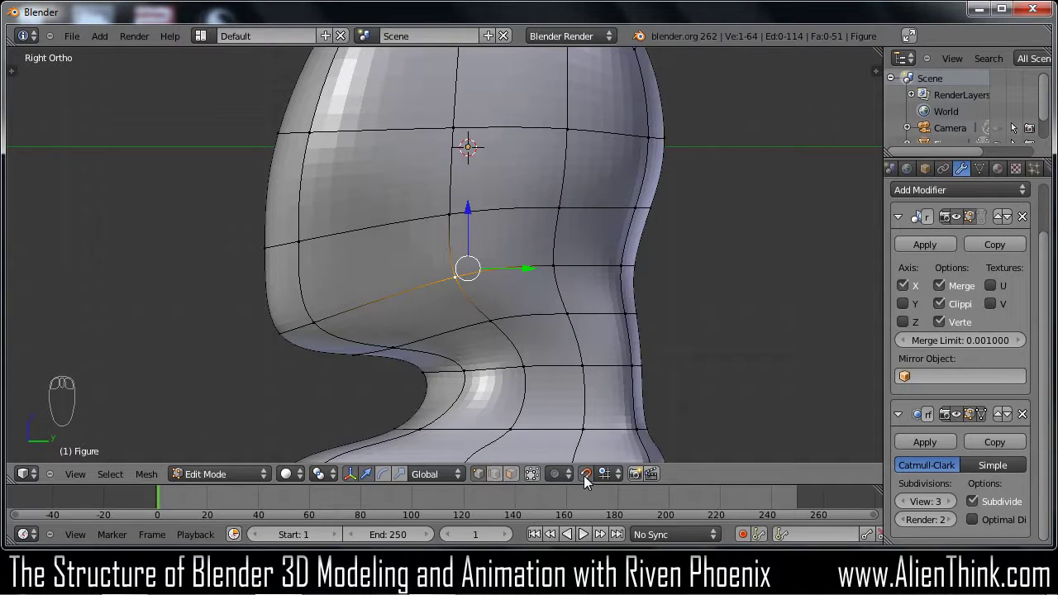
pyautogui.moveTo(589, 483); pyautogui.dragTo(508, 247)
# Try ripping the crotch vertex open with V several times, undoing each attempt
pyautogui.press('v')
pyautogui.moveTo(476, 214); pyautogui.dragTo(454, 273)
pyautogui.press('ctrl+z')
pyautogui.press('ctrl+z')
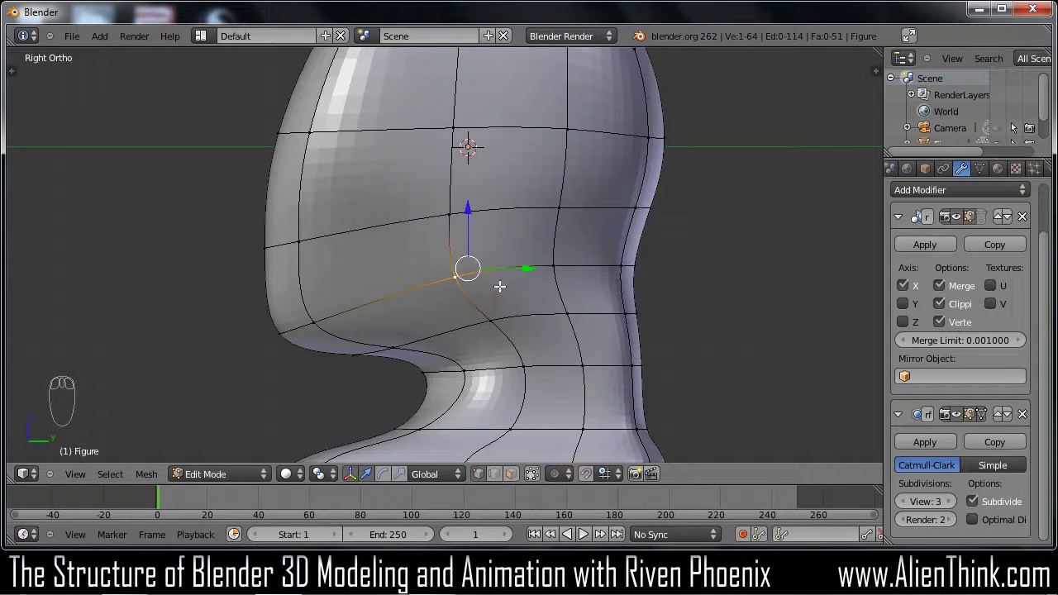
pyautogui.press('v')
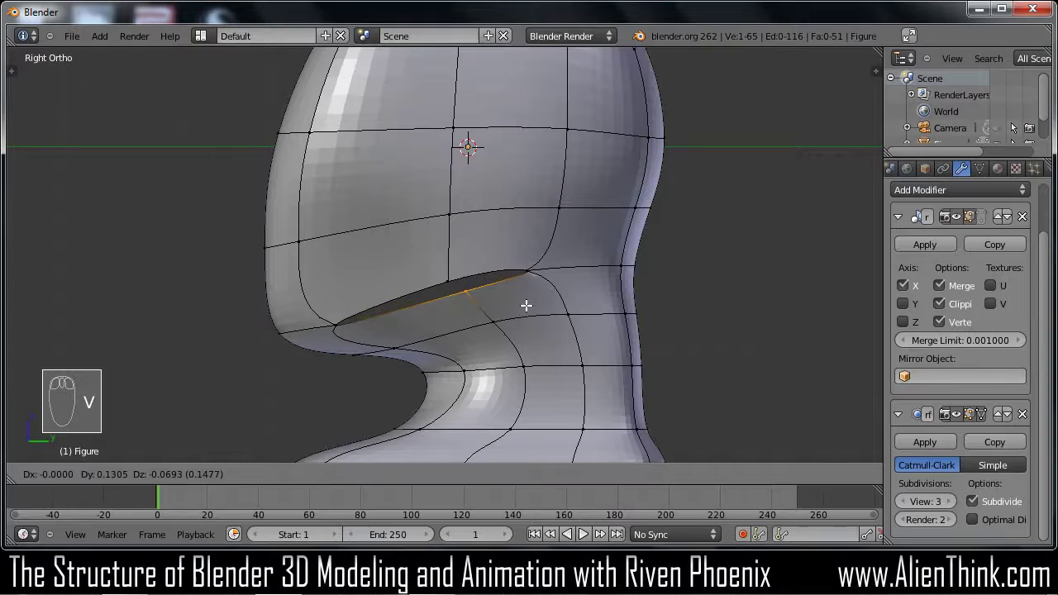
pyautogui.moveTo(526, 302); pyautogui.dragTo(459, 268)
pyautogui.press('ctrl+z')
pyautogui.moveTo(457, 272); pyautogui.dragTo(505, 244)
pyautogui.press('v')
pyautogui.moveTo(480, 224); pyautogui.dragTo(459, 282)
pyautogui.press('ctrl+z')
pyautogui.press('ctrl+z')
# Rip the crotch vertex open into a gap and fill it with a new face
pyautogui.press('v')
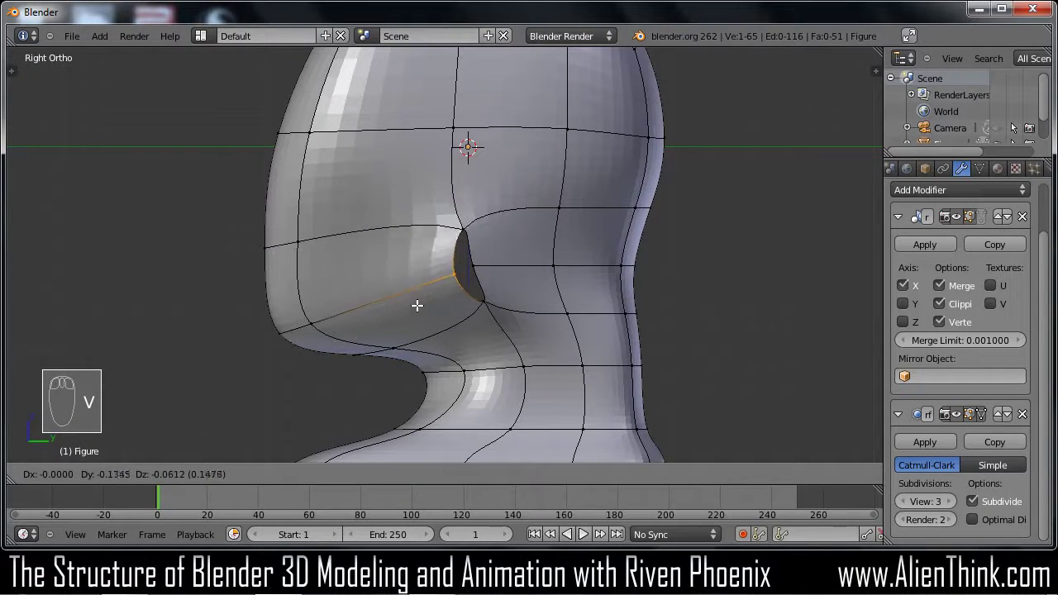
pyautogui.moveTo(413, 303); pyautogui.dragTo(455, 295)
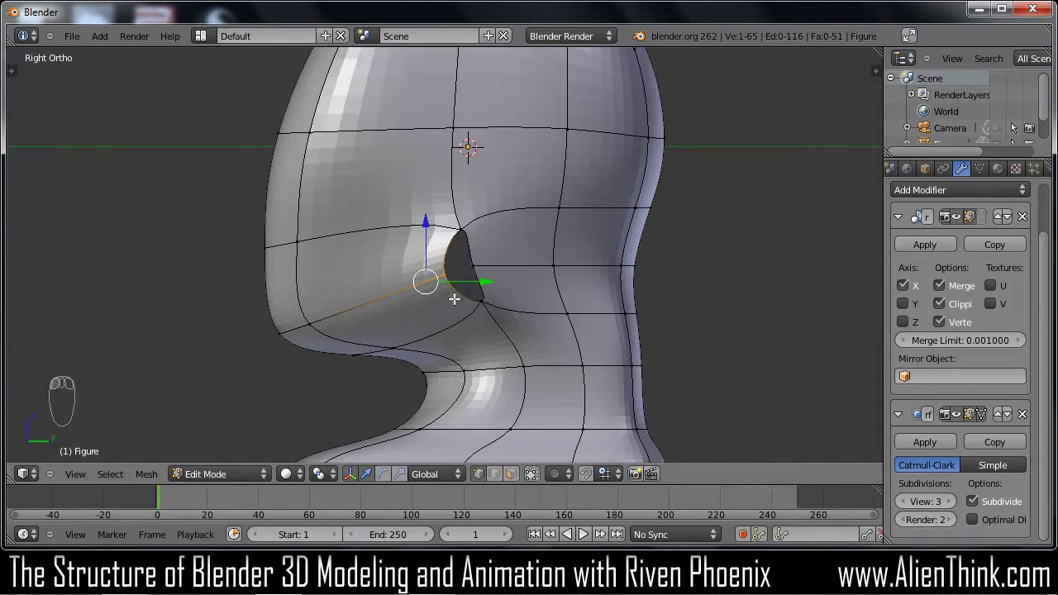
pyautogui.press('ctrl+z')
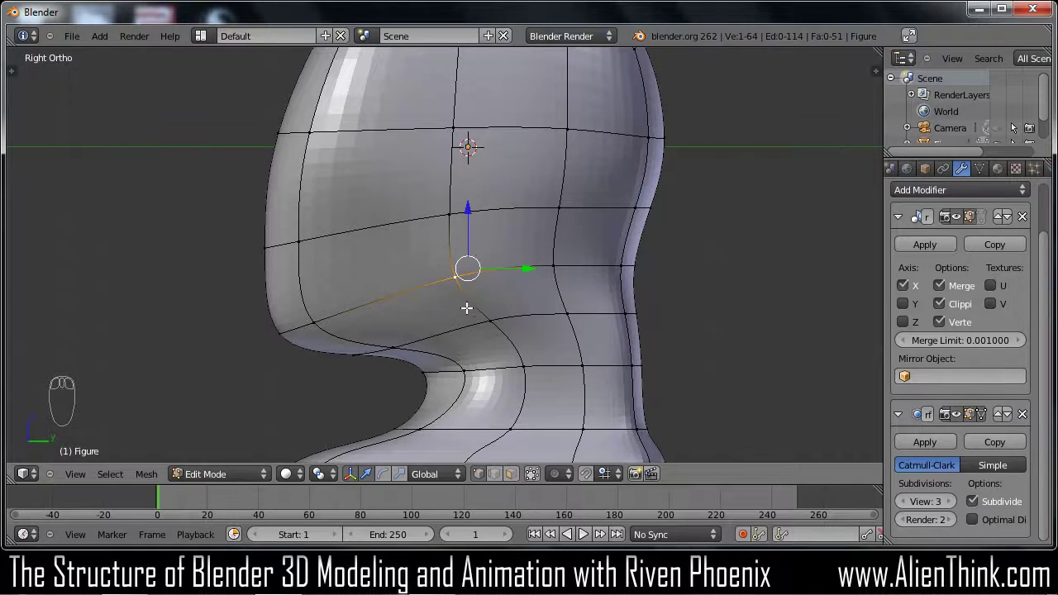
pyautogui.moveTo(471, 313); pyautogui.dragTo(558, 298)
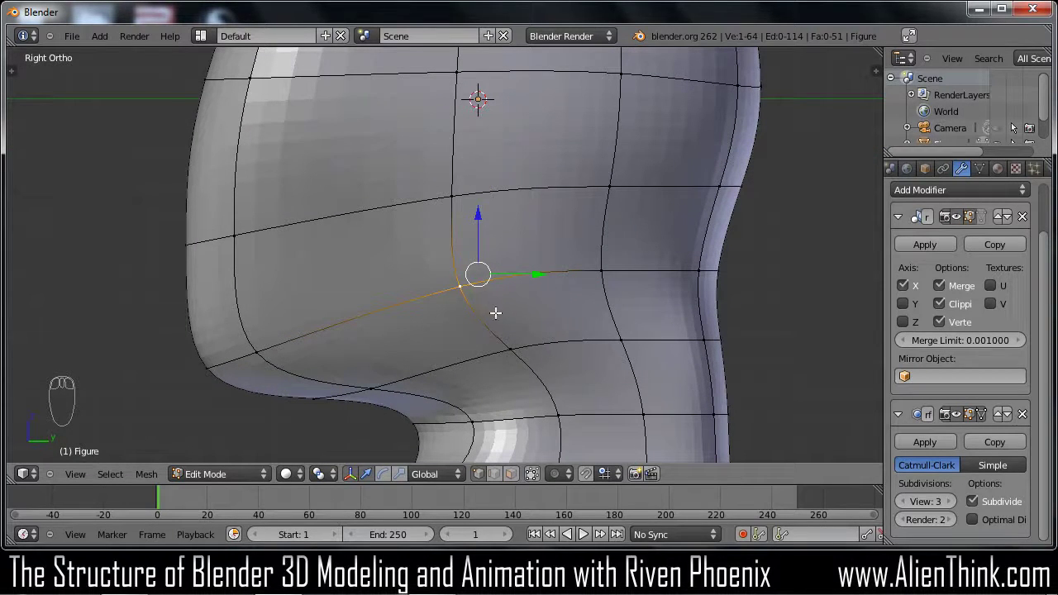
pyautogui.press('v')
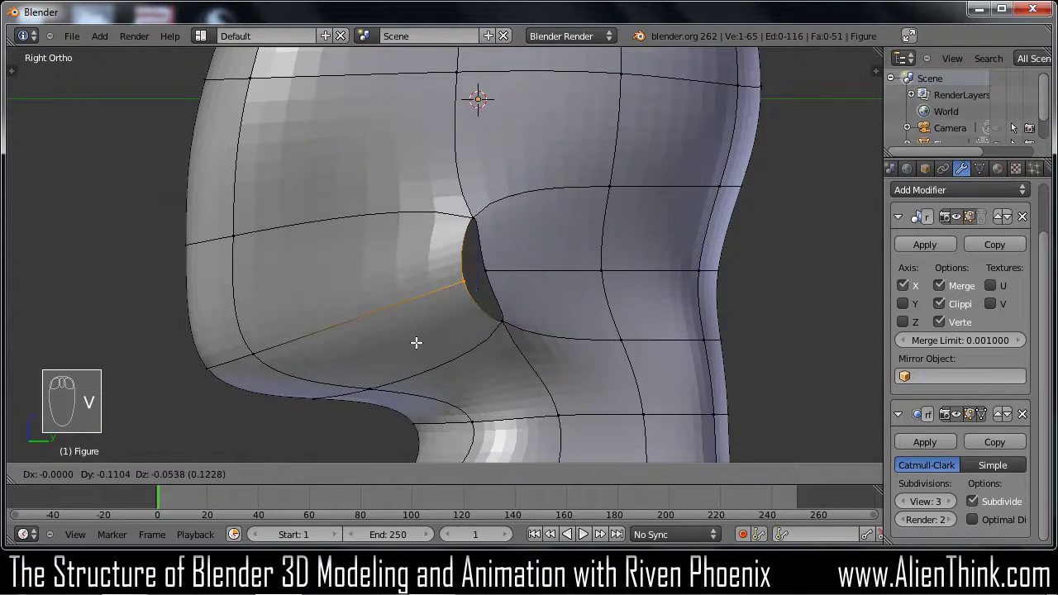
pyautogui.moveTo(484, 288); pyautogui.dragTo(472, 248)
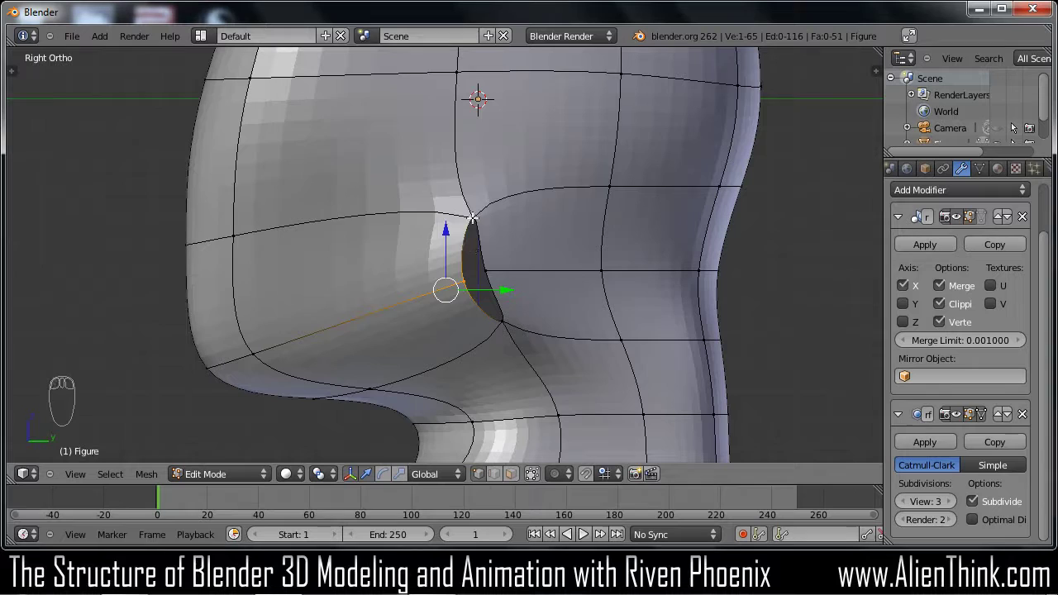
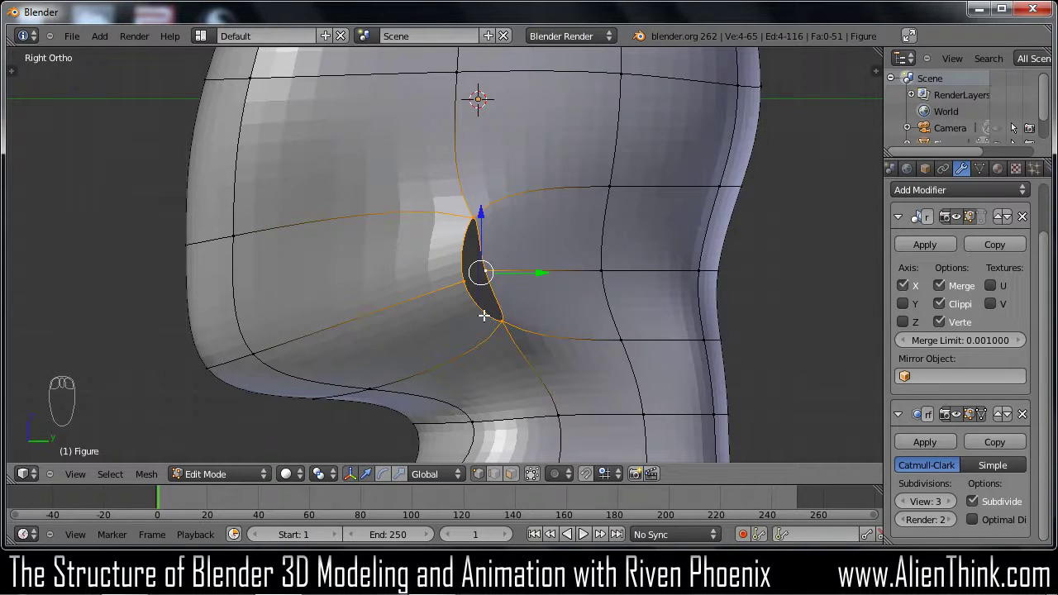
pyautogui.press('f')
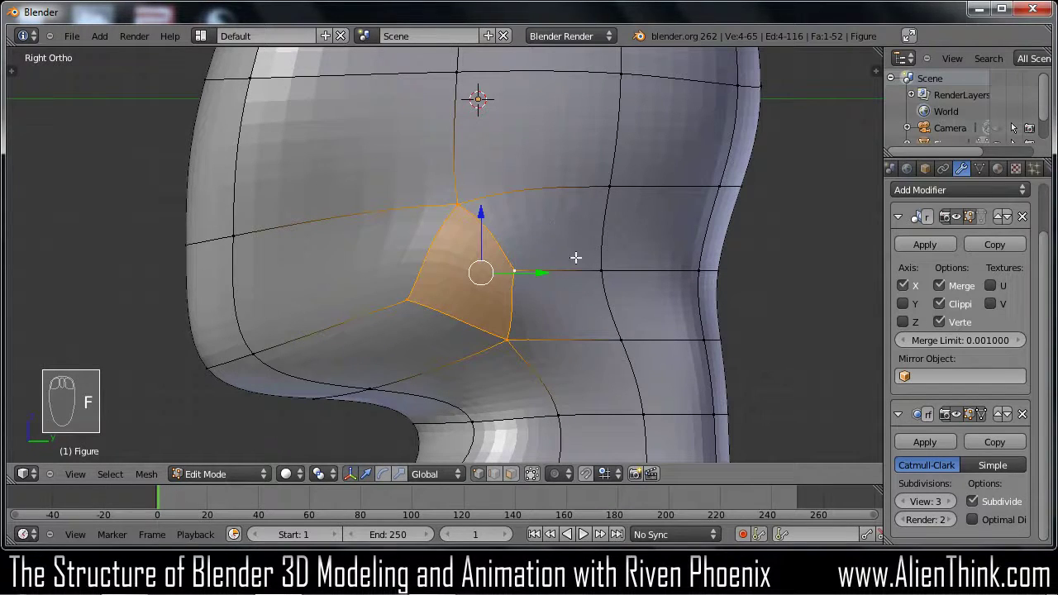
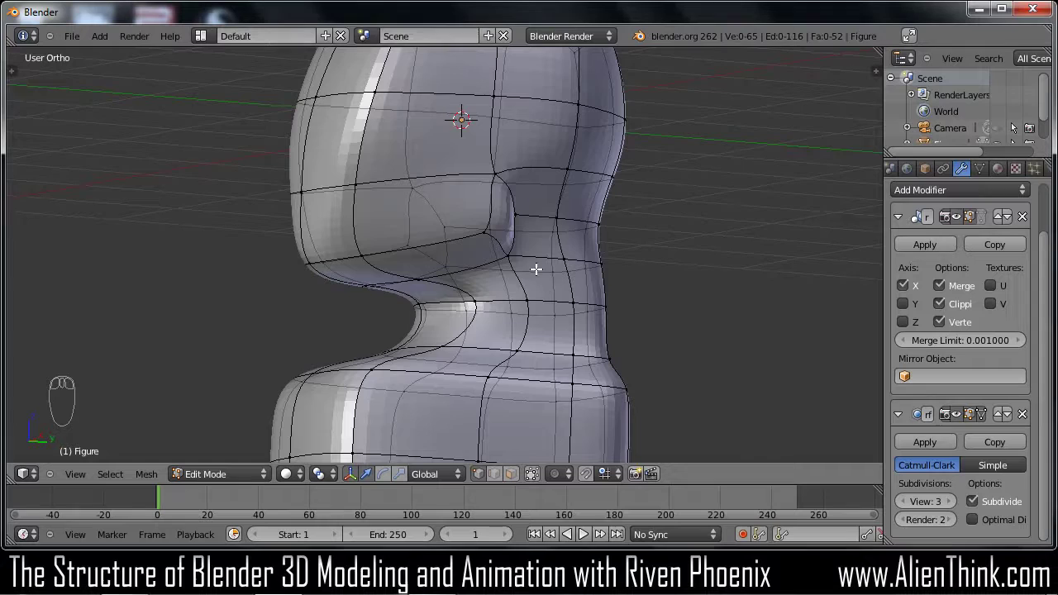
pyautogui.press('KP_3')
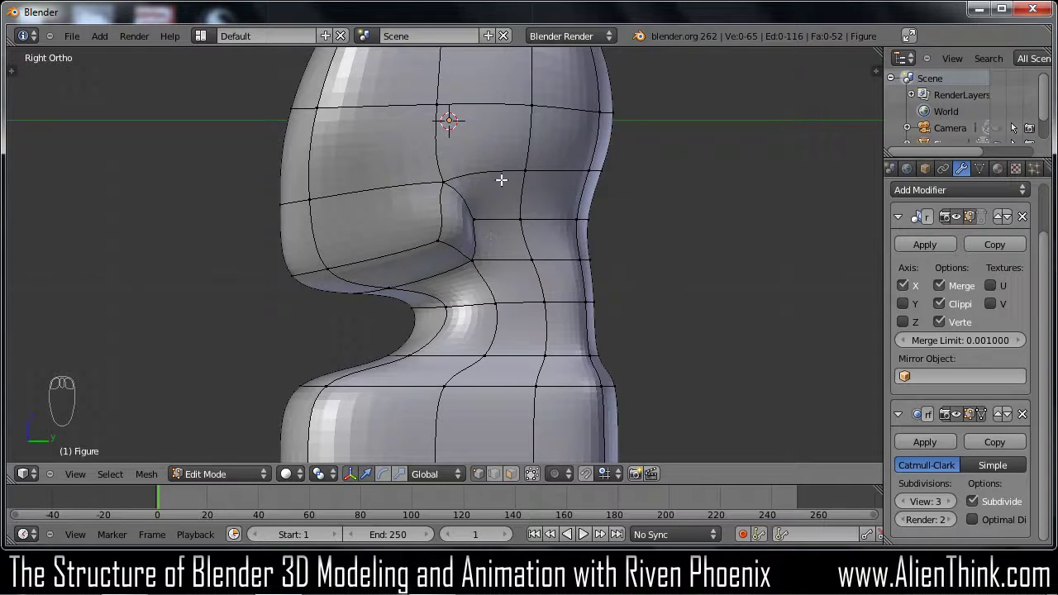
pyautogui.press('KP_1')
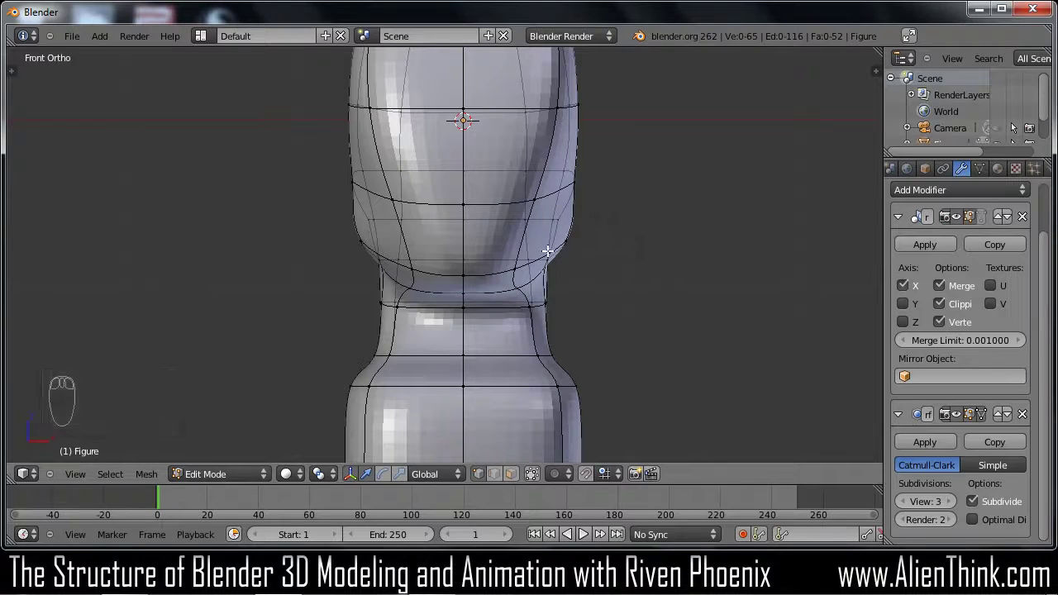
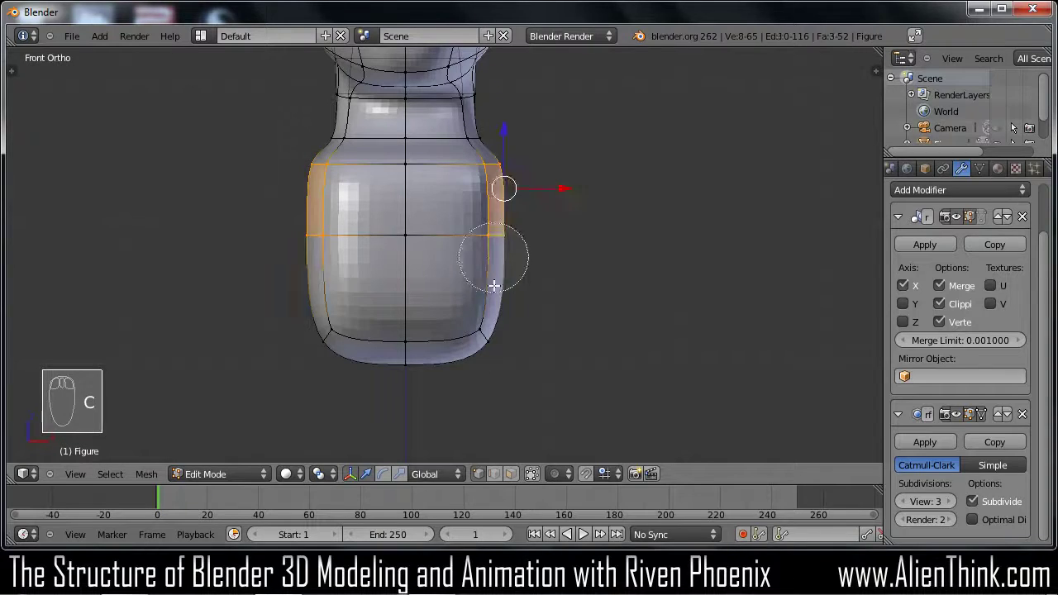
# Widen the chest loop sideways into broad shoulders, after an undone first attempt
pyautogui.moveTo(577, 286); pyautogui.dragTo(578, 246)
pyautogui.moveTo(563, 245); pyautogui.dragTo(606, 245)
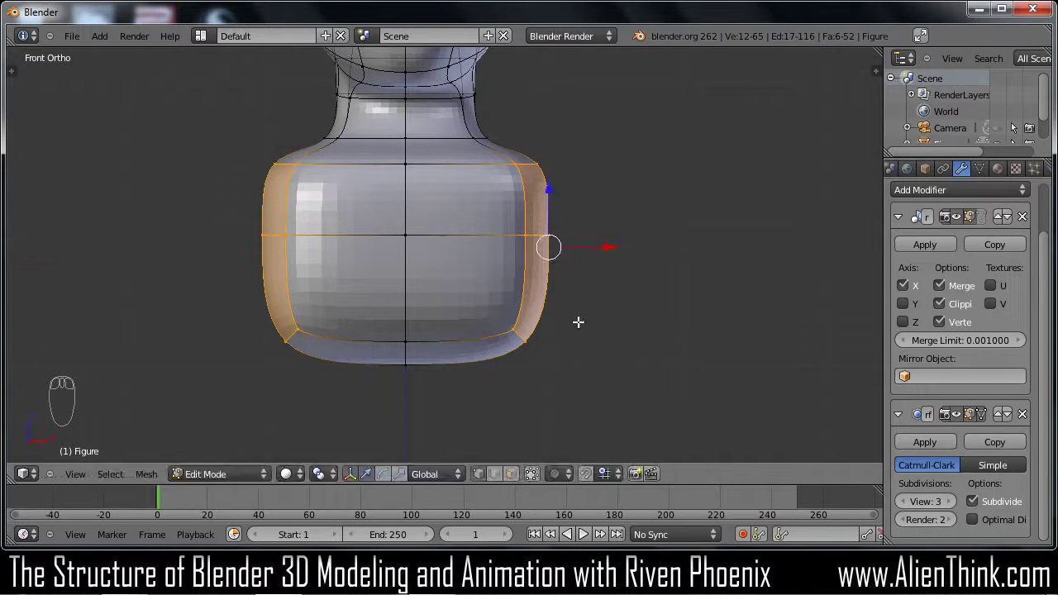
pyautogui.press('ctrl+z')
pyautogui.moveTo(595, 485); pyautogui.dragTo(605, 247)
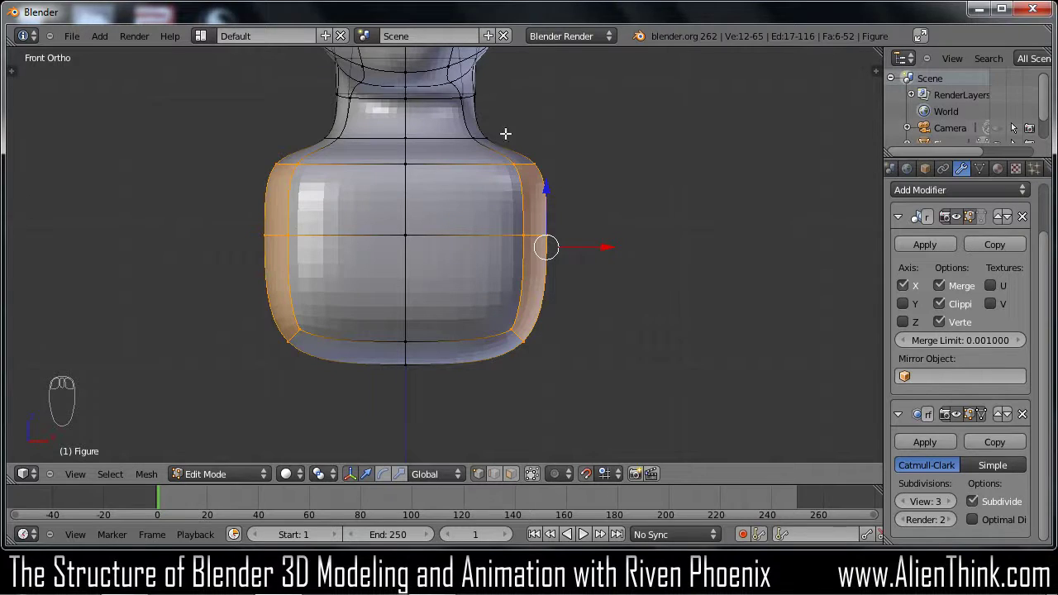
pyautogui.press('e')
pyautogui.moveTo(698, 160); pyautogui.dragTo(562, 297)
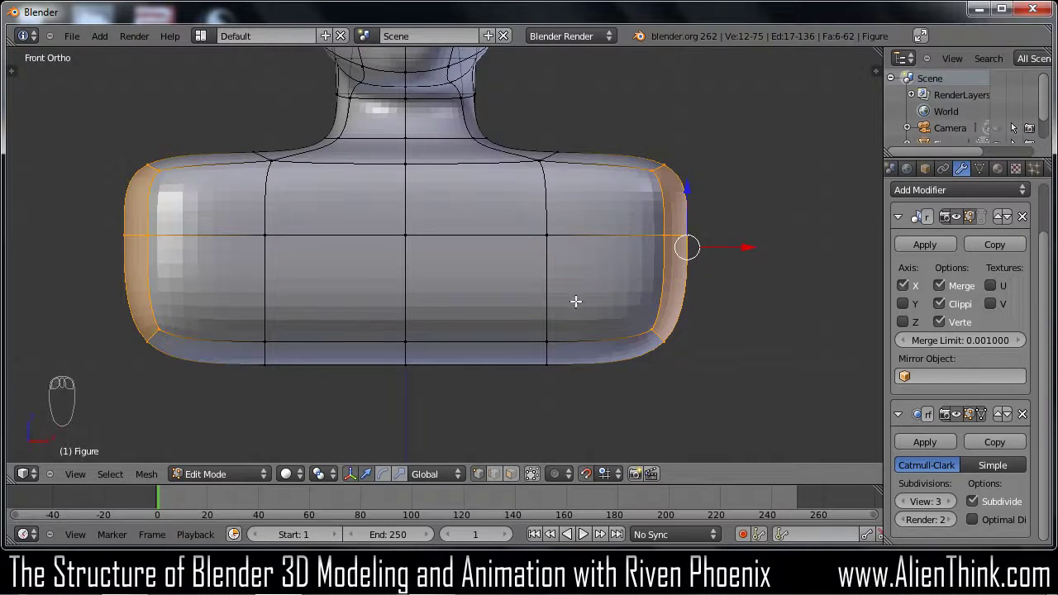
# Add a lower horizontal loop across the torso and dissolve the old chest edge loop
pyautogui.press('ctrl+r')
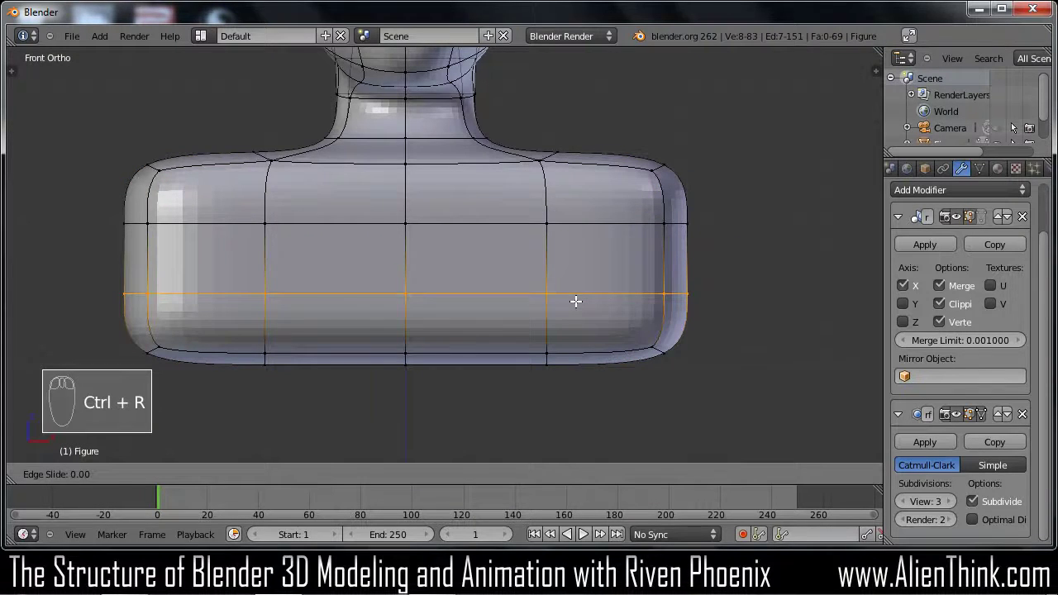
pyautogui.moveTo(577, 299); pyautogui.dragTo(574, 224)
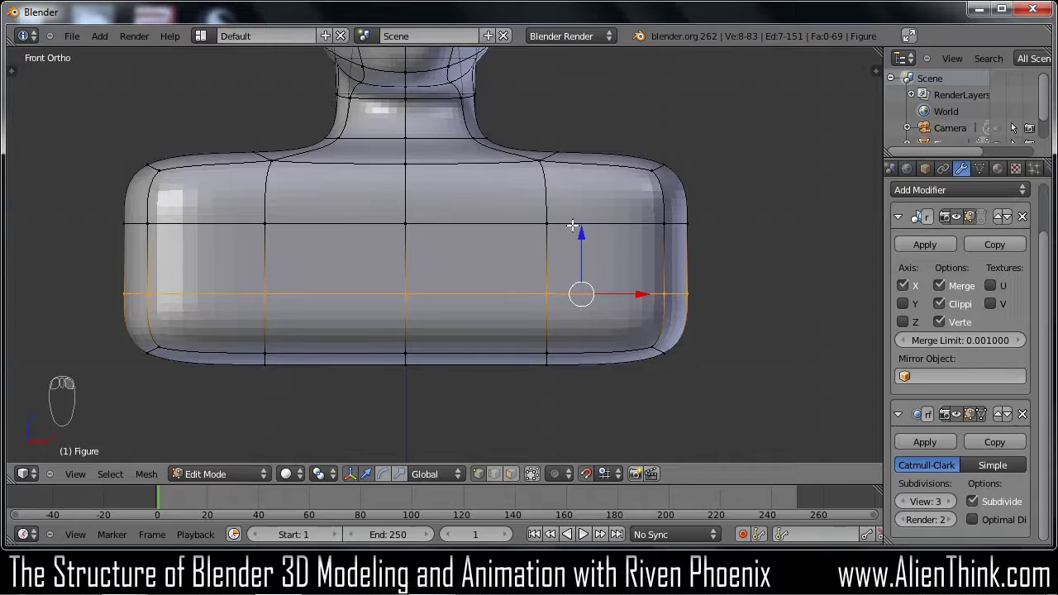
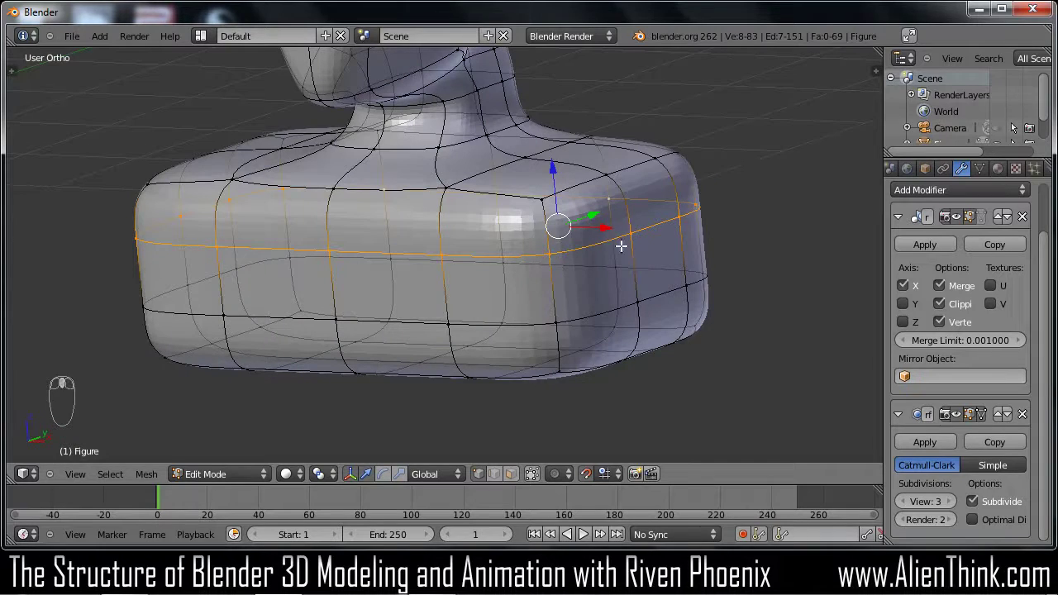
pyautogui.press('x')
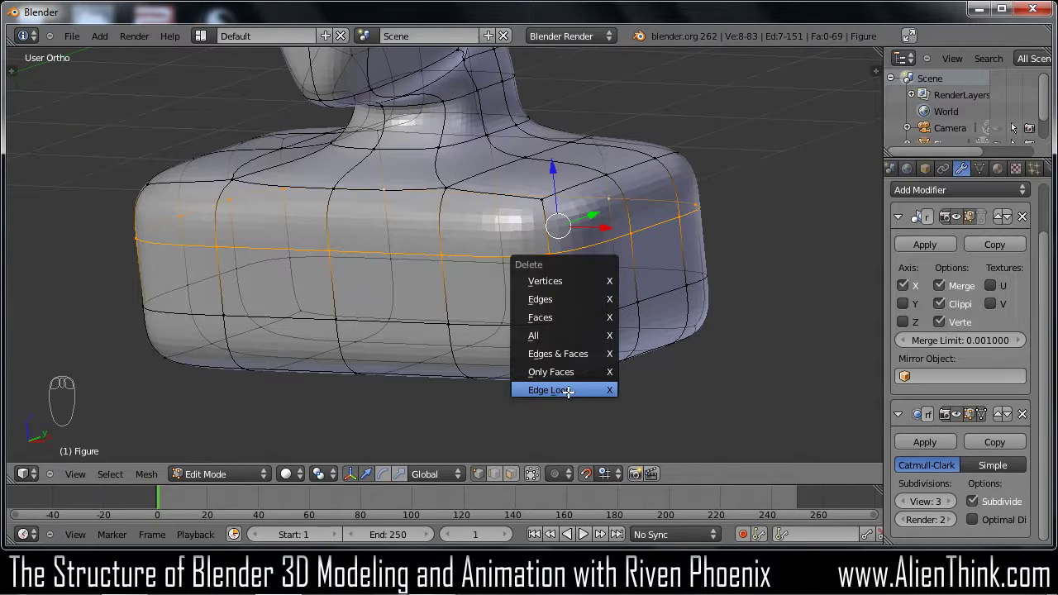
pyautogui.press('KP_1')
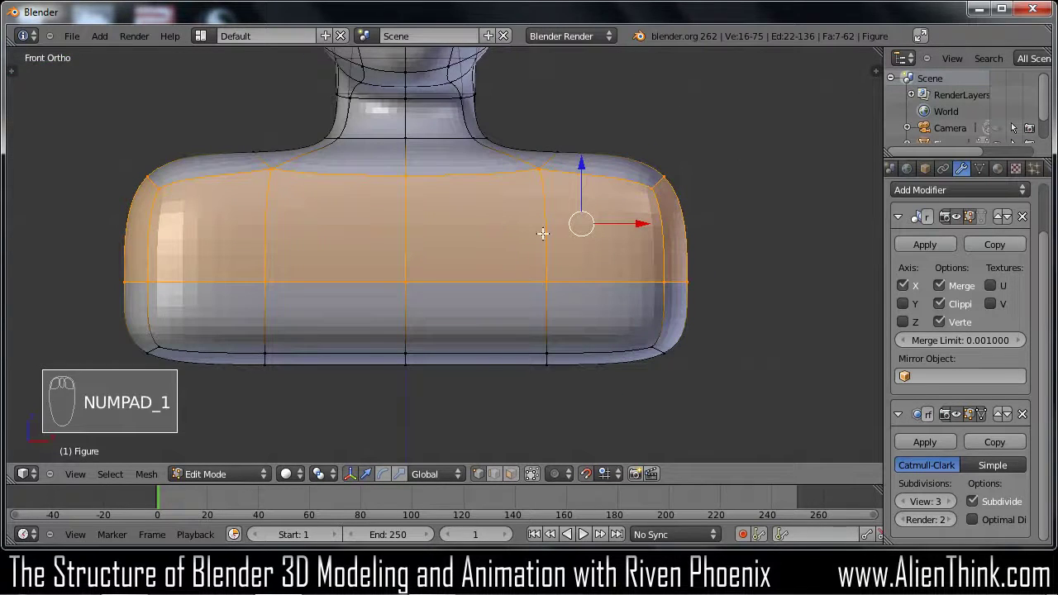
pyautogui.press('a')
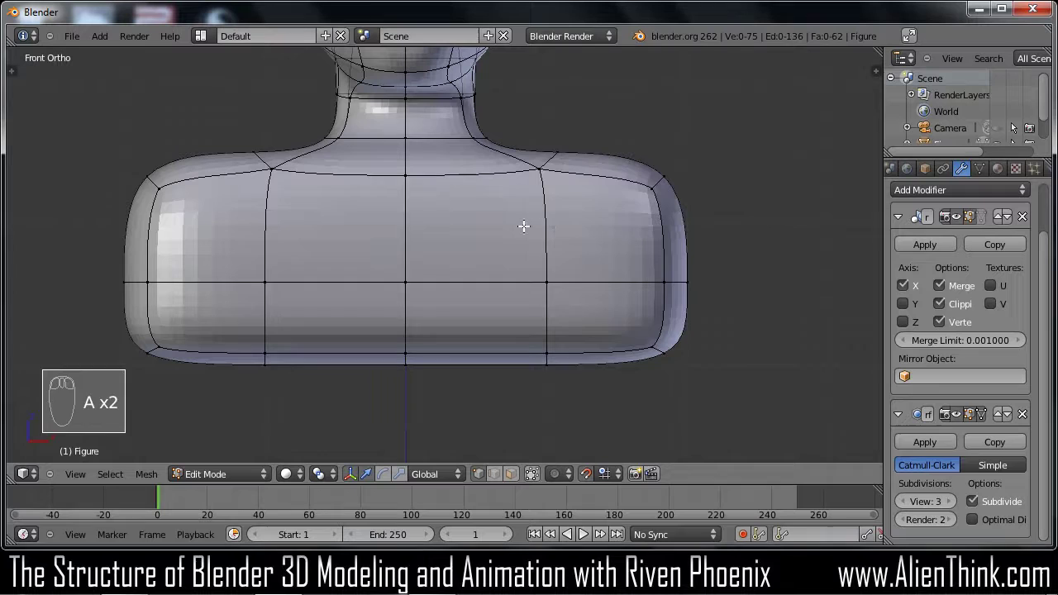
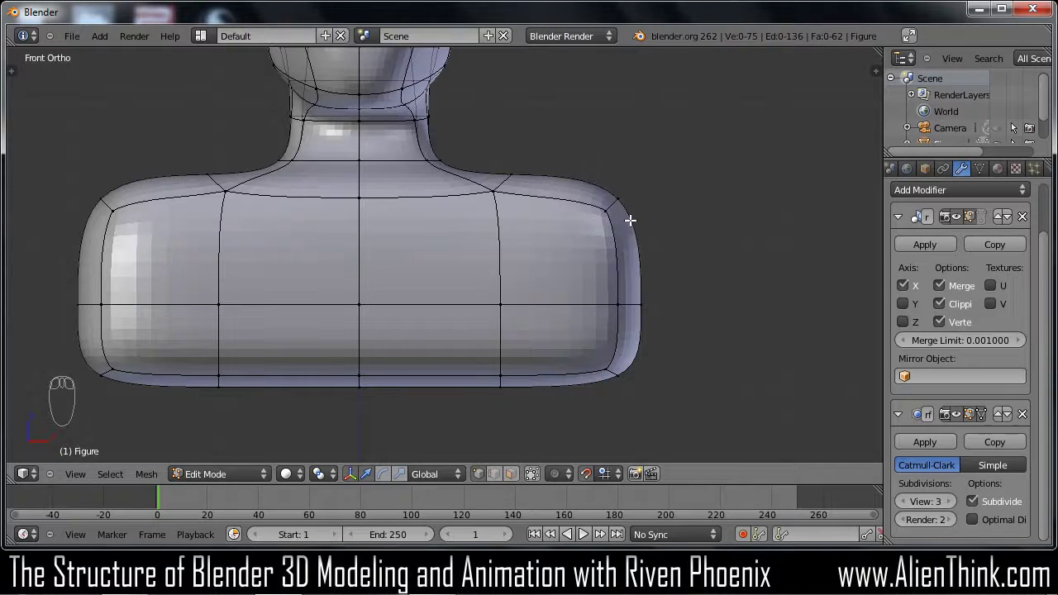
# Move the shoulder corner vertices with proportional falloff to round the torso's shoulder slope
pyautogui.press('a')
pyautogui.press('a')
pyautogui.press('c')
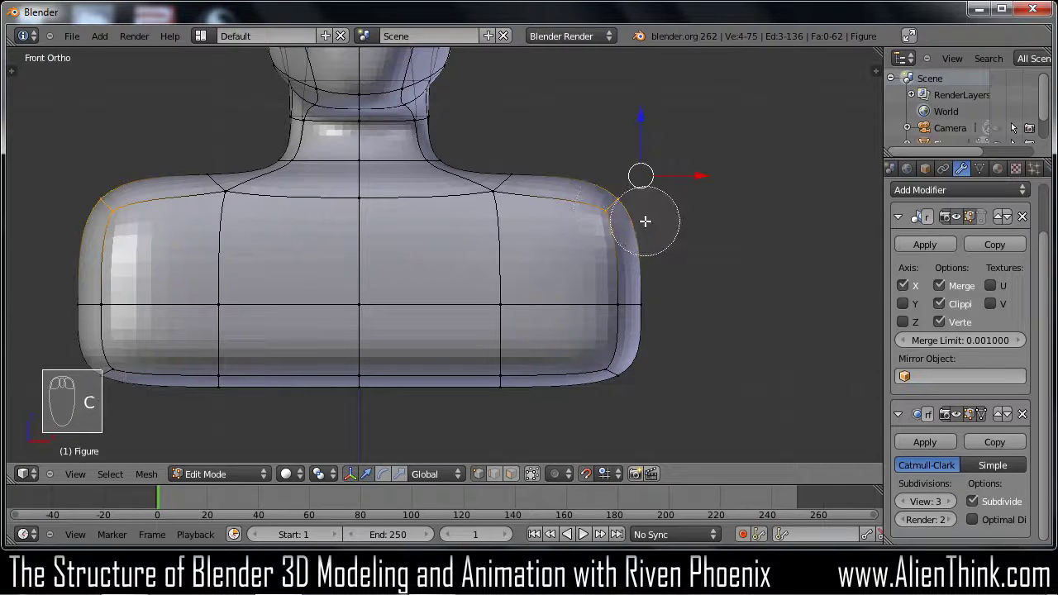
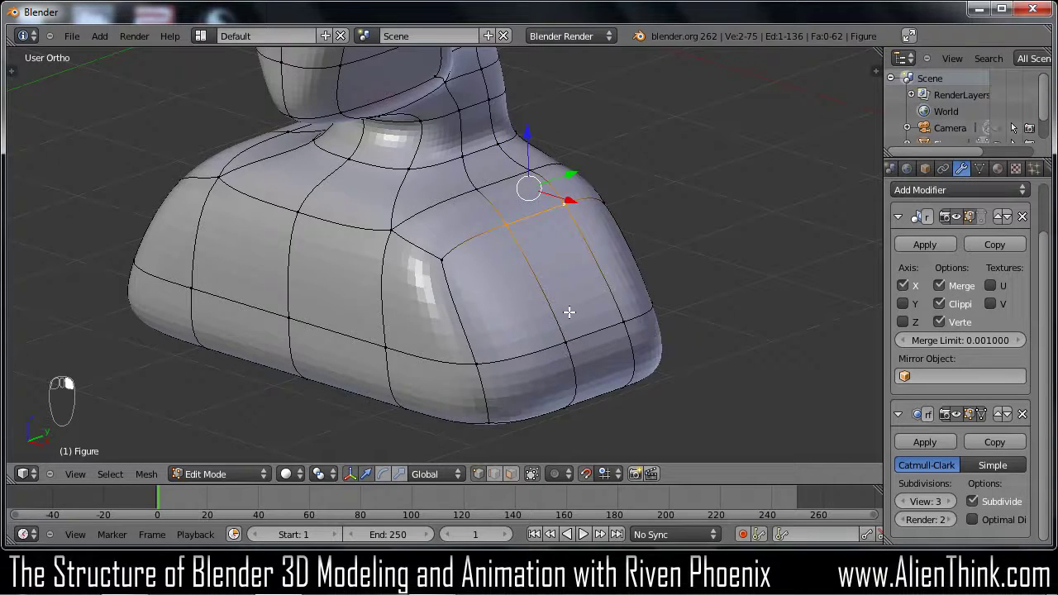
# Select the side faces of the shoulder in face mode from the front view
pyautogui.press('c')
pyautogui.rightClick(565, 289)
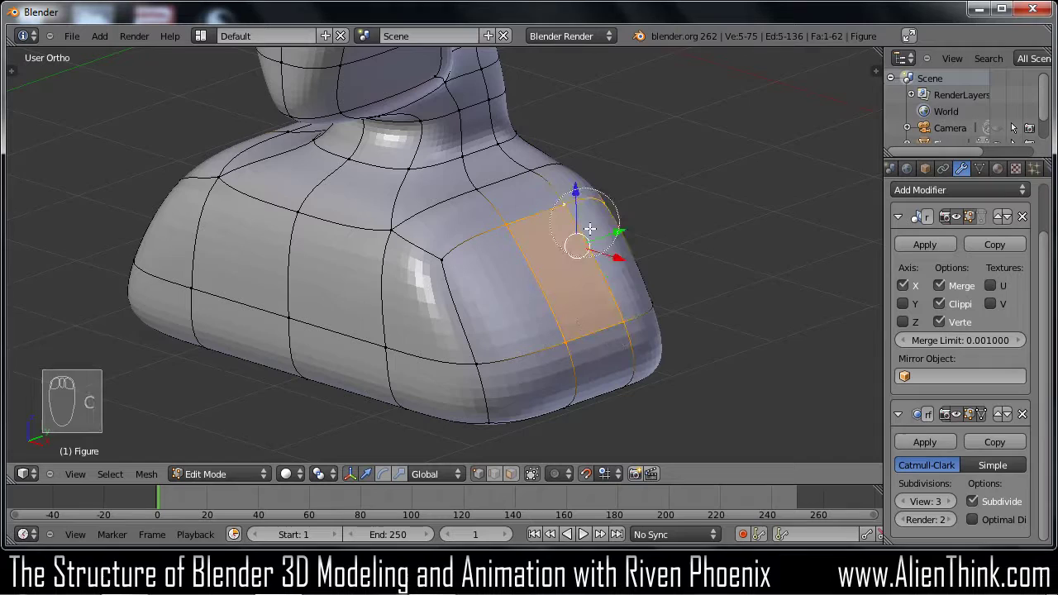
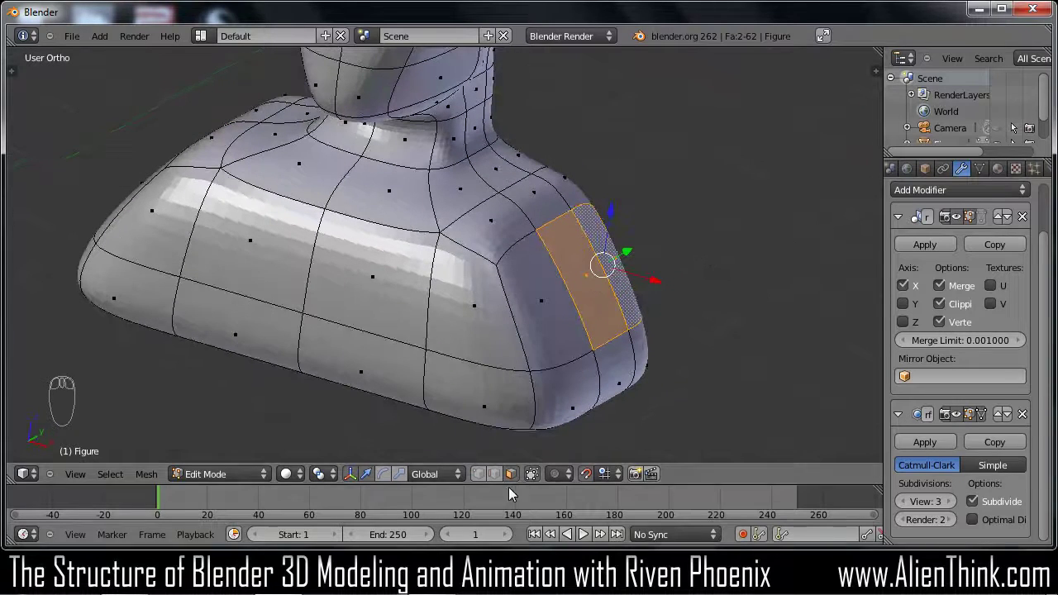
pyautogui.press('ctrl+Tab')
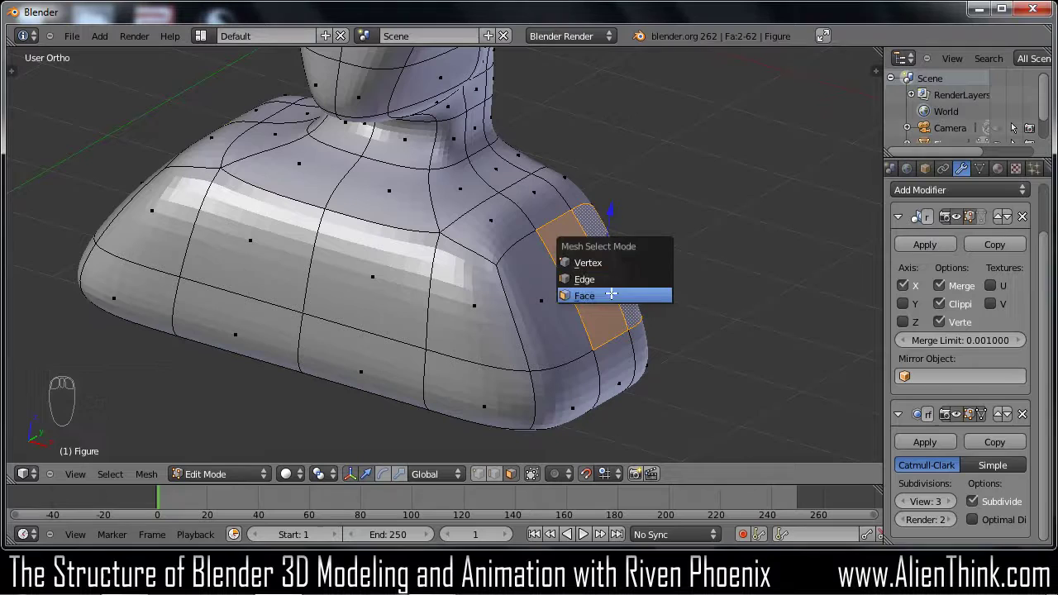
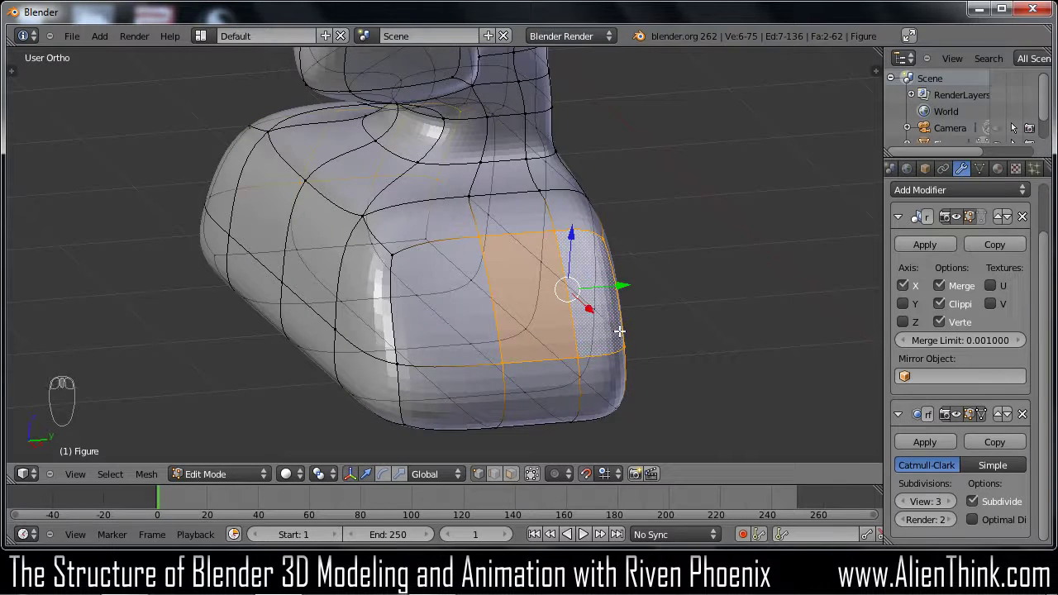
pyautogui.press('KP_1')
# Extrude the shoulder faces twice into a short arm stub, enlarging and tilting its end
pyautogui.press('e')
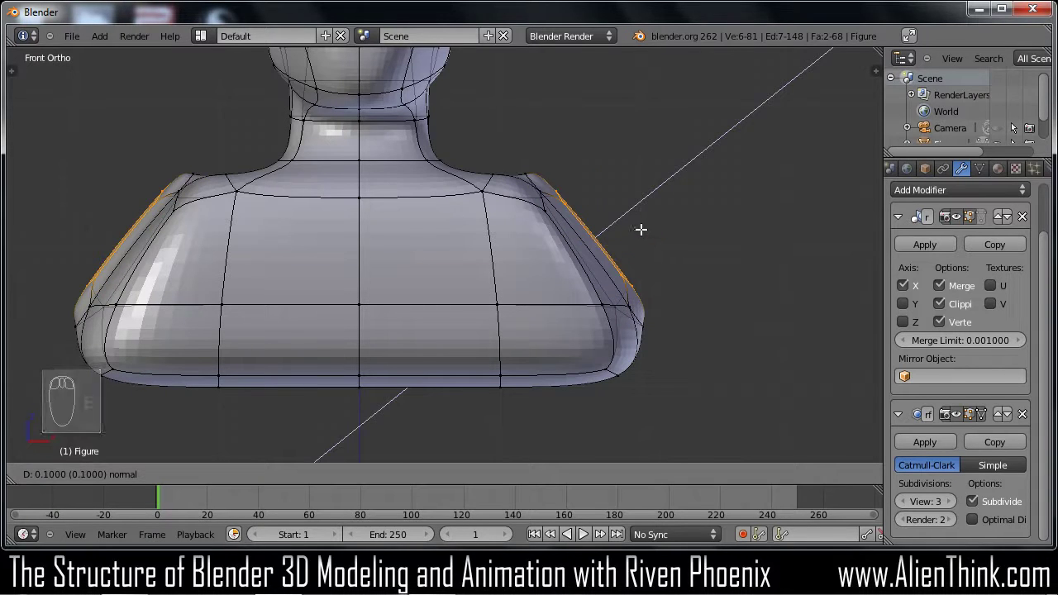
pyautogui.moveTo(642, 227); pyautogui.dragTo(647, 223)
pyautogui.press('e')
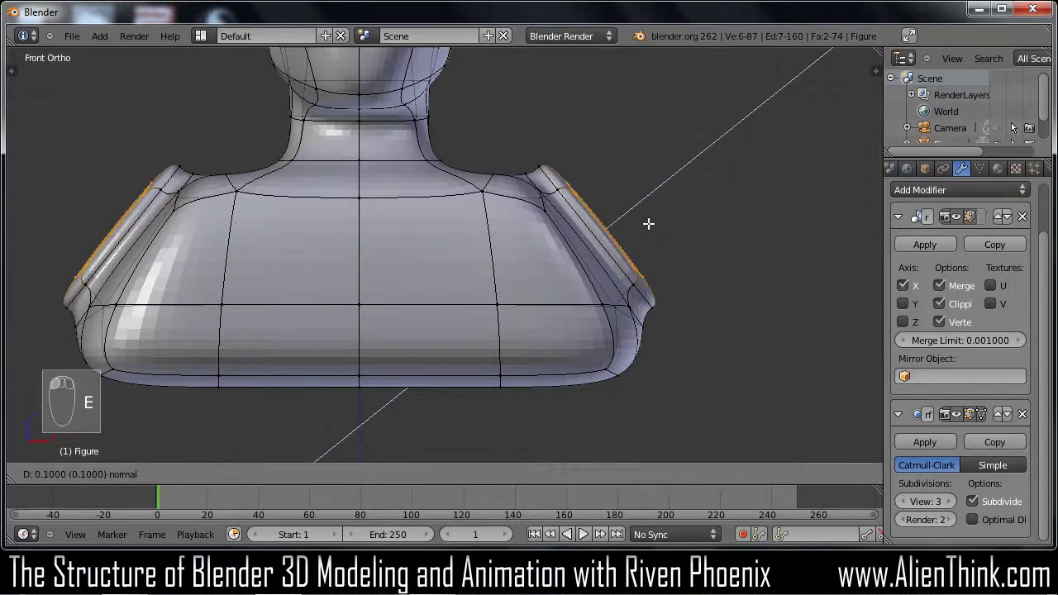
pyautogui.press('e')
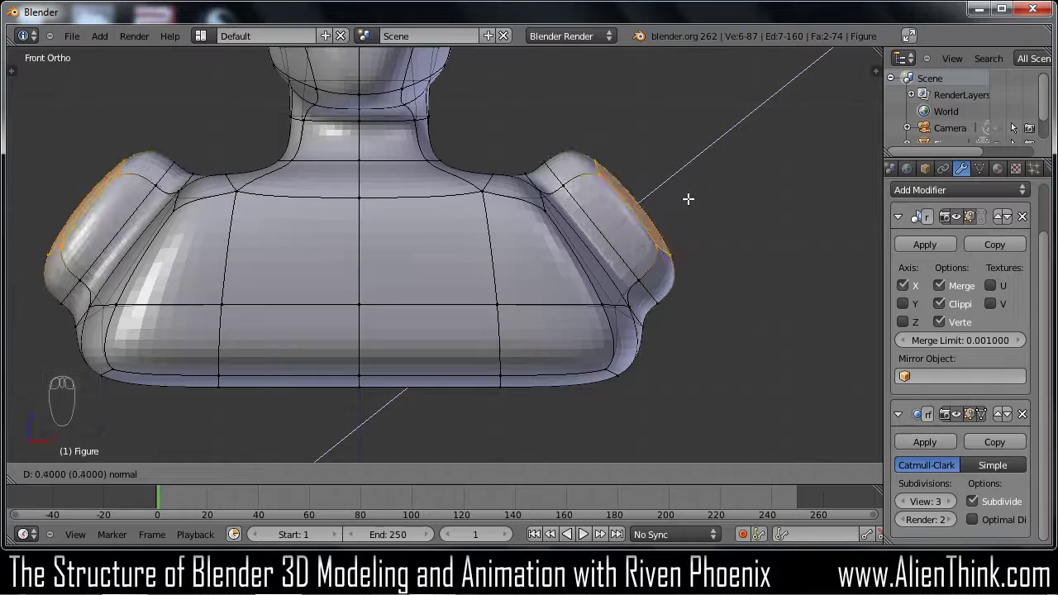
pyautogui.moveTo(695, 190); pyautogui.dragTo(701, 249)
pyautogui.press('r')
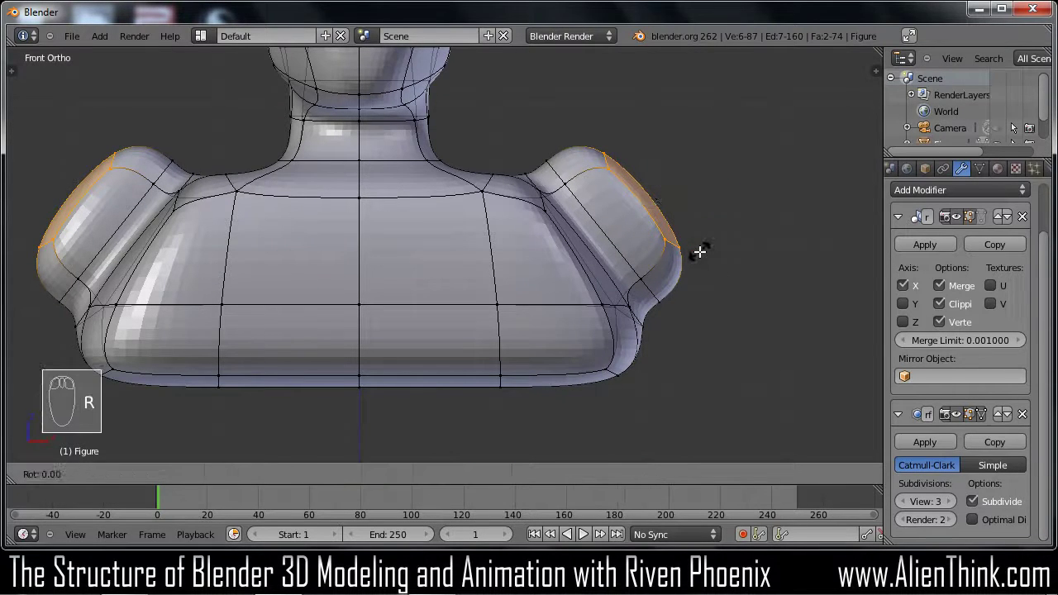
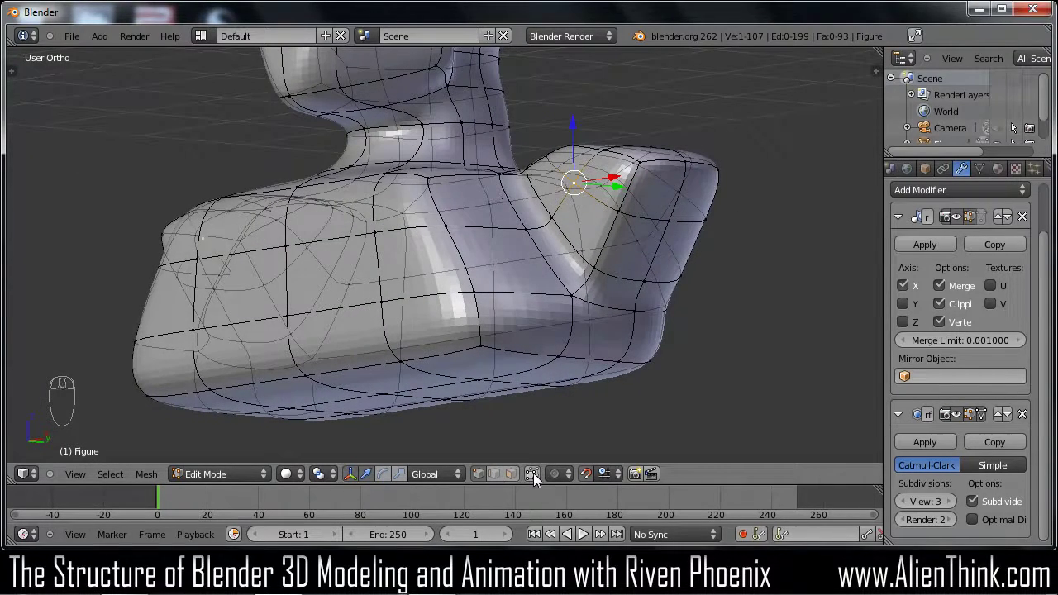
# Add loop cuts and reshape the top of the shoulder while orbiting around it
pyautogui.moveTo(540, 480); pyautogui.dragTo(667, 233)
pyautogui.press('ctrl+Tab')
pyautogui.moveTo(665, 199); pyautogui.dragTo(737, 225)
pyautogui.press('c')
pyautogui.moveTo(744, 219); pyautogui.dragTo(694, 253)
pyautogui.moveTo(761, 236); pyautogui.dragTo(758, 261)
# Extrude the arm-end faces outward into a short upper arm and angle its end downward
pyautogui.press('KP_3')
pyautogui.middleClick(780, 274)
pyautogui.press('KP_1')
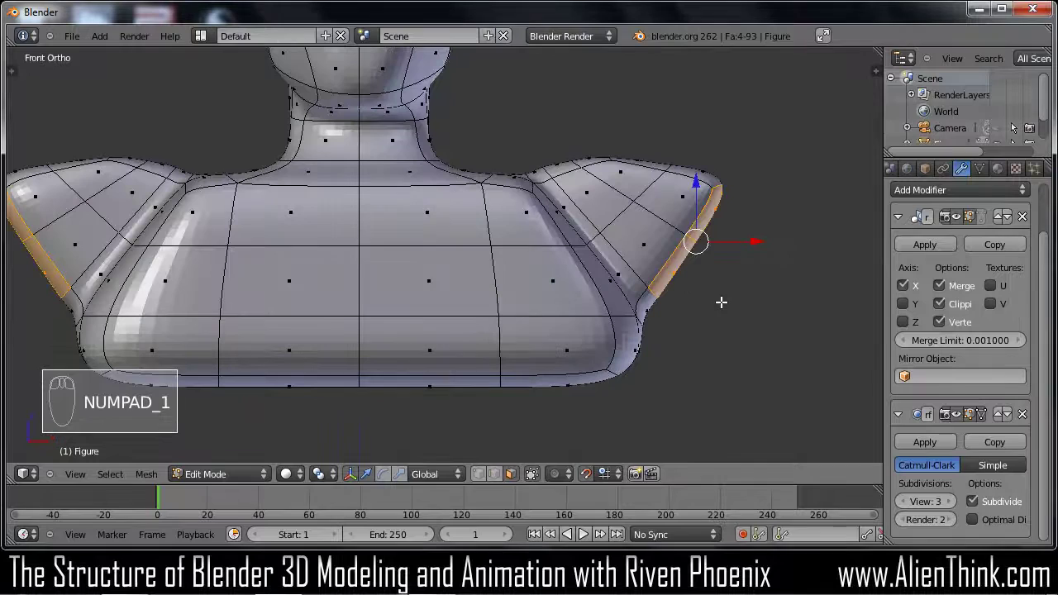
pyautogui.press('e')
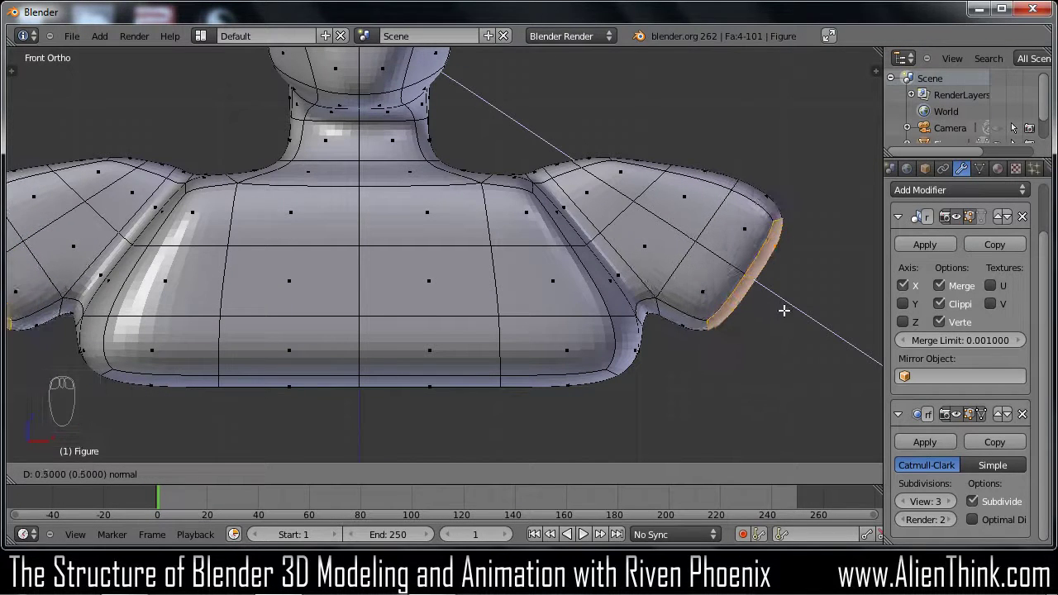
pyautogui.moveTo(804, 320); pyautogui.dragTo(798, 343)
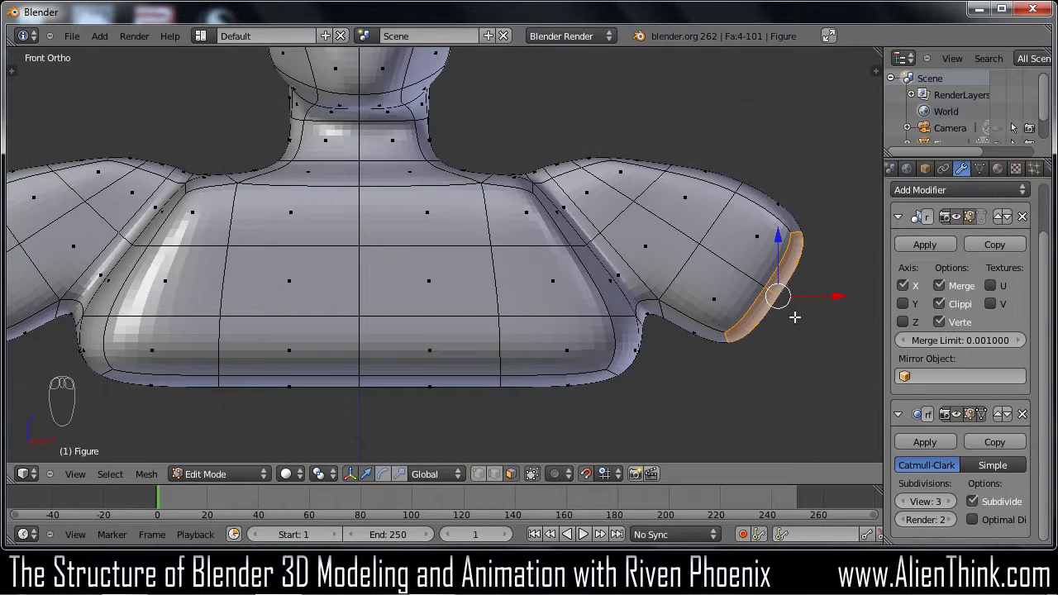
pyautogui.press('s')
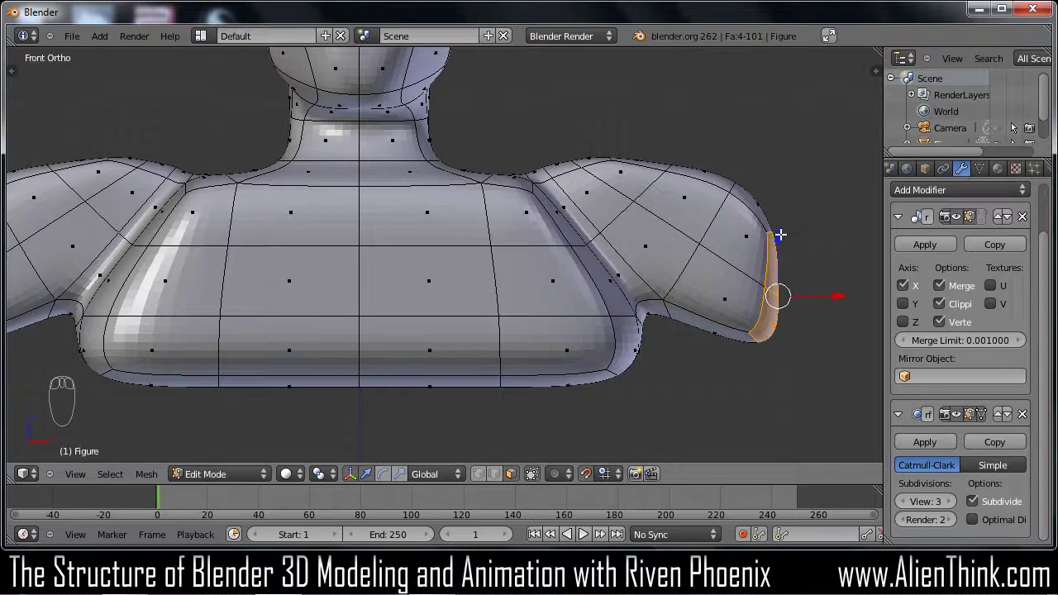
pyautogui.moveTo(781, 233); pyautogui.dragTo(783, 208)
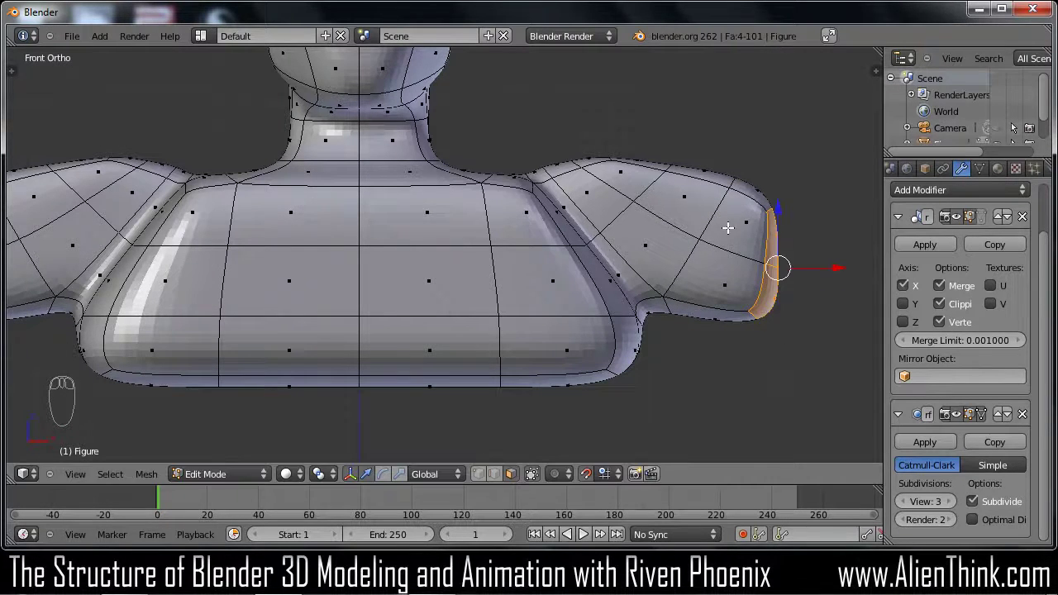
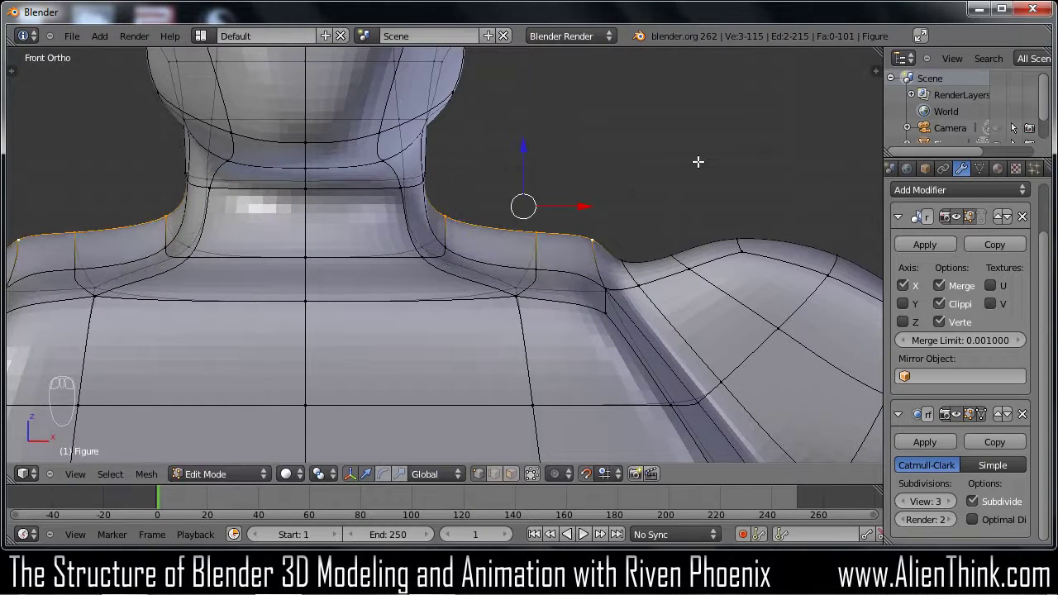
pyautogui.press('r')
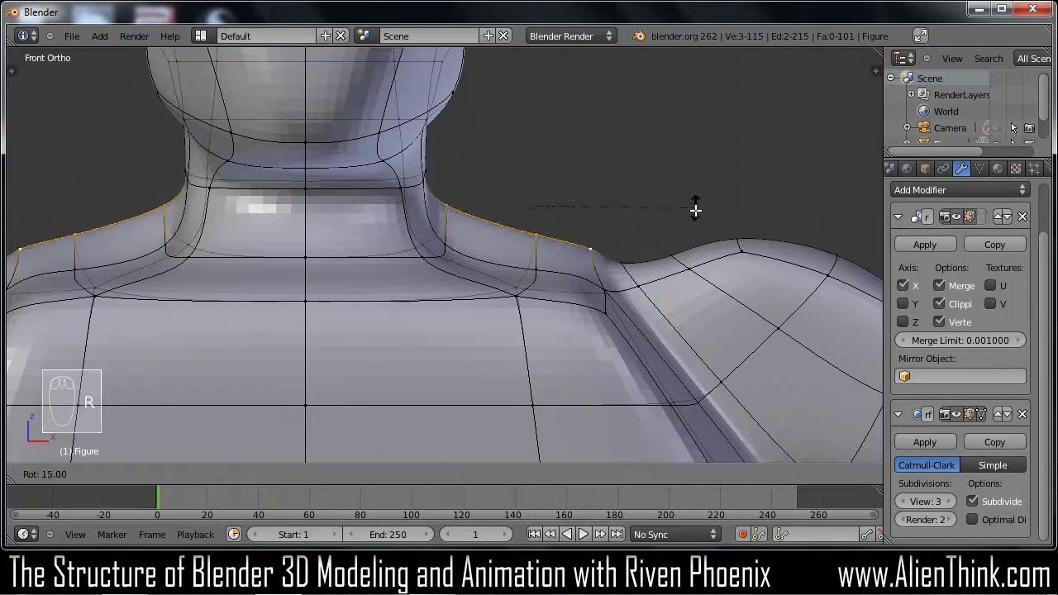
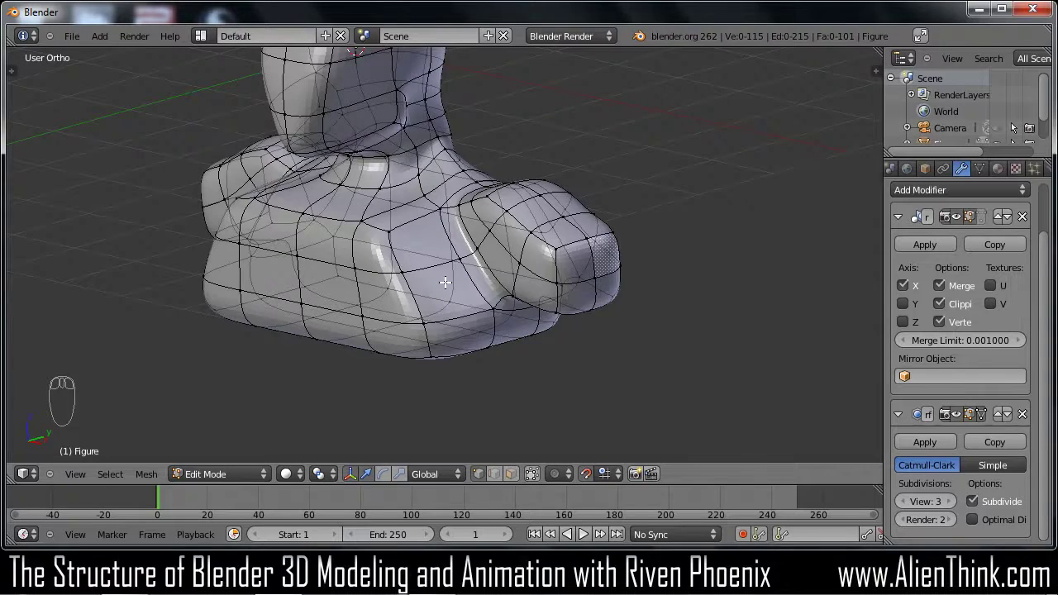
pyautogui.press('KP_1')
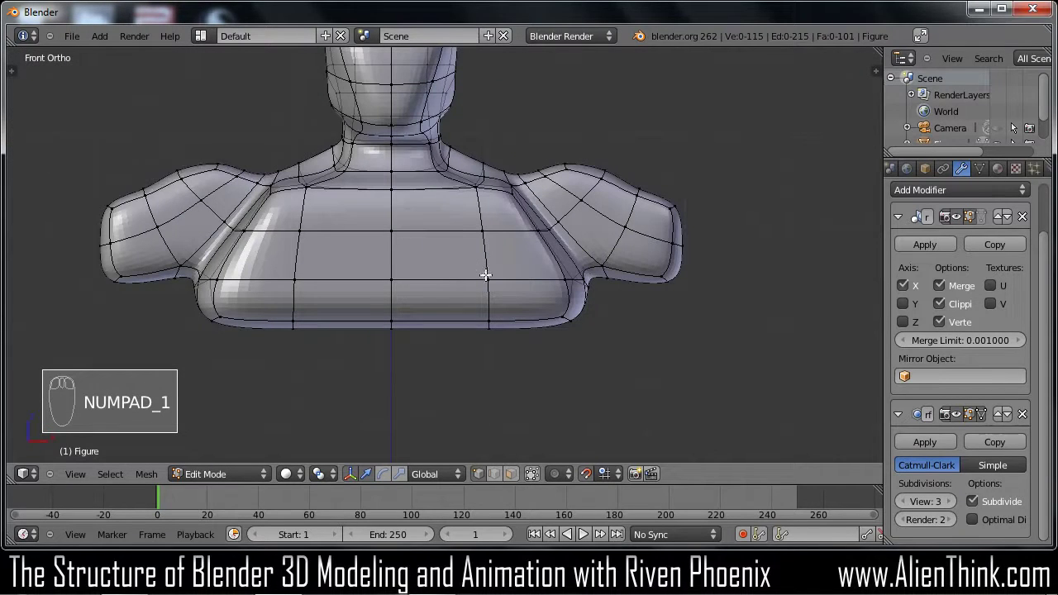
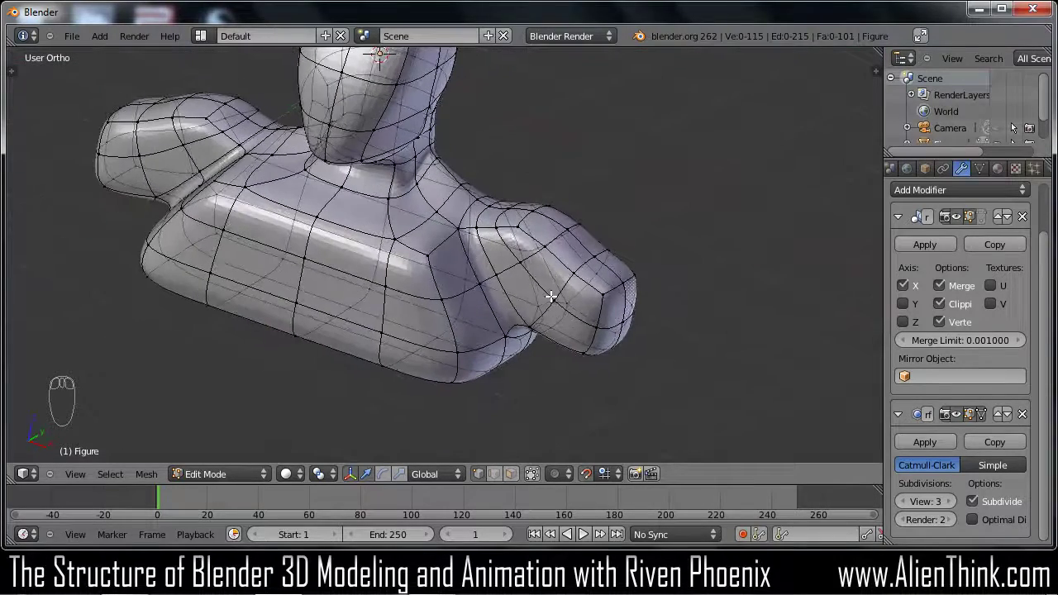
pyautogui.press('KP_1')
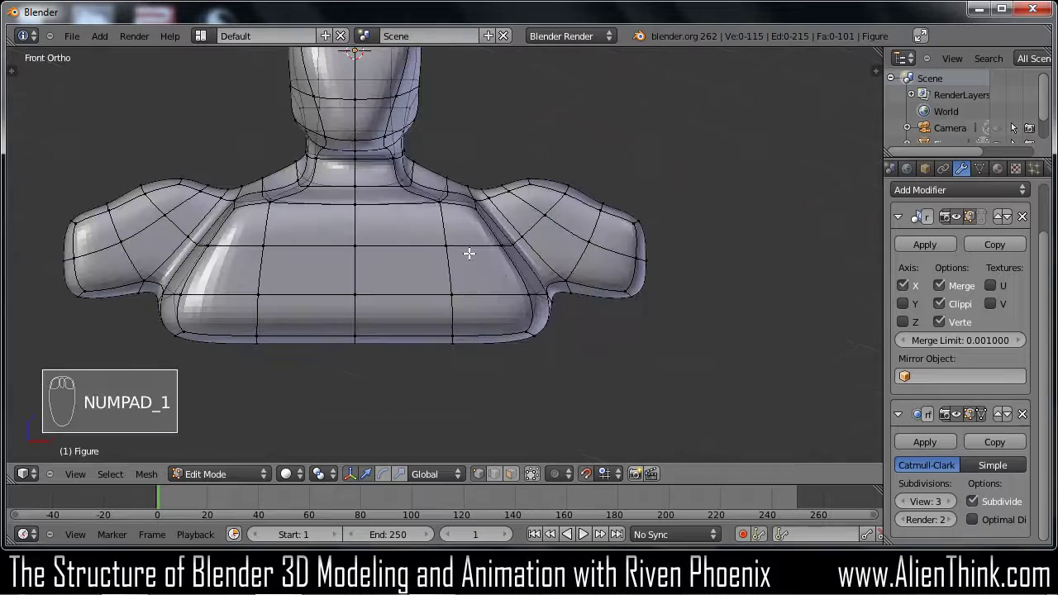
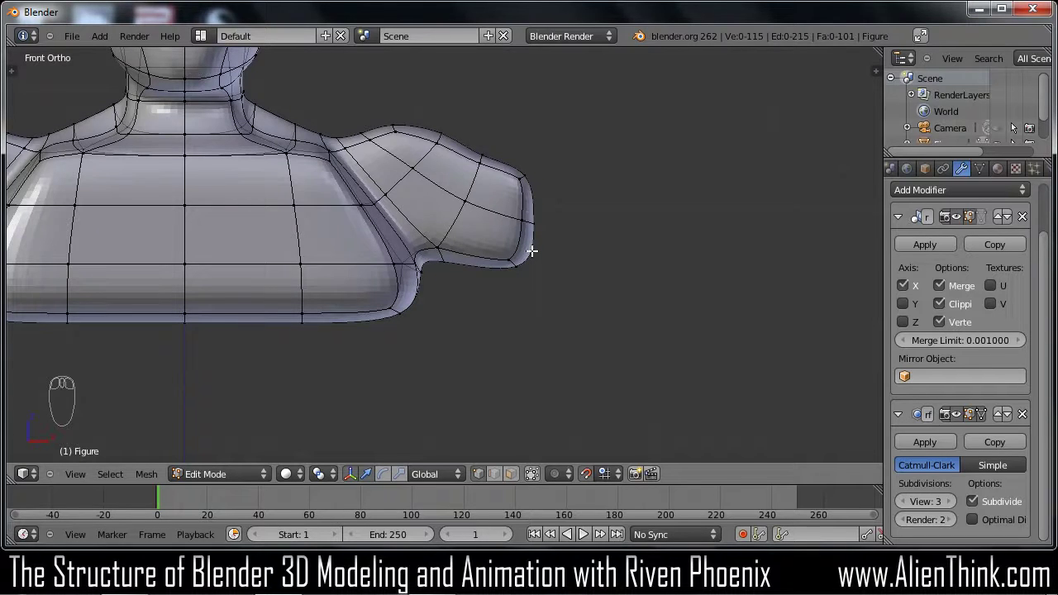
# Clear the selection and circle-select the nine-vertex end ring of the shoulder stub
pyautogui.press('a')
pyautogui.press('a')
pyautogui.press('c')
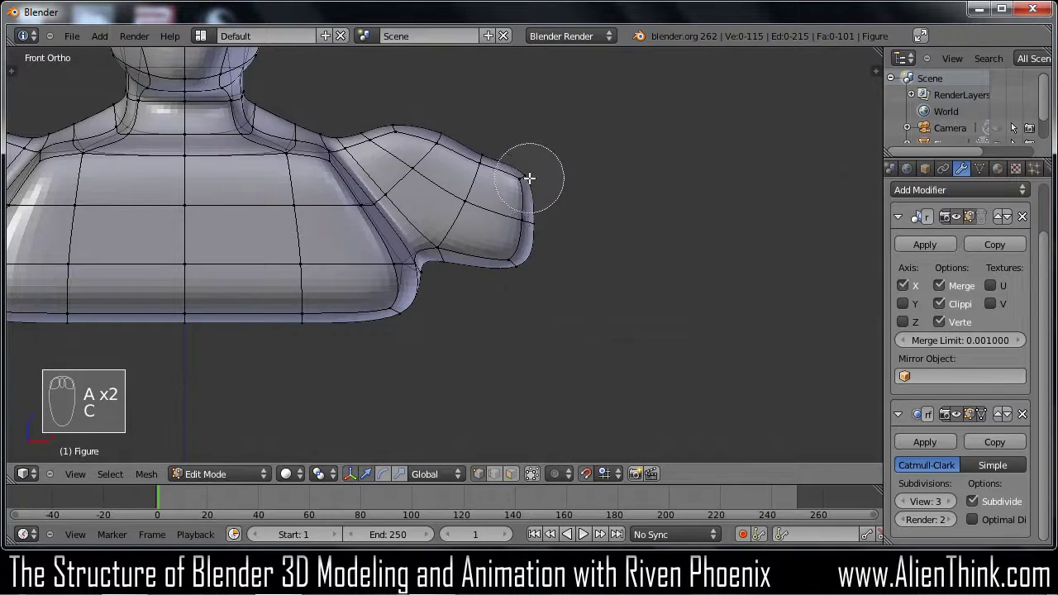
pyautogui.moveTo(575, 277); pyautogui.dragTo(574, 278)
pyautogui.moveTo(575, 277); pyautogui.dragTo(584, 484)
pyautogui.moveTo(584, 484); pyautogui.dragTo(619, 215)
pyautogui.moveTo(619, 216); pyautogui.dragTo(558, 483)
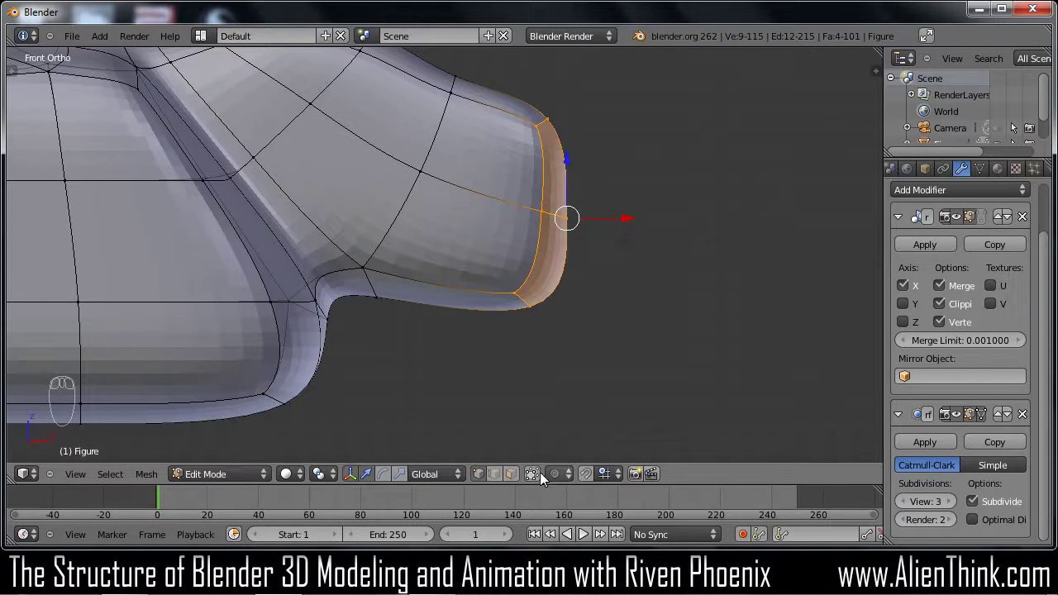
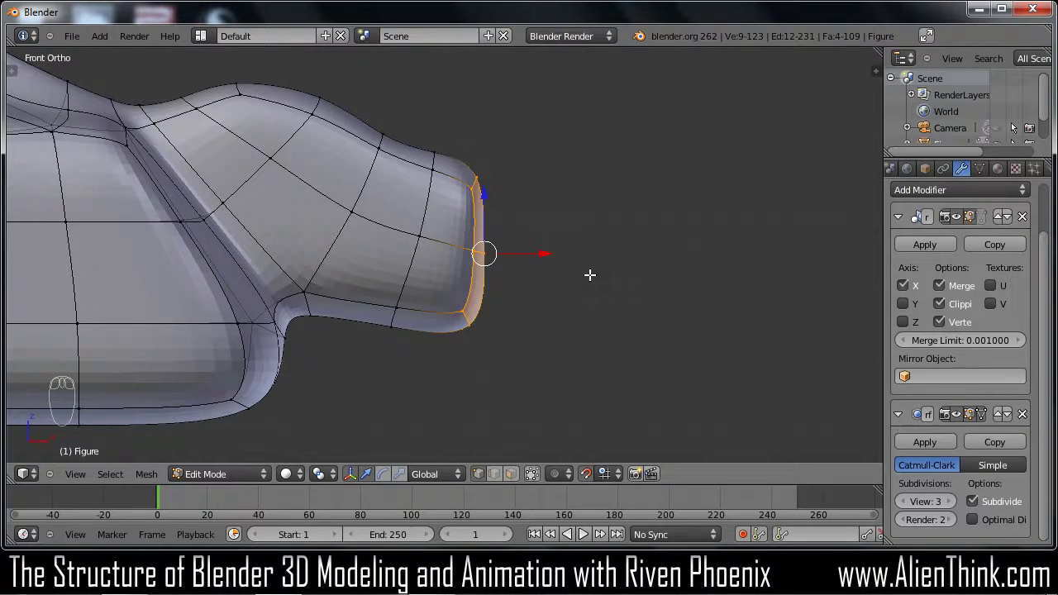
# Extrude several new rings from the arm end, pulling each outward along the arm
pyautogui.press('e')
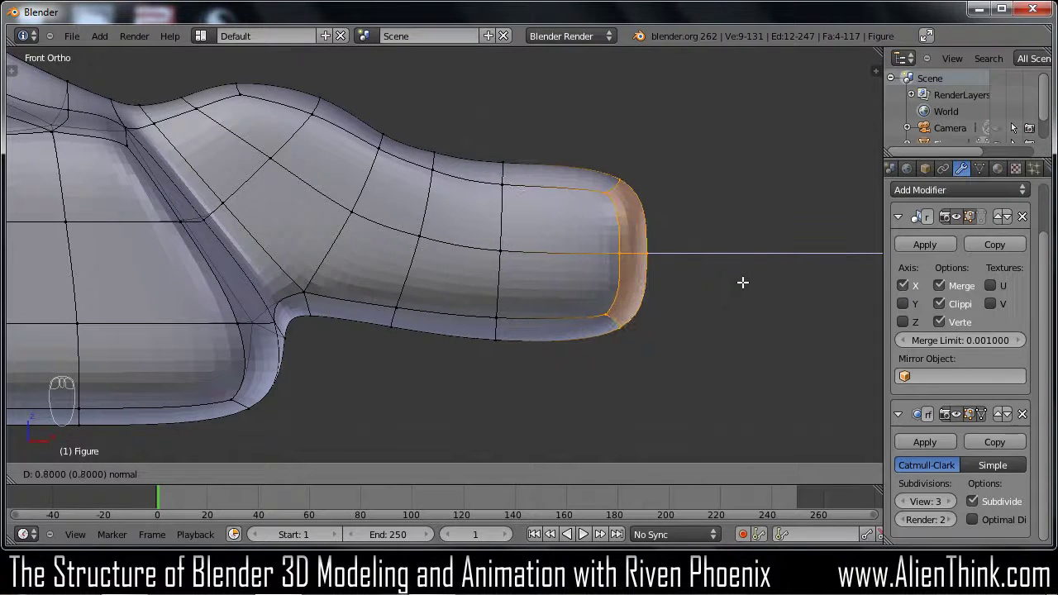
pyautogui.moveTo(744, 279); pyautogui.dragTo(664, 275)
pyautogui.press('s')
pyautogui.moveTo(683, 292); pyautogui.dragTo(676, 294)
pyautogui.press('KP_7')
pyautogui.press('g')
pyautogui.moveTo(679, 310); pyautogui.dragTo(648, 304)
# Extrude one more arm segment and squash its end ring vertically and in depth to narrow the limb
pyautogui.press('KP_1')
pyautogui.press('e')
pyautogui.moveTo(710, 289); pyautogui.dragTo(736, 302)
pyautogui.press('s')
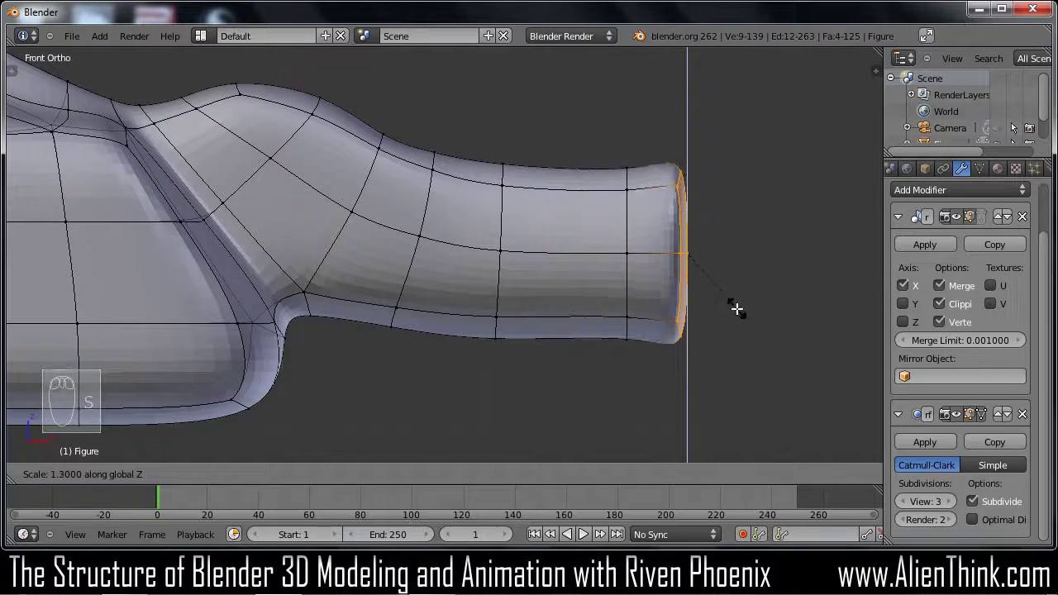
pyautogui.moveTo(738, 306); pyautogui.dragTo(738, 305)
pyautogui.press('KP_7')
pyautogui.press('s')
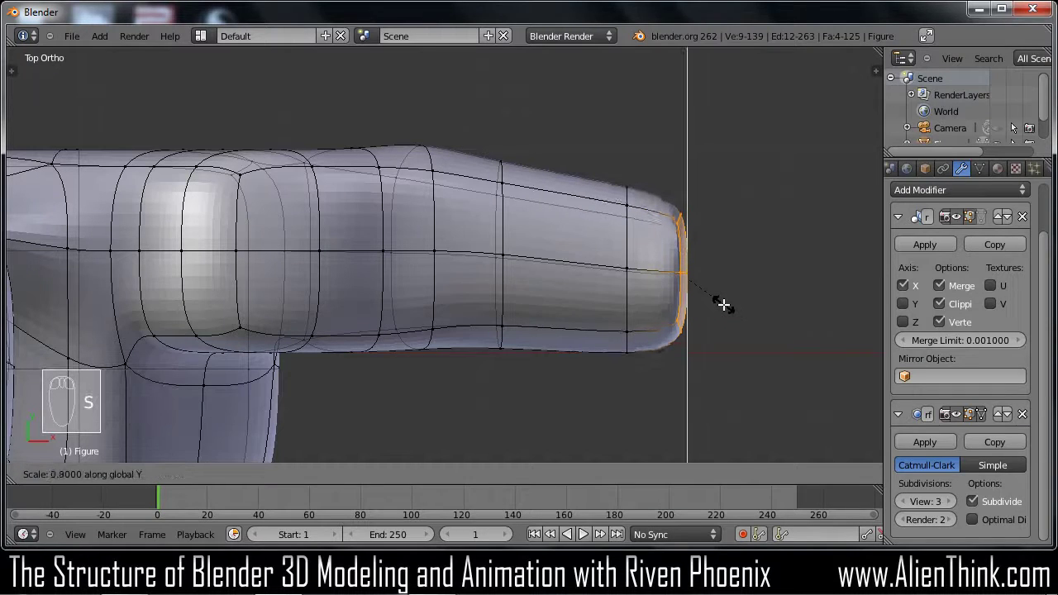
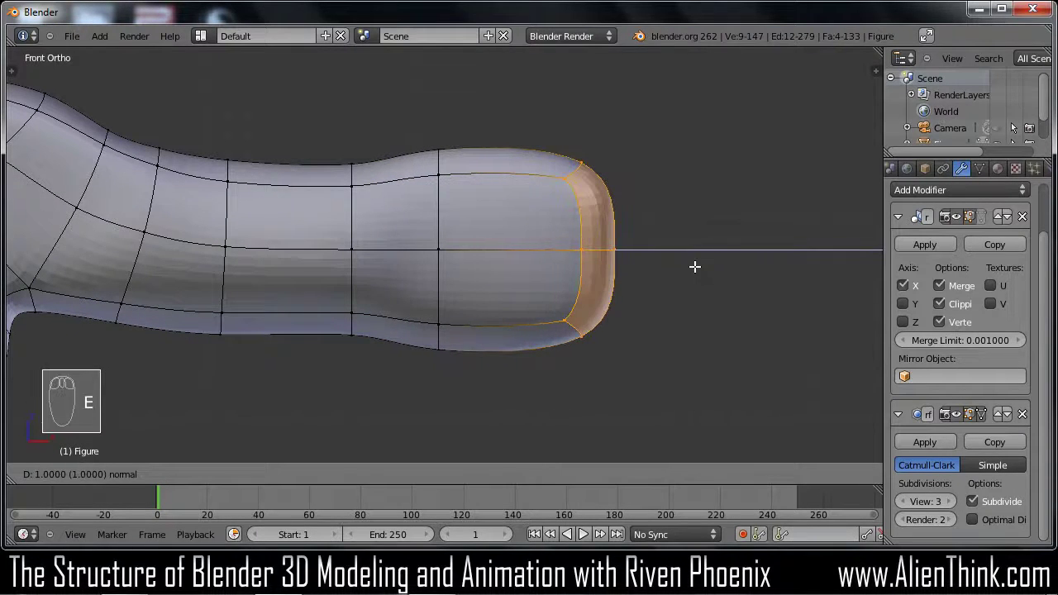
# Pull the arm end ring outward and shape it from the top view
pyautogui.moveTo(694, 264); pyautogui.dragTo(653, 334)
pyautogui.press('s')
pyautogui.moveTo(646, 309); pyautogui.dragTo(636, 313)
pyautogui.press('KP_7')
# Insert a loop cut across the forearm, slide it into place and widen it slightly
pyautogui.press('g')
pyautogui.moveTo(596, 281); pyautogui.dragTo(507, 260)
pyautogui.press('ctrl+r')
pyautogui.moveTo(508, 260); pyautogui.dragTo(594, 266)
pyautogui.press('ctrl+z')
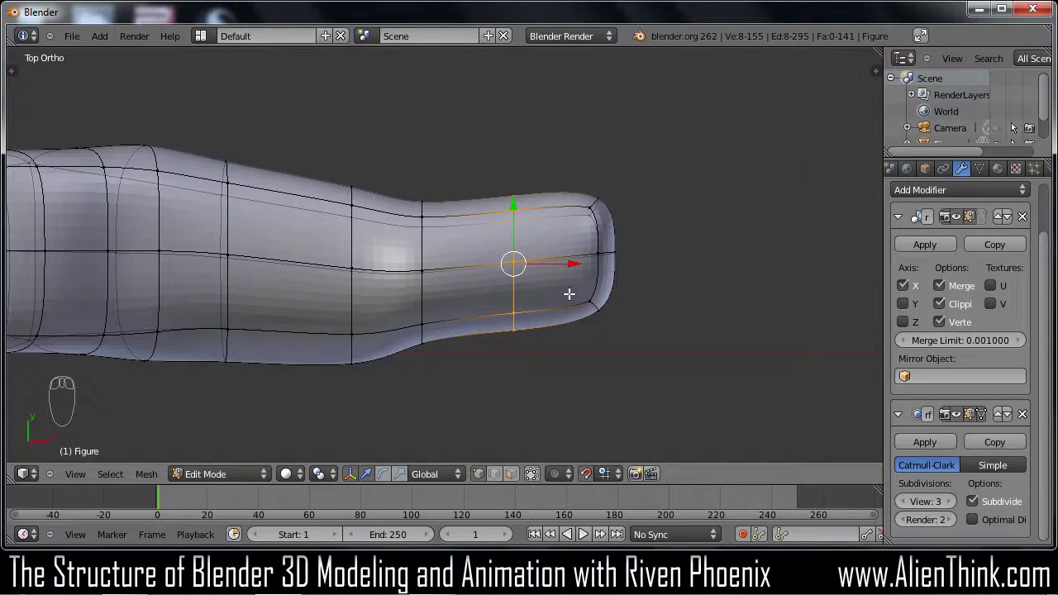
pyautogui.press('s')
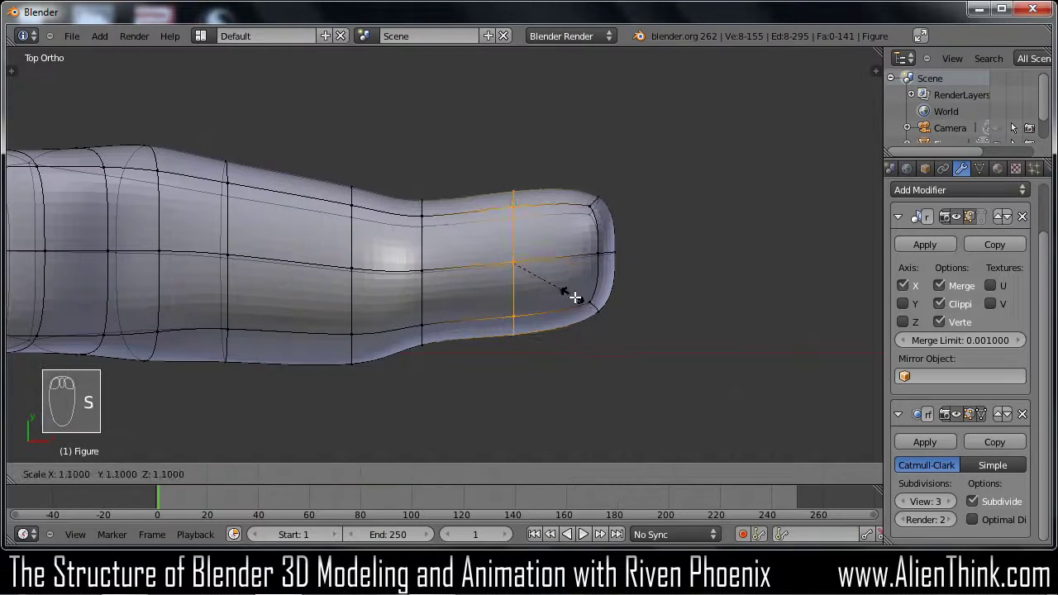
pyautogui.moveTo(576, 295); pyautogui.dragTo(545, 296)
pyautogui.press('a')
# Select the arm tip ring, extrude a new segment and taper it vertically and in depth
pyautogui.press('KP_1')
pyautogui.press('c')
pyautogui.moveTo(676, 296); pyautogui.dragTo(523, 235)
pyautogui.moveTo(723, 302); pyautogui.dragTo(561, 261)
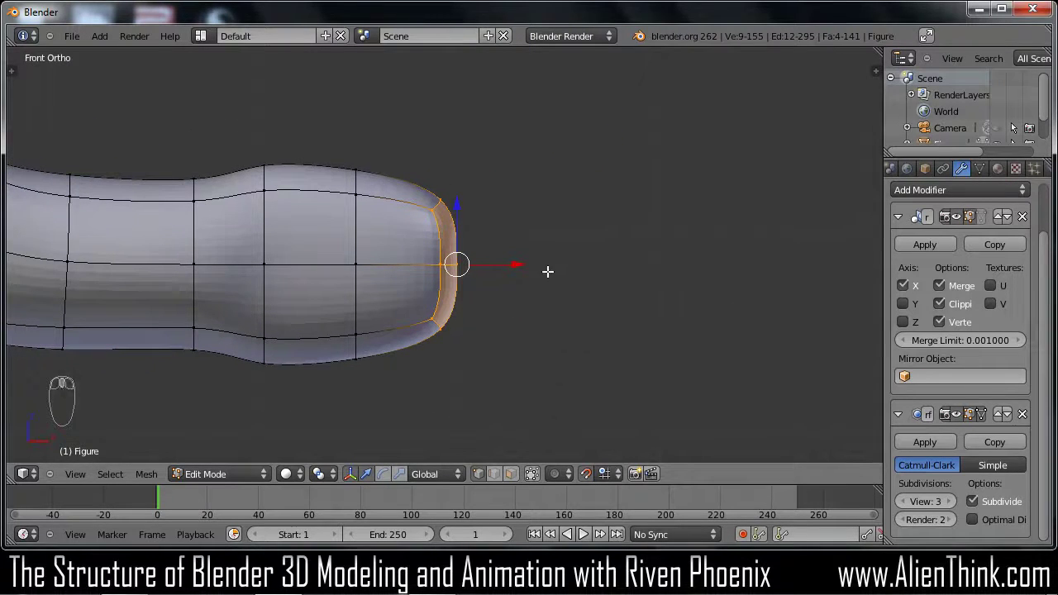
pyautogui.press('e')
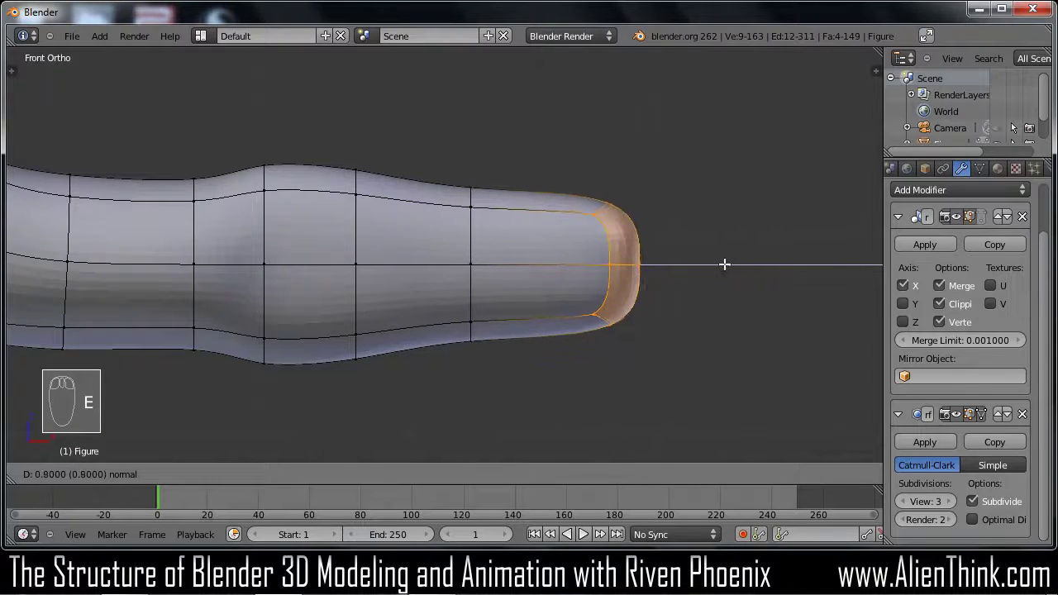
pyautogui.moveTo(727, 265); pyautogui.dragTo(712, 328)
pyautogui.press('s')
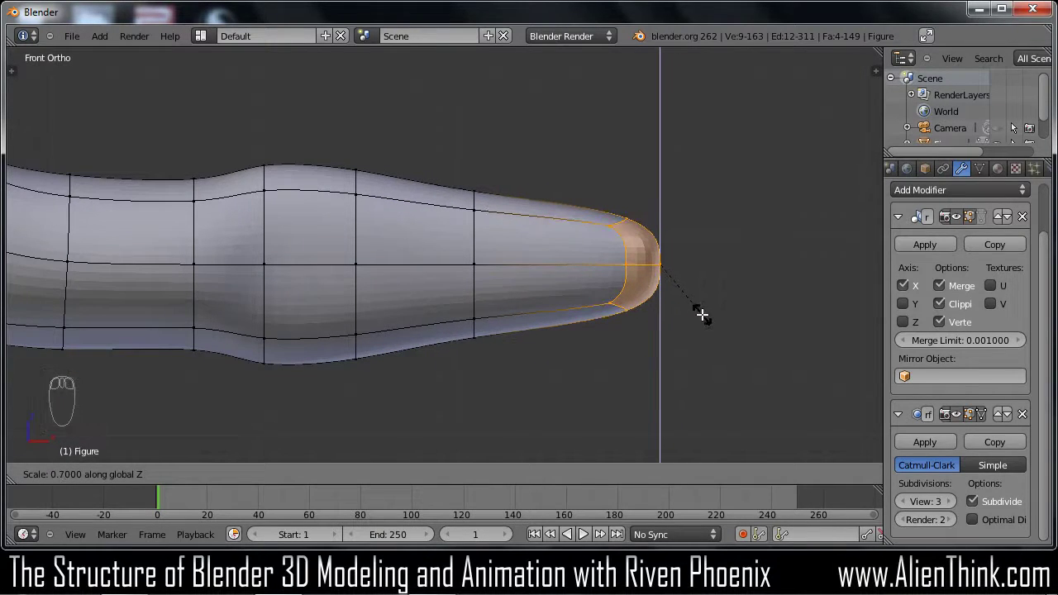
pyautogui.moveTo(699, 308); pyautogui.dragTo(699, 308)
pyautogui.press('KP_7')
pyautogui.press('s')
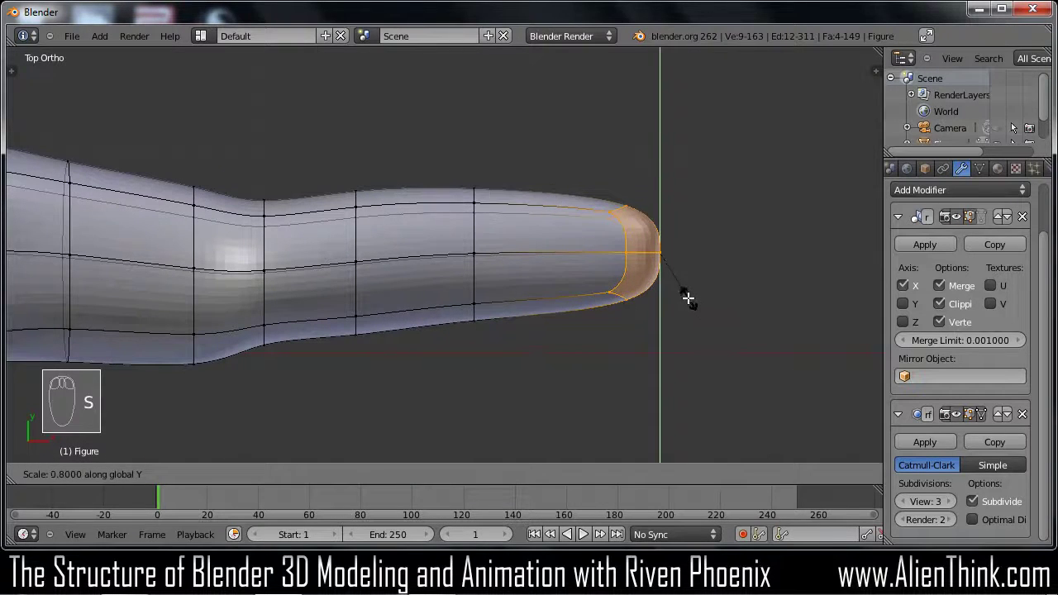
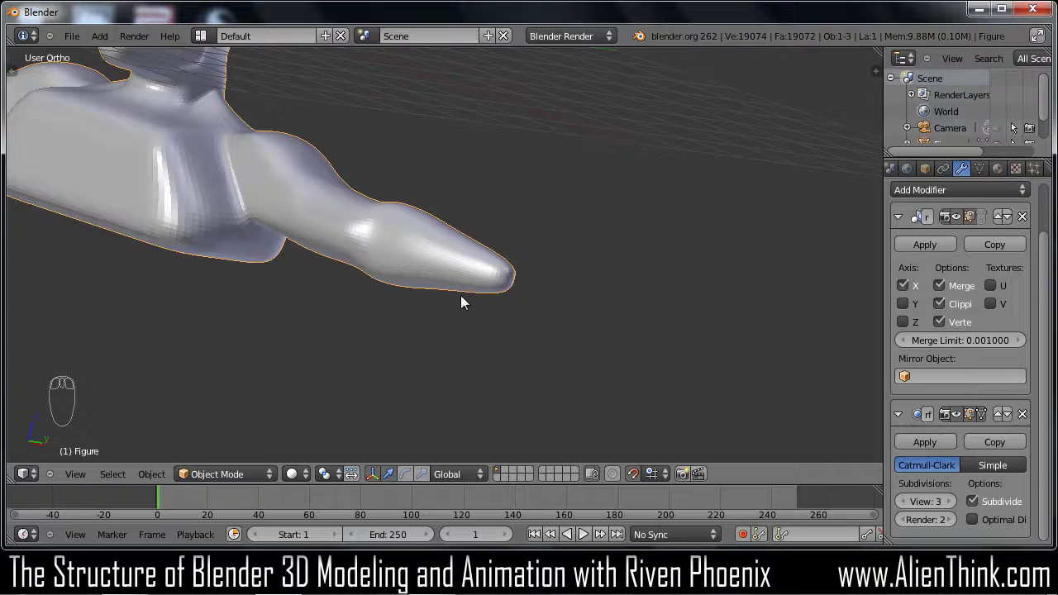
# Return to front view, re-enter Edit Mode and zoom in on the arm tip
pyautogui.press('KP_1')
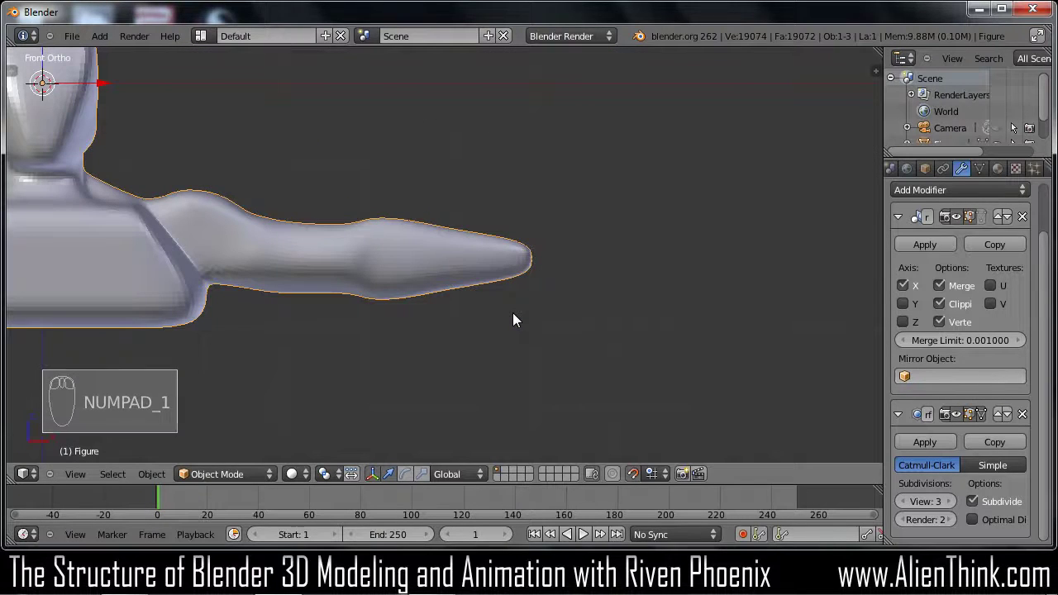
pyautogui.press('Tab')
pyautogui.moveTo(524, 305); pyautogui.dragTo(580, 340)
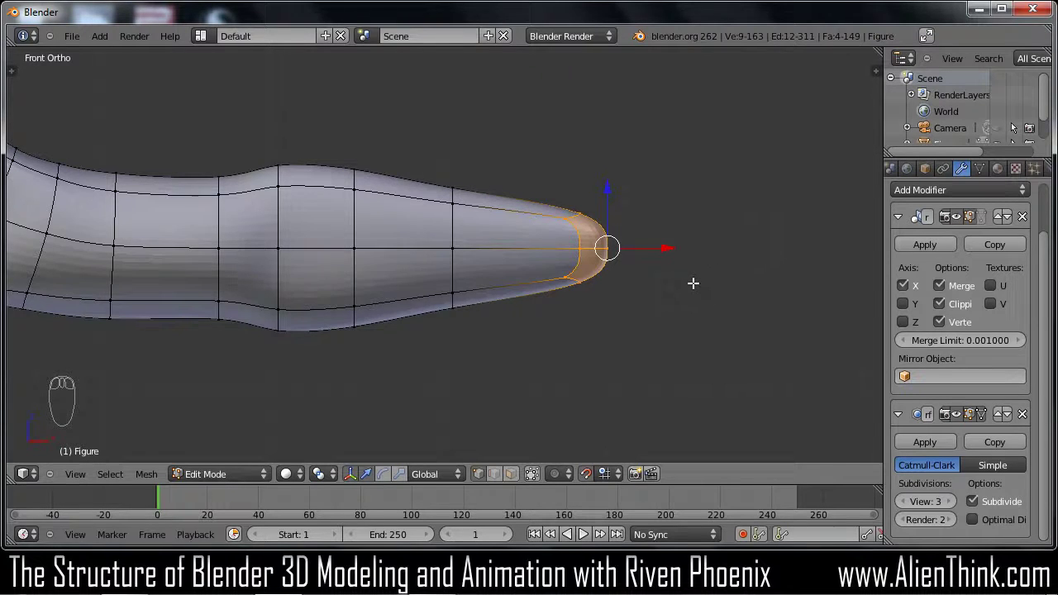
# Select the arm tip ring from the side view and rotate it around its axis
pyautogui.press('KP_3')
pyautogui.press('r')
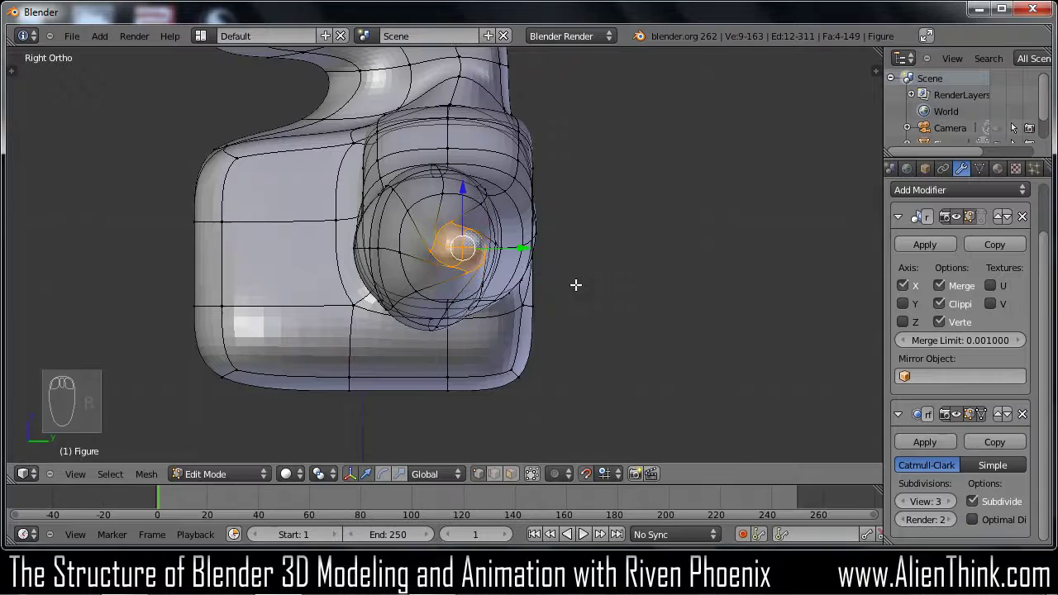
pyautogui.moveTo(401, 320); pyautogui.dragTo(488, 315)
pyautogui.moveTo(423, 274); pyautogui.dragTo(662, 309)
pyautogui.press('KP_3')
pyautogui.press('r')
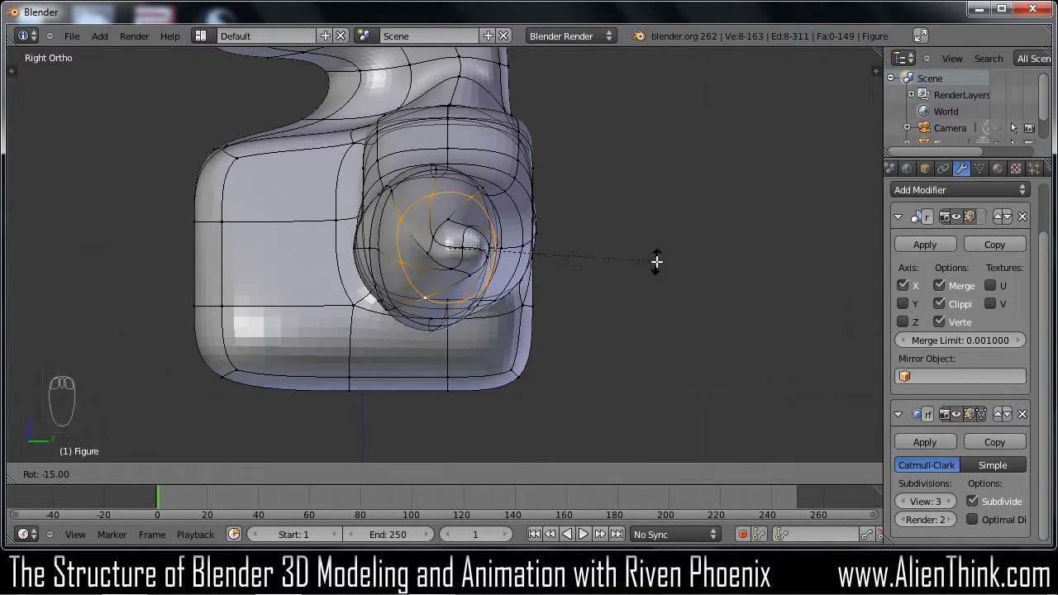
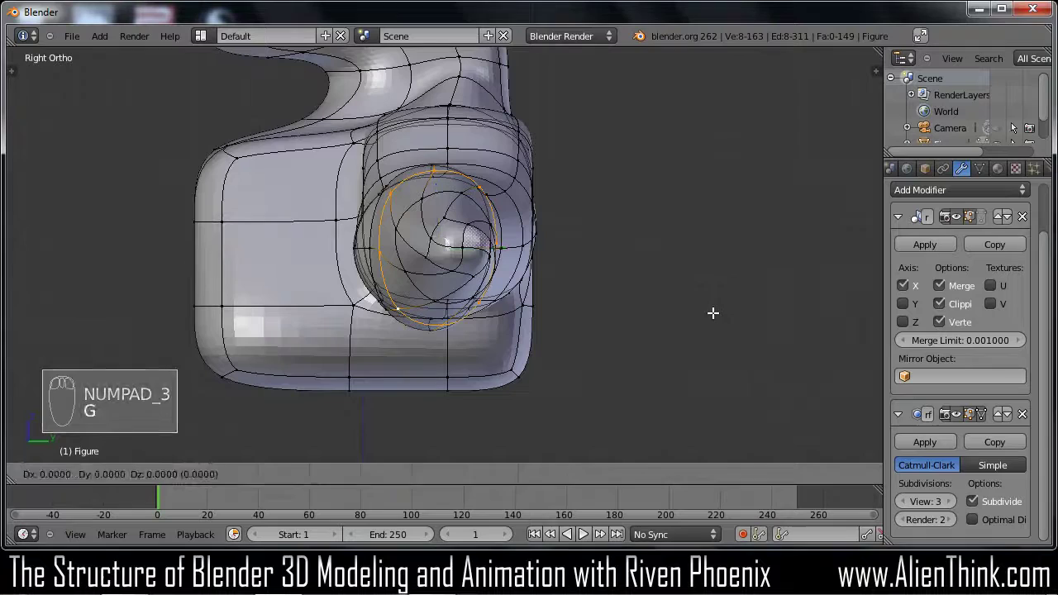
pyautogui.moveTo(715, 310); pyautogui.dragTo(701, 248)
pyautogui.press('r')
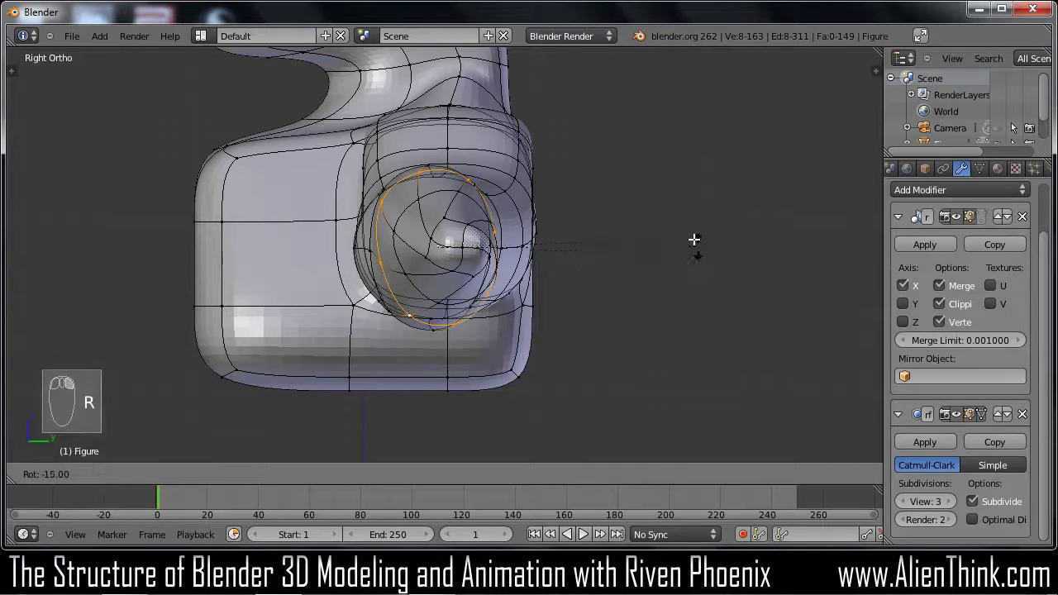
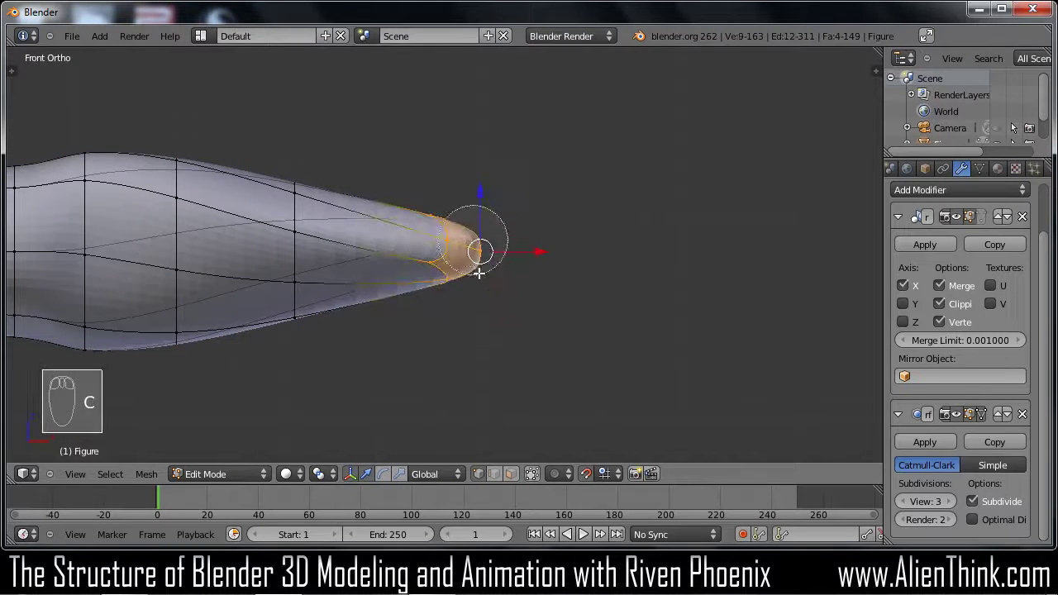
# Flatten the tip ring vertically and extrude a new segment outward from it
pyautogui.moveTo(565, 309); pyautogui.dragTo(616, 223)
pyautogui.press('e')
pyautogui.moveTo(636, 223); pyautogui.dragTo(622, 295)
pyautogui.press('s')
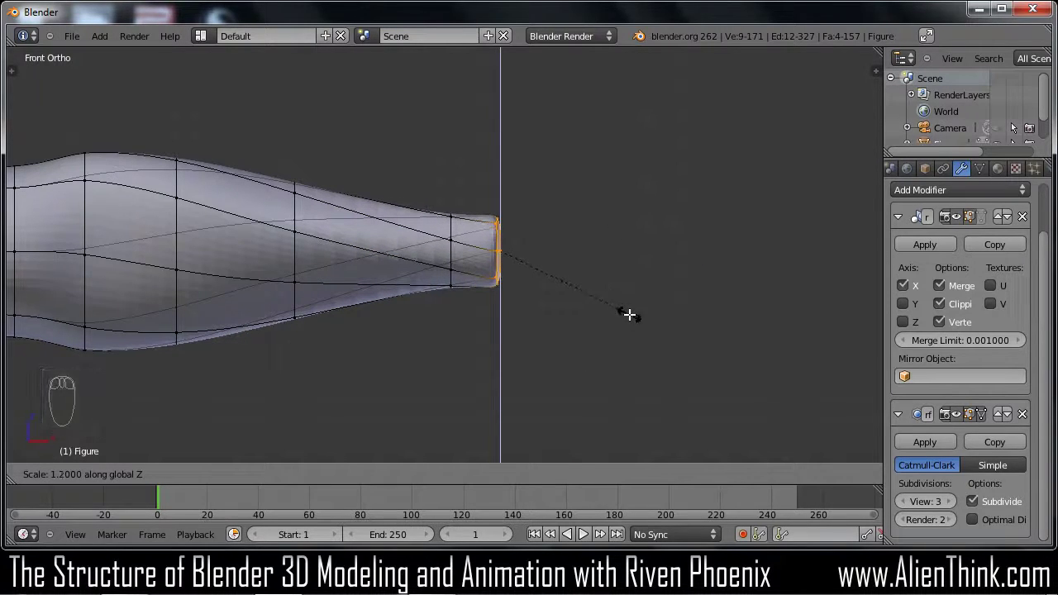
pyautogui.moveTo(631, 311); pyautogui.dragTo(592, 227)
pyautogui.press('e')
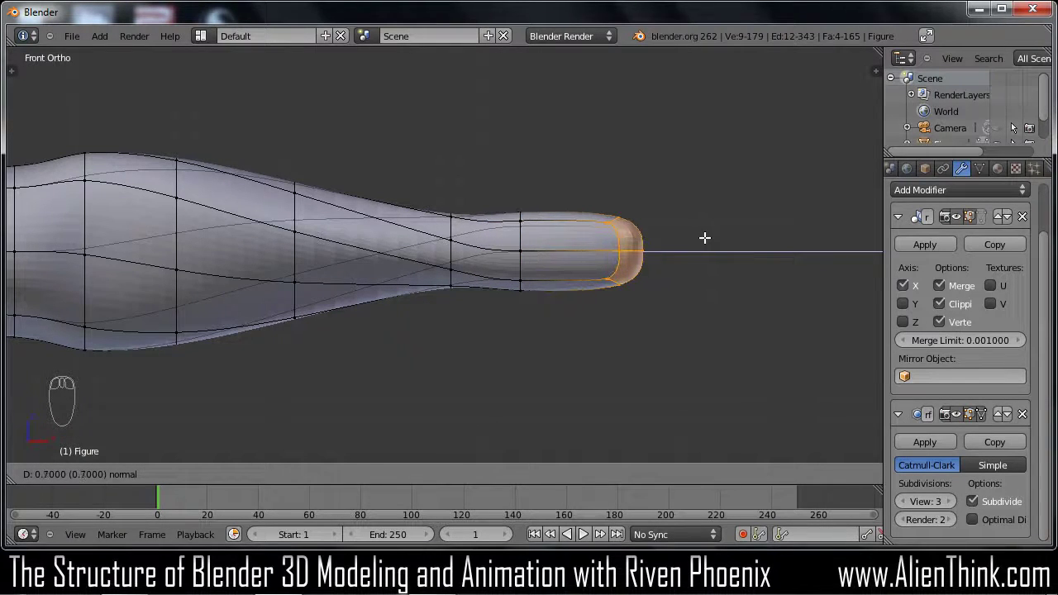
pyautogui.moveTo(706, 234); pyautogui.dragTo(687, 323)
pyautogui.press('s')
pyautogui.moveTo(686, 321); pyautogui.dragTo(678, 244)
# Extrude two more flattened end loops to shape a rounded wrist end on the arm
pyautogui.press('e')
pyautogui.press('e')
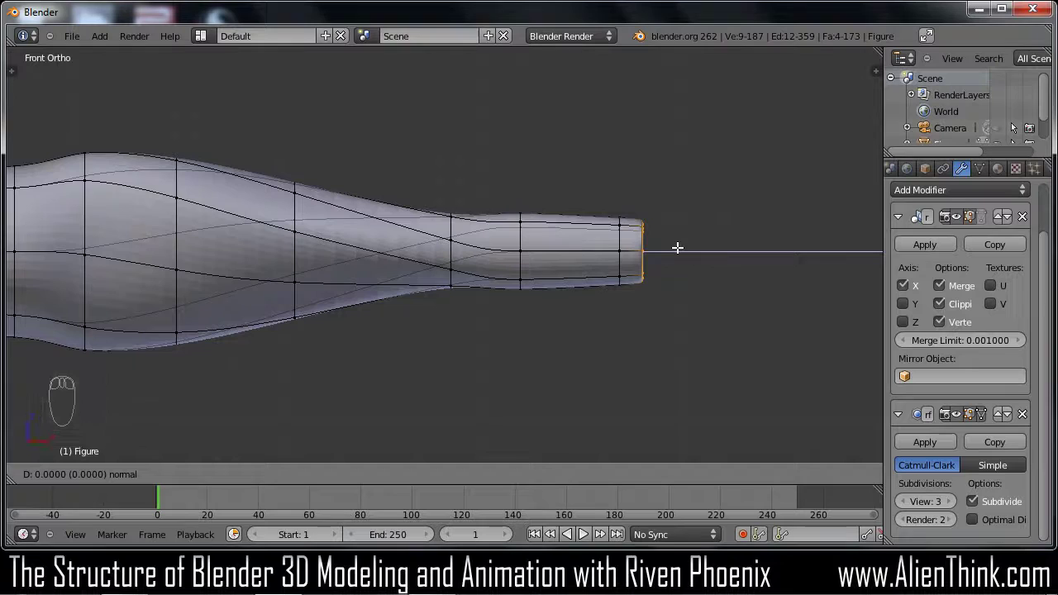
pyautogui.moveTo(694, 244); pyautogui.dragTo(698, 327)
pyautogui.press('s')
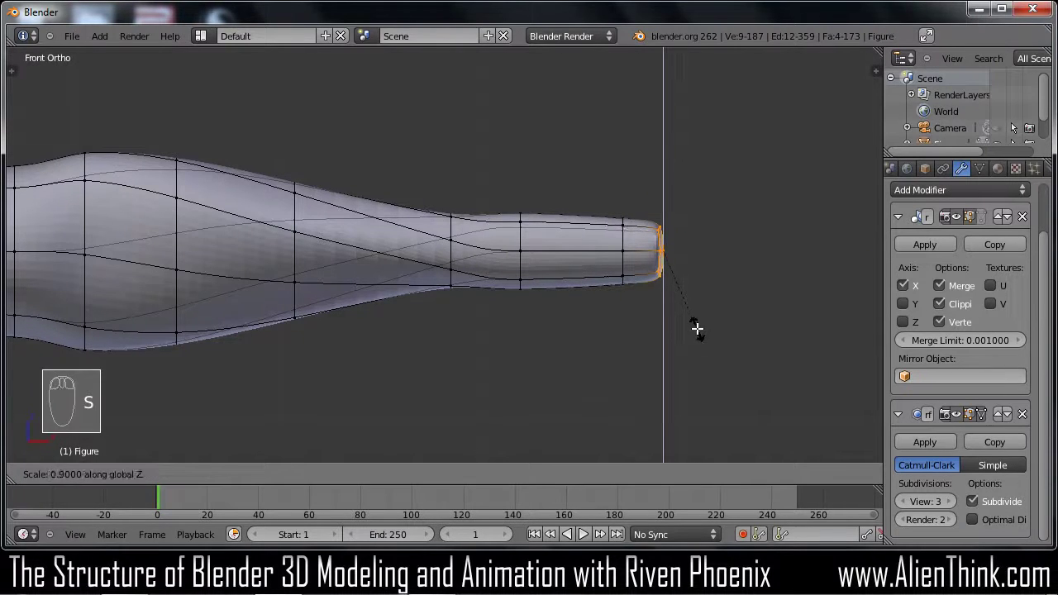
pyautogui.moveTo(694, 311); pyautogui.dragTo(742, 265)
pyautogui.press('e')
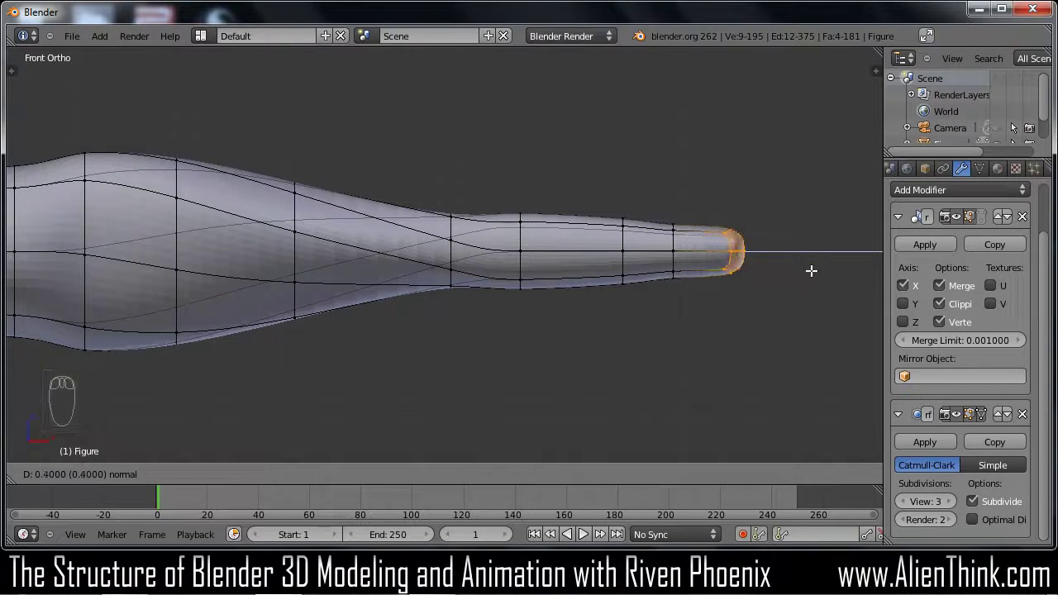
pyautogui.moveTo(844, 281); pyautogui.dragTo(753, 317)
pyautogui.moveTo(812, 330); pyautogui.dragTo(538, 485)
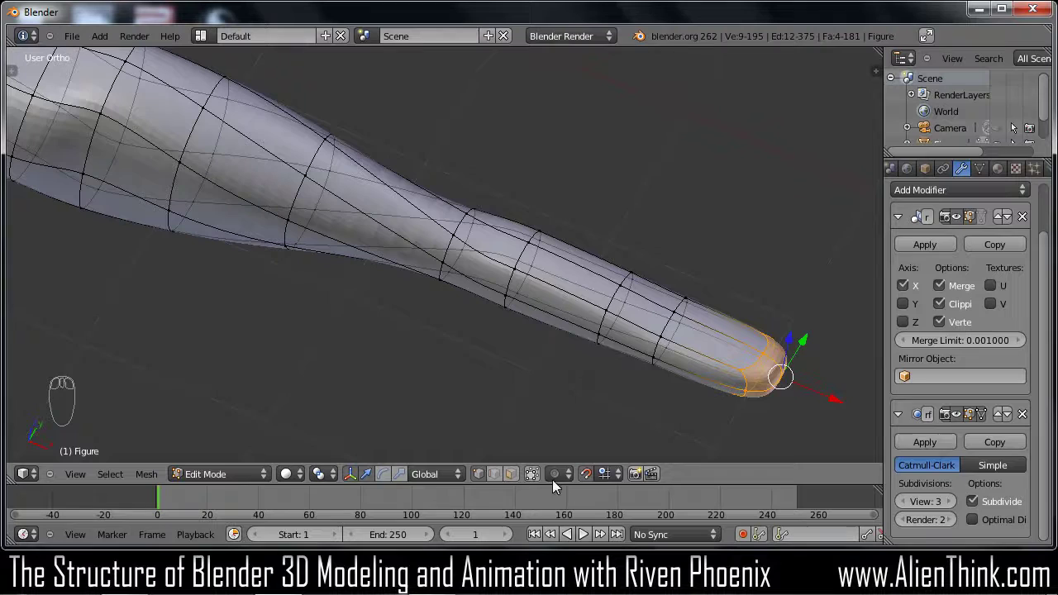
# Select the end faces of the arm in face mode
pyautogui.moveTo(537, 479); pyautogui.dragTo(551, 347)
pyautogui.press('a')
pyautogui.moveTo(487, 286); pyautogui.dragTo(558, 314)
pyautogui.press('c')
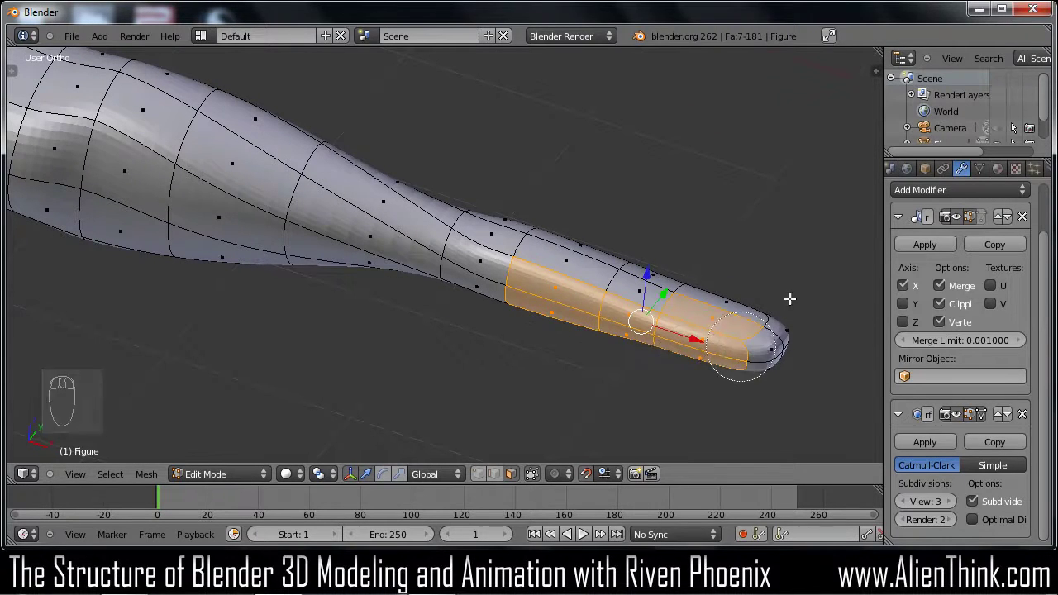
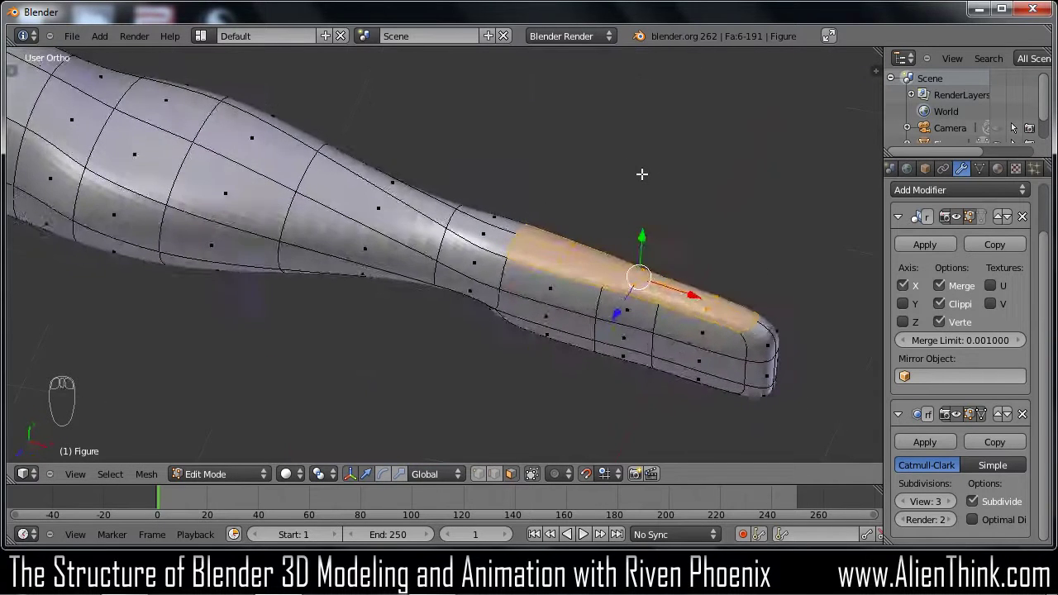
# Extrude and scale the hand faces with axis constraints into a flat, wide paddle
pyautogui.press('KP_7')
pyautogui.press('e')
pyautogui.moveTo(657, 231); pyautogui.dragTo(647, 252)
pyautogui.middleClick(619, 280)
pyautogui.middleClick(600, 172)
pyautogui.middleClick(589, 260)
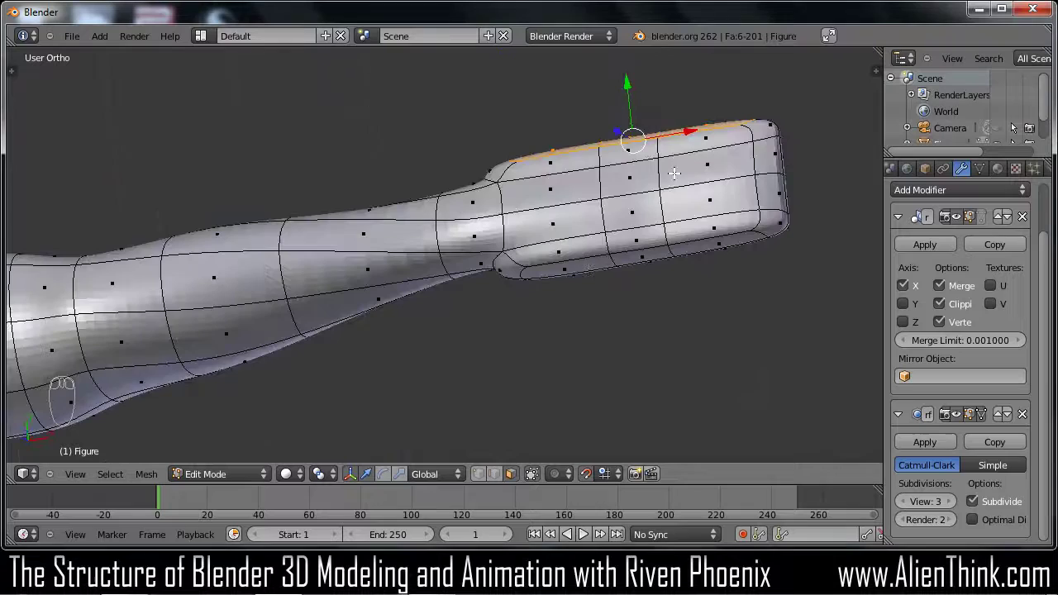
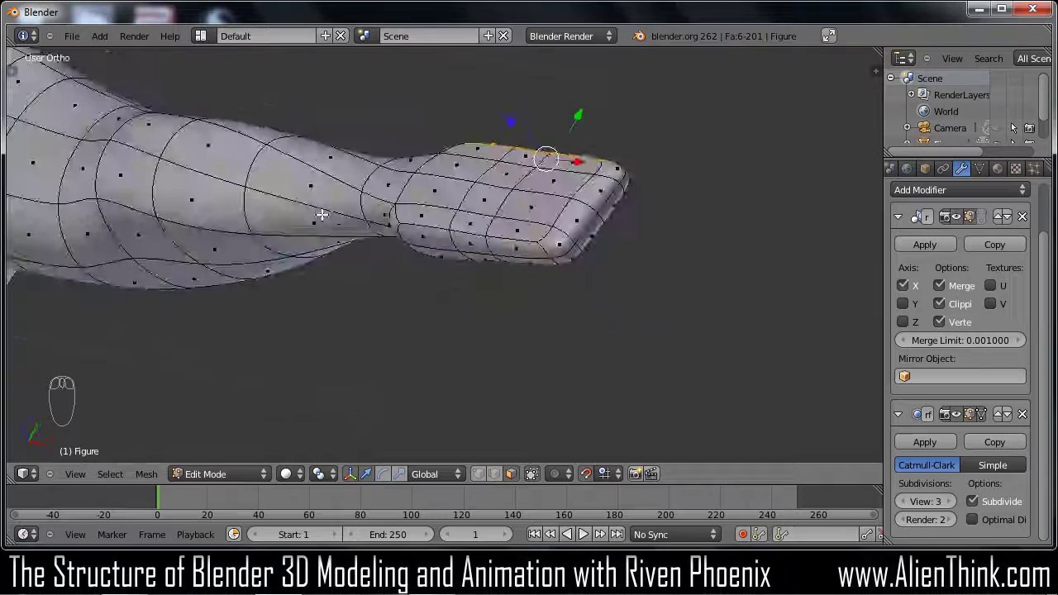
# Insert an edge loop across the hand near the wrist from the top view
pyautogui.press('KP_7')
pyautogui.press('a')
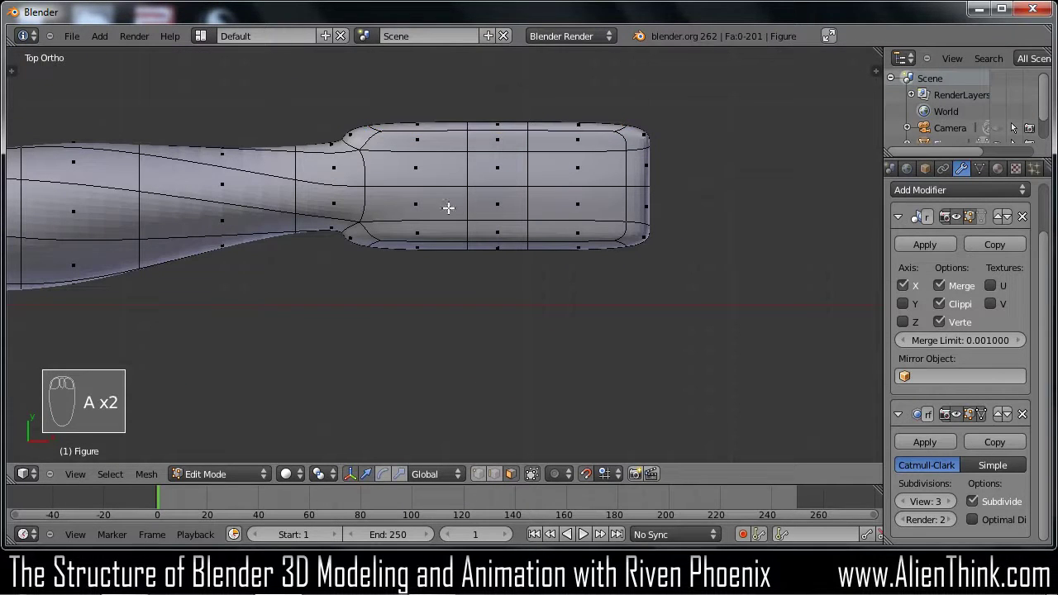
pyautogui.press('ctrl+r')
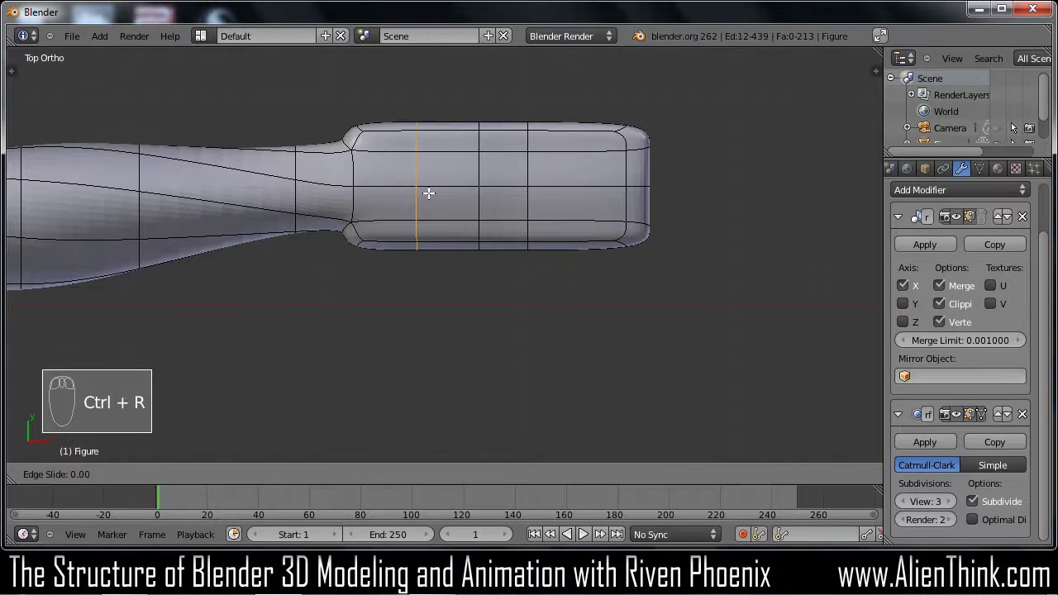
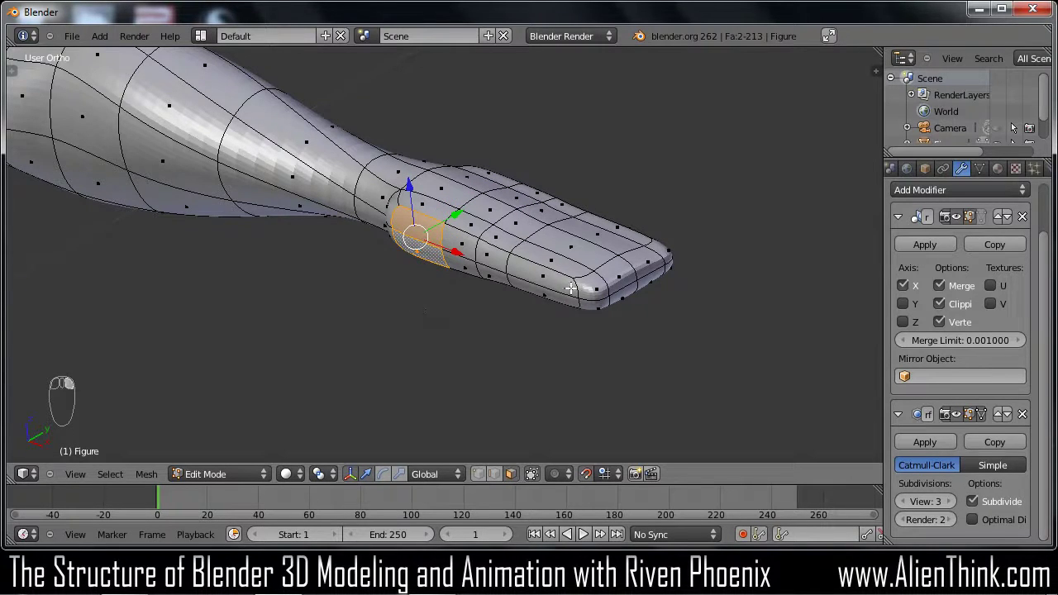
# Extrude the hand's side face outward and shrink it into a small thumb nub
pyautogui.press('KP_3')
pyautogui.press('KP_7')
pyautogui.press('e')
pyautogui.moveTo(539, 276); pyautogui.dragTo(608, 285)
pyautogui.press('g')
pyautogui.press('r')
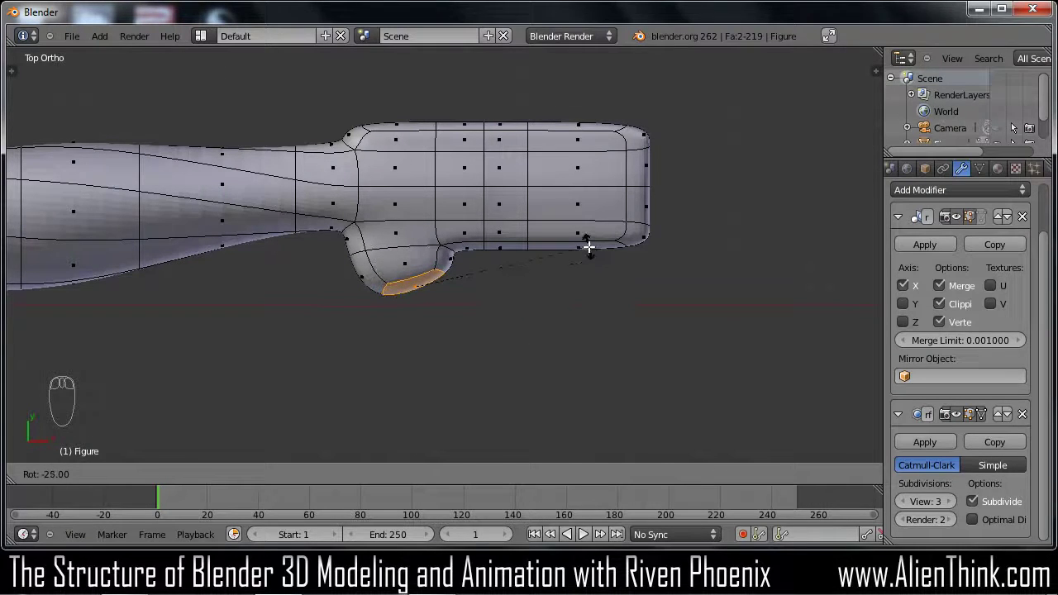
pyautogui.moveTo(589, 243); pyautogui.dragTo(575, 260)
pyautogui.press('s')
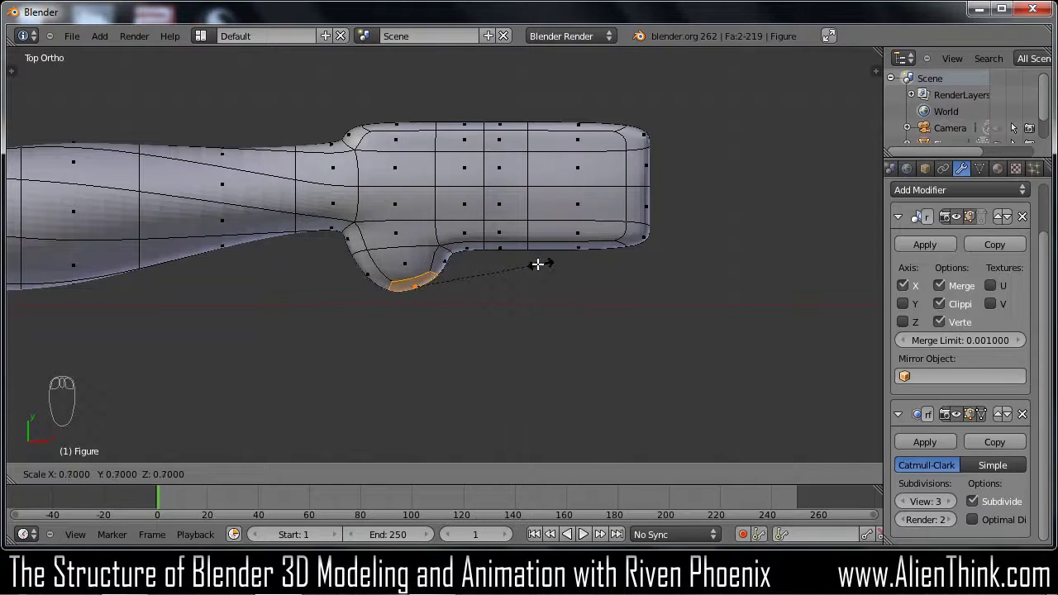
pyautogui.moveTo(512, 260); pyautogui.dragTo(504, 293)
# Lower the thumb face and tilt it about 45 degrees in side view
pyautogui.press('KP_3')
pyautogui.press('KP_1')
pyautogui.press('g')
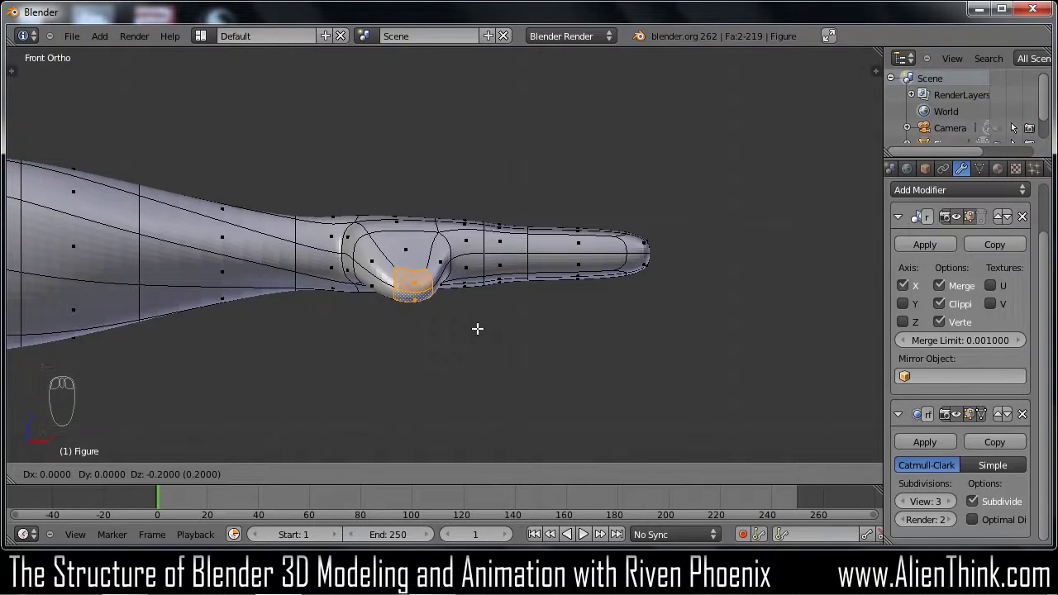
pyautogui.moveTo(478, 325); pyautogui.dragTo(495, 325)
pyautogui.press('KP_3')
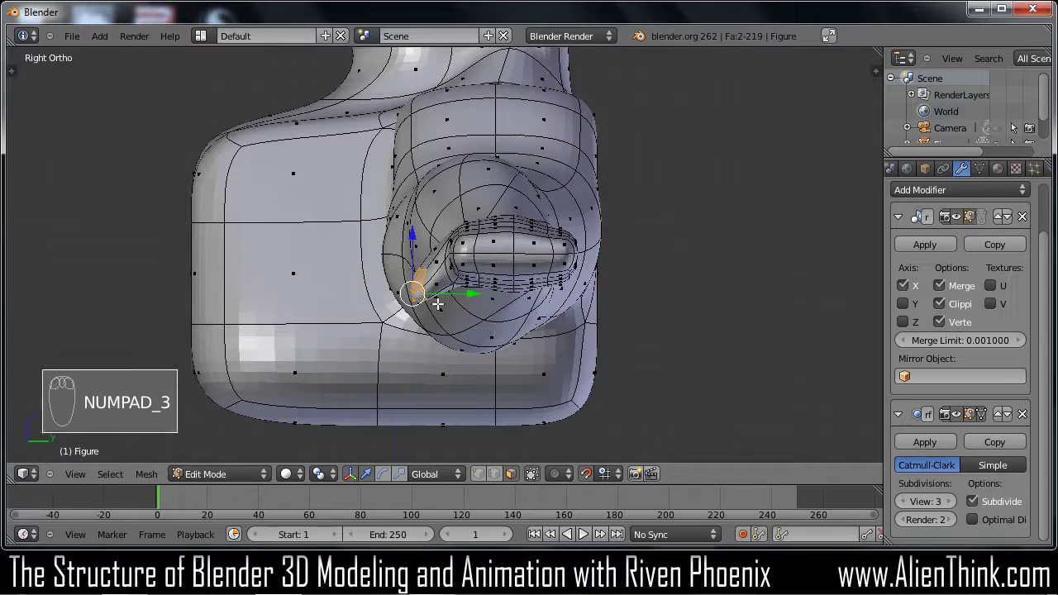
pyautogui.press('r')
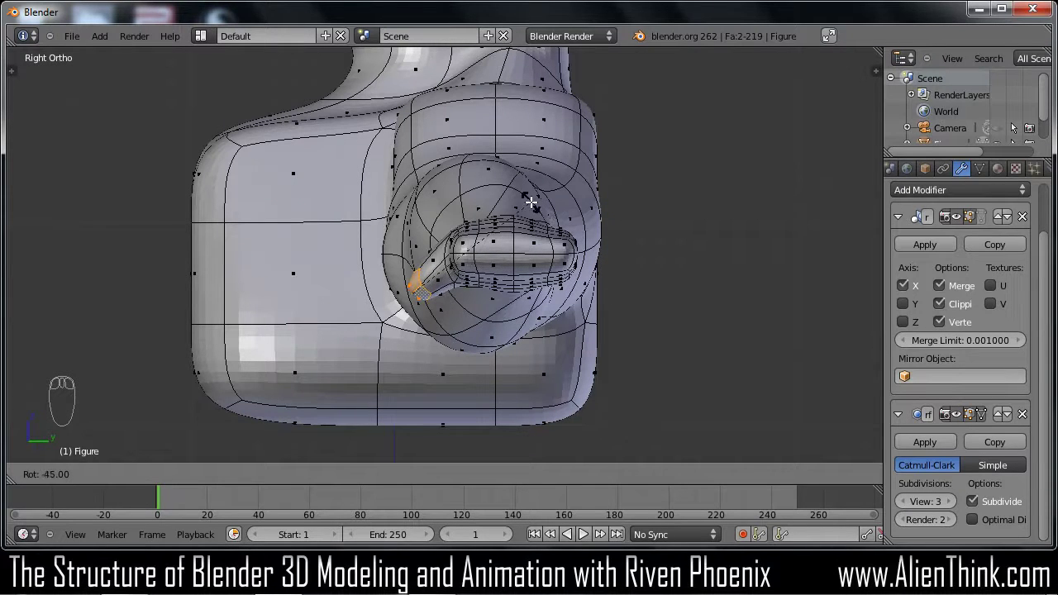
pyautogui.moveTo(486, 202); pyautogui.dragTo(476, 293)
pyautogui.click(477, 293)
# Reposition the thumb face below the hand from above and extrude it outward again
pyautogui.press('KP_7')
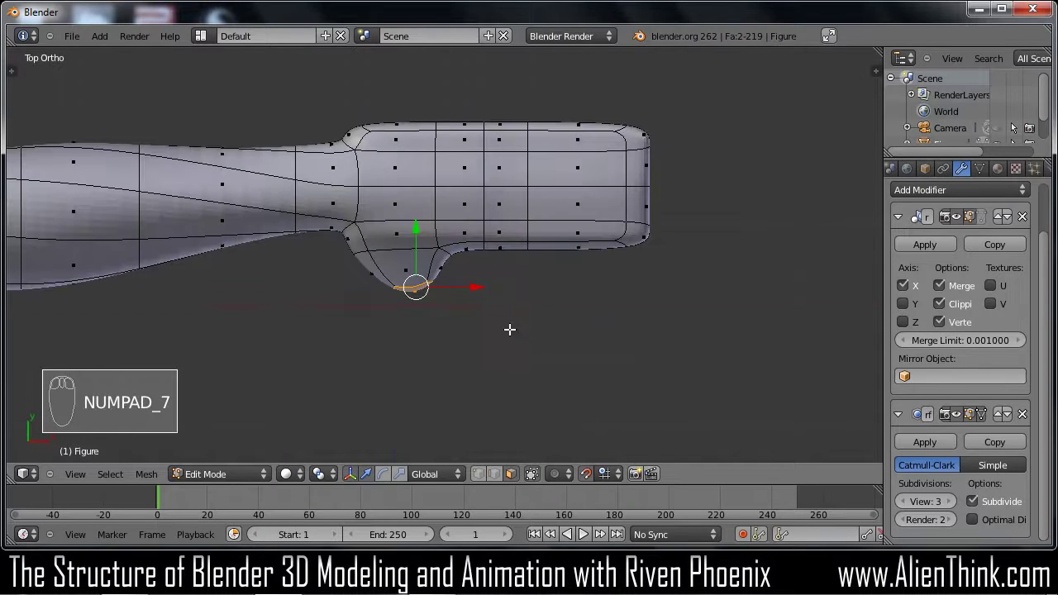
pyautogui.moveTo(497, 330); pyautogui.dragTo(447, 281)
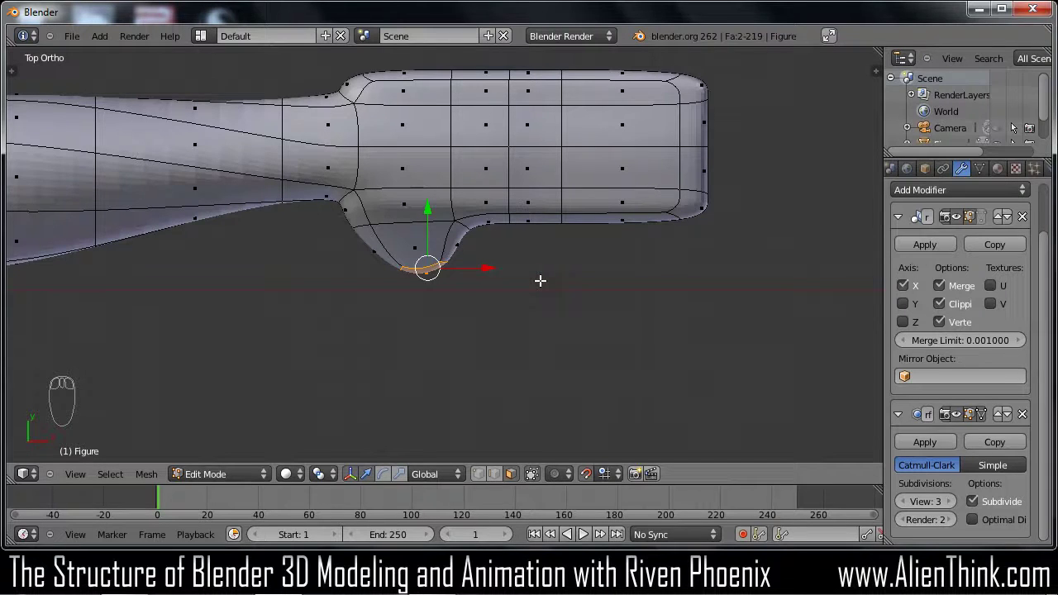
pyautogui.press('e')
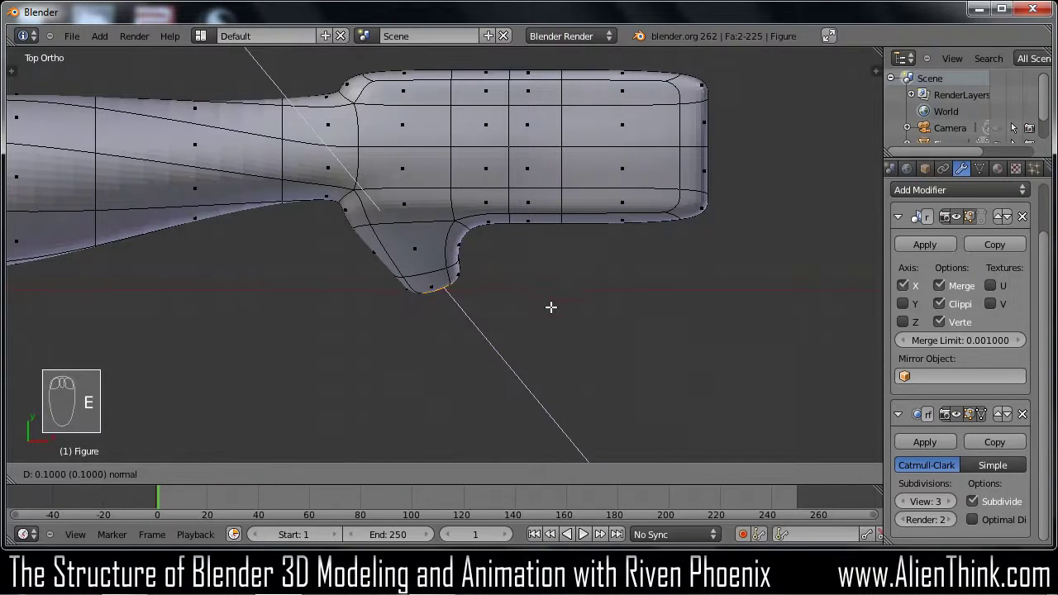
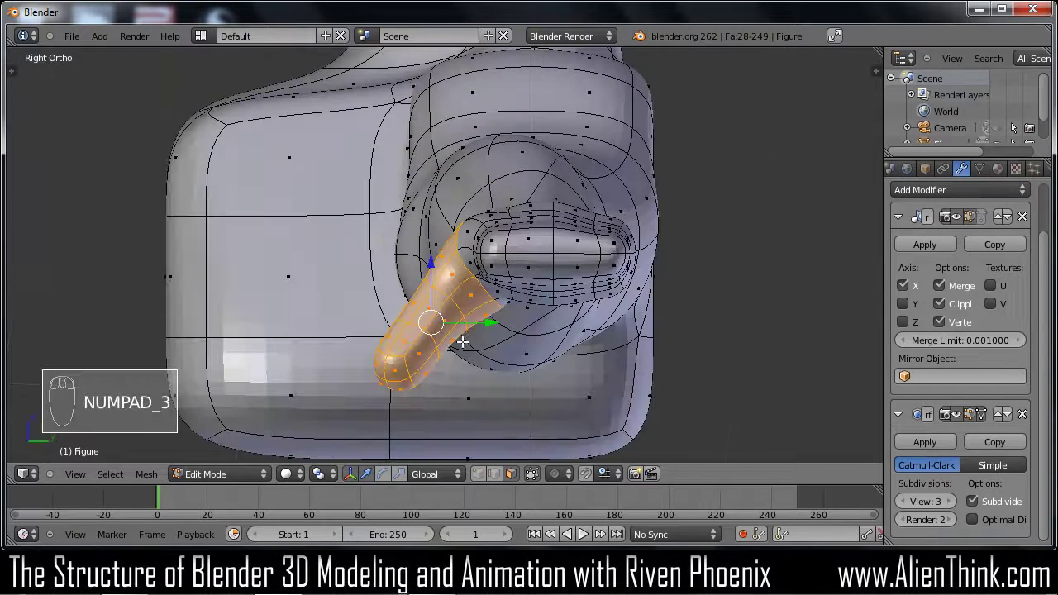
# Reposition the extruded thumb faces in front view to bend the digit downward
pyautogui.press('KP_1')
pyautogui.press('g')
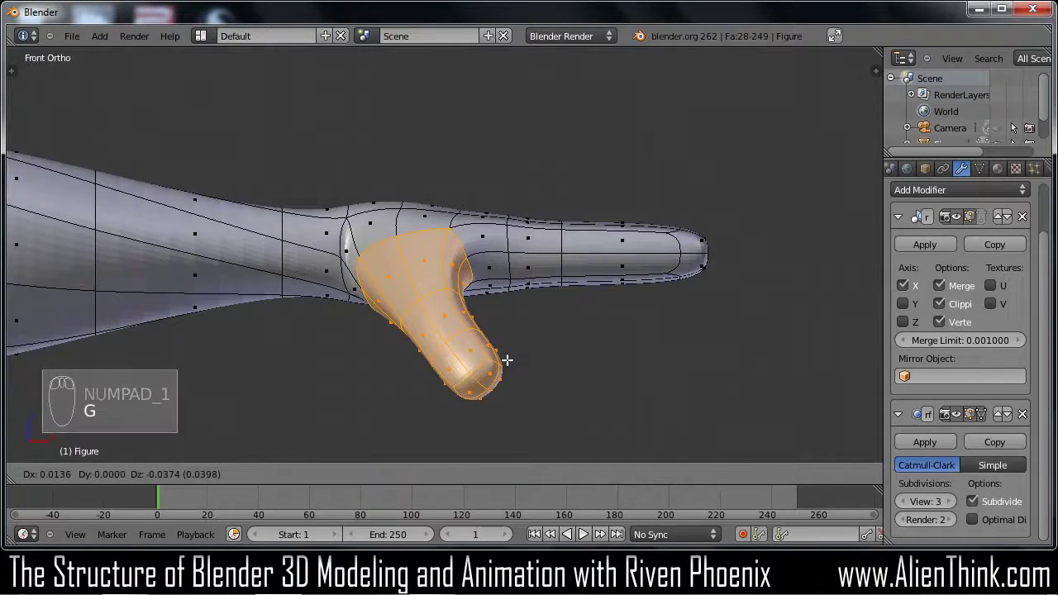
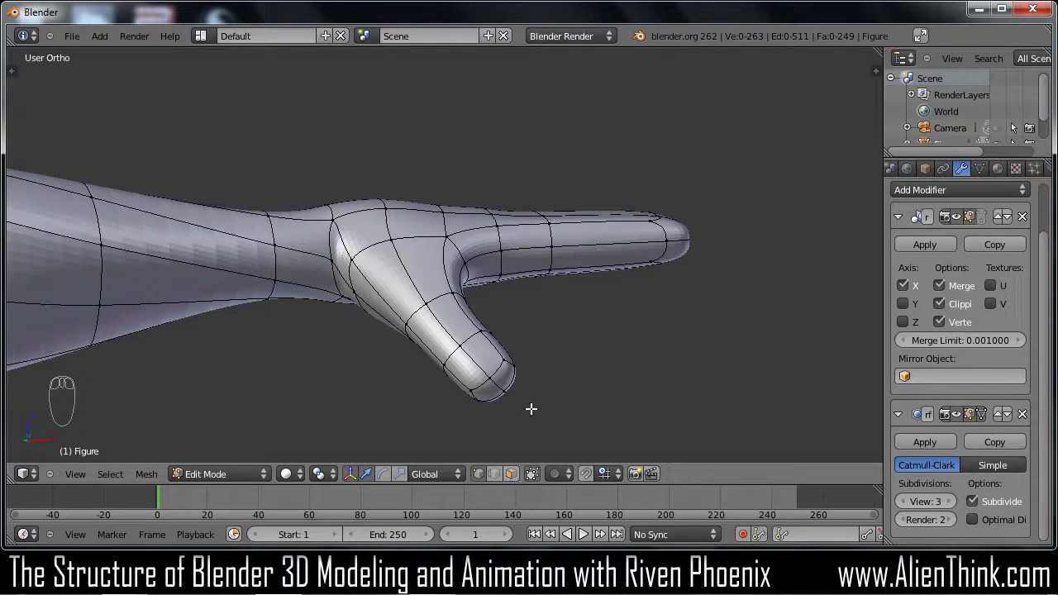
# In face select mode, pull the thumb's base faces inward with Shrink/Fatten
pyautogui.press('ctrl+Tab')
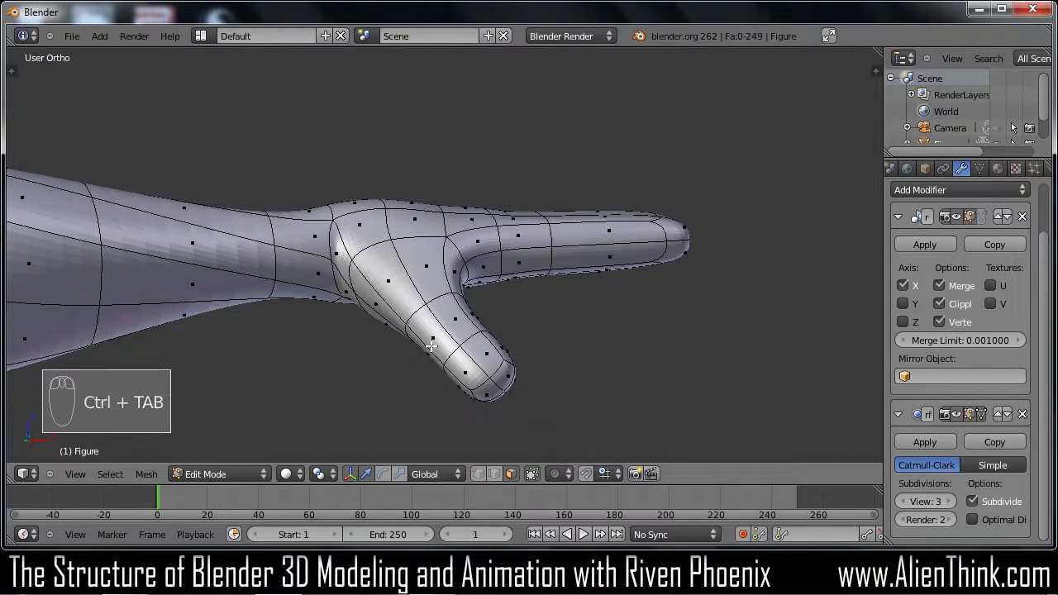
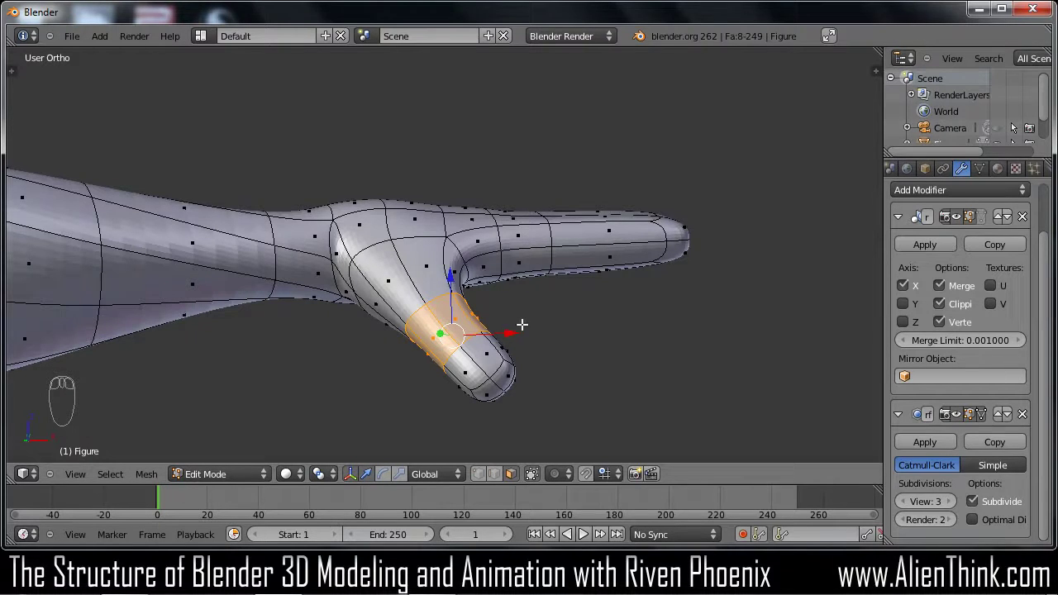
pyautogui.press('alt+s')
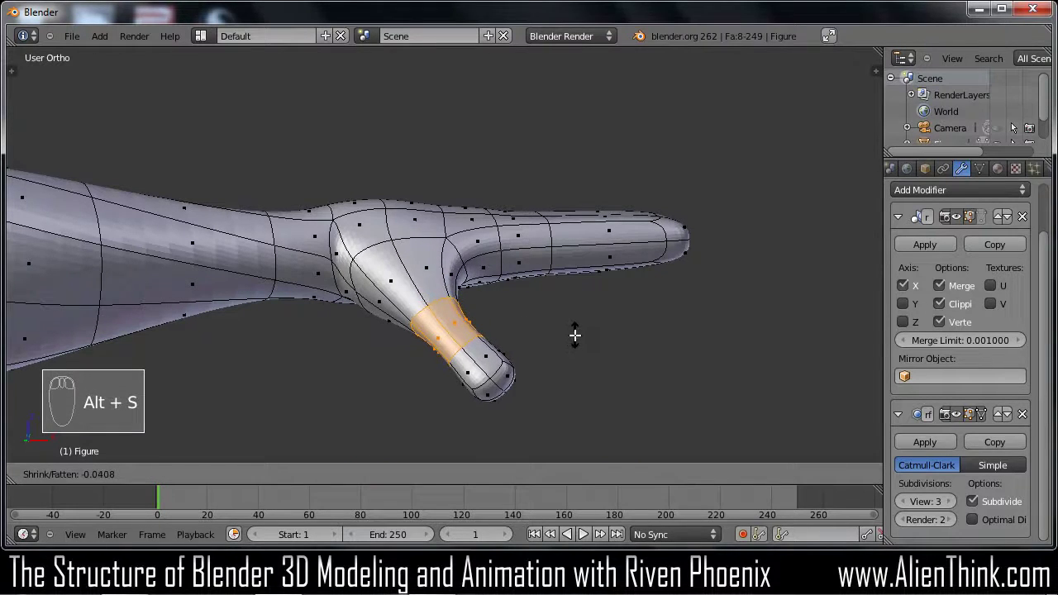
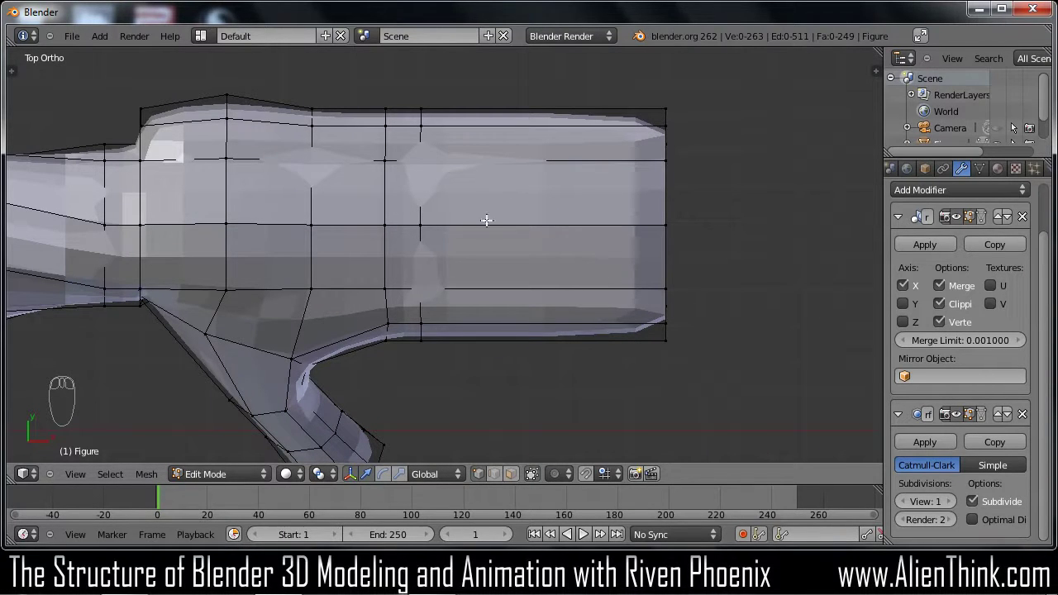
# Select the whole end block and scale it about 1.2 along Y from top view
pyautogui.press('c')
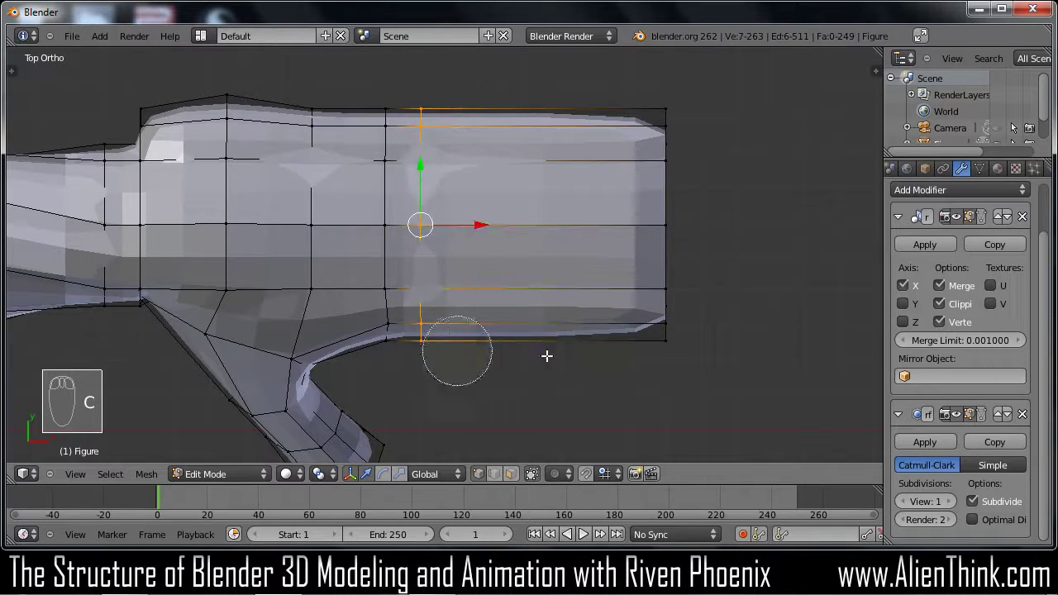
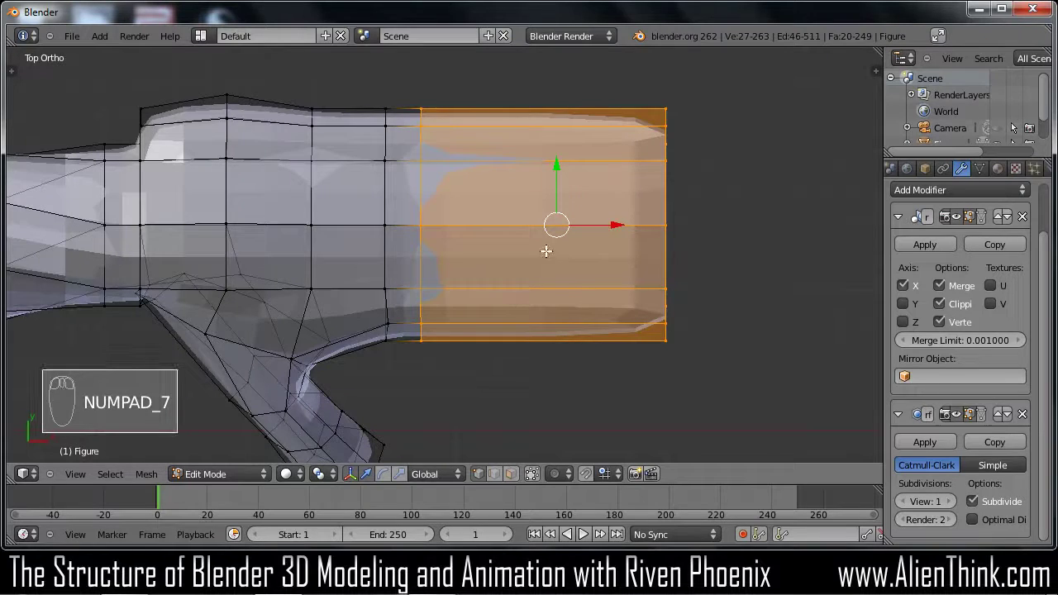
pyautogui.press('y')
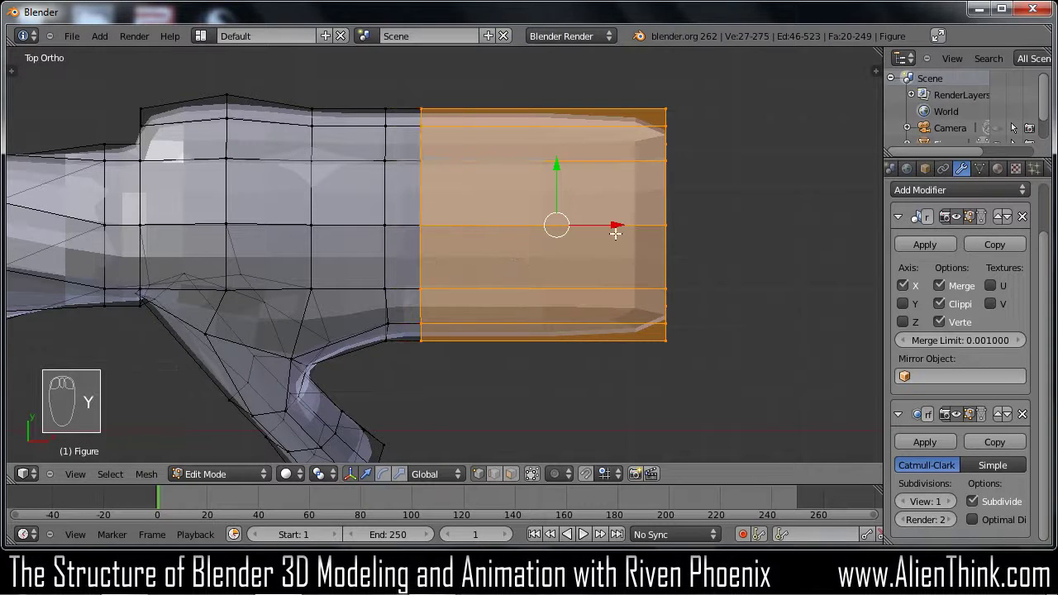
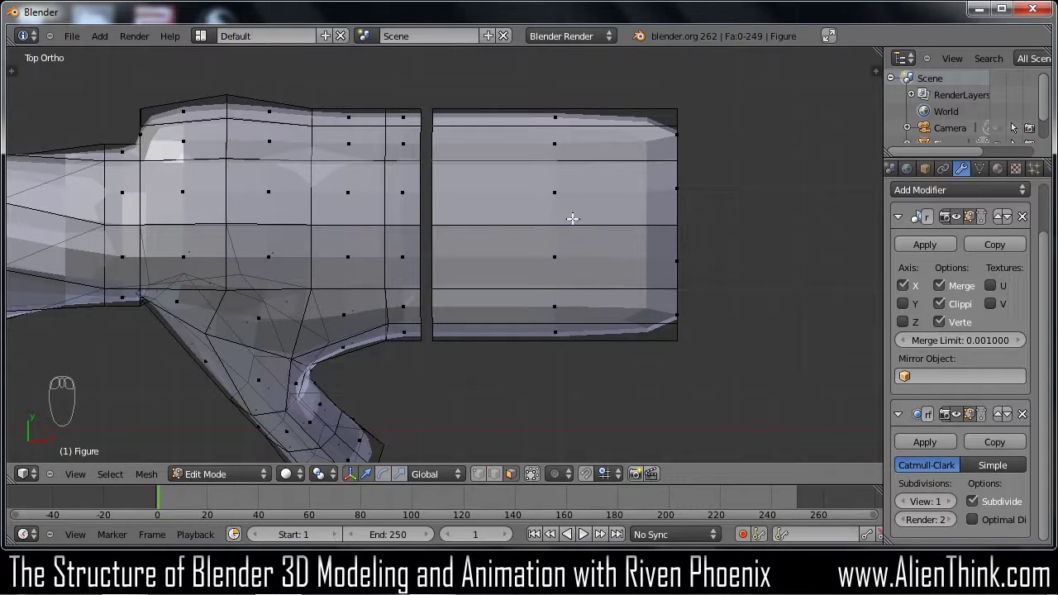
pyautogui.press('l')
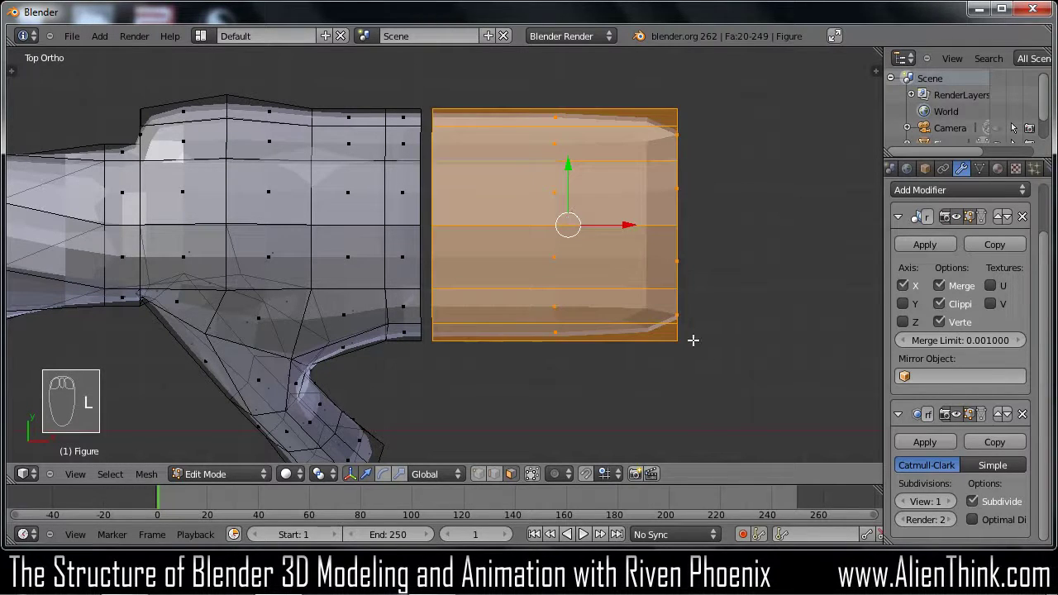
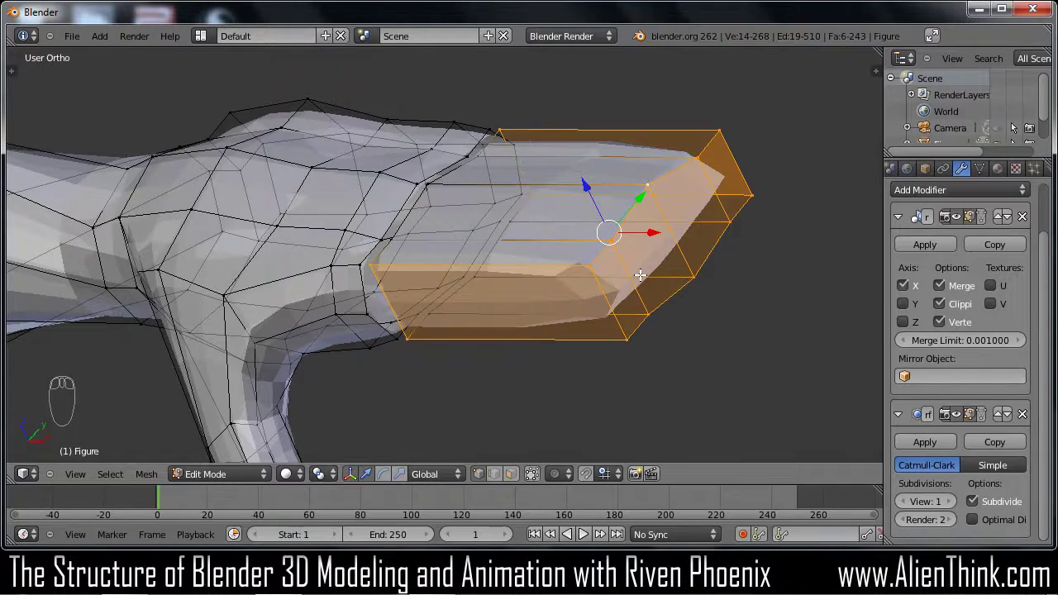
pyautogui.press('KP_7')
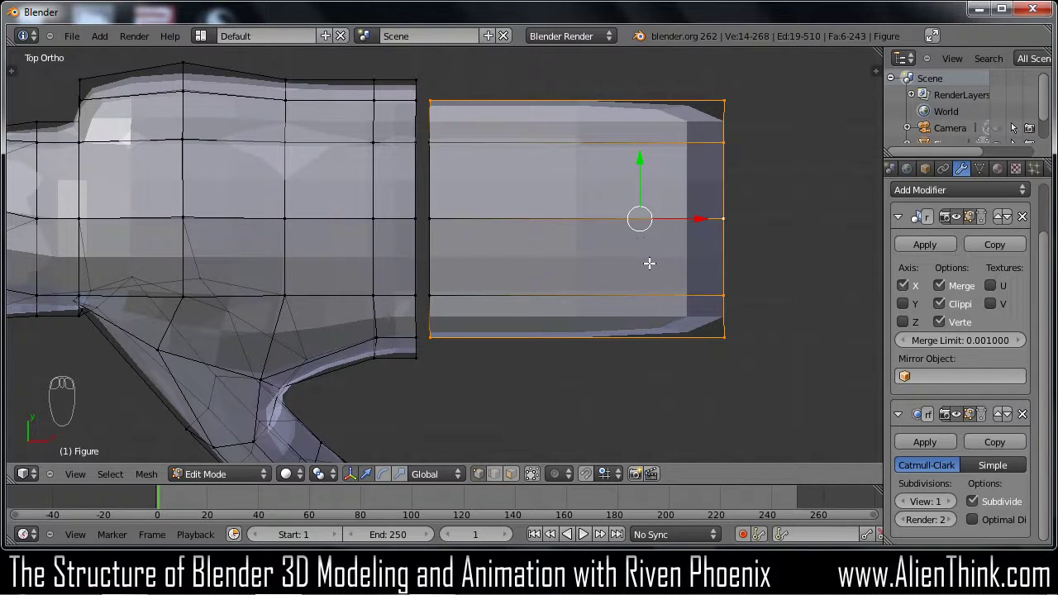
pyautogui.press('l')
pyautogui.press('l')
pyautogui.press('l')
pyautogui.press('l')
pyautogui.press('l')
pyautogui.press('l')
pyautogui.press('l')
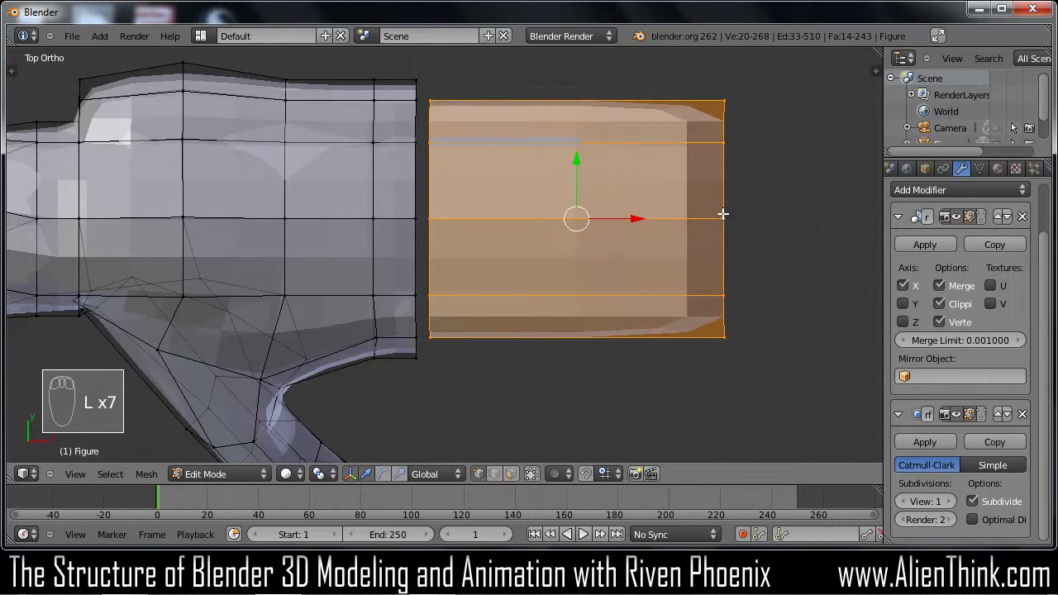
pyautogui.press('l')
pyautogui.press('l')
pyautogui.press('l')
pyautogui.press('l')
pyautogui.press('l')
pyautogui.press('l')
pyautogui.press('l')
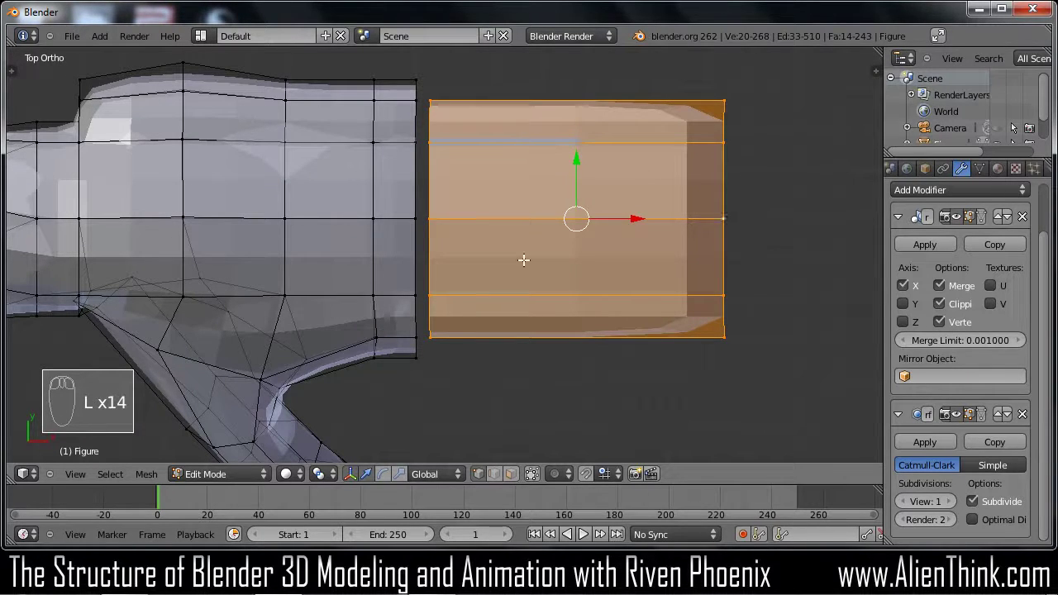
pyautogui.press('s')
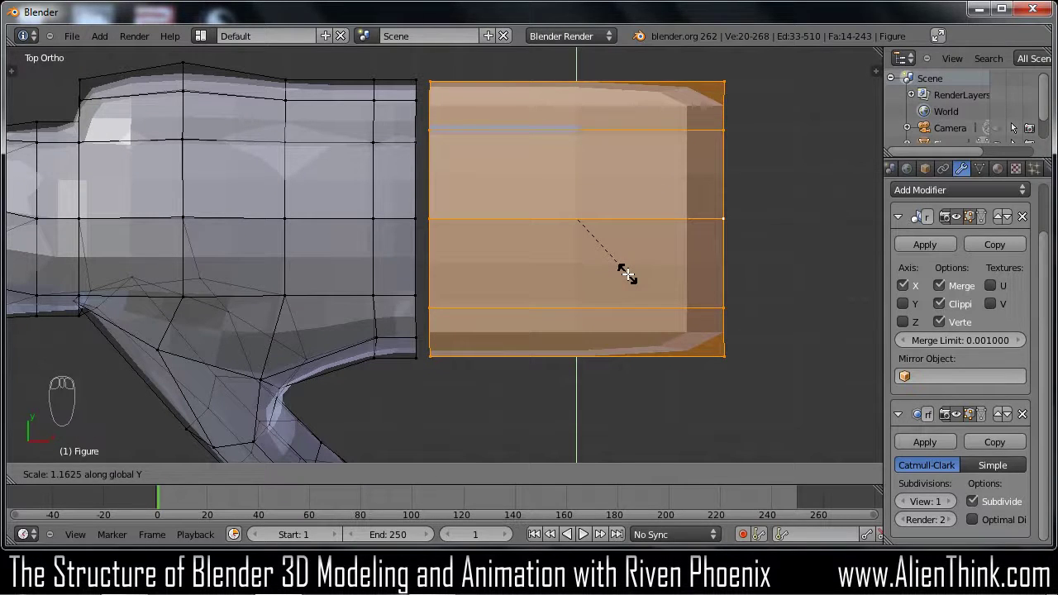
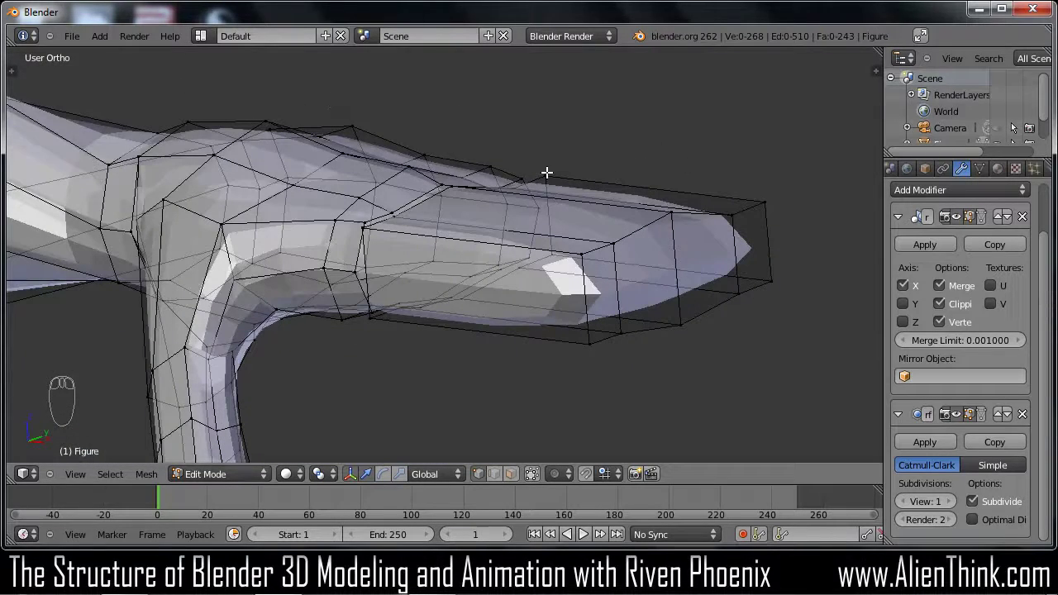
# Circle-select the block's top vertices in front view and rotate them down toward the tip
pyautogui.press('KP_3')
pyautogui.press('KP_1')
pyautogui.press('c')
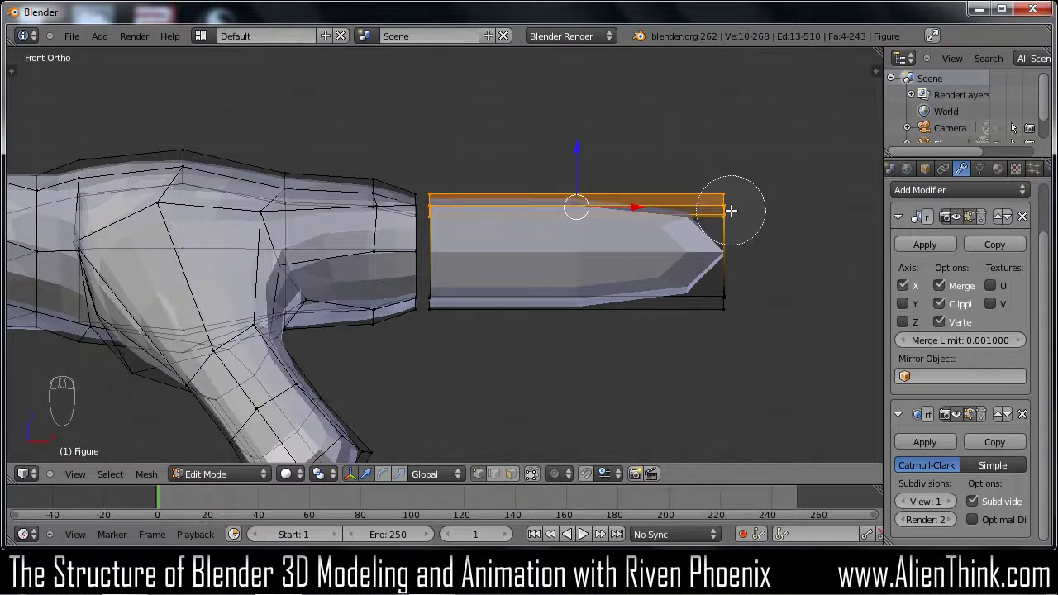
pyautogui.moveTo(829, 202); pyautogui.dragTo(778, 228)
pyautogui.moveTo(788, 207); pyautogui.dragTo(777, 228)
pyautogui.press('KP_1')
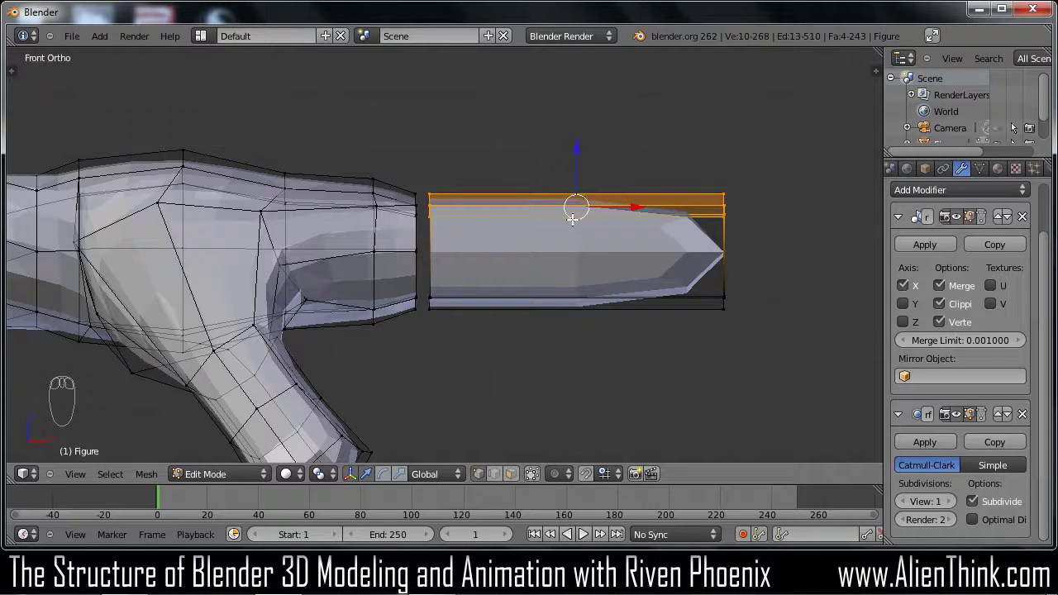
pyautogui.press('s')
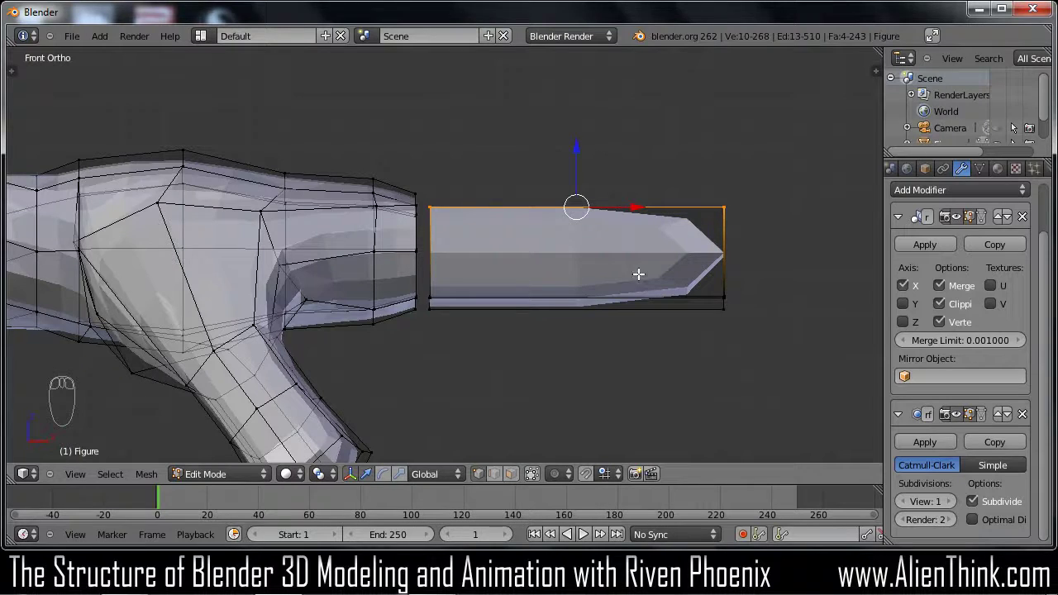
pyautogui.press('r')
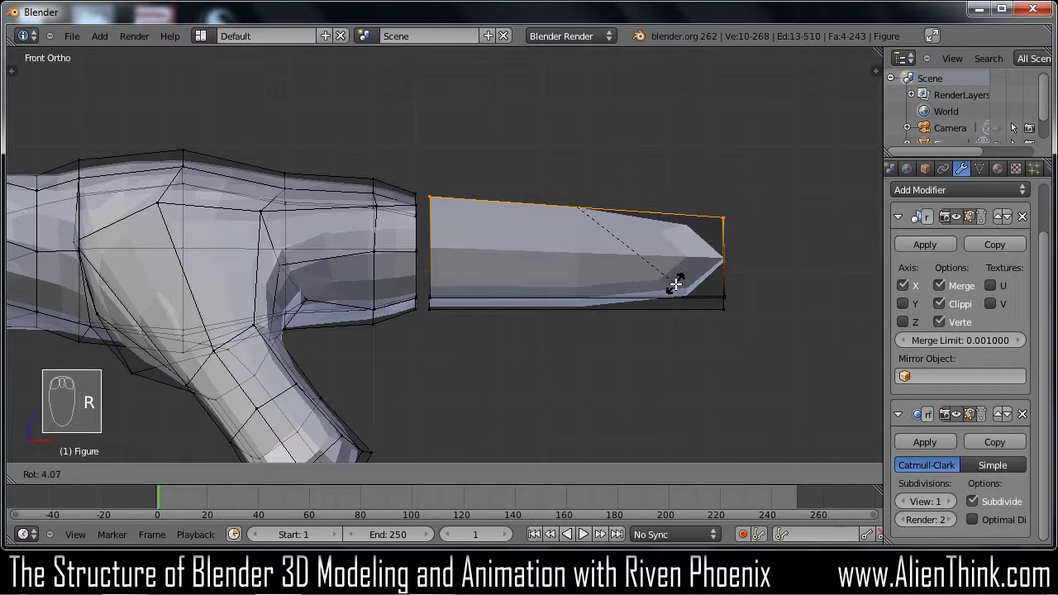
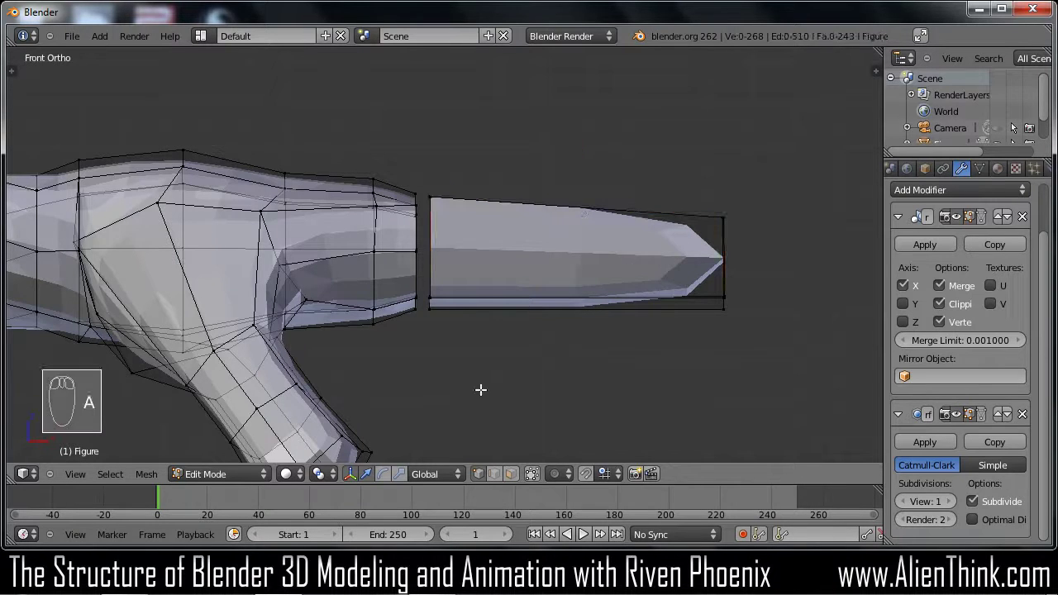
# Select the bottom and rear edge vertices of the block and rescale them
pyautogui.press('c')
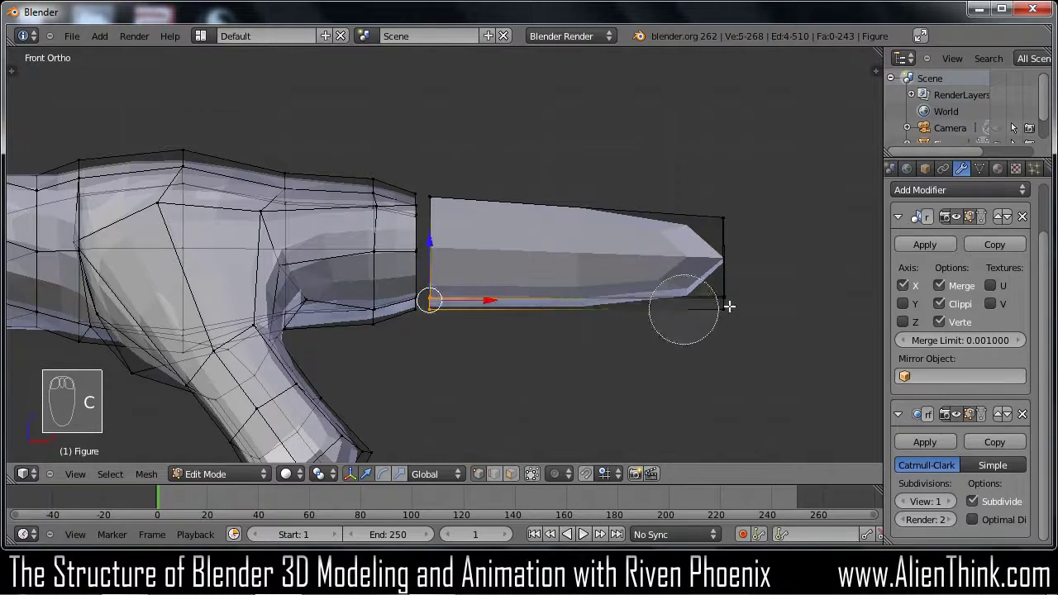
pyautogui.moveTo(784, 342); pyautogui.dragTo(783, 342)
pyautogui.press('s')
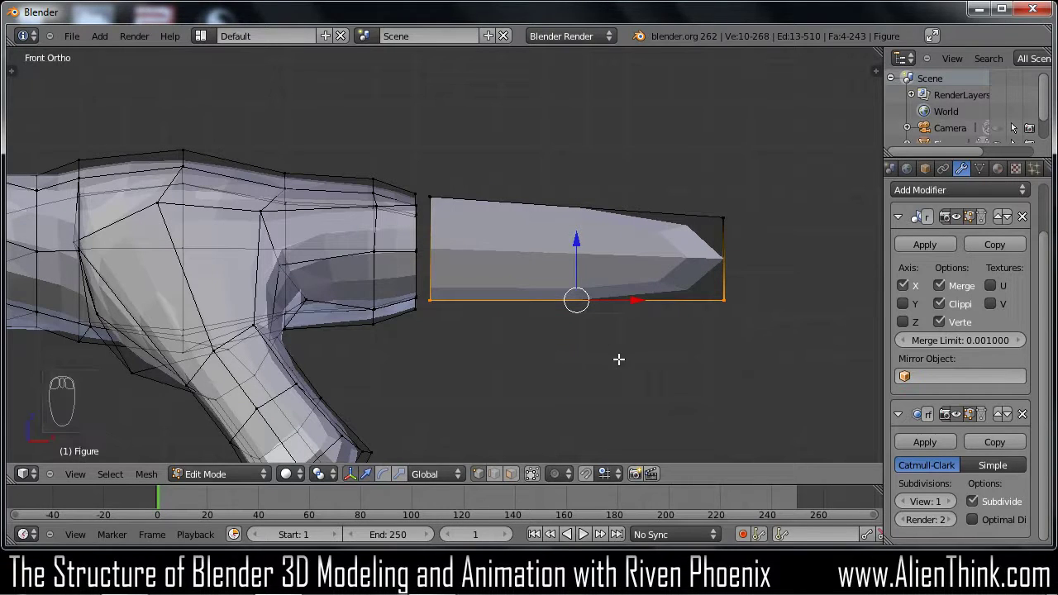
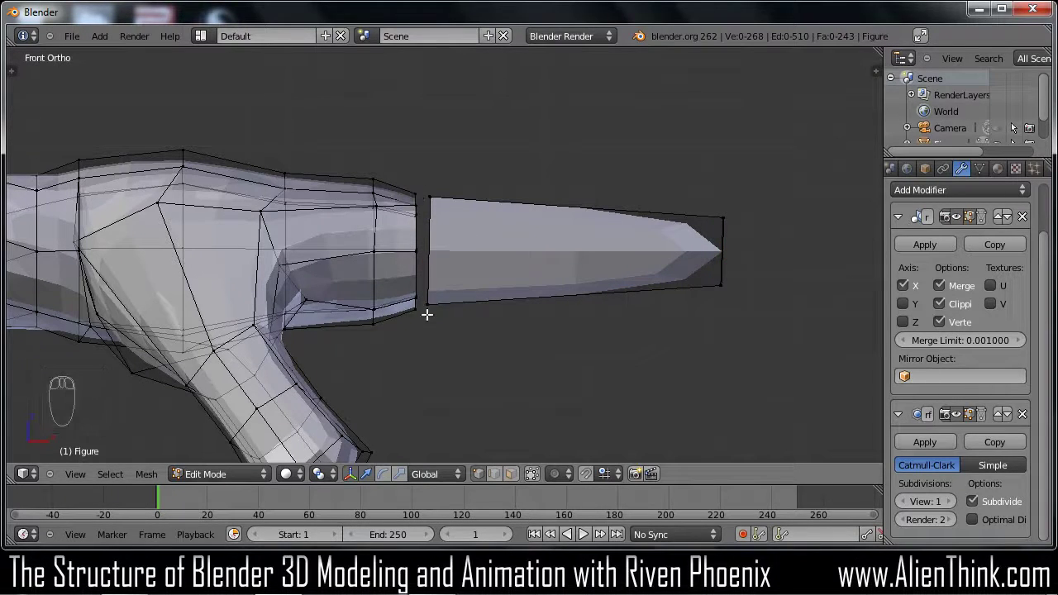
pyautogui.press('c')
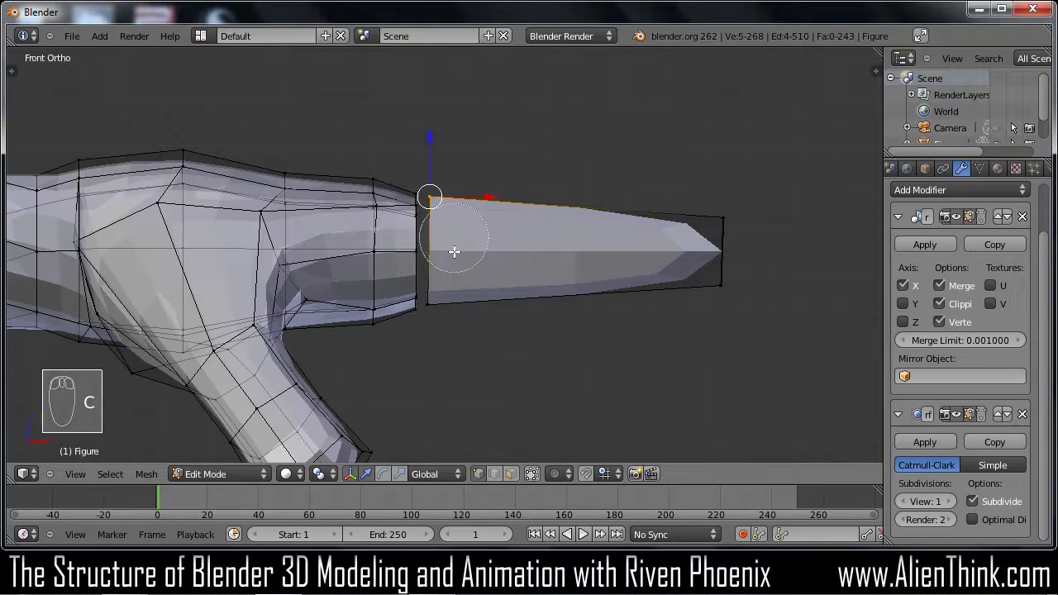
pyautogui.moveTo(537, 352); pyautogui.dragTo(480, 257)
pyautogui.press('s')
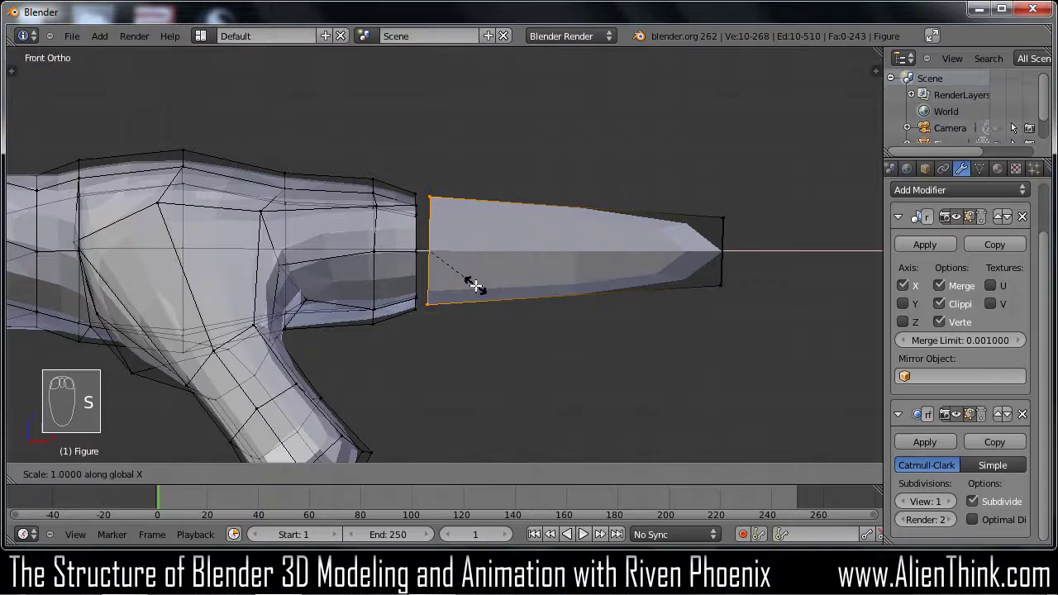
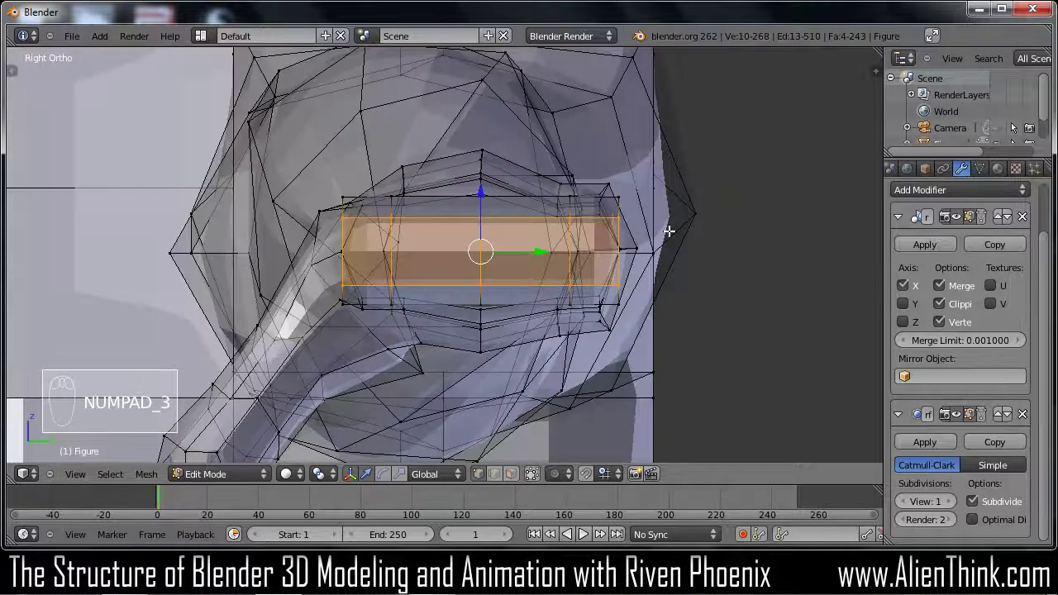
# From top view, shift the outer lengthwise edge loops toward the block's centre line
pyautogui.press('KP_1')
pyautogui.press('a')
pyautogui.press('KP_7')
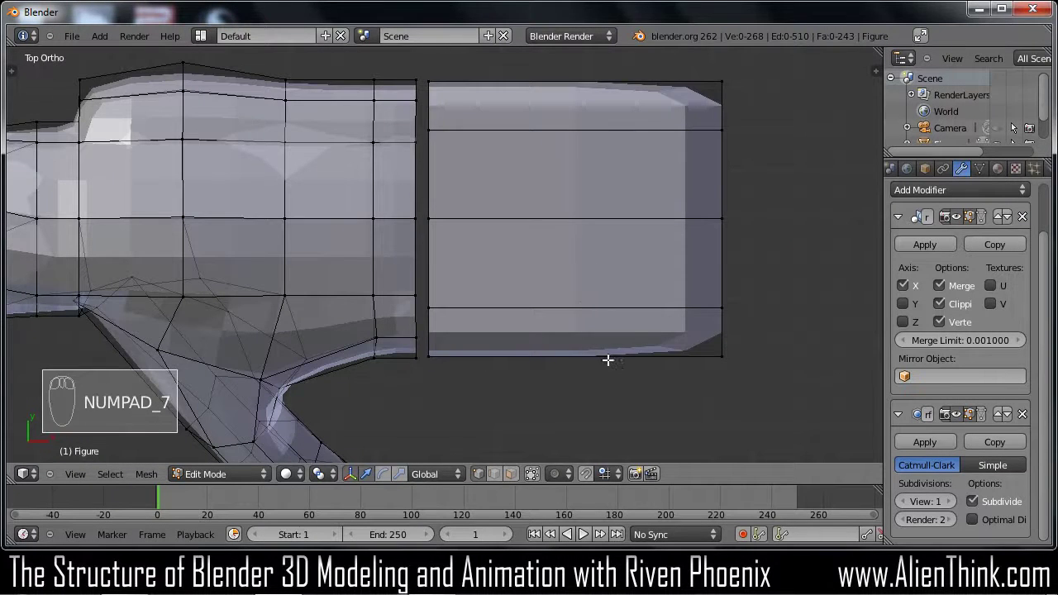
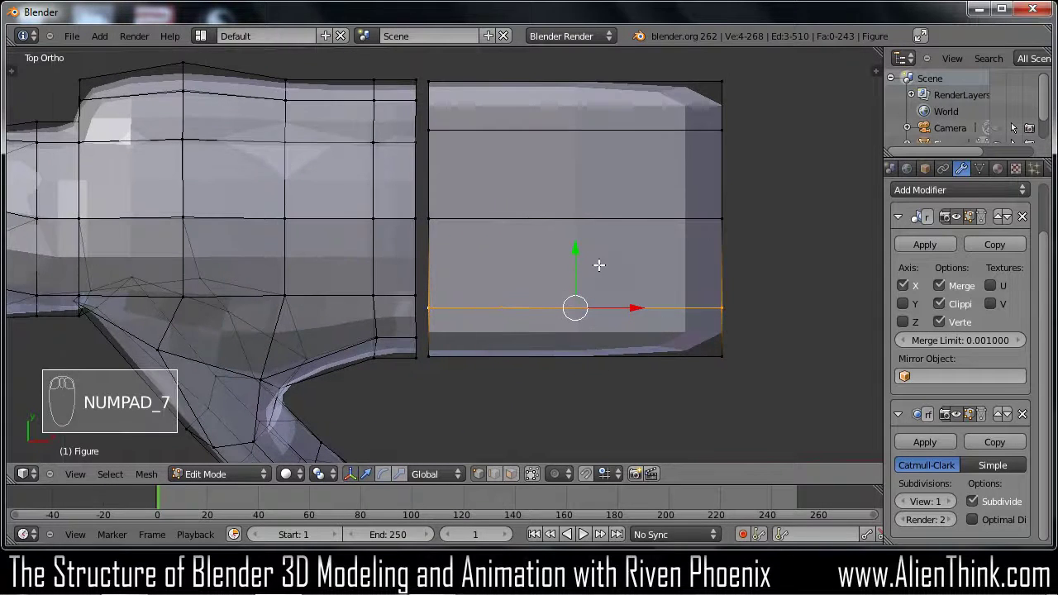
pyautogui.moveTo(576, 243); pyautogui.dragTo(581, 234)
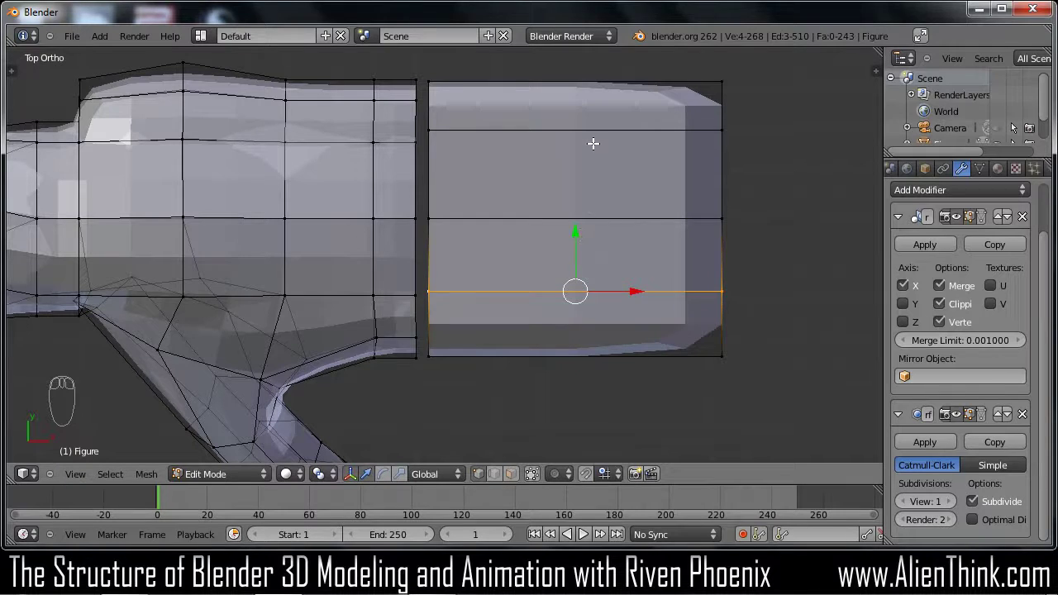
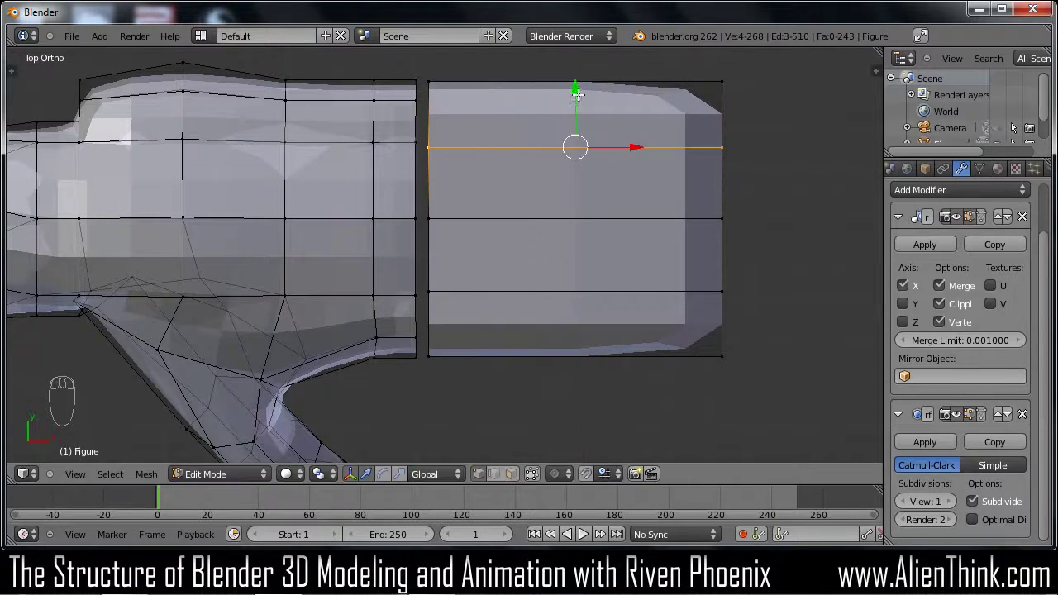
pyautogui.press('a')
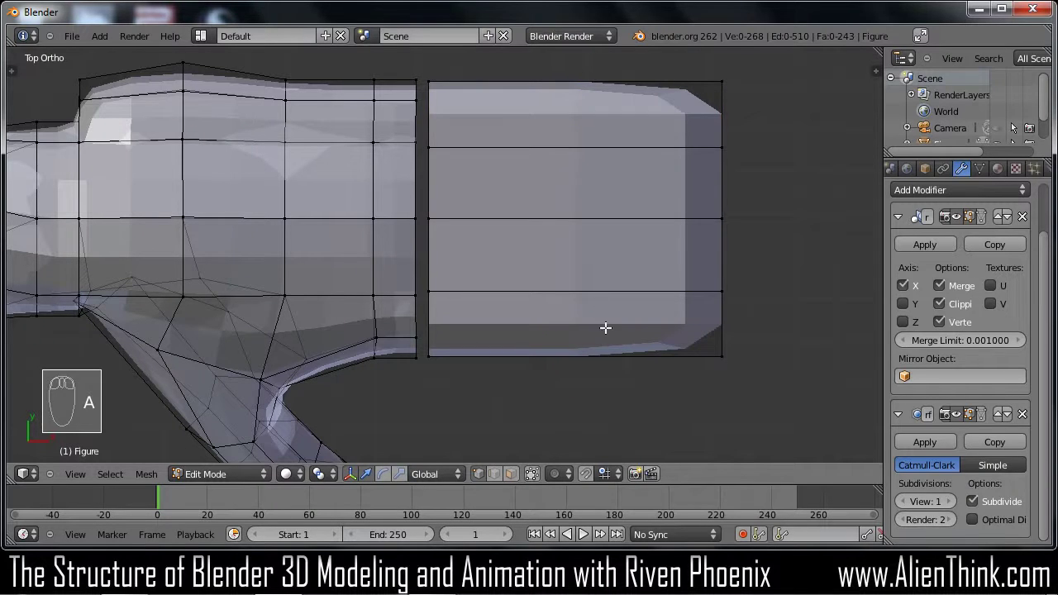
# Add edge loops along the block to mark out four fingers and one near the rear edge
pyautogui.press('ctrl+r')
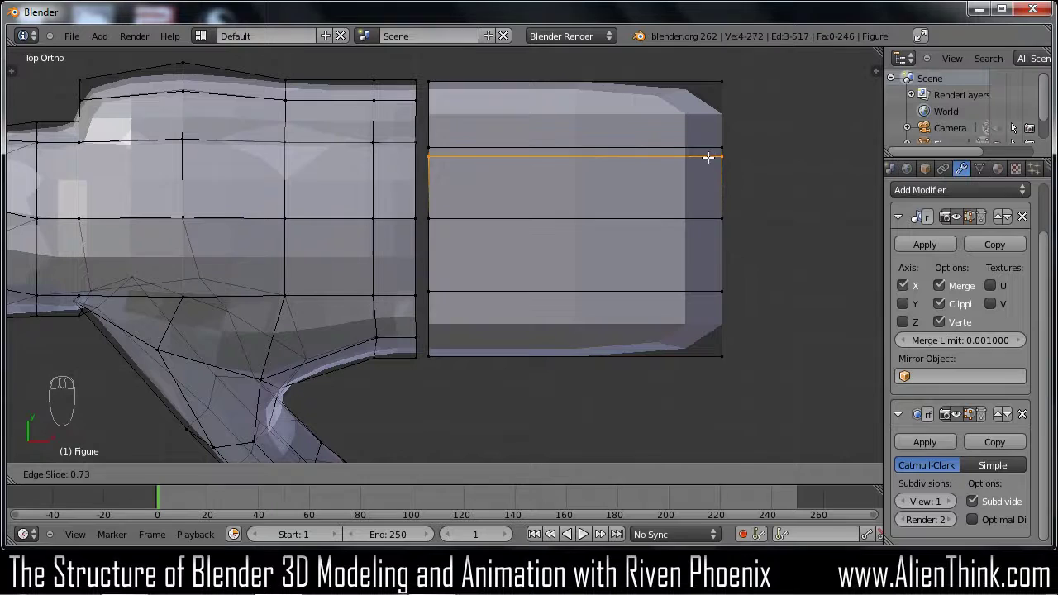
pyautogui.moveTo(709, 160); pyautogui.dragTo(715, 233)
pyautogui.press('ctrl+r')
pyautogui.press('ctrl+r')
pyautogui.moveTo(714, 231); pyautogui.dragTo(711, 291)
pyautogui.press('ctrl+r')
pyautogui.press('ctrl+r')
pyautogui.moveTo(711, 292); pyautogui.dragTo(550, 250)
pyautogui.press('ctrl+r')
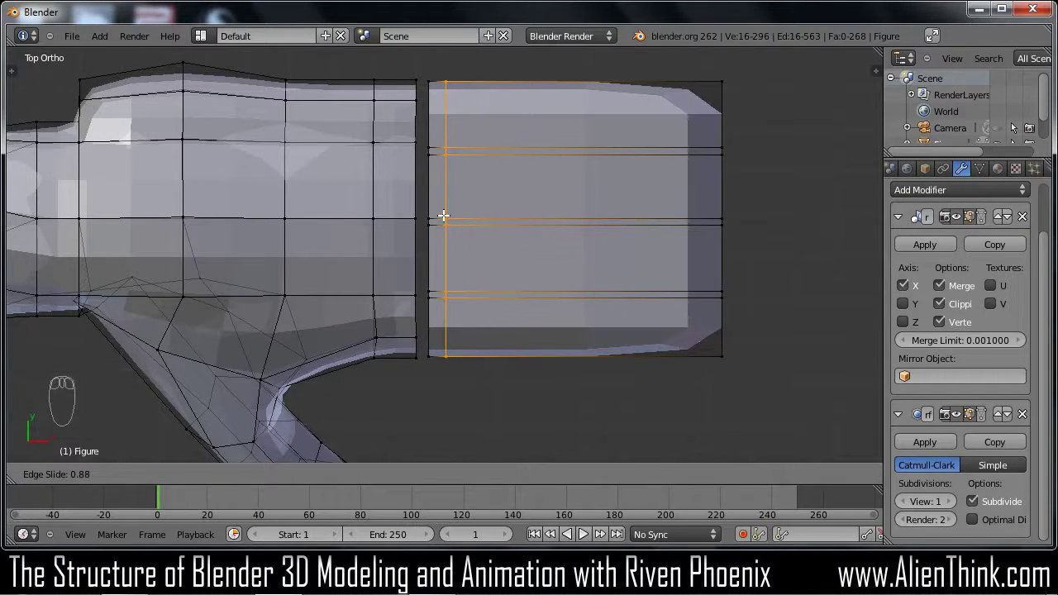
pyautogui.moveTo(445, 214); pyautogui.dragTo(520, 290)
pyautogui.press('a')
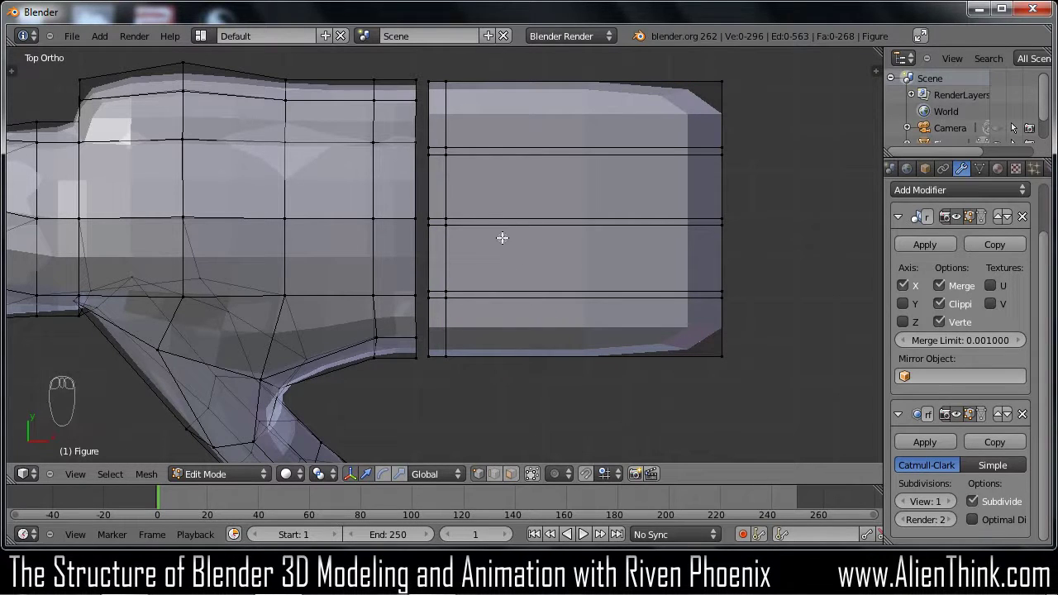
# Delete the narrow strips of faces joining neighbouring fingers
pyautogui.press('c')
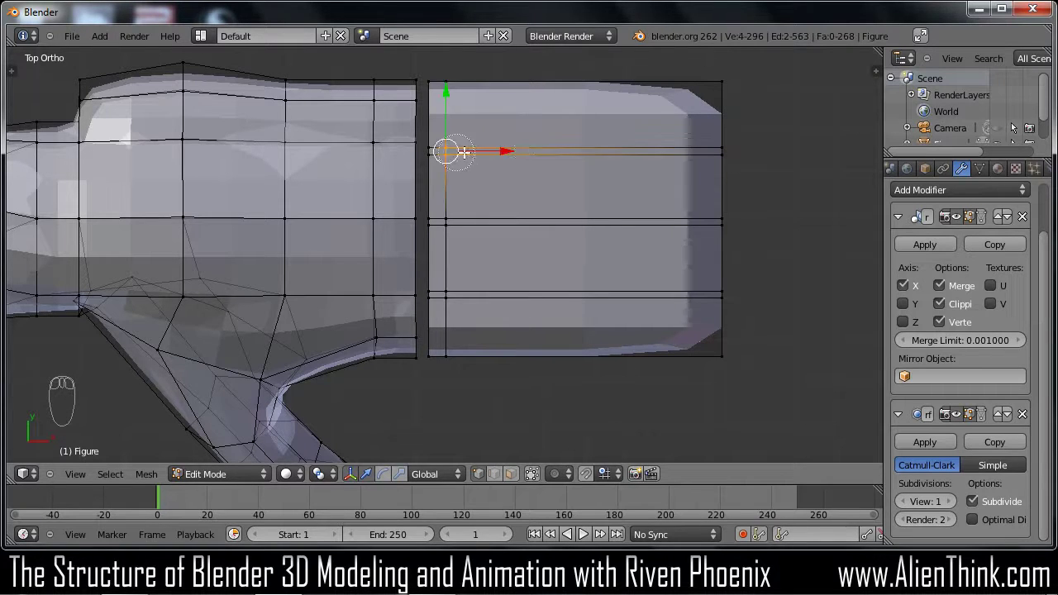
pyautogui.moveTo(794, 175); pyautogui.dragTo(790, 202)
pyautogui.press('x')
pyautogui.press('x')
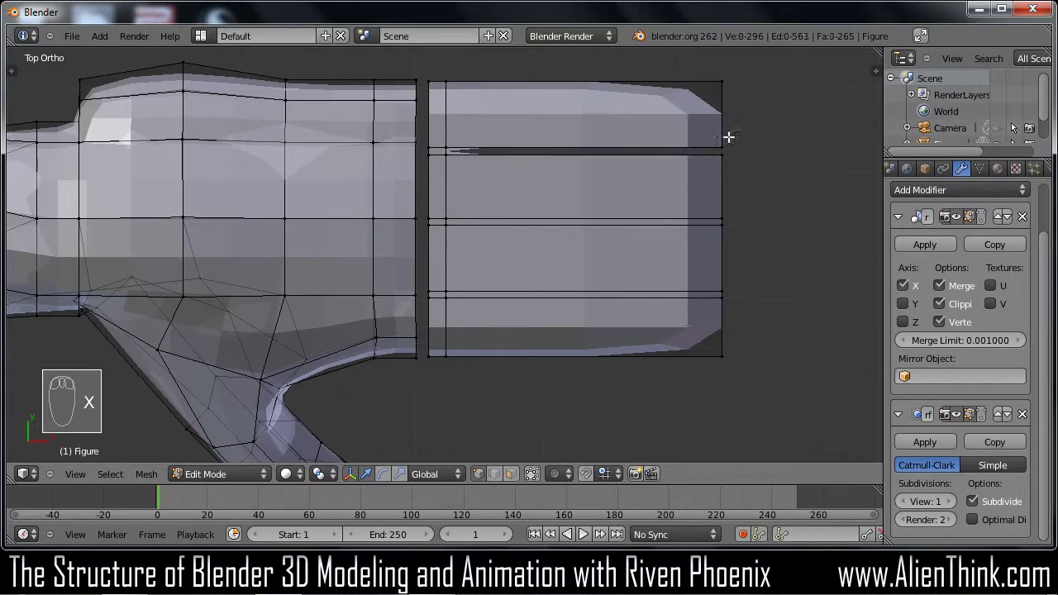
pyautogui.press('c')
pyautogui.moveTo(821, 256); pyautogui.dragTo(723, 263)
pyautogui.press('x')
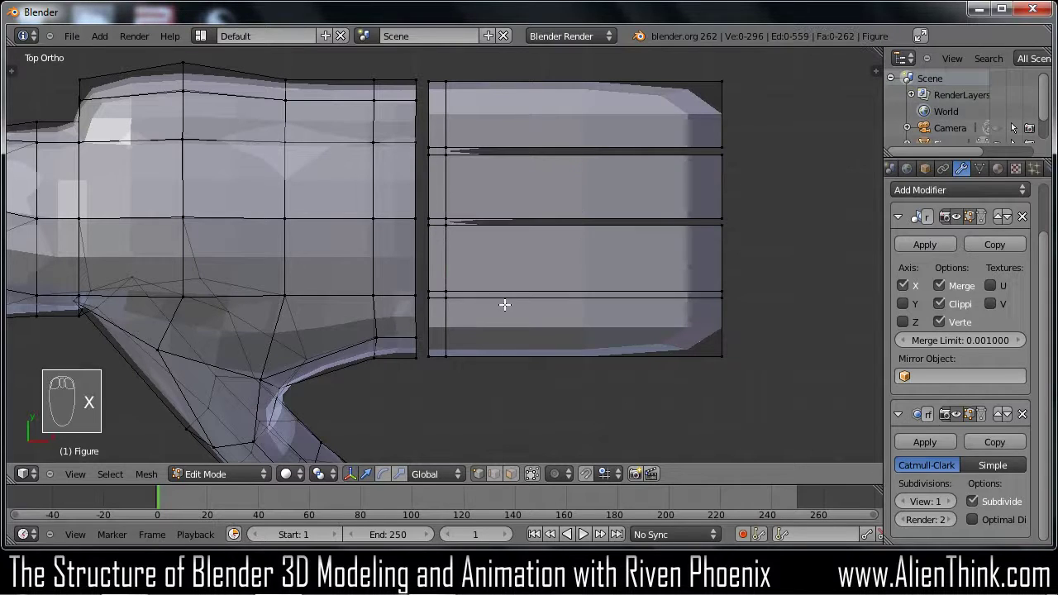
pyautogui.press('c')
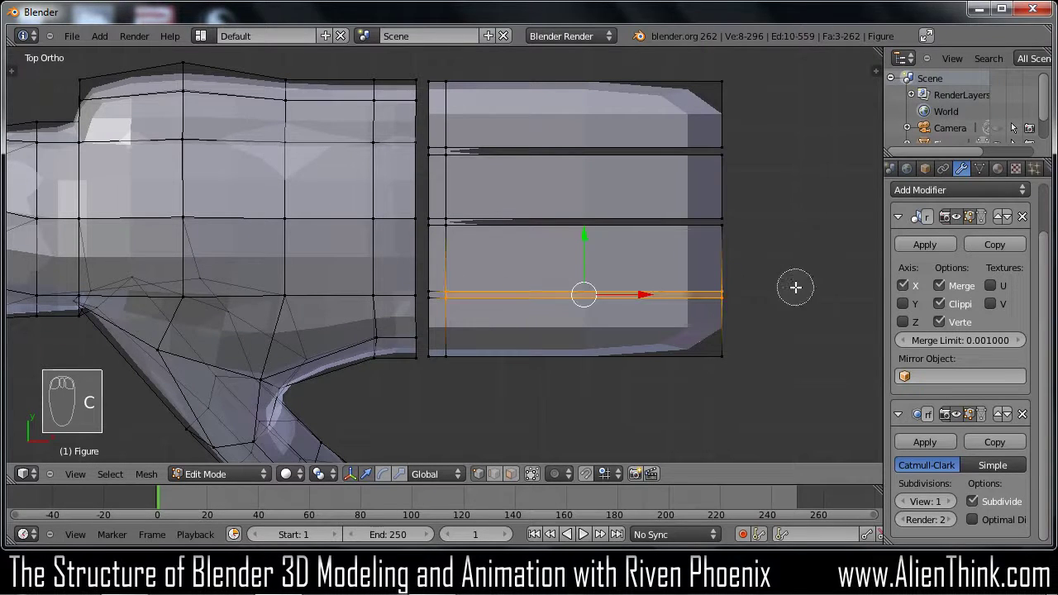
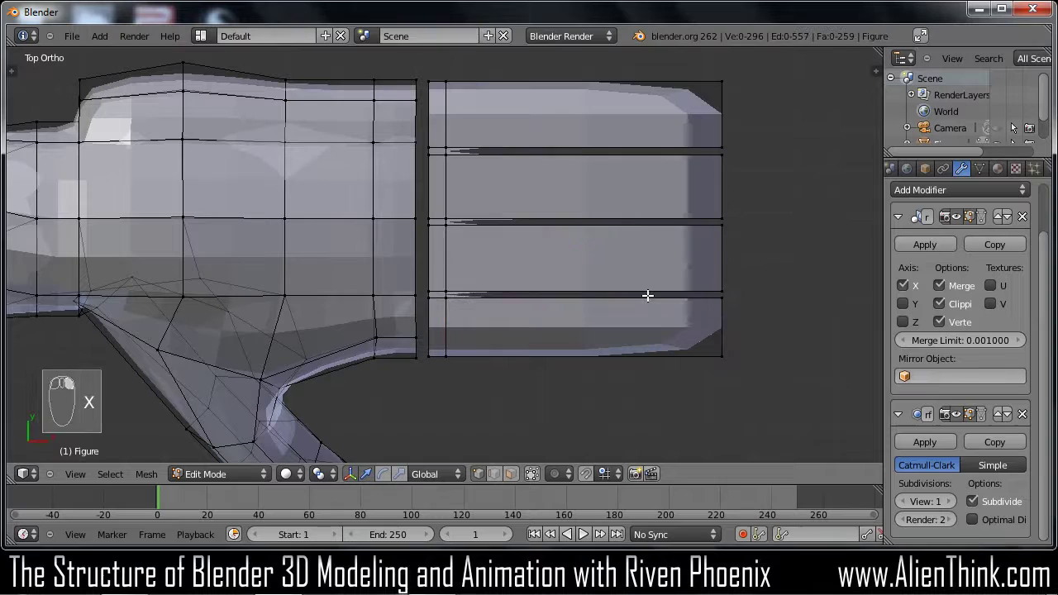
# Remove the last joining strip and fill the open side of the top finger
pyautogui.press('x')
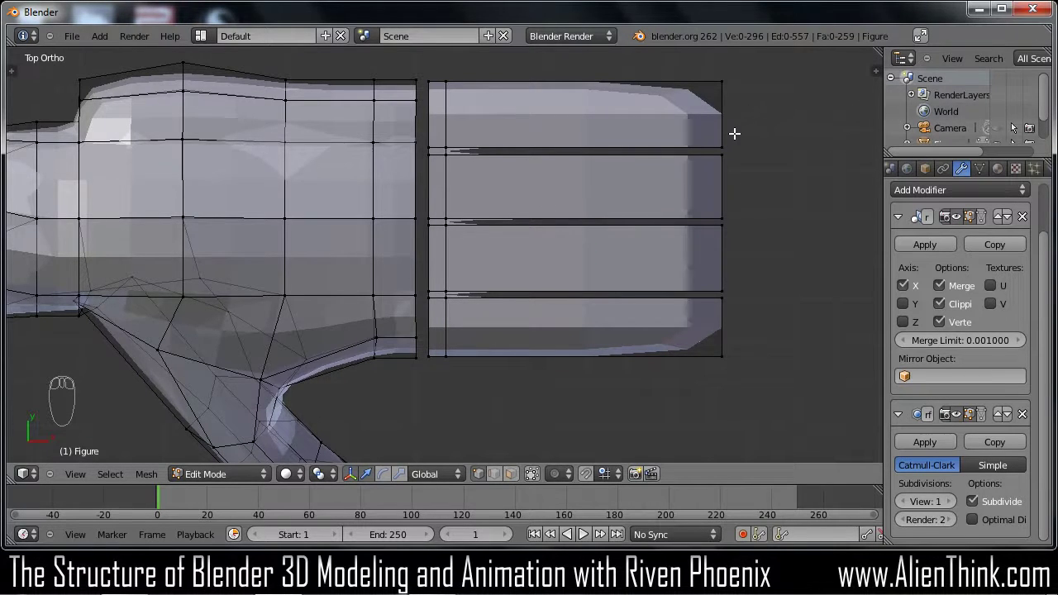
pyautogui.moveTo(736, 130); pyautogui.dragTo(799, 144)
pyautogui.press('c')
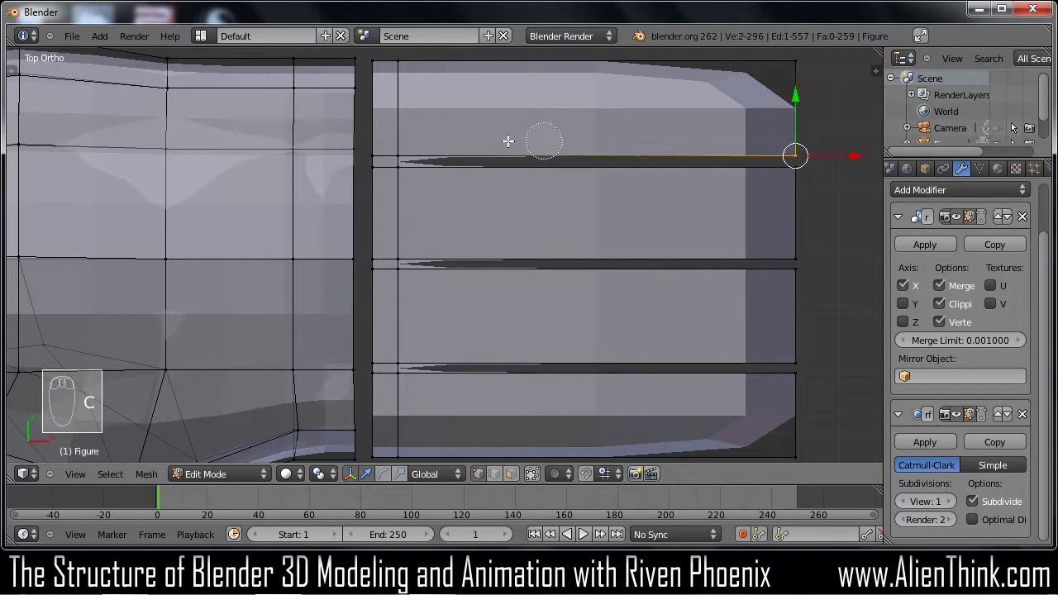
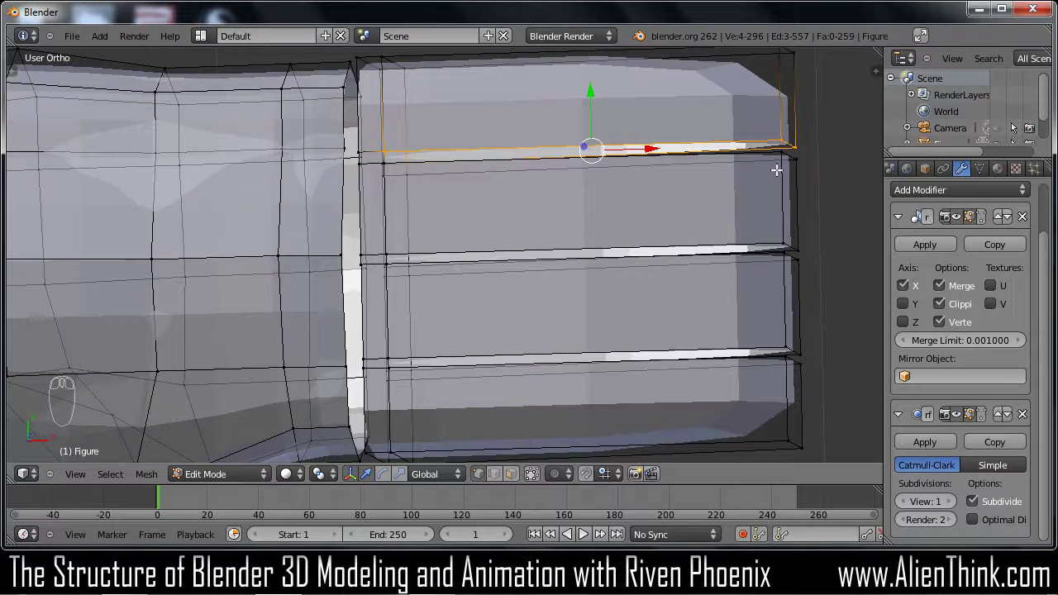
pyautogui.press('KP_7')
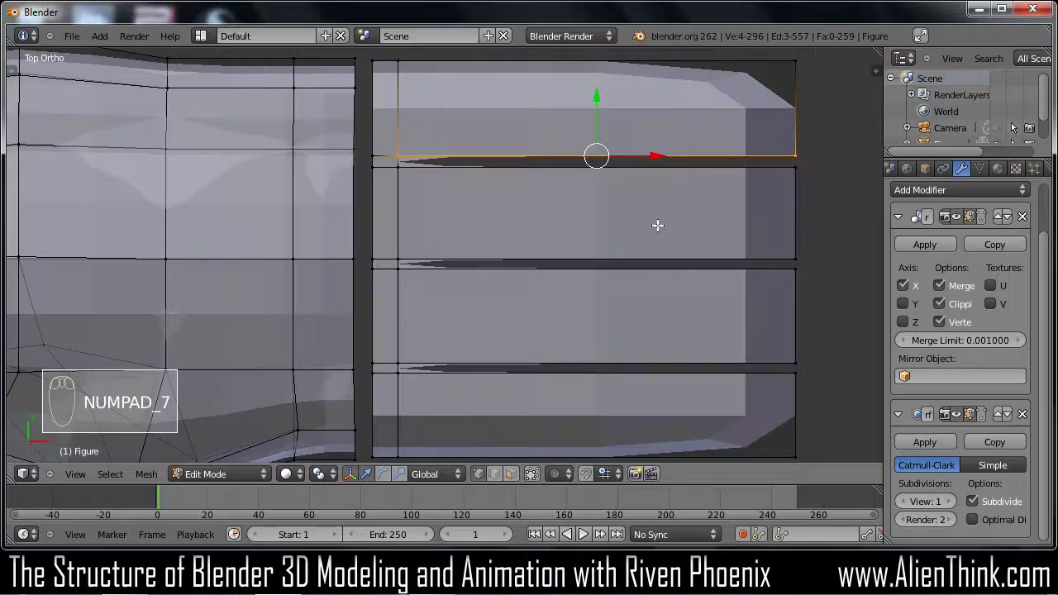
pyautogui.press('f')
pyautogui.press('a')
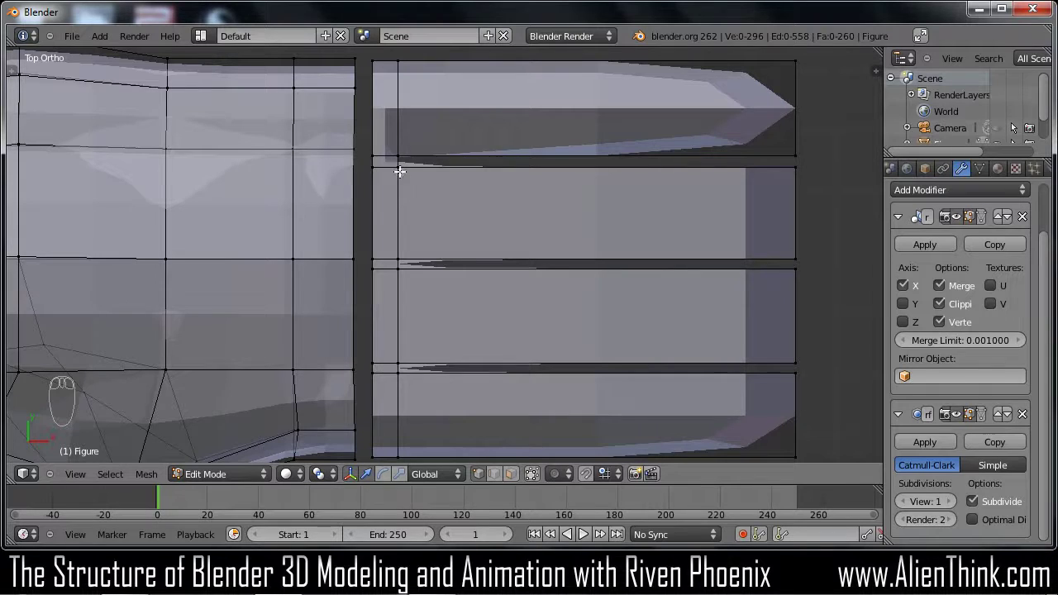
# Fill new faces along the open sides of the second and third fingers
pyautogui.press('c')
pyautogui.moveTo(480, 223); pyautogui.dragTo(538, 282)
pyautogui.press('f')
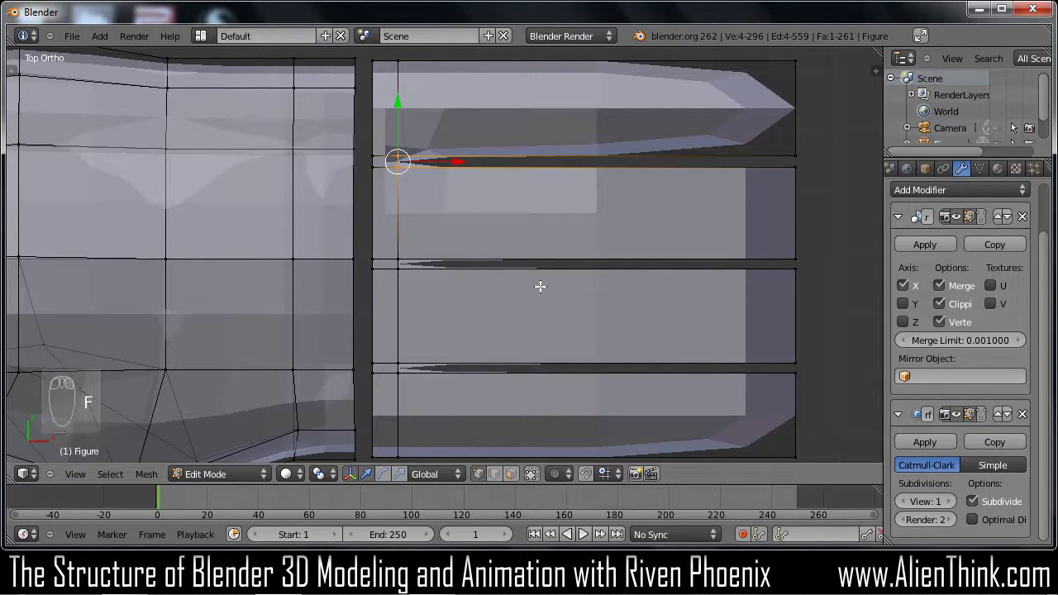
pyautogui.press('a')
pyautogui.press('c')
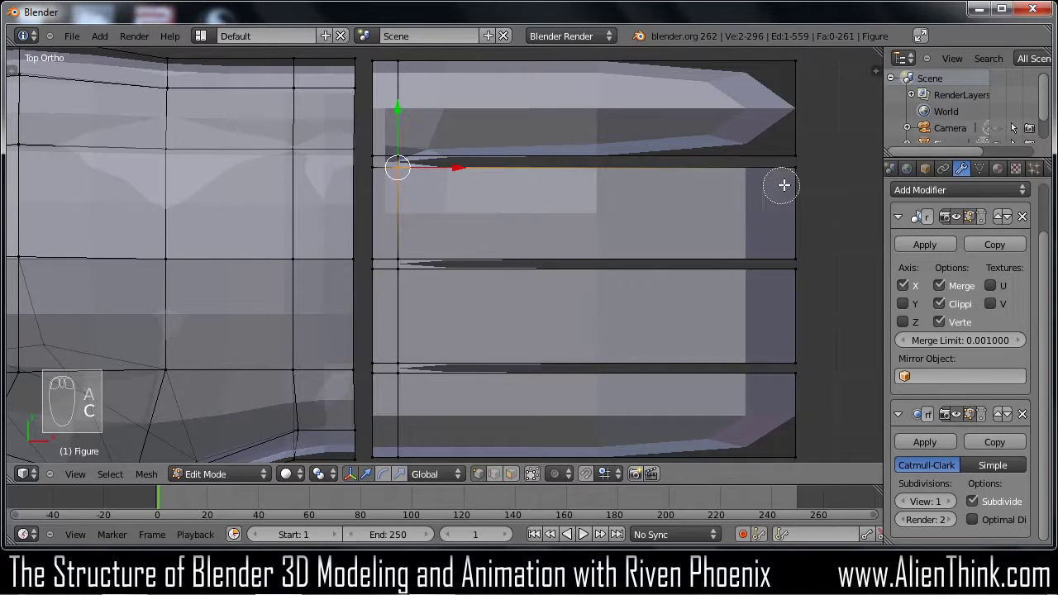
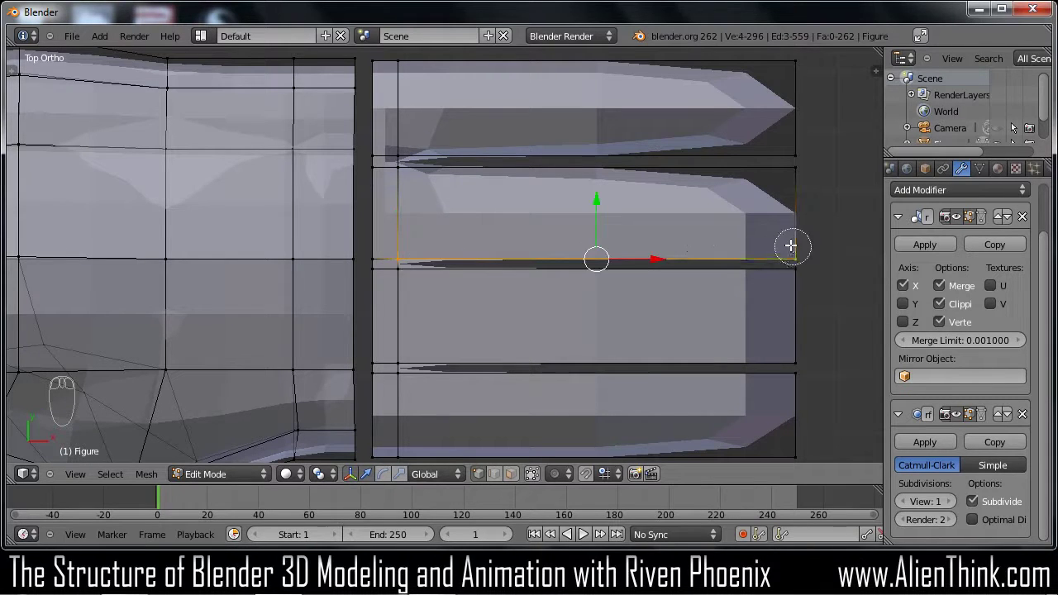
pyautogui.press('f')
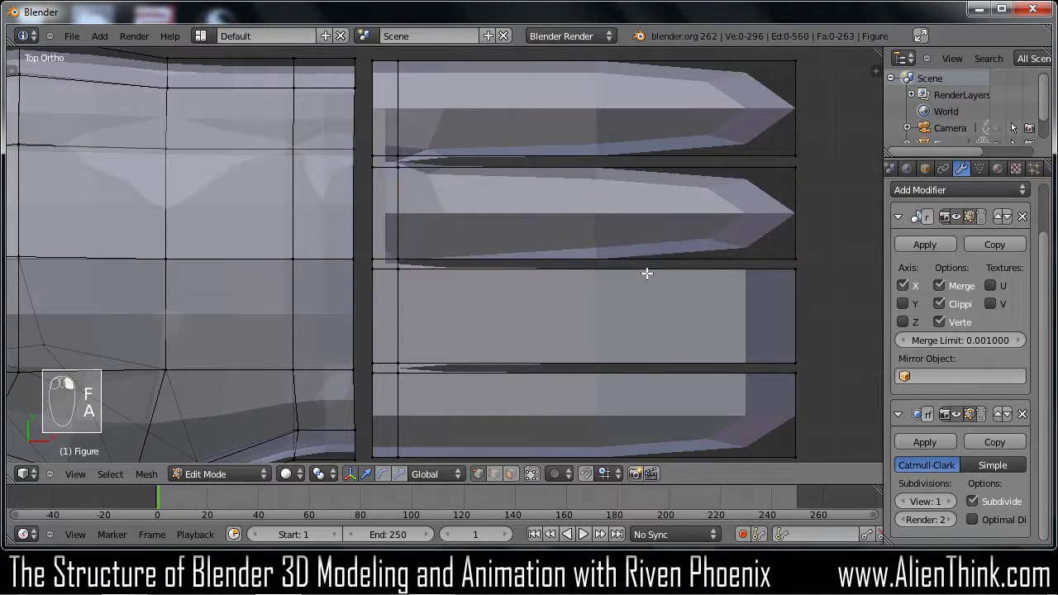
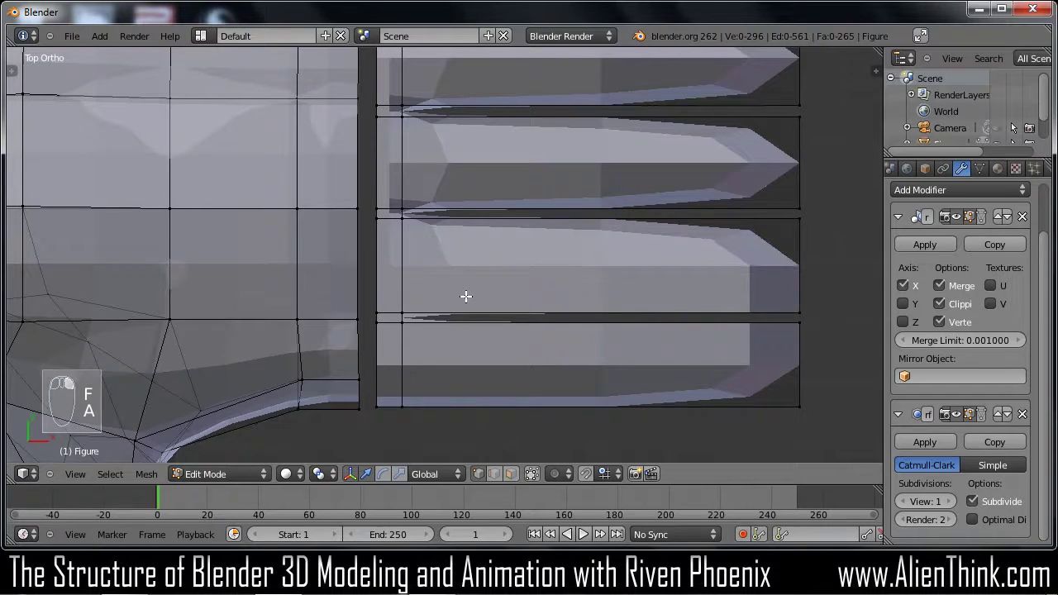
pyautogui.press('c')
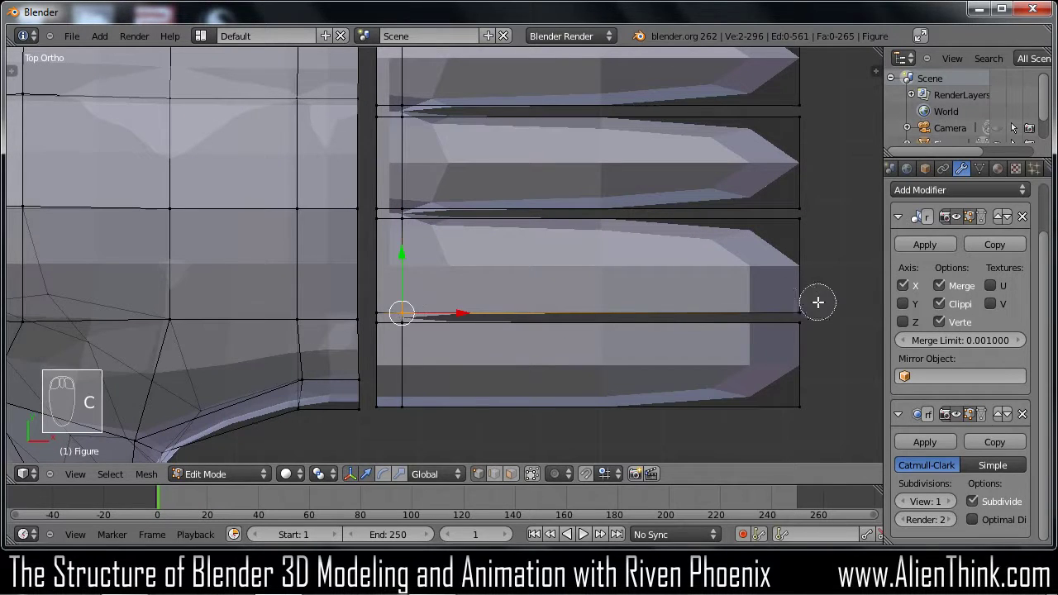
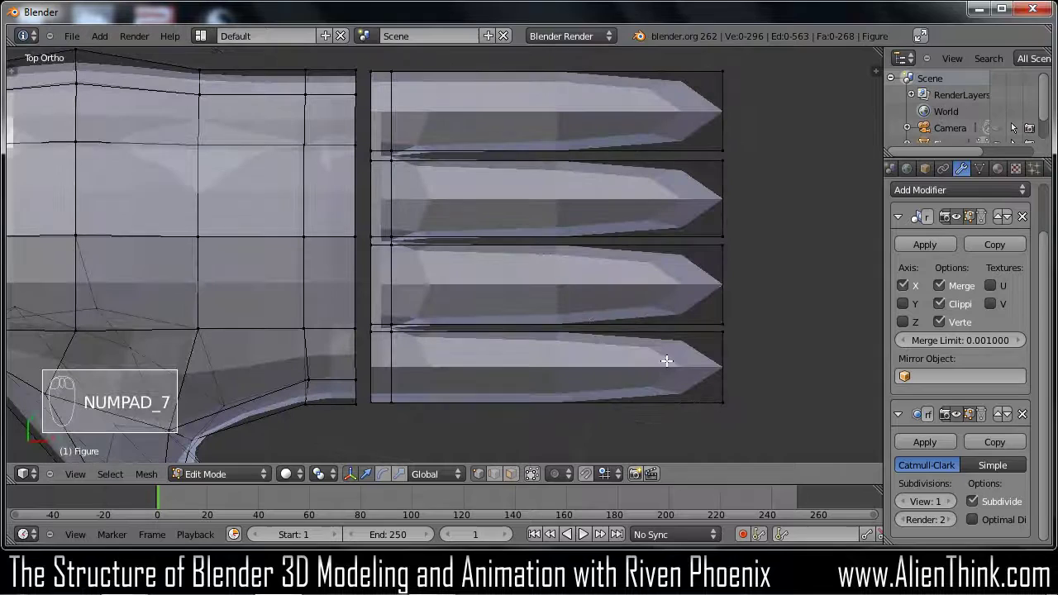
# Pull the bottom and second fingertips back along X so the fingers differ in length
pyautogui.press('c')
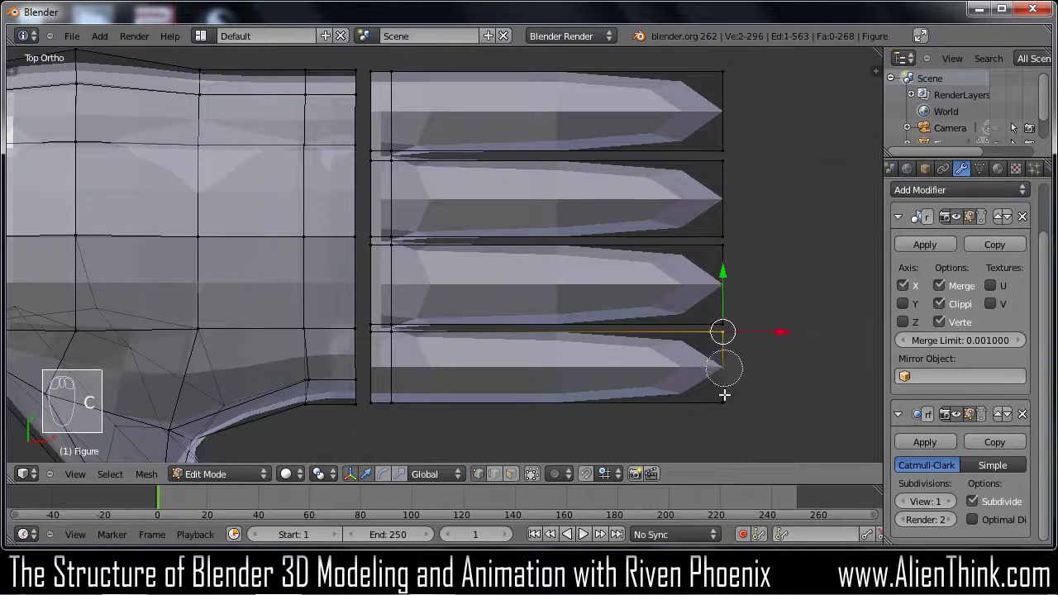
pyautogui.moveTo(801, 391); pyautogui.dragTo(736, 364)
pyautogui.moveTo(780, 362); pyautogui.dragTo(731, 364)
pyautogui.middleClick(734, 363)
pyautogui.press('a')
pyautogui.press('c')
pyautogui.moveTo(787, 205); pyautogui.dragTo(754, 196)
pyautogui.moveTo(783, 193); pyautogui.dragTo(785, 209)
pyautogui.press('a')
pyautogui.press('c')
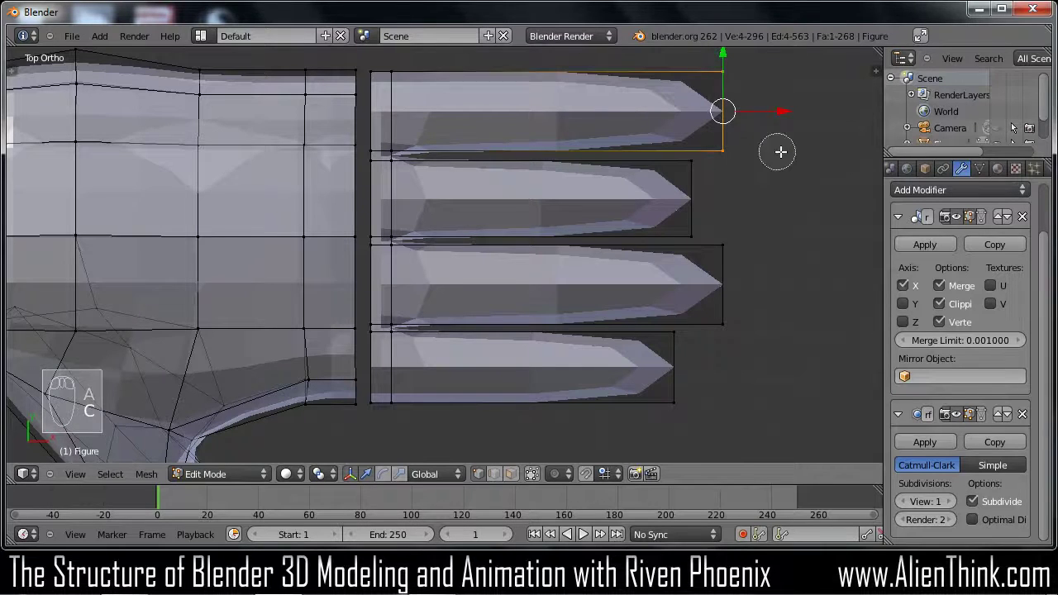
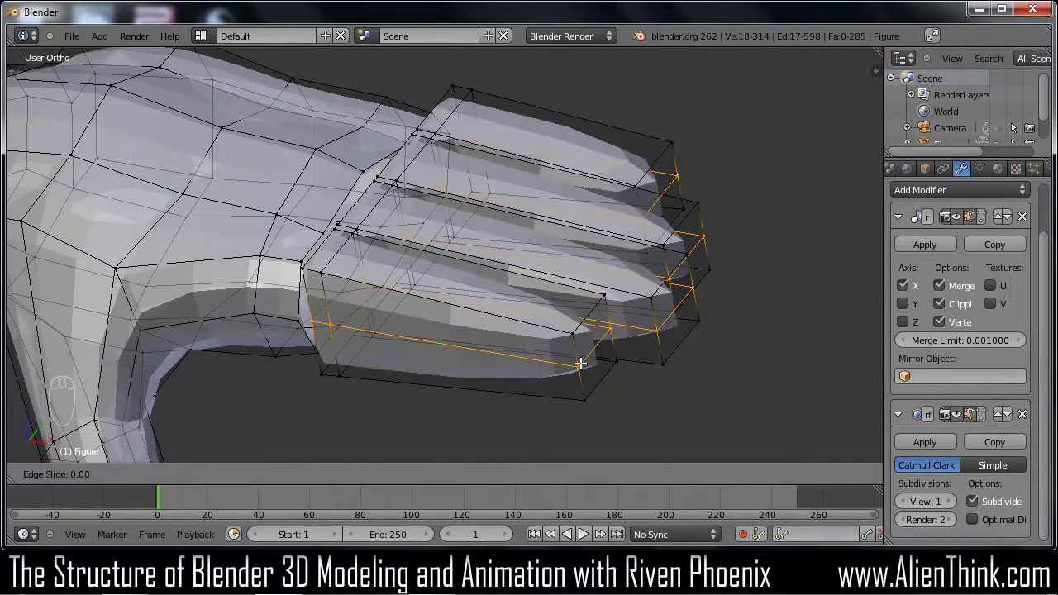
# Shorten the top finger and select the bottom finger's faces for resizing
pyautogui.moveTo(581, 360); pyautogui.dragTo(633, 411)
pyautogui.moveTo(489, 325); pyautogui.dragTo(647, 410)
pyautogui.press('KP_7')
pyautogui.moveTo(517, 483); pyautogui.dragTo(540, 370)
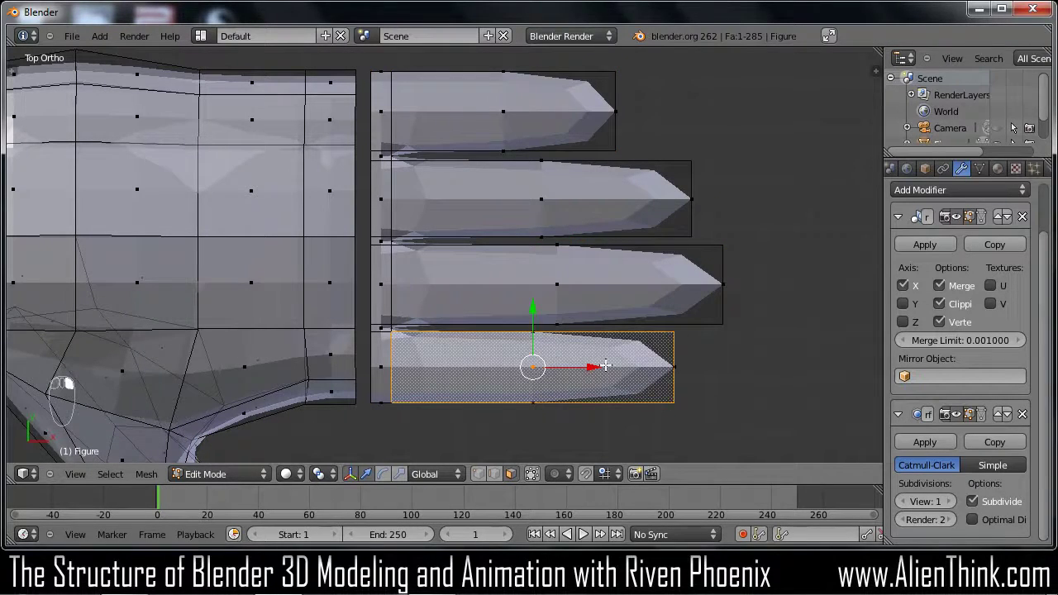
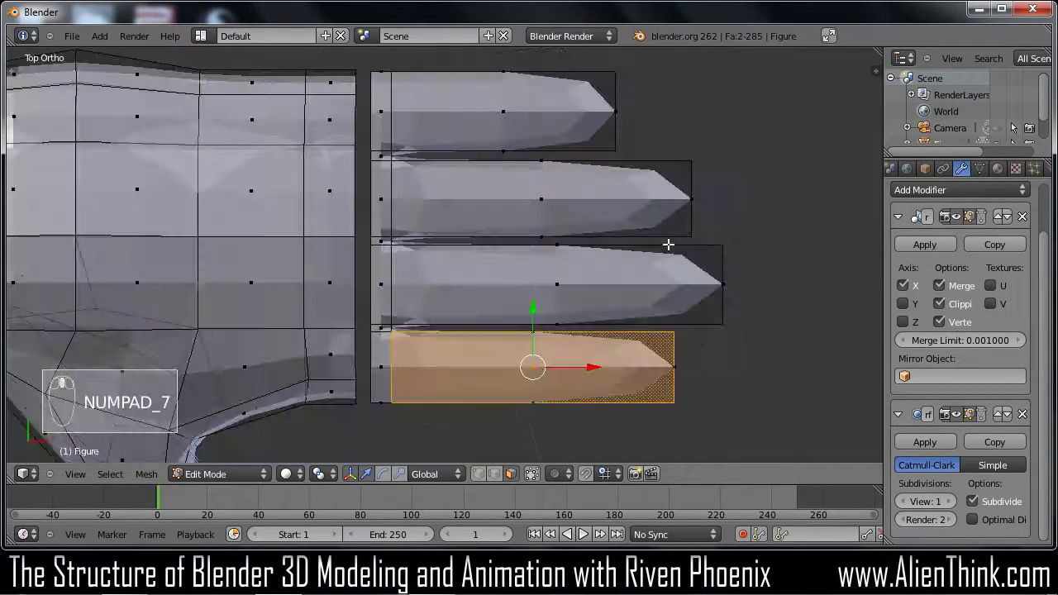
pyautogui.press('s')
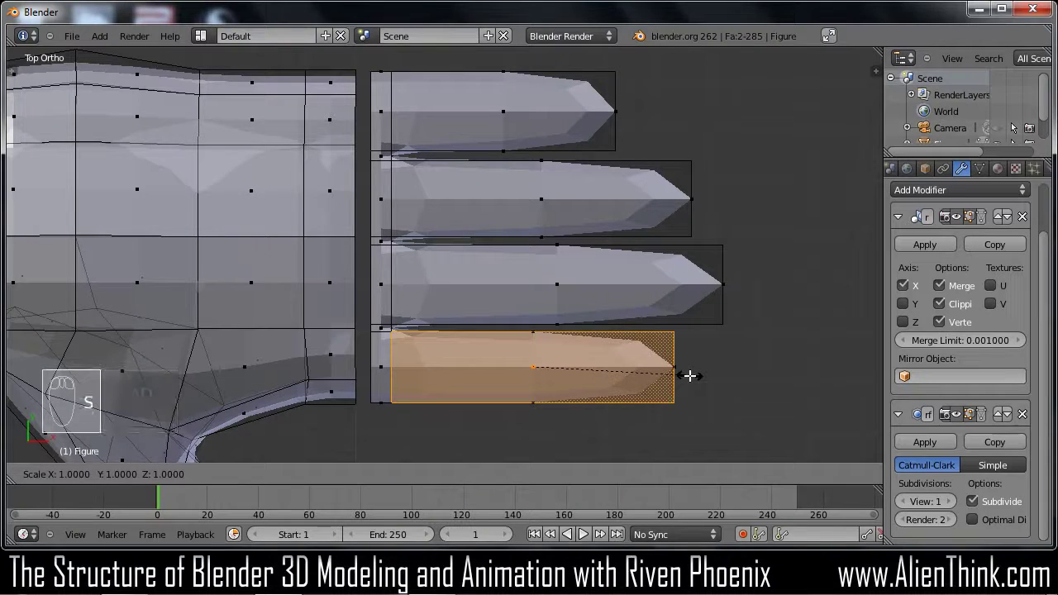
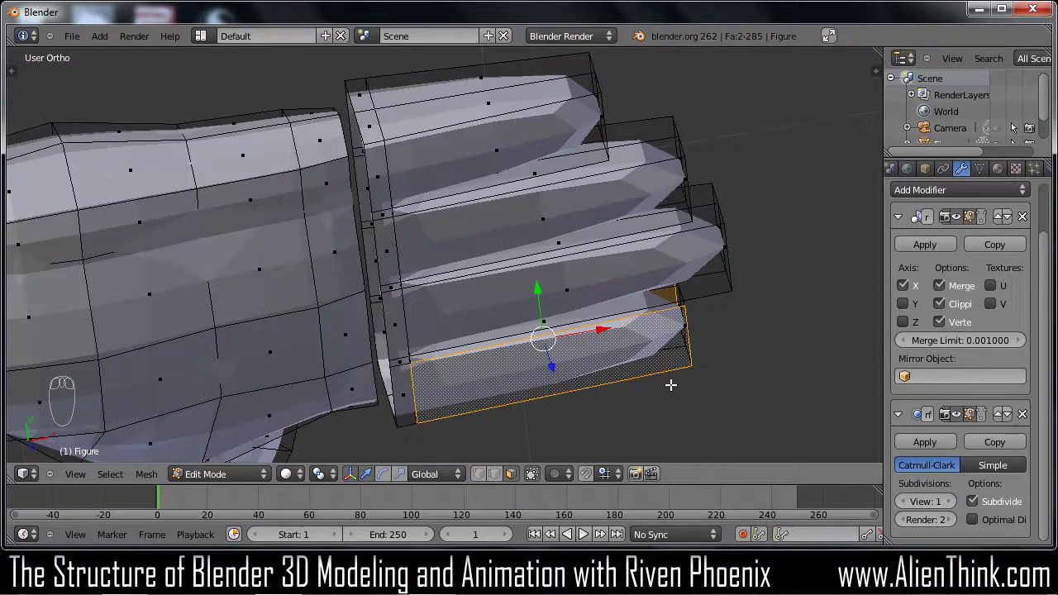
# Scale the bottom and second fingers thinner along Y than the hand blocks
pyautogui.press('KP_7')
pyautogui.press('s')
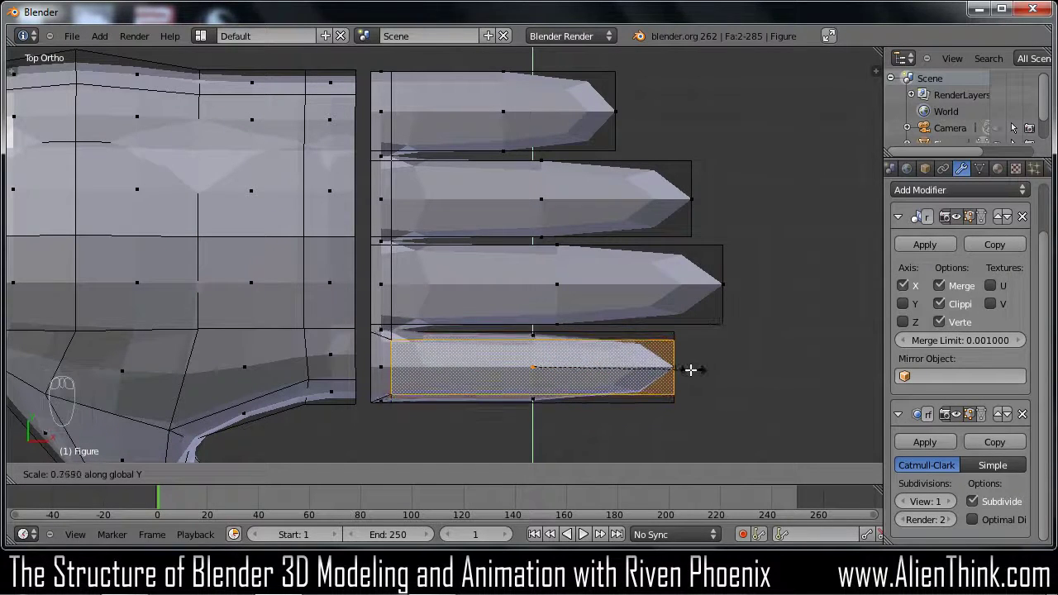
pyautogui.moveTo(660, 367); pyautogui.dragTo(668, 292)
pyautogui.press('a')
pyautogui.moveTo(601, 280); pyautogui.dragTo(310, 280)
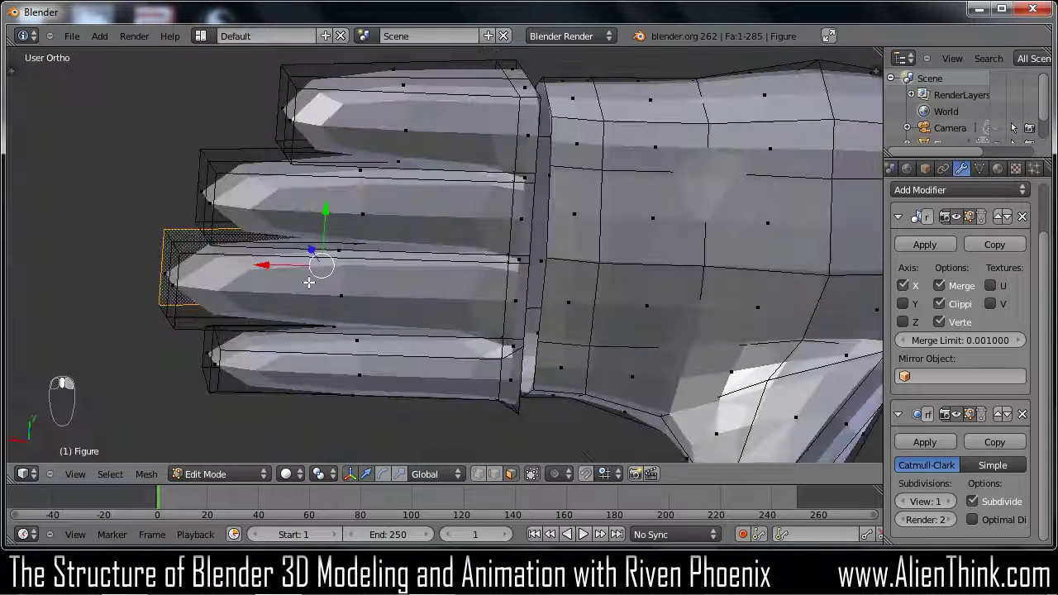
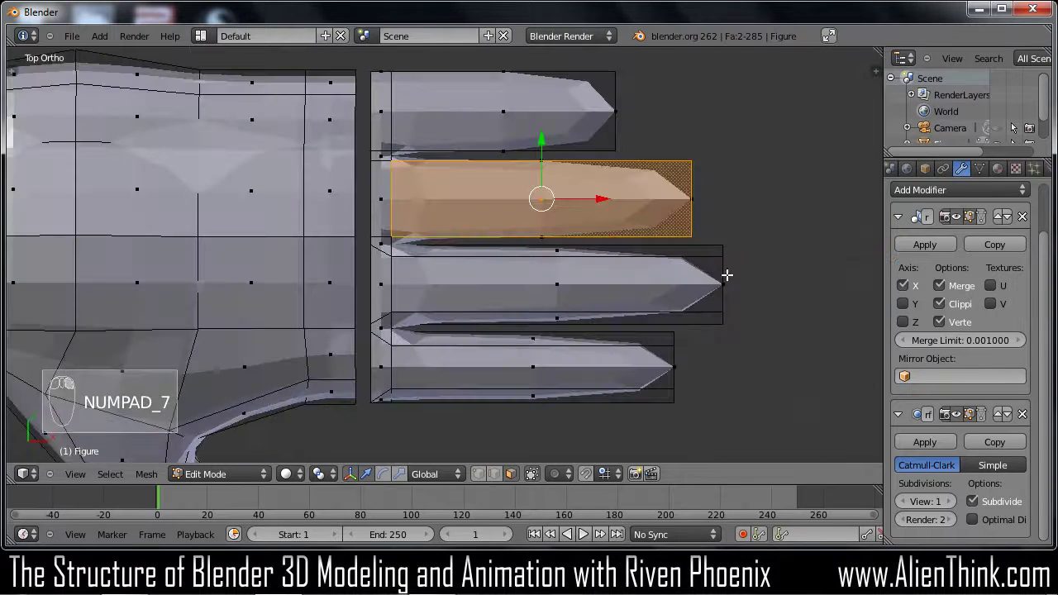
pyautogui.press('s')
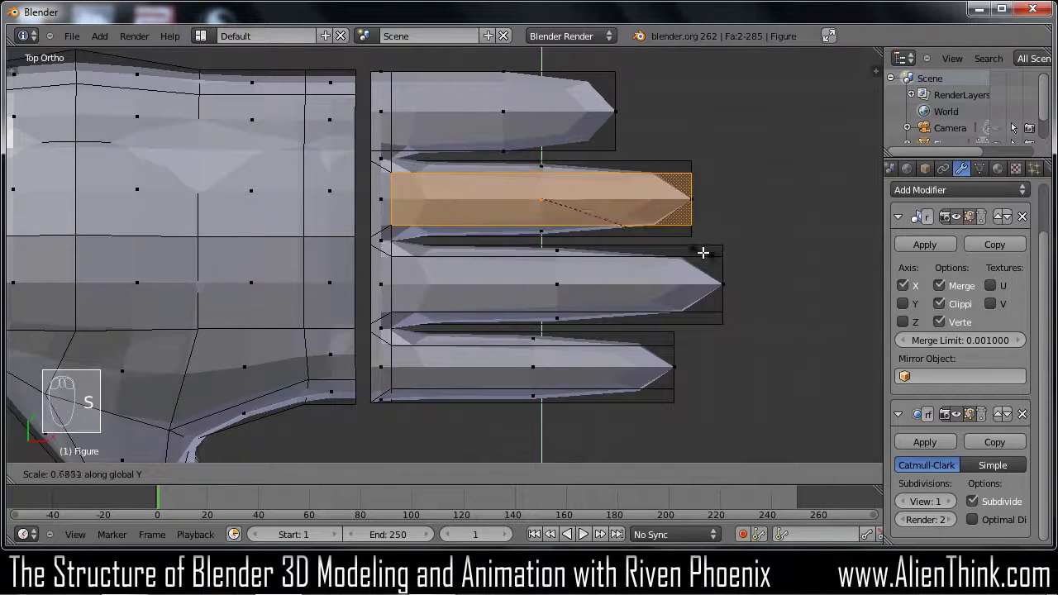
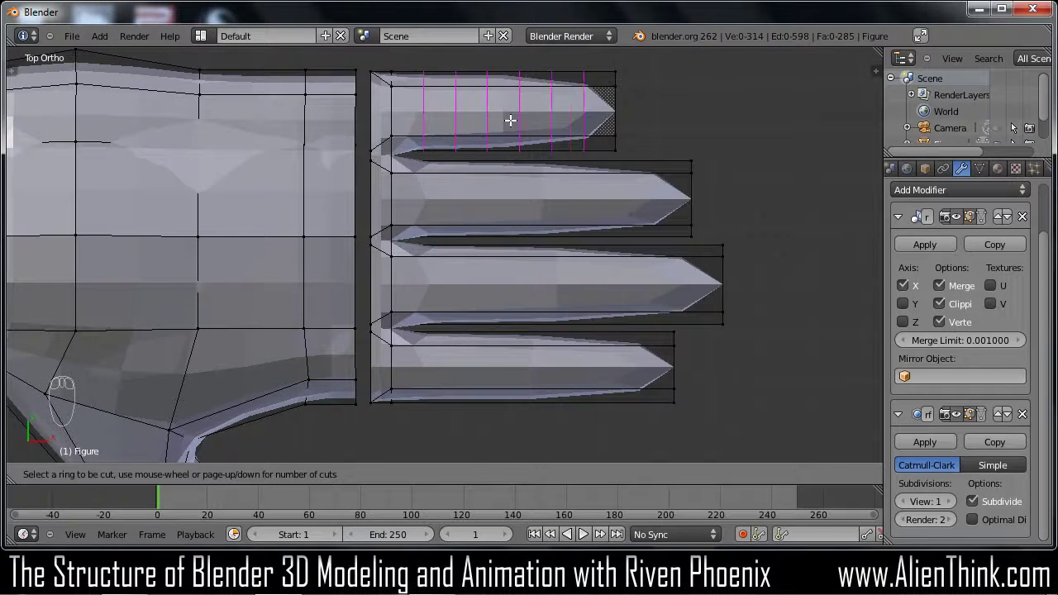
# Loop-cut extra cross edge loops through each finger, then pick a knuckle face on the little finger
pyautogui.moveTo(511, 117); pyautogui.dragTo(536, 198)
pyautogui.press('ctrl+r')
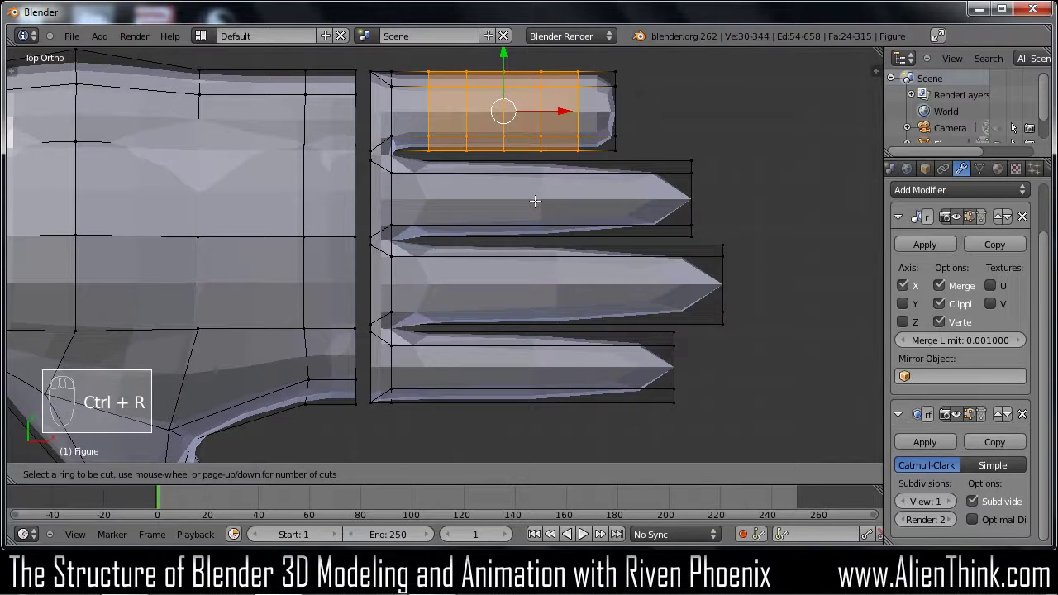
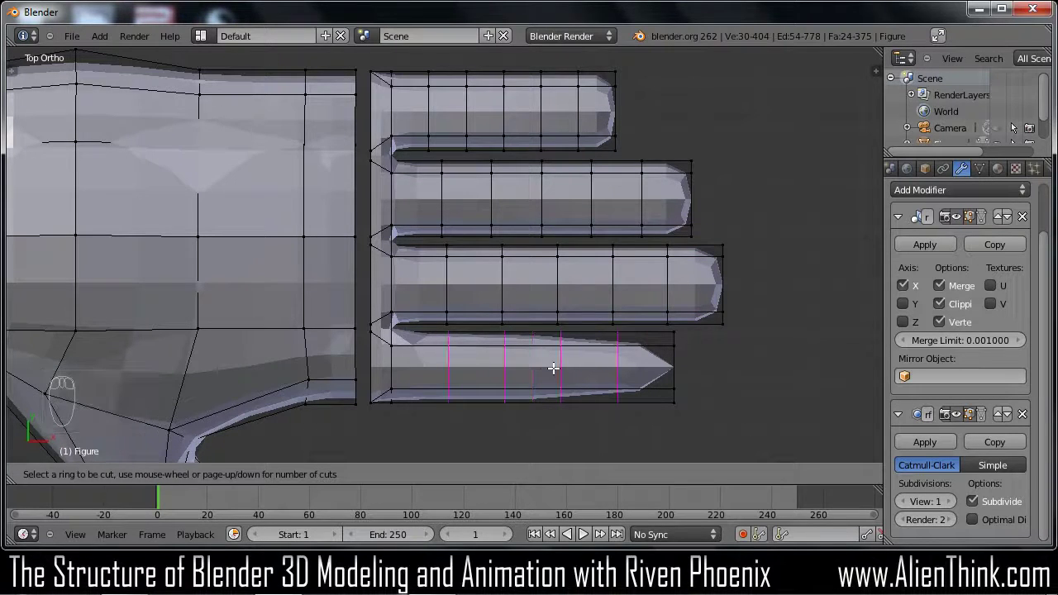
pyautogui.moveTo(554, 365); pyautogui.dragTo(529, 488)
pyautogui.press('a')
pyautogui.moveTo(517, 479); pyautogui.dragTo(503, 374)
pyautogui.click(503, 374)
pyautogui.moveTo(503, 374); pyautogui.dragTo(480, 399)
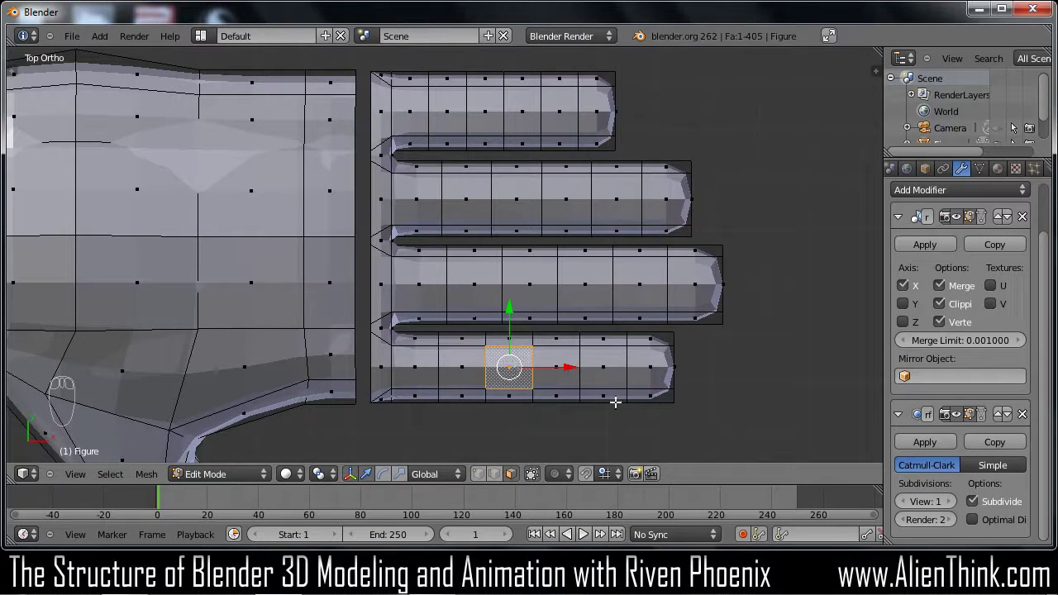
# Inset the selected knuckle faces into rings and view the hand from the top
pyautogui.press('e')
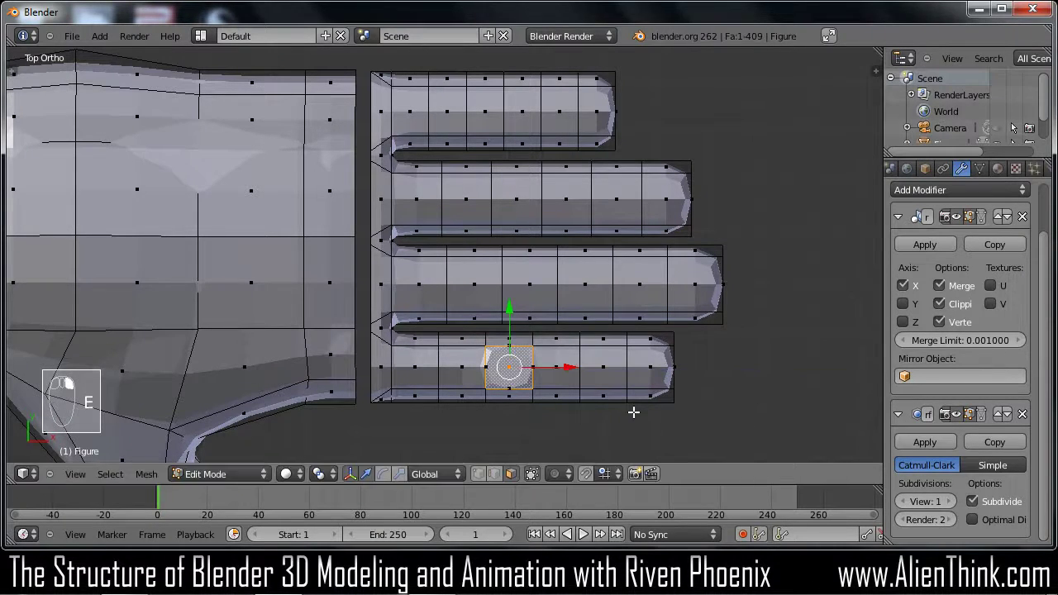
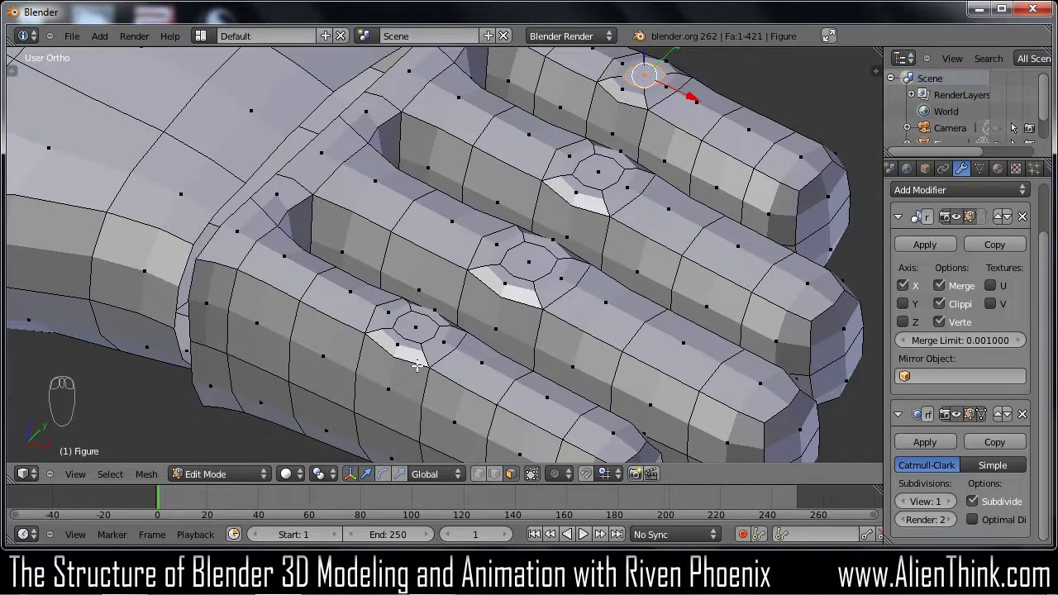
pyautogui.press('ctrl+r')
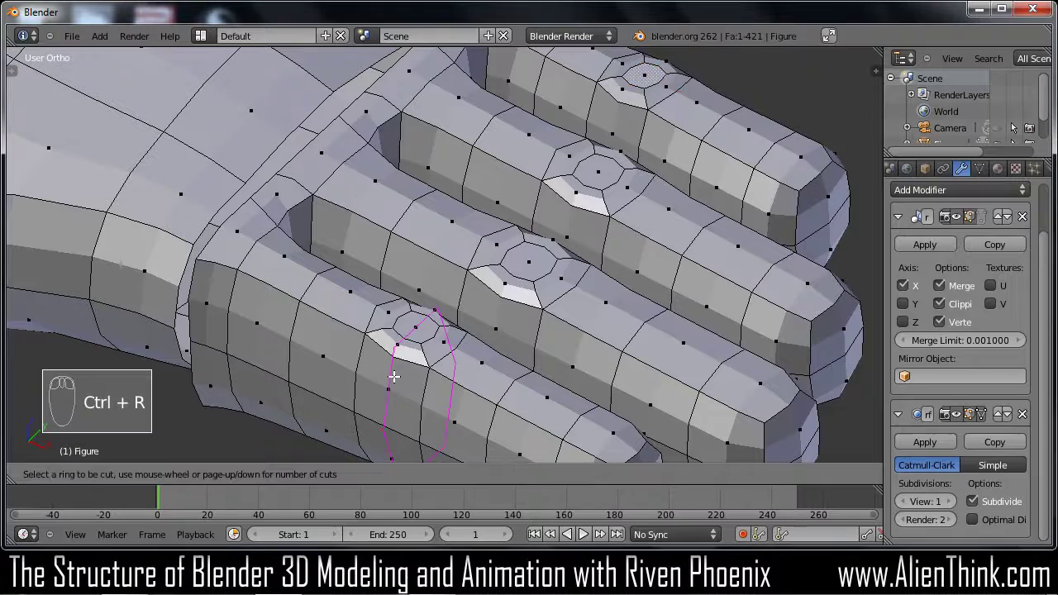
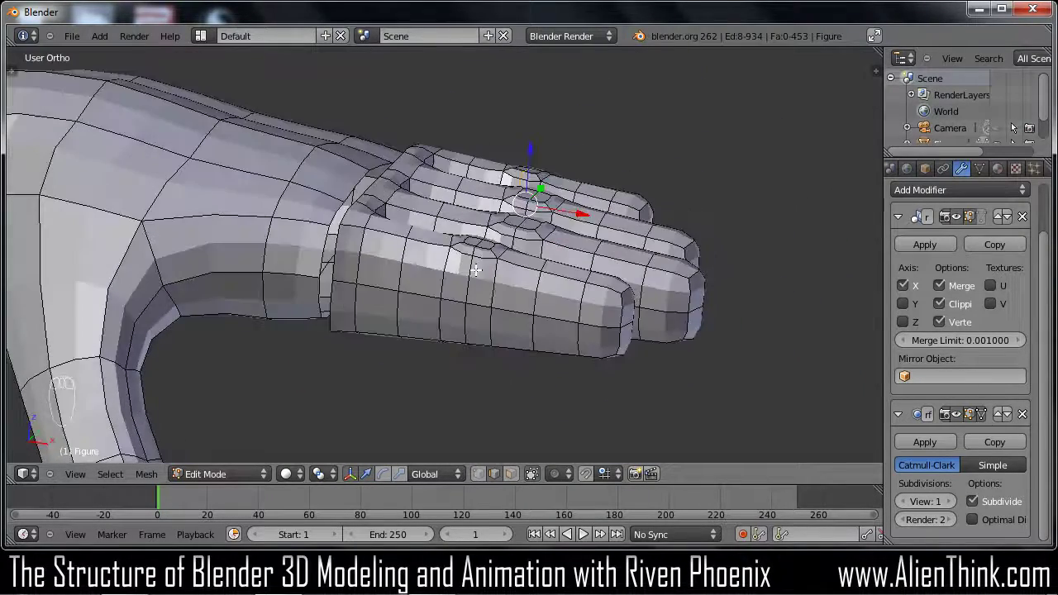
pyautogui.press('KP_7')
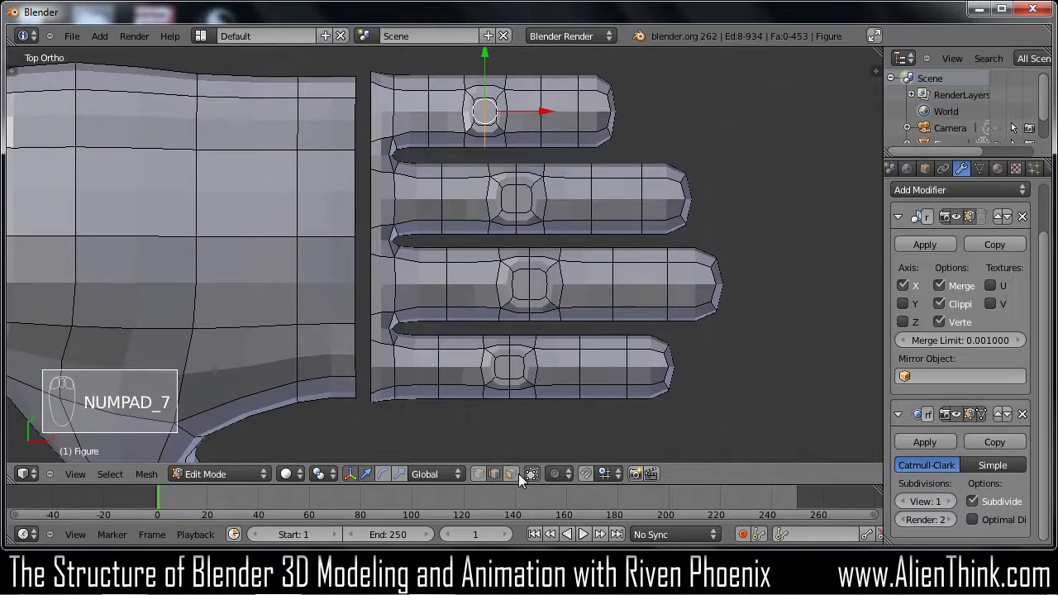
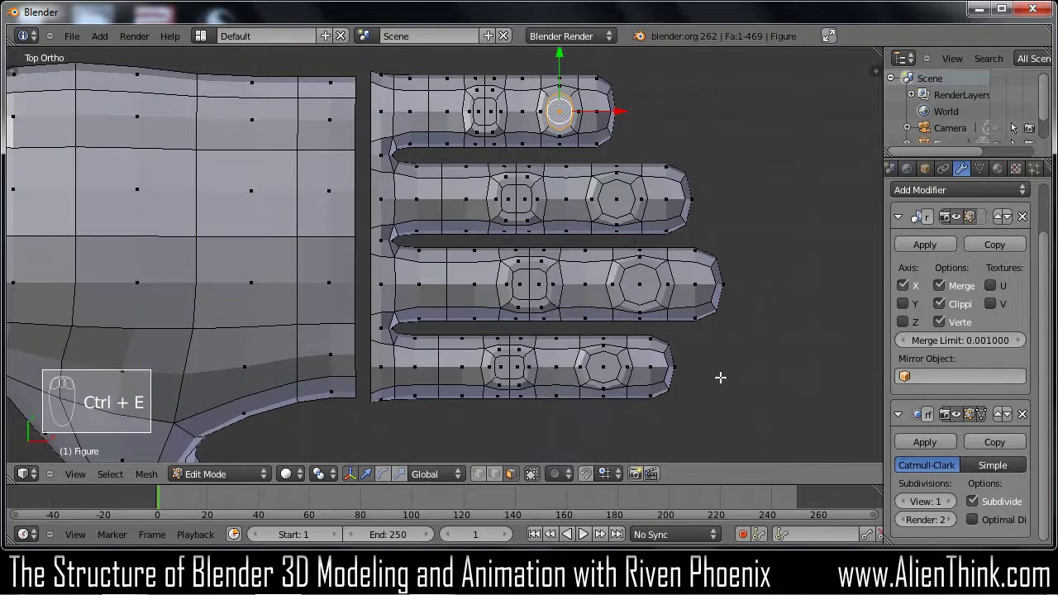
# Reshape and edge-slide the second knuckle loops on each finger so they sit rounded and in place
pyautogui.press('ctrl+r')
pyautogui.moveTo(605, 372); pyautogui.dragTo(622, 207)
pyautogui.press('ctrl+r')
pyautogui.press('ctrl+r')
pyautogui.moveTo(623, 206); pyautogui.dragTo(625, 203)
pyautogui.press('ctrl+z')
pyautogui.press('ctrl+r')
pyautogui.moveTo(616, 185); pyautogui.dragTo(563, 100)
pyautogui.press('ctrl+r')
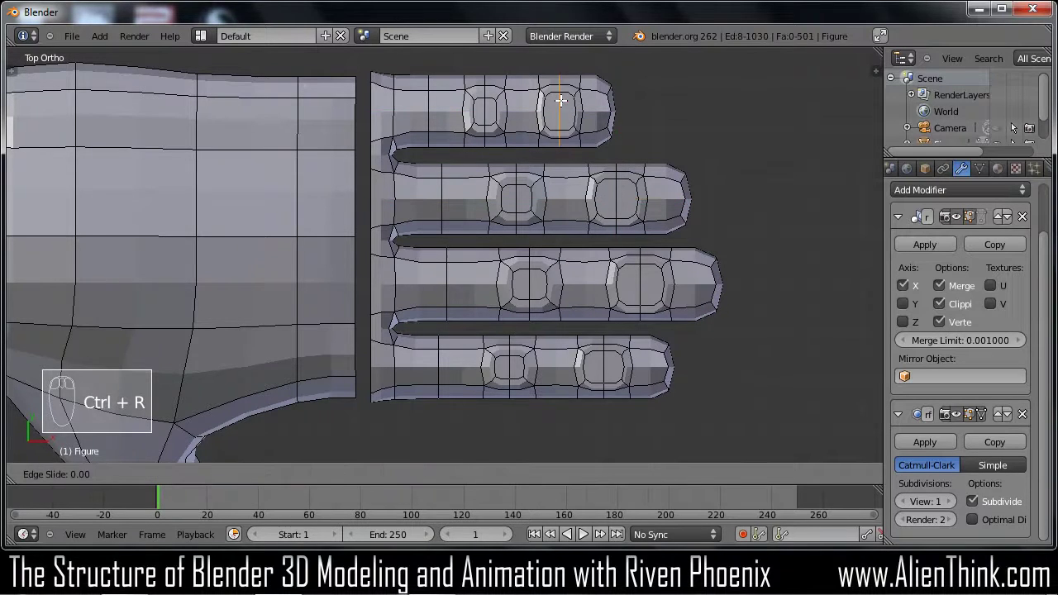
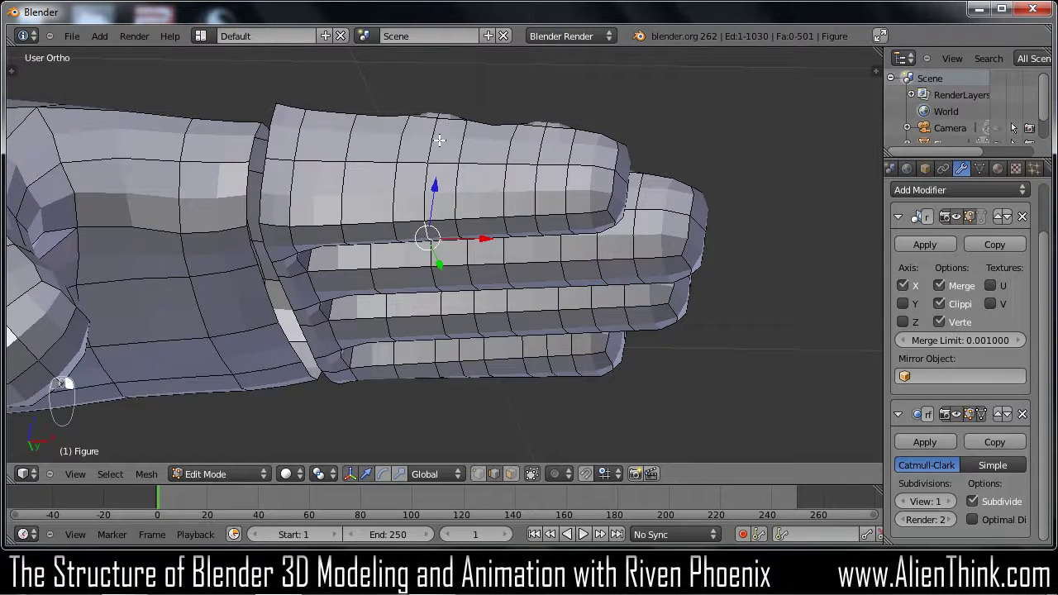
# Select a fingertip edge loop and move it downward in front view so the finger end curves
pyautogui.rightClick(470, 283)
pyautogui.moveTo(470, 276); pyautogui.dragTo(424, 300)
pyautogui.moveTo(409, 246); pyautogui.dragTo(487, 335)
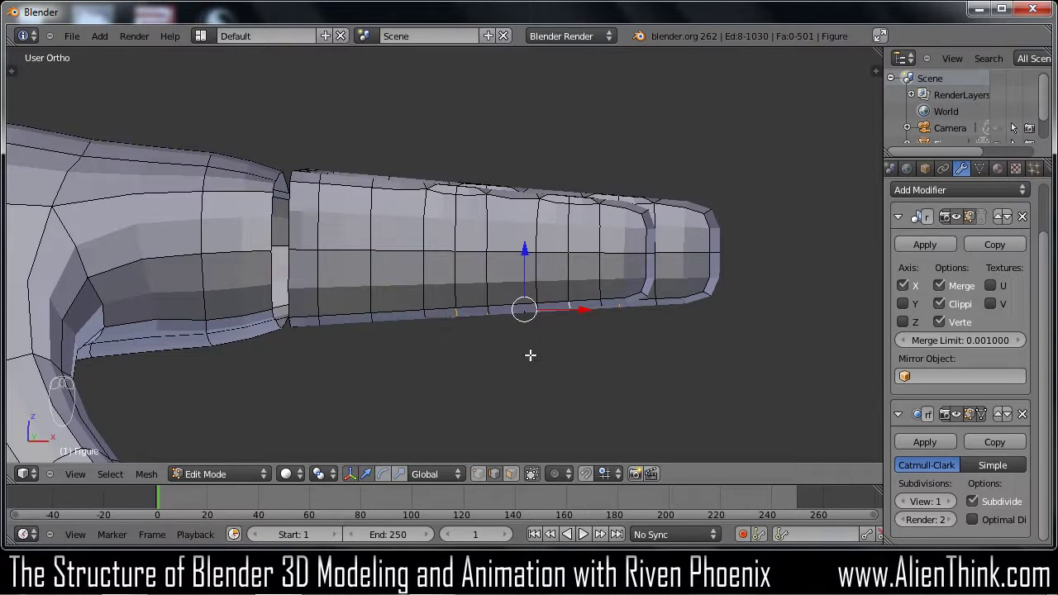
pyautogui.press('KP_1')
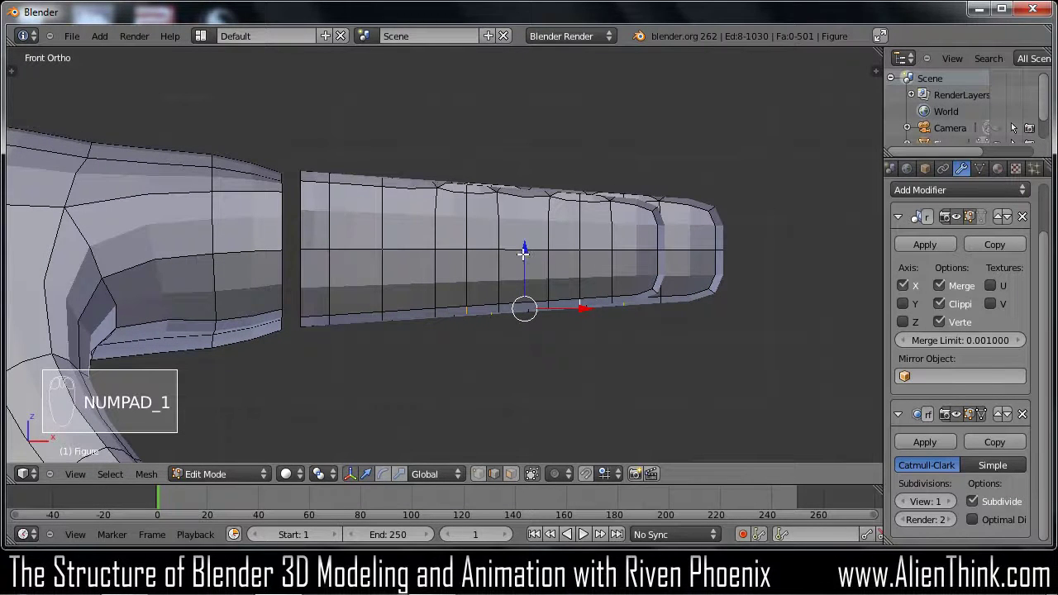
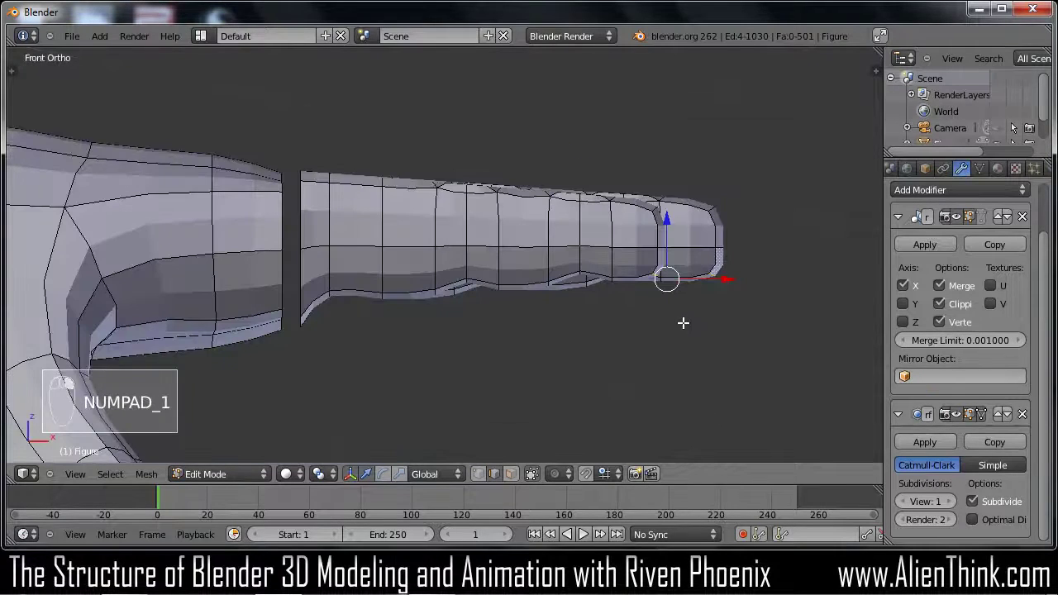
pyautogui.press('g')
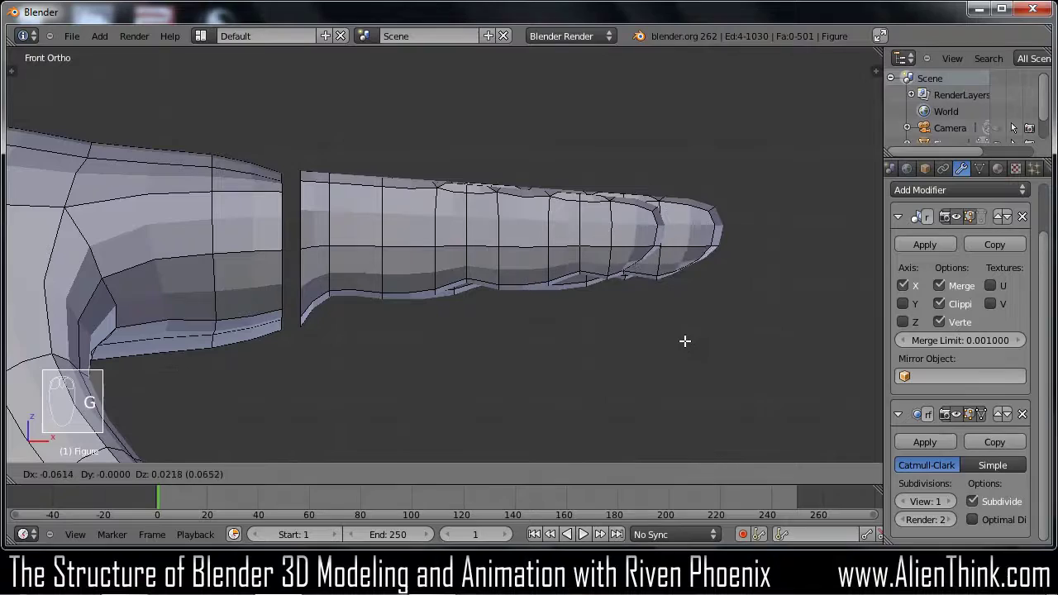
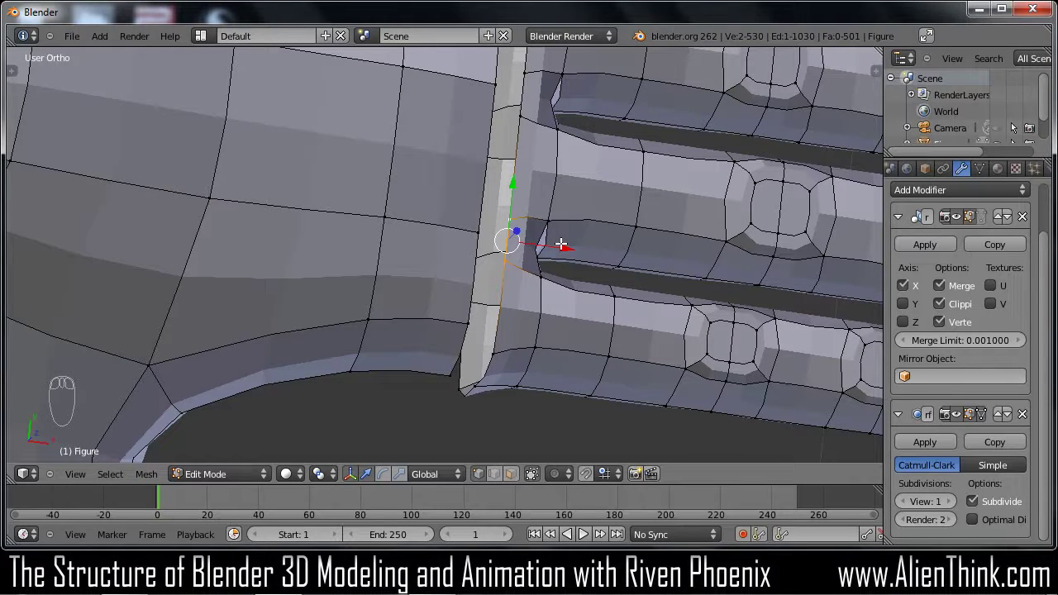
# Merge the duplicate vertex pairs where the finger bases meet the palm
pyautogui.press('alt+m')
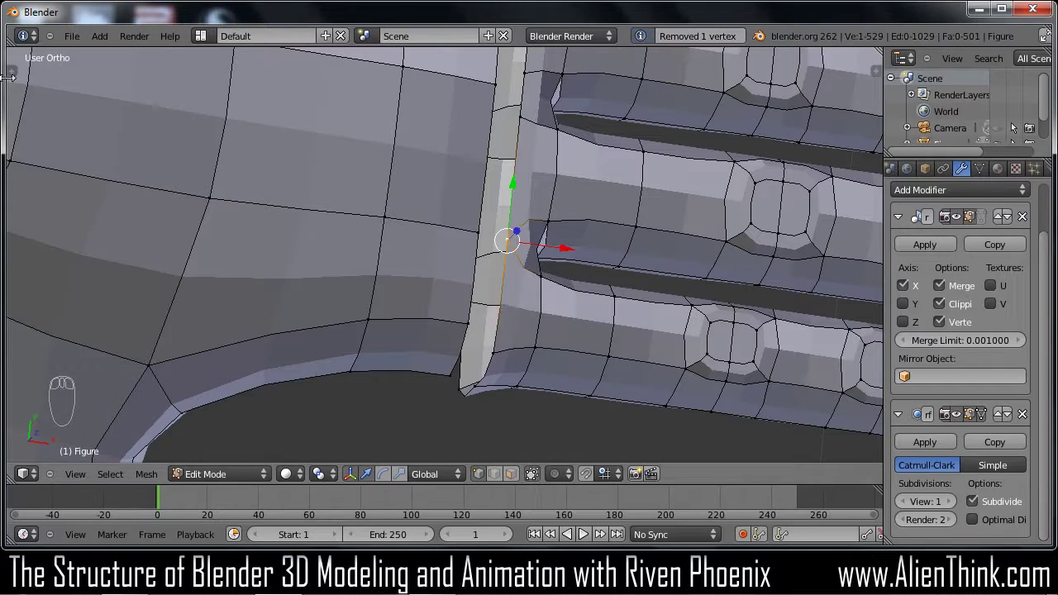
pyautogui.moveTo(20, 81); pyautogui.dragTo(137, 205)
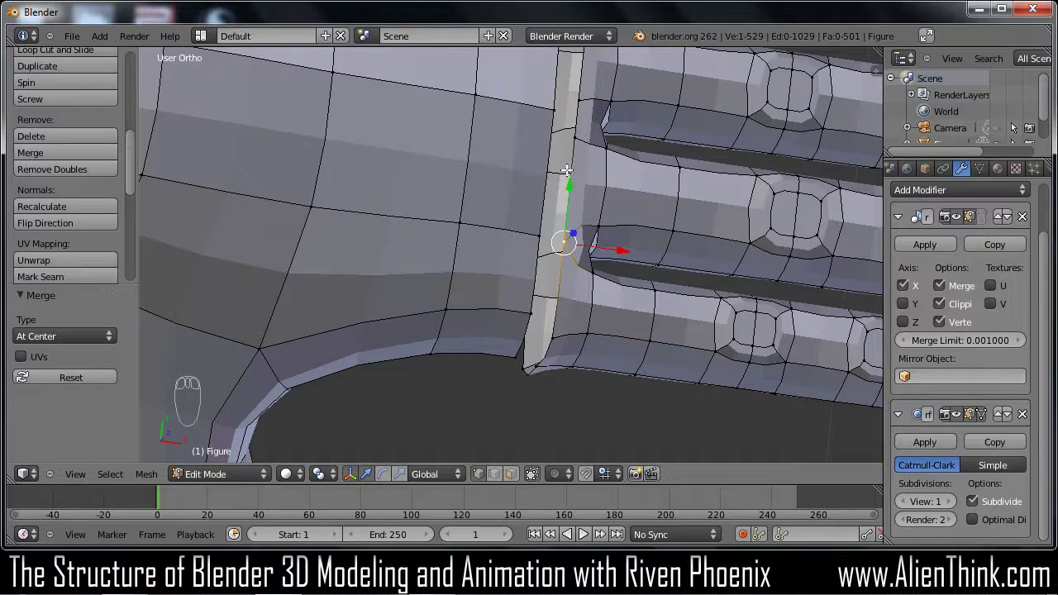
pyautogui.press('a')
pyautogui.press('c')
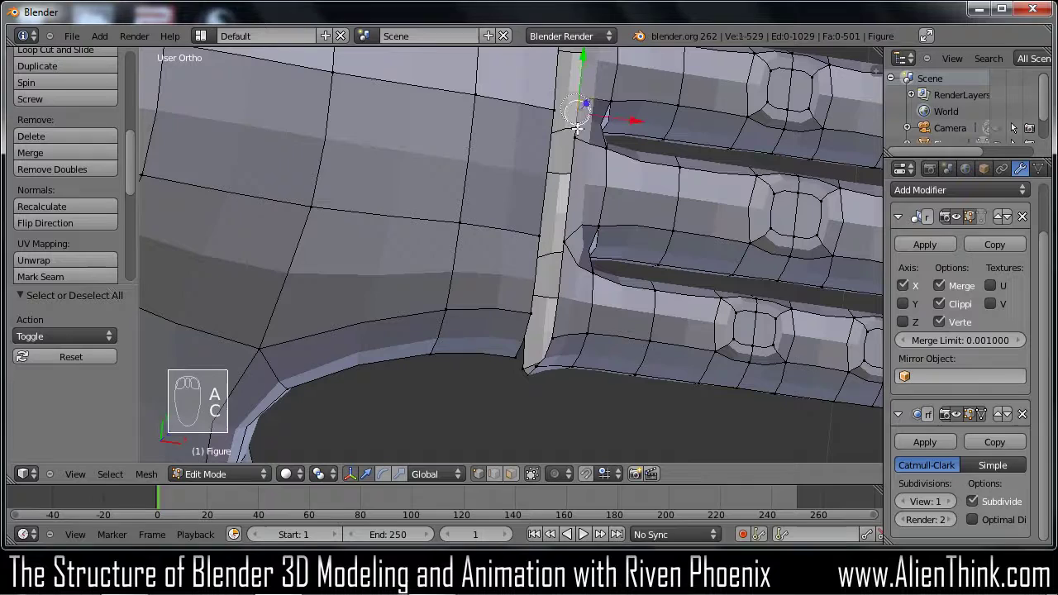
pyautogui.press('c')
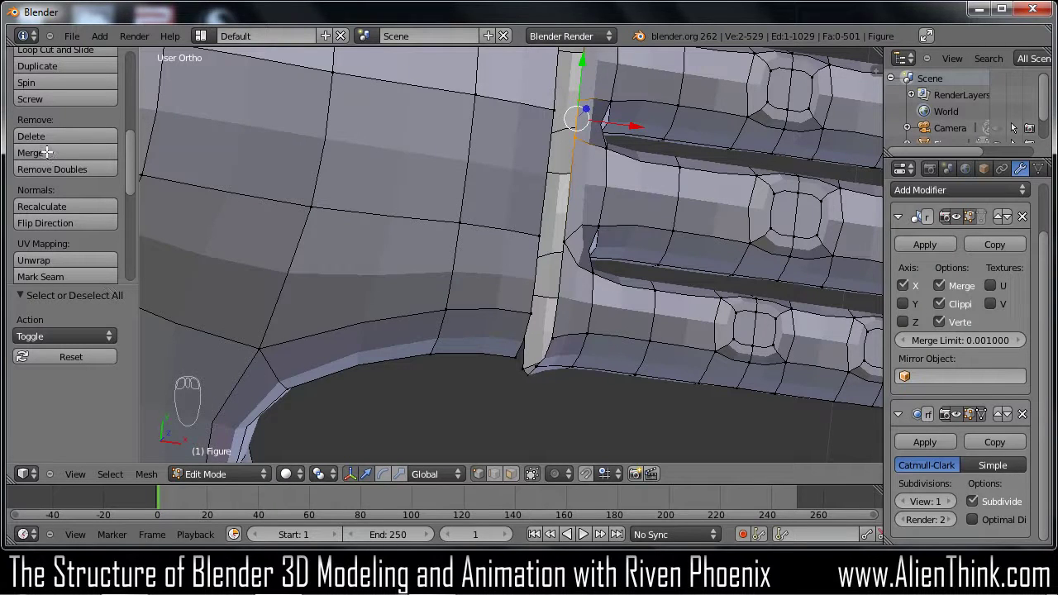
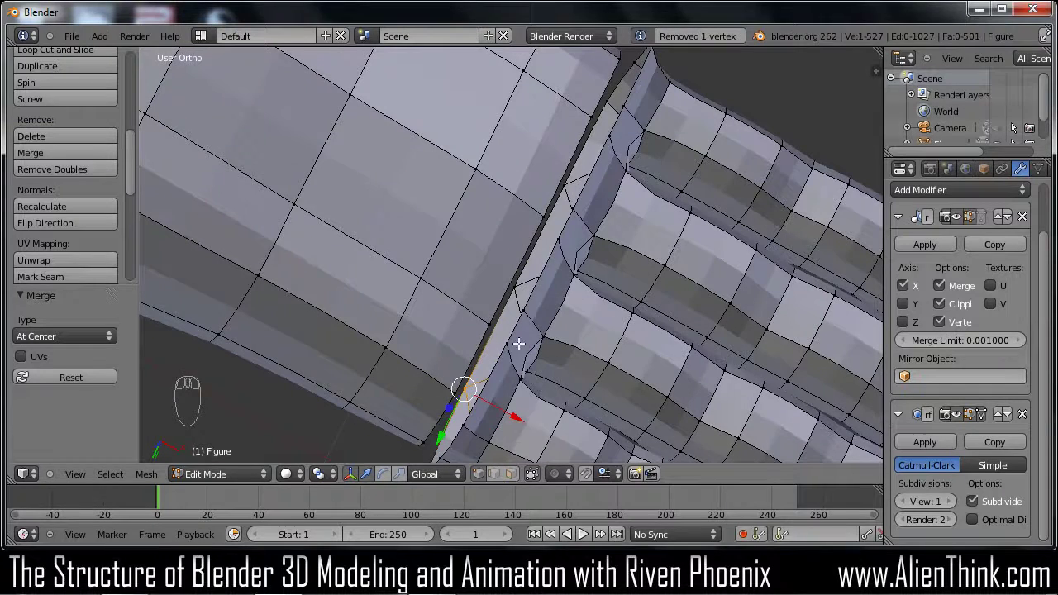
pyautogui.press('a')
pyautogui.press('c')
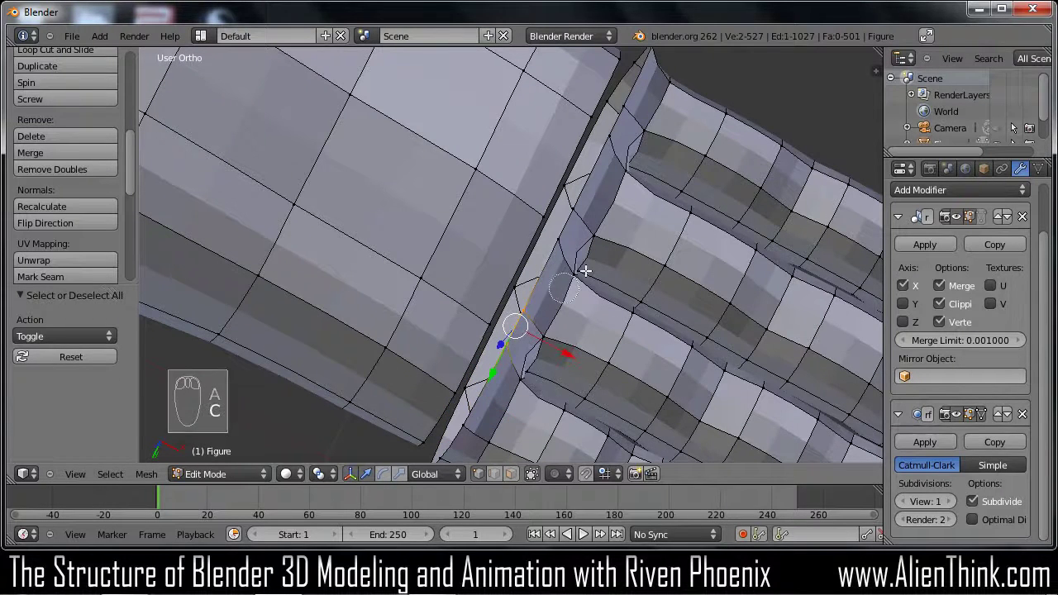
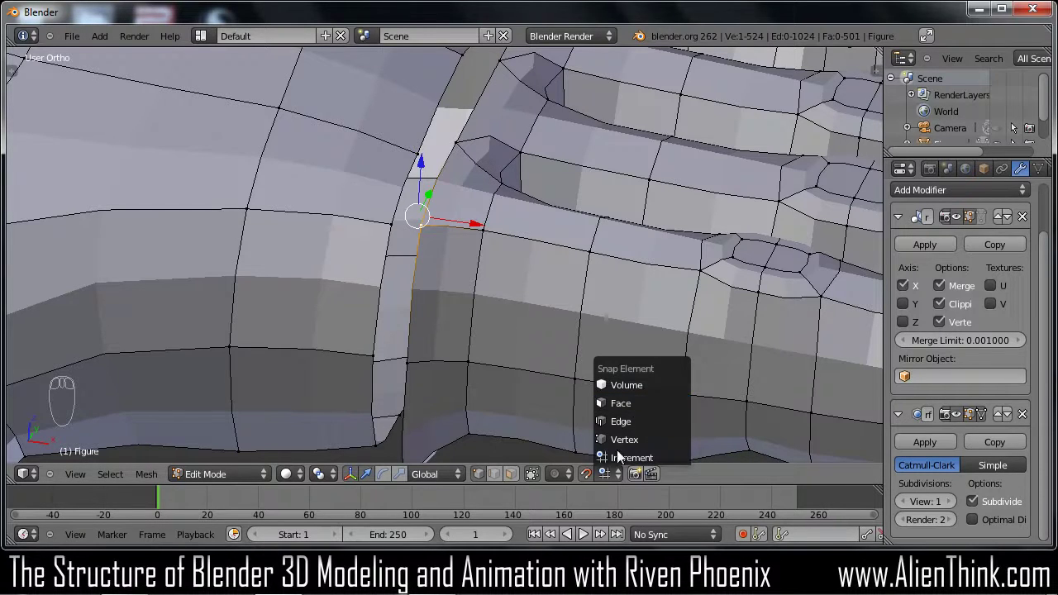
# Set vertex snapping and move a finger-base vertex onto its neighbour
pyautogui.moveTo(606, 475); pyautogui.dragTo(620, 401)
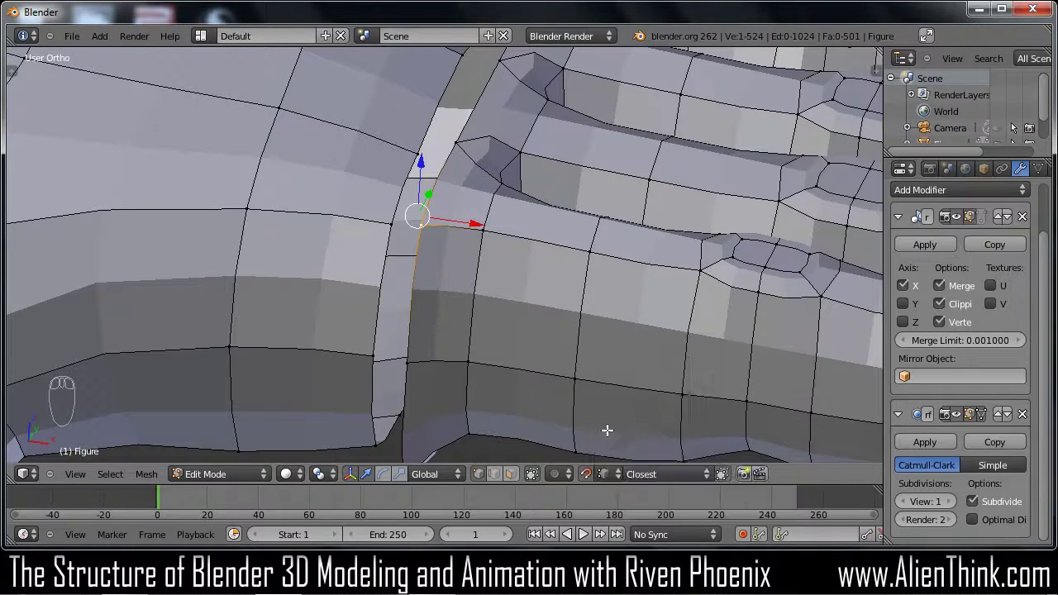
pyautogui.press('g')
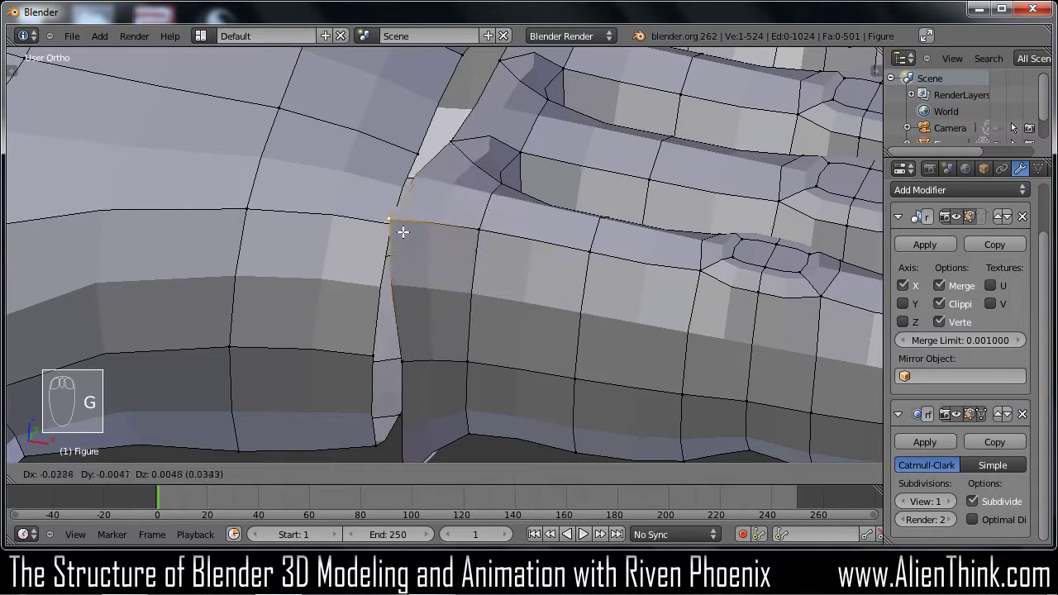
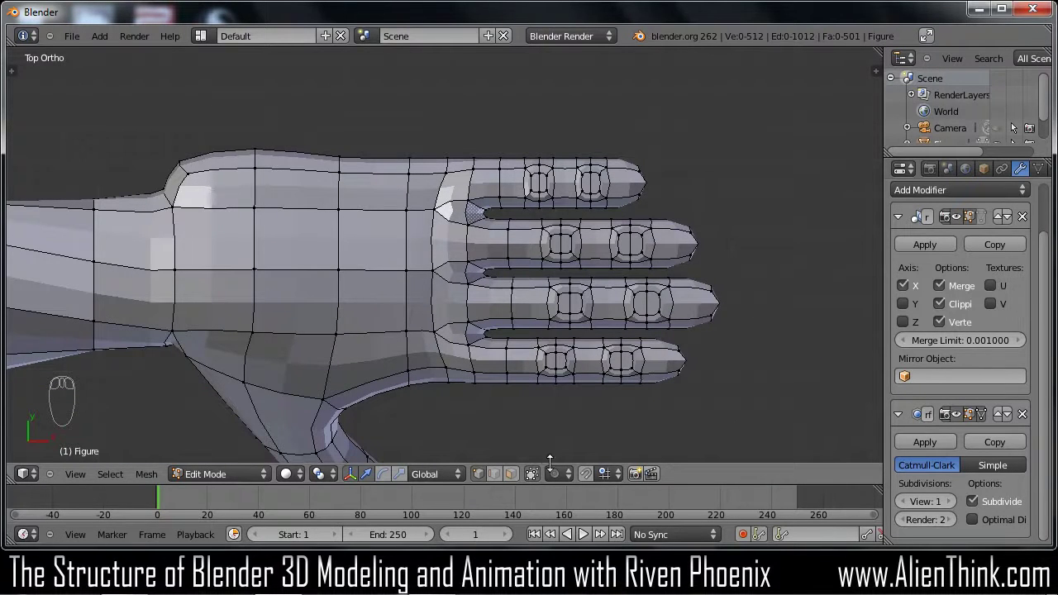
# Select the finger tip vertices and rotate the thumb into its new position
pyautogui.moveTo(540, 480); pyautogui.dragTo(590, 179)
pyautogui.press('c')
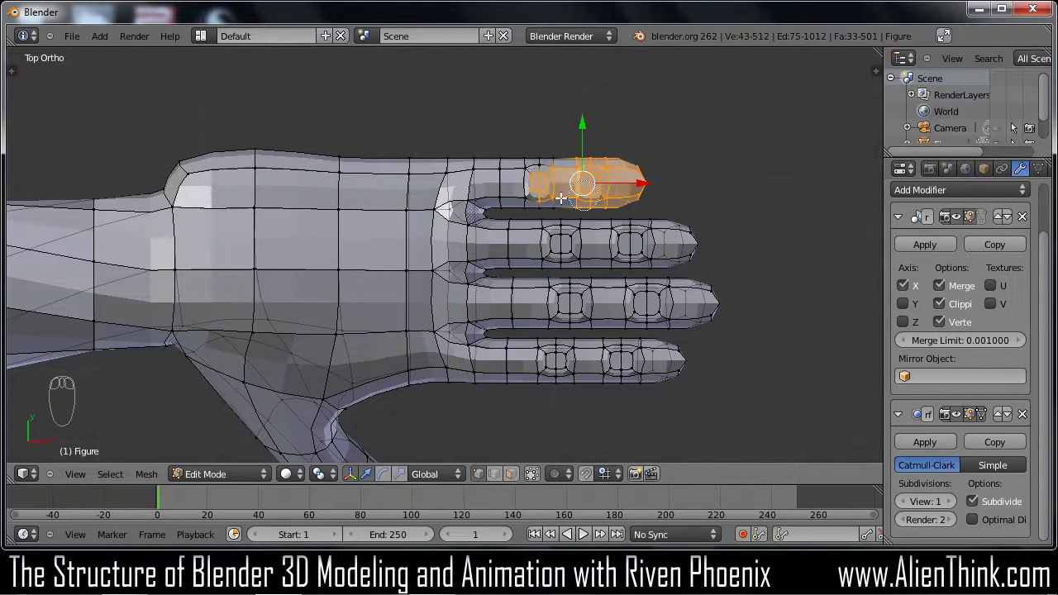
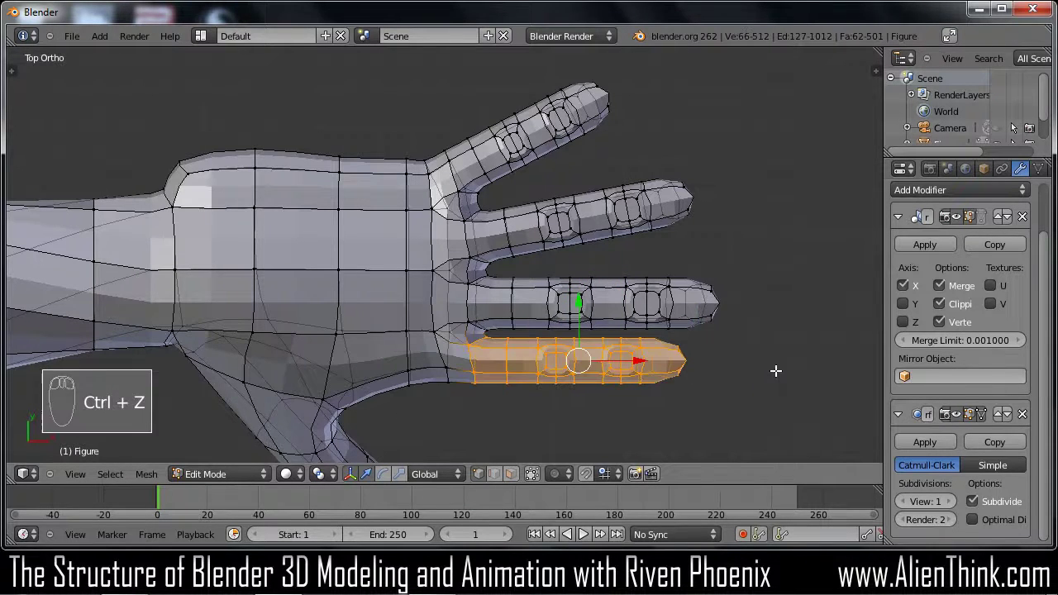
pyautogui.press('r')
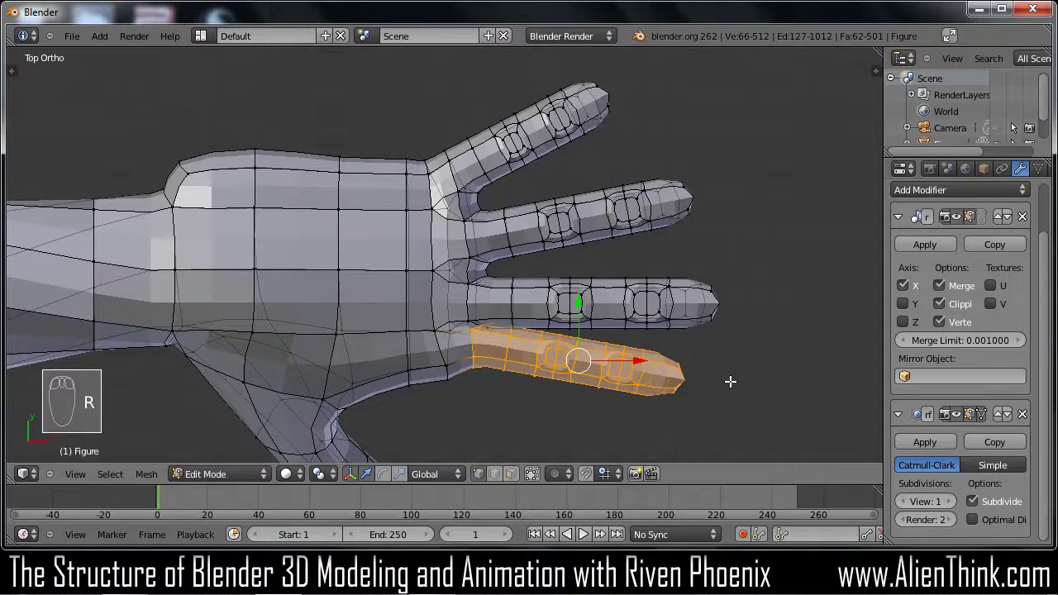
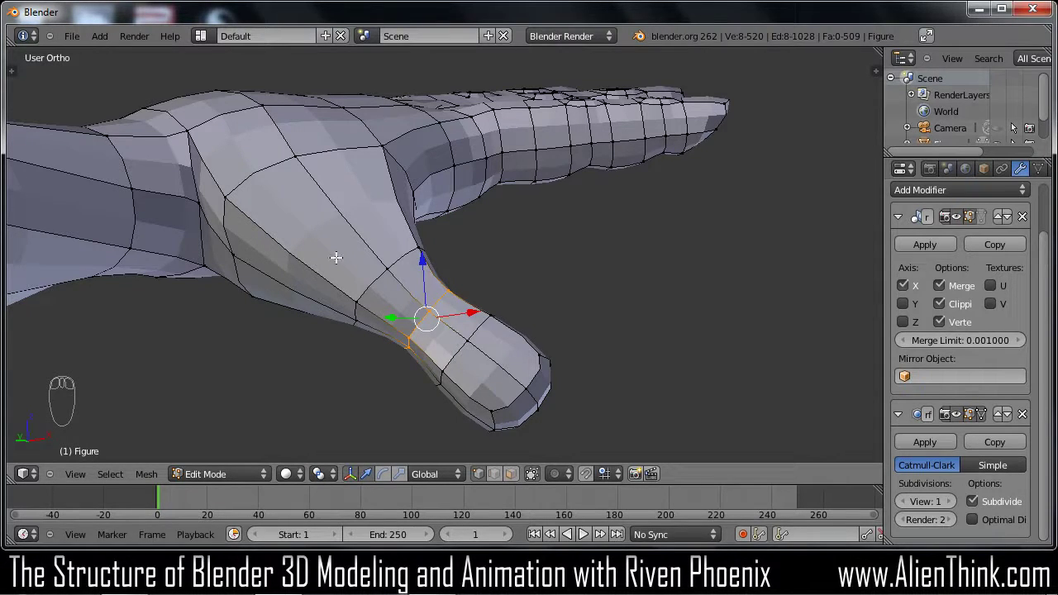
# Add an edge loop across the thumb base and slide the thumb's ring loop along it
pyautogui.press('ctrl+r')
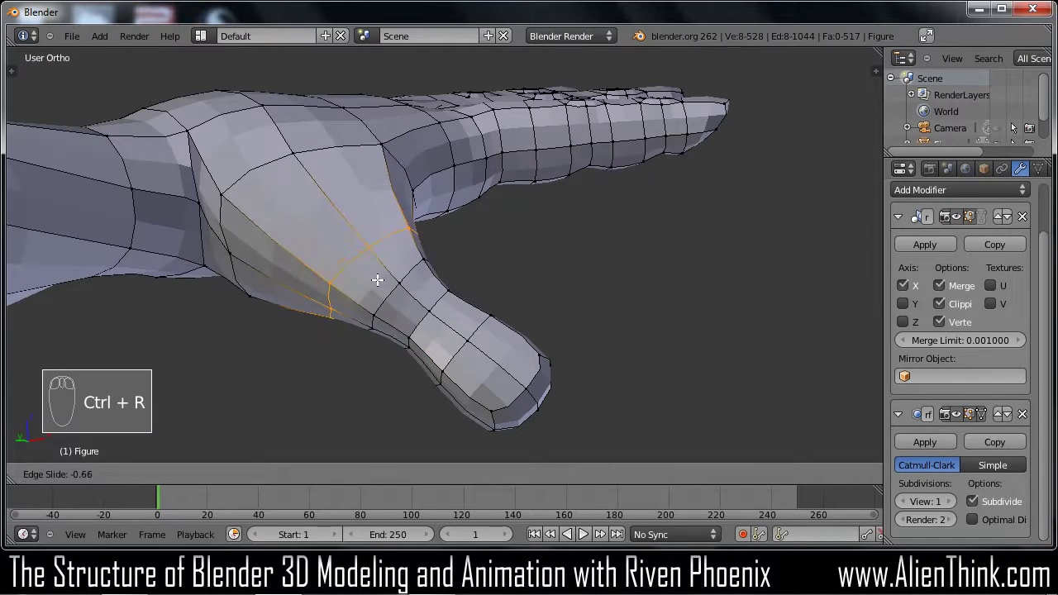
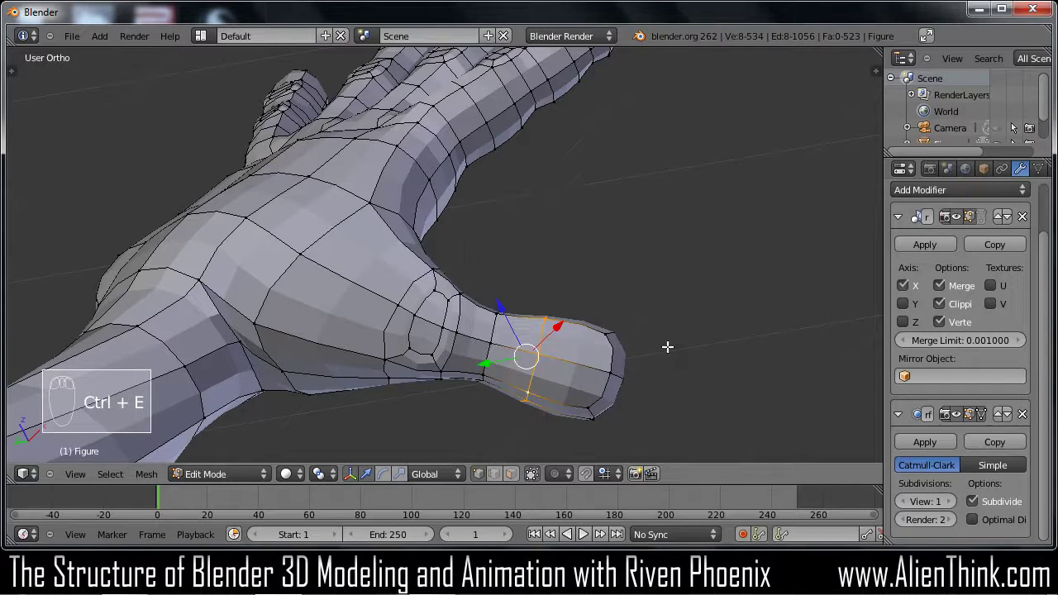
pyautogui.moveTo(536, 376); pyautogui.dragTo(546, 376)
pyautogui.press('ctrl+e')
pyautogui.press('ctrl+e')
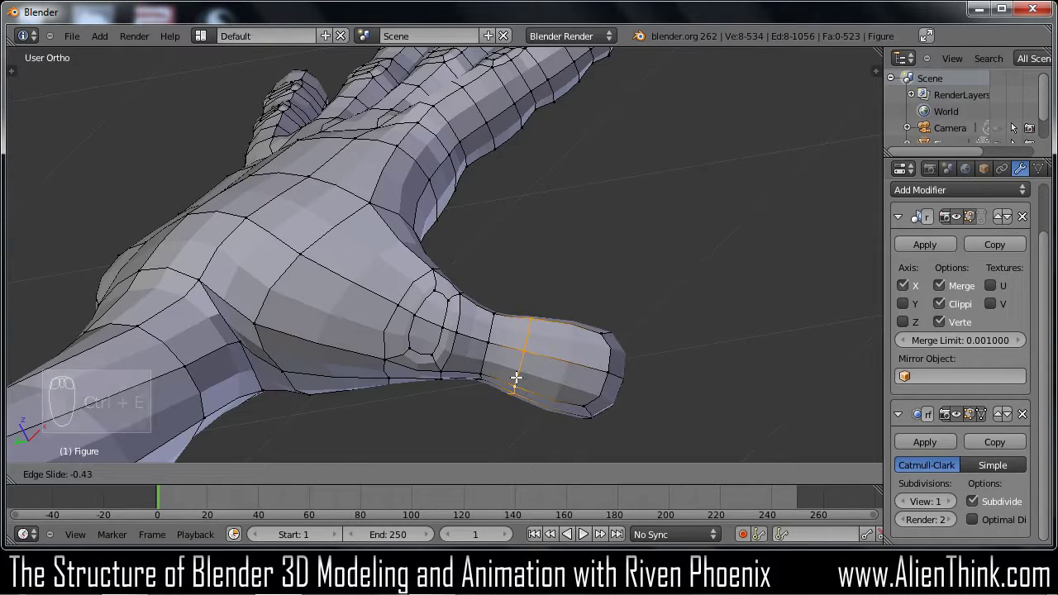
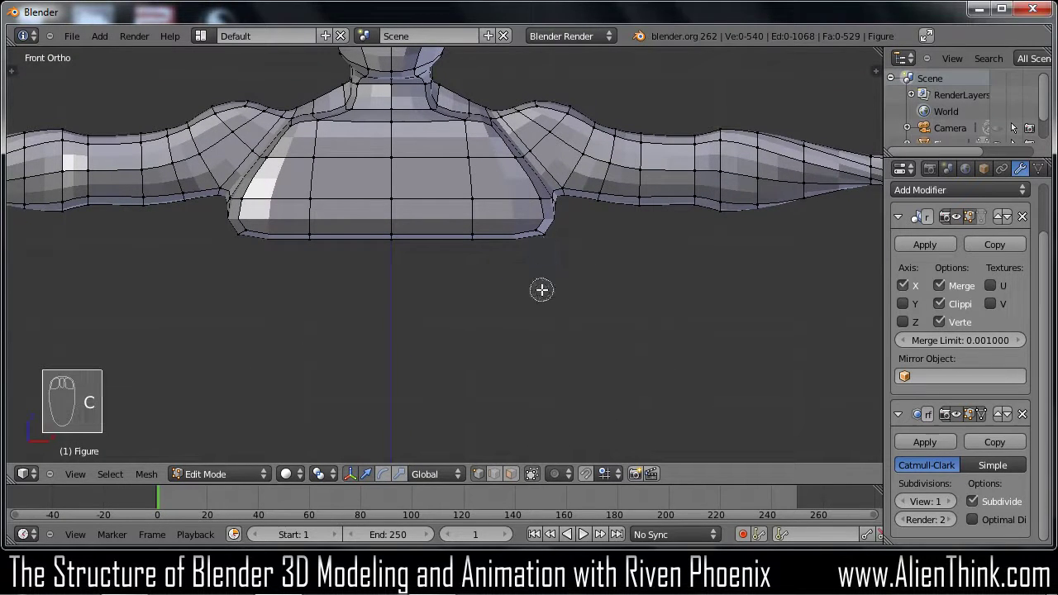
# Circle-select the torso's bottom rim and check it from side and front views
pyautogui.moveTo(544, 428); pyautogui.dragTo(541, 230)
pyautogui.moveTo(540, 479); pyautogui.dragTo(554, 264)
pyautogui.press('c')
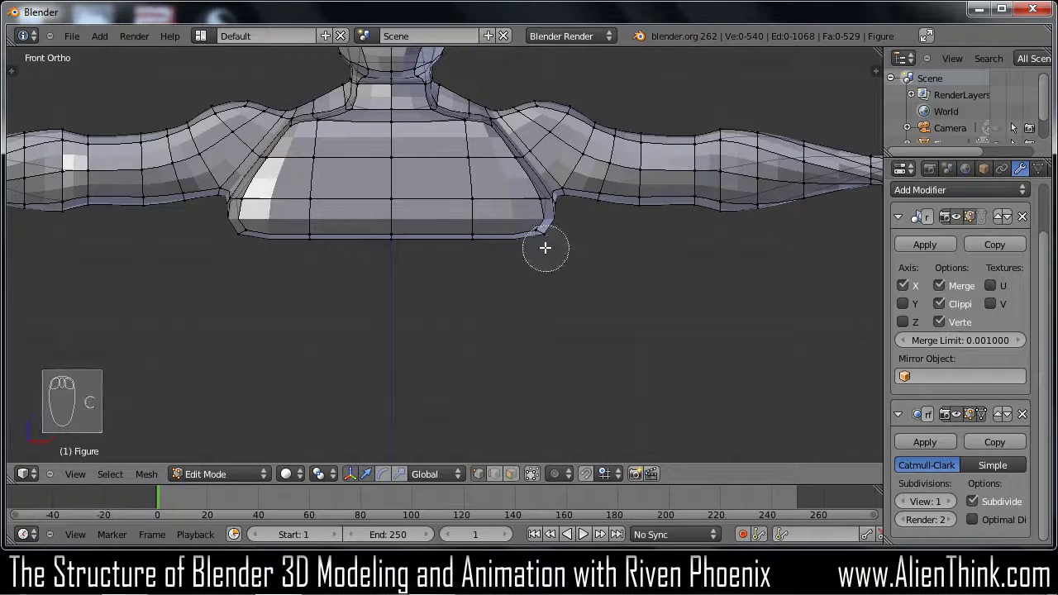
pyautogui.moveTo(606, 301); pyautogui.dragTo(571, 261)
pyautogui.moveTo(556, 291); pyautogui.dragTo(566, 271)
pyautogui.press('KP_3')
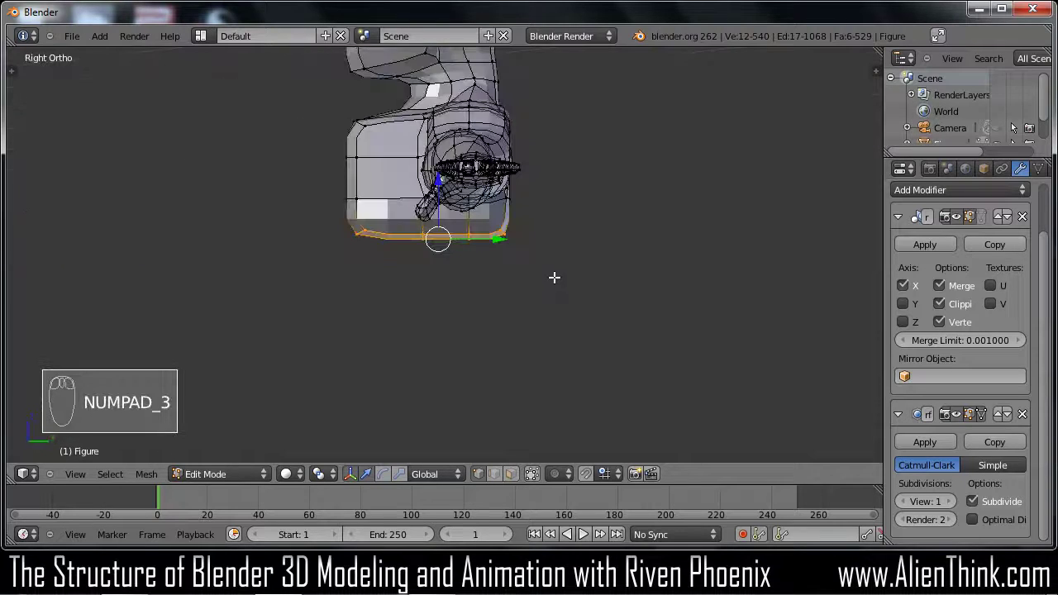
pyautogui.press('KP_1')
# Extrude the bottom rim downward and scale the new rings to start the hips
pyautogui.moveTo(534, 288); pyautogui.dragTo(639, 292)
pyautogui.press('s')
pyautogui.moveTo(619, 287); pyautogui.dragTo(546, 375)
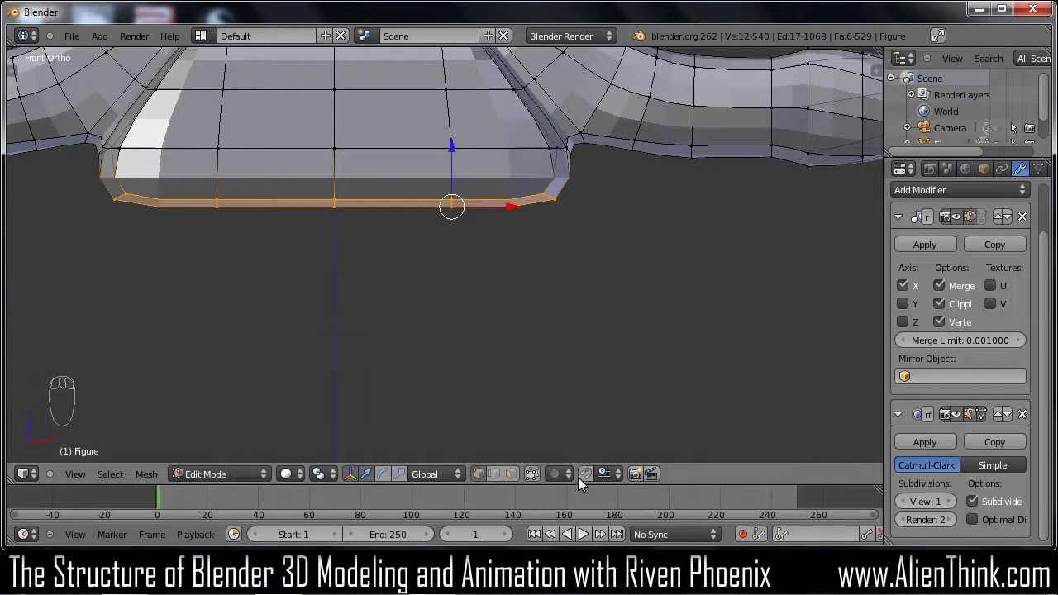
pyautogui.moveTo(588, 482); pyautogui.dragTo(615, 273)
pyautogui.press('s')
pyautogui.moveTo(548, 252); pyautogui.dragTo(567, 332)
pyautogui.press('e')
pyautogui.moveTo(567, 332); pyautogui.dragTo(570, 360)
pyautogui.press('s')
pyautogui.moveTo(545, 357); pyautogui.dragTo(587, 312)
pyautogui.moveTo(557, 348); pyautogui.dragTo(589, 330)
# Extrude further hip rings down, scaling each and widening the last one sideways
pyautogui.press('e')
pyautogui.moveTo(589, 330); pyautogui.dragTo(600, 225)
pyautogui.moveTo(589, 234); pyautogui.dragTo(596, 318)
pyautogui.press('e')
pyautogui.moveTo(595, 319); pyautogui.dragTo(602, 381)
pyautogui.press('s')
pyautogui.moveTo(607, 380); pyautogui.dragTo(578, 317)
pyautogui.moveTo(590, 365); pyautogui.dragTo(580, 339)
pyautogui.press('e')
pyautogui.moveTo(580, 351); pyautogui.dragTo(599, 350)
pyautogui.press('s')
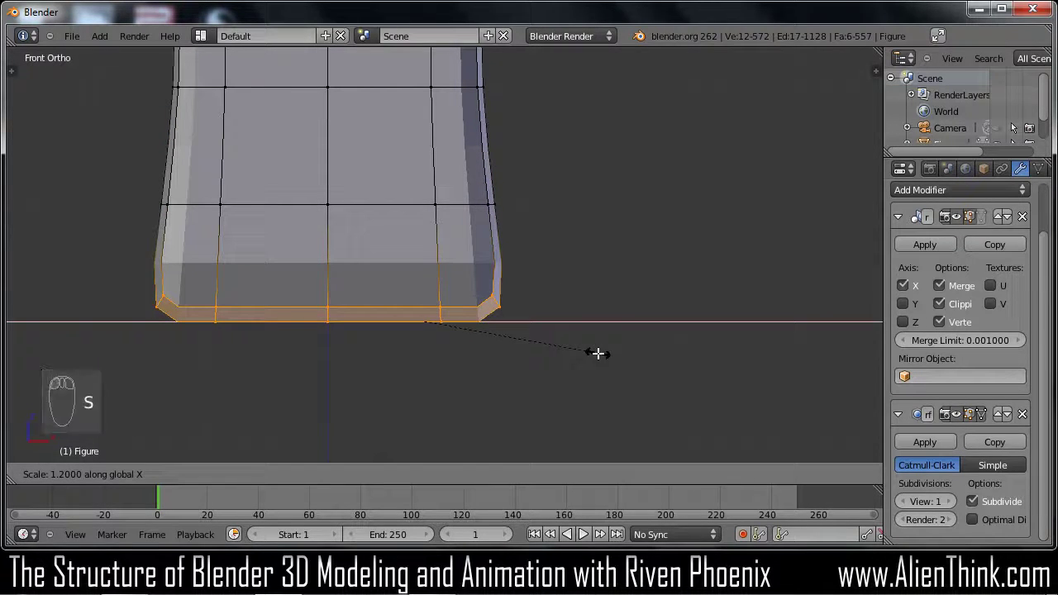
# Scale the new hip rim along X until the hip section flares out to its final width
pyautogui.moveTo(599, 351); pyautogui.dragTo(626, 353)
pyautogui.press('s')
pyautogui.press('s')
pyautogui.moveTo(640, 354); pyautogui.dragTo(614, 354)
pyautogui.press('ctrl+z')
pyautogui.press('s')
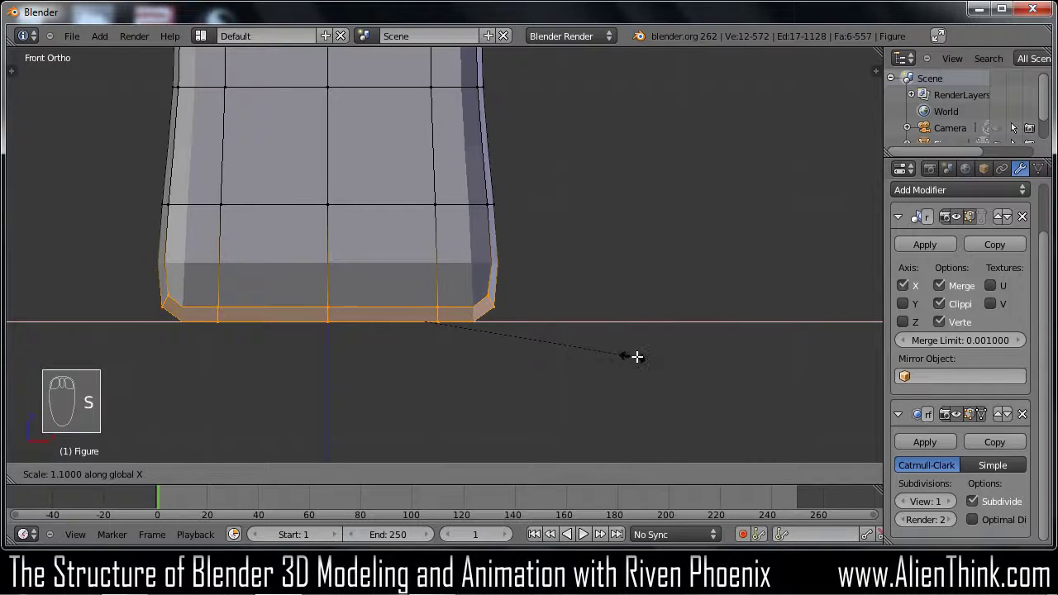
pyautogui.moveTo(666, 353); pyautogui.dragTo(425, 391)
pyautogui.press('a')
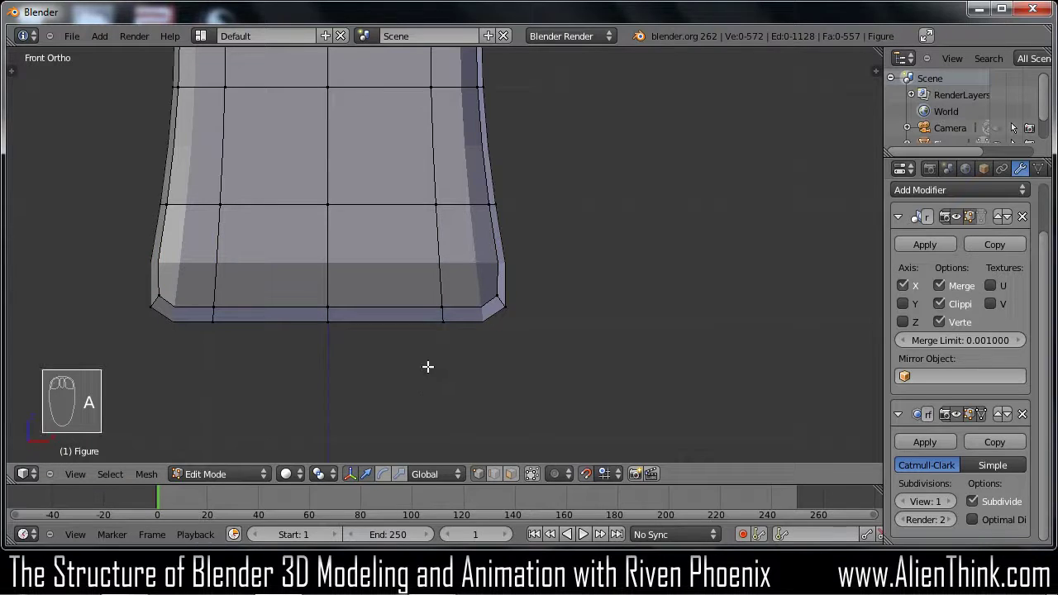
# Slide the inner hip edges toward the crotch and select the faces at the bottom of the hips
pyautogui.press('c')
pyautogui.moveTo(487, 366); pyautogui.dragTo(416, 315)
pyautogui.moveTo(507, 319); pyautogui.dragTo(379, 315)
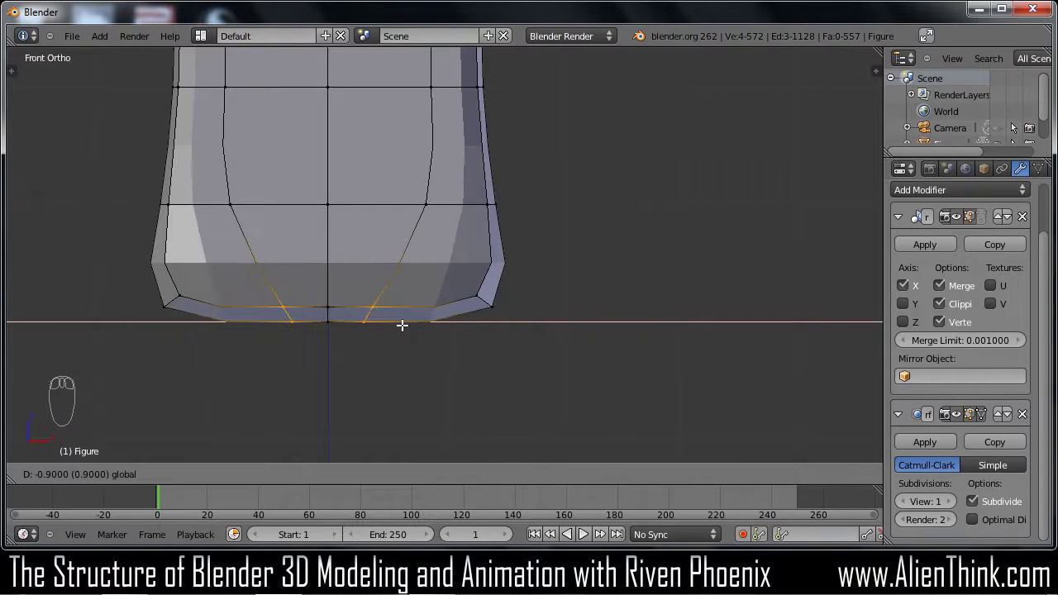
pyautogui.press('a')
pyautogui.press('c')
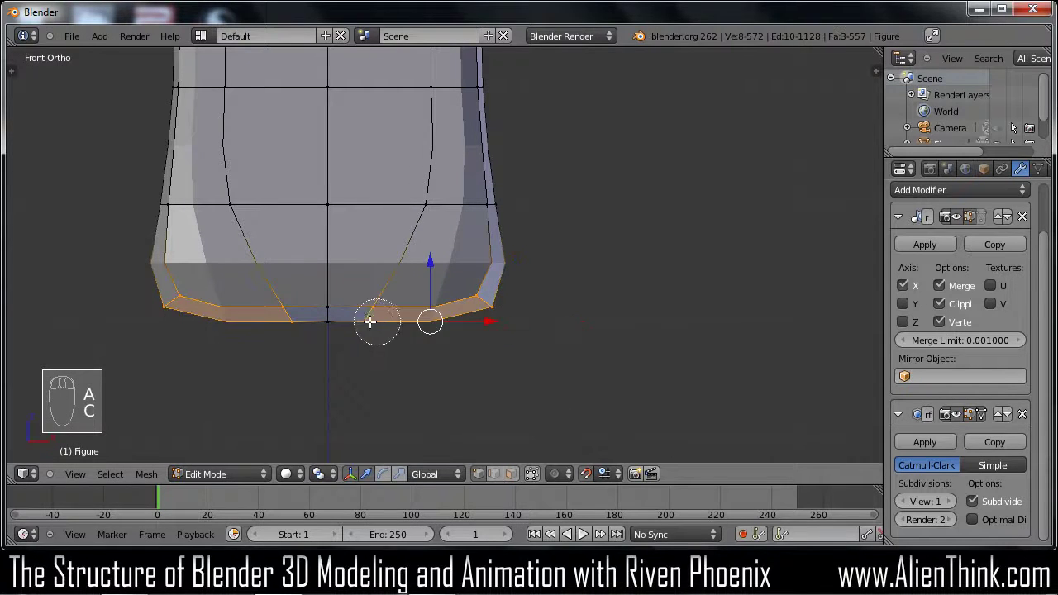
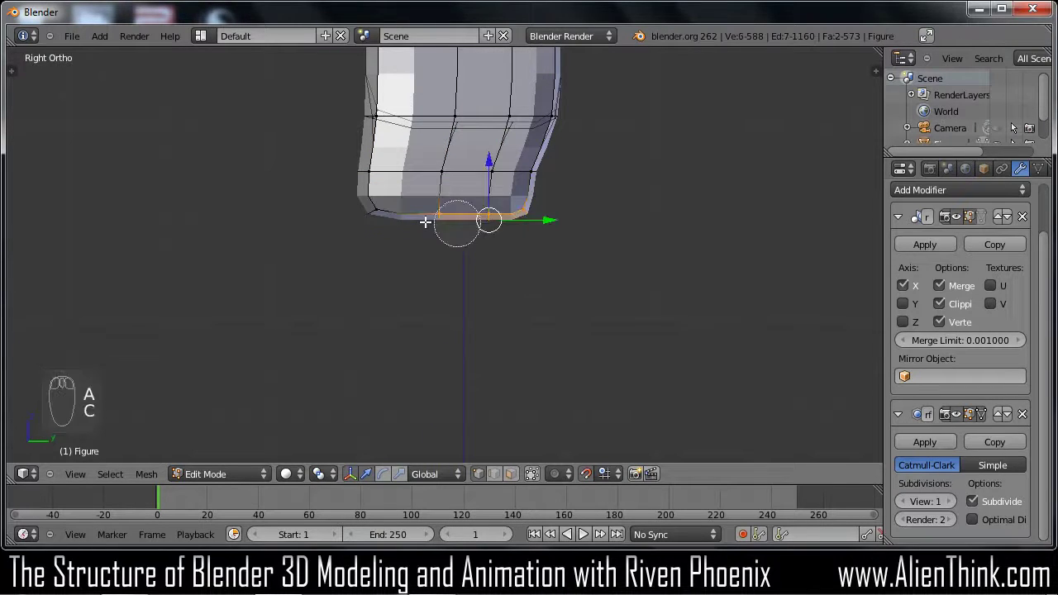
# Extrude the hip bottom downward into the first upper-leg sections, scaling each ring
pyautogui.moveTo(590, 244); pyautogui.dragTo(629, 203)
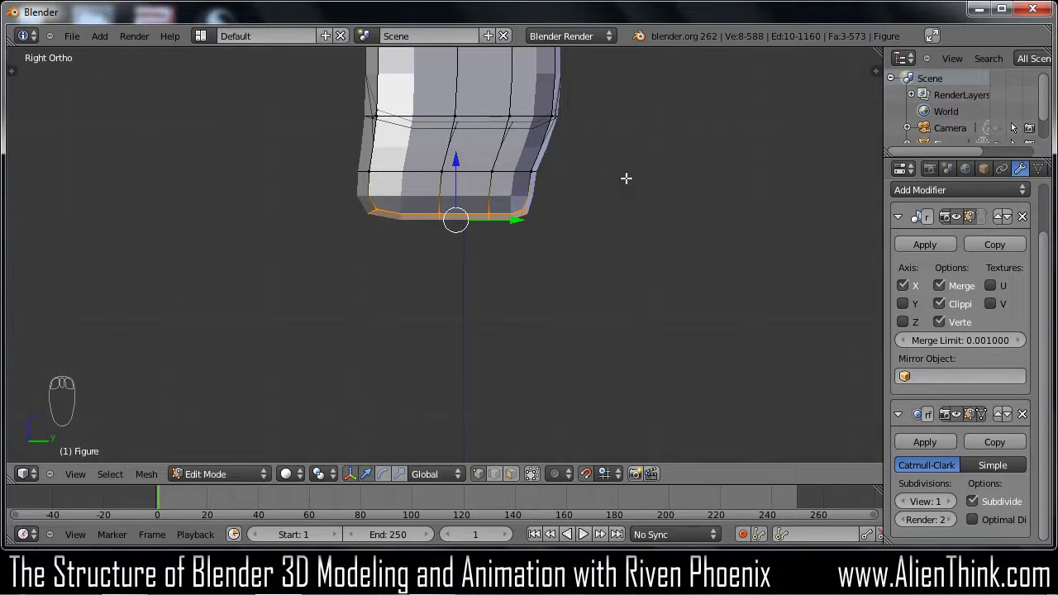
pyautogui.press('e')
pyautogui.moveTo(618, 252); pyautogui.dragTo(613, 353)
pyautogui.press('s')
pyautogui.press('g')
pyautogui.press('e')
pyautogui.press('s')
pyautogui.moveTo(613, 355); pyautogui.dragTo(635, 232)
pyautogui.moveTo(626, 293); pyautogui.dragTo(636, 293)
# Extrude the legs further down and shift the new rim in the side profile
pyautogui.press('e')
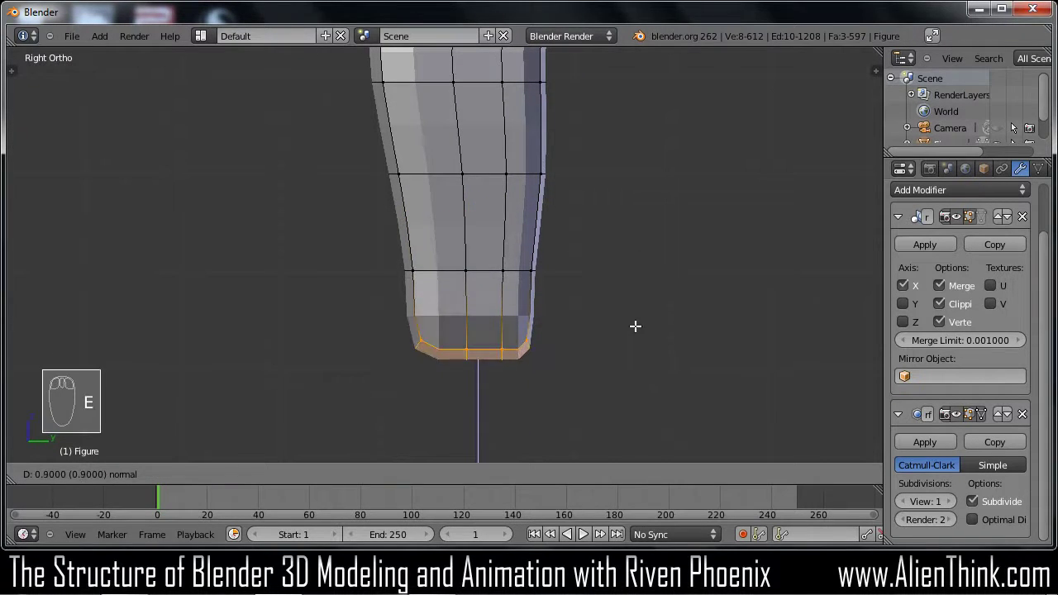
pyautogui.moveTo(636, 326); pyautogui.dragTo(633, 366)
pyautogui.press('s')
pyautogui.moveTo(617, 365); pyautogui.dragTo(630, 364)
pyautogui.press('g')
pyautogui.moveTo(630, 364); pyautogui.dragTo(635, 364)
pyautogui.press('g')
pyautogui.press('g')
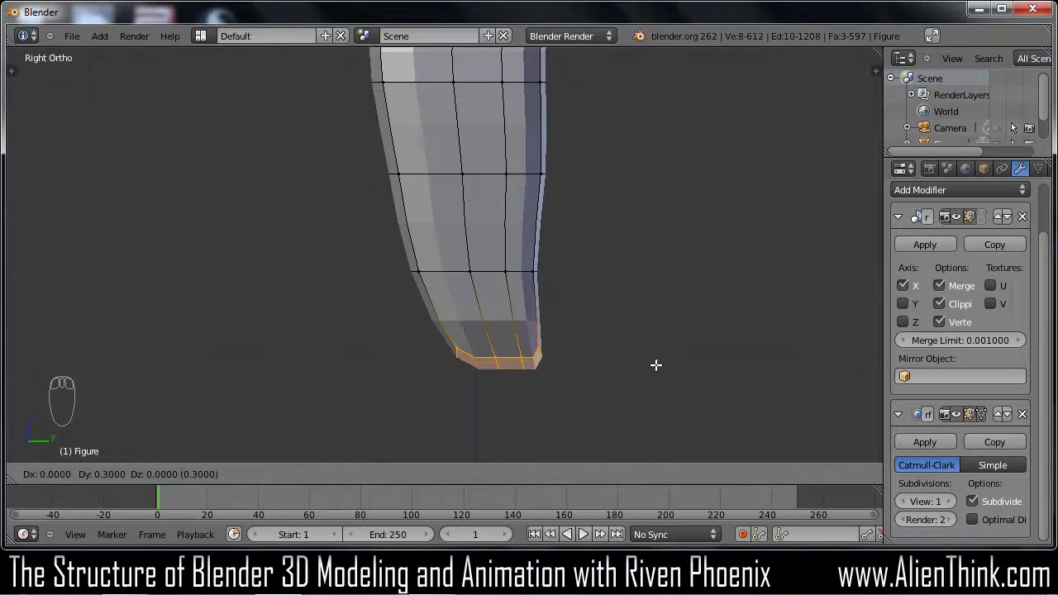
# Nudge the leg's lower rim into place and adjust it from the front view
pyautogui.moveTo(657, 361); pyautogui.dragTo(554, 348)
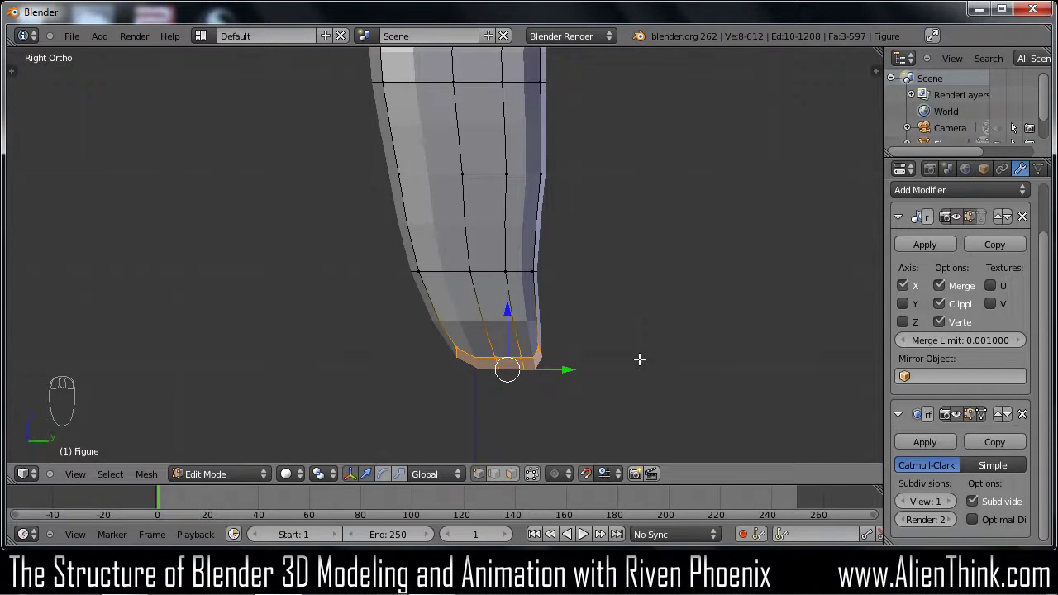
pyautogui.press('g')
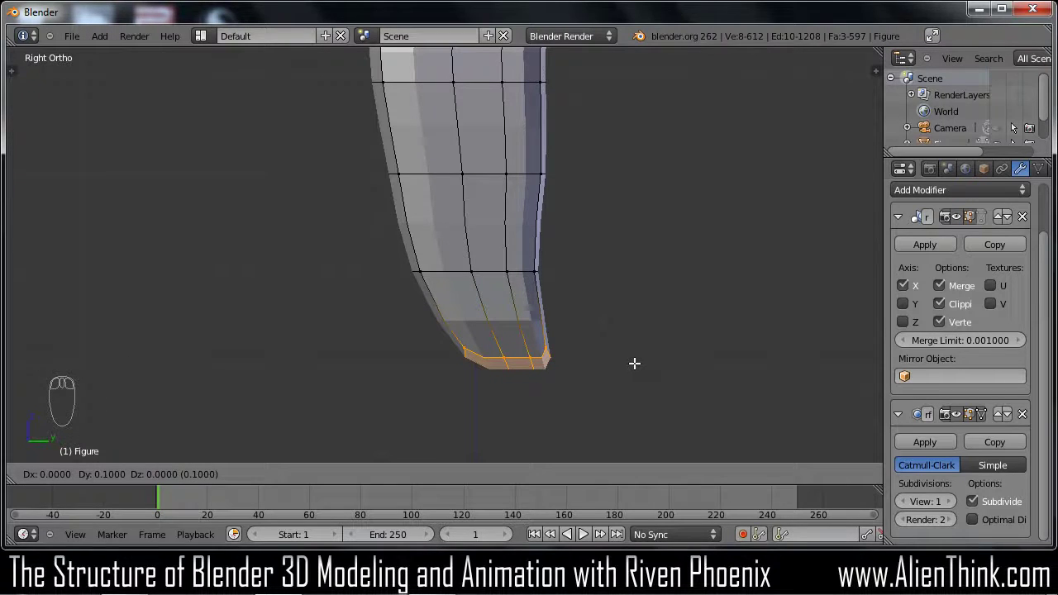
pyautogui.moveTo(629, 361); pyautogui.dragTo(599, 363)
pyautogui.press('KP_1')
pyautogui.press('g')
pyautogui.moveTo(521, 353); pyautogui.dragTo(463, 353)
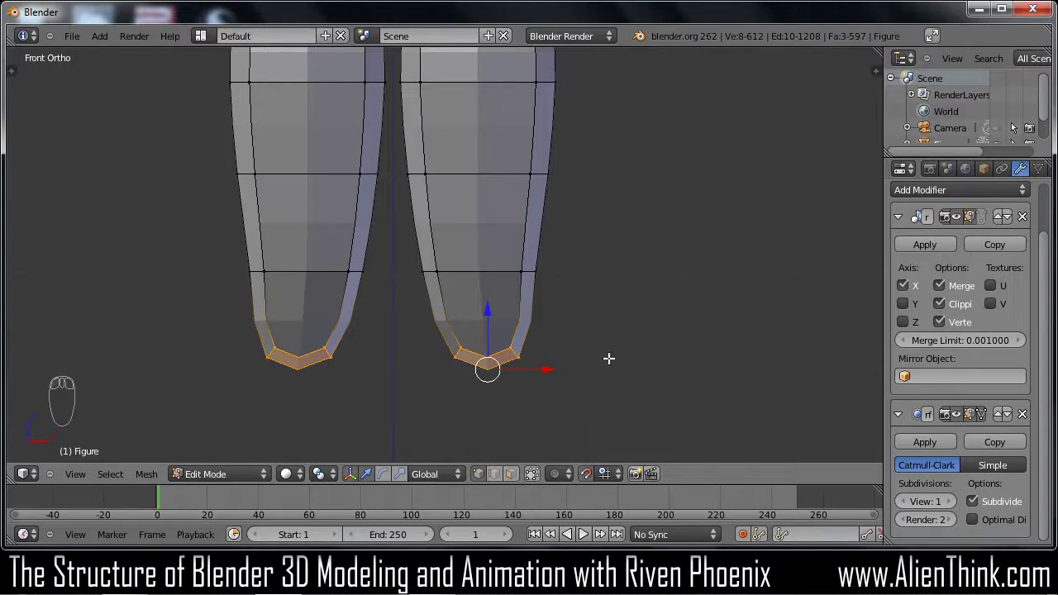
# Extrude the leg rim downward and enlarge the new section to widen the thigh
pyautogui.press('KP_3')
pyautogui.moveTo(600, 231); pyautogui.dragTo(681, 254)
pyautogui.press('e')
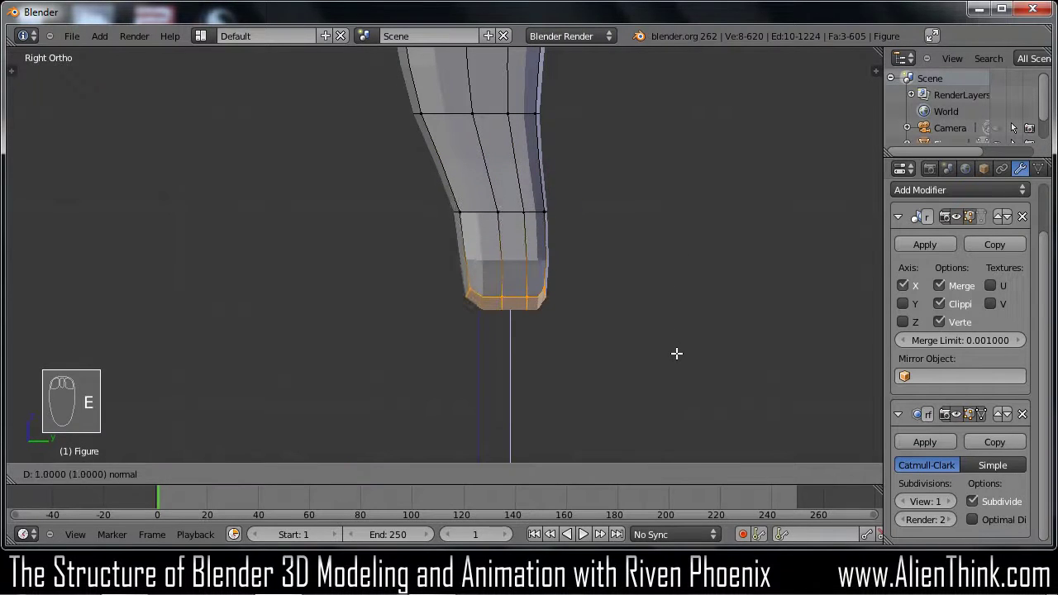
pyautogui.moveTo(678, 351); pyautogui.dragTo(674, 353)
pyautogui.press('s')
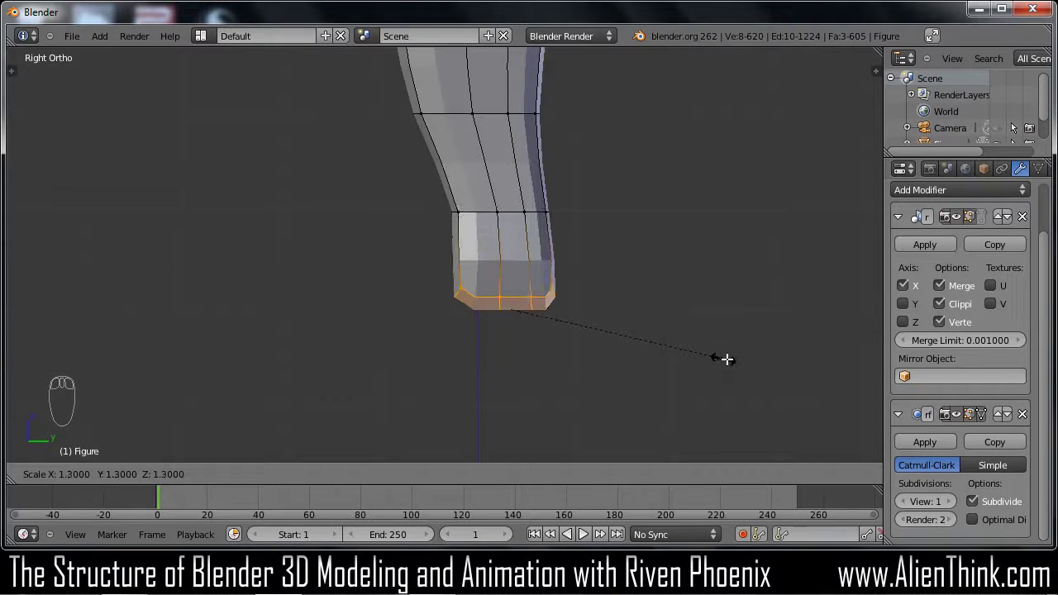
pyautogui.moveTo(738, 357); pyautogui.dragTo(611, 328)
pyautogui.press('g')
pyautogui.moveTo(613, 327); pyautogui.dragTo(680, 388)
# Extrude and scale two more leg sections downward, shaping the thigh toward the knee
pyautogui.press('e')
pyautogui.press('s')
pyautogui.moveTo(662, 387); pyautogui.dragTo(682, 294)
pyautogui.press('g')
pyautogui.moveTo(655, 269); pyautogui.dragTo(680, 329)
pyautogui.press('e')
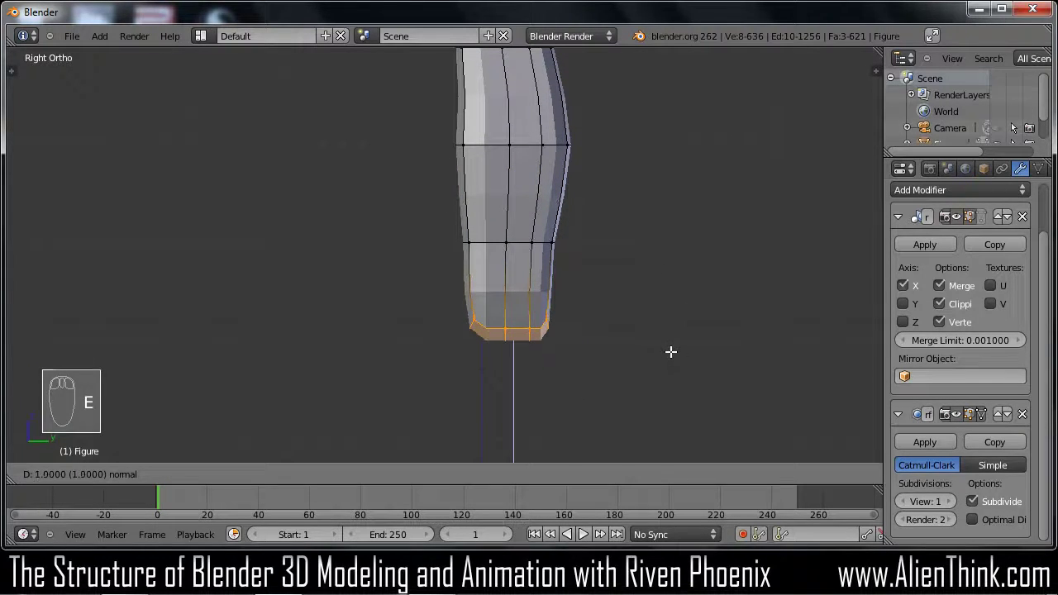
pyautogui.moveTo(670, 352); pyautogui.dragTo(664, 359)
pyautogui.press('s')
pyautogui.moveTo(664, 359); pyautogui.dragTo(631, 428)
# Extrude a final narrowed section at the knee and begin a loop cut across it from the front view
pyautogui.press('s')
pyautogui.press('g')
pyautogui.press('e')
pyautogui.moveTo(595, 367); pyautogui.dragTo(578, 381)
pyautogui.moveTo(590, 352); pyautogui.dragTo(561, 369)
pyautogui.press('KP_1')
pyautogui.press('ctrl+r')
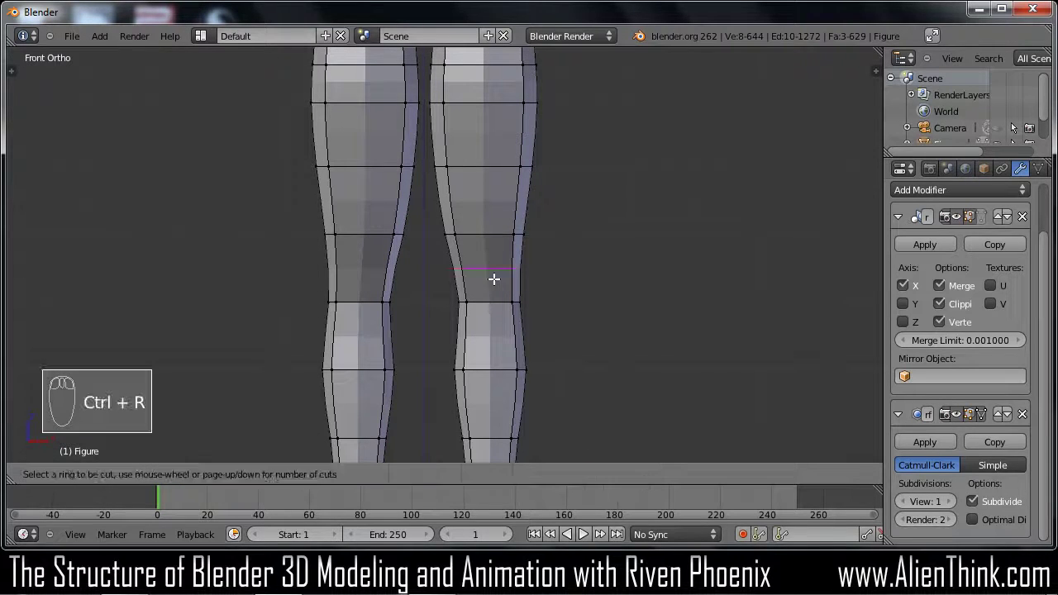
# Place the knee edge loop, then select the upper leg's side edges and extrude a small bulge outward
pyautogui.moveTo(495, 276); pyautogui.dragTo(494, 276)
pyautogui.press('KP_3')
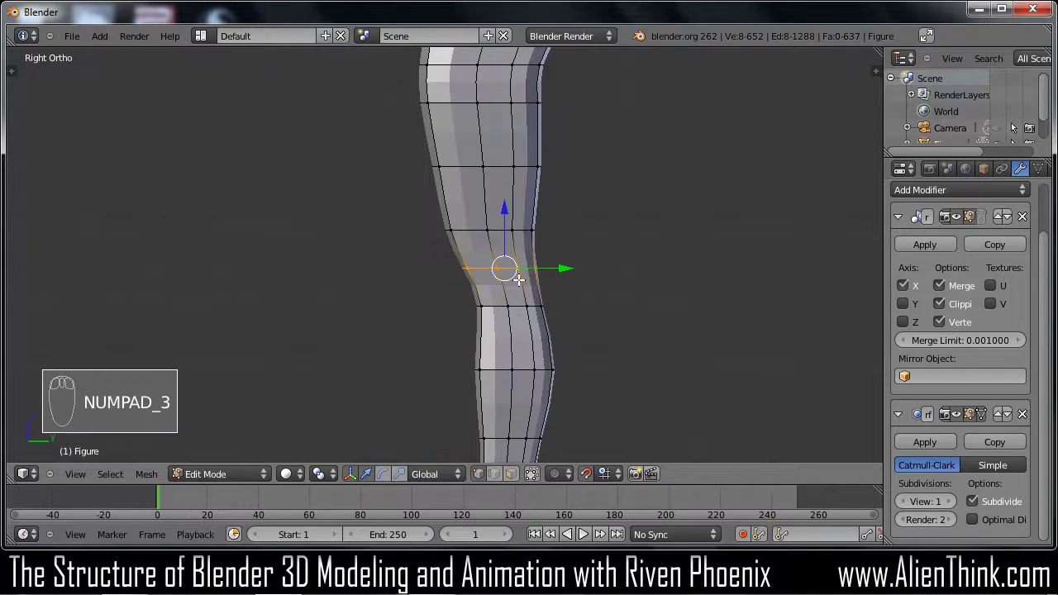
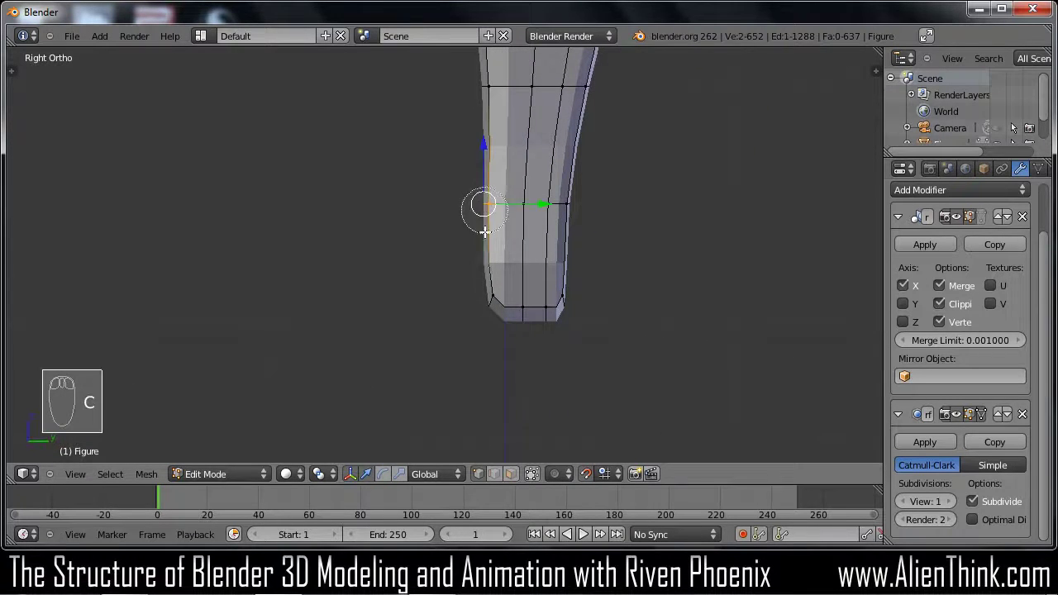
pyautogui.moveTo(645, 276); pyautogui.dragTo(669, 259)
pyautogui.moveTo(649, 247); pyautogui.dragTo(525, 284)
pyautogui.press('KP_3')
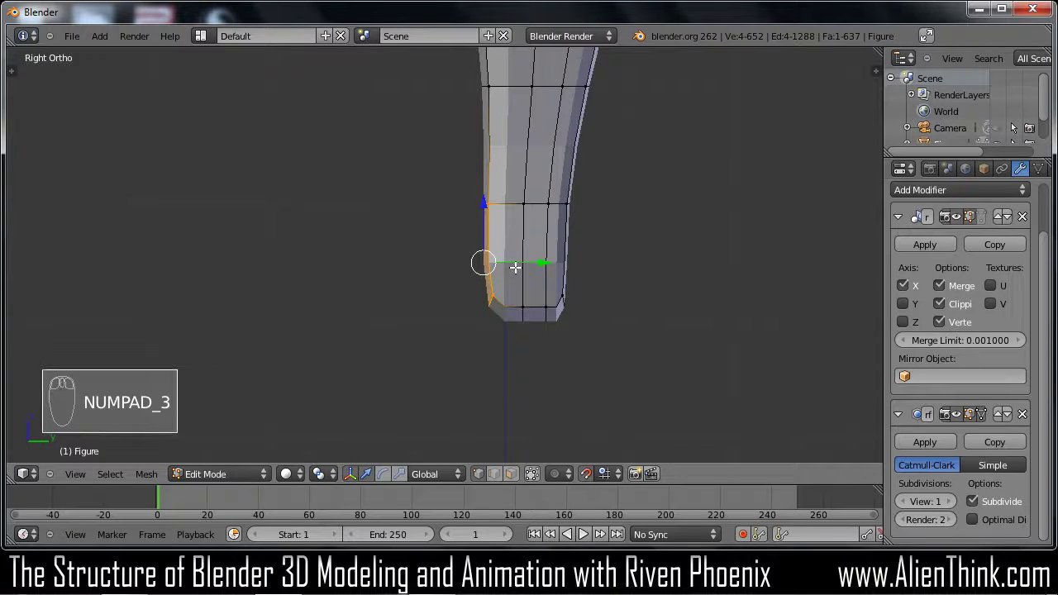
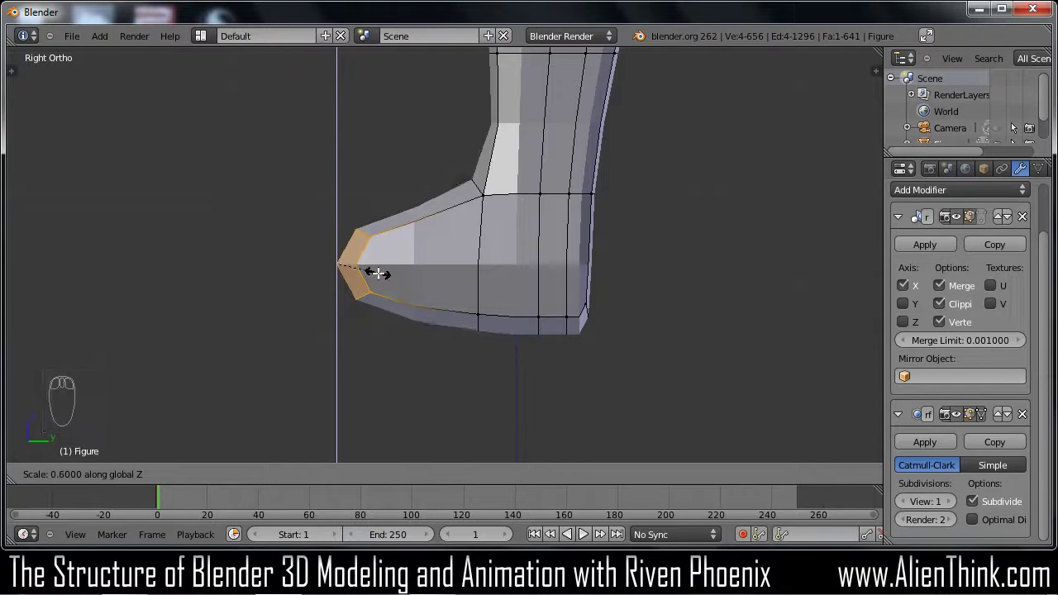
# Flatten the toe tip vertices on Z and lower them vertically into place
pyautogui.moveTo(375, 269); pyautogui.dragTo(438, 302)
pyautogui.press('g')
pyautogui.press('g')
pyautogui.moveTo(438, 302); pyautogui.dragTo(437, 306)
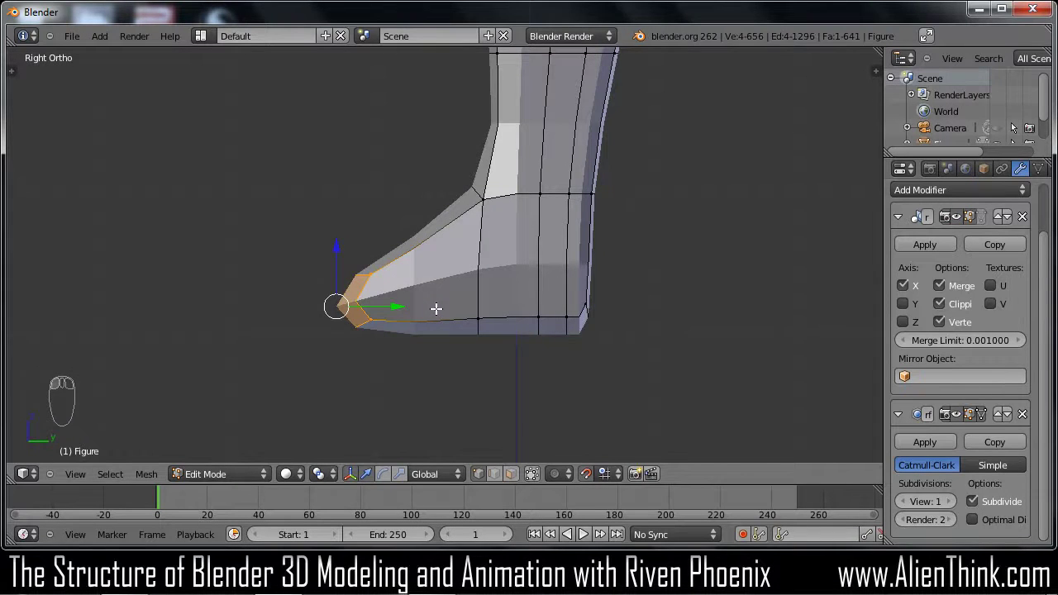
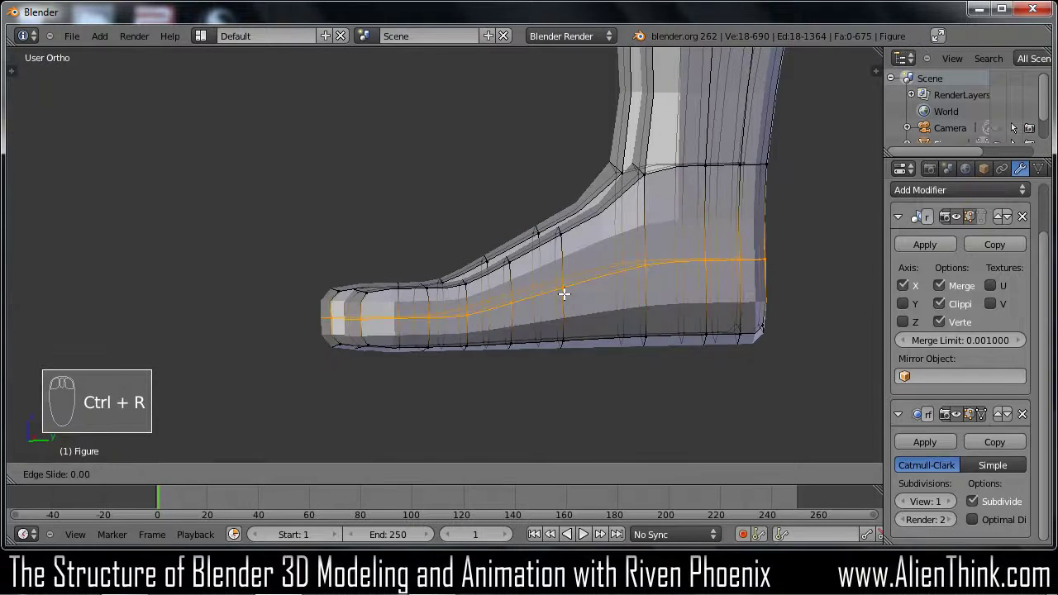
# Orbit around the feet, clear the selection and nudge an instep vertex to smooth the foot
pyautogui.moveTo(565, 291); pyautogui.dragTo(609, 328)
pyautogui.press('a')
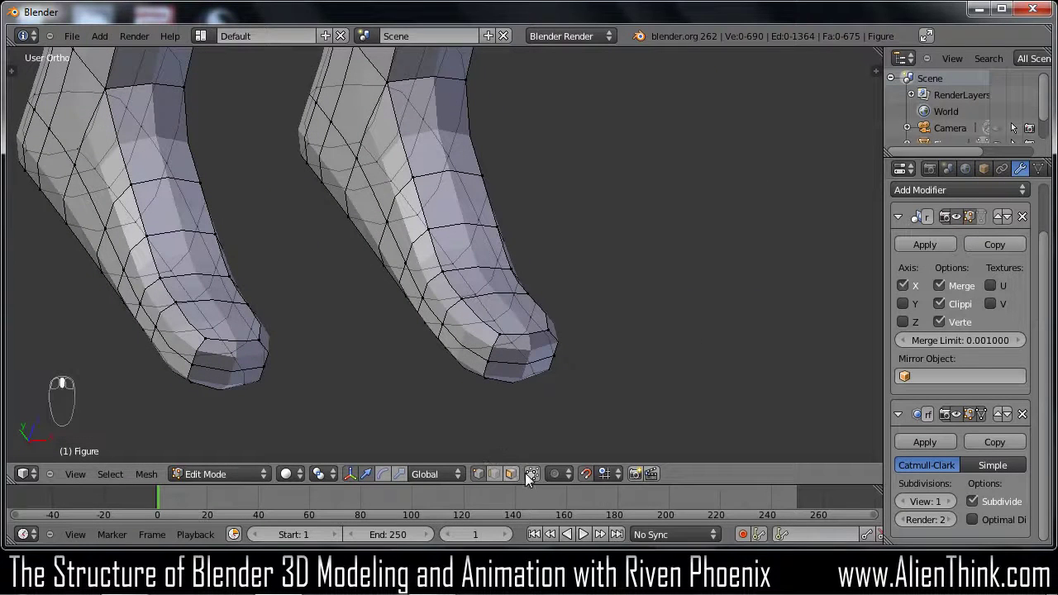
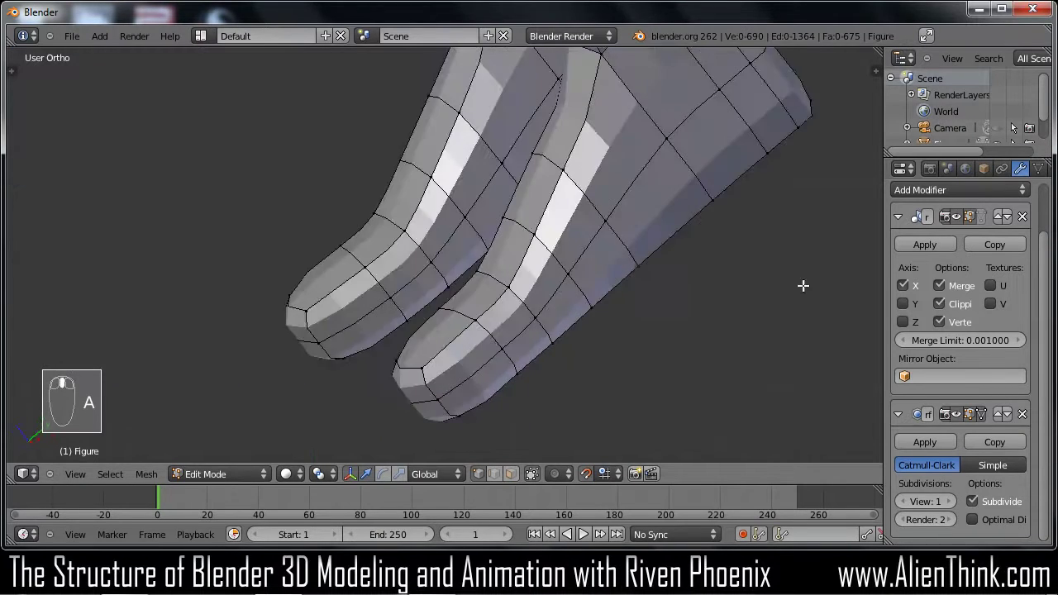
pyautogui.press('c')
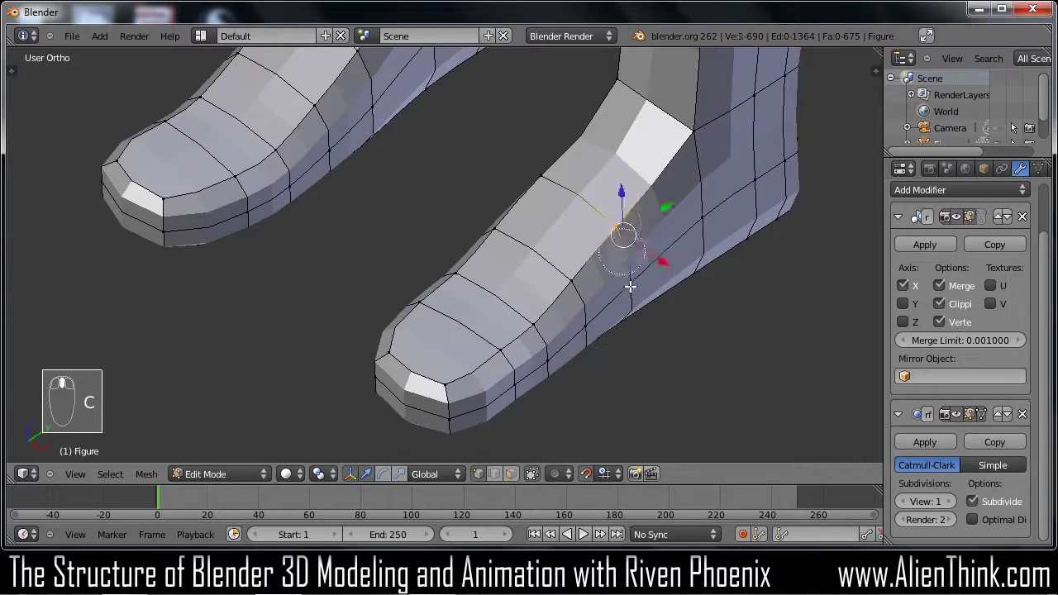
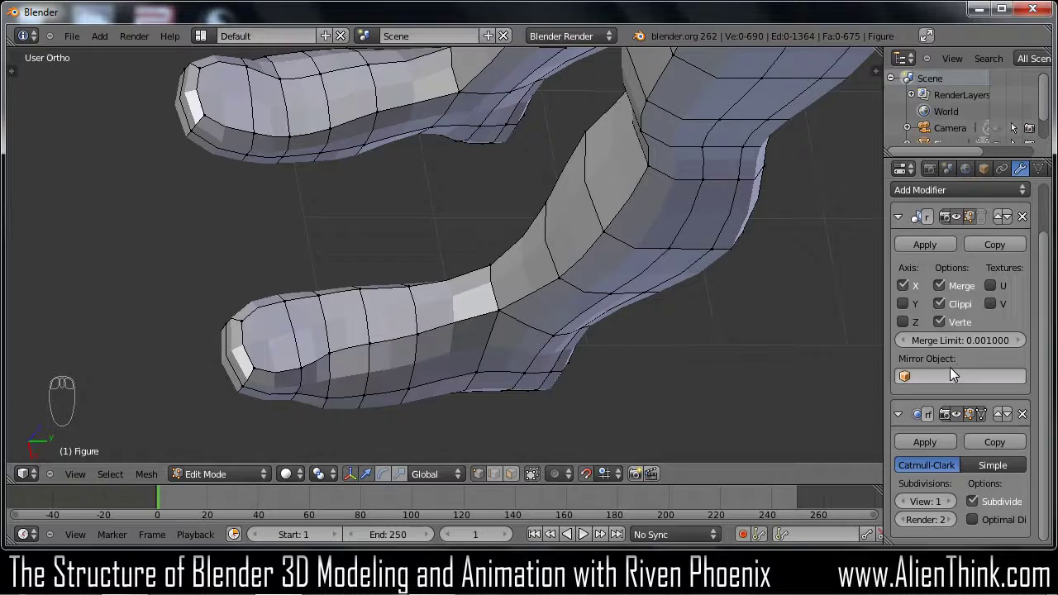
# From the top view, select the toe block faces and square off the front of the foot
pyautogui.moveTo(985, 418); pyautogui.dragTo(414, 377)
pyautogui.press('KP_7')
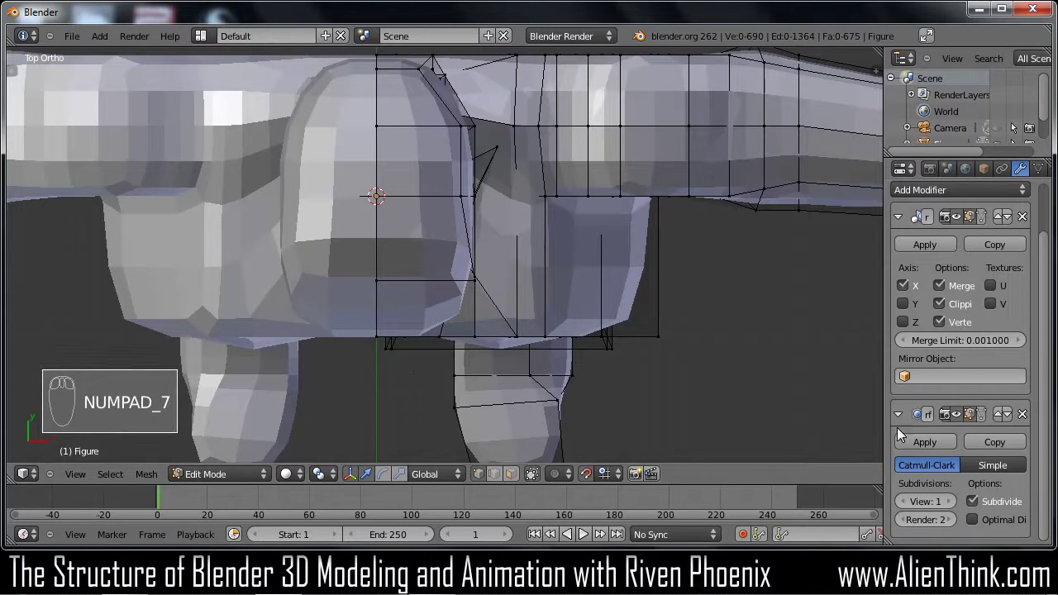
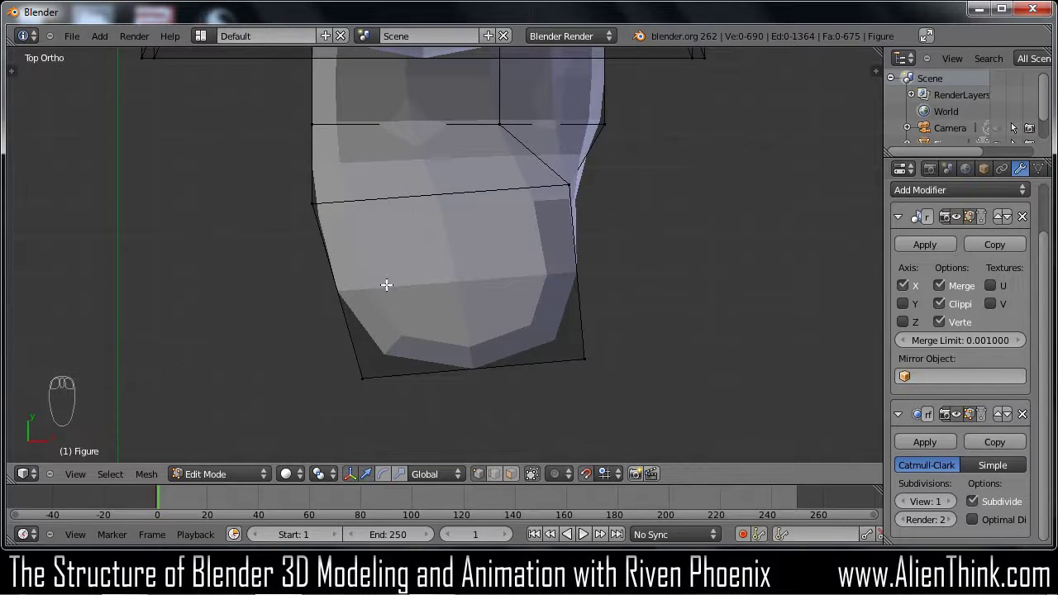
pyautogui.press('a')
pyautogui.press('a')
pyautogui.press('c')
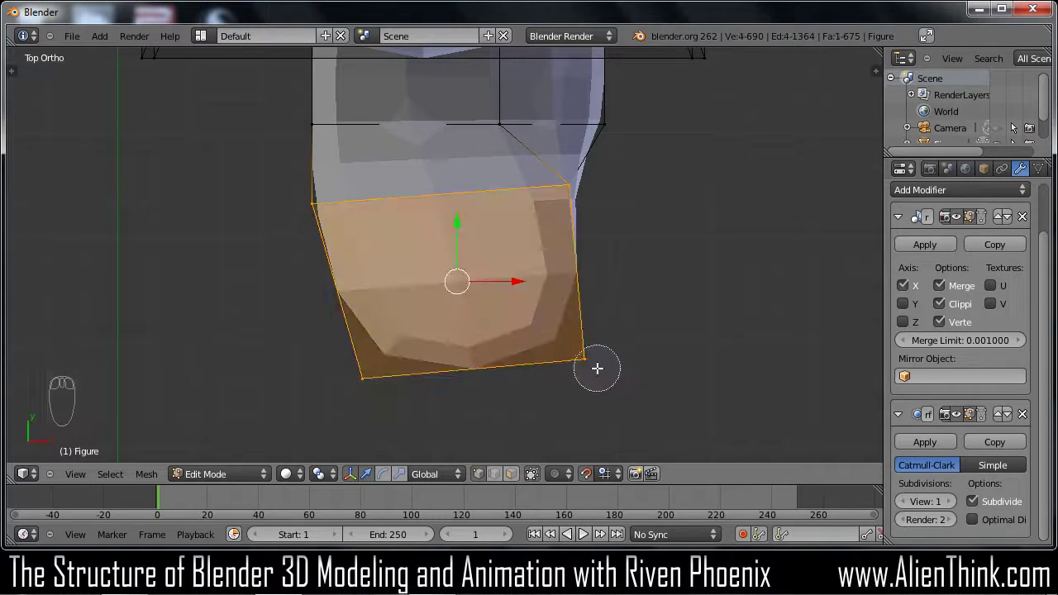
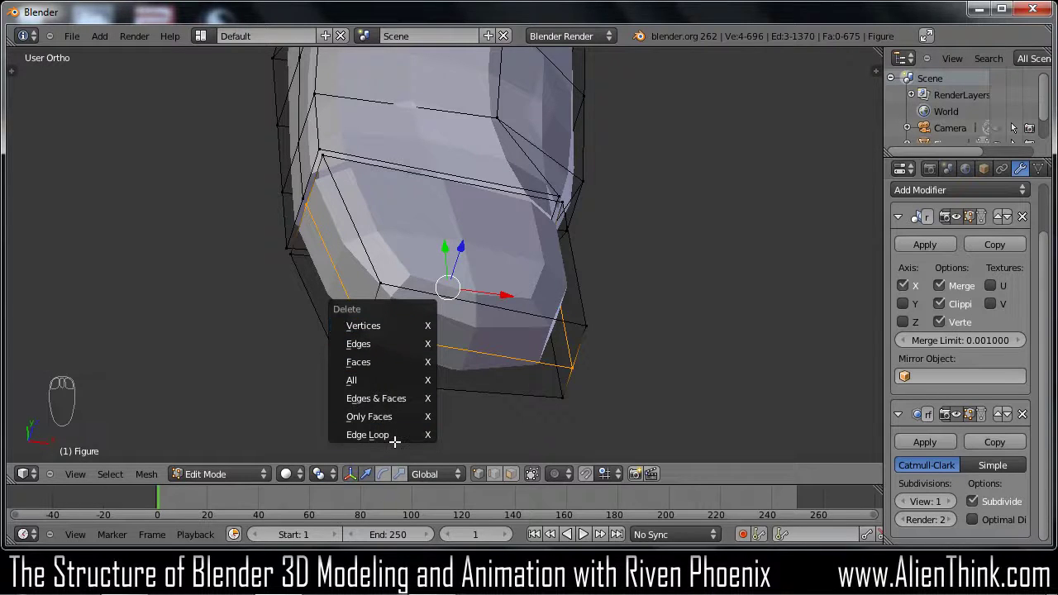
pyautogui.press('KP_7')
# Cut the first several lengthwise edge loops across the toe block
pyautogui.press('ctrl+r')
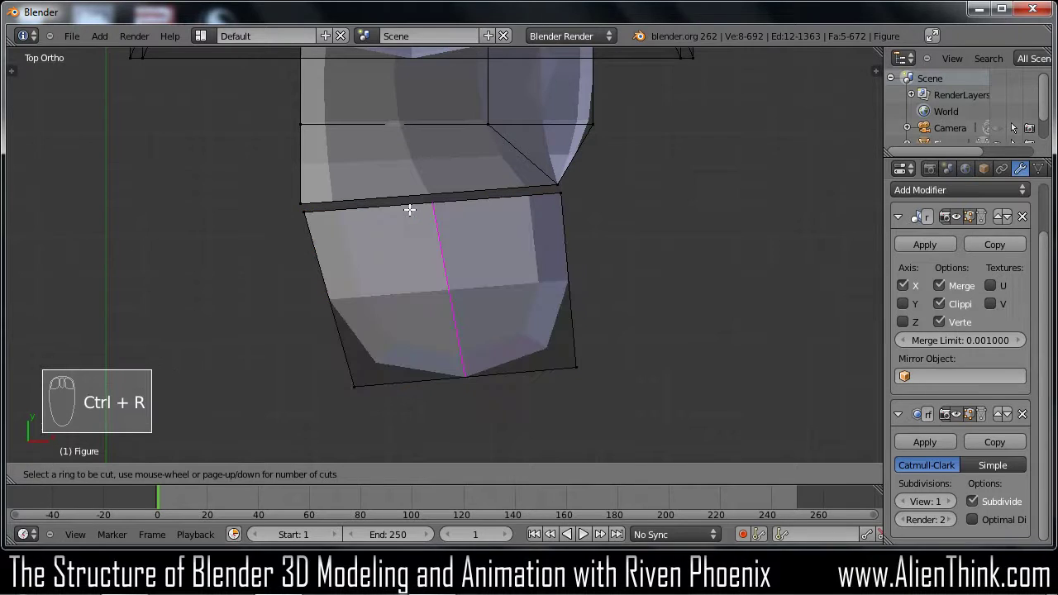
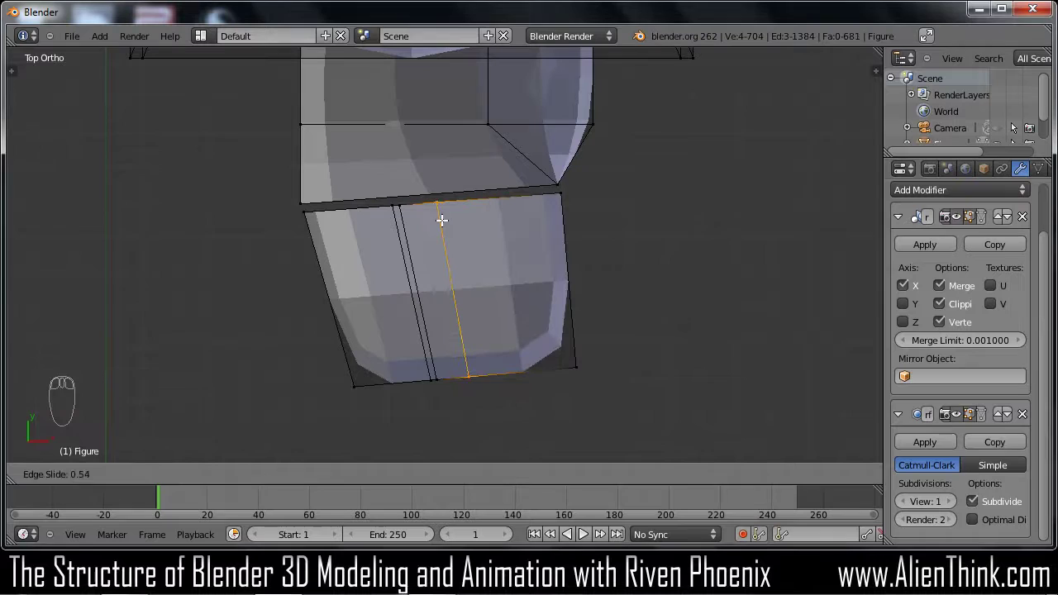
pyautogui.moveTo(443, 217); pyautogui.dragTo(452, 212)
pyautogui.press('ctrl+r')
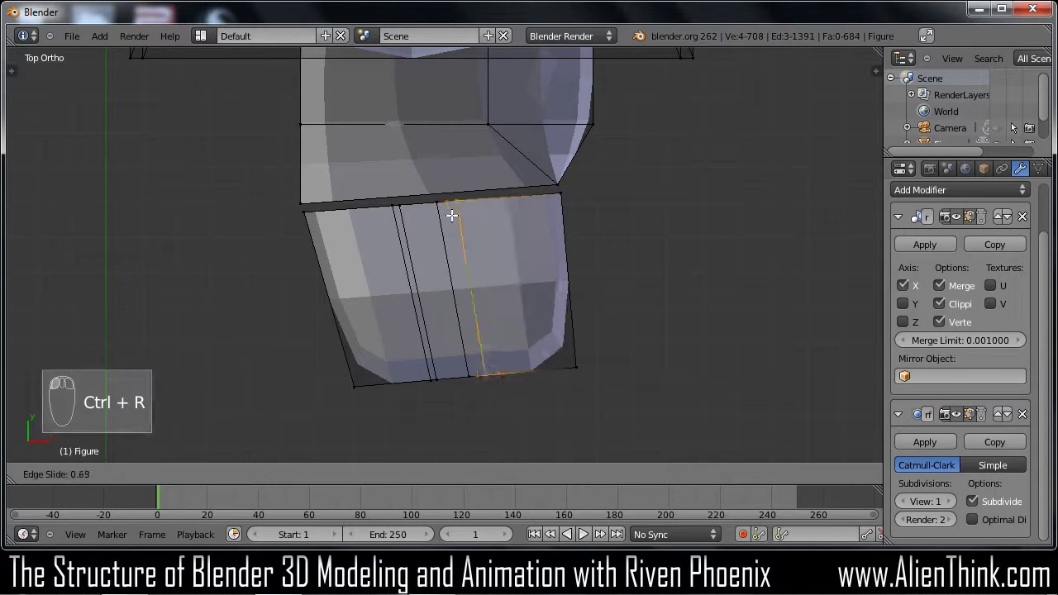
pyautogui.moveTo(513, 258); pyautogui.dragTo(502, 212)
pyautogui.press('ctrl+r')
pyautogui.press('ctrl+r')
pyautogui.moveTo(486, 223); pyautogui.dragTo(517, 204)
pyautogui.press('ctrl+r')
pyautogui.press('ctrl+r')
pyautogui.moveTo(487, 206); pyautogui.dragTo(528, 206)
# Add the remaining loops near the toe's outer side and front, dividing the block into toe strips
pyautogui.press('ctrl+r')
pyautogui.moveTo(530, 216); pyautogui.dragTo(532, 206)
pyautogui.press('ctrl+r')
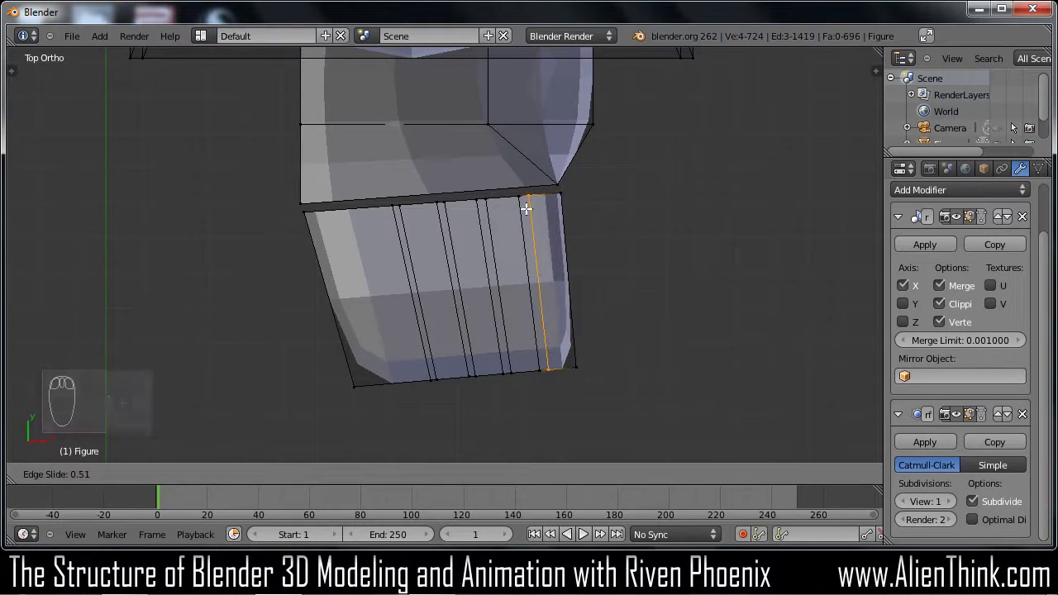
pyautogui.moveTo(523, 205); pyautogui.dragTo(468, 238)
pyautogui.press('ctrl+r')
pyautogui.moveTo(459, 232); pyautogui.dragTo(386, 395)
pyautogui.press('a')
pyautogui.press('a')
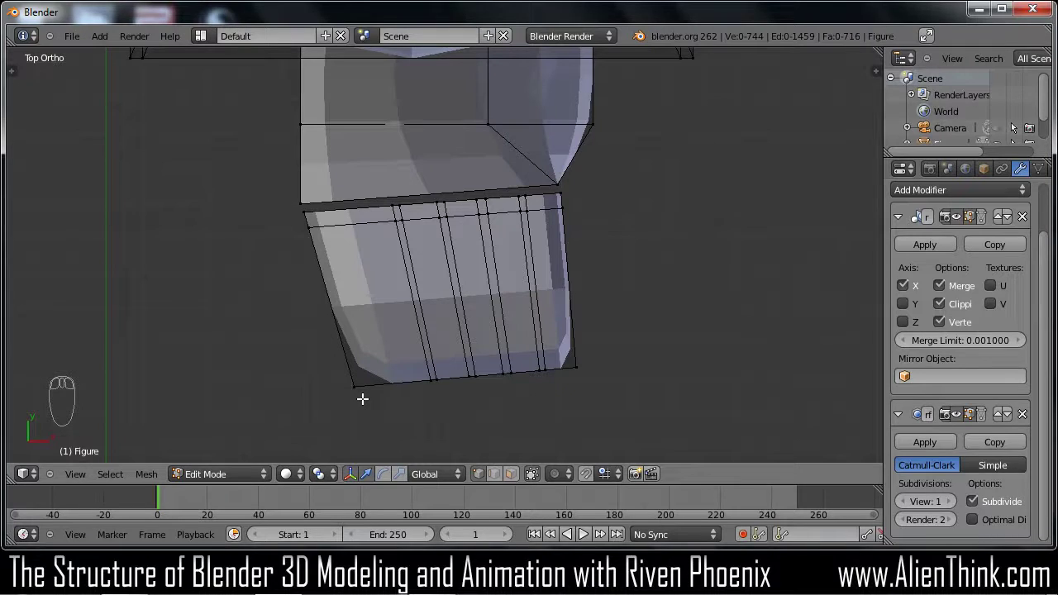
# Select edges between the first pairs of toes and shift them to open narrow gaps
pyautogui.press('c')
pyautogui.moveTo(375, 408); pyautogui.dragTo(361, 402)
pyautogui.press('g')
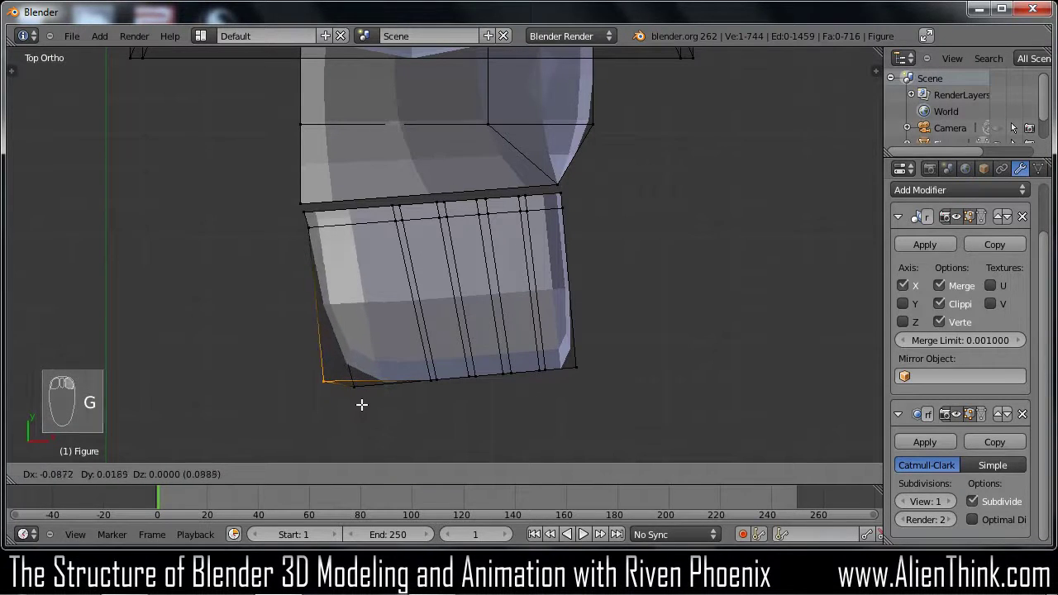
pyautogui.moveTo(363, 402); pyautogui.dragTo(359, 389)
pyautogui.moveTo(535, 480); pyautogui.dragTo(426, 406)
pyautogui.press('c')
pyautogui.moveTo(373, 404); pyautogui.dragTo(391, 404)
pyautogui.press('g')
# Move the next toe edges along X to widen the gaps between the remaining toes
pyautogui.moveTo(392, 404); pyautogui.dragTo(510, 248)
pyautogui.press('a')
pyautogui.press('c')
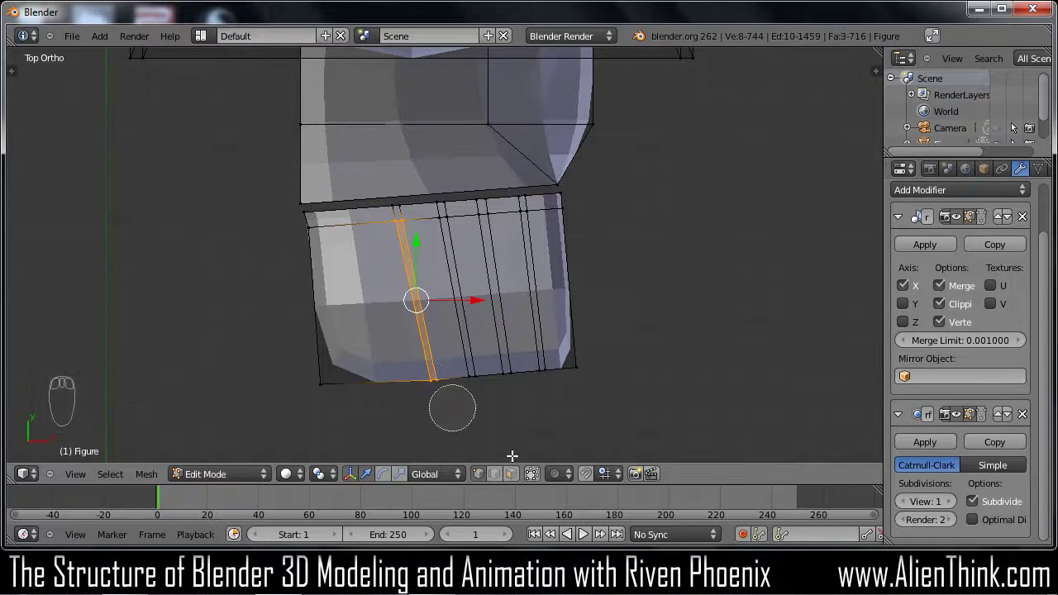
pyautogui.moveTo(634, 408); pyautogui.dragTo(608, 205)
pyautogui.press('x')
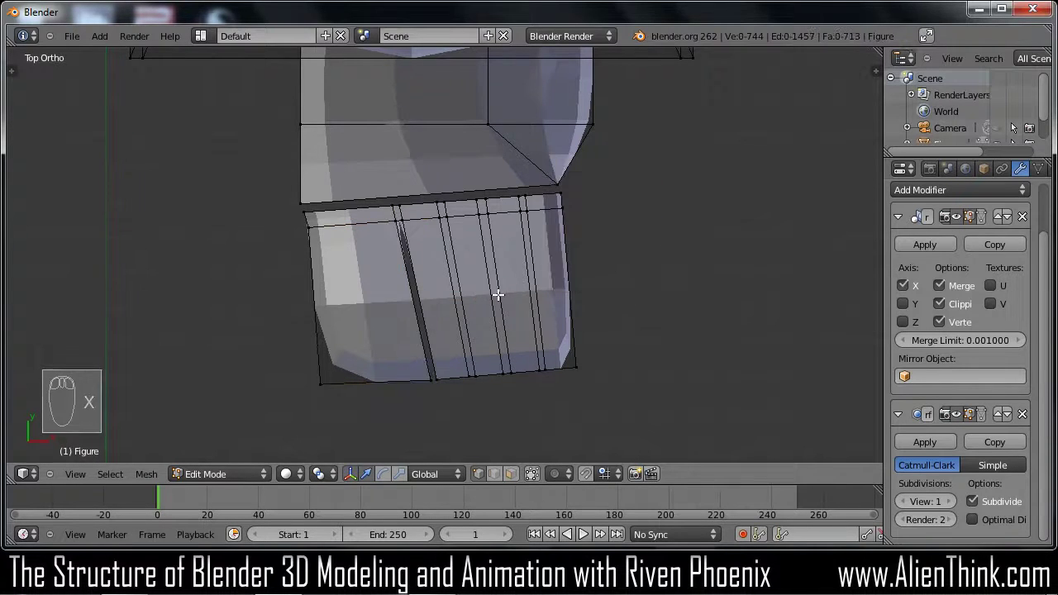
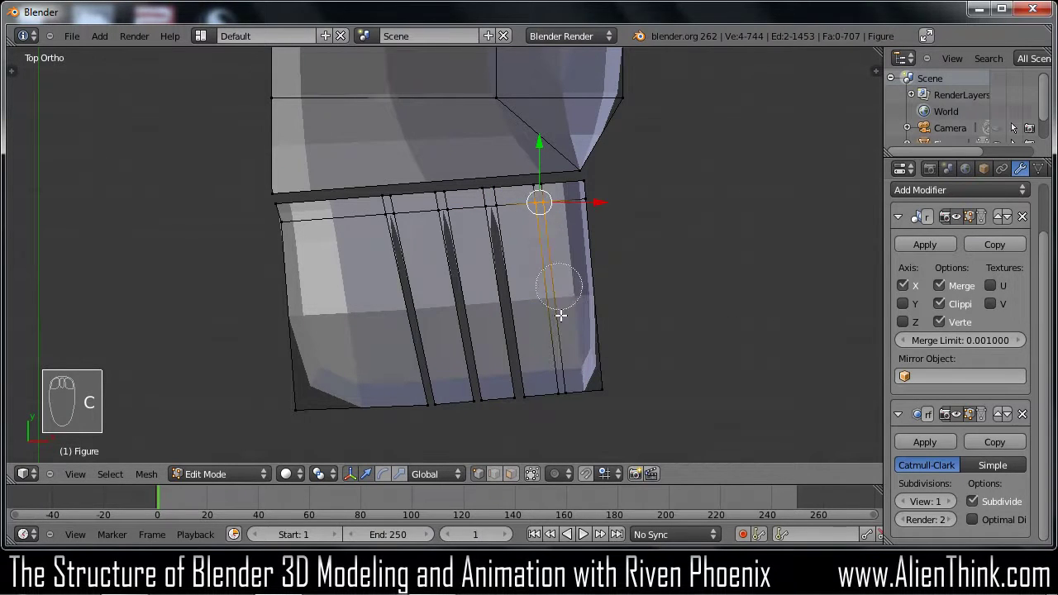
pyautogui.moveTo(683, 318); pyautogui.dragTo(655, 308)
pyautogui.press('x')
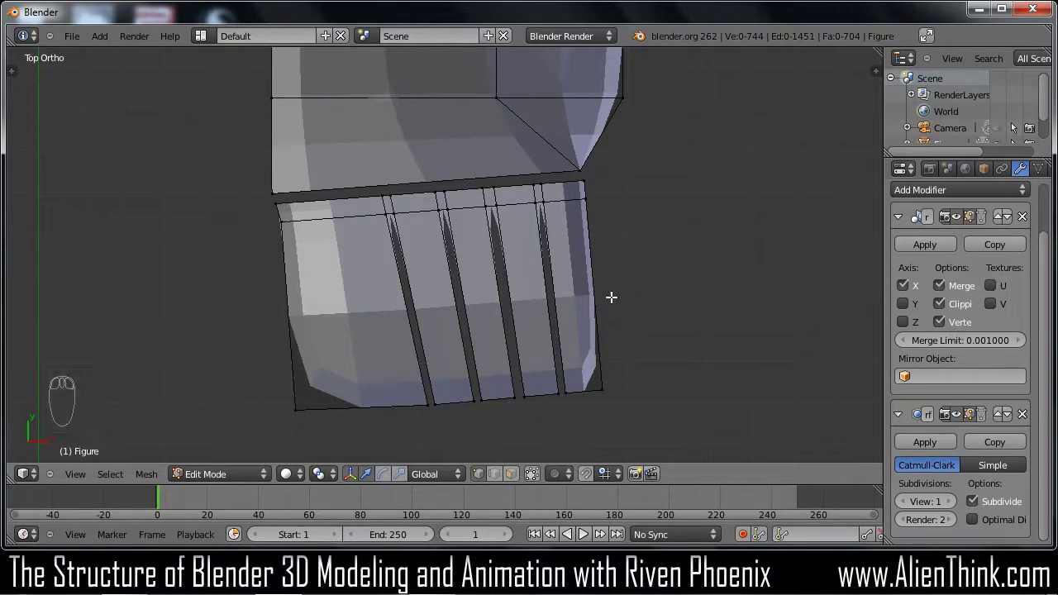
pyautogui.press('c')
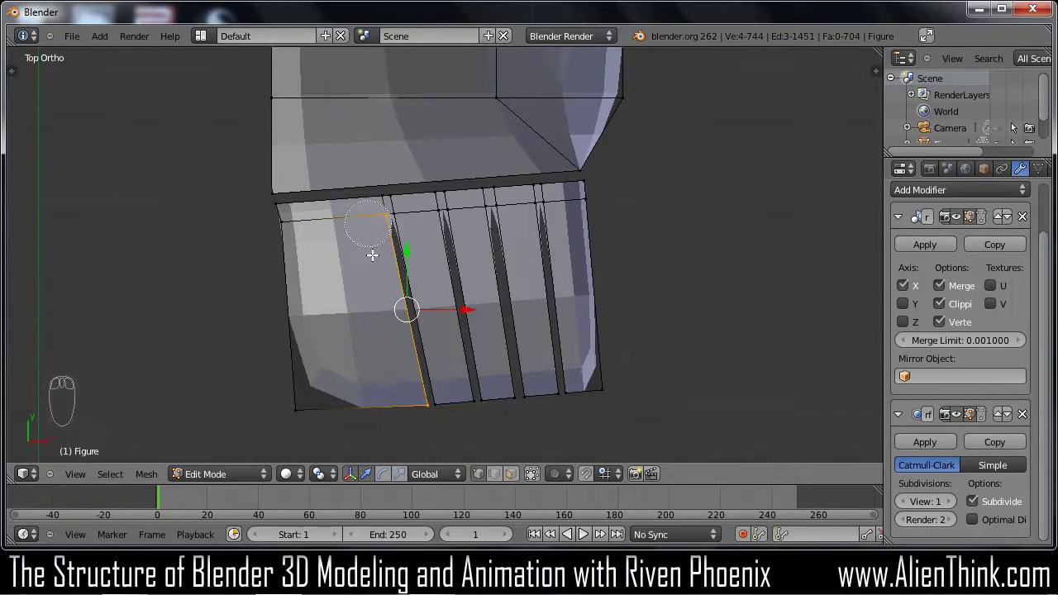
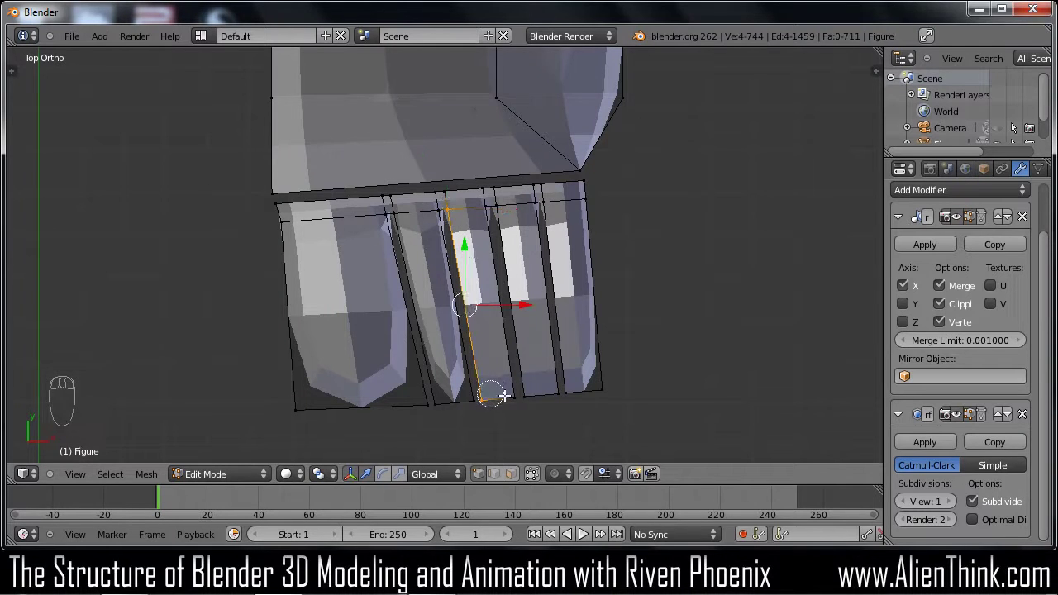
# Move the last toe edges along X to widen the gap beside the middle toe
pyautogui.moveTo(695, 327); pyautogui.dragTo(525, 216)
pyautogui.press('f')
pyautogui.press('a')
pyautogui.press('c')
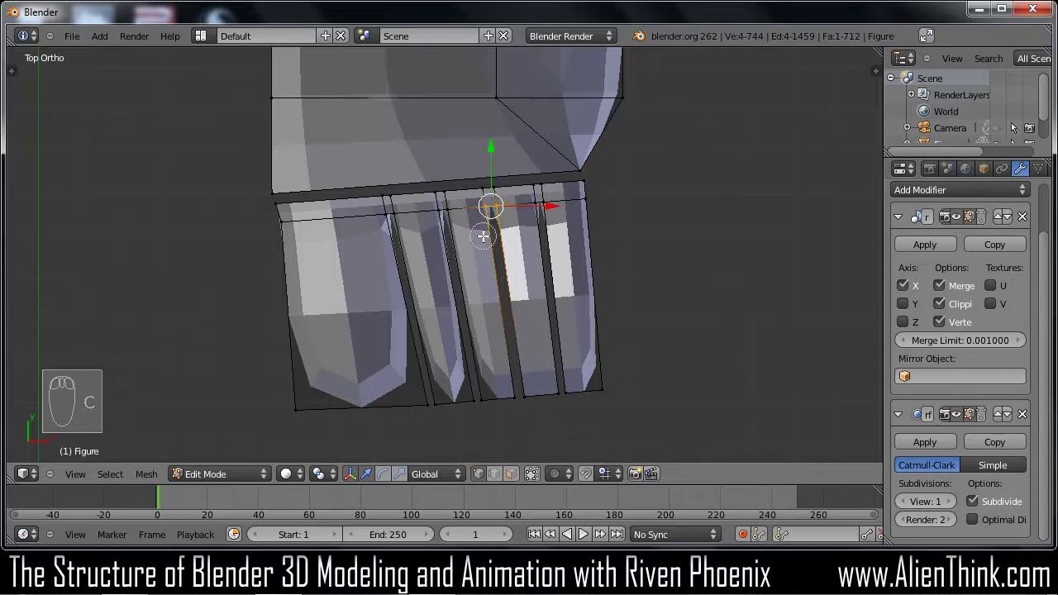
pyautogui.moveTo(496, 205); pyautogui.dragTo(485, 227)
pyautogui.press('c')
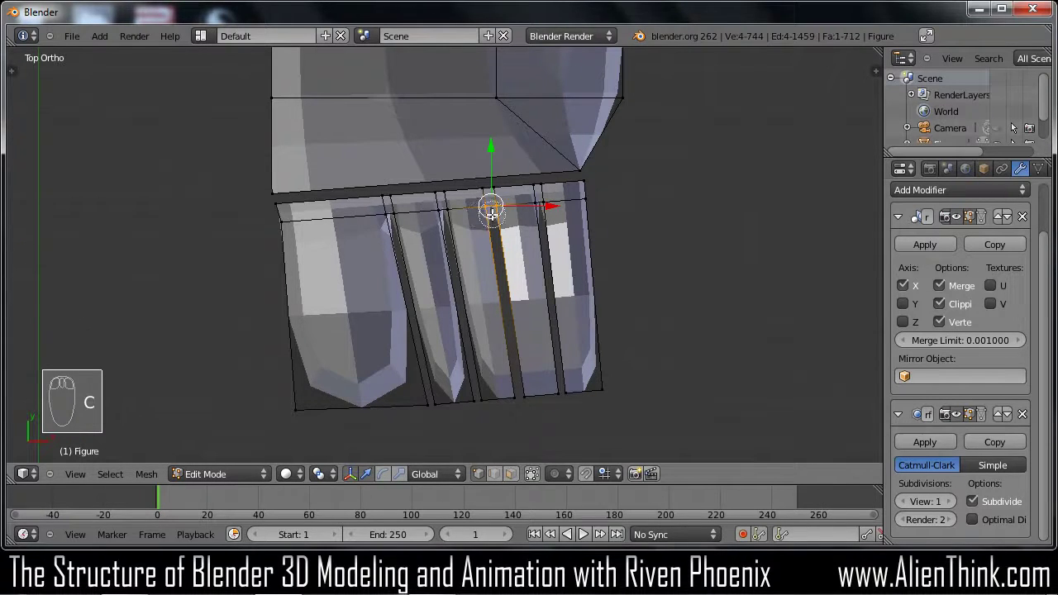
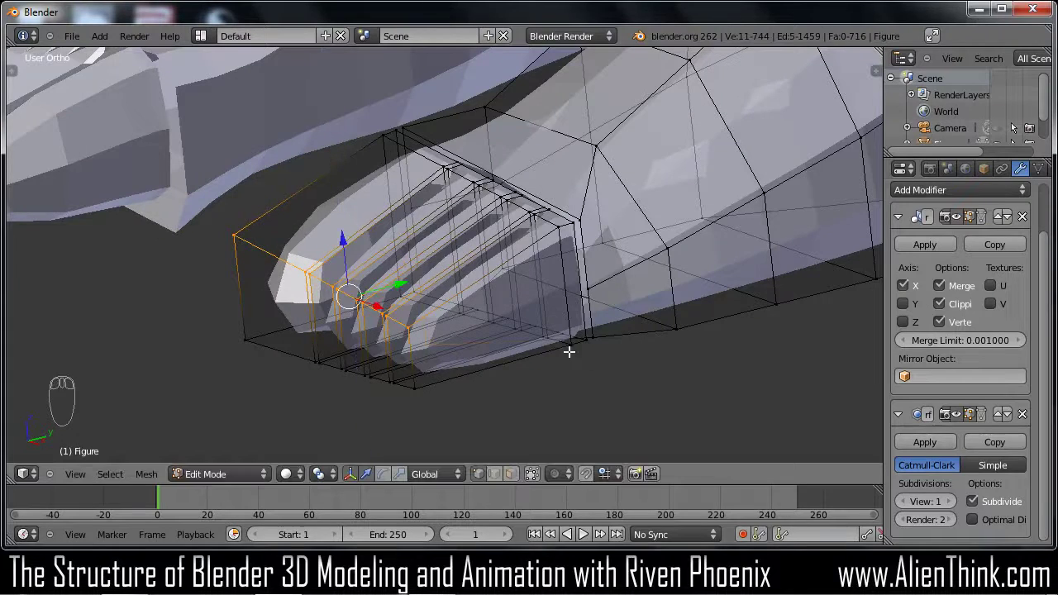
# Cut a new edge loop running across all the toes and return to the top view
pyautogui.moveTo(563, 357); pyautogui.dragTo(484, 338)
pyautogui.press('ctrl+r')
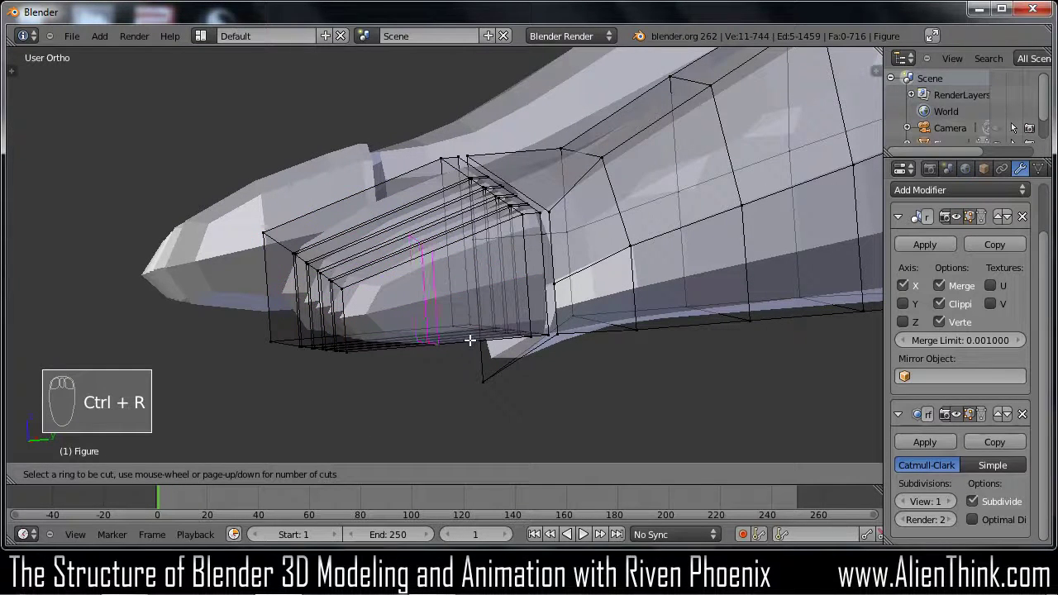
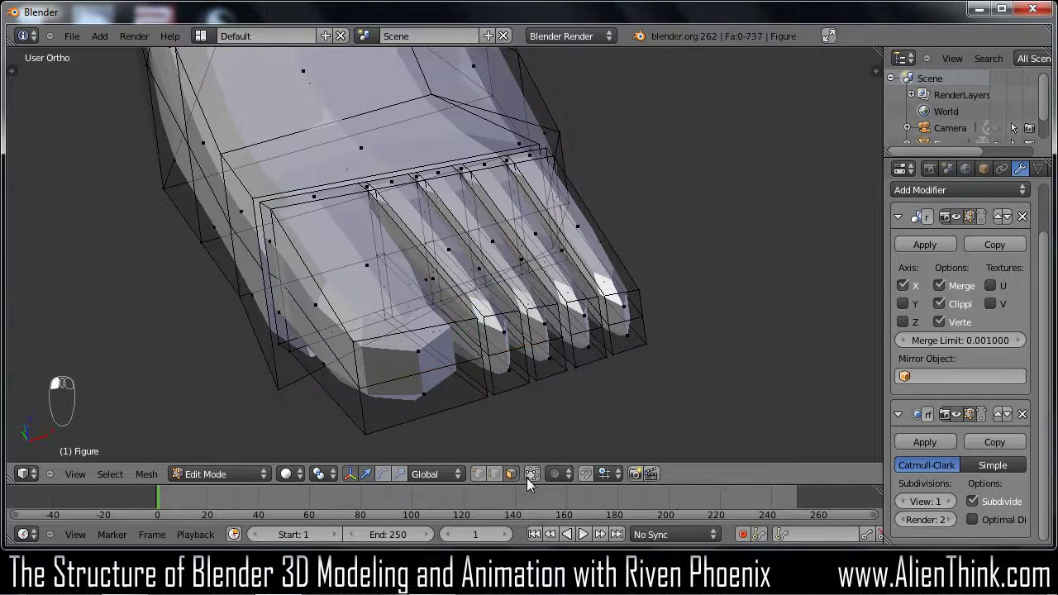
pyautogui.press('KP_7')
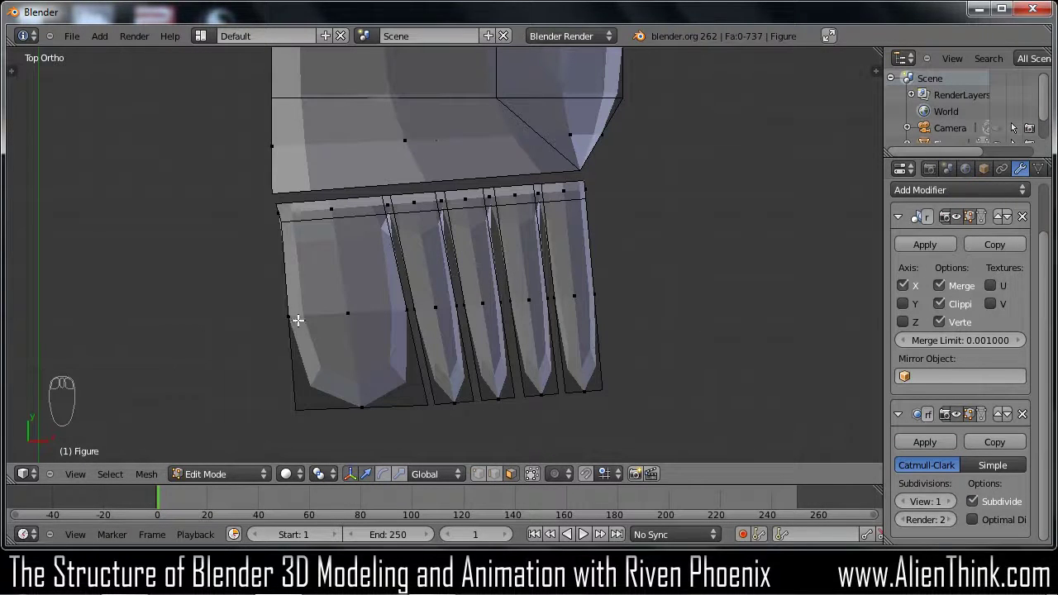
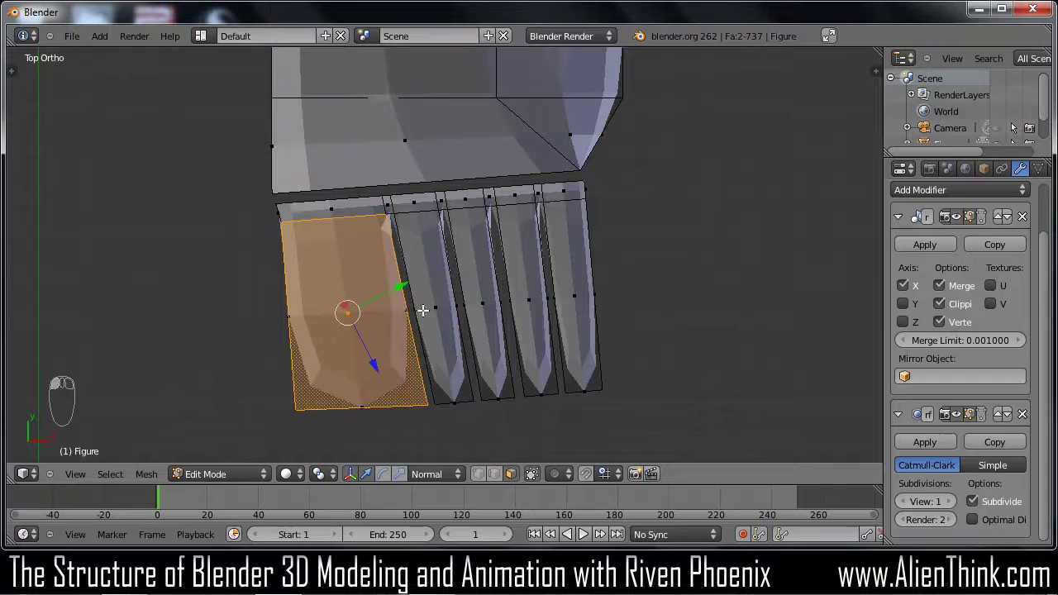
# Set the transform orientation to Global and scale the outermost toe's top edge inward
pyautogui.moveTo(438, 480); pyautogui.dragTo(454, 411)
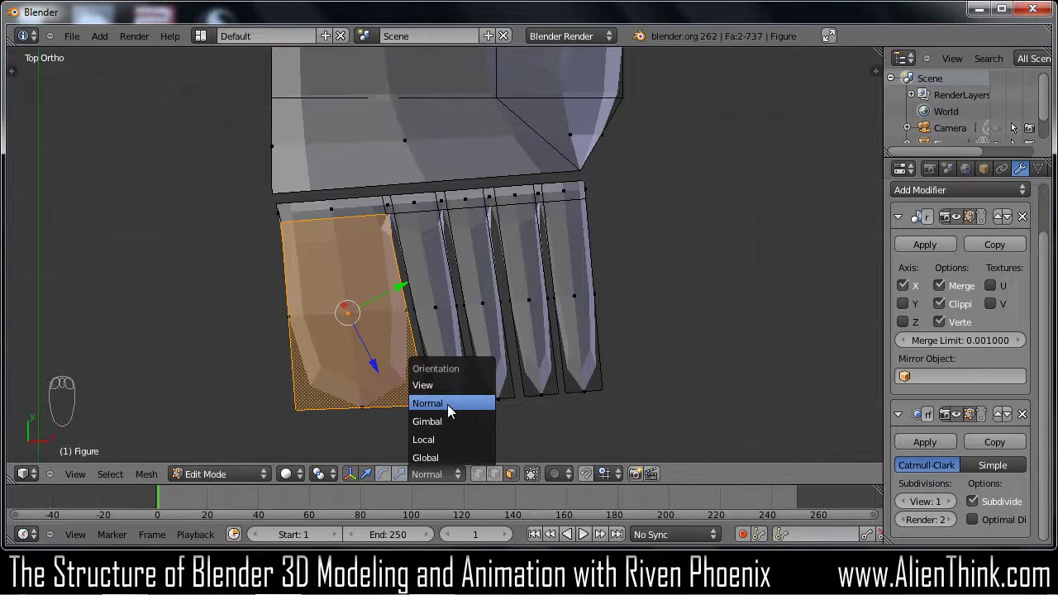
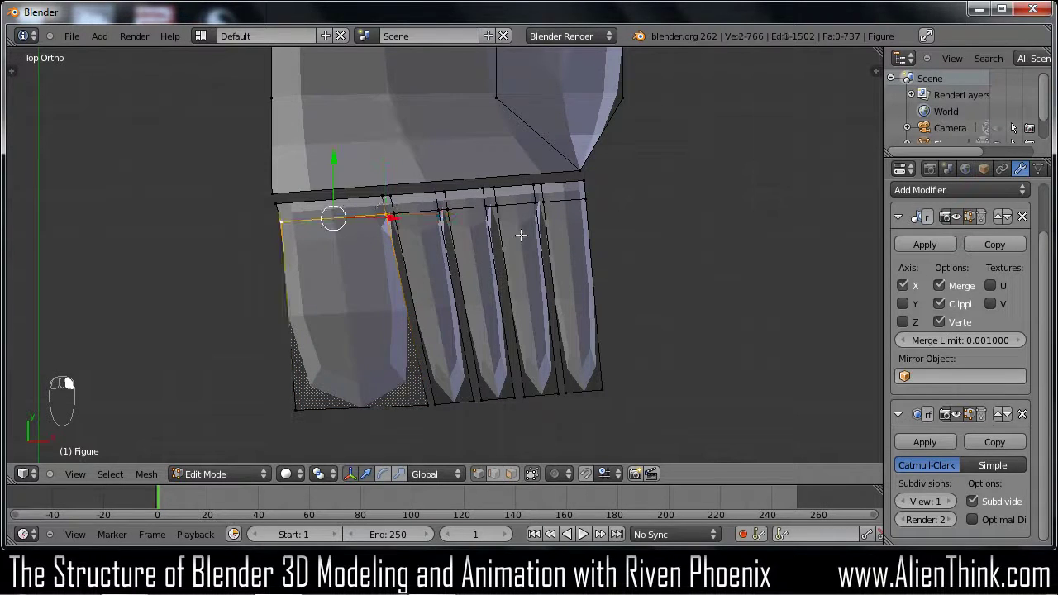
pyautogui.press('s')
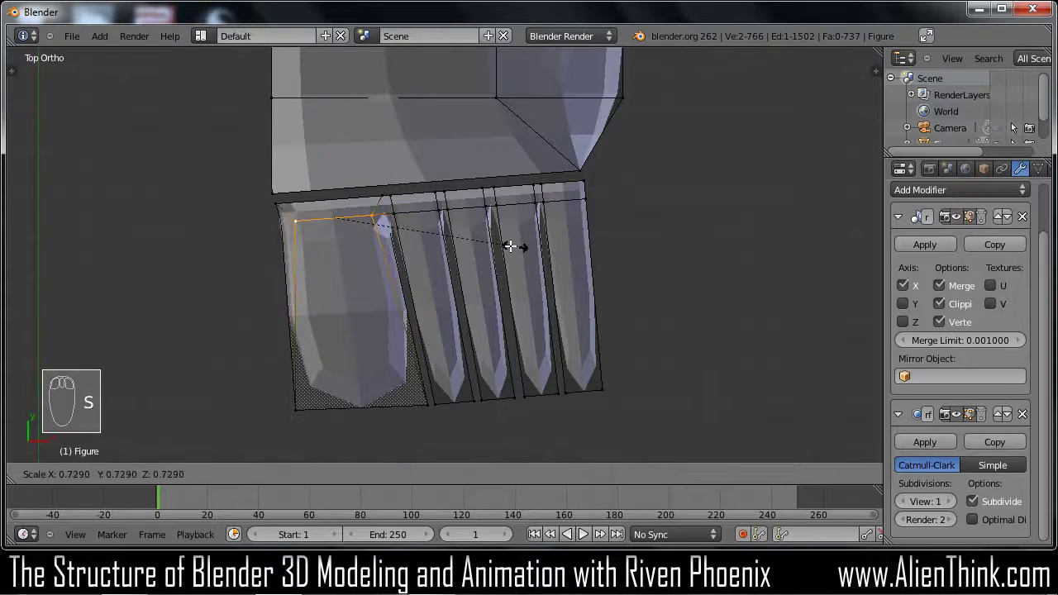
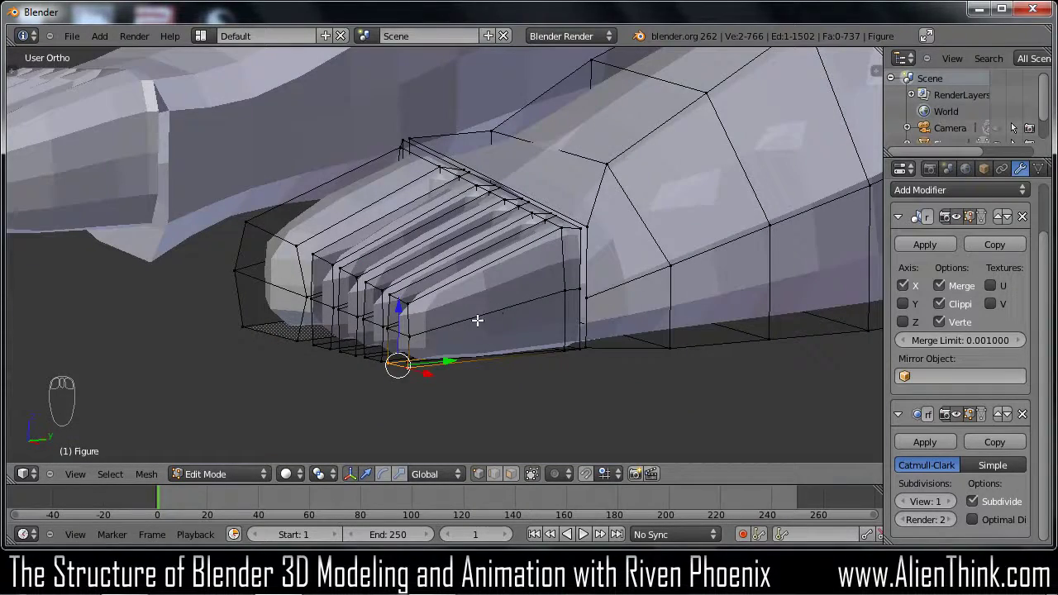
pyautogui.press('KP_7')
pyautogui.press('ctrl+r')
pyautogui.moveTo(334, 315); pyautogui.dragTo(373, 313)
pyautogui.press('ctrl+r')
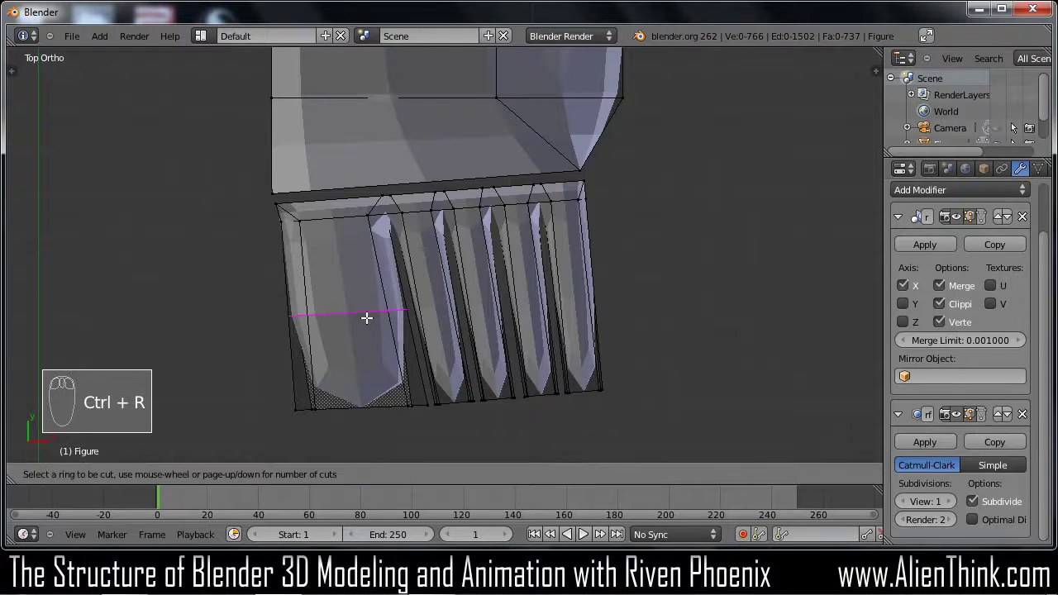
pyautogui.moveTo(365, 301); pyautogui.dragTo(439, 319)
pyautogui.press('a')
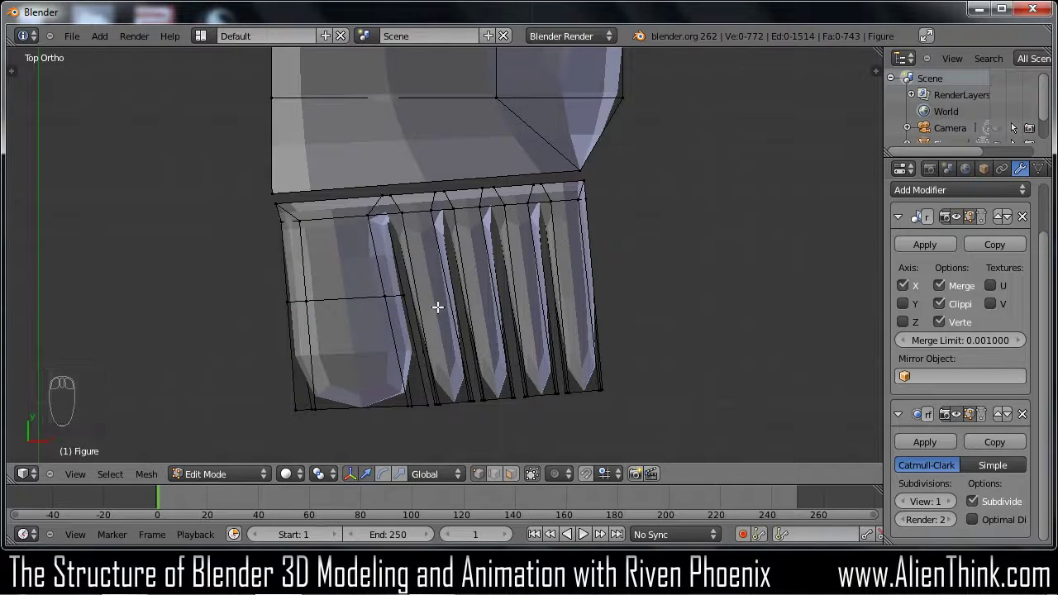
pyautogui.press('ctrl+r')
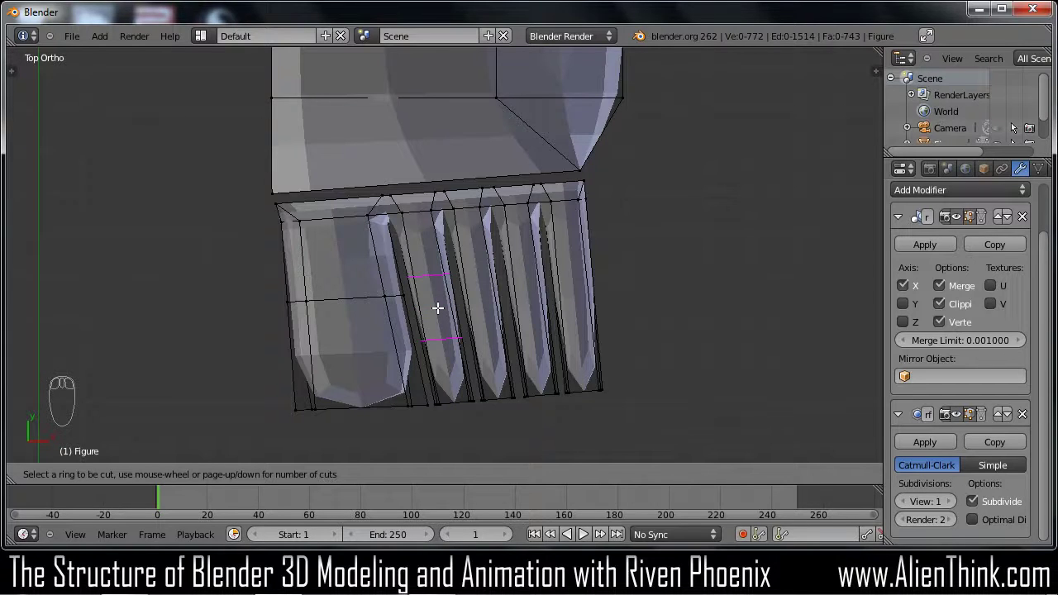
pyautogui.moveTo(438, 305); pyautogui.dragTo(481, 298)
pyautogui.press('ctrl+r')
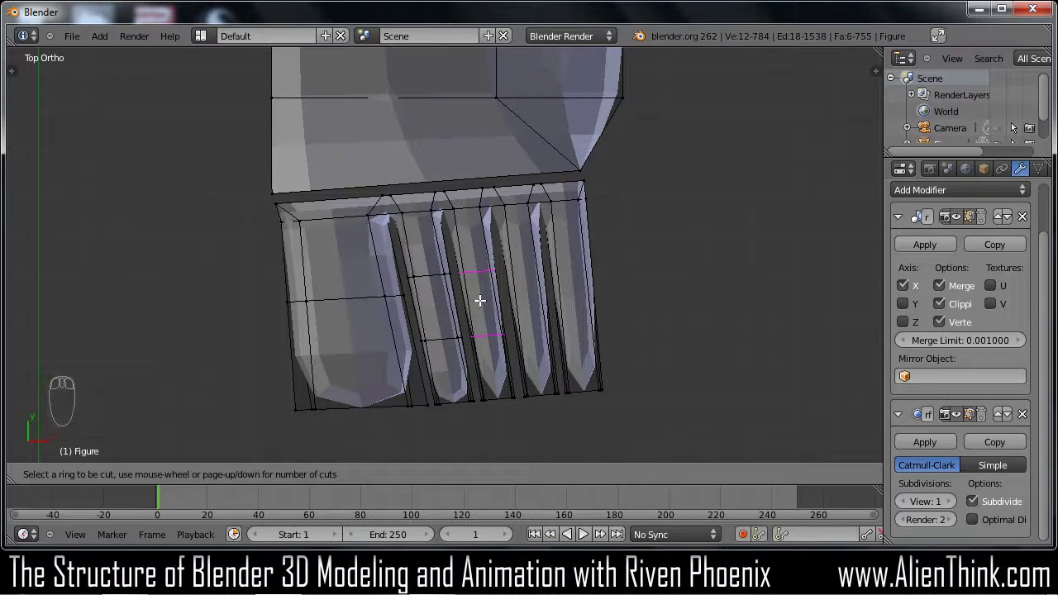
pyautogui.press('ctrl+z')
pyautogui.press('ctrl+z')
pyautogui.press('ctrl+z')
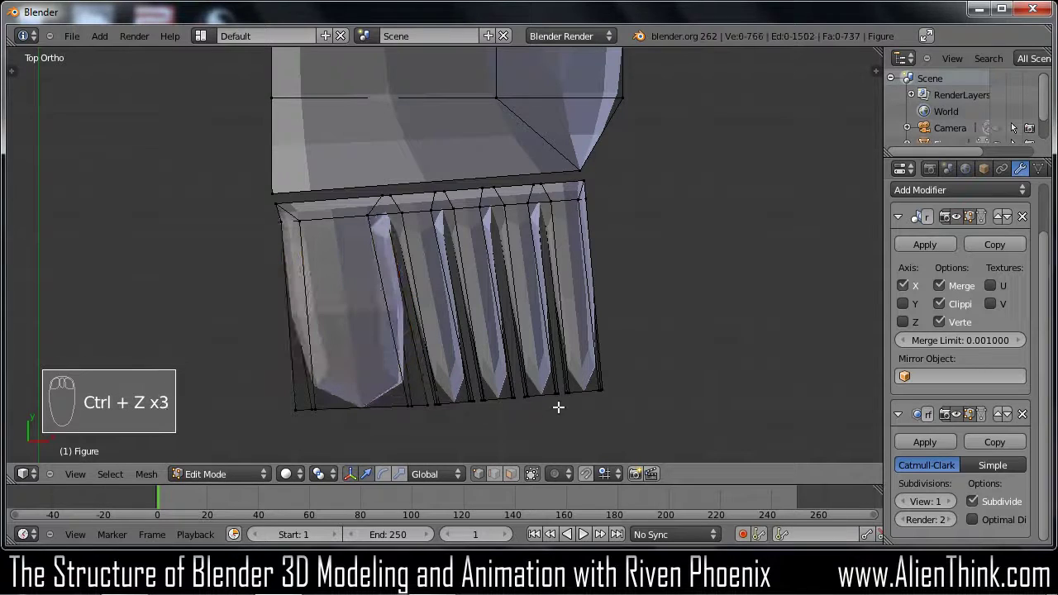
pyautogui.press('c')
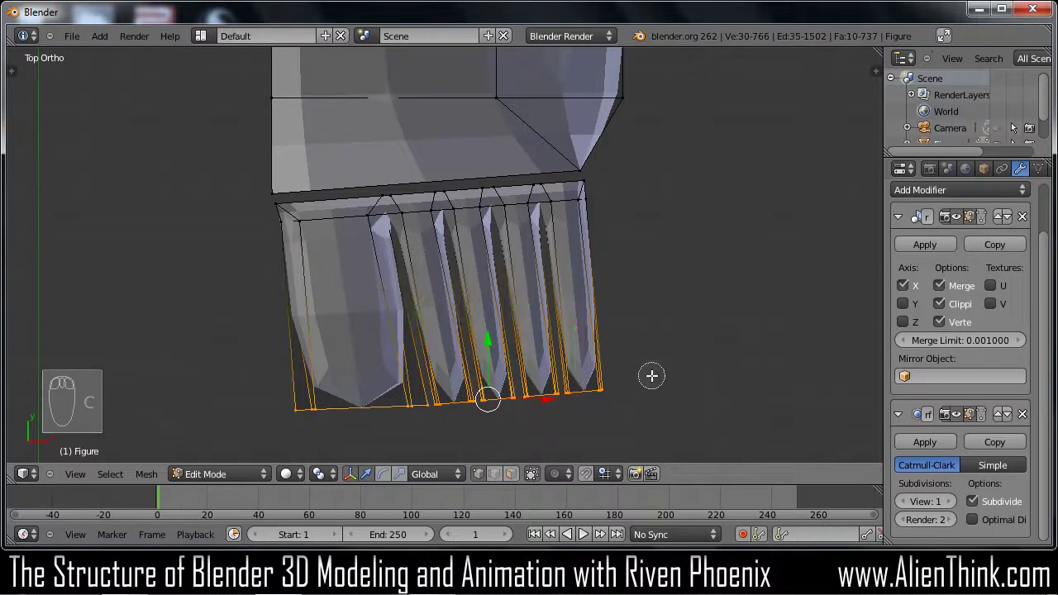
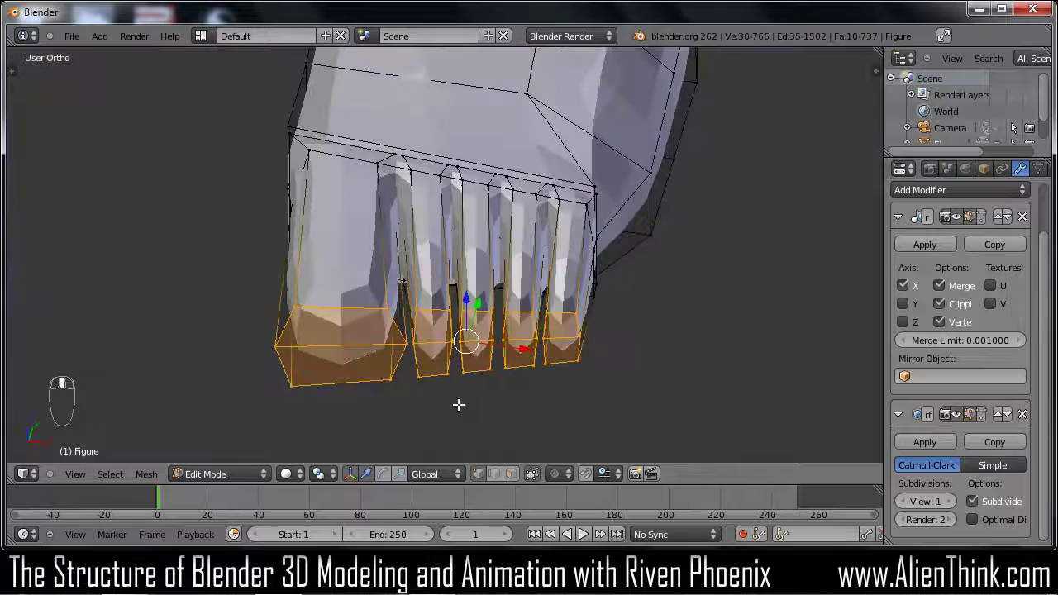
# From top view, tilt the selected toe tips into a slanted line
pyautogui.press('KP_7')
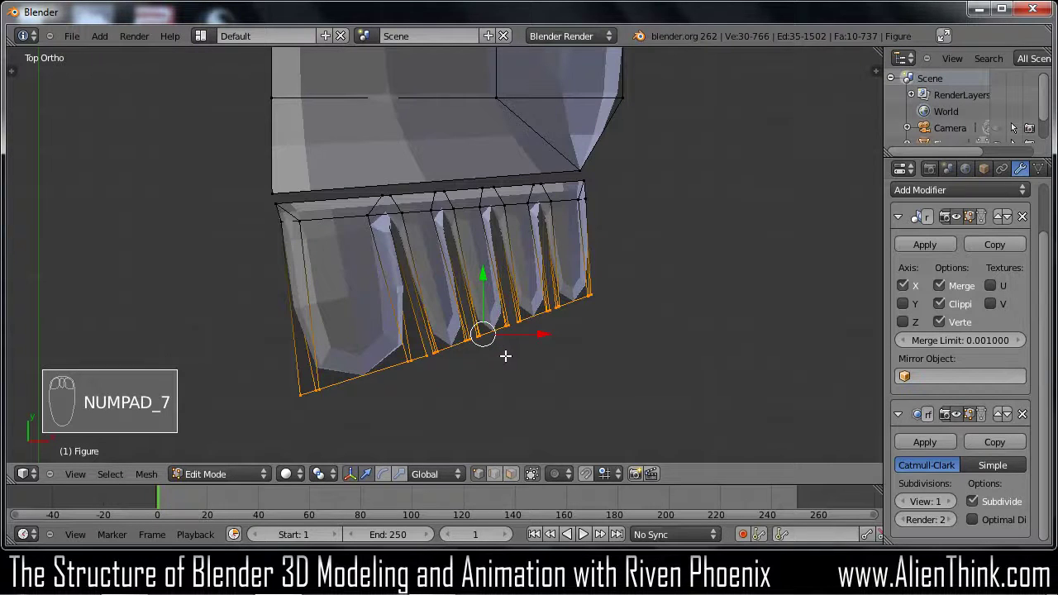
pyautogui.press('g')
pyautogui.moveTo(510, 363); pyautogui.dragTo(352, 285)
pyautogui.press('a')
pyautogui.press('ctrl+r')
# Add three crosswise loop cuts along the toes, the last near the tips
pyautogui.press('ctrl+r')
pyautogui.moveTo(427, 289); pyautogui.dragTo(454, 276)
pyautogui.press('ctrl+r')
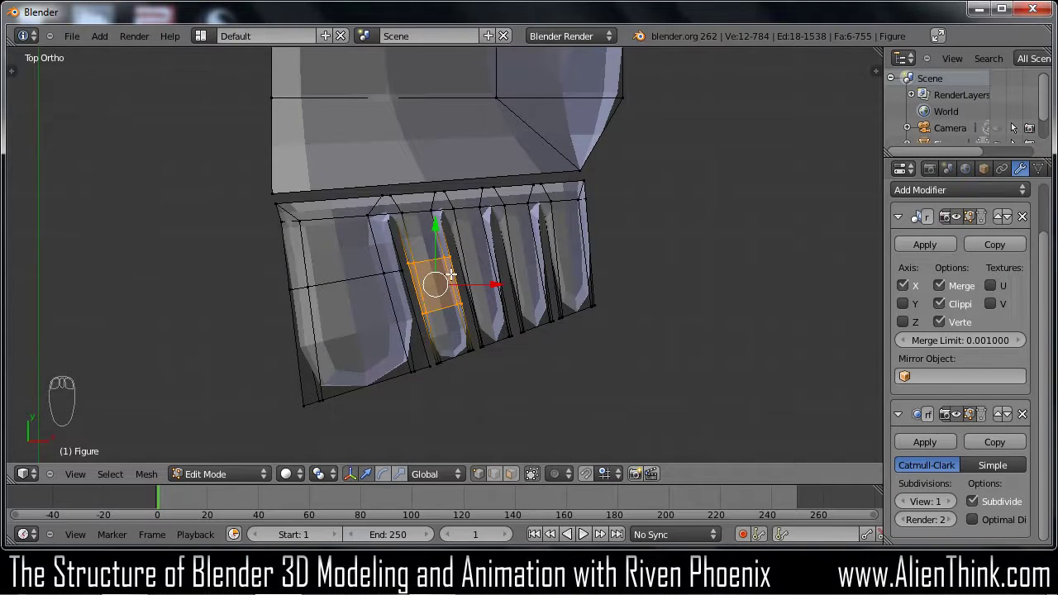
pyautogui.press('ctrl+r')
pyautogui.moveTo(524, 257); pyautogui.dragTo(529, 252)
pyautogui.press('ctrl+r')
pyautogui.press('ctrl+r')
pyautogui.moveTo(529, 252); pyautogui.dragTo(577, 248)
pyautogui.press('ctrl+r')
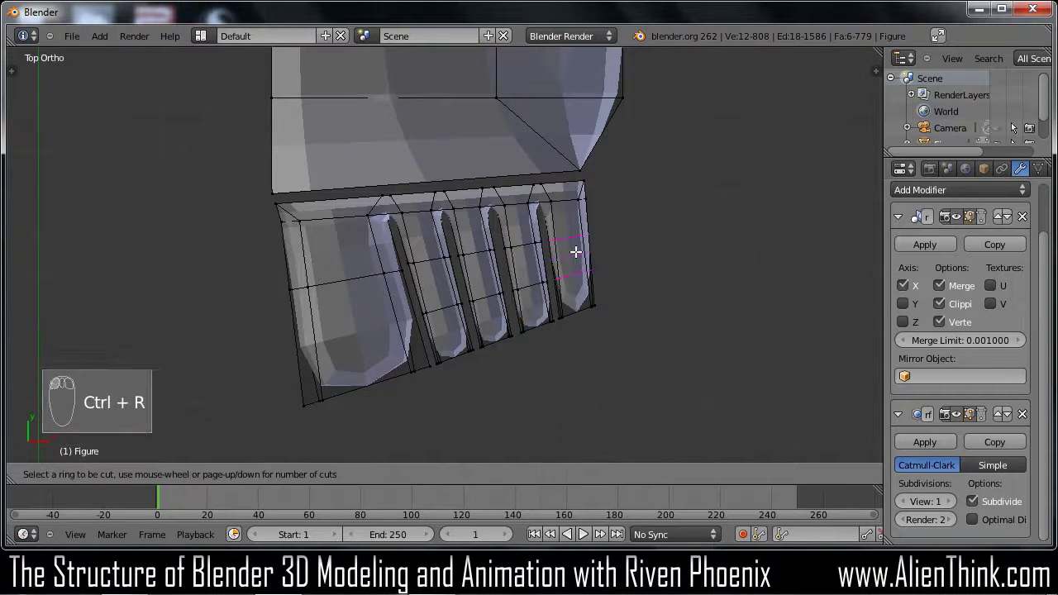
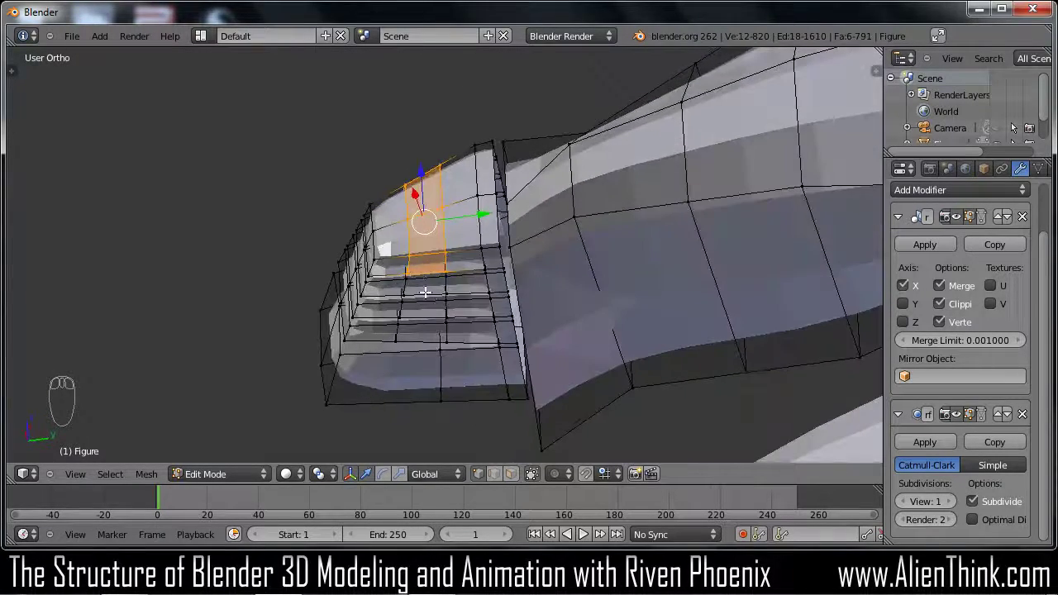
# Raise the strip on top of the toes and pull its edges into a curve, checking from the side
pyautogui.press('a')
pyautogui.moveTo(544, 477); pyautogui.dragTo(409, 337)
pyautogui.press('c')
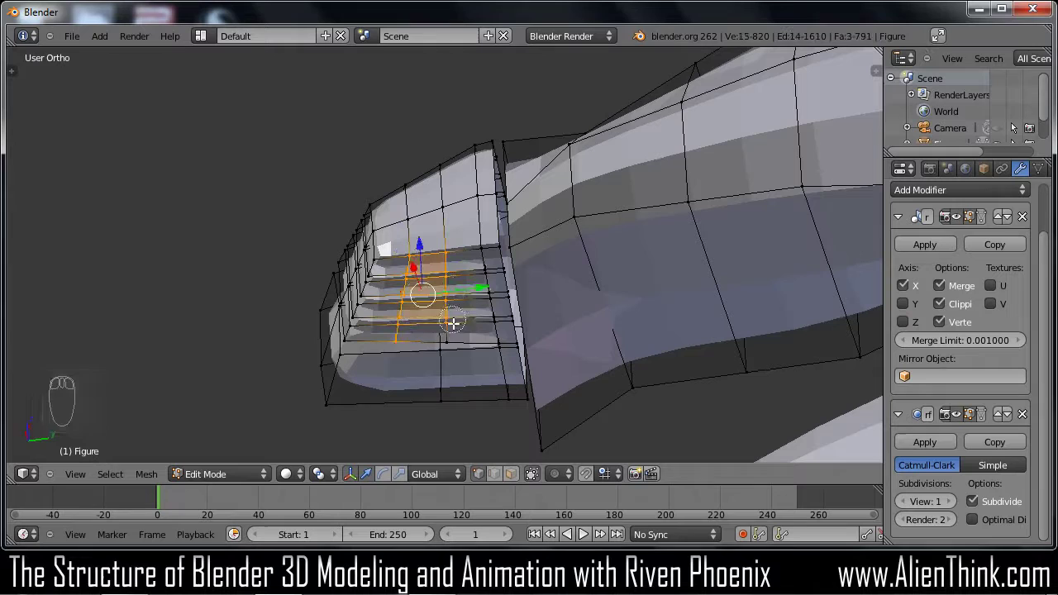
pyautogui.moveTo(477, 364); pyautogui.dragTo(479, 351)
pyautogui.moveTo(541, 324); pyautogui.dragTo(452, 336)
pyautogui.press('KP_1')
pyautogui.press('KP_3')
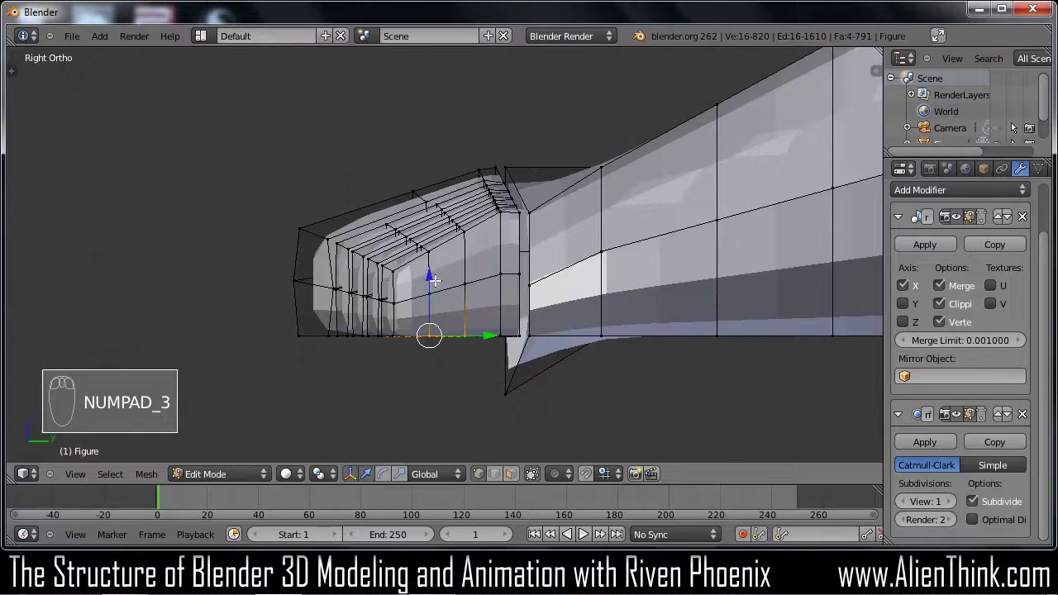
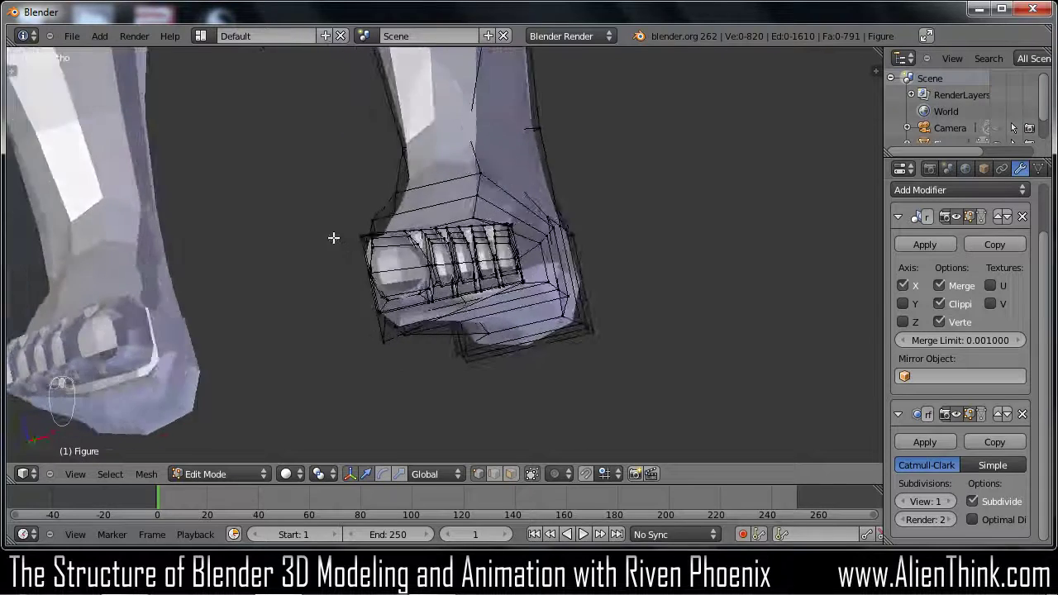
# View the foot from the side to check the toe profile
pyautogui.press('KP_3')
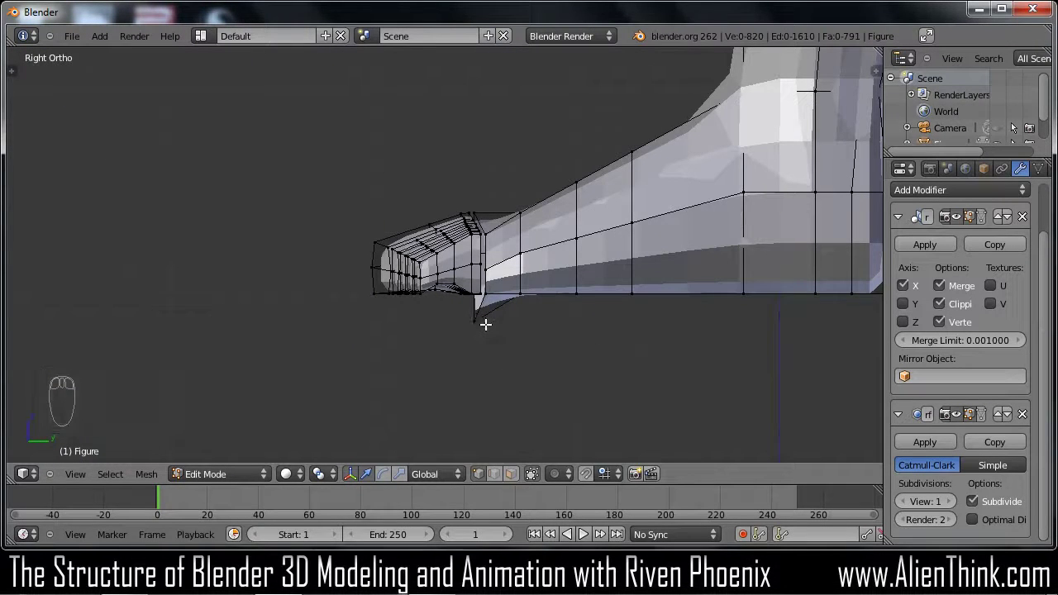
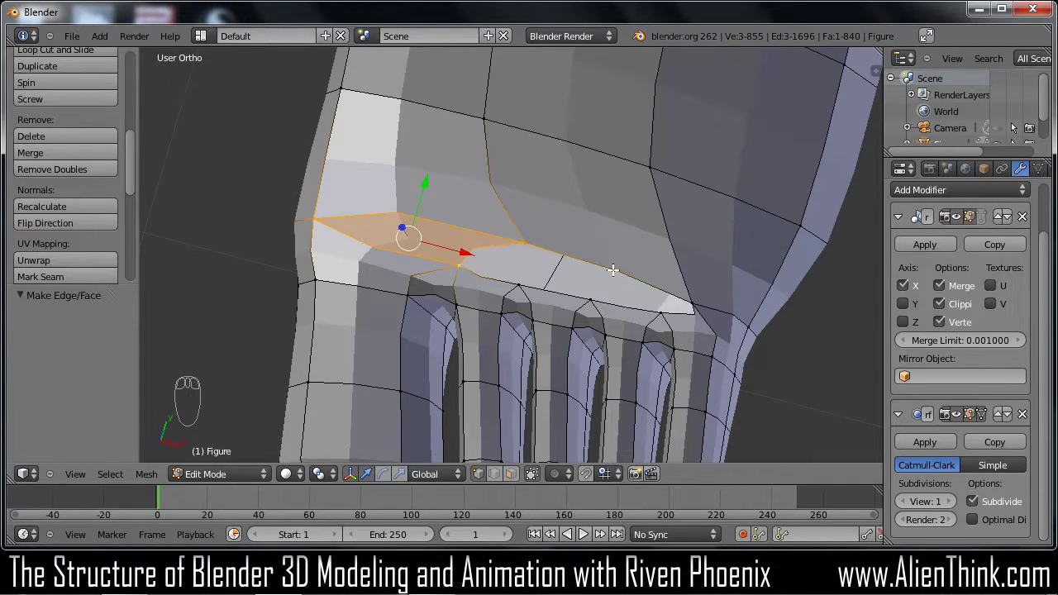
# Fill the edge above the toe joints with a new face
pyautogui.press('a')
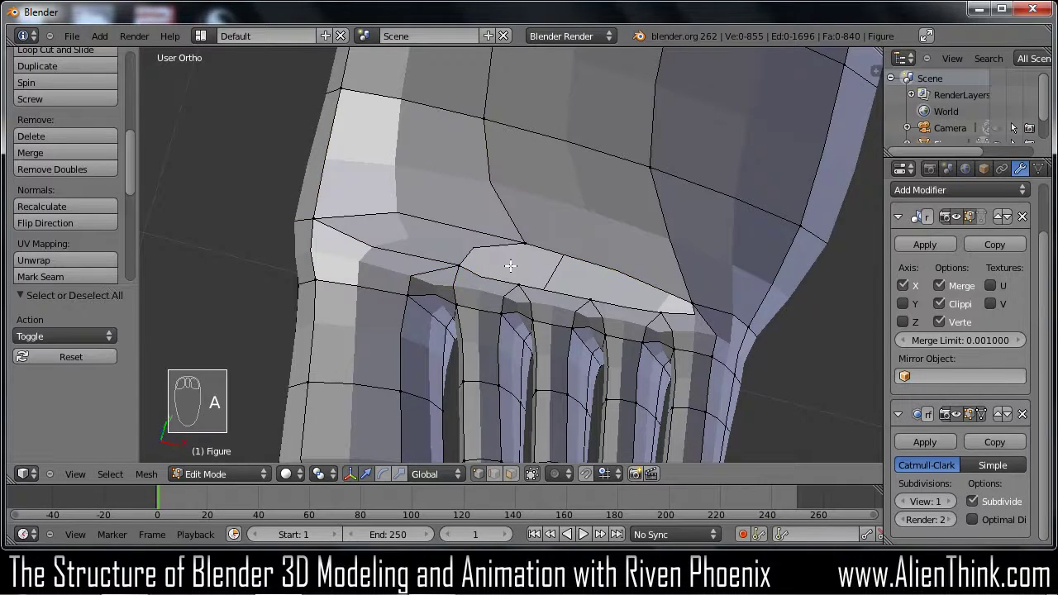
pyautogui.press('c')
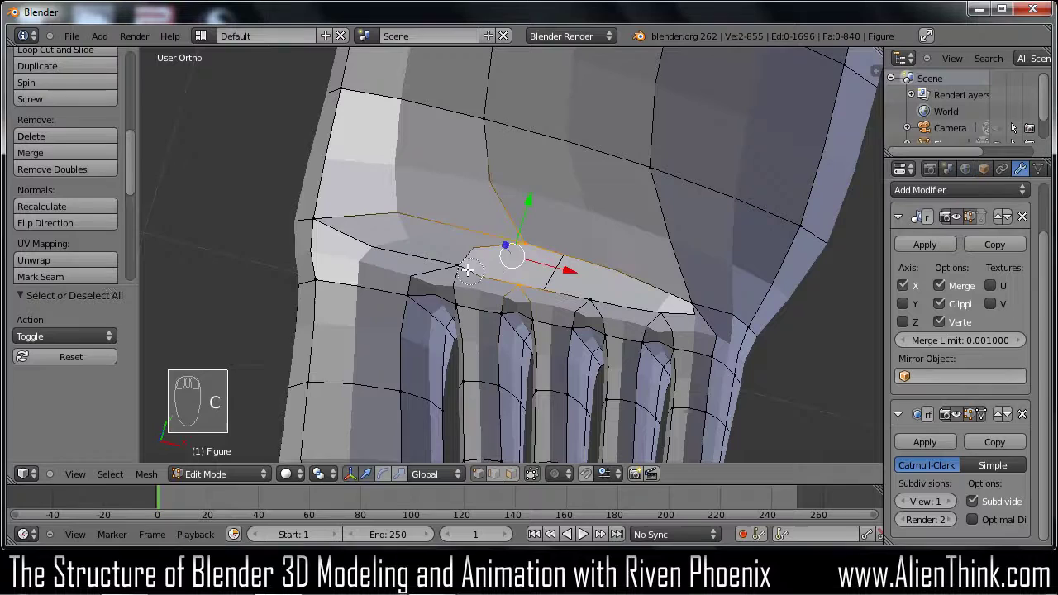
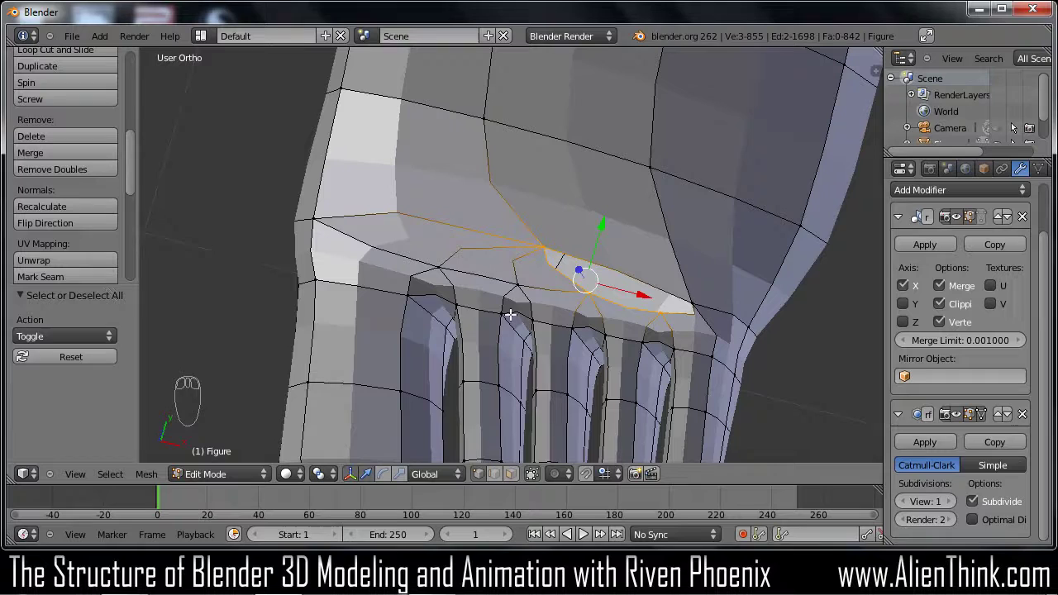
pyautogui.press('f')
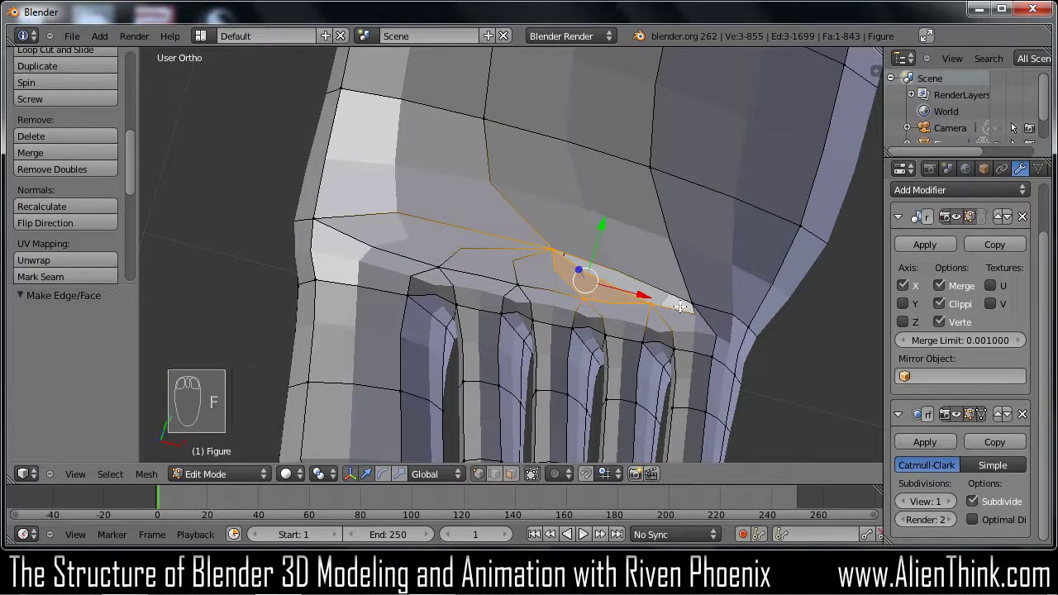
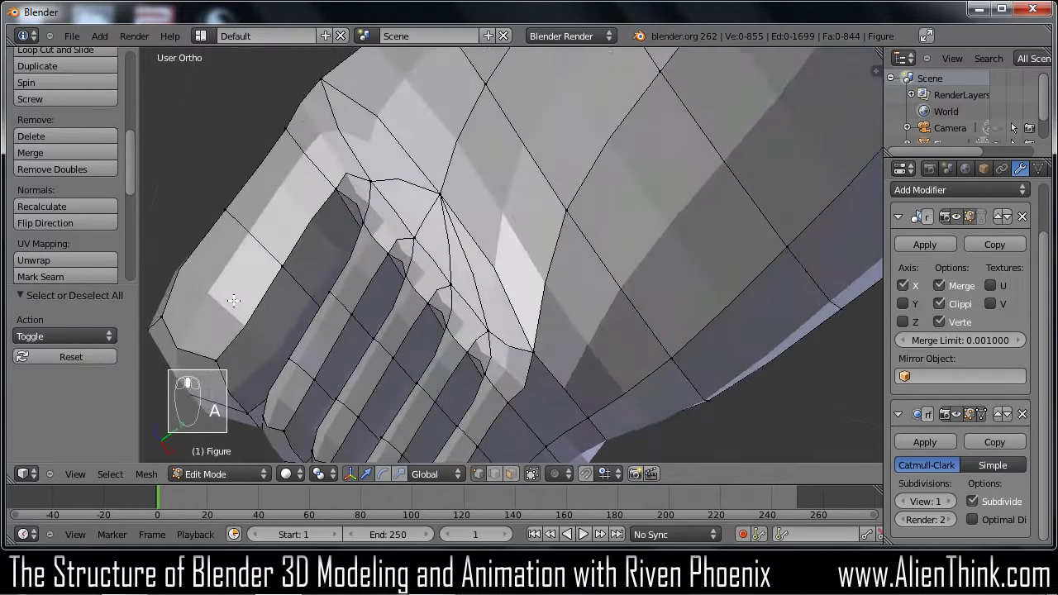
# Return to Object Mode and orbit to preview the smoothed foot and toes
pyautogui.press('Tab')
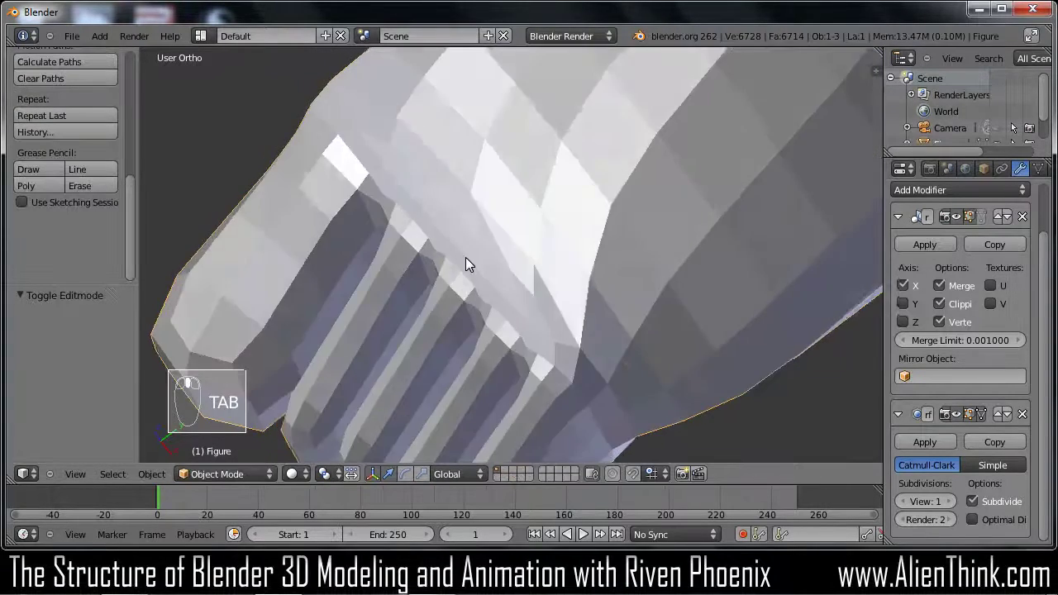
pyautogui.middleClick(451, 278)
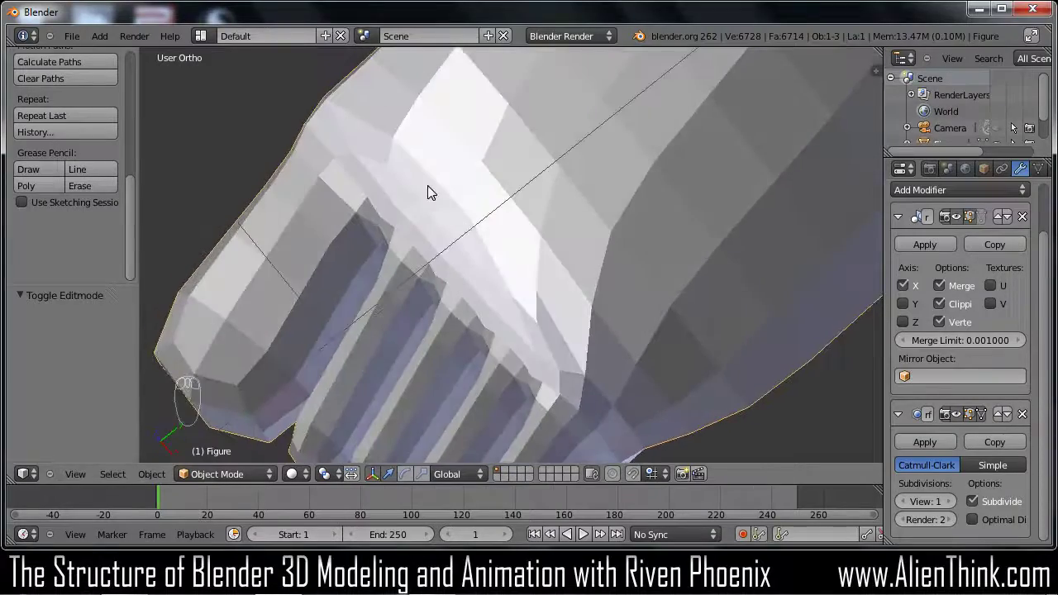
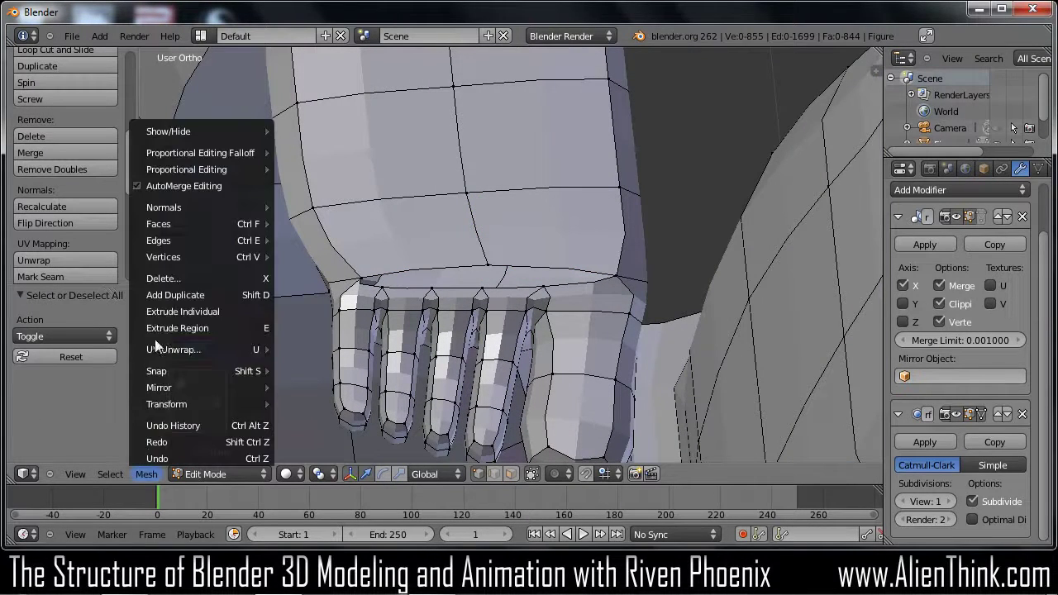
# Select an edge loop along the lower torso for the new hip cuts
pyautogui.click(171, 195)
pyautogui.press('c')
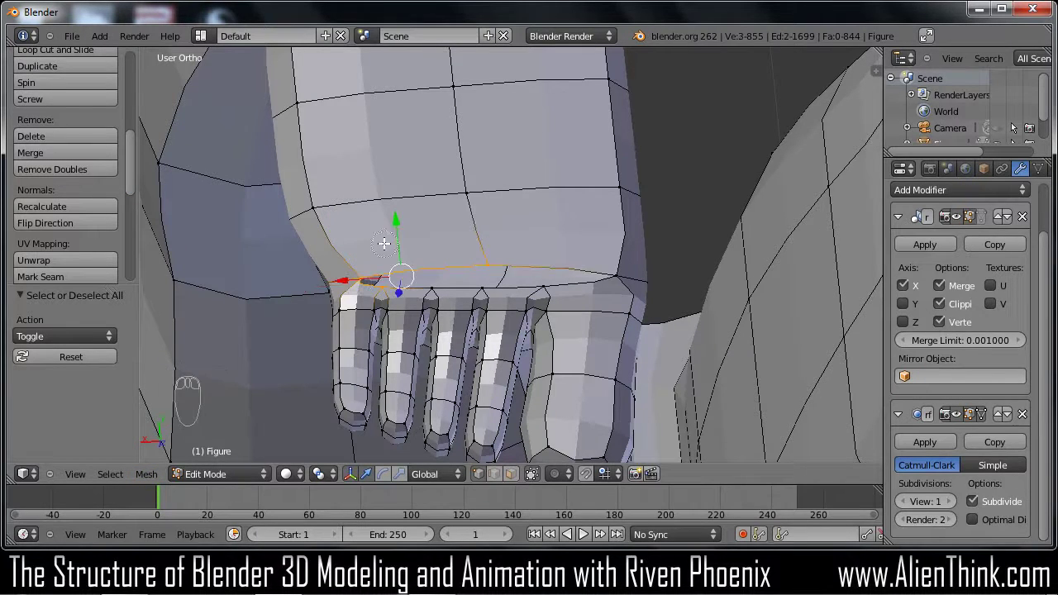
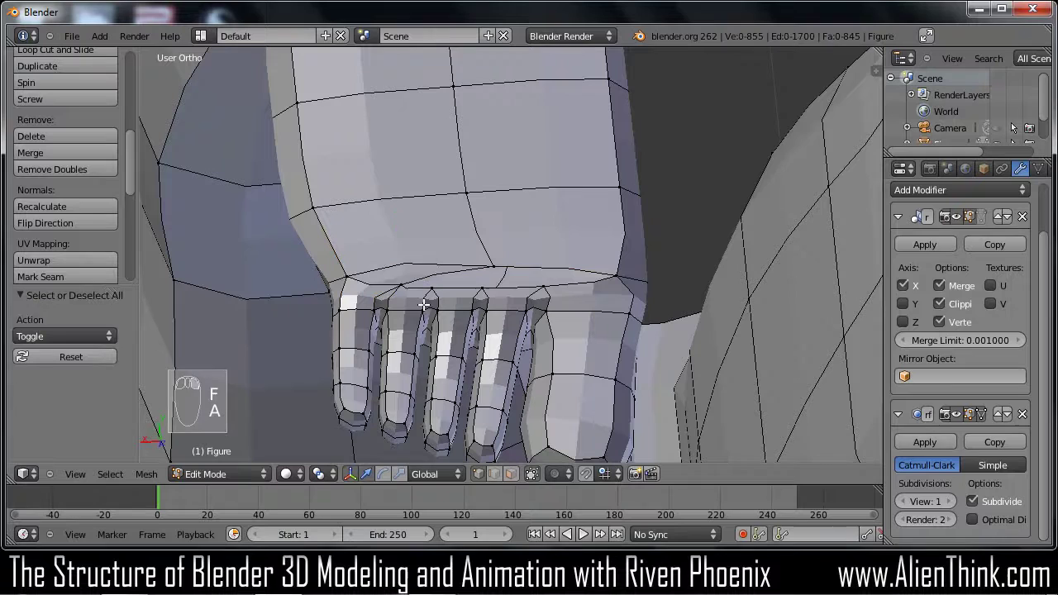
pyautogui.press('c')
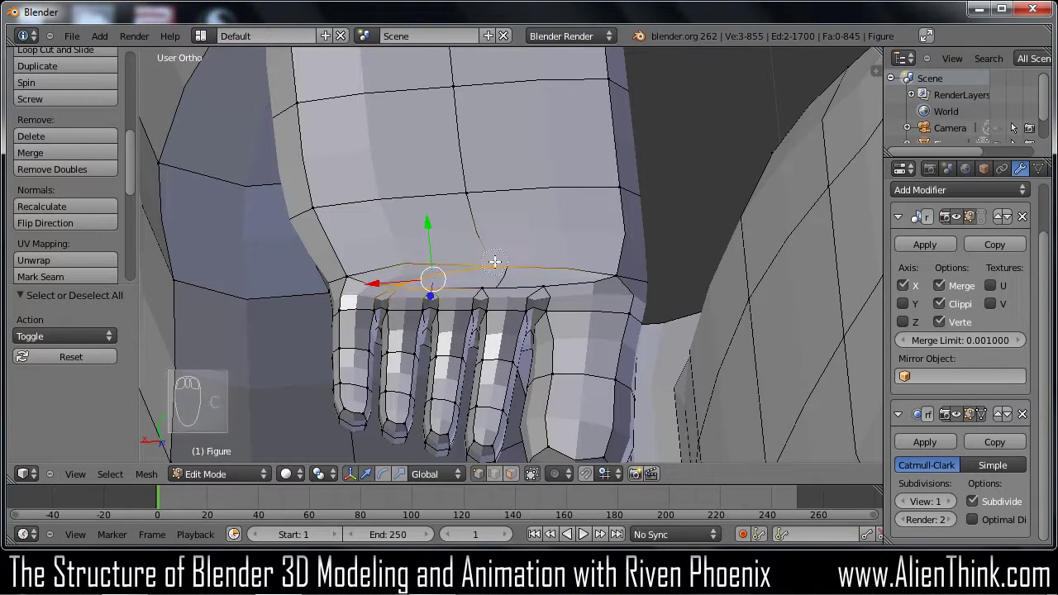
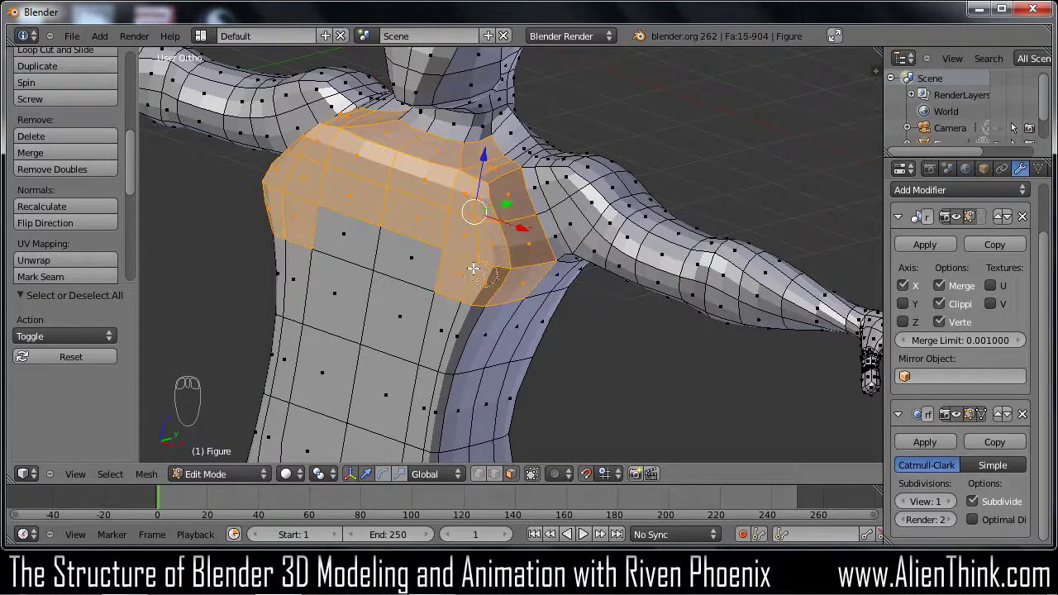
# Dismiss the Specials menu and pick out a small patch of upper-chest faces
pyautogui.moveTo(617, 380); pyautogui.dragTo(274, 268)
pyautogui.press('w')
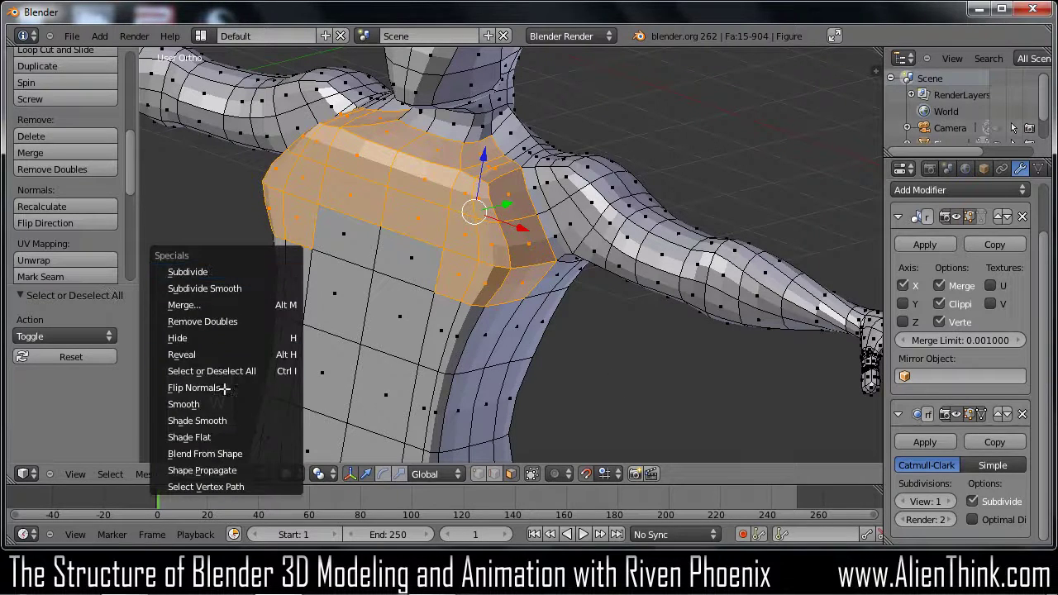
pyautogui.press('w')
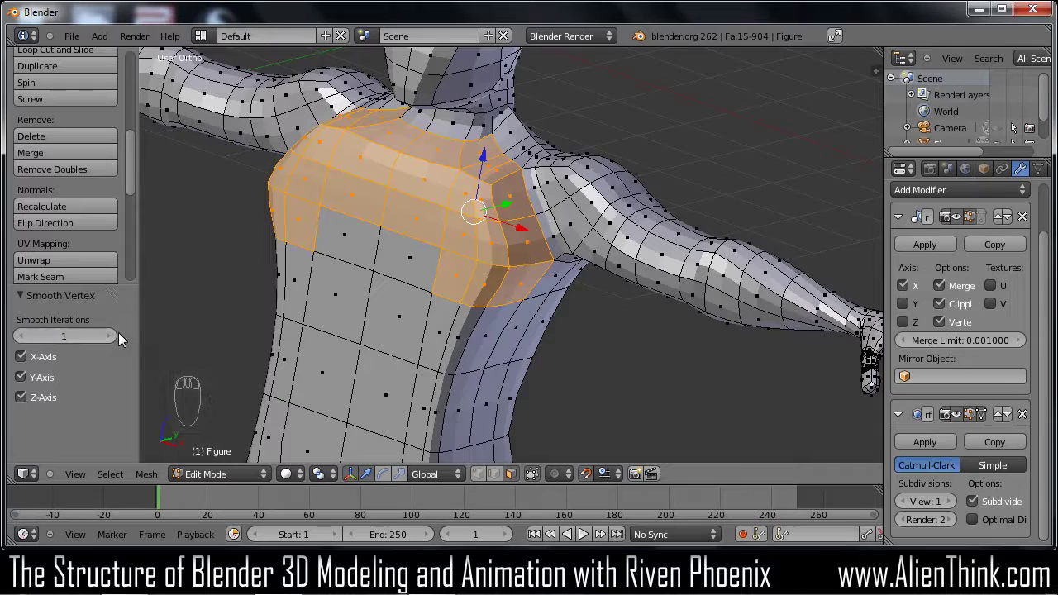
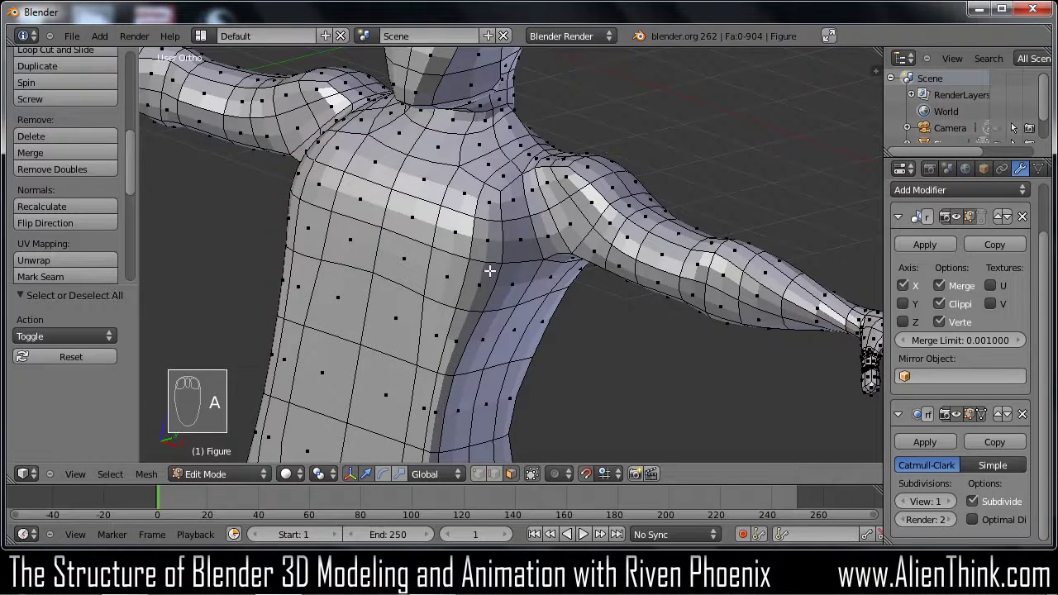
pyautogui.press('c')
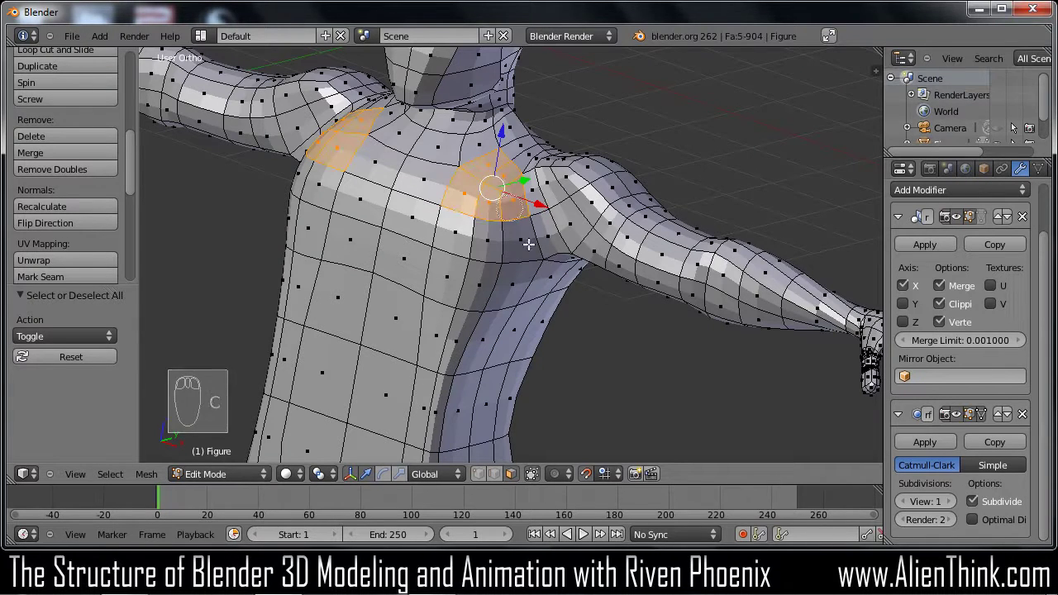
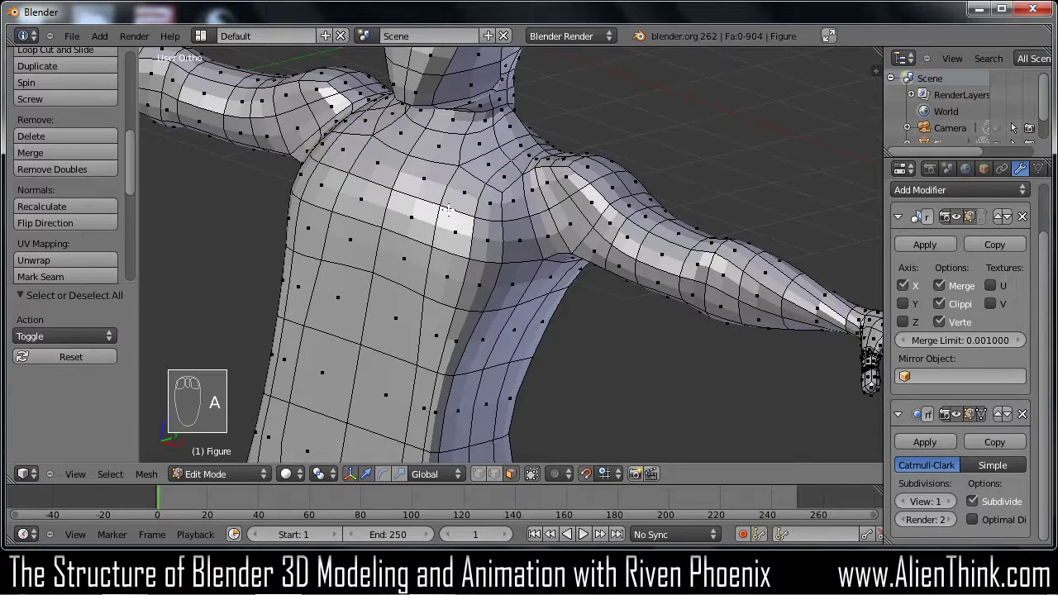
pyautogui.press('c')
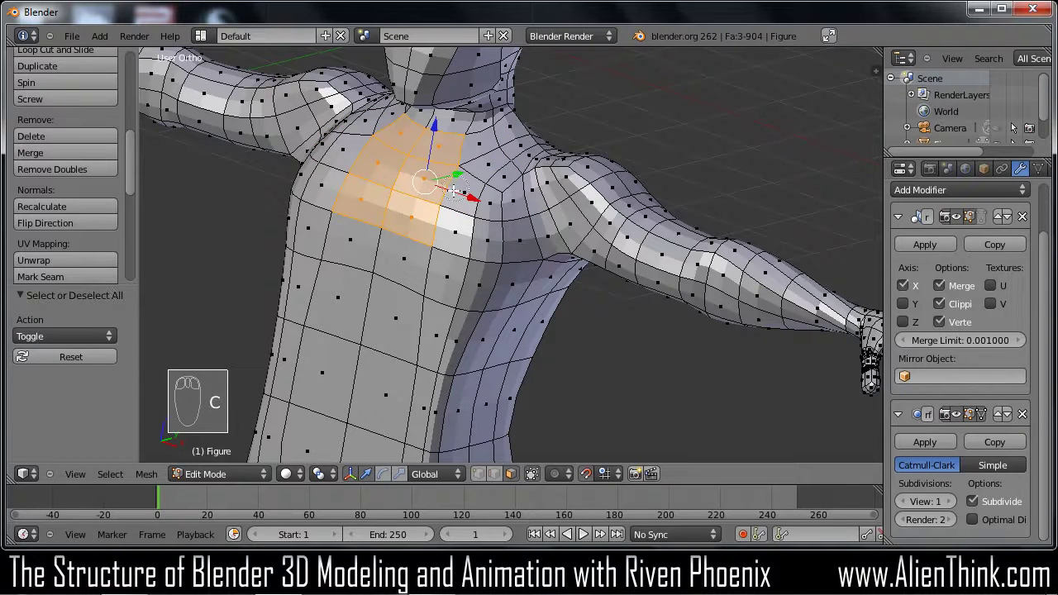
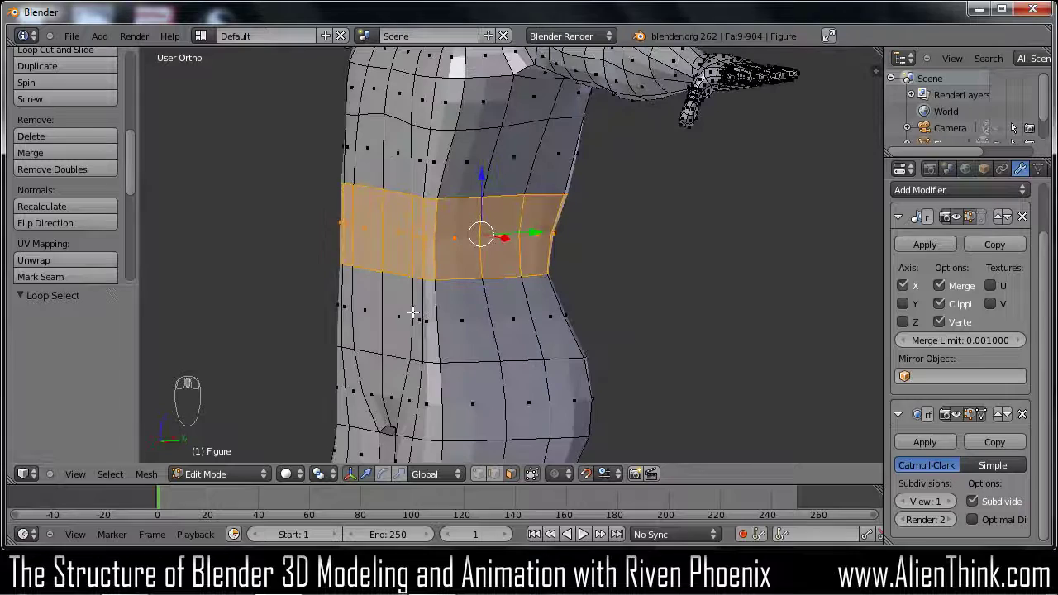
# Narrow the waist band and select the side faces on both sides of the waist
pyautogui.press('w')
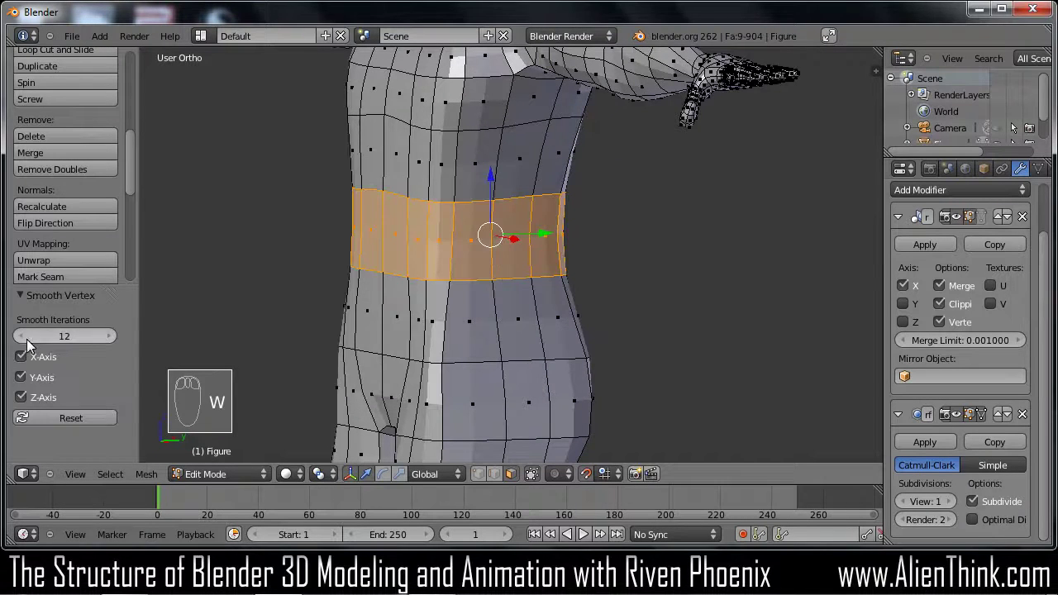
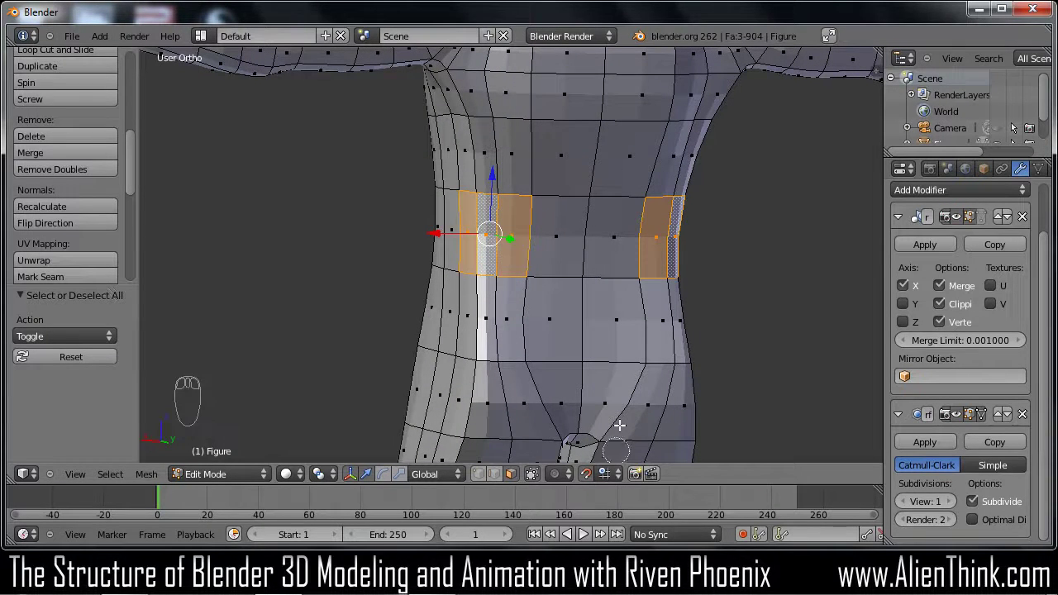
pyautogui.moveTo(614, 399); pyautogui.dragTo(597, 361)
pyautogui.moveTo(594, 482); pyautogui.dragTo(520, 259)
pyautogui.press('a')
pyautogui.press('c')
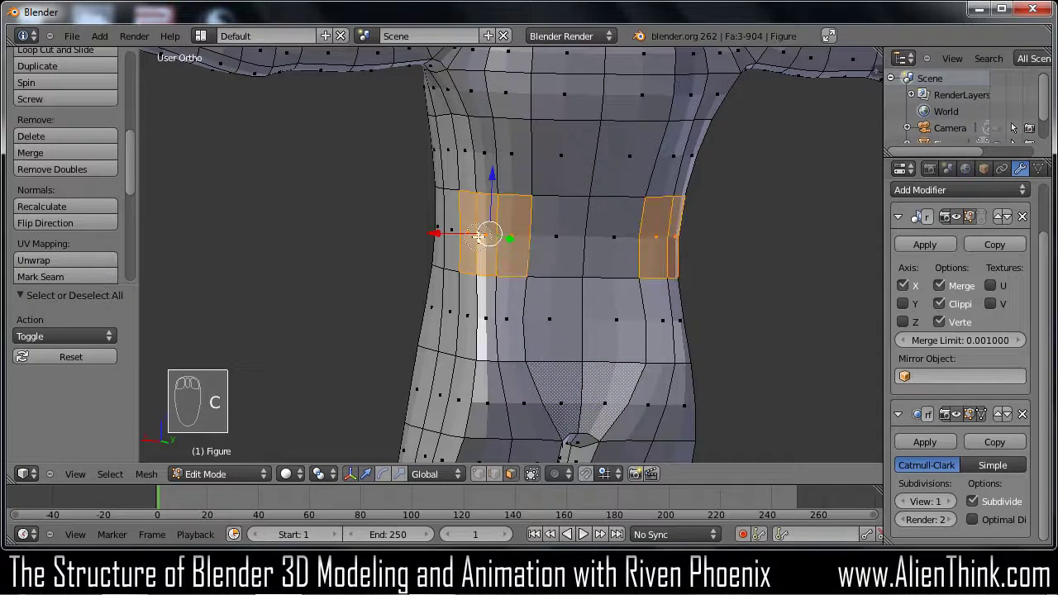
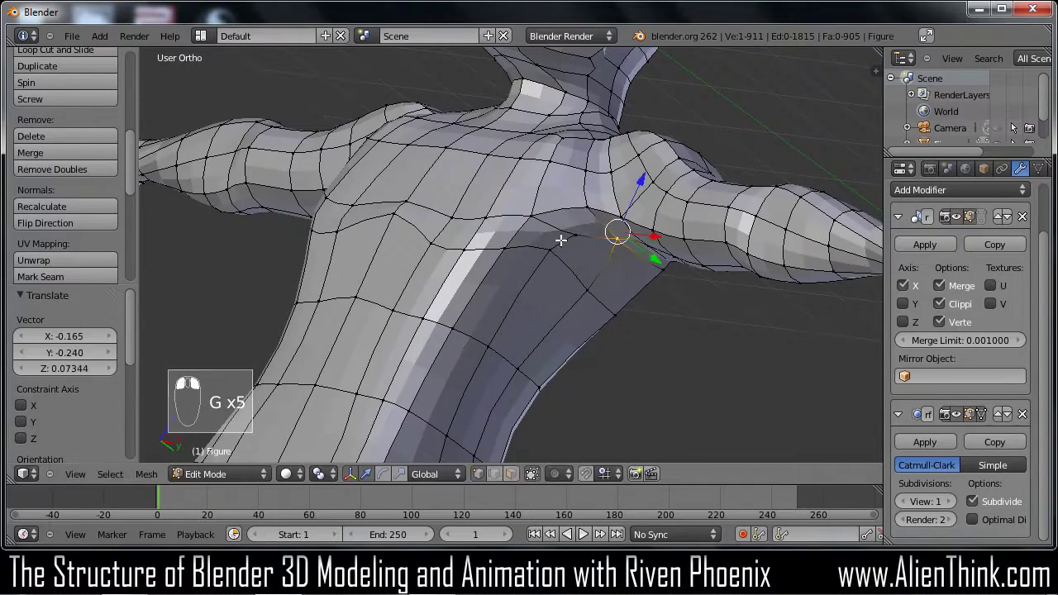
# Orbit around the torso and nudge the vertices beneath the arm to smooth the armpit
pyautogui.middleClick(496, 258)
pyautogui.moveTo(497, 258); pyautogui.dragTo(560, 327)
pyautogui.moveTo(535, 301); pyautogui.dragTo(533, 295)
pyautogui.moveTo(541, 311); pyautogui.dragTo(609, 256)
pyautogui.press('a')
pyautogui.press('c')
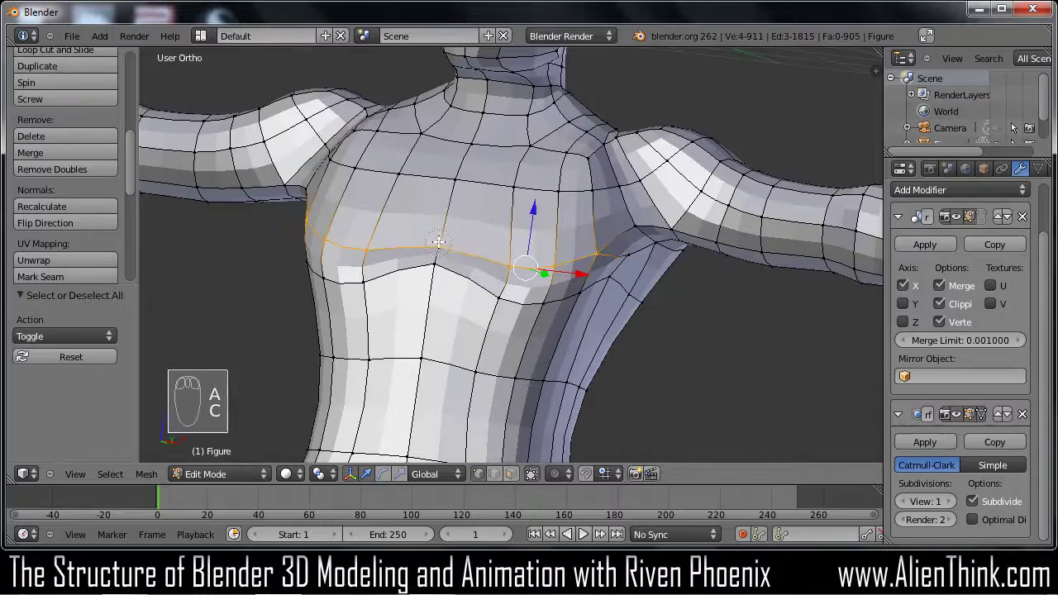
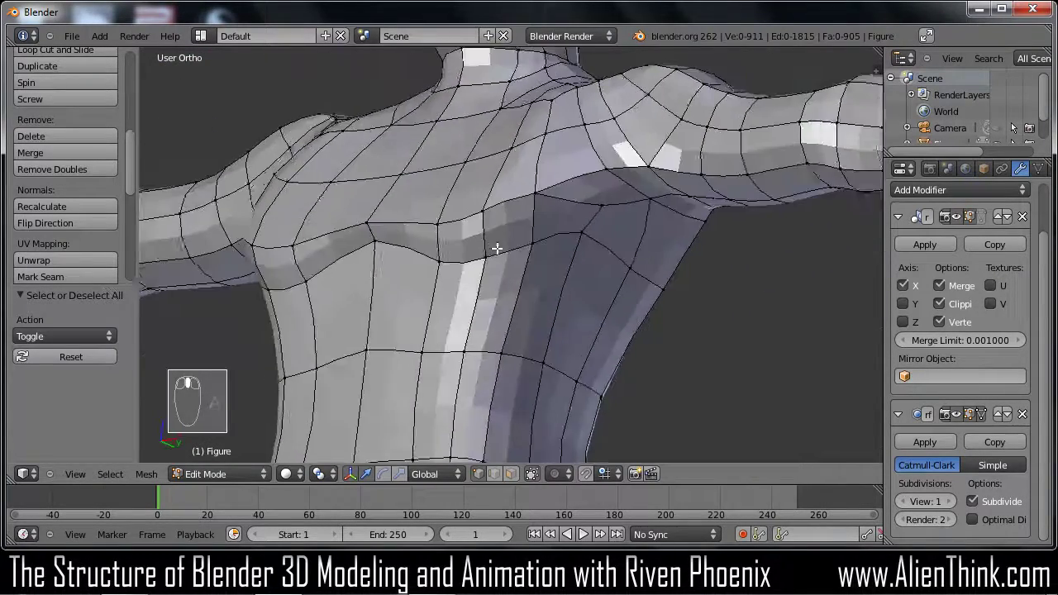
# From front view, raise the Subsurf preview to level 3 and inspect the smoothed torso
pyautogui.press('KP_1')
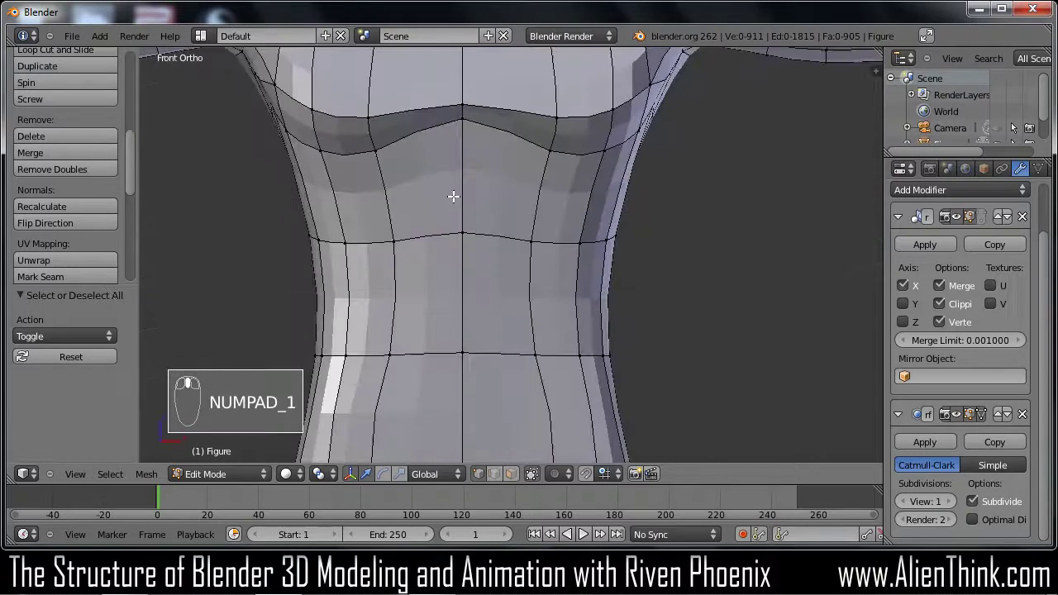
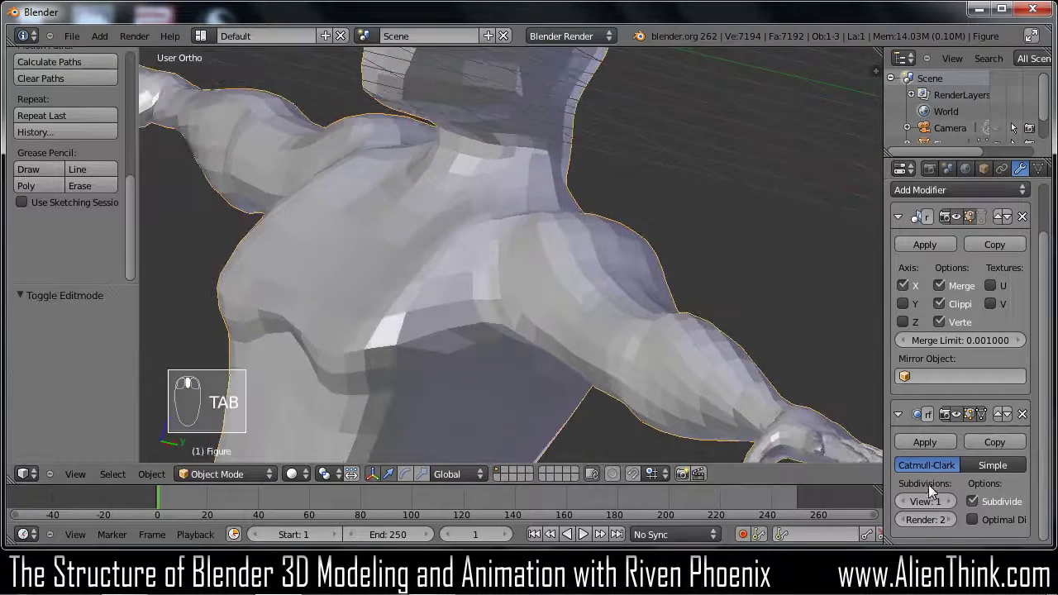
pyautogui.moveTo(957, 510); pyautogui.dragTo(546, 314)
pyautogui.moveTo(428, 296); pyautogui.dragTo(403, 327)
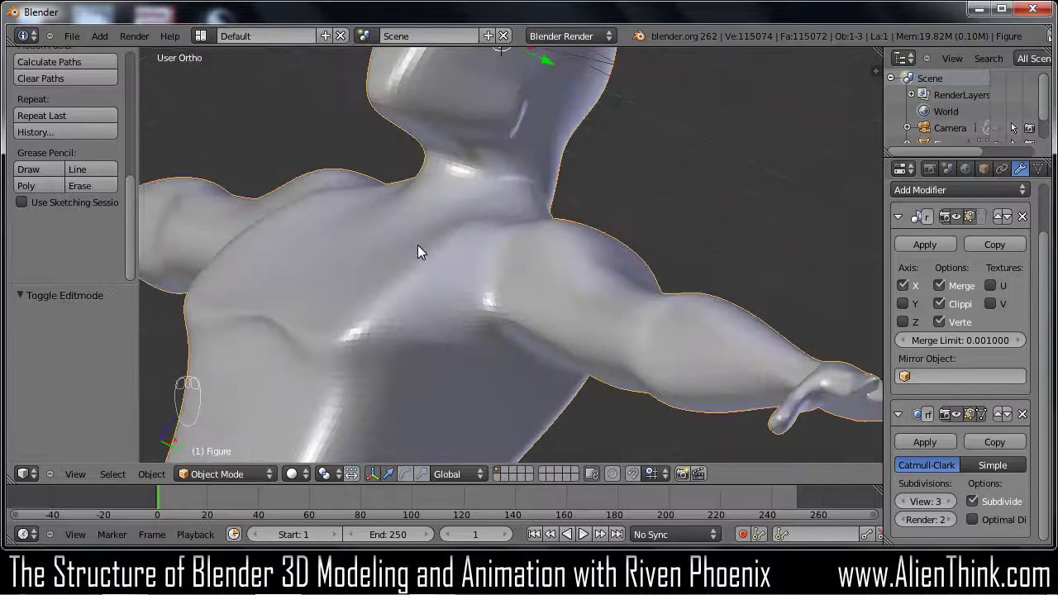
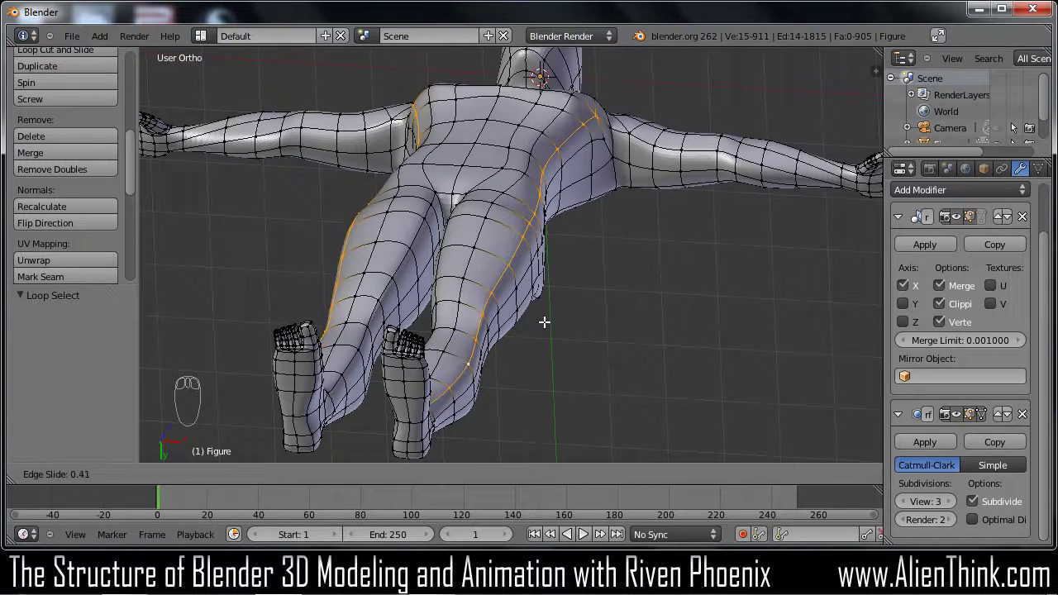
# Select the edge loop running down the leg after orbiting to look along the legs
pyautogui.moveTo(547, 316); pyautogui.dragTo(406, 247)
pyautogui.moveTo(426, 230); pyautogui.dragTo(606, 121)
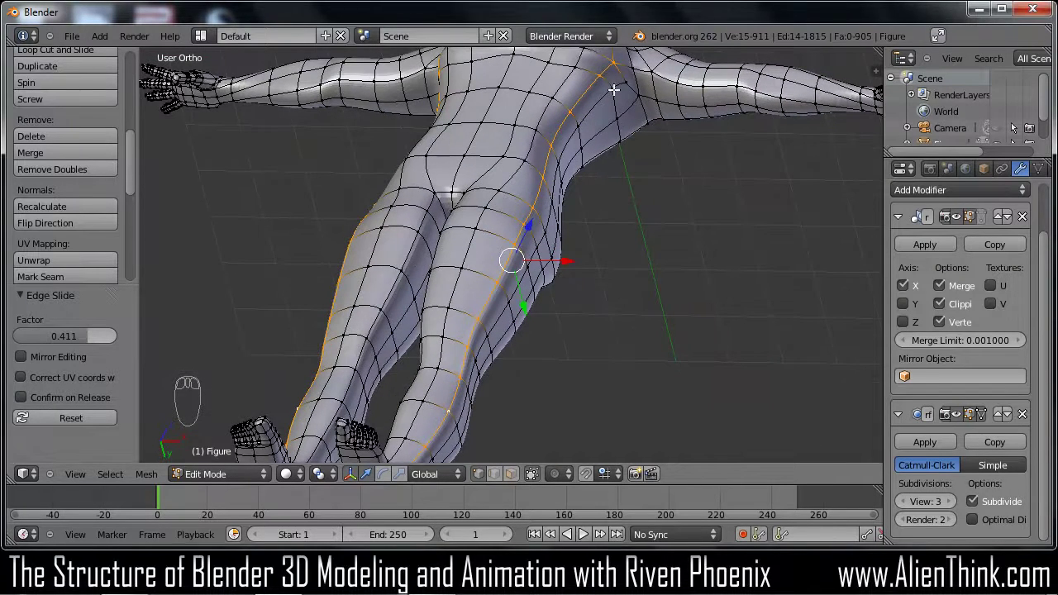
pyautogui.press('c')
pyautogui.moveTo(615, 184); pyautogui.dragTo(600, 132)
pyautogui.moveTo(611, 211); pyautogui.dragTo(596, 104)
pyautogui.press('c')
pyautogui.rightClick(600, 107)
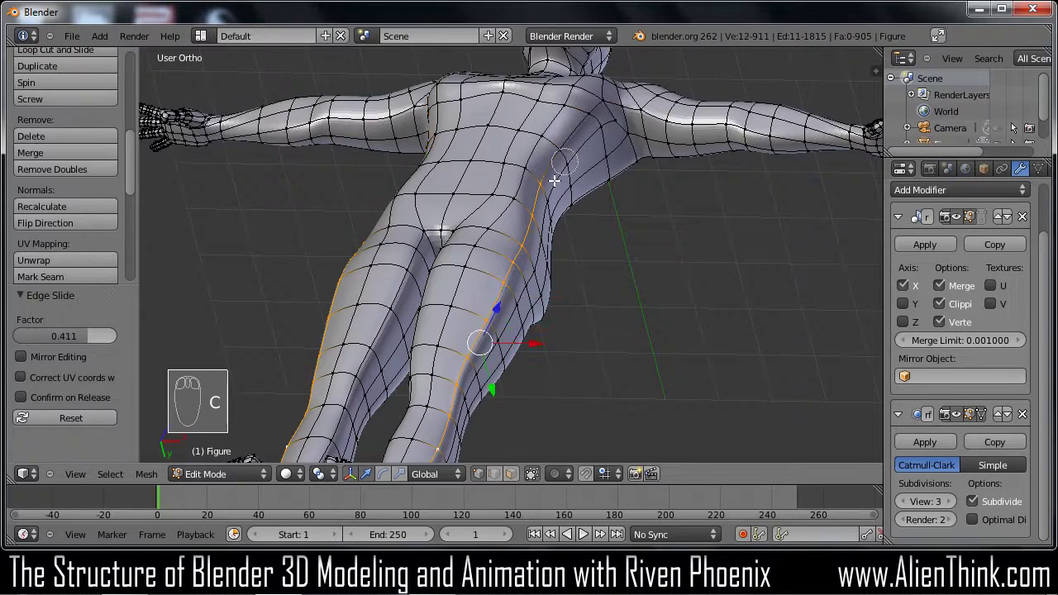
# Bring up the edge operations with Ctrl+E to start sliding the inner-thigh loop
pyautogui.moveTo(602, 258); pyautogui.dragTo(618, 207)
pyautogui.moveTo(613, 220); pyautogui.dragTo(618, 207)
pyautogui.press('ctrl+e')
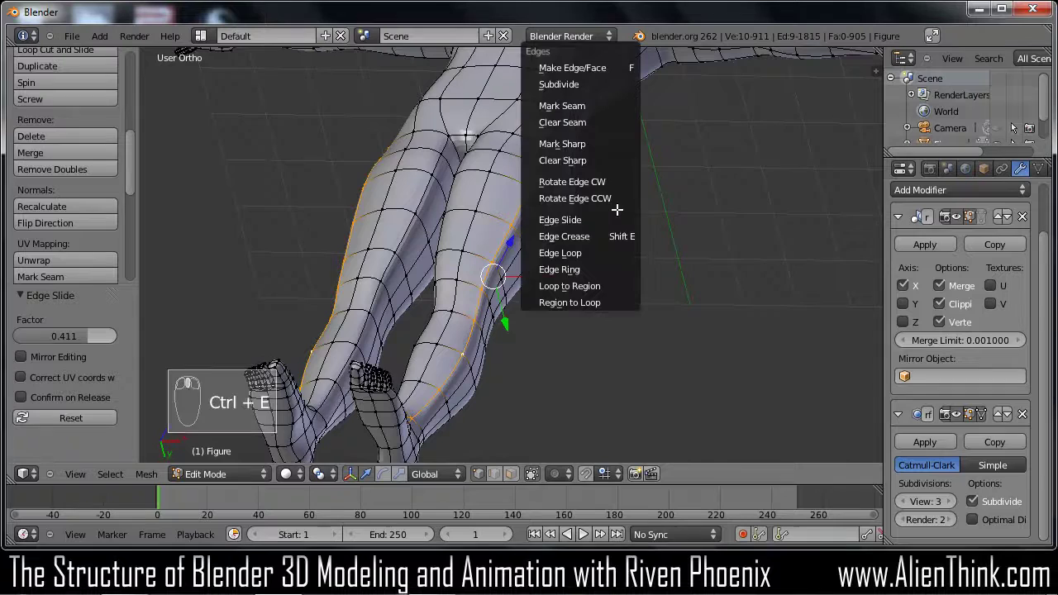
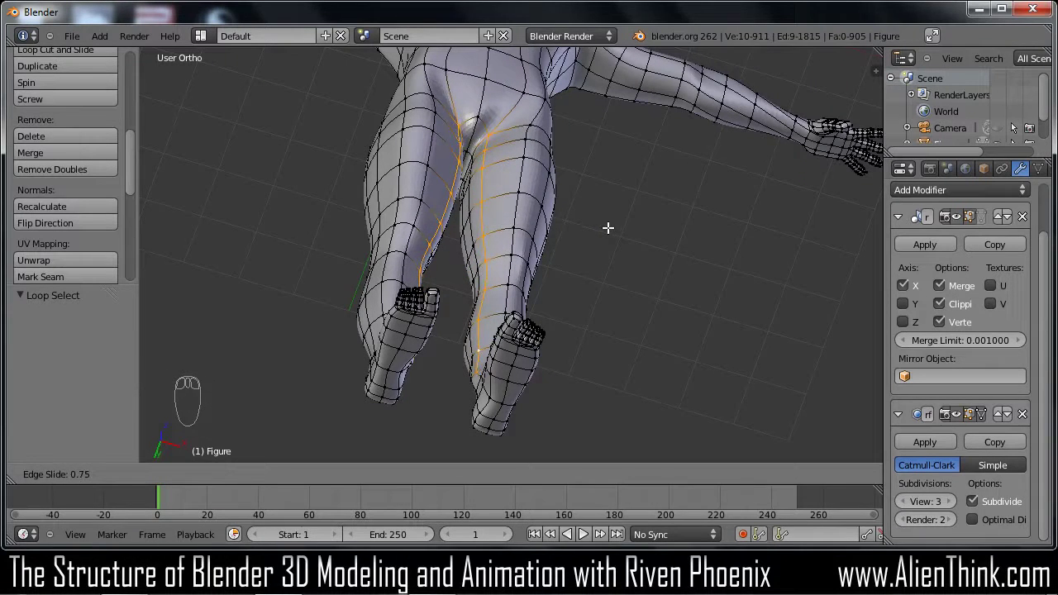
# Slide the inner-leg loop along the thigh, then grab hip vertices to smooth the side contour
pyautogui.moveTo(592, 221); pyautogui.dragTo(553, 219)
pyautogui.press('ctrl+e')
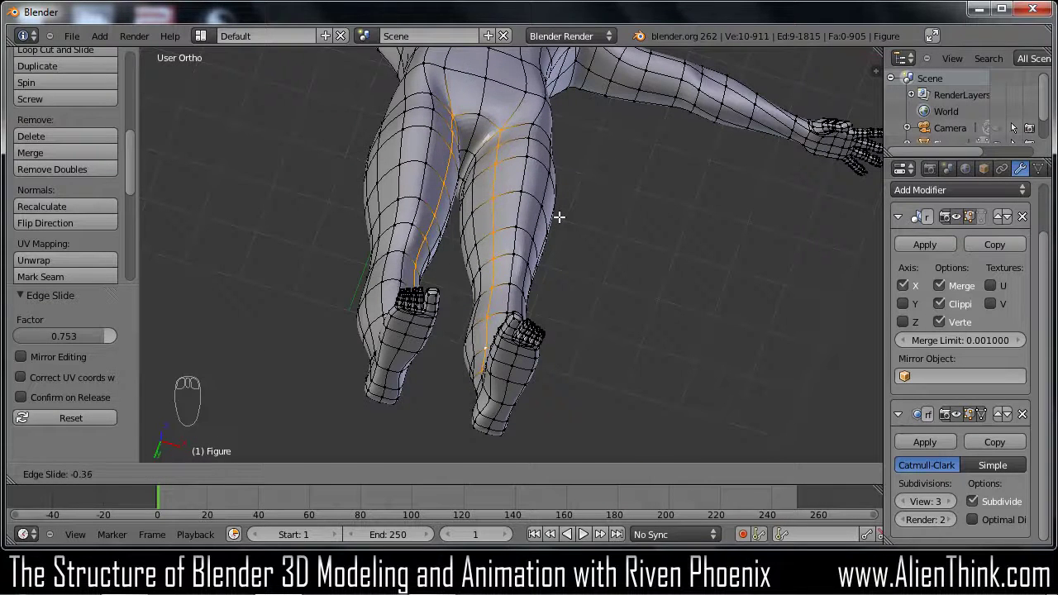
pyautogui.moveTo(559, 229); pyautogui.dragTo(553, 241)
pyautogui.press('g')
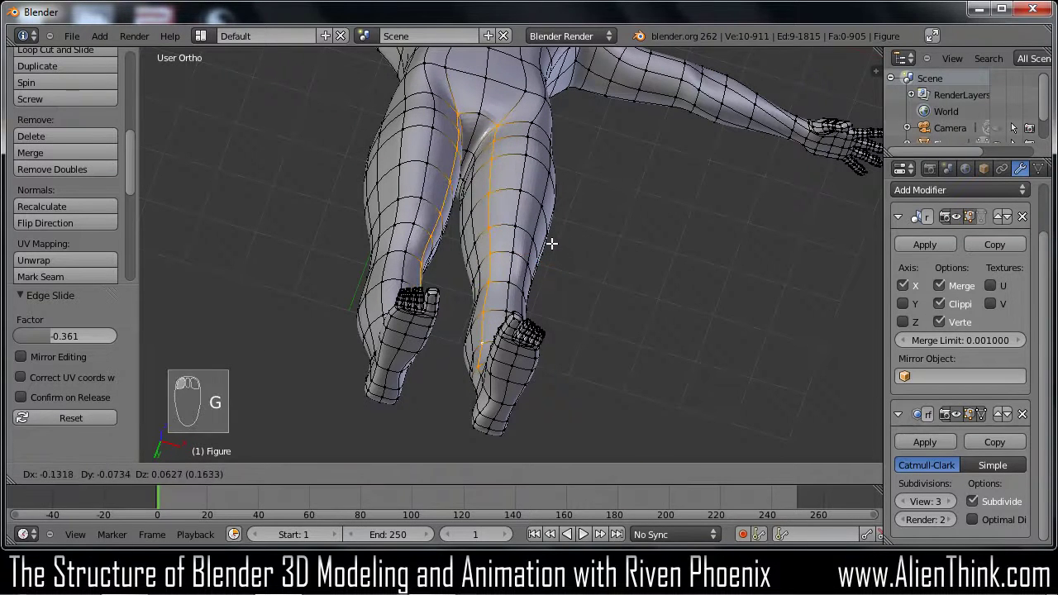
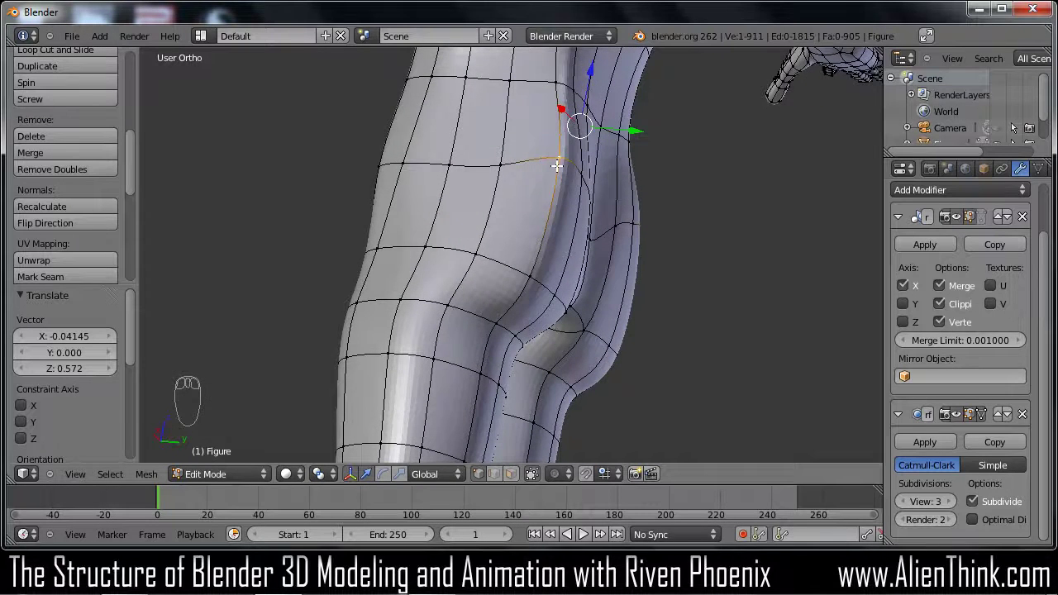
# In Right Ortho view, move hip and buttock vertices into a smoother side profile
pyautogui.press('KP_3')
pyautogui.press('g')
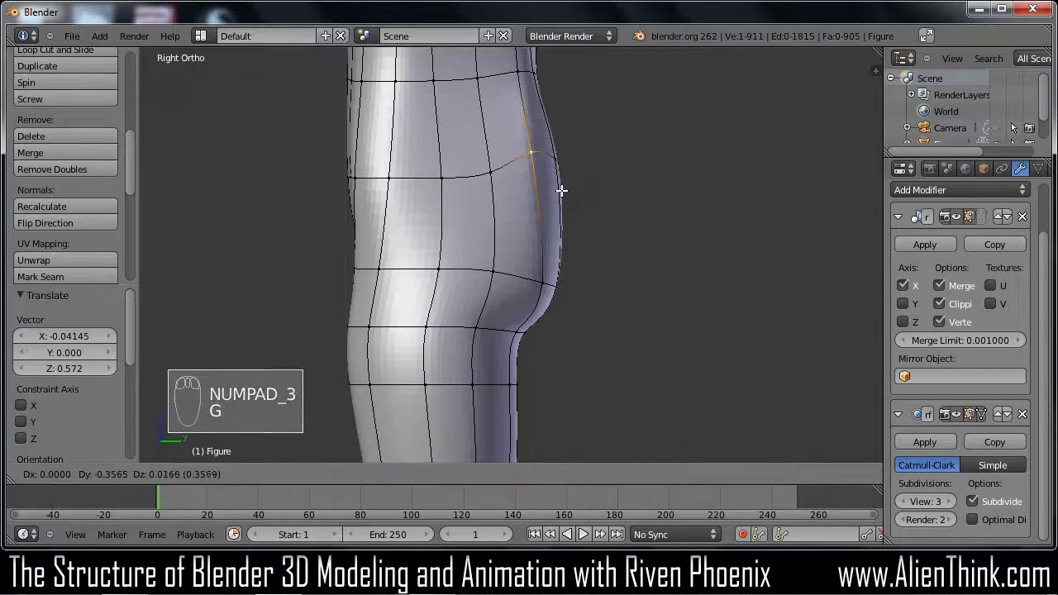
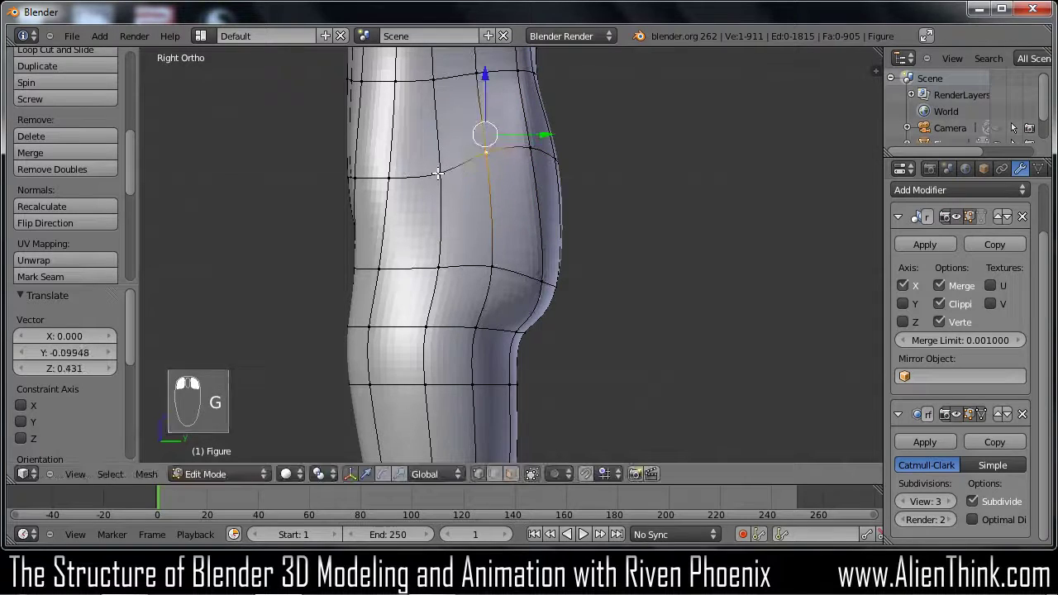
pyautogui.press('g')
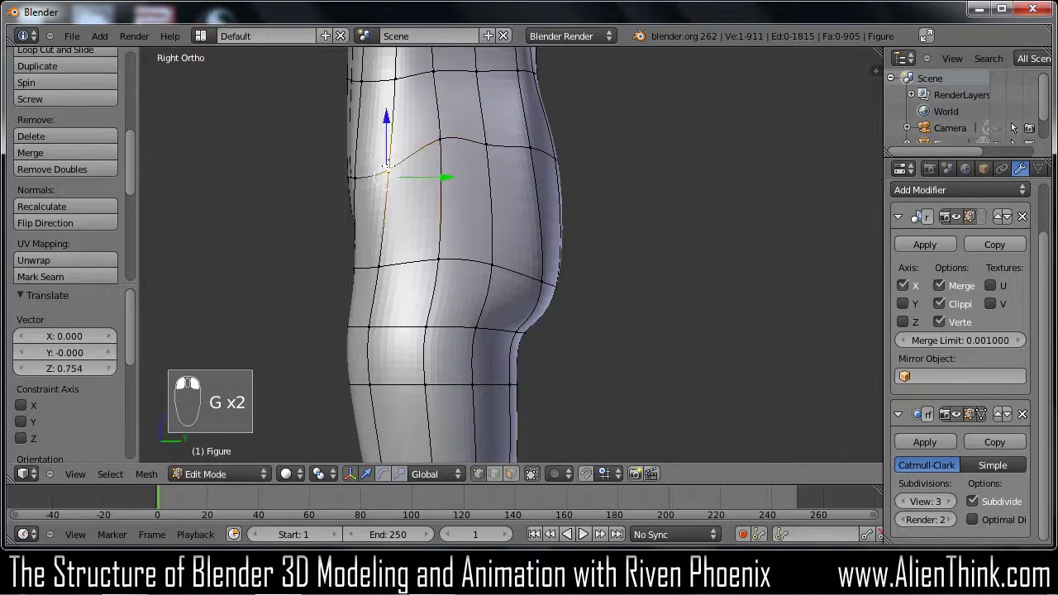
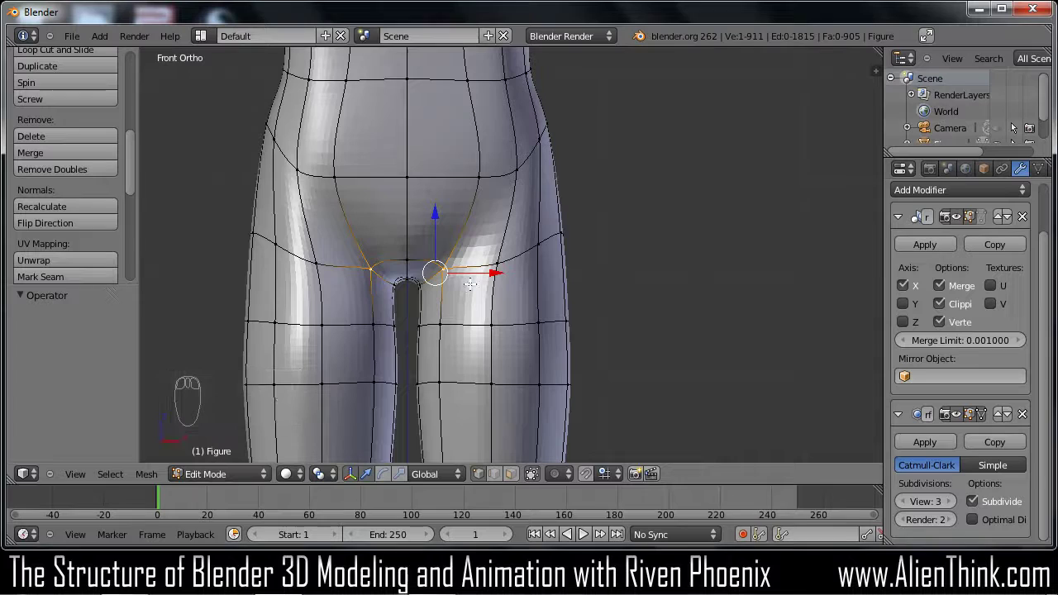
# Move the crotch vertices into a tighter shape between the legs
pyautogui.press('v')
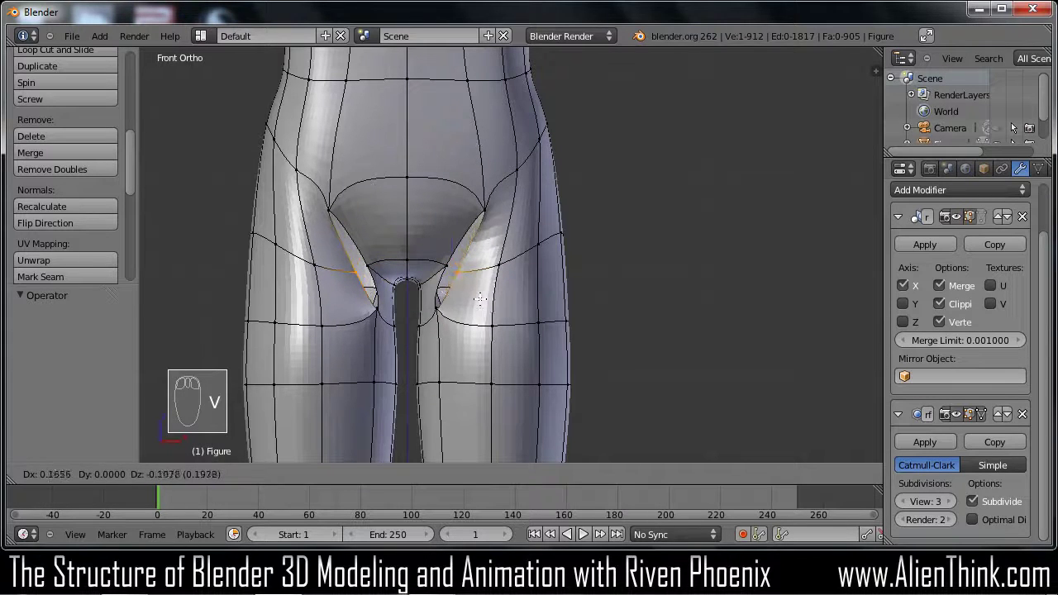
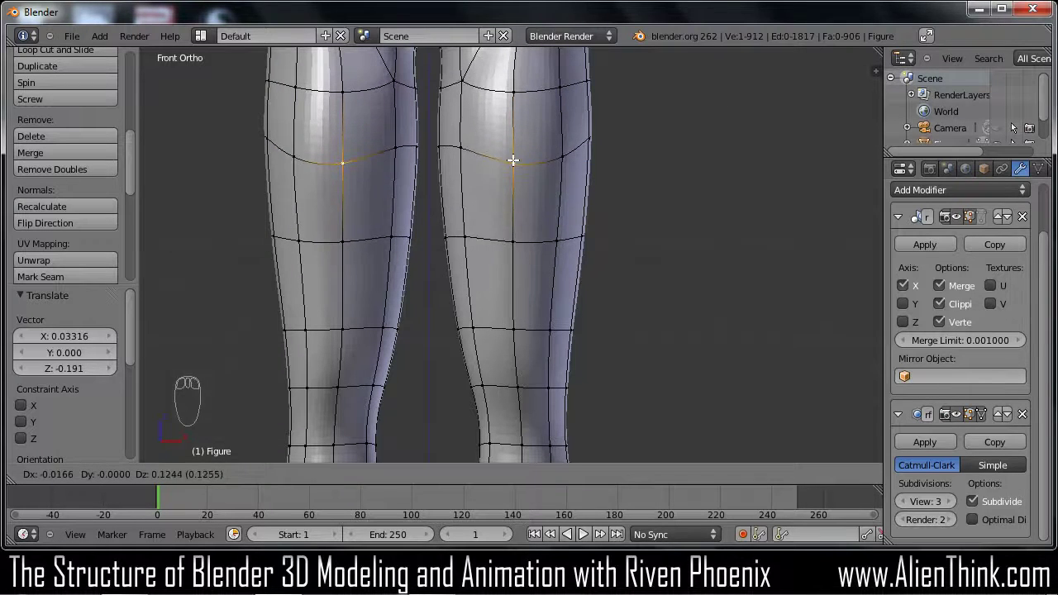
# Slide the knee edge loop lower on the legs and confirm its position
pyautogui.moveTo(475, 147); pyautogui.dragTo(518, 249)
pyautogui.moveTo(461, 155); pyautogui.dragTo(518, 248)
pyautogui.press('g')
pyautogui.press('g')
pyautogui.click(516, 283)
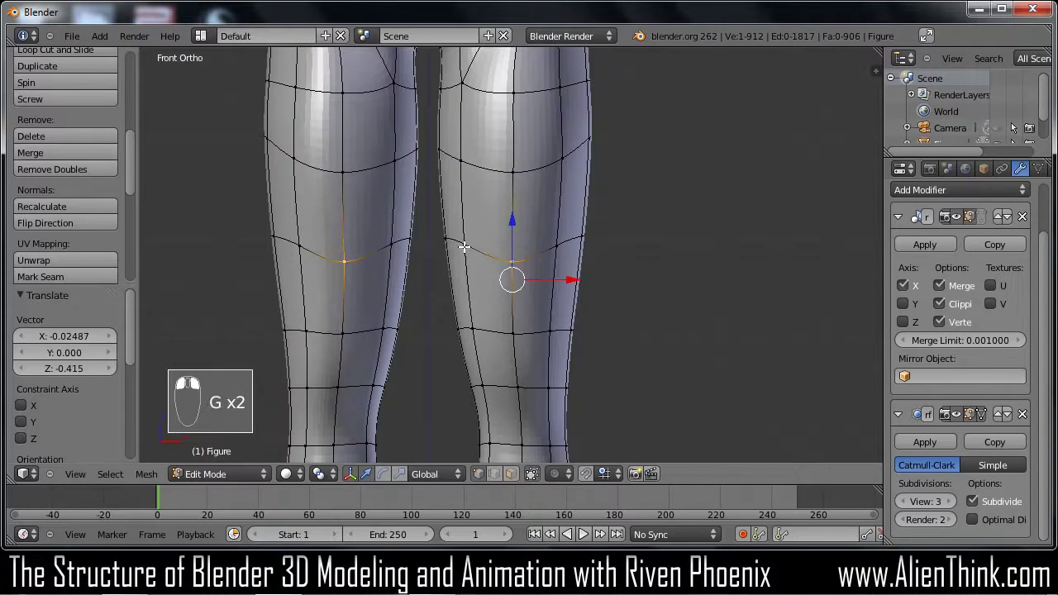
# Move the outer knee vertex and adjust a neighbouring knee vertex
pyautogui.press('g')
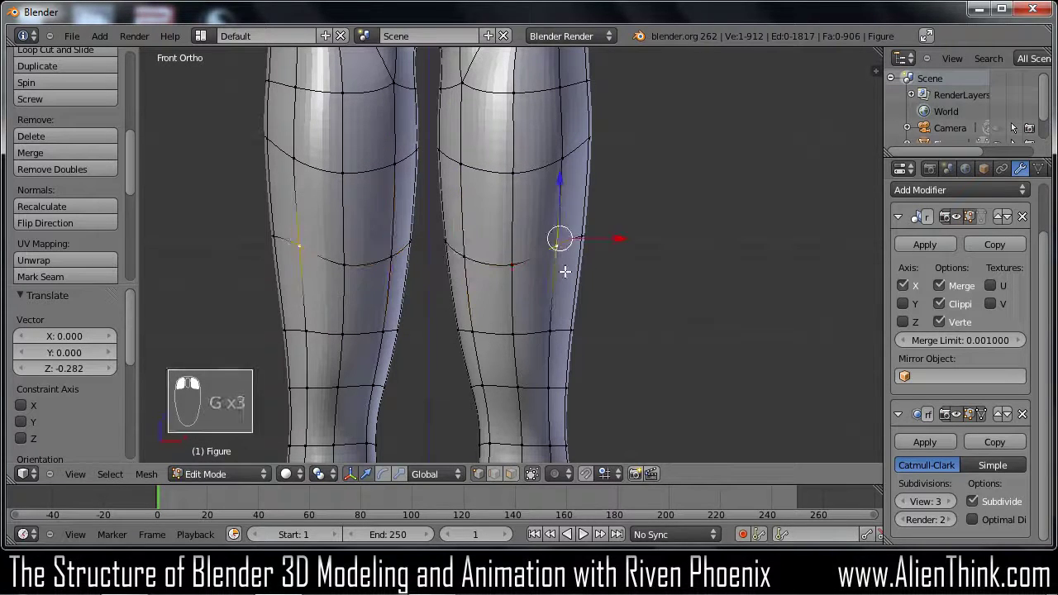
pyautogui.press('g')
pyautogui.click(566, 292)
pyautogui.rightClick(521, 277)
pyautogui.moveTo(534, 301); pyautogui.dragTo(375, 246)
pyautogui.moveTo(486, 300); pyautogui.dragTo(479, 223)
pyautogui.press('a')
pyautogui.press('c')
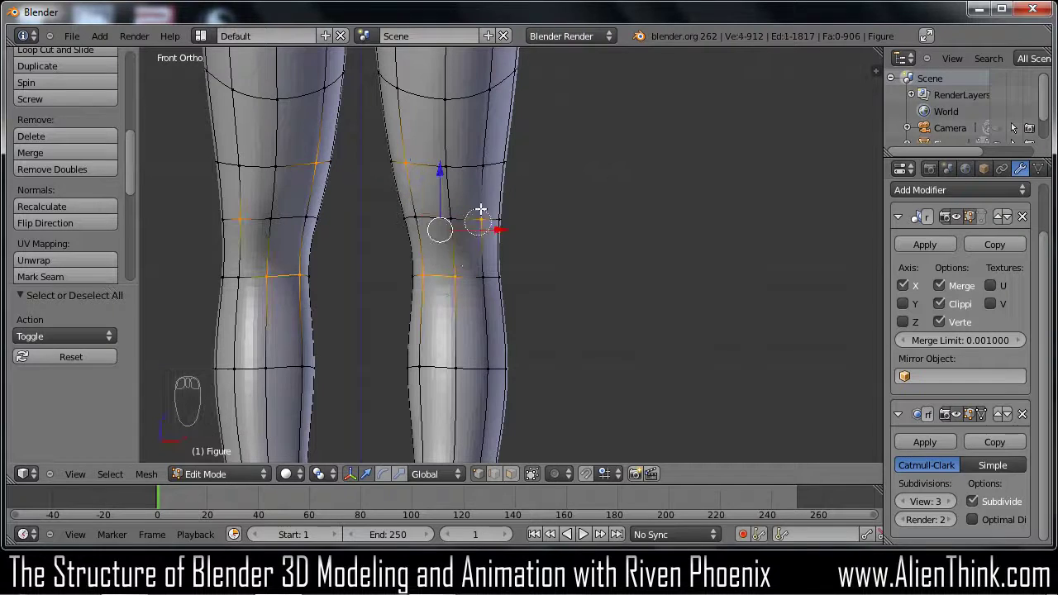
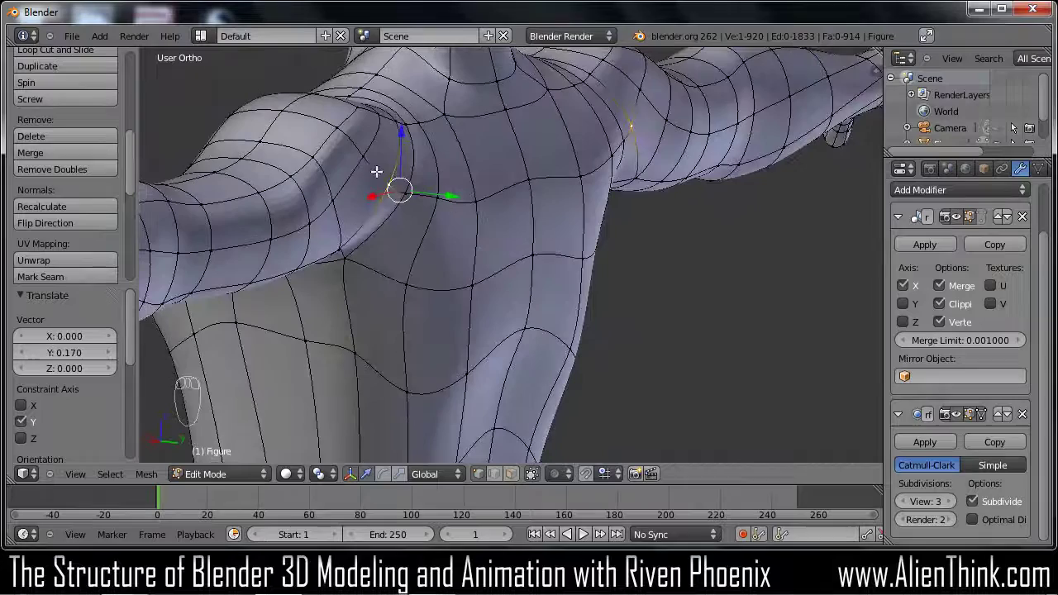
# Orbit around to the figure's rear to bring the buttocks into view
pyautogui.moveTo(375, 158); pyautogui.dragTo(435, 168)
pyautogui.moveTo(426, 163); pyautogui.dragTo(436, 278)
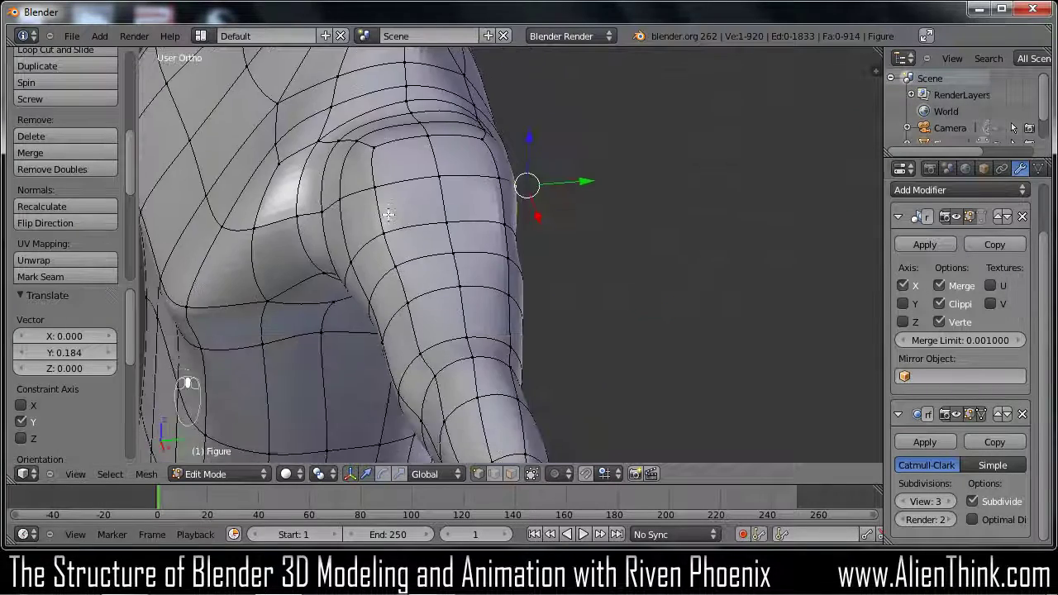
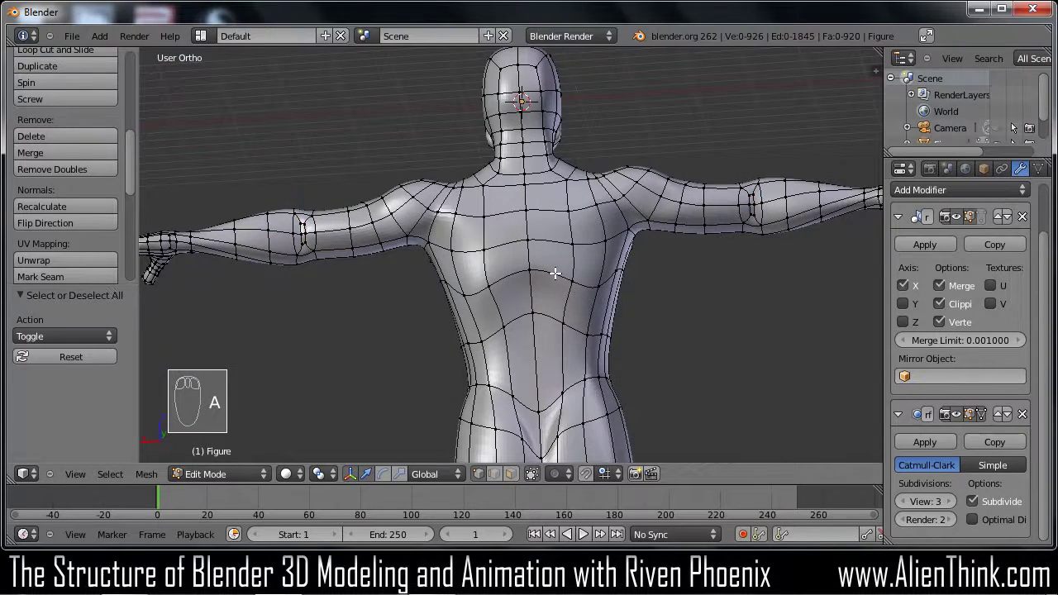
# View the torso straight from the front in Front Ortho
pyautogui.press('KP_1')
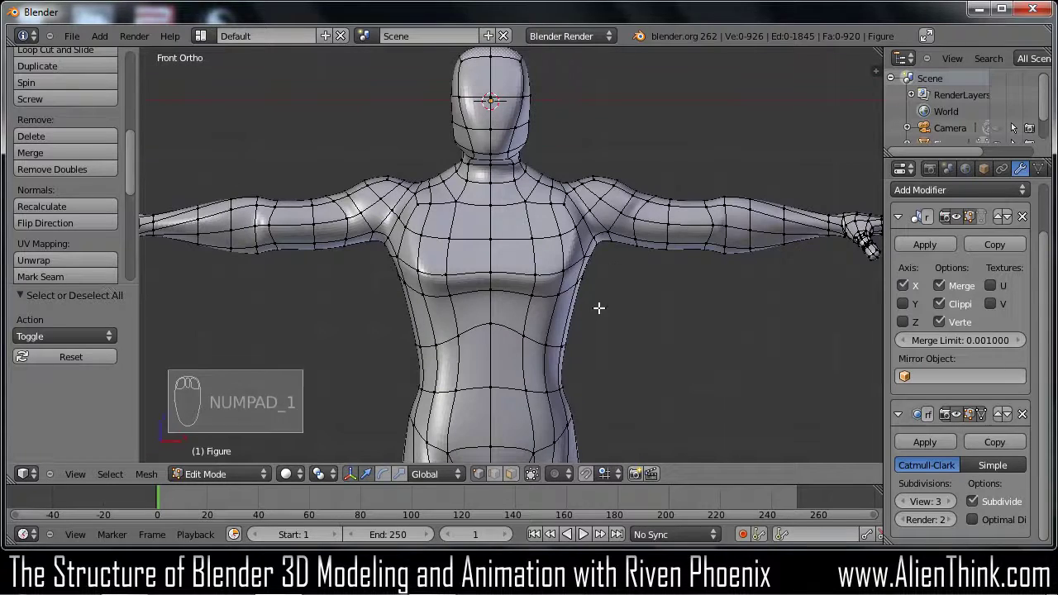